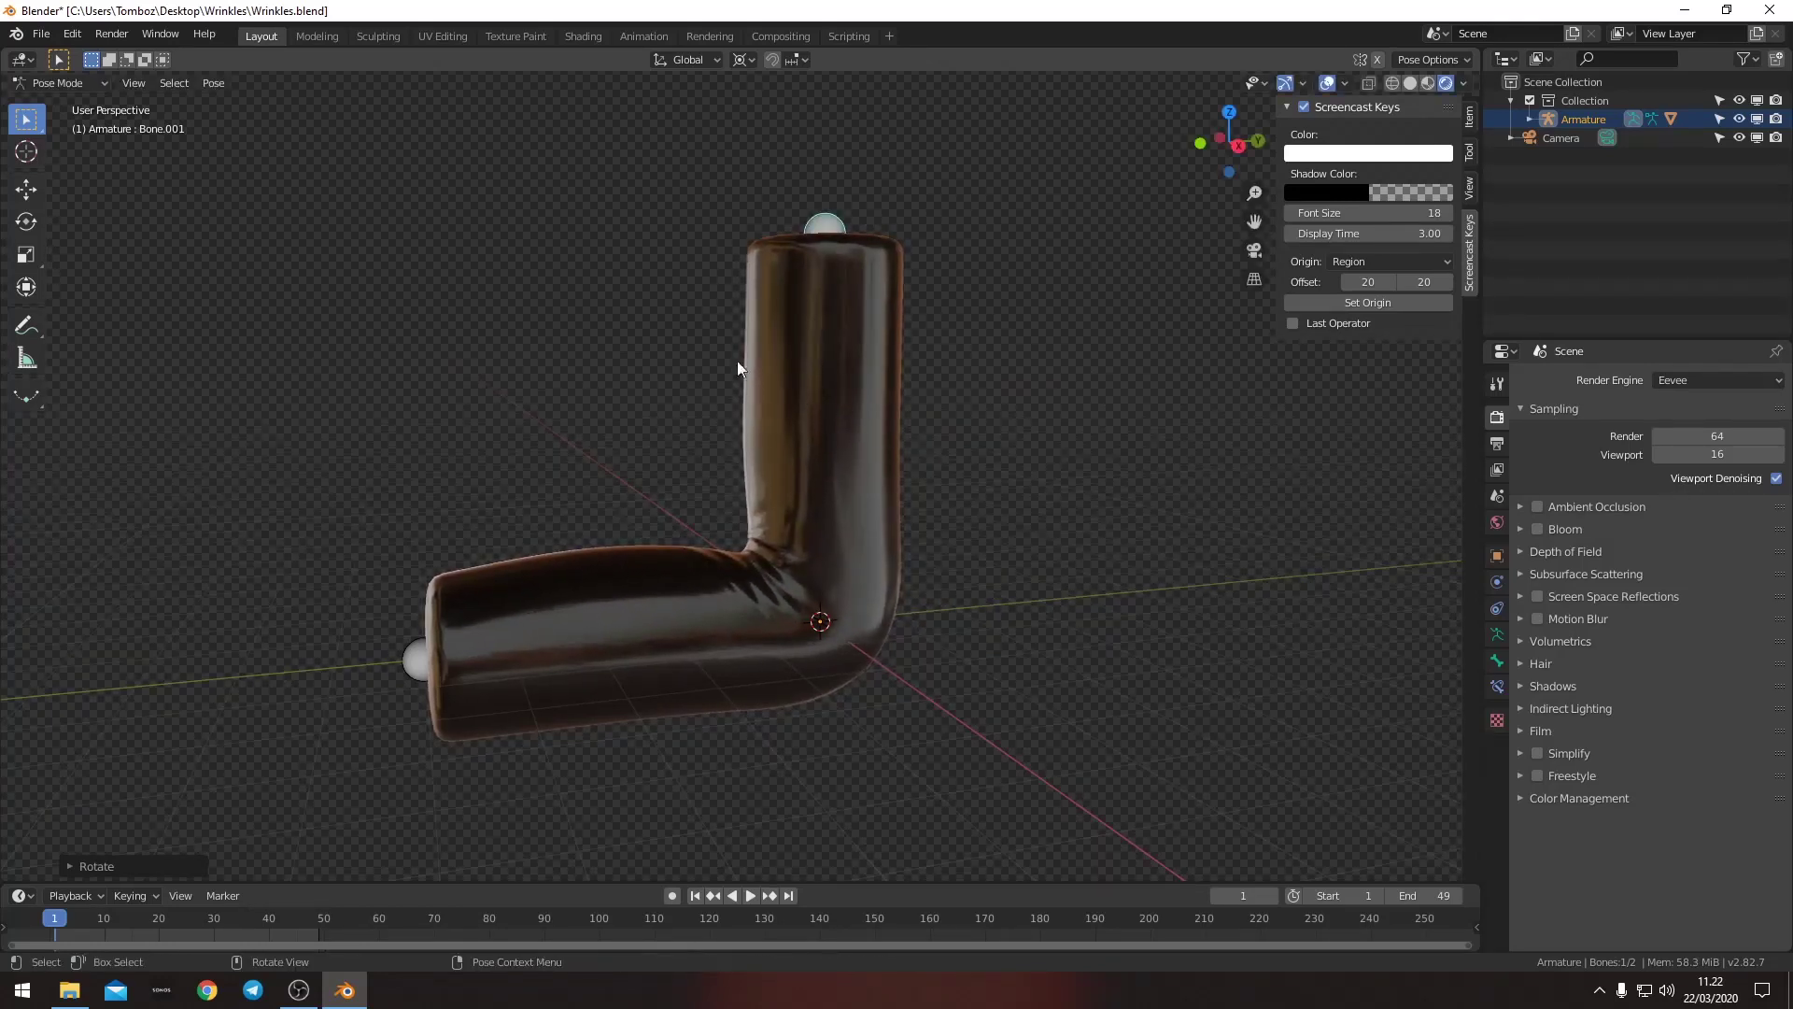
- Rotate the upper bone in pose mode and orbit to preview wrinkles forming at the bend
key("r")
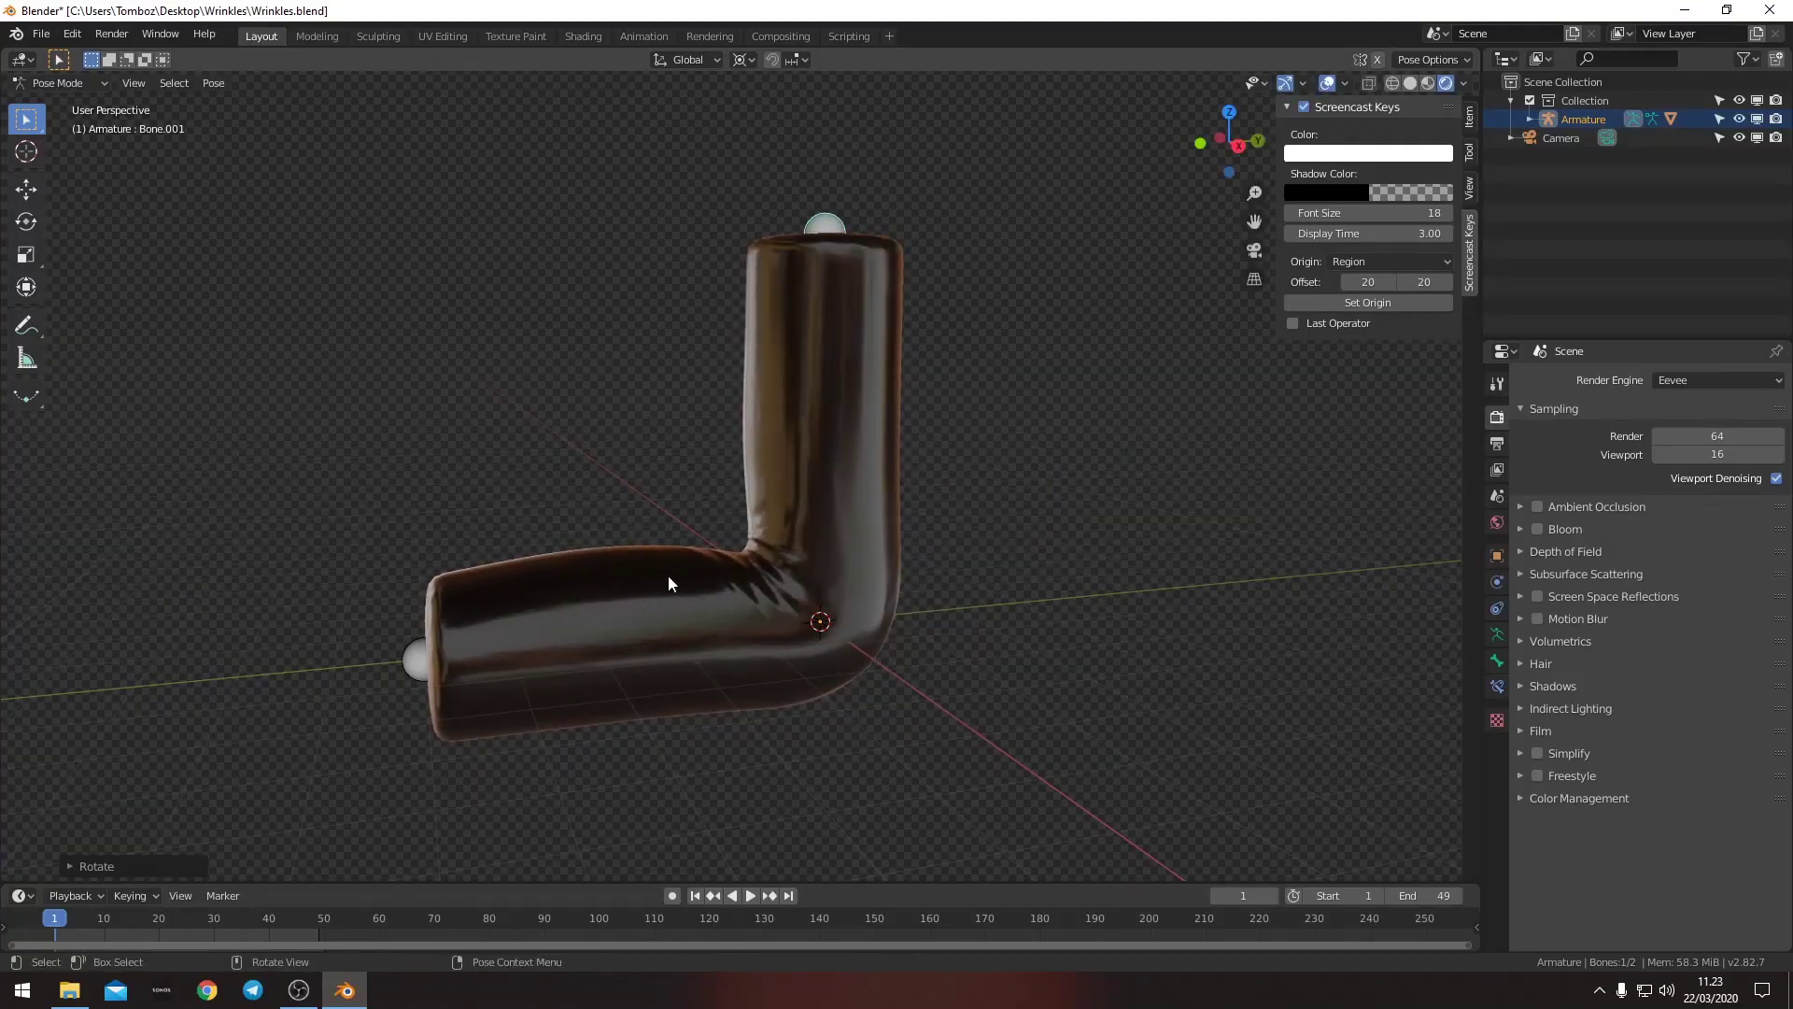
middle_click(660, 574)
middle_click(812, 497)
middle_click(817, 541)
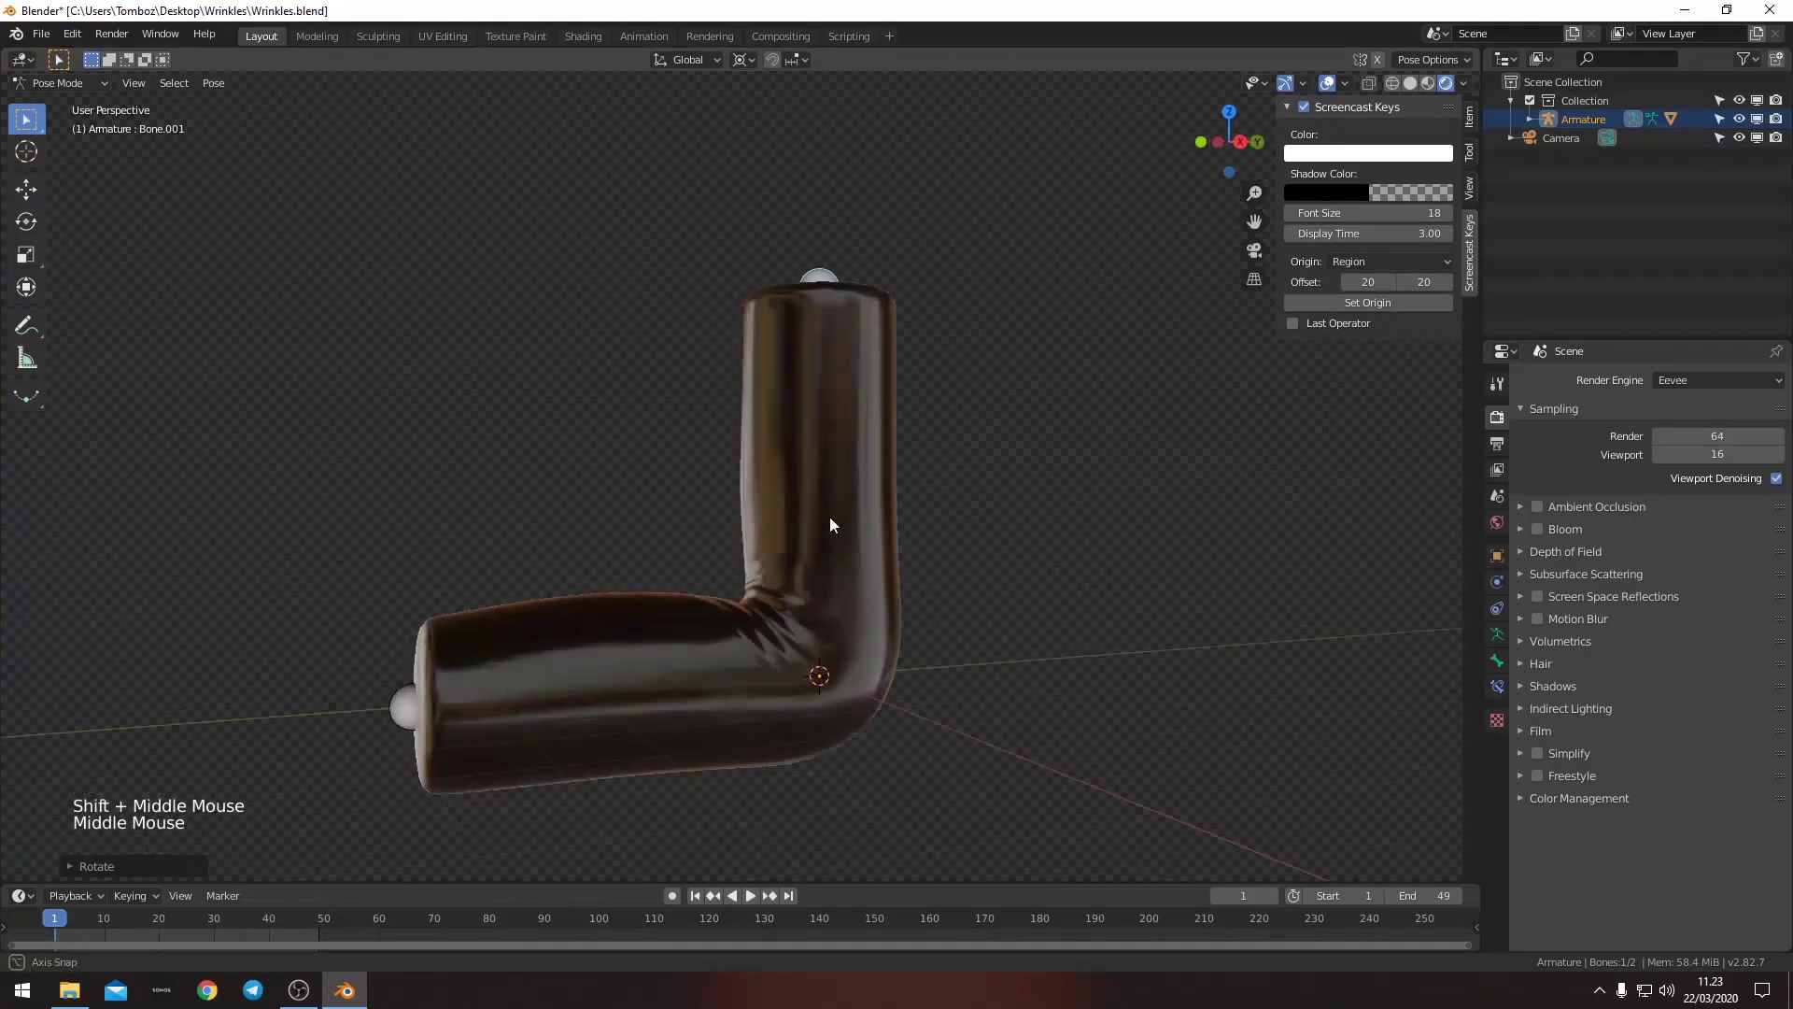
middle_click(864, 542)
middle_click(896, 517)
middle_click(893, 530)
key("r")
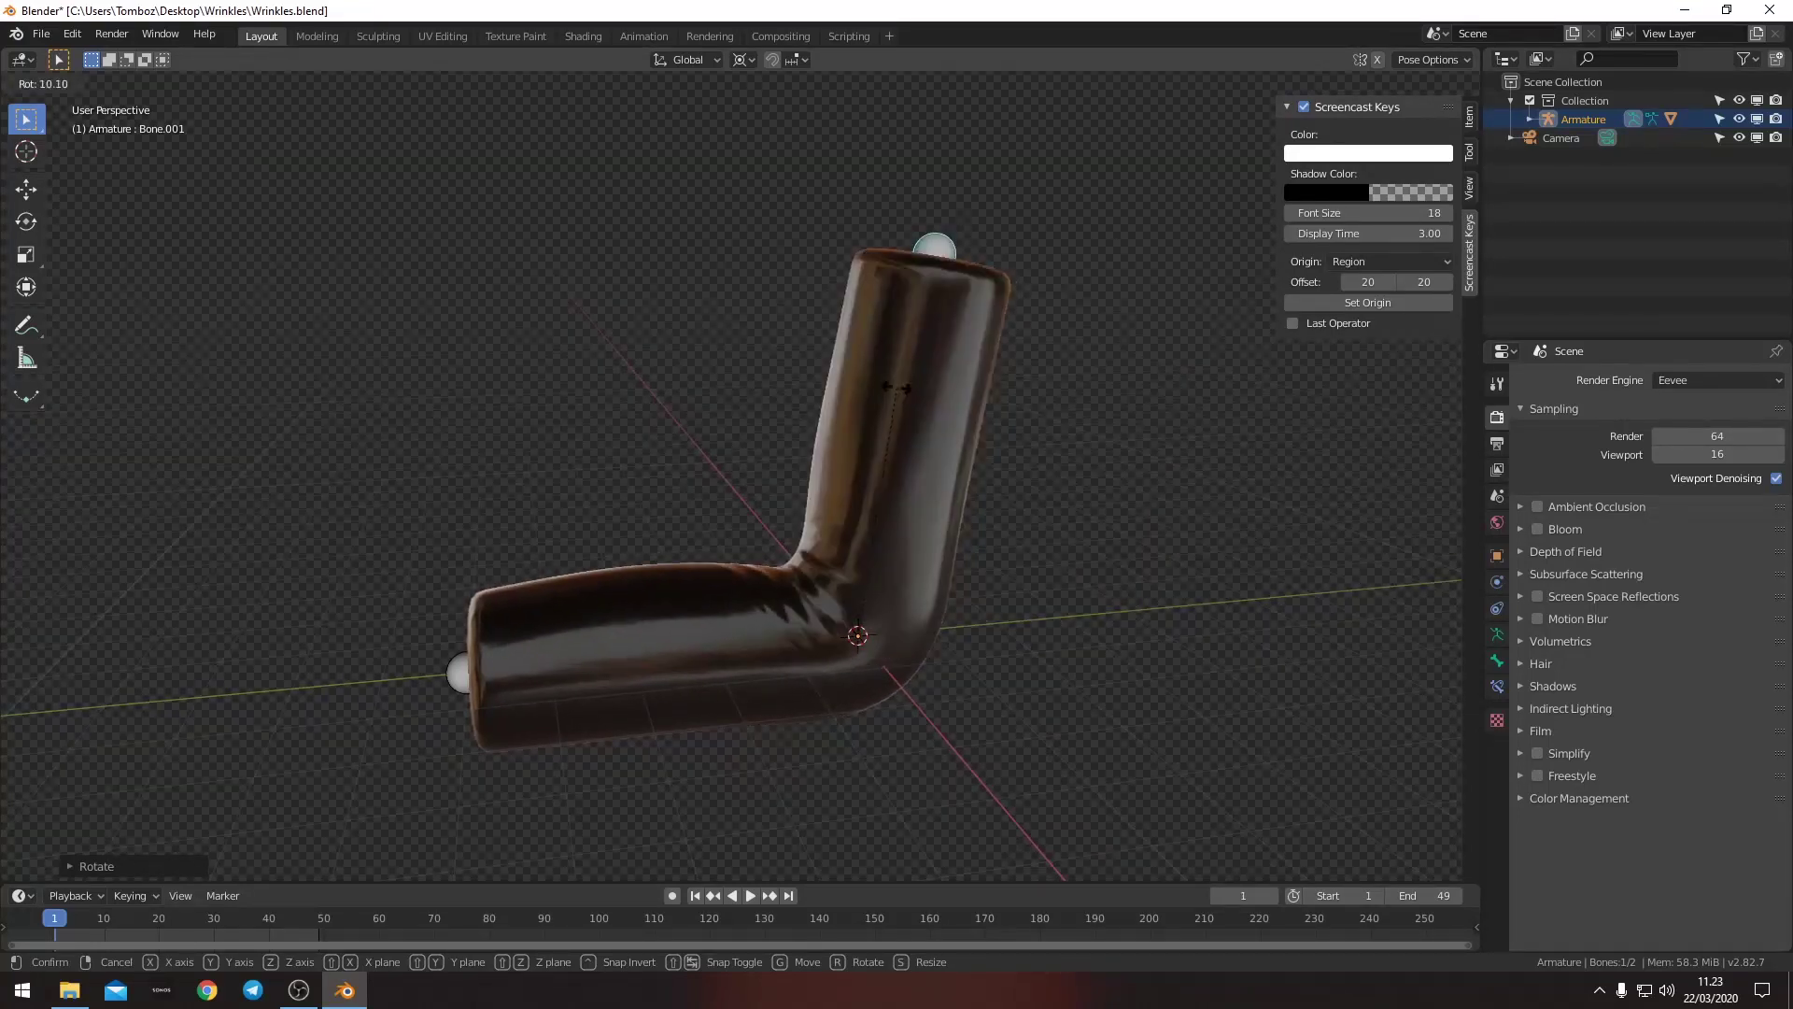
middle_click(972, 591)
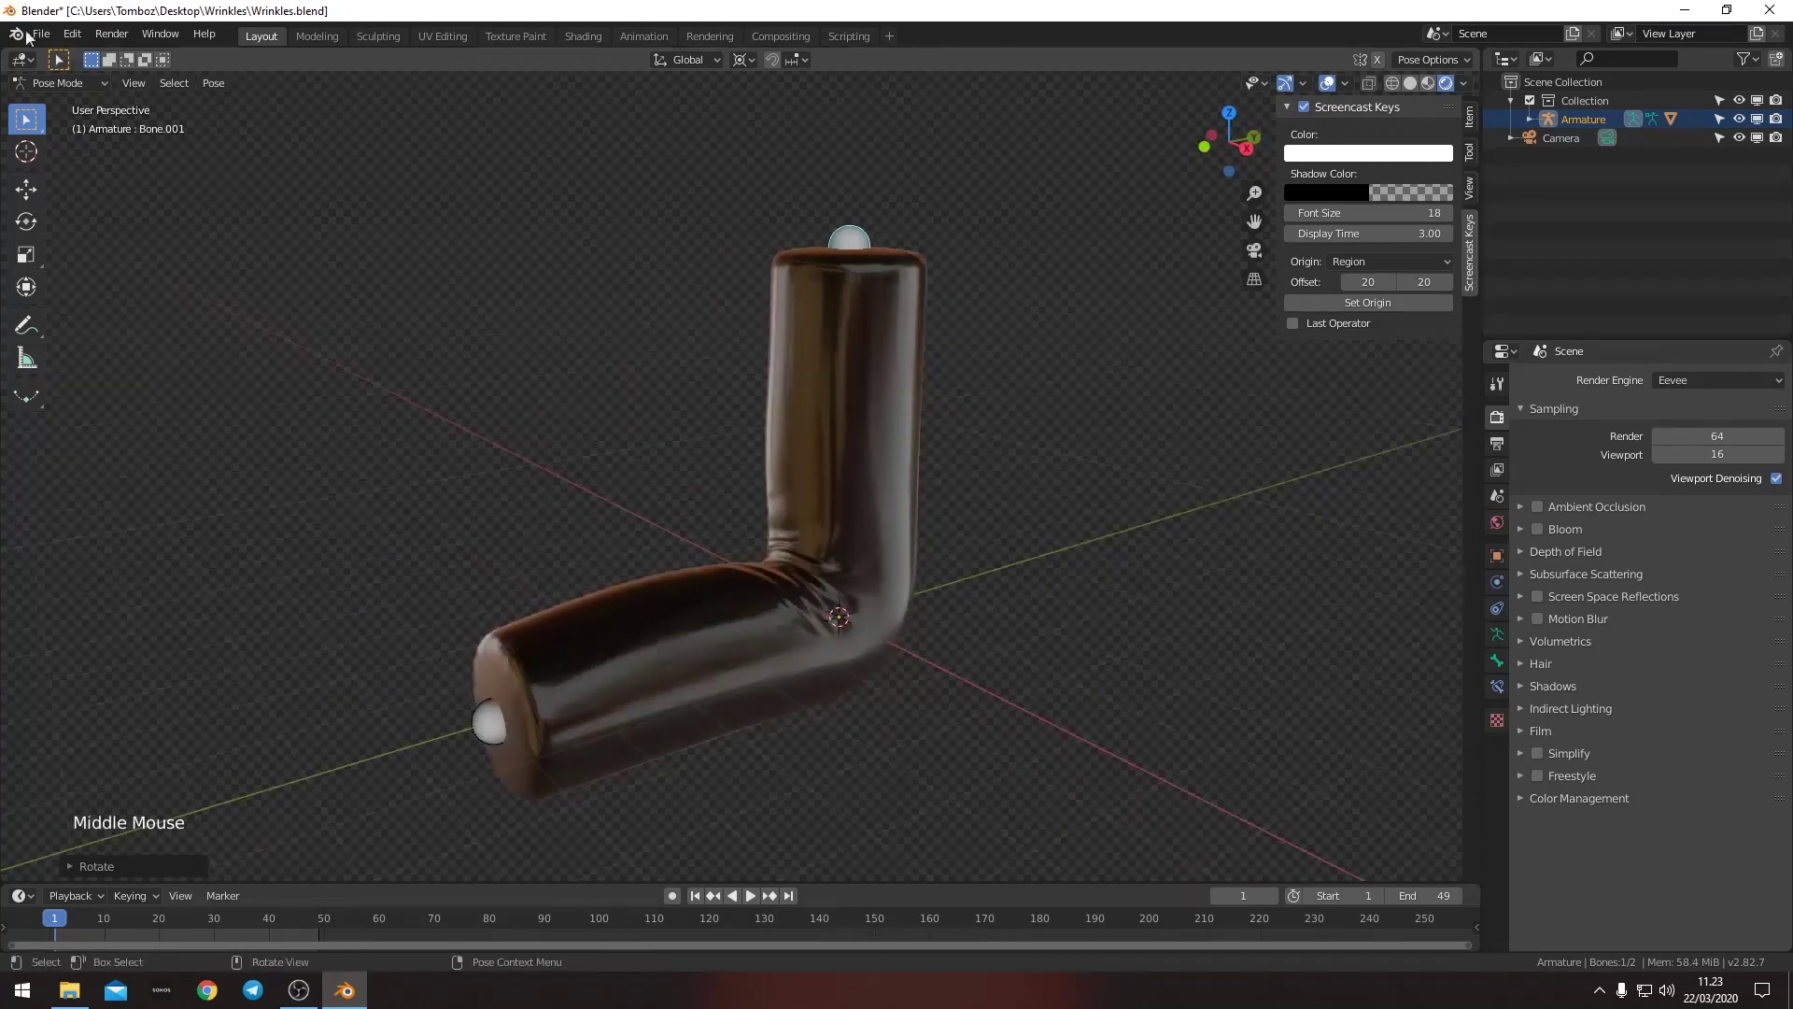
- Start a new General file, delete the default cube, camera and light, and add a cylinder
left_click(47, 39)
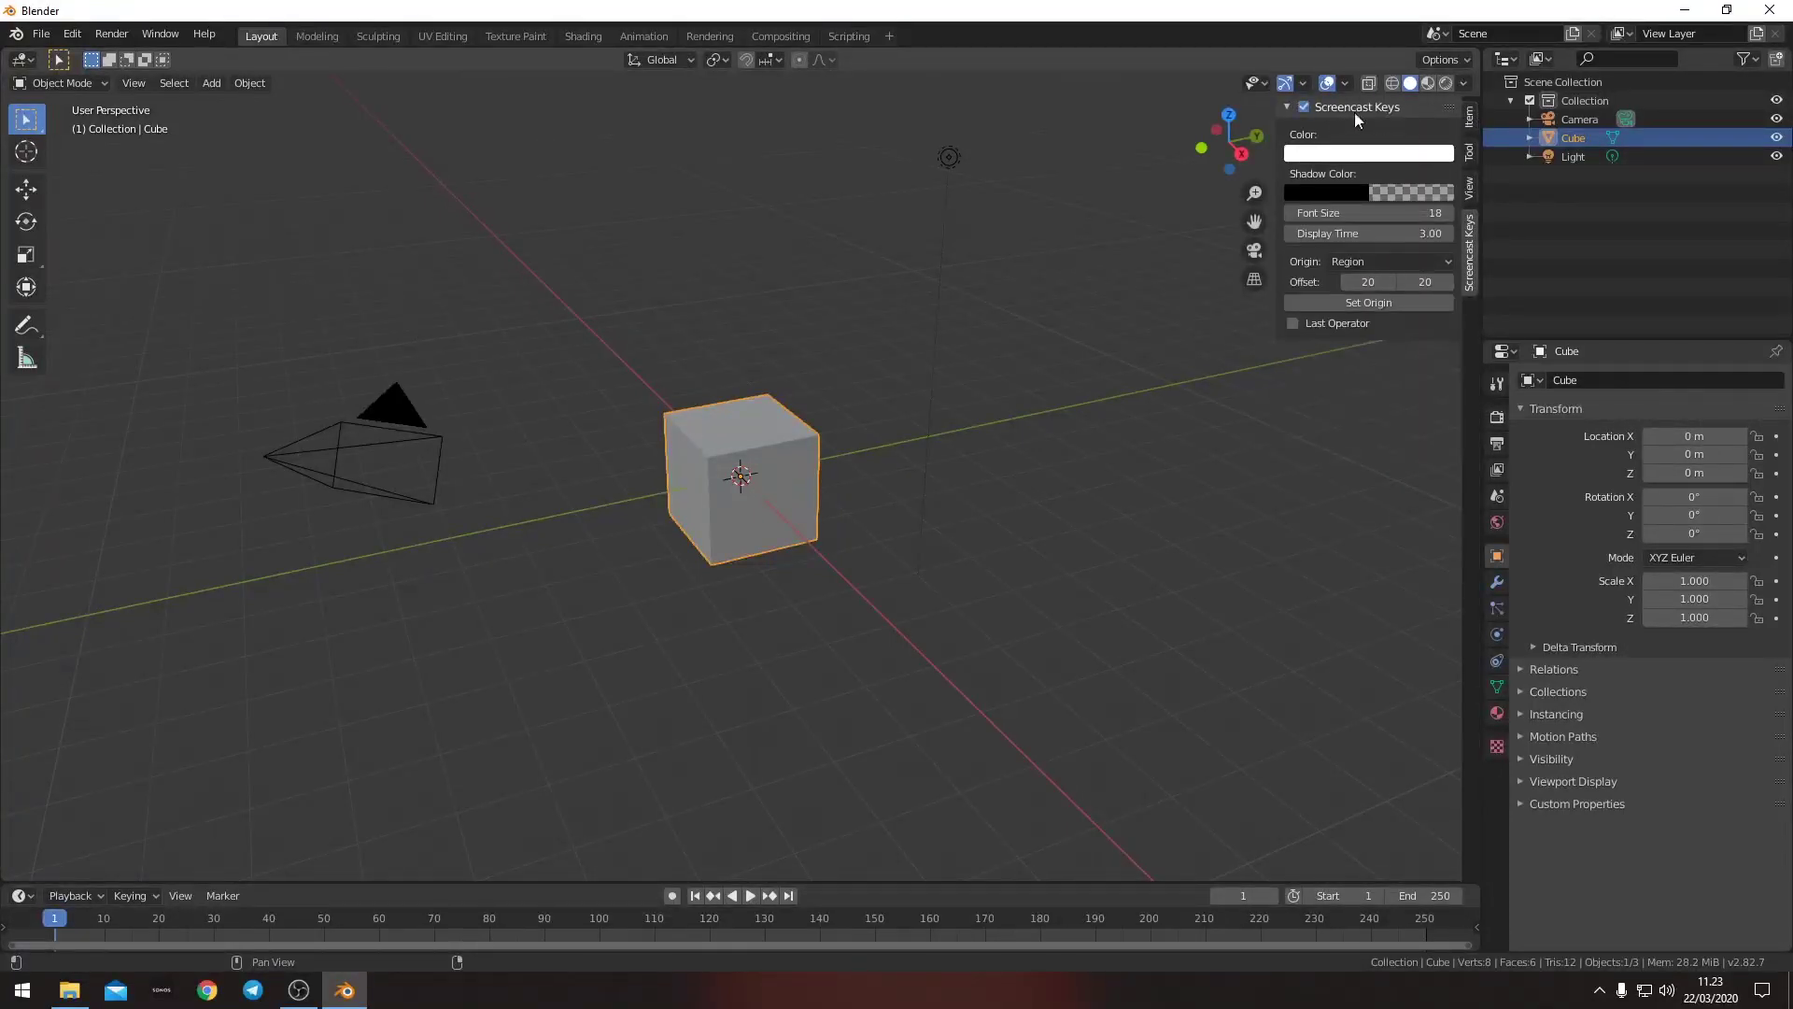
key("n")
middle_click(884, 495)
middle_click(878, 461)
key("a")
key("x")
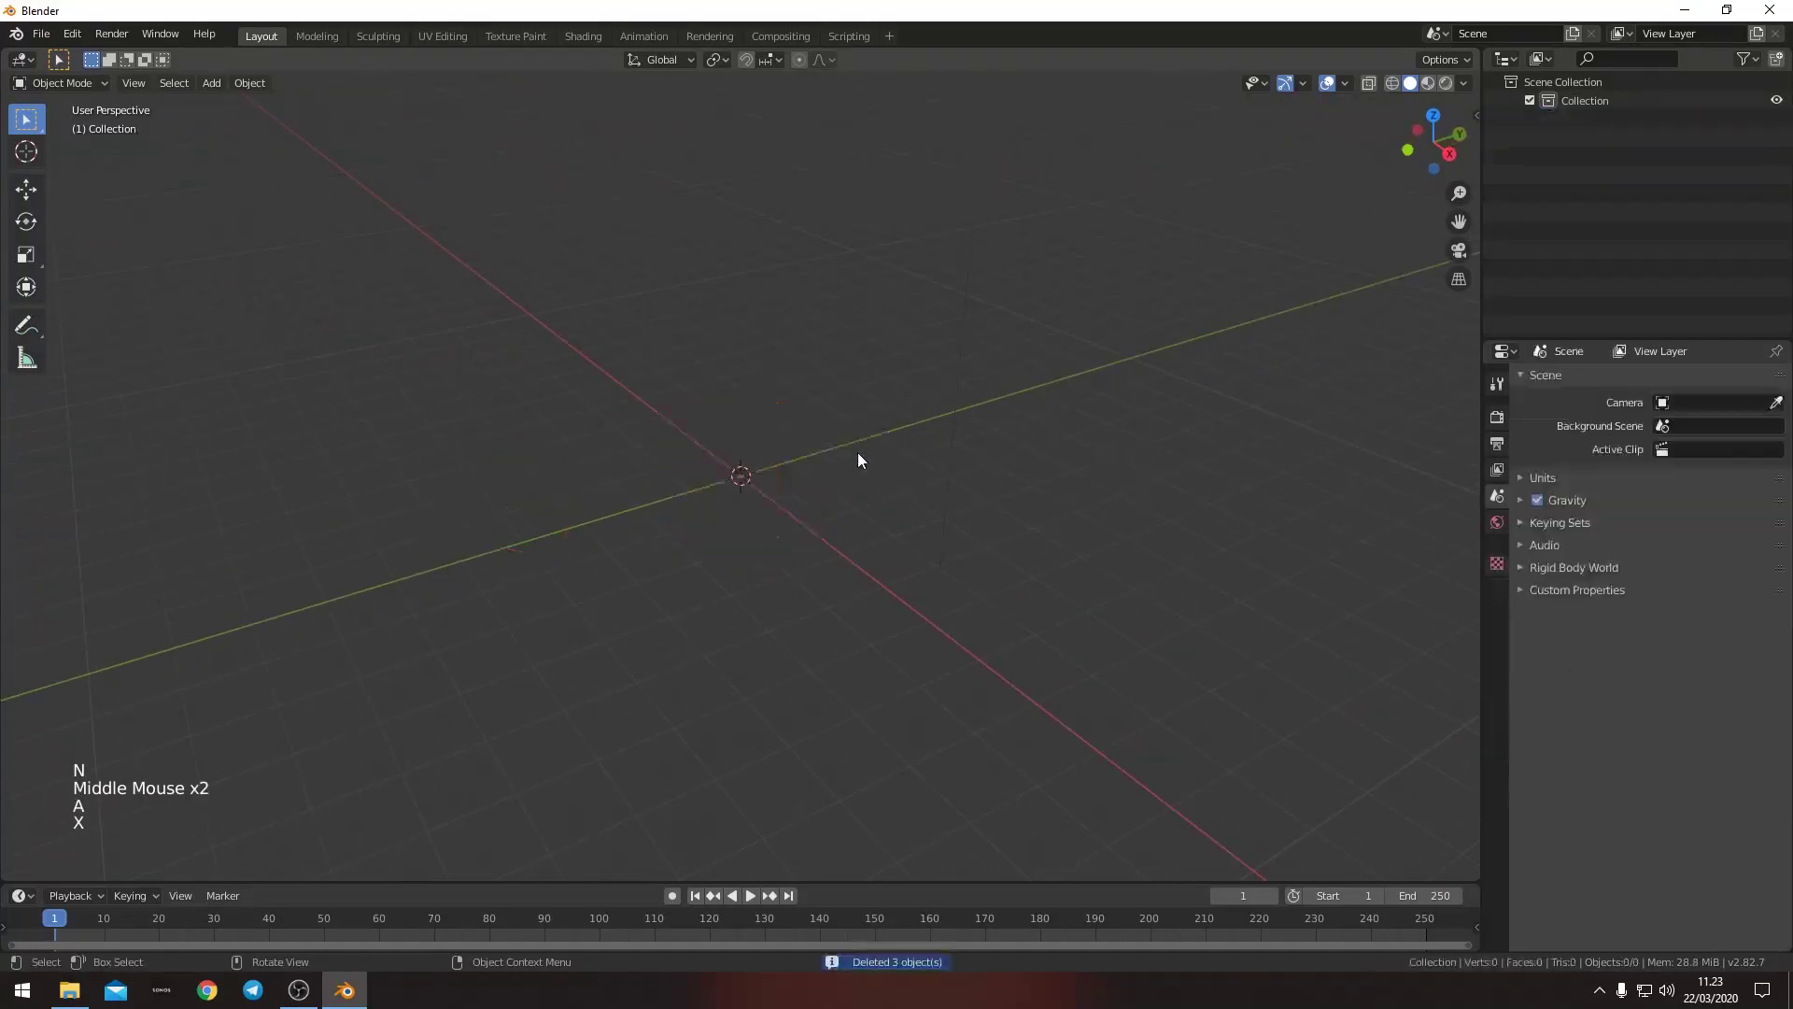
key("shift+a")
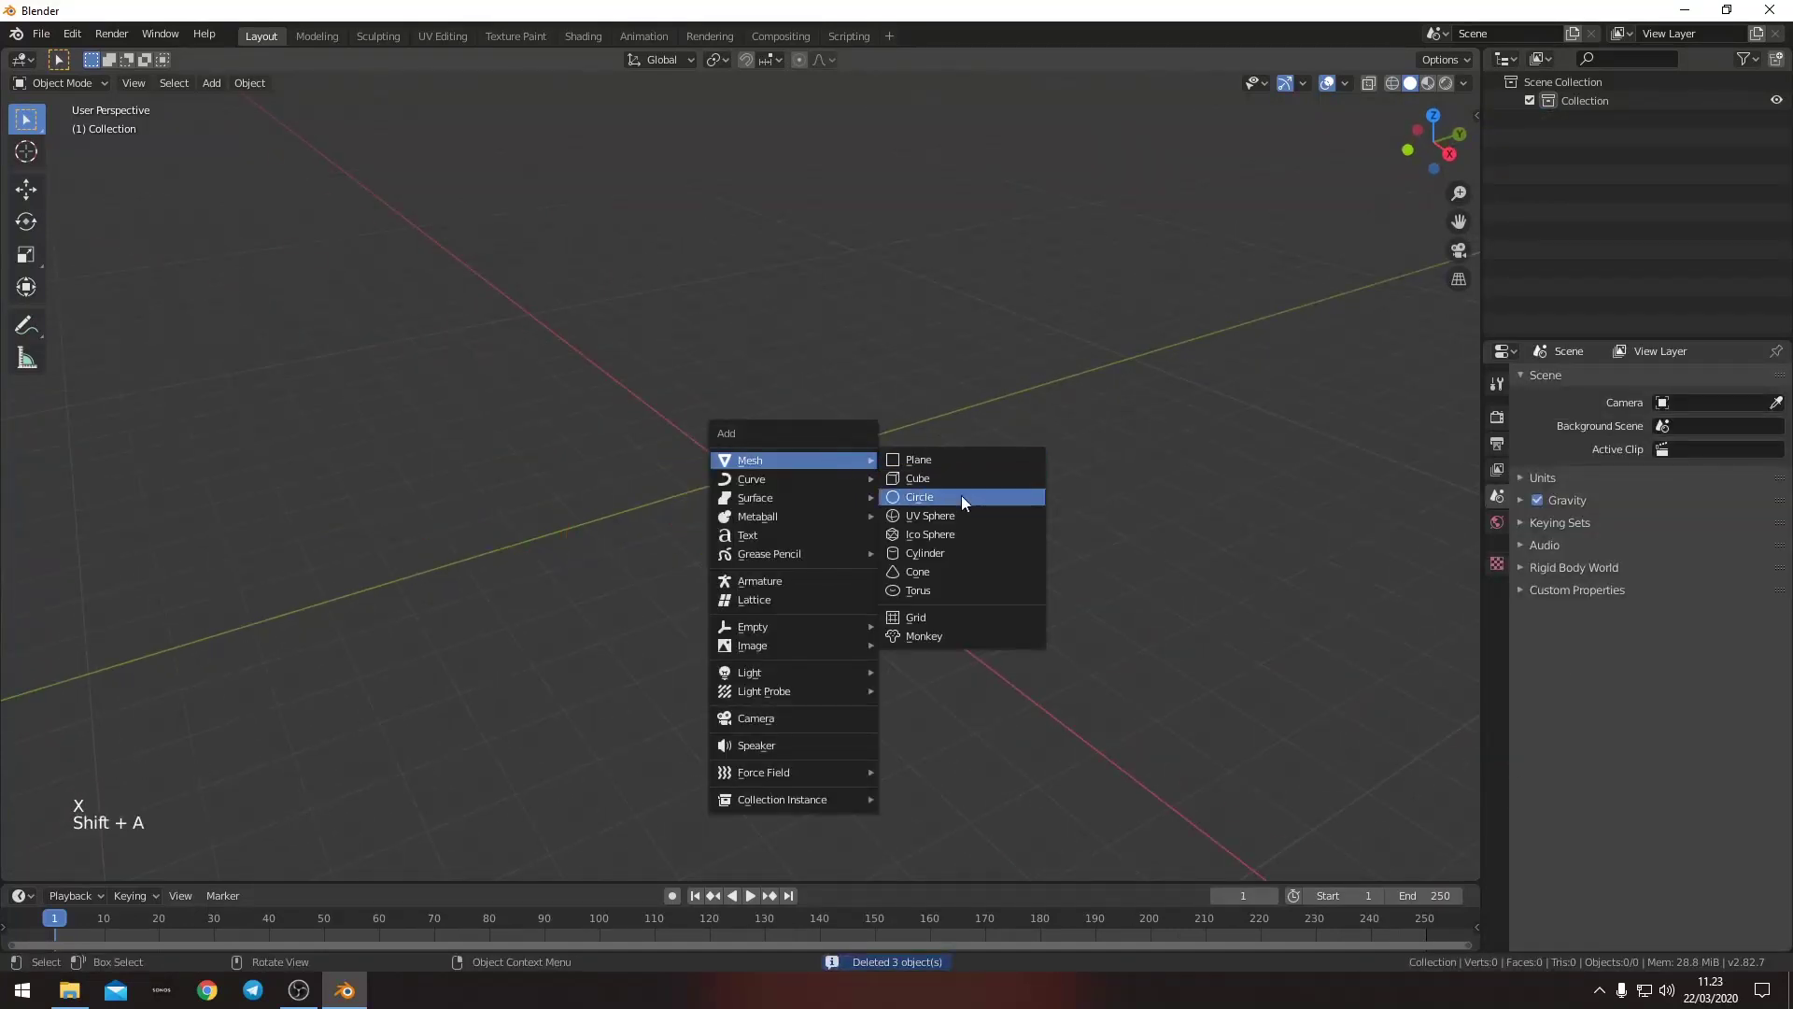
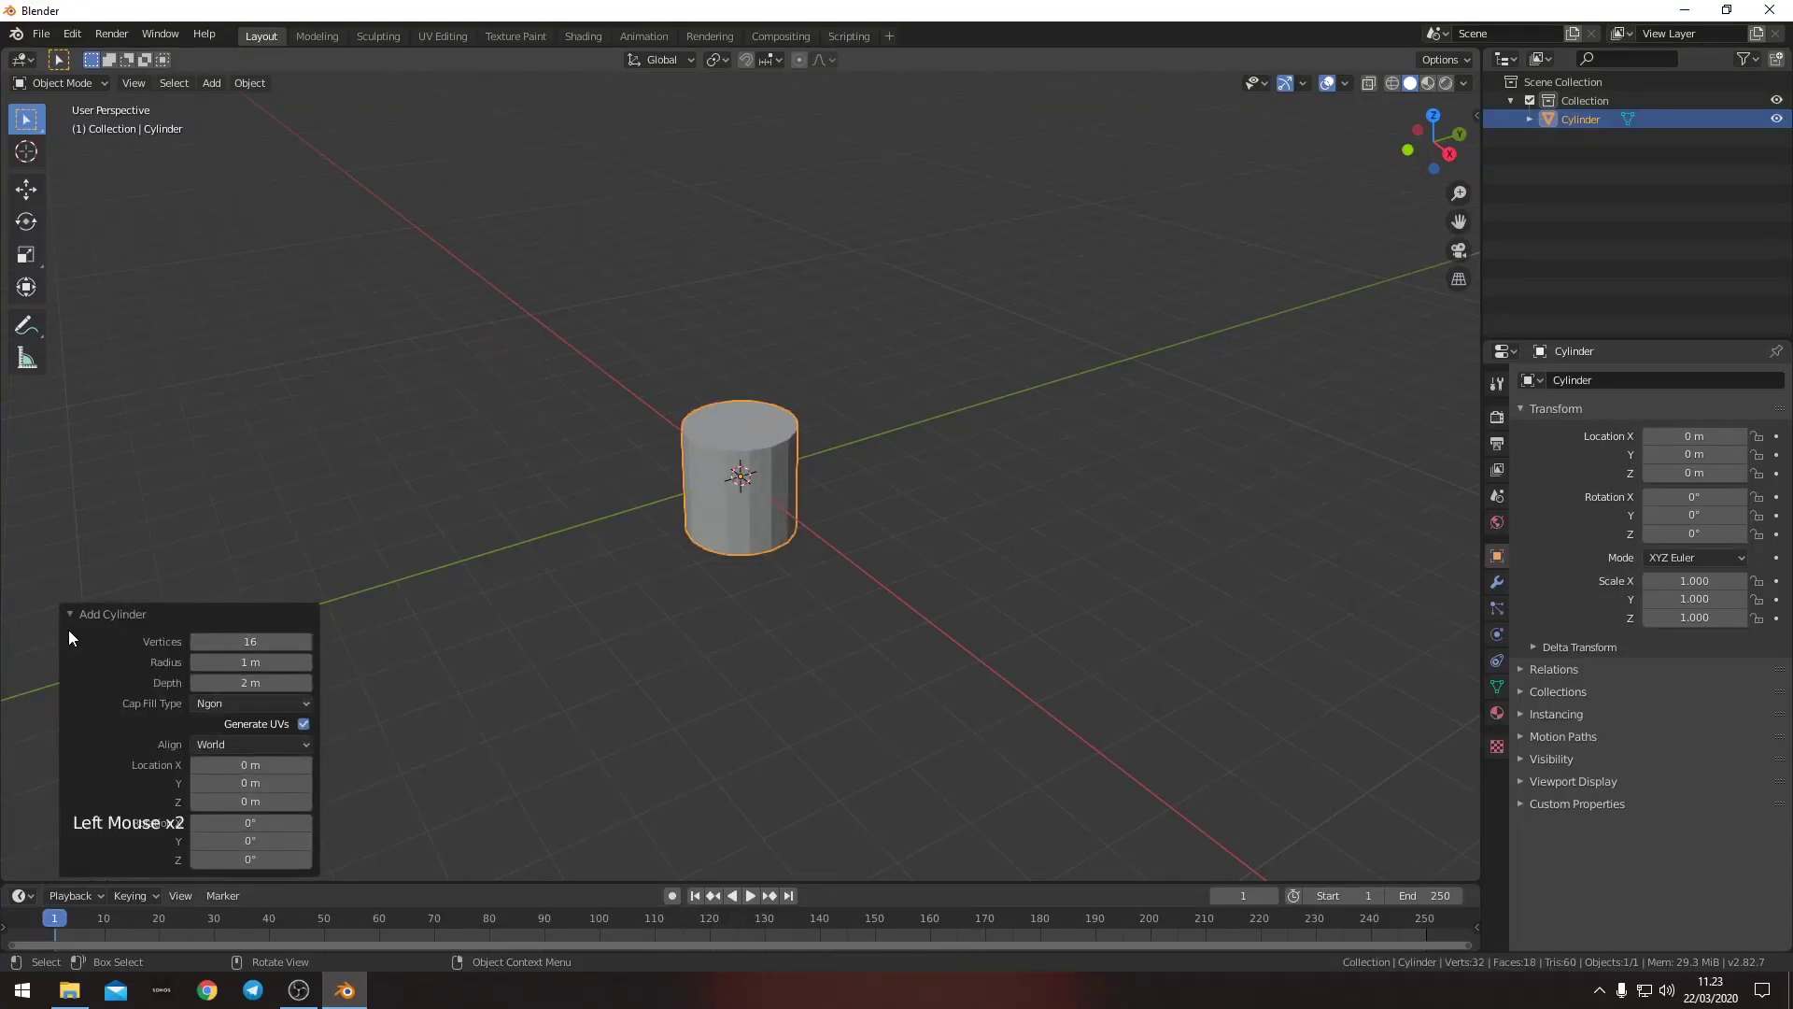
- Rotate the cylinder 90° on X, scale it 5× along Z, shade smooth and add level-2 subdivision
left_click(72, 613)
middle_click(606, 616)
middle_click(677, 629)
key("r")
key("s")
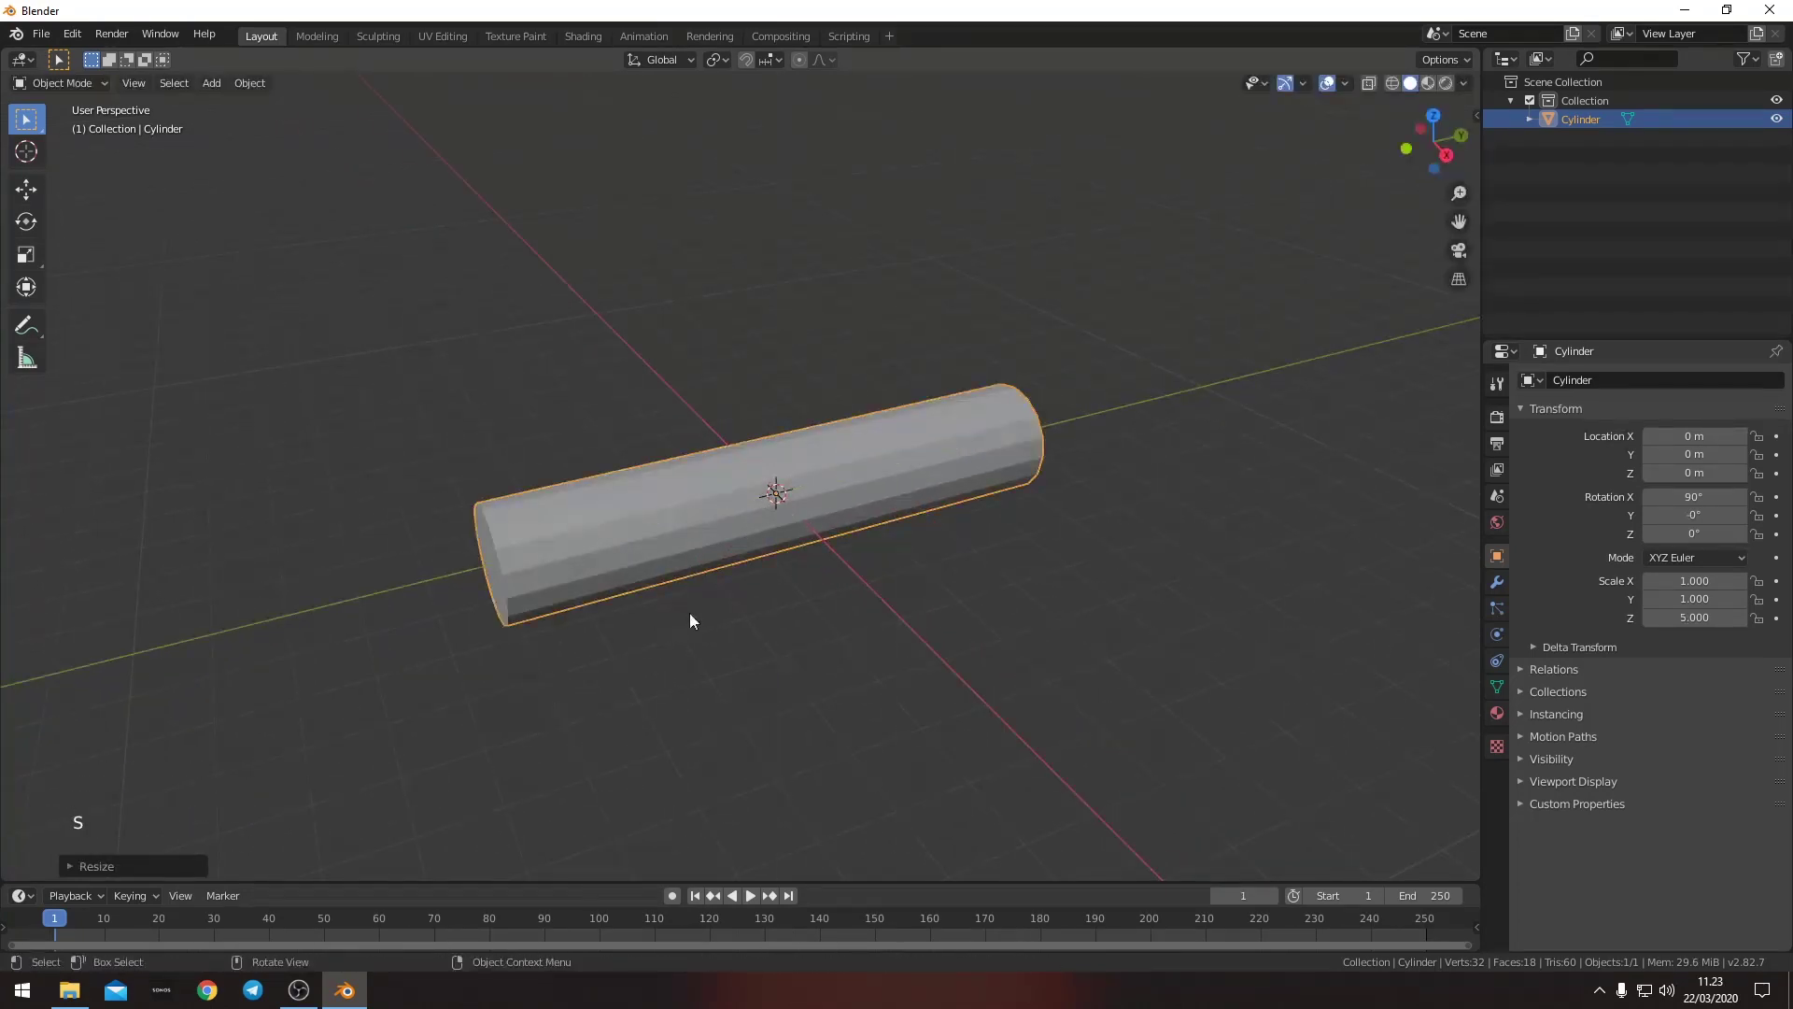
middle_click(779, 551)
right_click(706, 516)
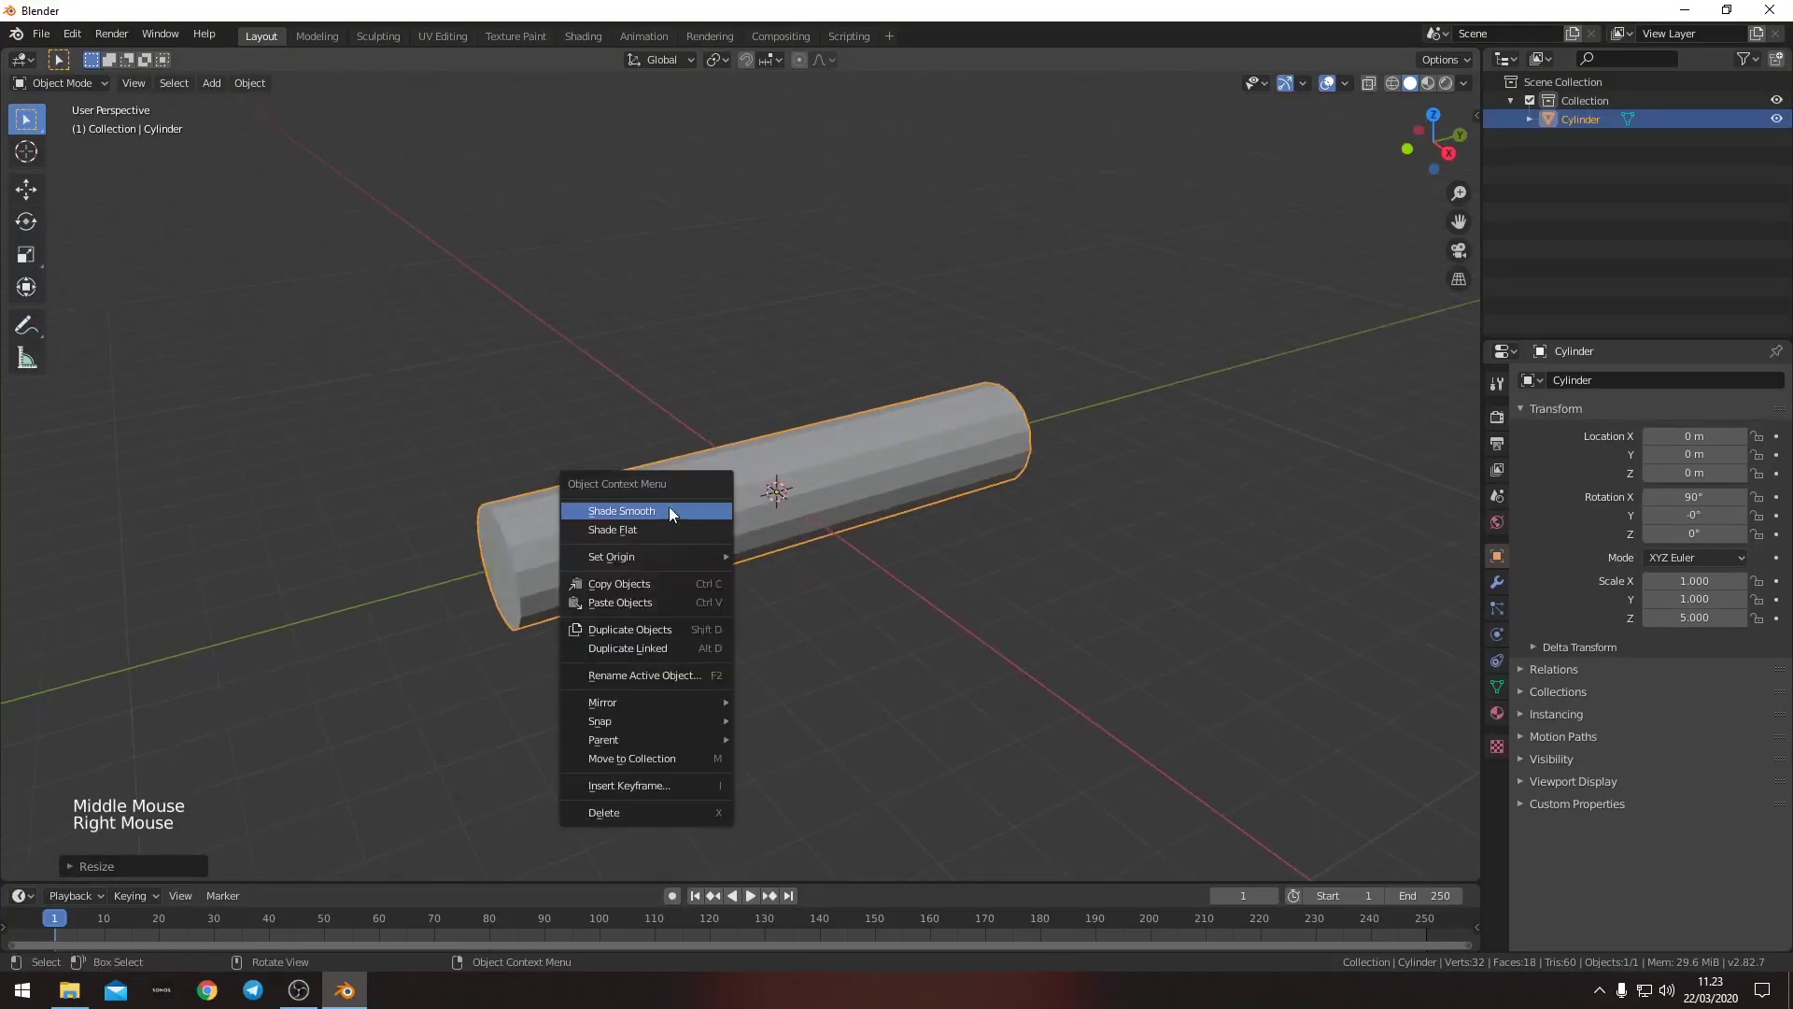
middle_click(741, 516)
key("ctrl+2")
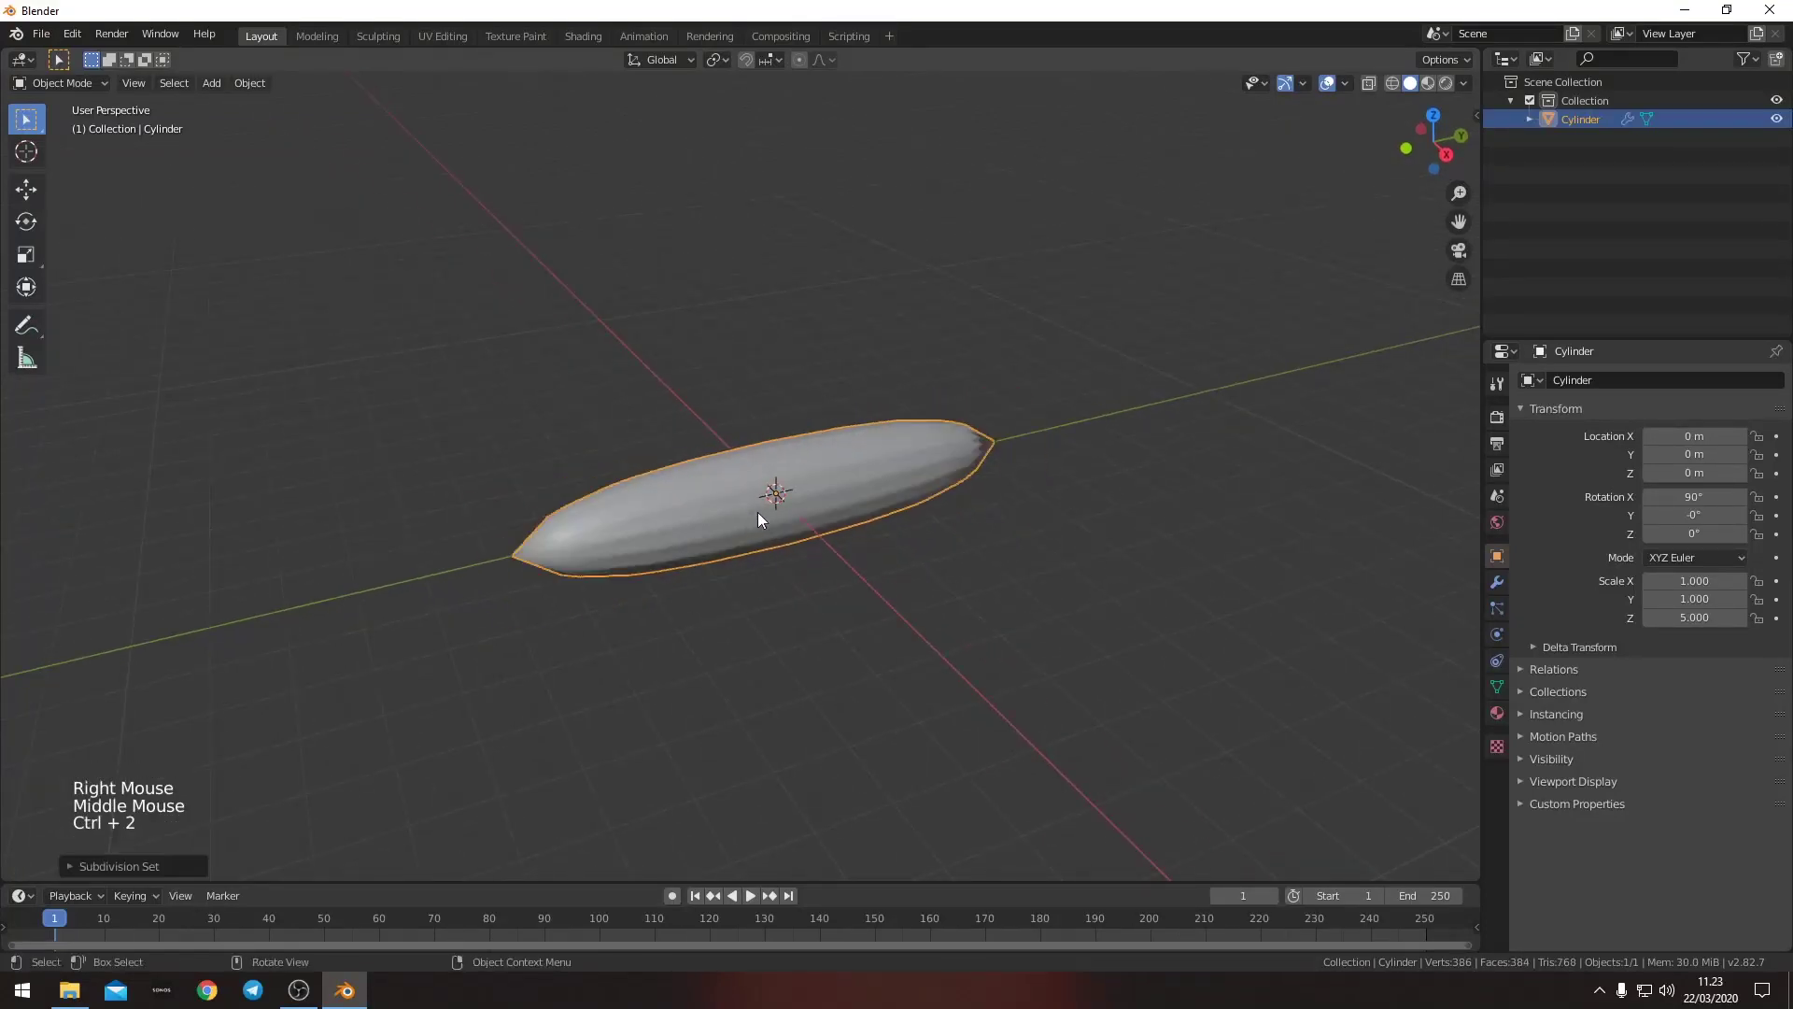
left_click(1504, 598)
left_click(1497, 592)
- Add evenly spaced edge loops along the tube plus one near each end, then leave edit mode
key("Tab")
key("ctrl+r")
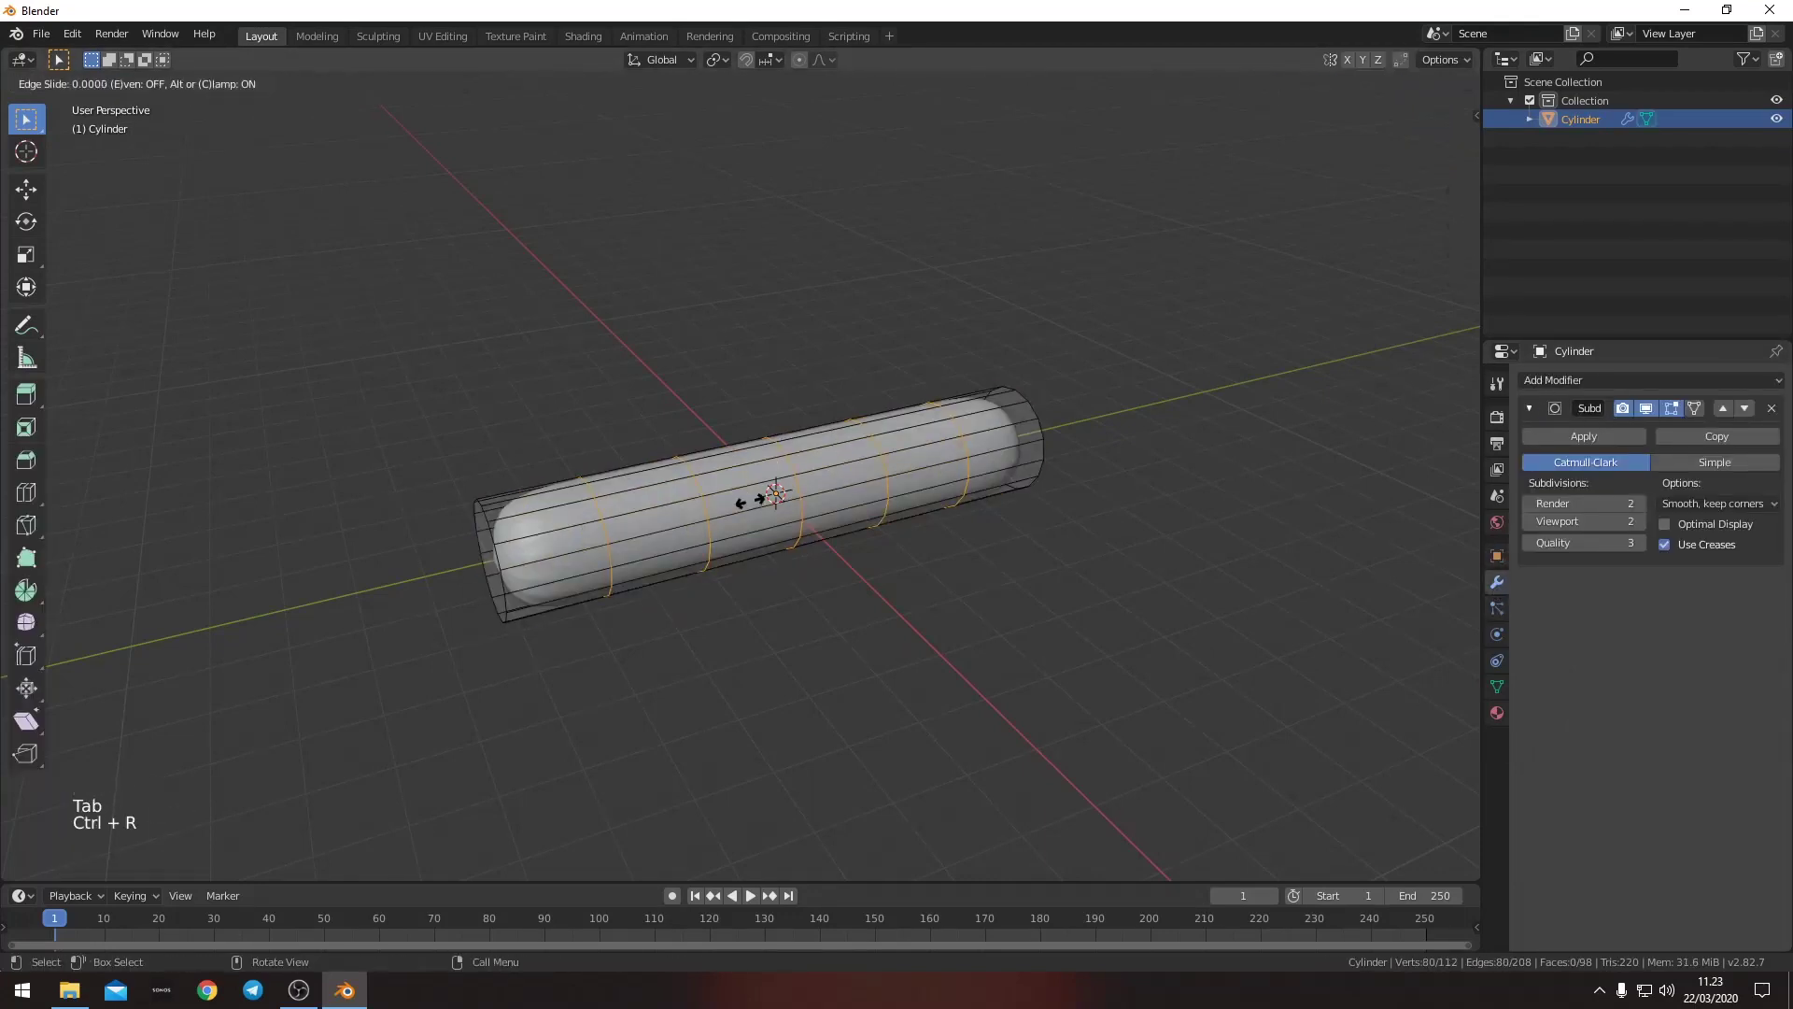
key("shift+r")
right_click(902, 505)
key("ctrl+z")
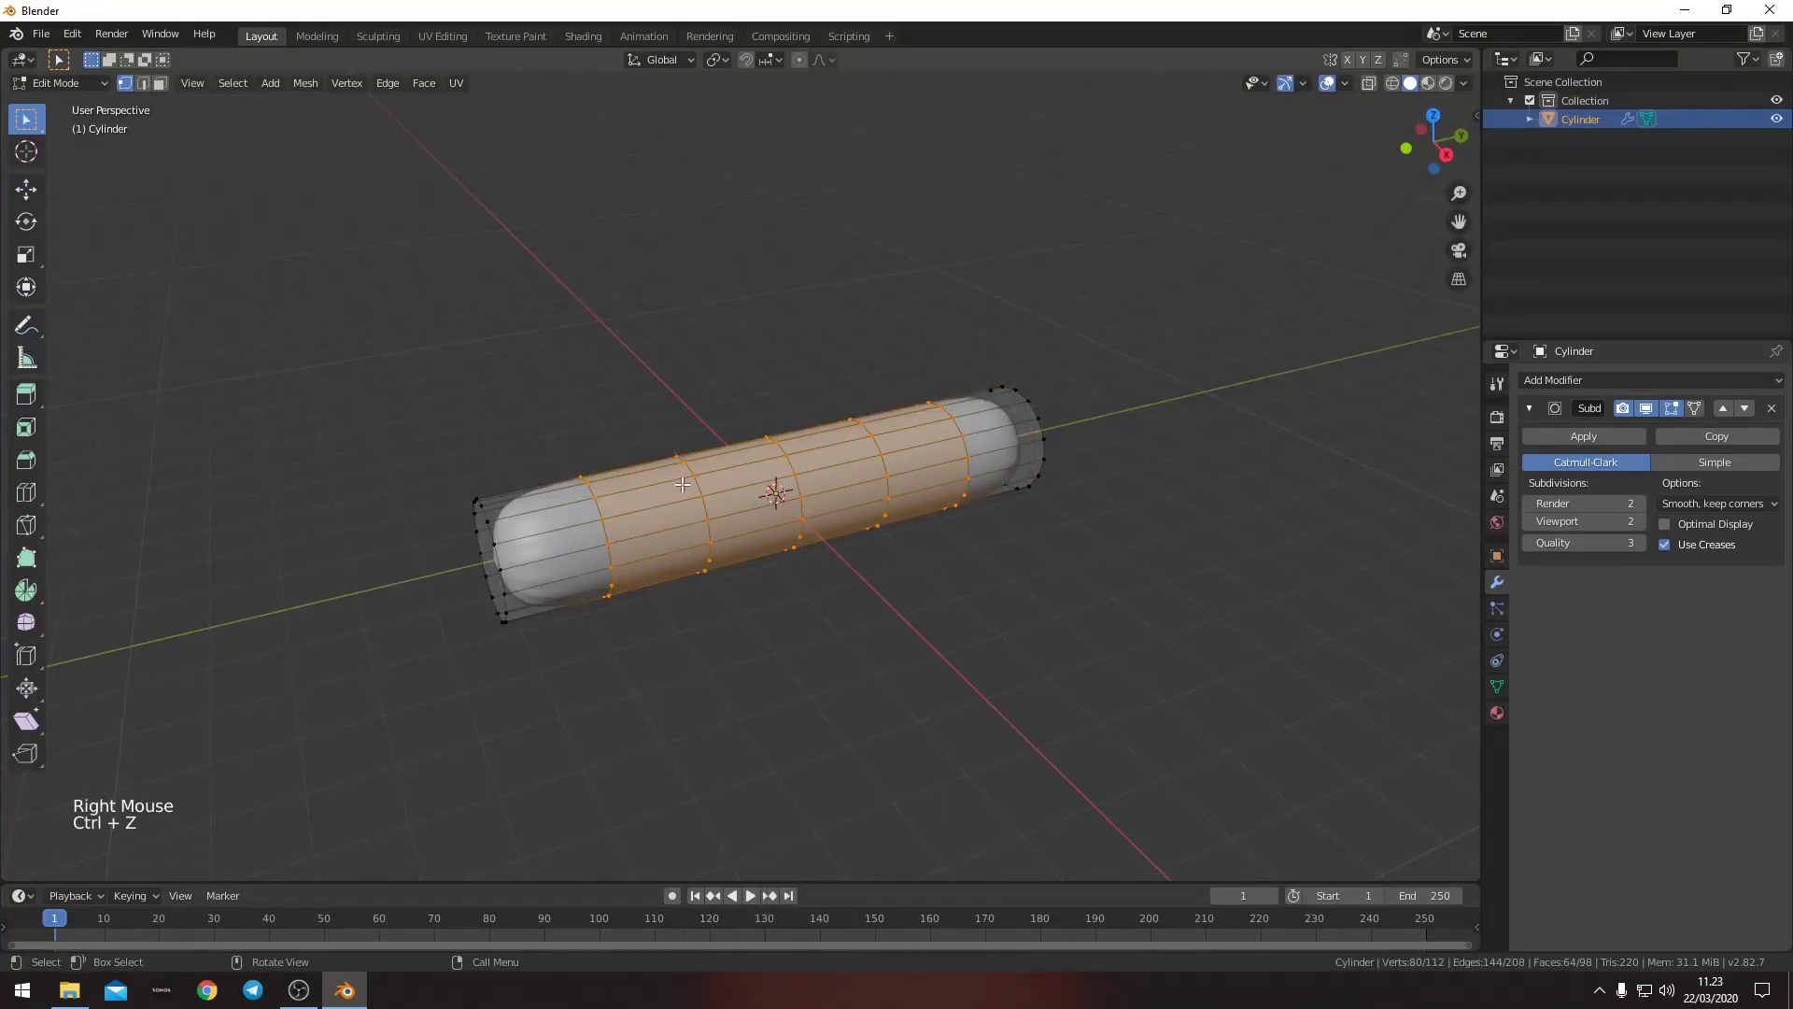
key("alt+a")
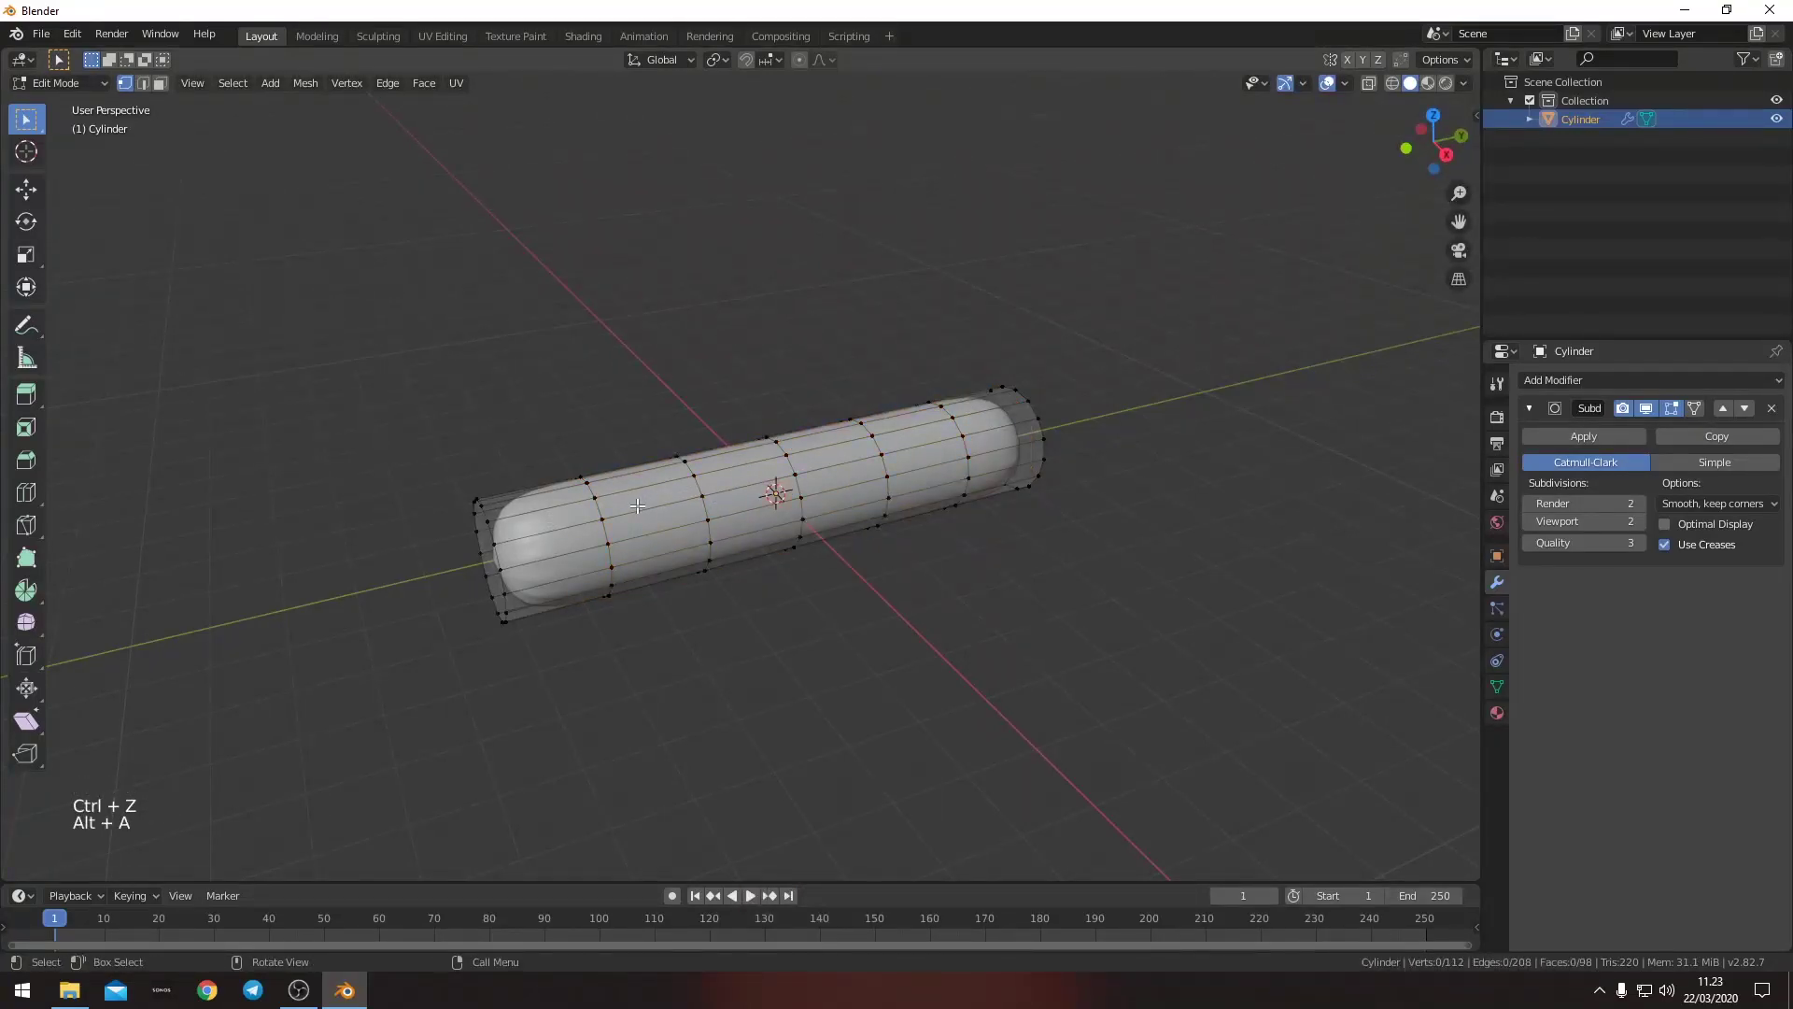
key("ctrl+r")
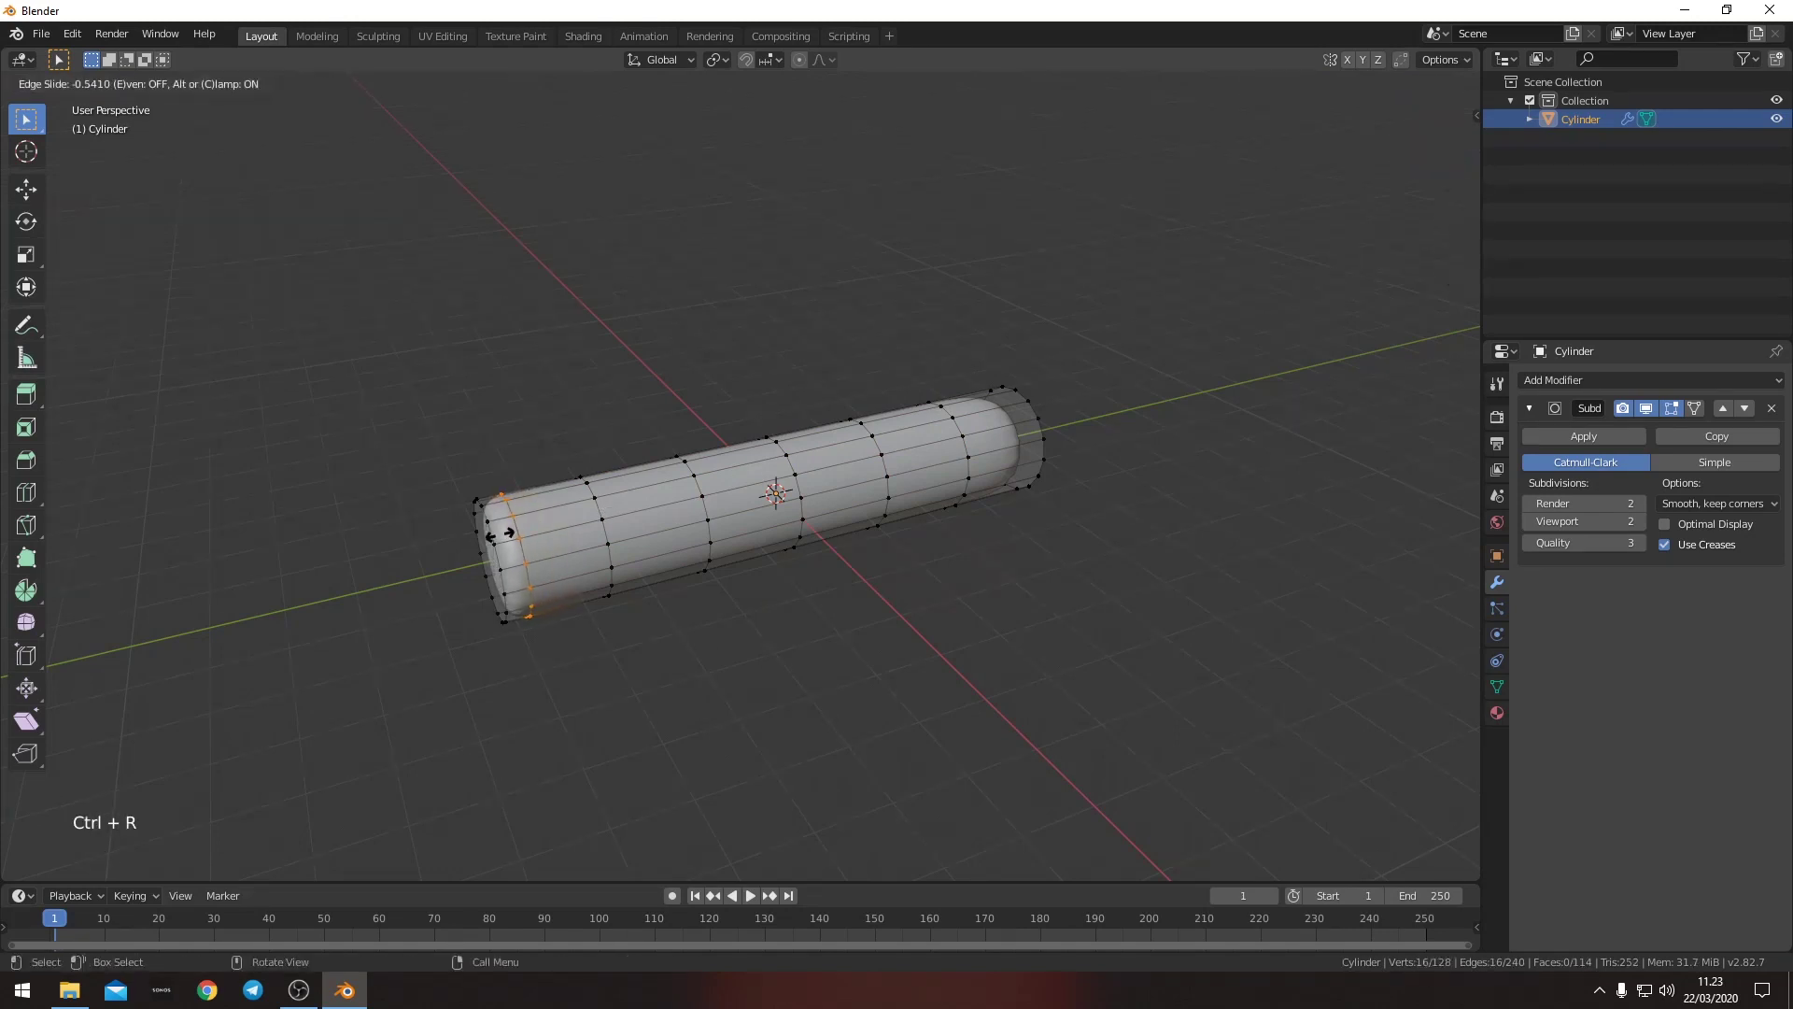
key("ctrl+r")
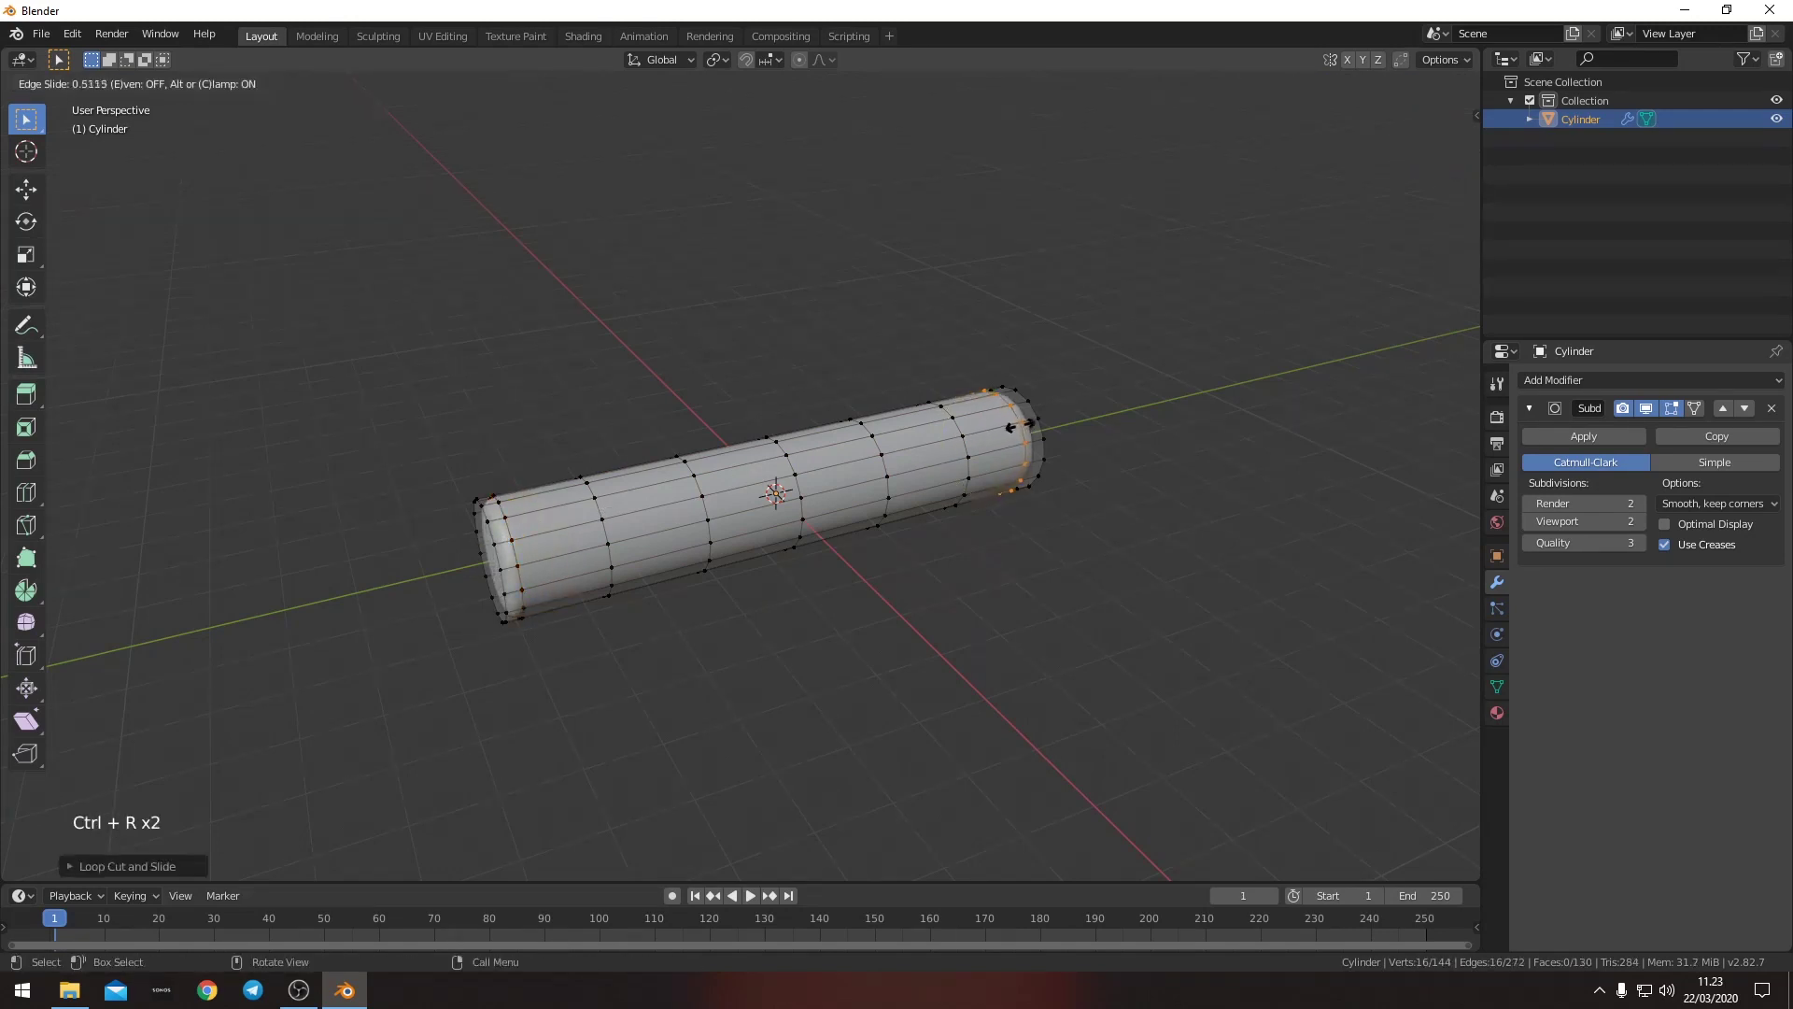
key("Tab")
middle_click(924, 561)
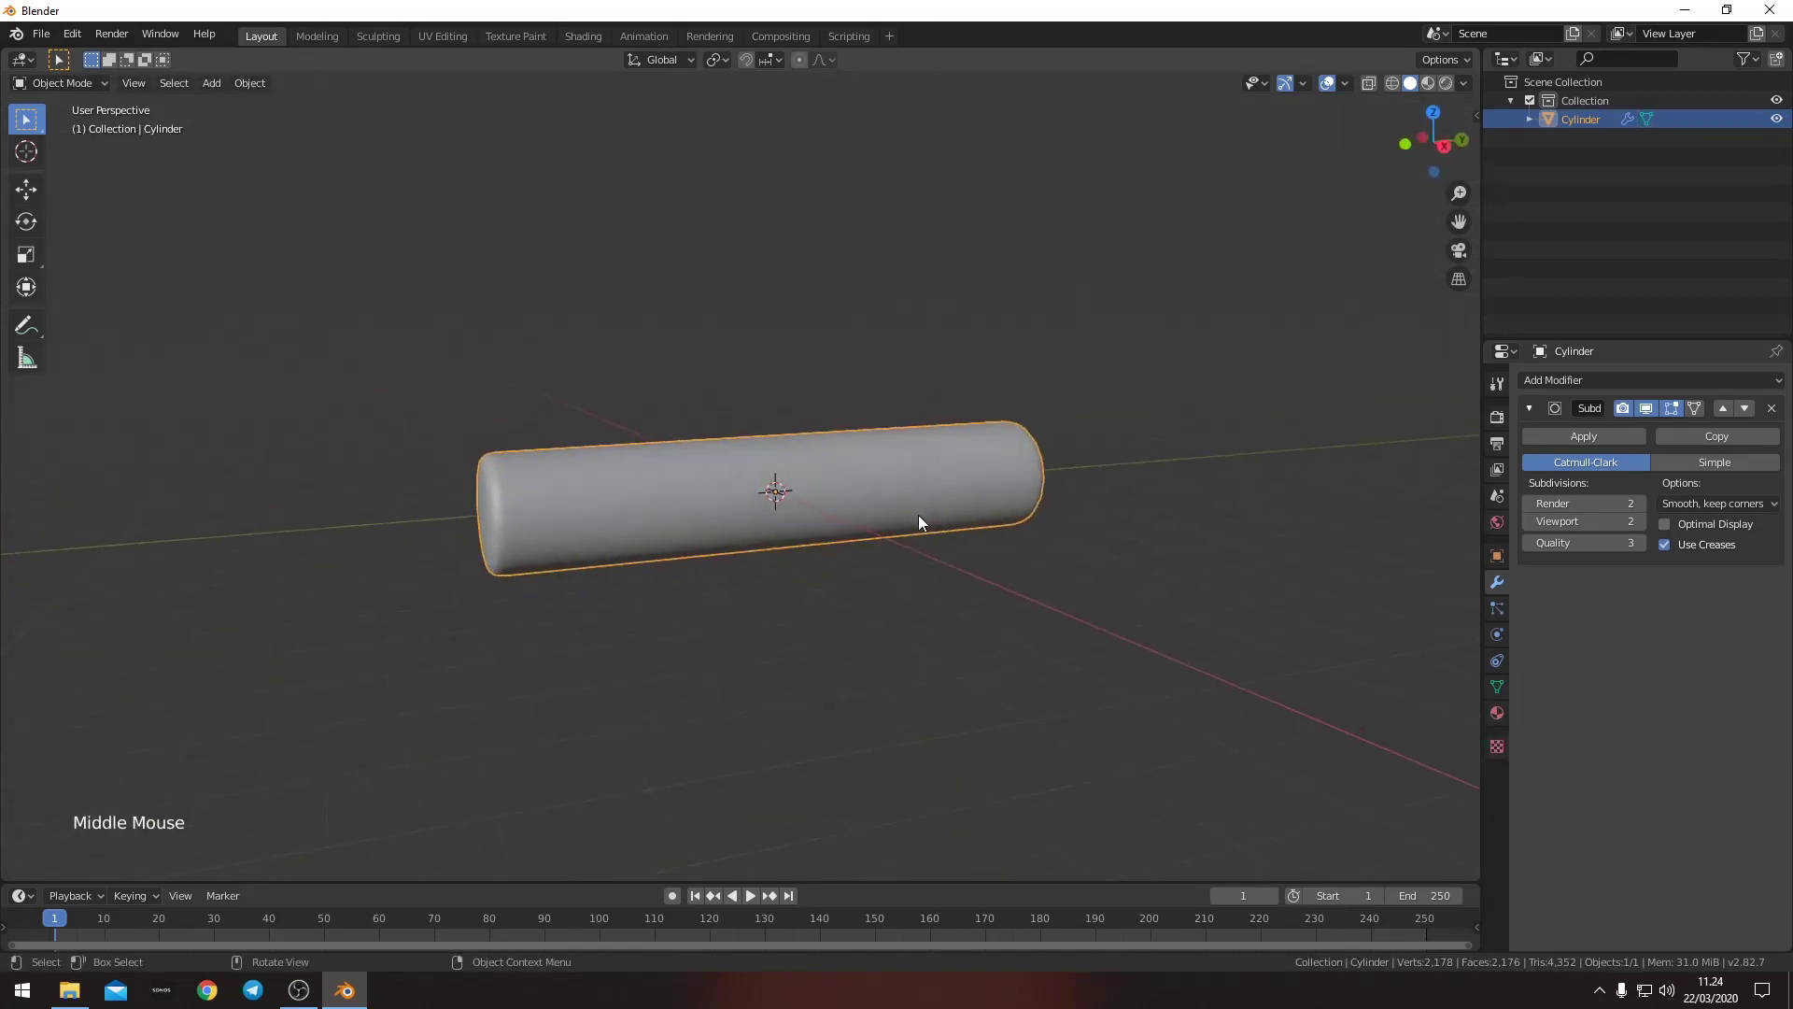
- In side view add an armature and move its bone tip along the tube toward the centre
key("KP_3")
scroll("up", 3)
key("shift+a")
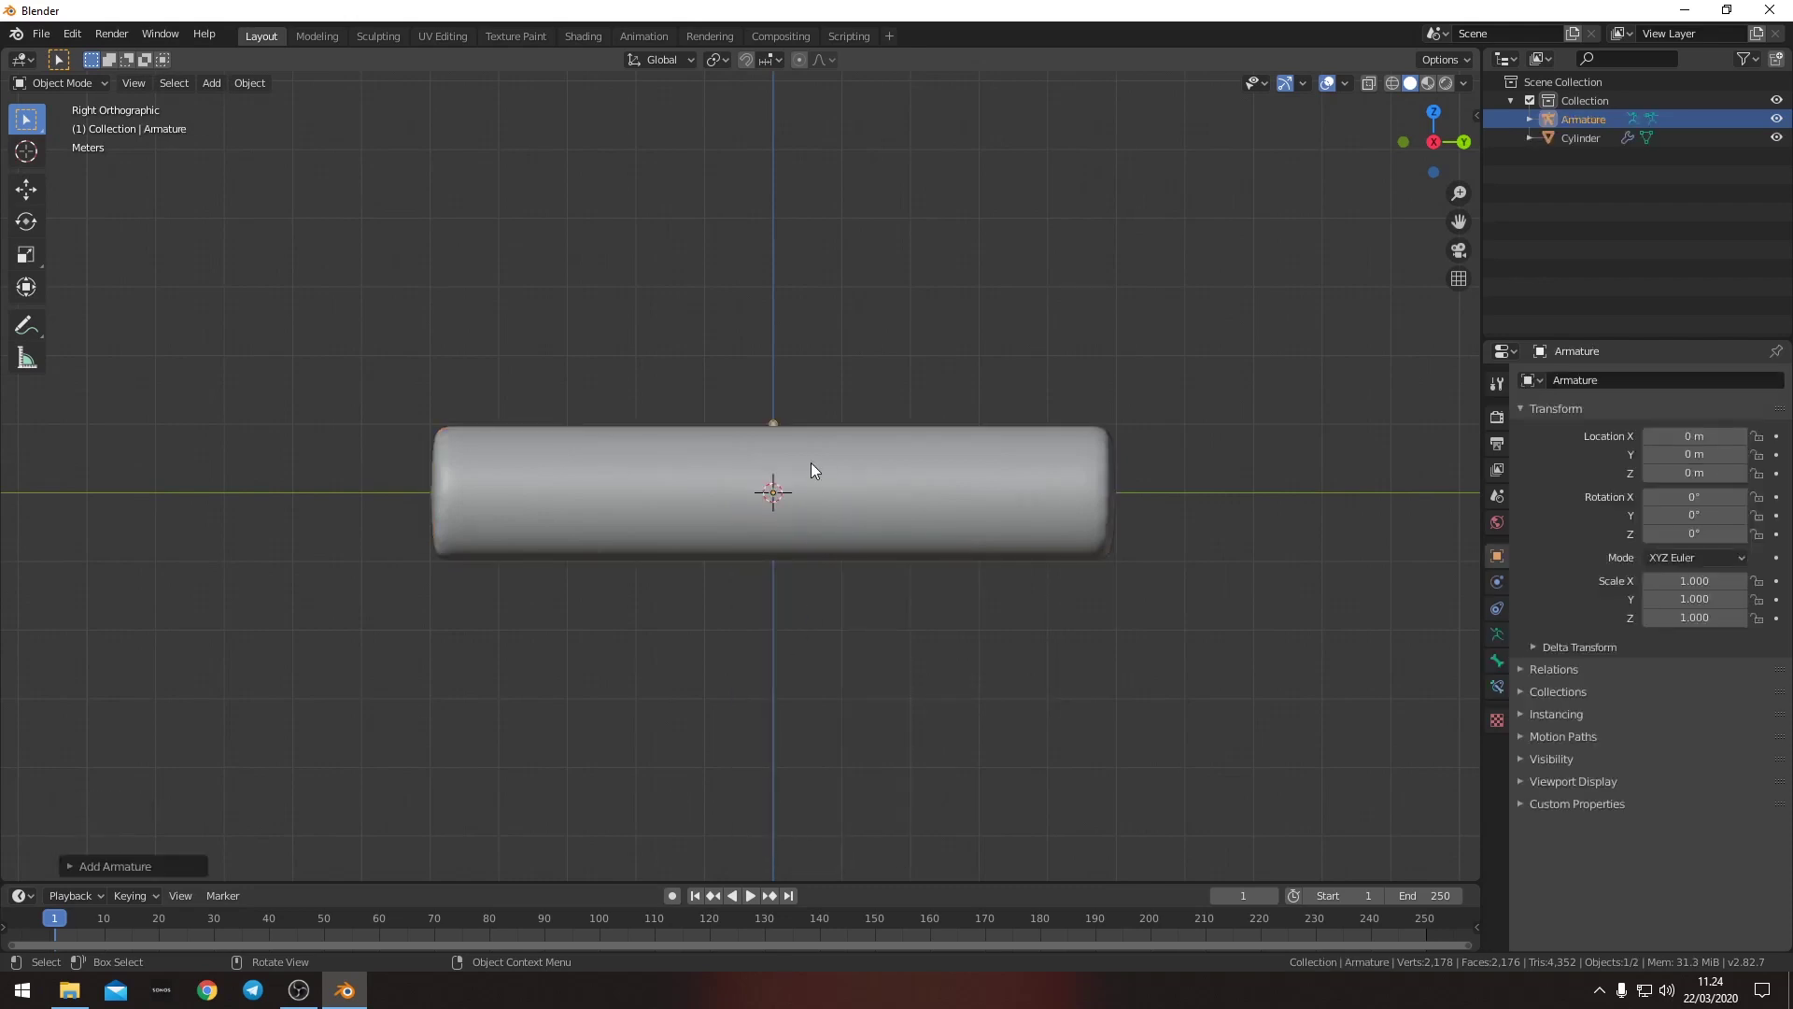
key("alt+z")
scroll("up", 3)
left_click(791, 512)
scroll("up", 3)
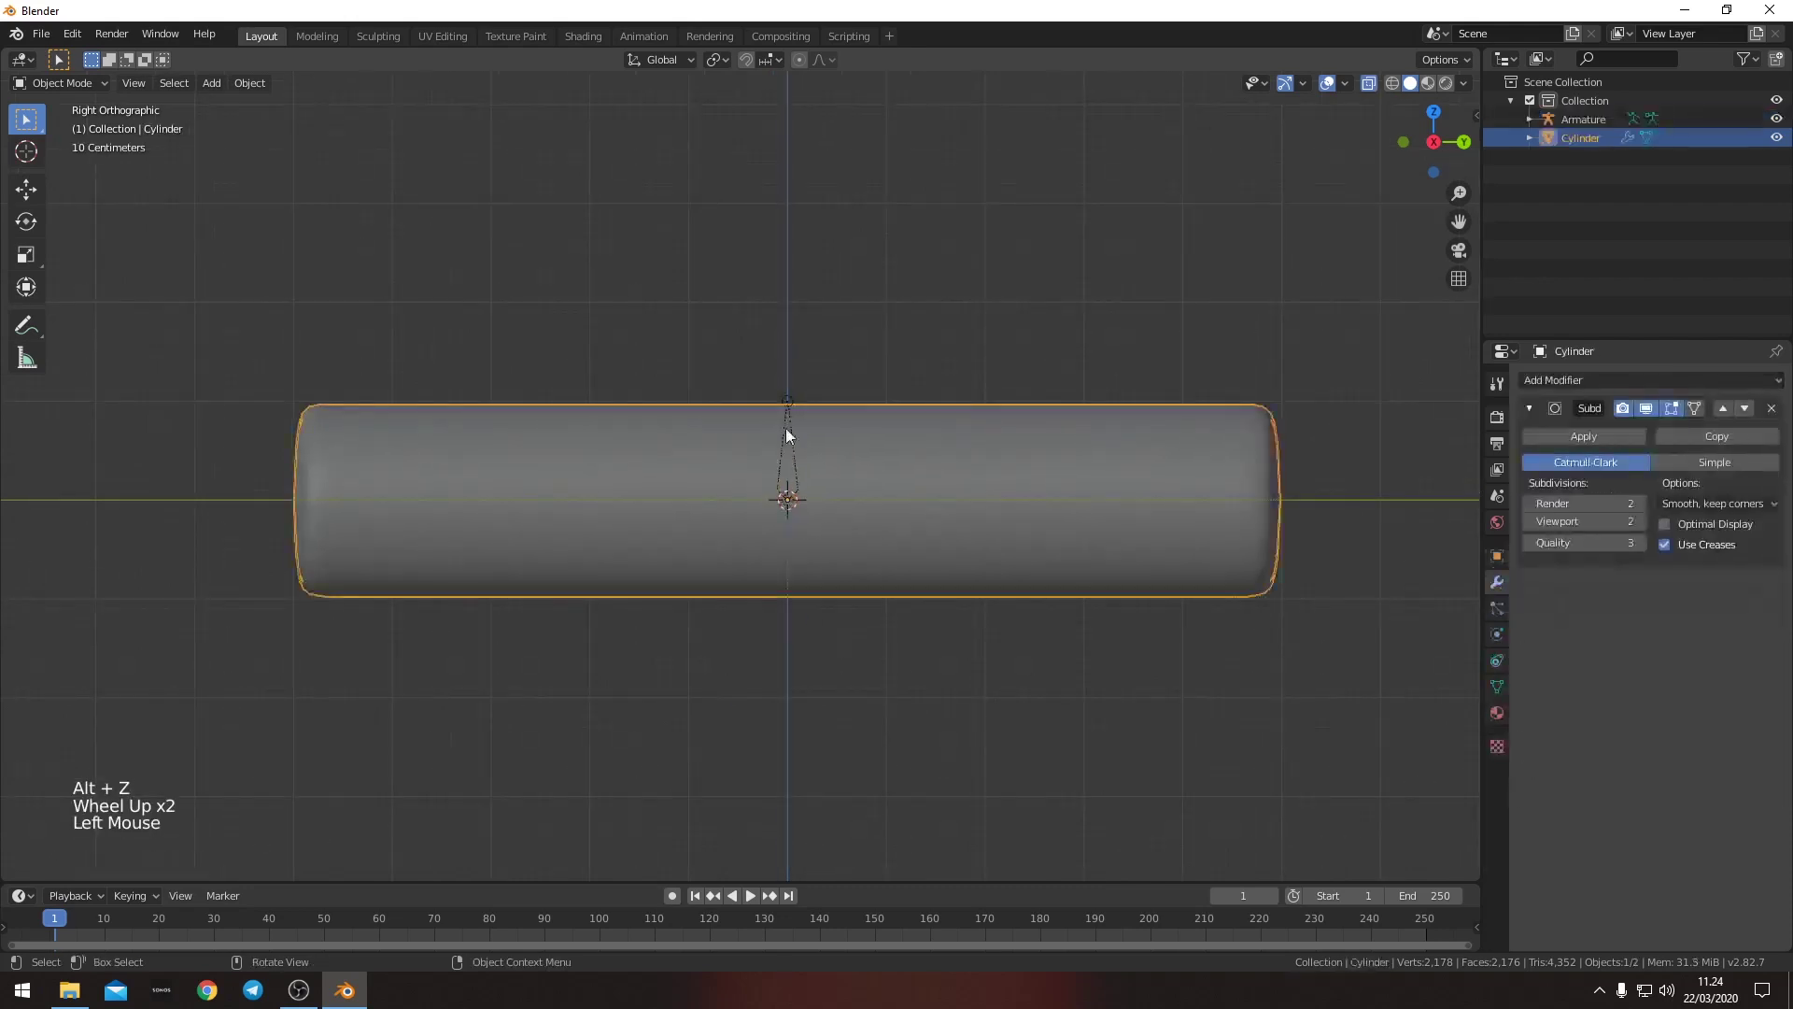
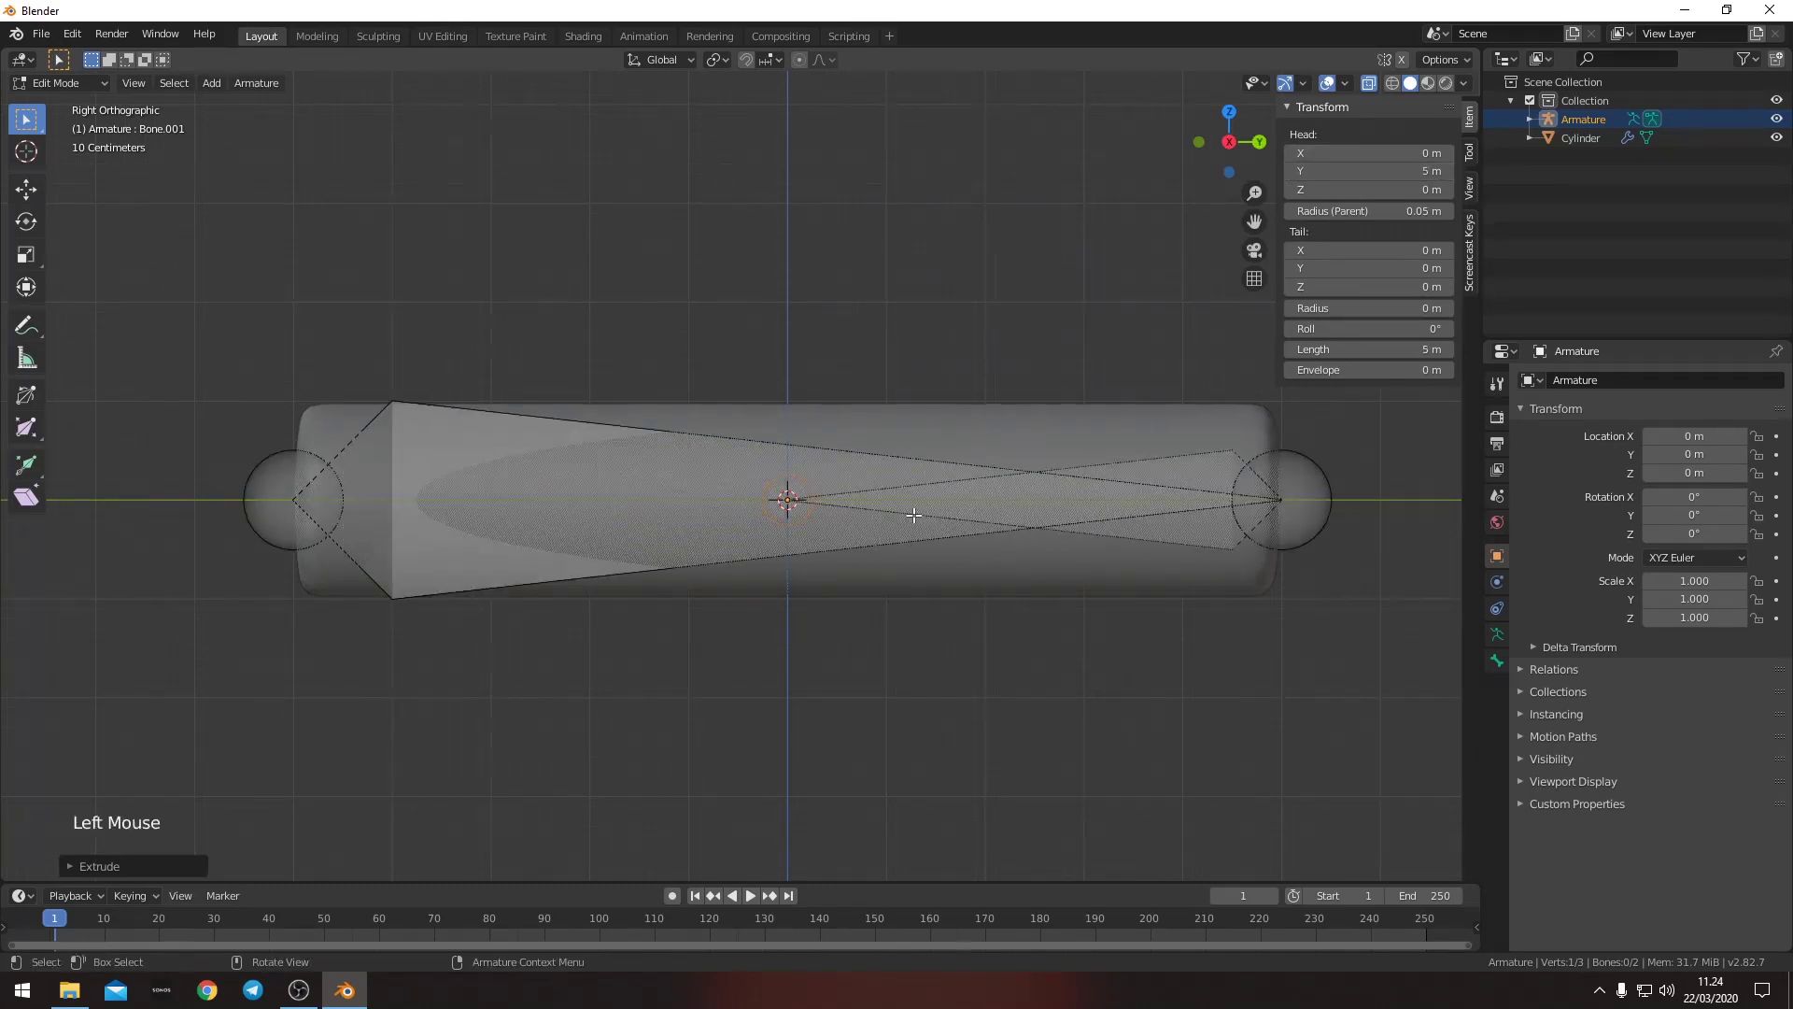
key("ctrl+z")
key("g")
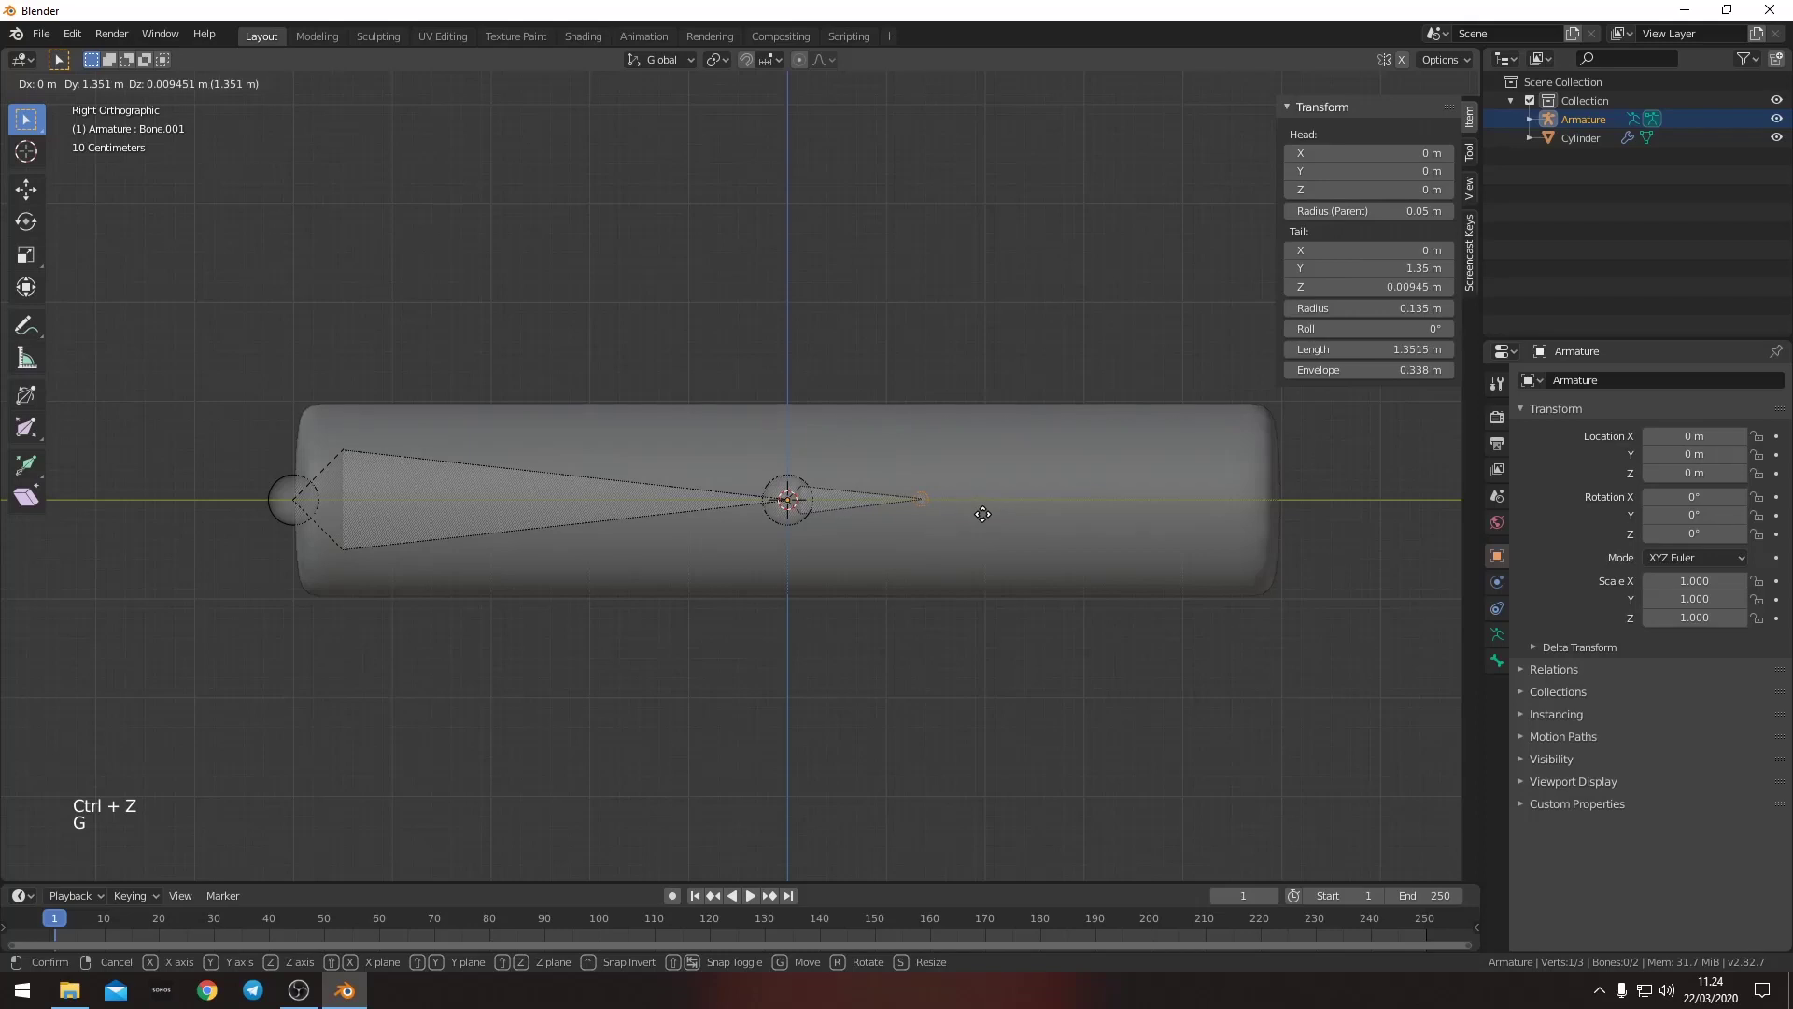
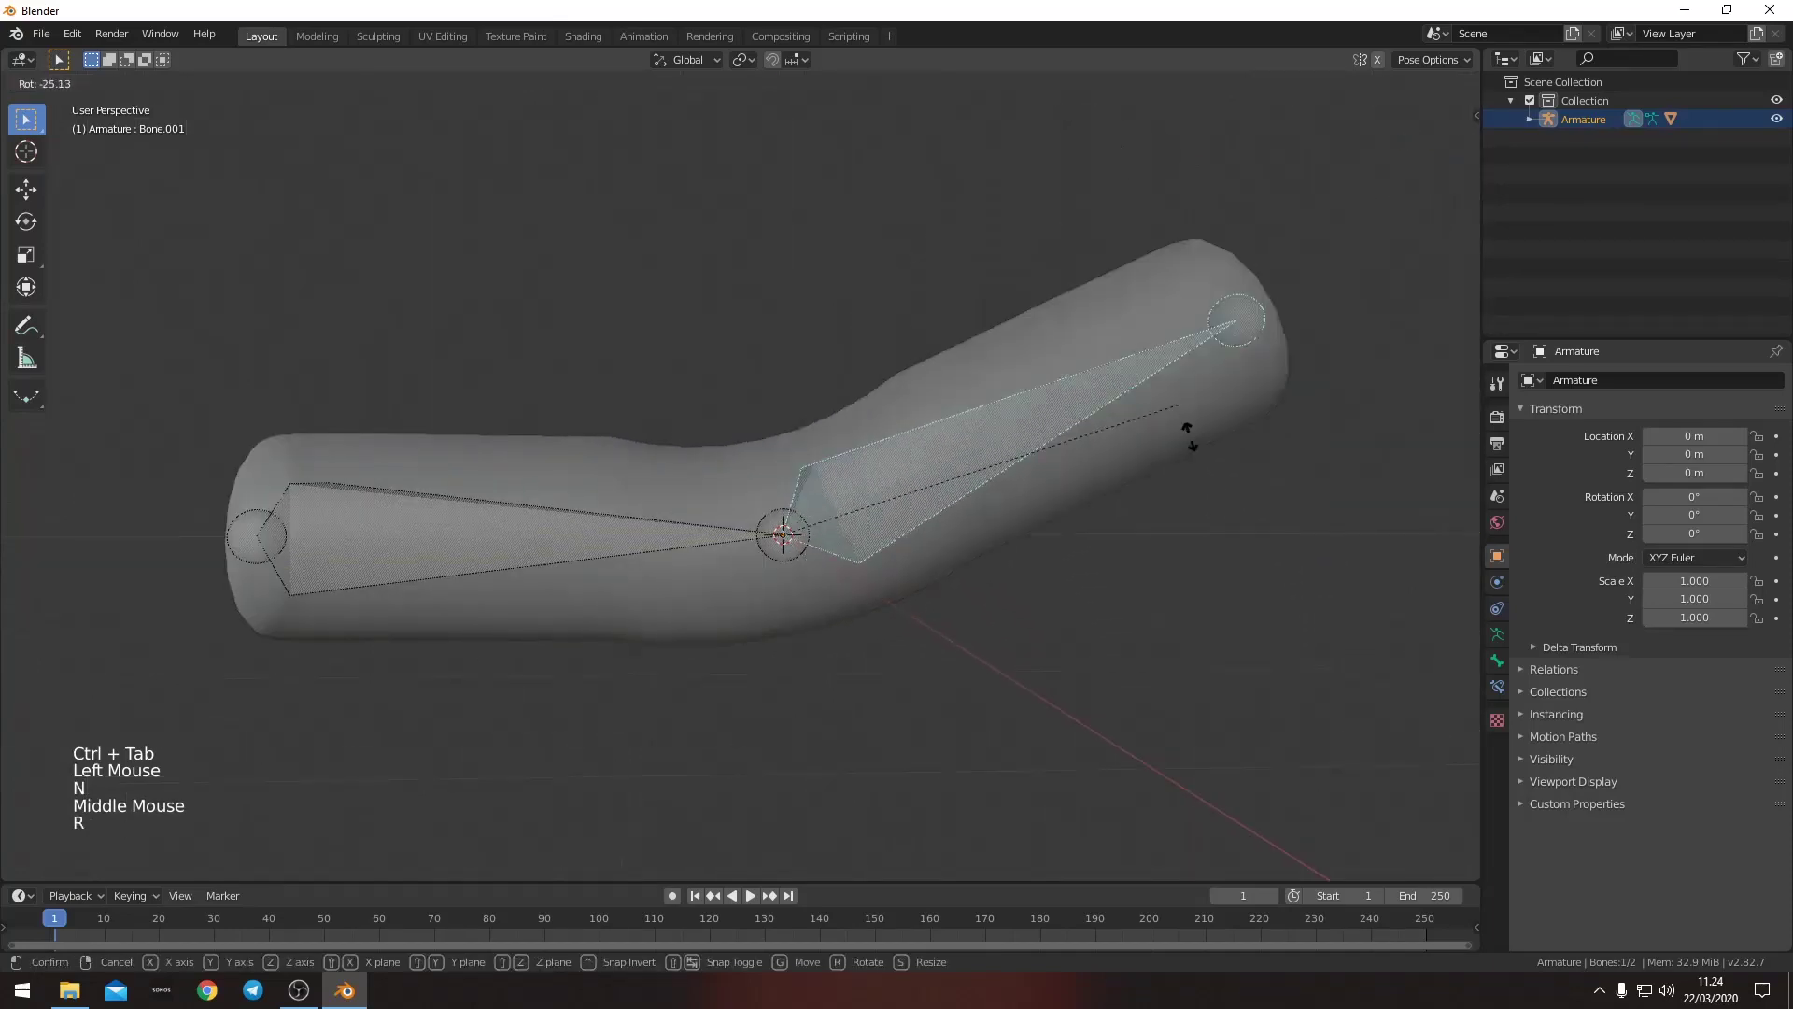
- Check the tube bending with the bone, then reset the bone's pose rotation to straight
middle_click(1184, 637)
key("n")
middle_click(967, 599)
middle_click(1007, 599)
middle_click(981, 586)
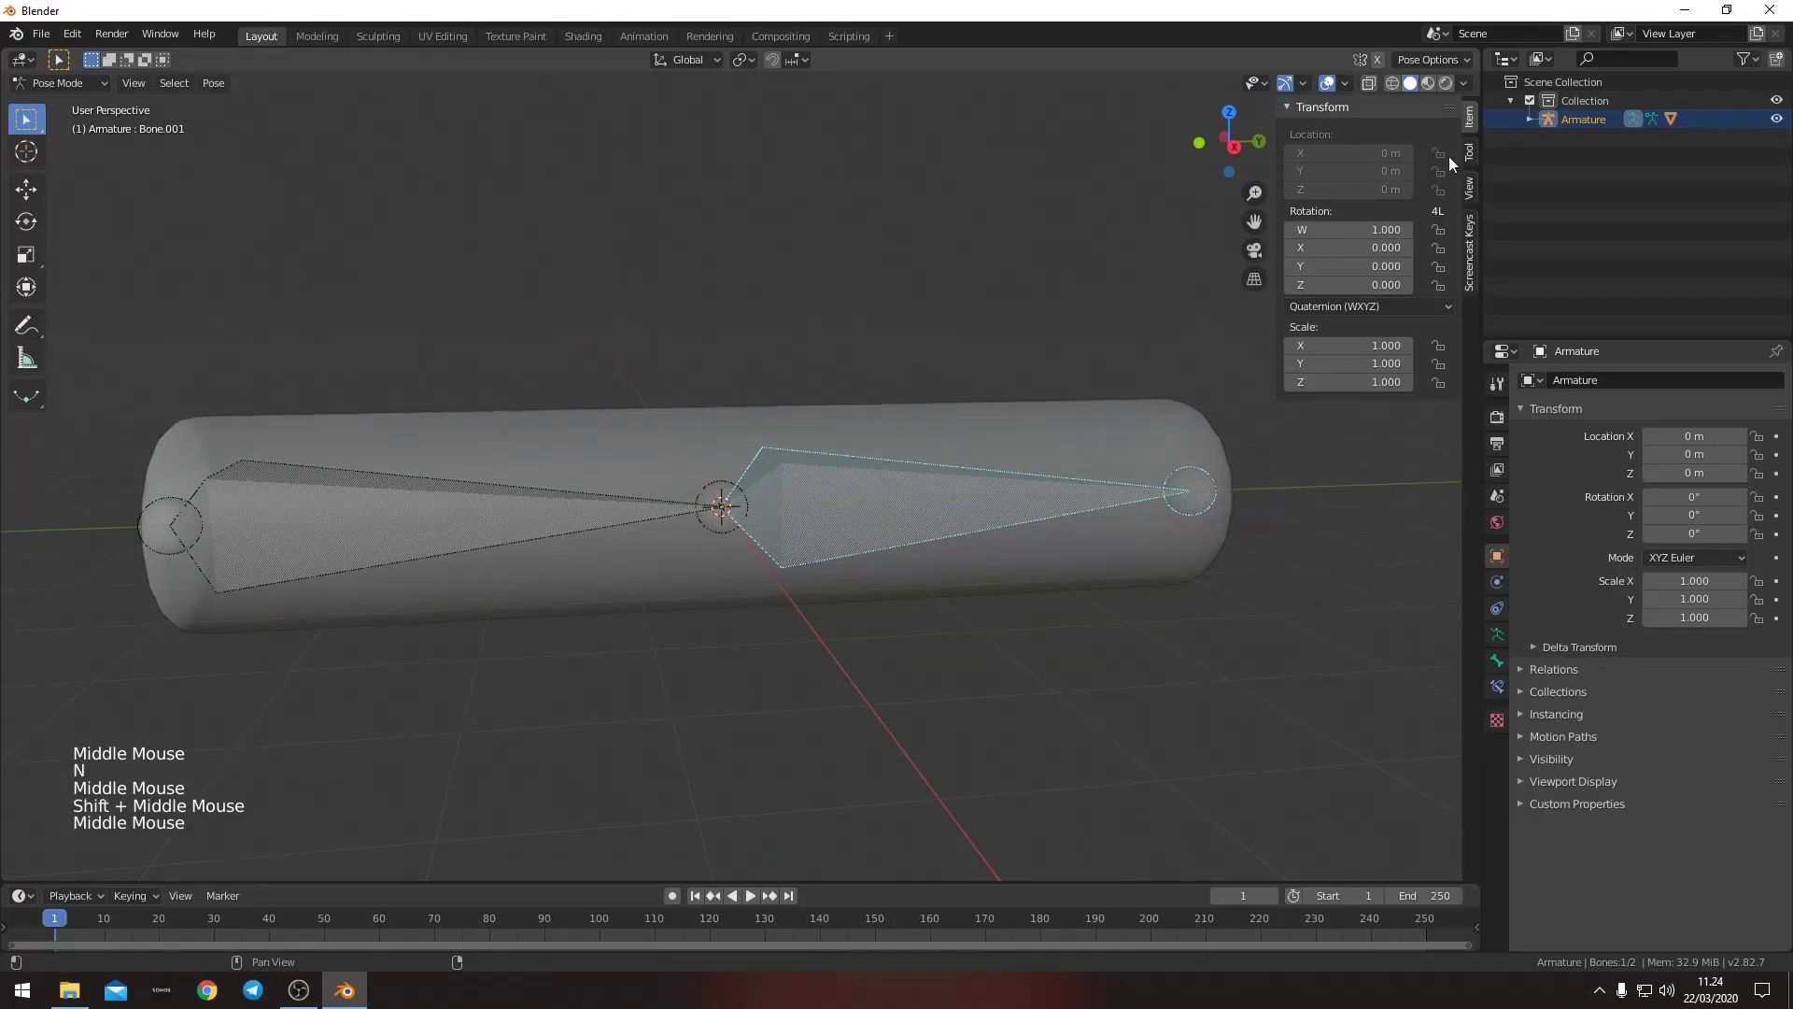
- Lock the bone's location, scale and Y/Z rotation so it rotates only around X
left_click(1346, 313)
left_click(1445, 154)
left_click(1438, 234)
key("r")
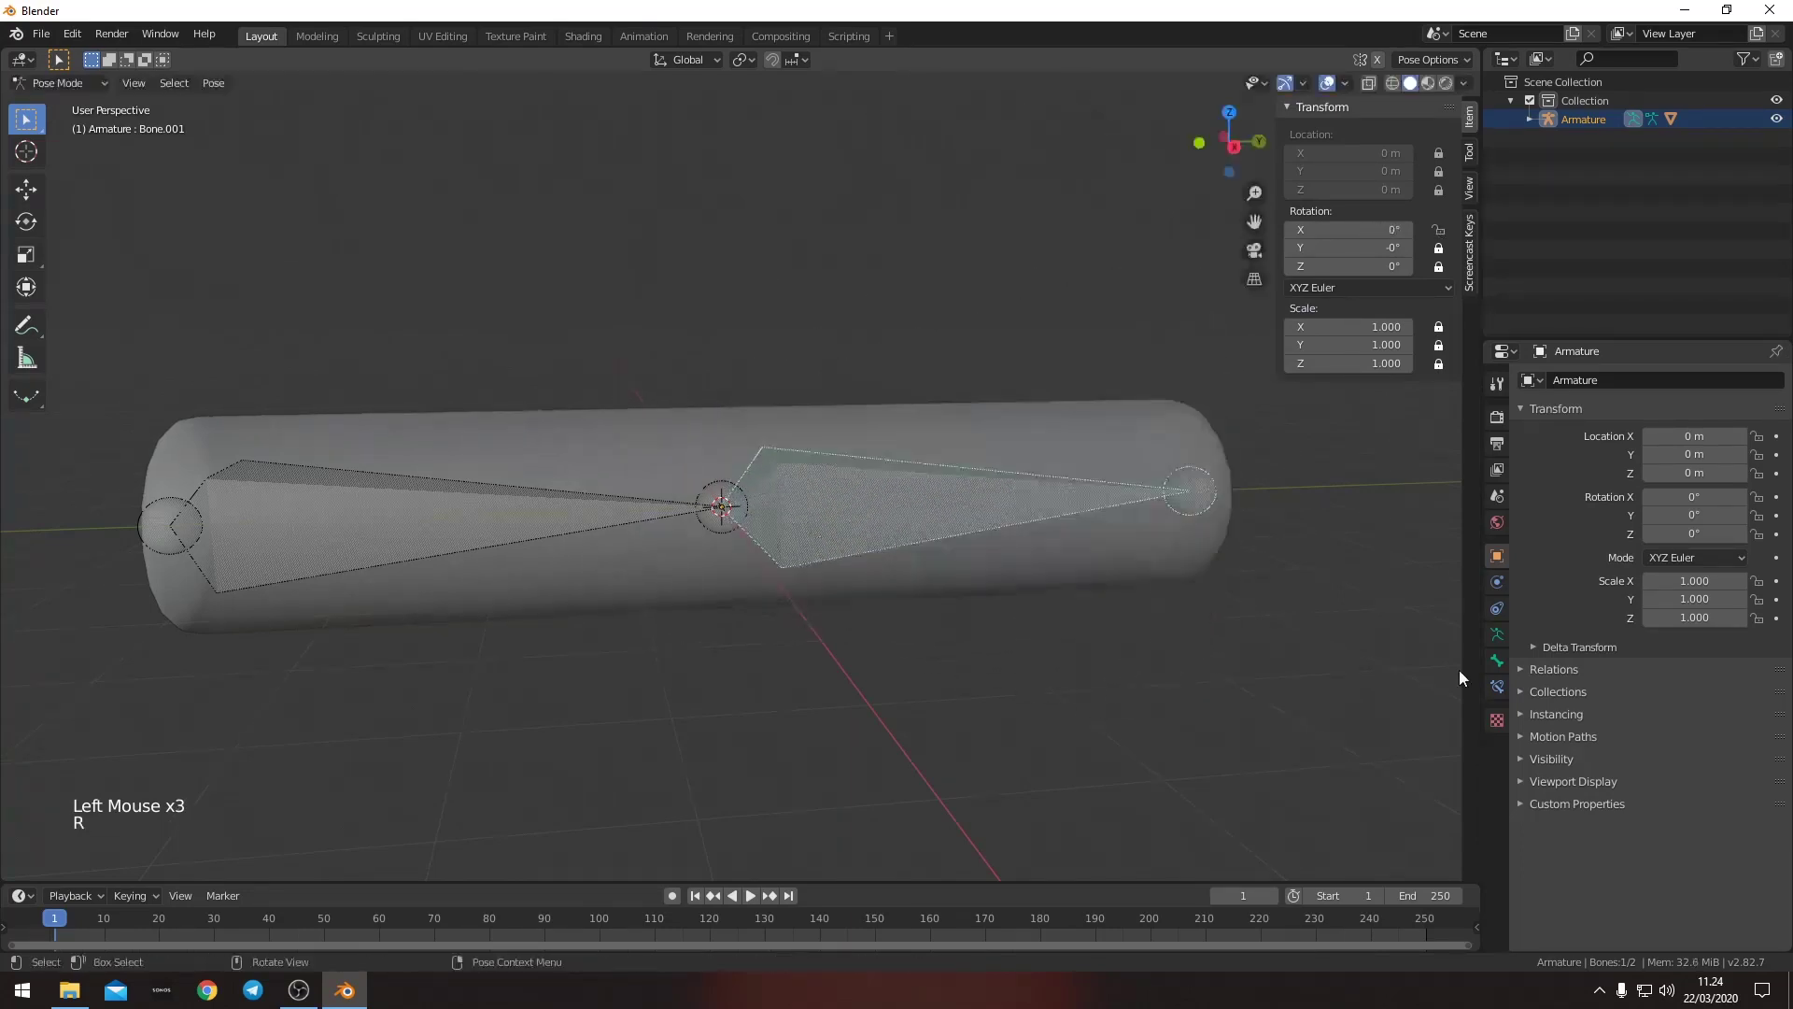
left_click(1503, 683)
- Add a Limit Rotation constraint on X from 0° to 90° and bend the bone into a right angle
left_click(1620, 382)
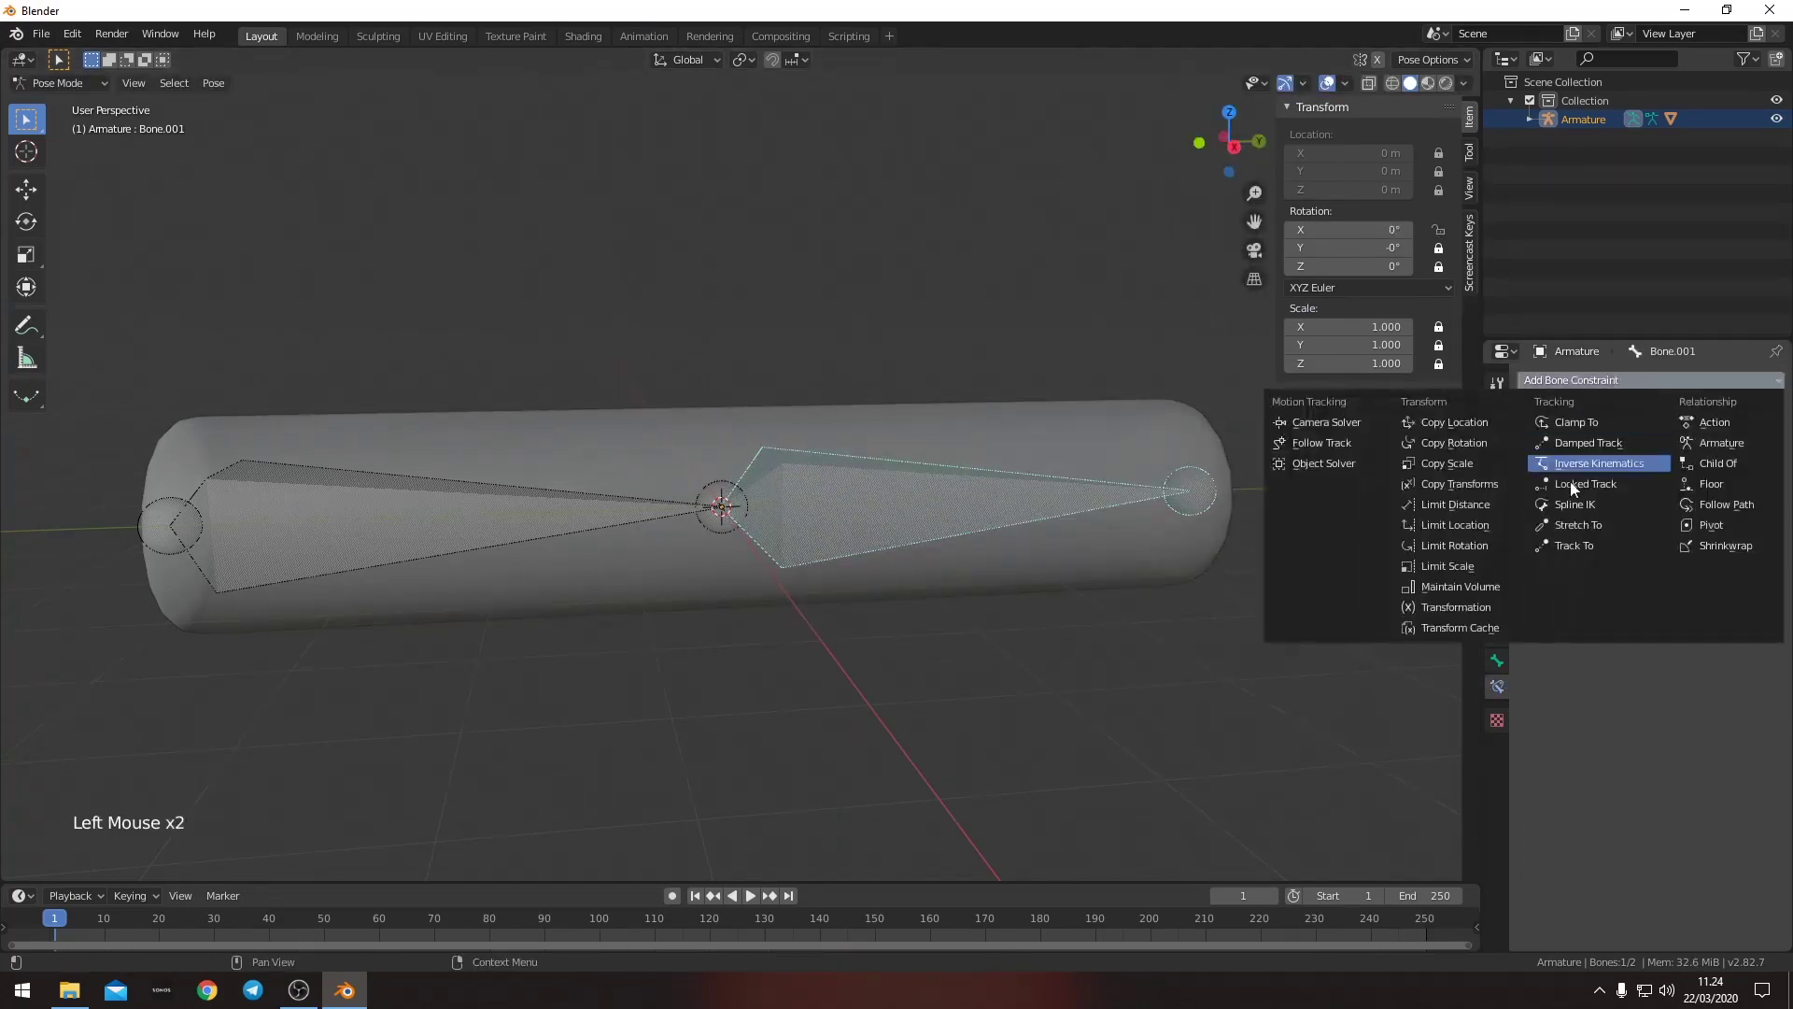
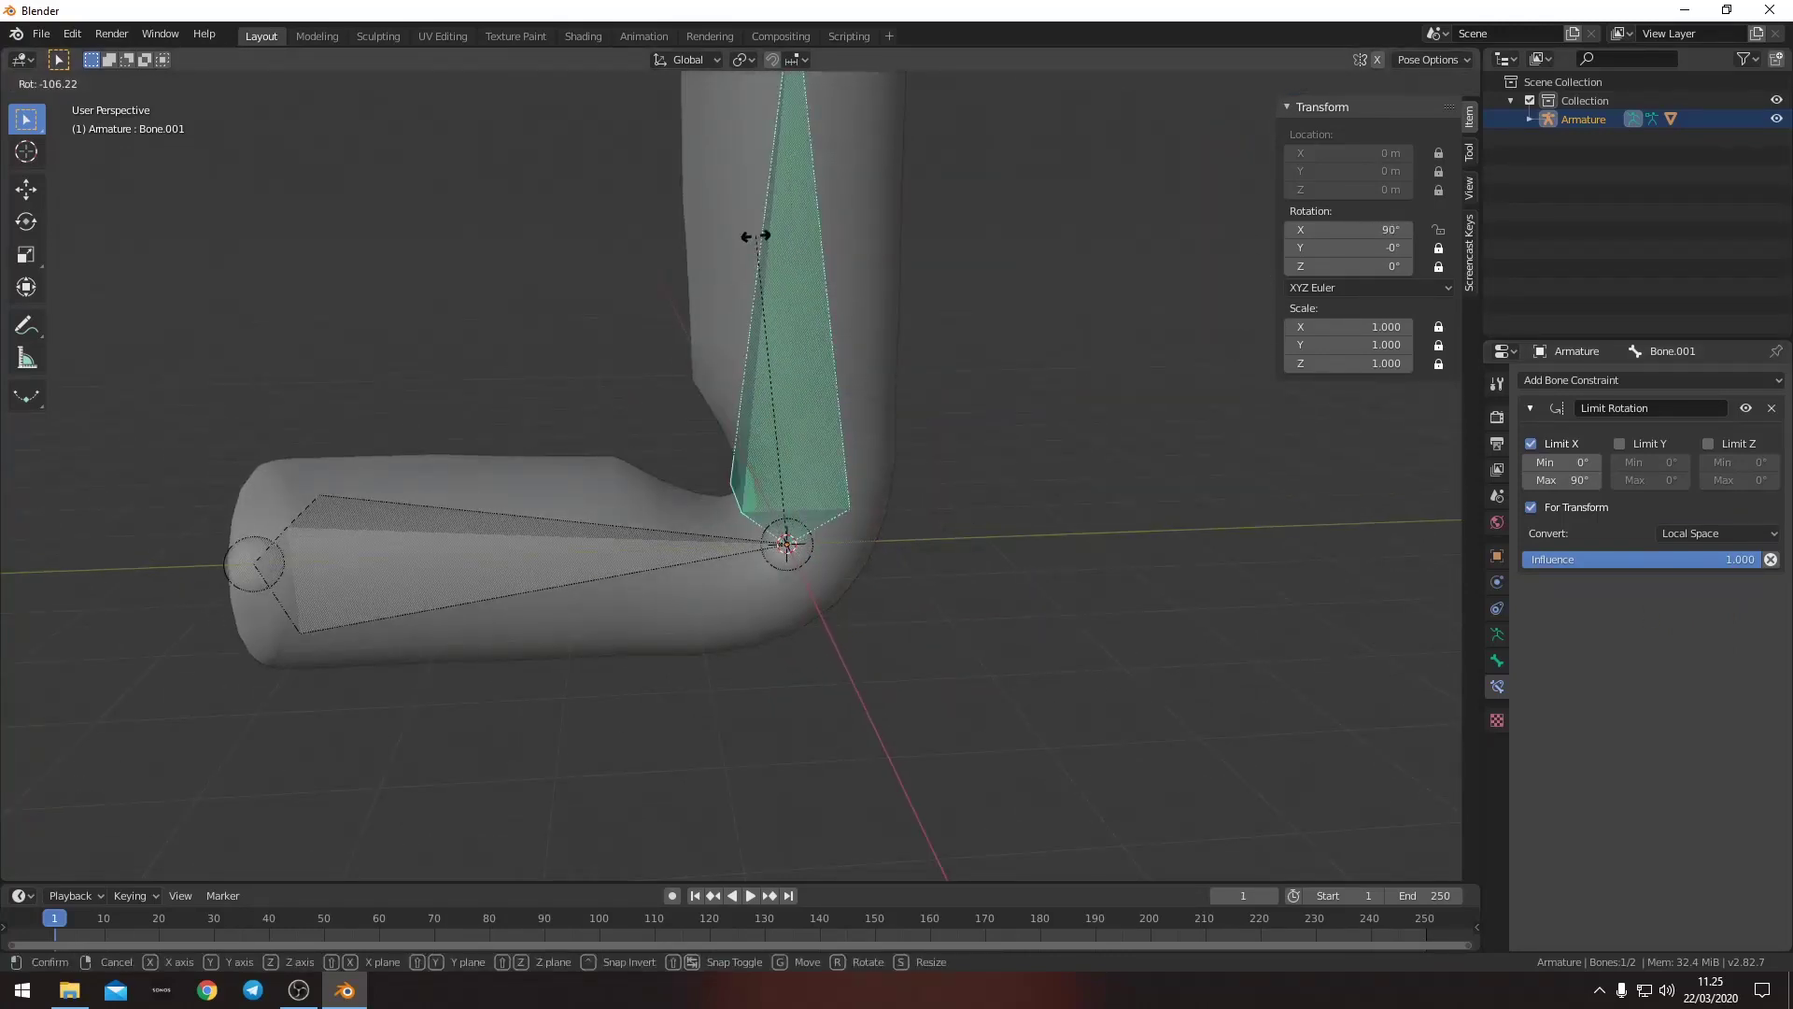
key("r")
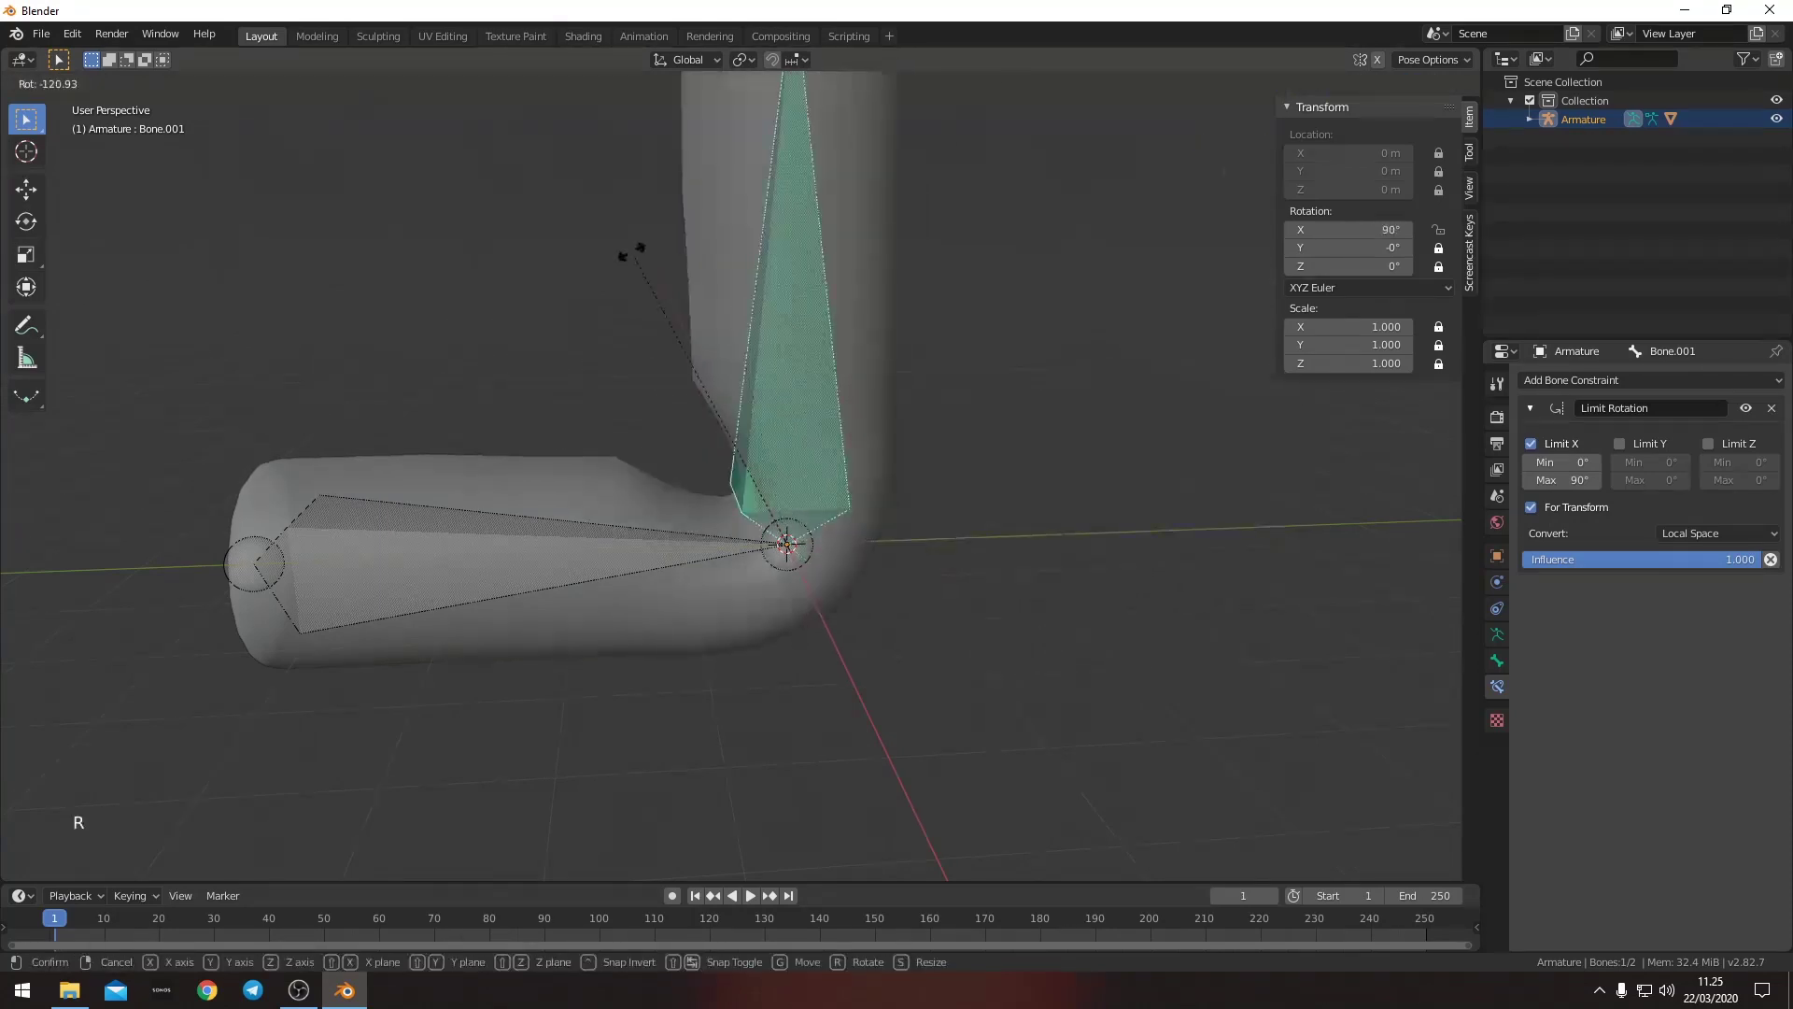
left_click(728, 208)
scroll("down", 3)
middle_click(797, 335)
- Return to Object Mode and select the tube with its modifier settings shown
left_click(100, 38)
left_click(71, 46)
left_click(74, 37)
left_click(795, 241)
middle_click(1103, 416)
- Move the Armature modifier above Subdivision, enable Preserve Volume and enter edit mode
left_click(1497, 589)
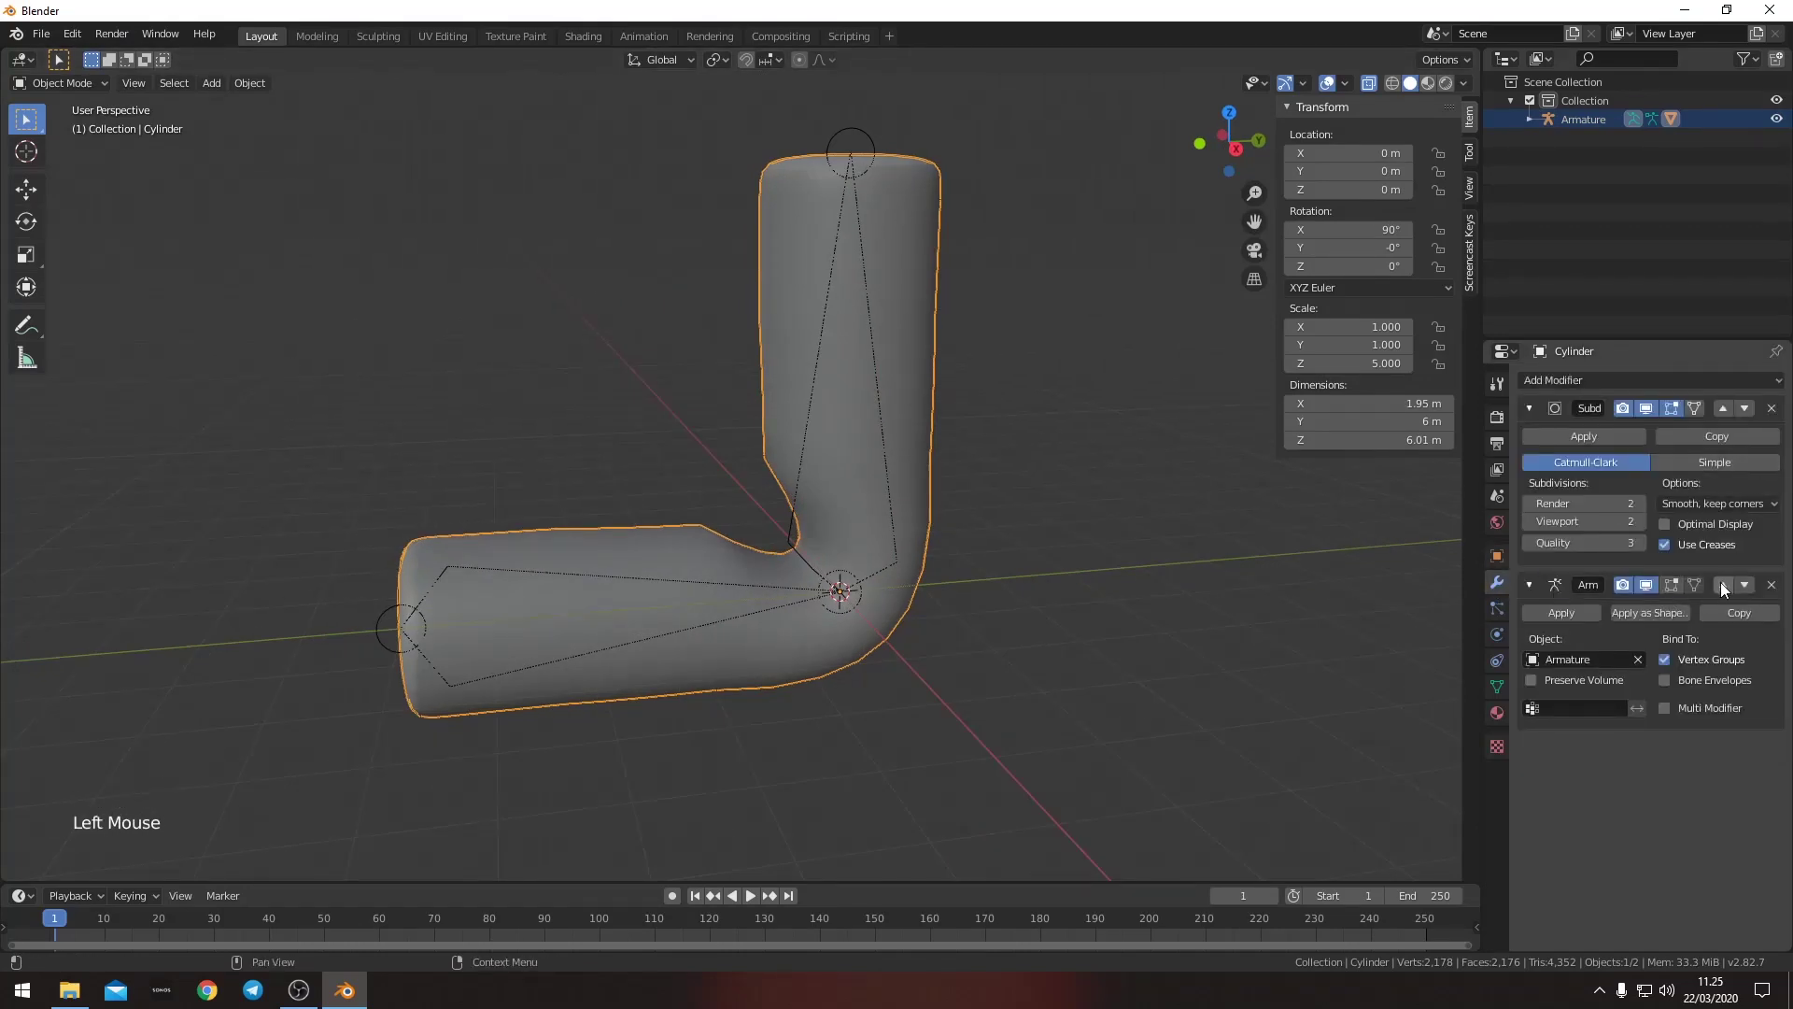
left_click(1726, 587)
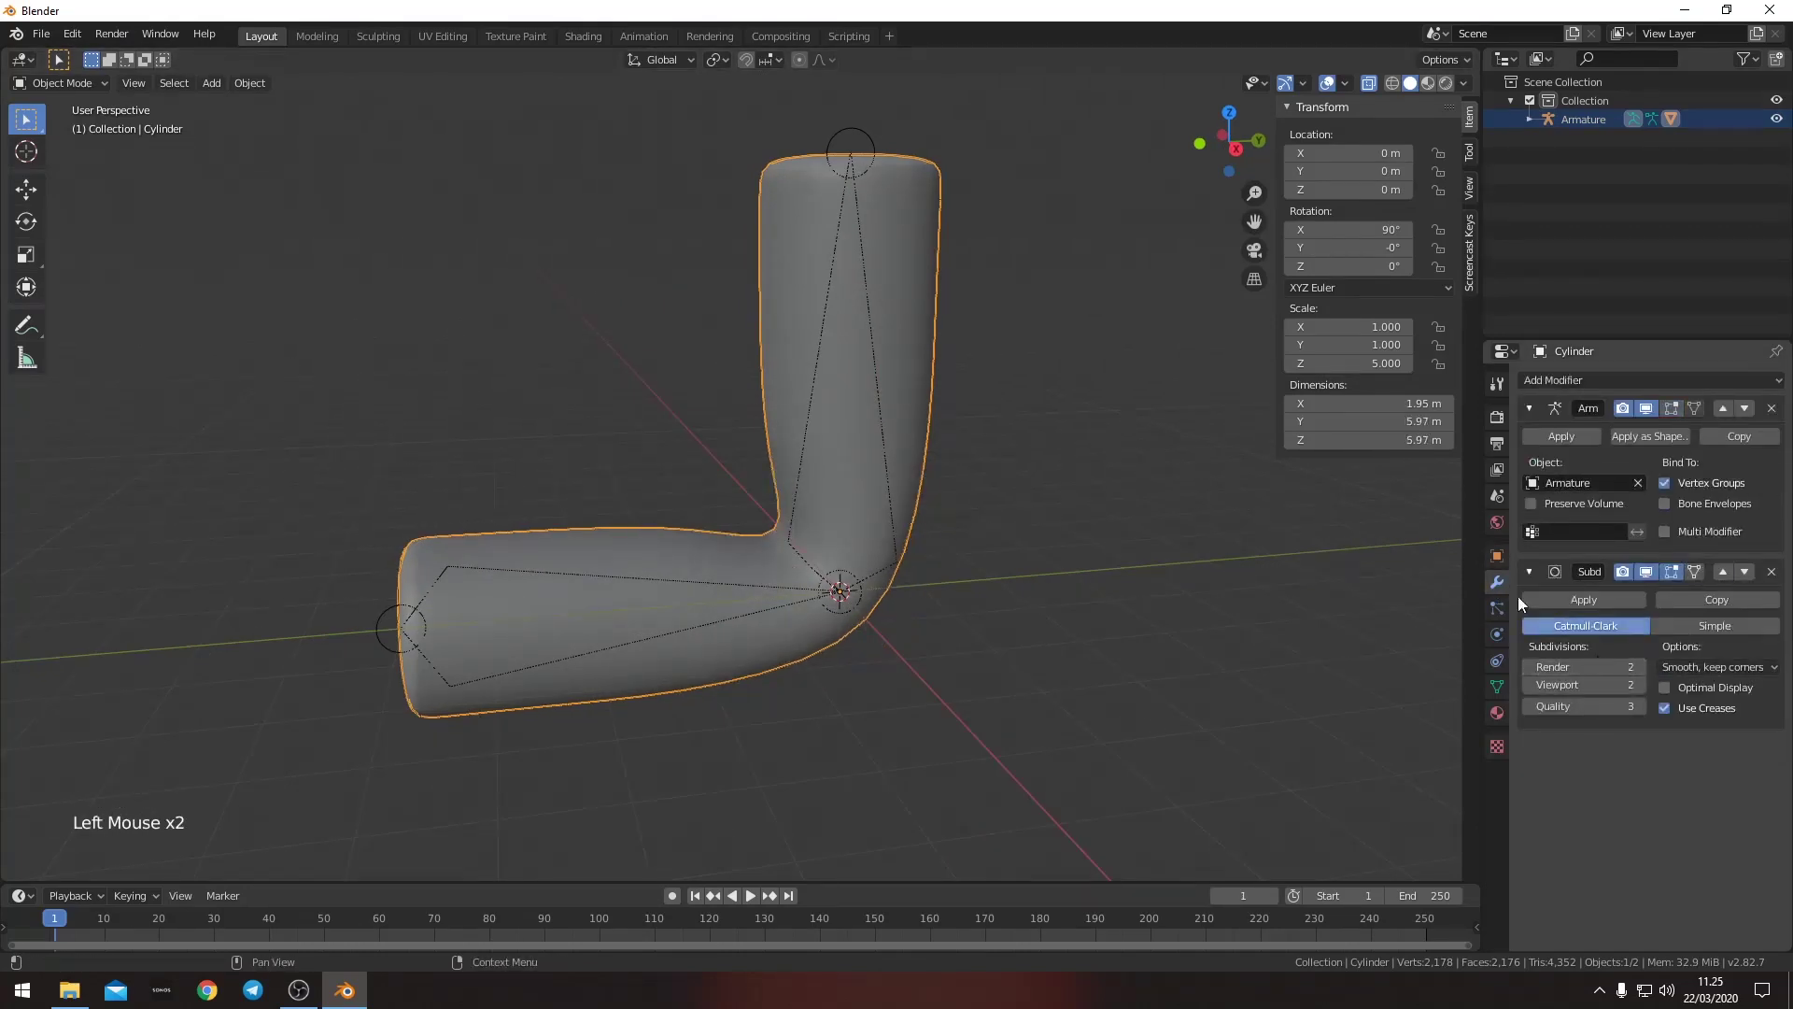
left_click(1555, 507)
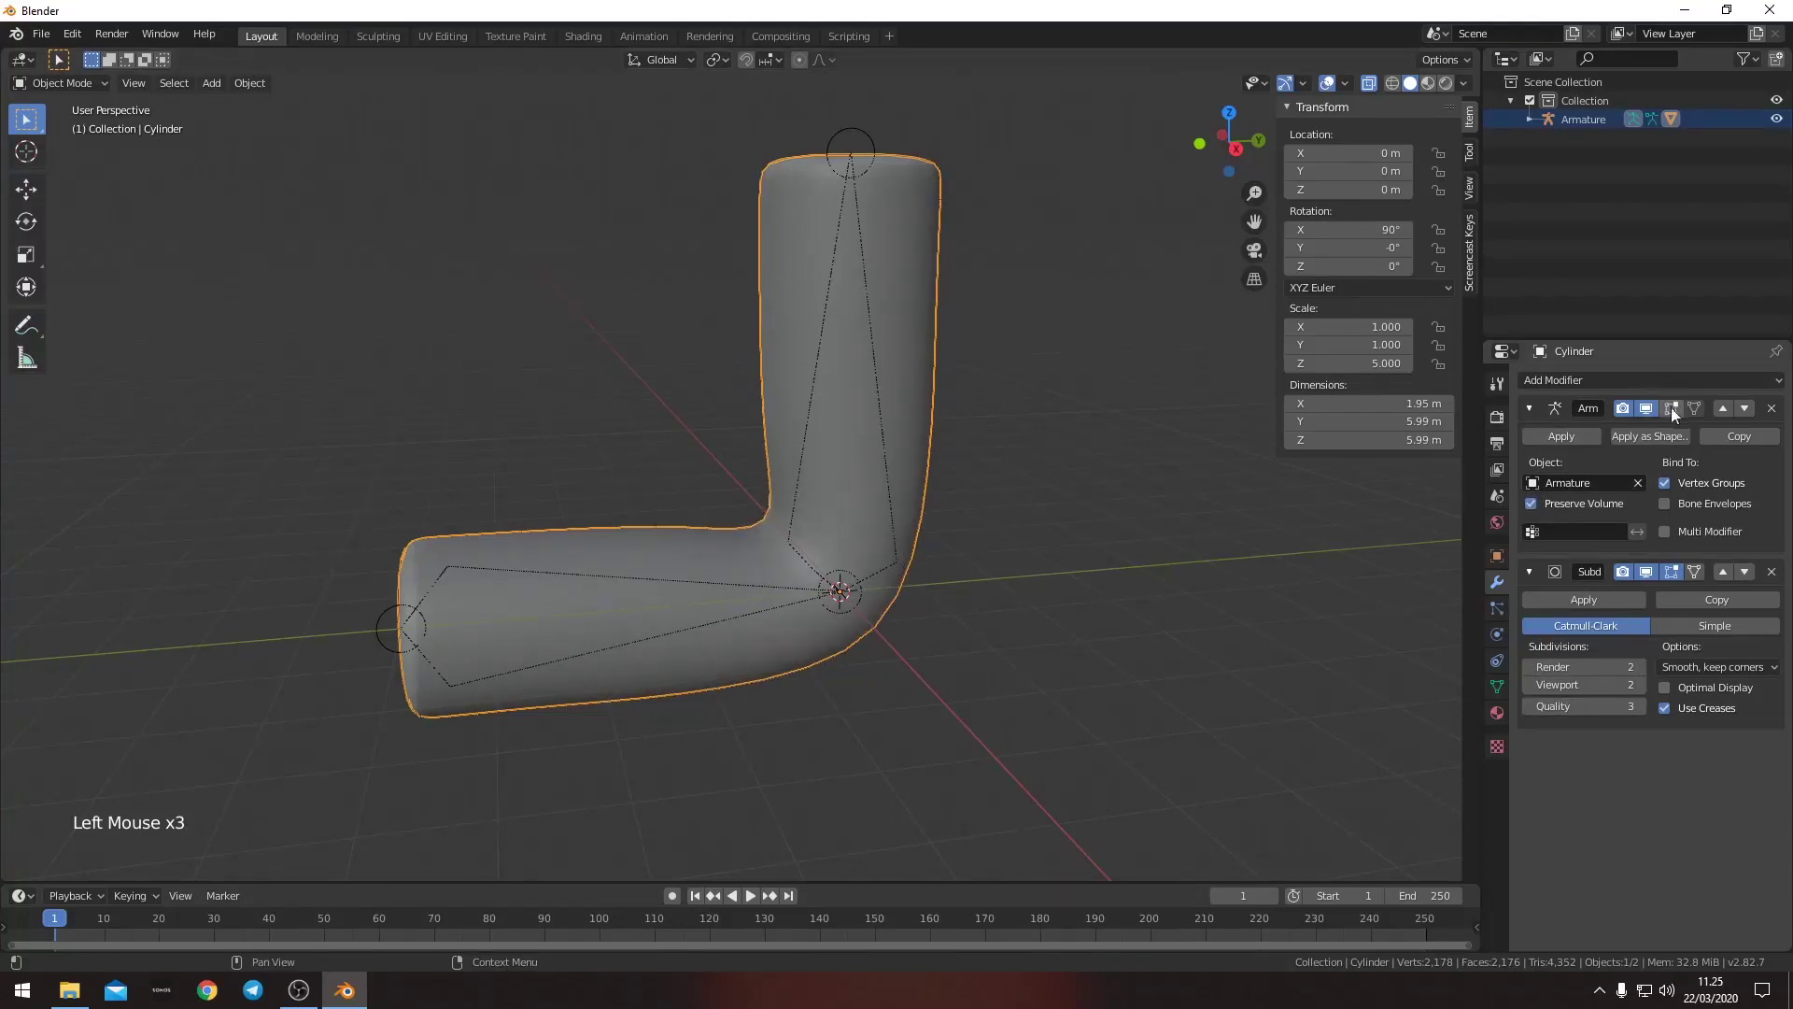
left_click(1706, 573)
key("Tab")
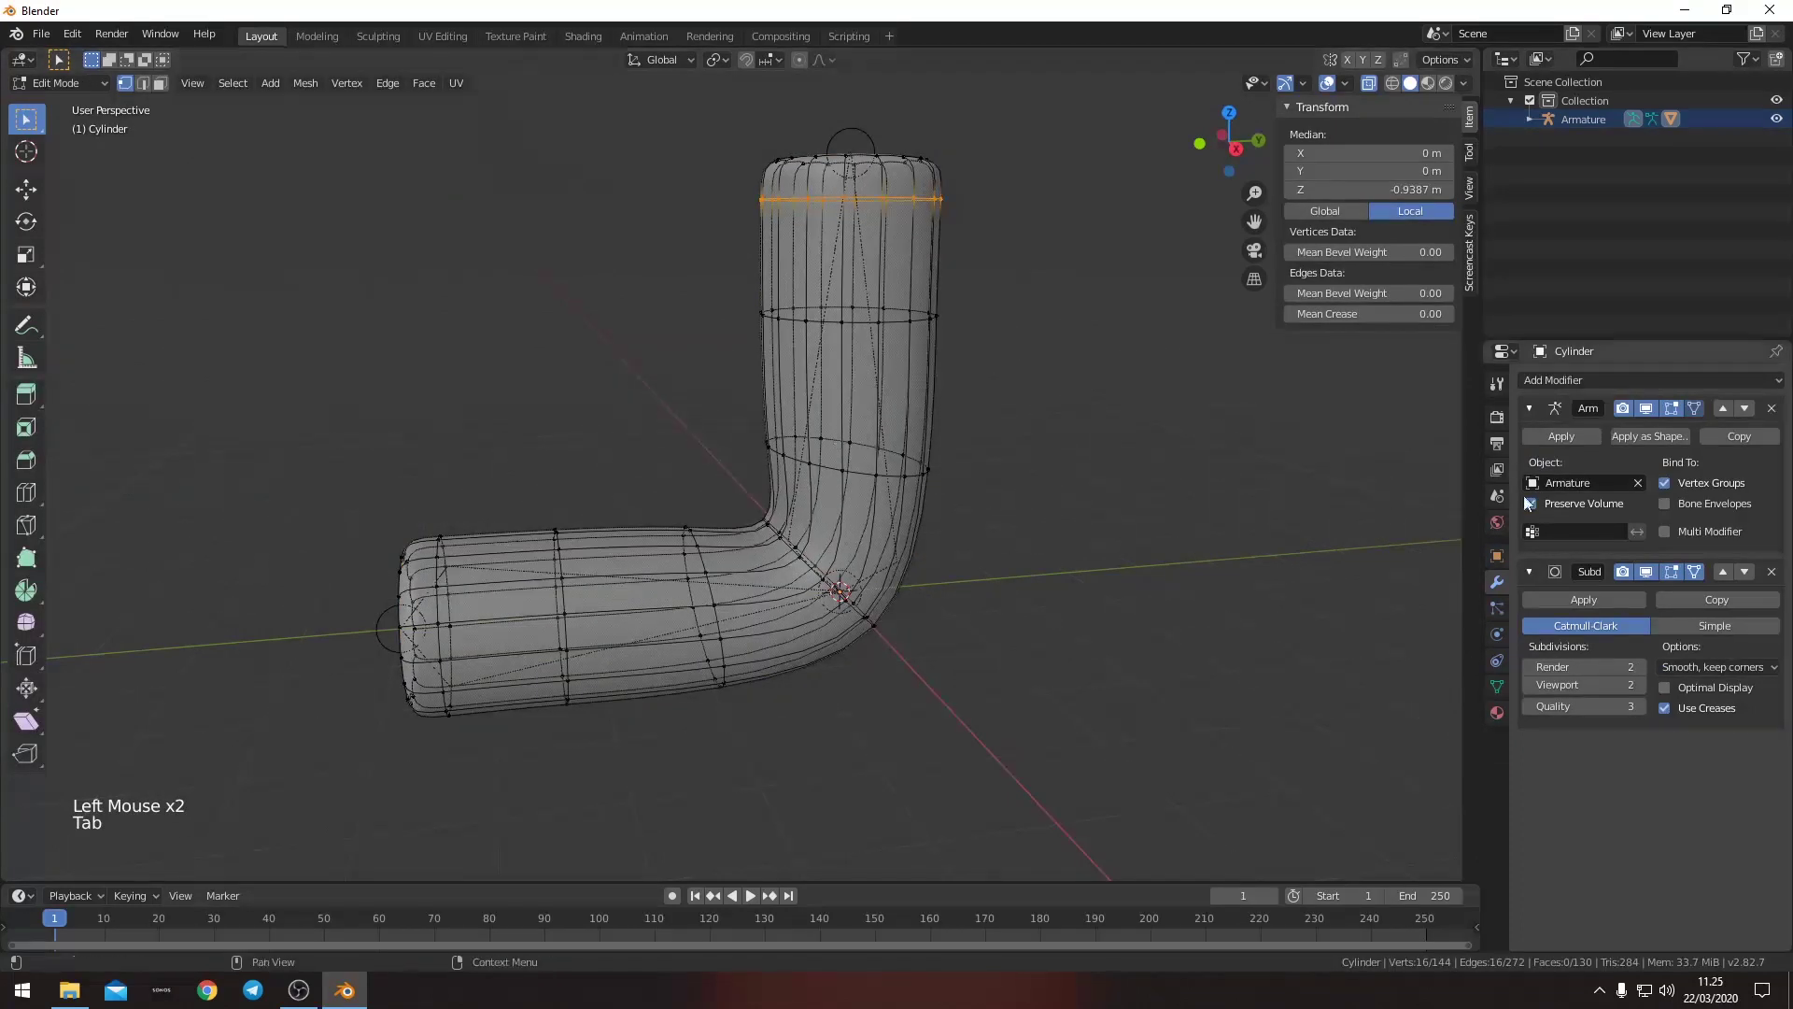
- Show the armature deformation on the edited mesh with volume kept, then collapse both modifier panels
left_click(1695, 412)
left_click(1683, 413)
left_click(1683, 413)
double_click(1683, 413)
double_click(1683, 413)
left_click(1674, 581)
left_click(1681, 572)
left_click(1698, 571)
left_click(1698, 572)
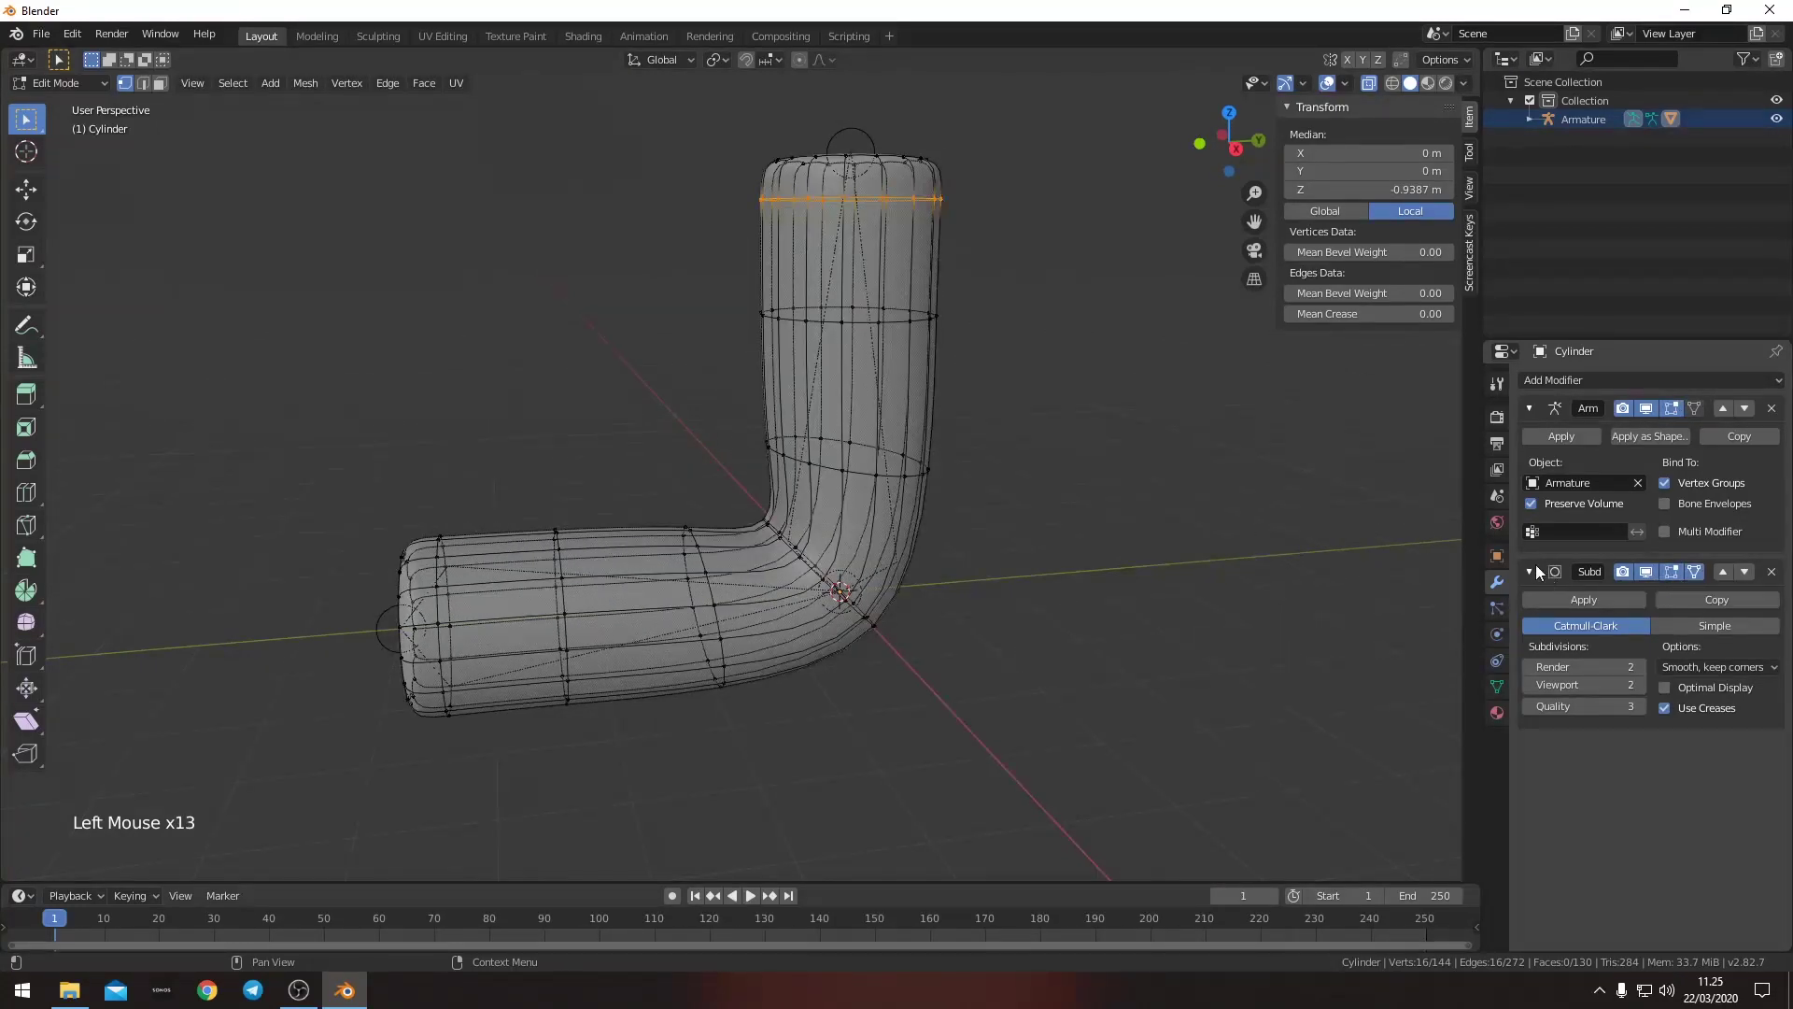
left_click(1533, 435)
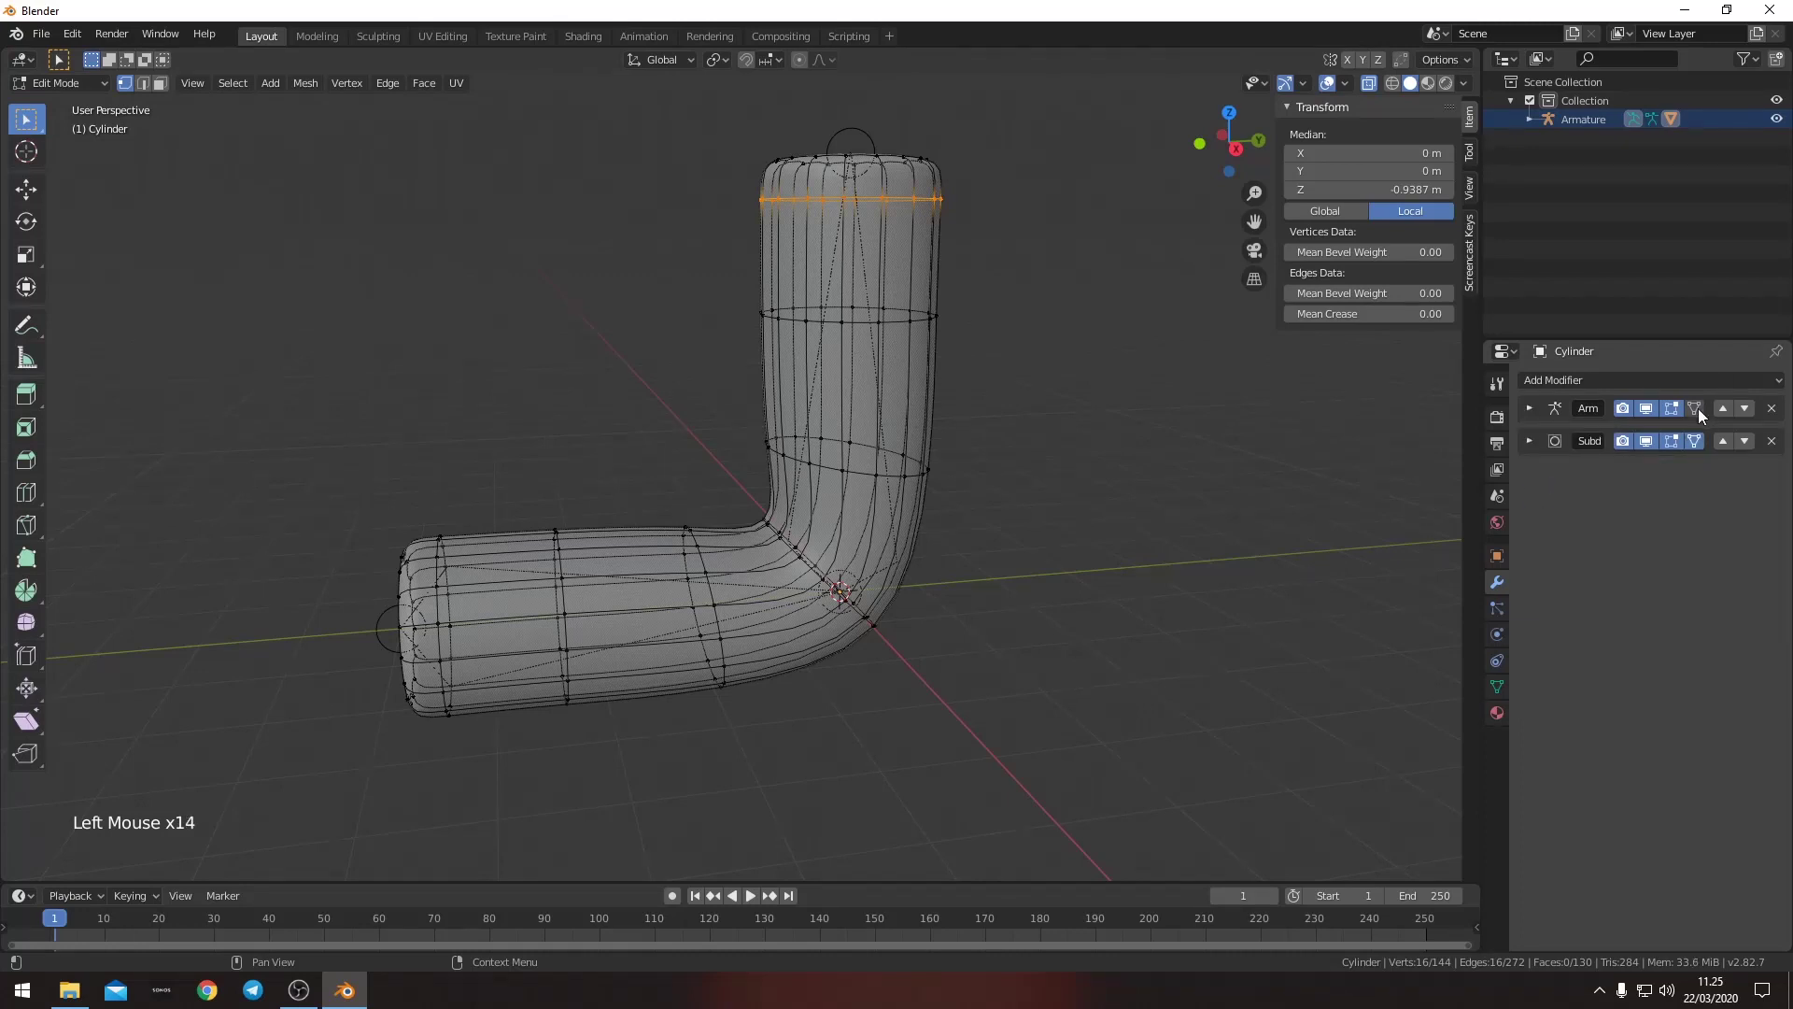
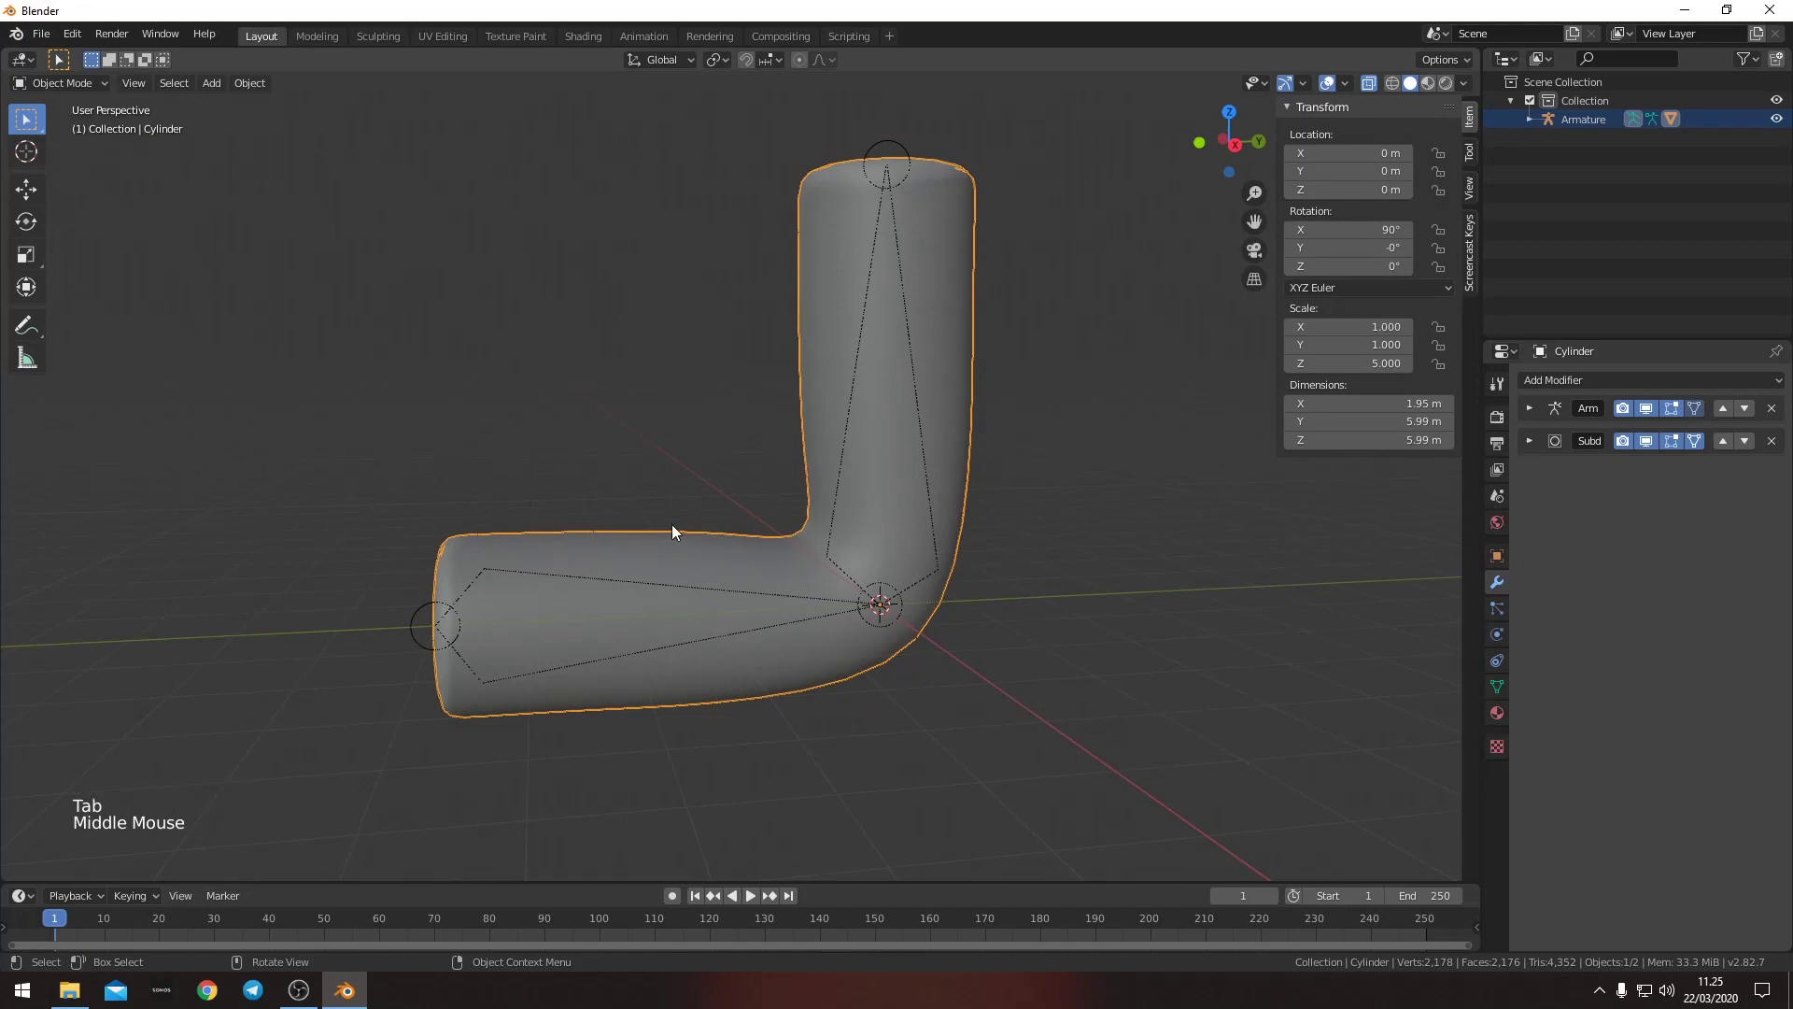
- Add Basis and Bend shape keys to the tube and view it from the side
left_click(1493, 686)
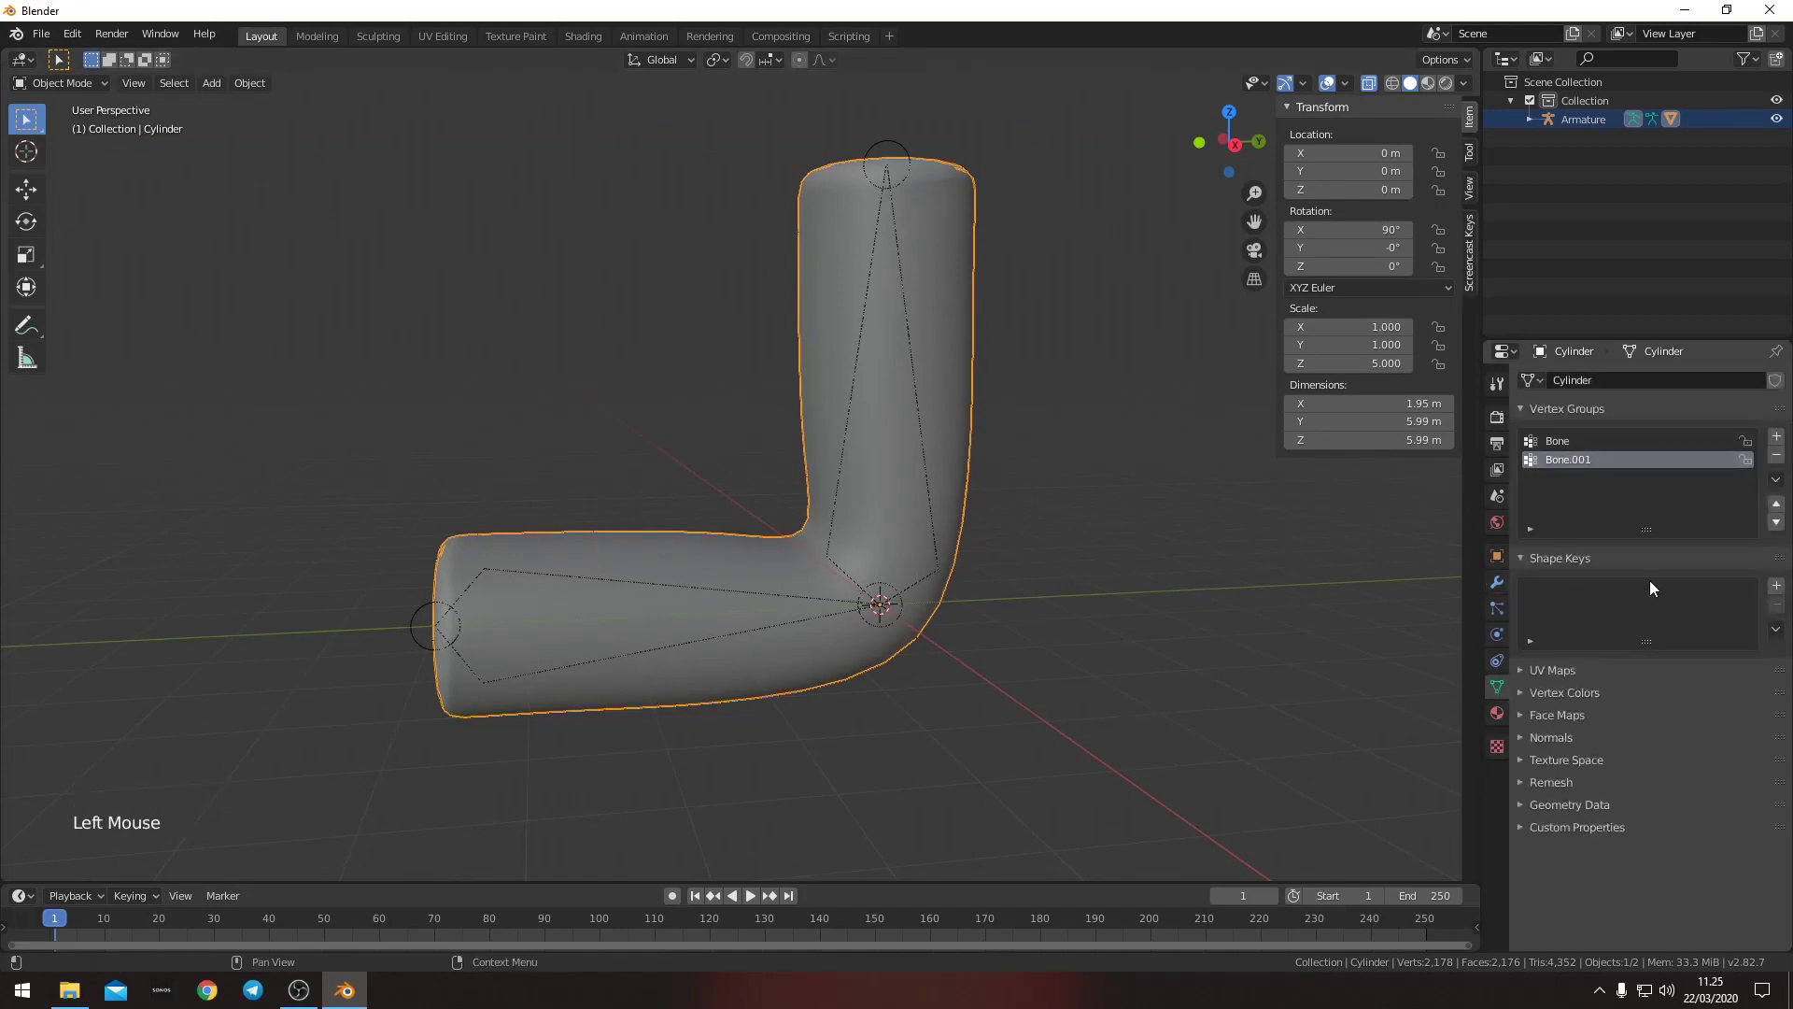
double_click(1775, 584)
double_click(1581, 609)
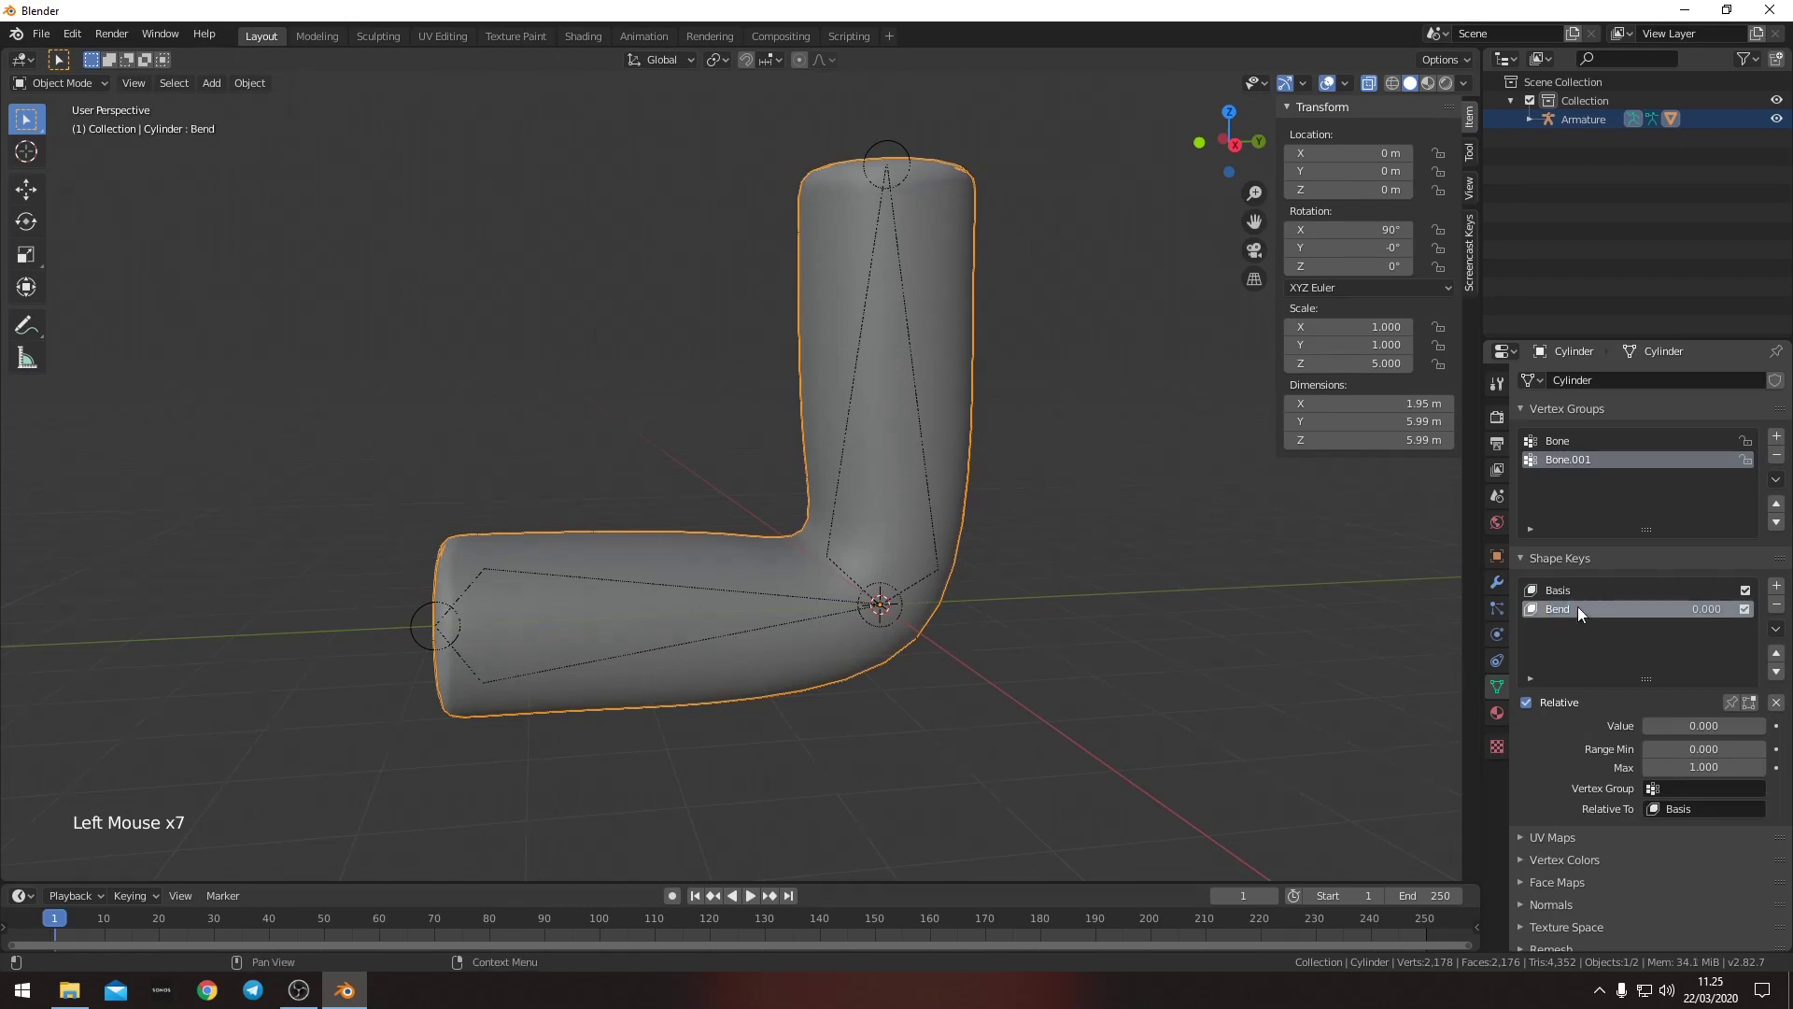
left_click(1683, 727)
left_click(1754, 705)
middle_click(1146, 637)
key("KP_3")
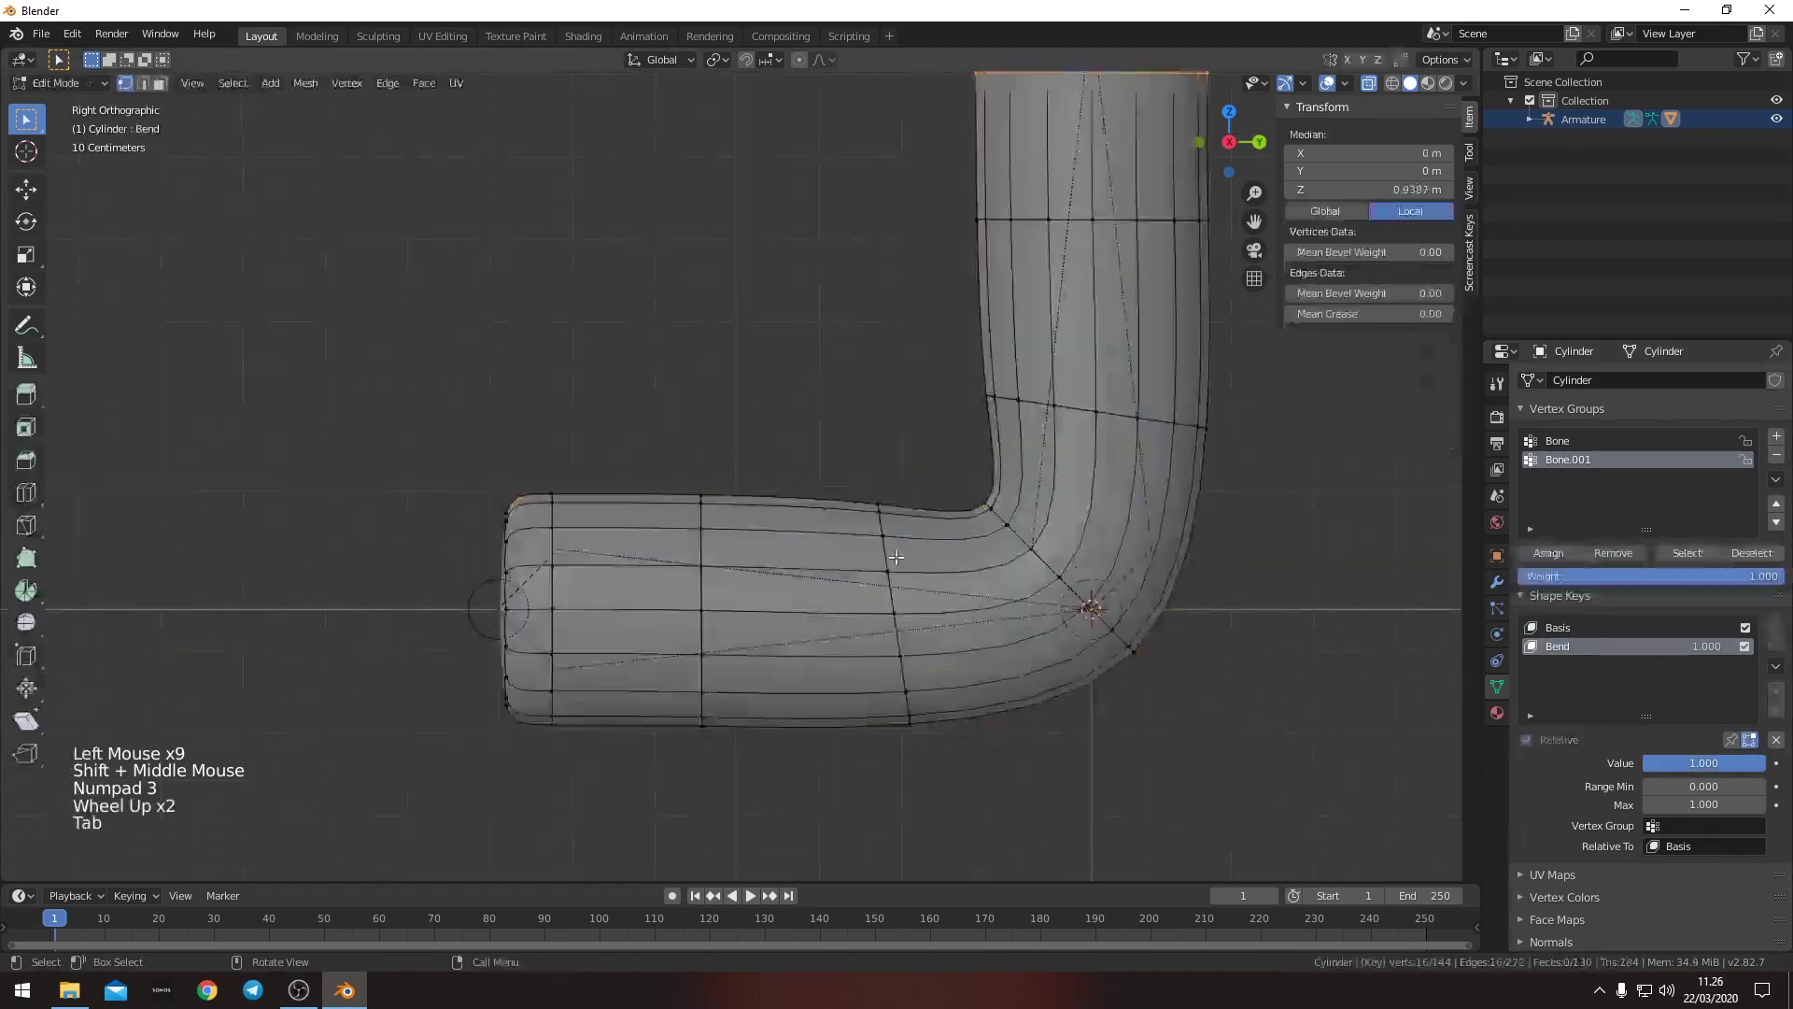
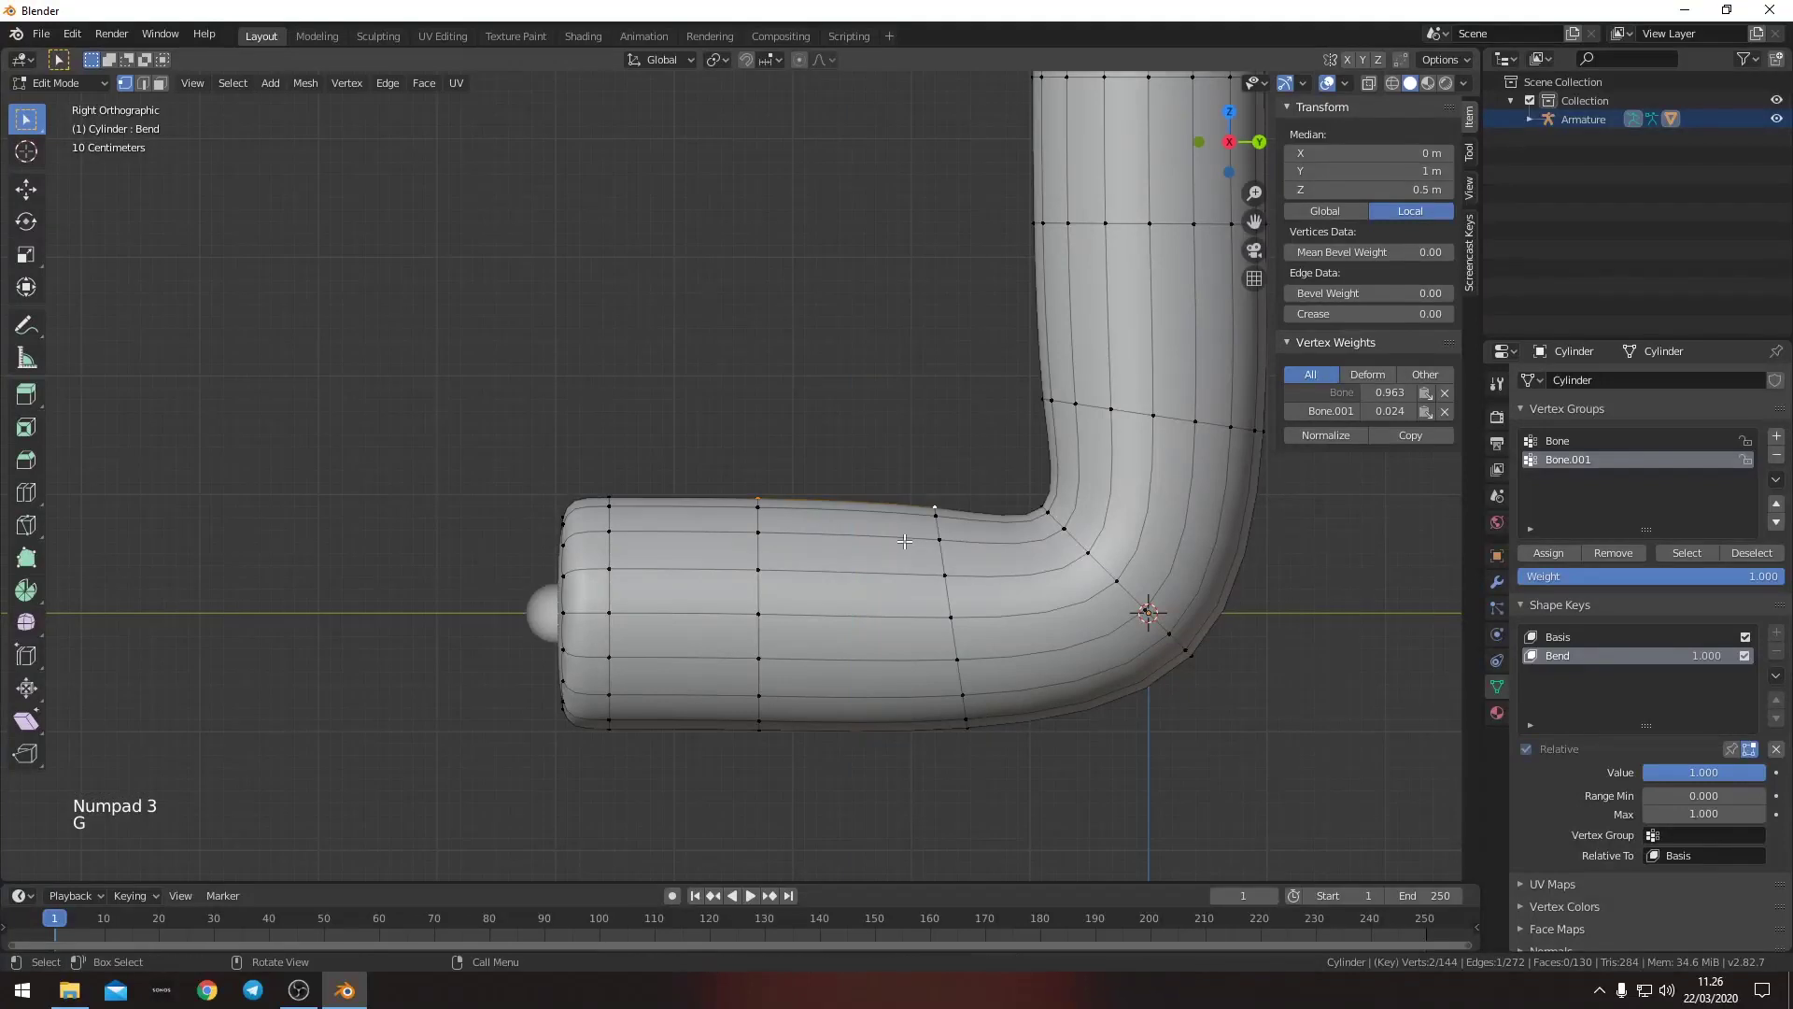
- With proportional editing move the inner elbow vertices into a cleaner L crease, then leave edit mode
key("o")
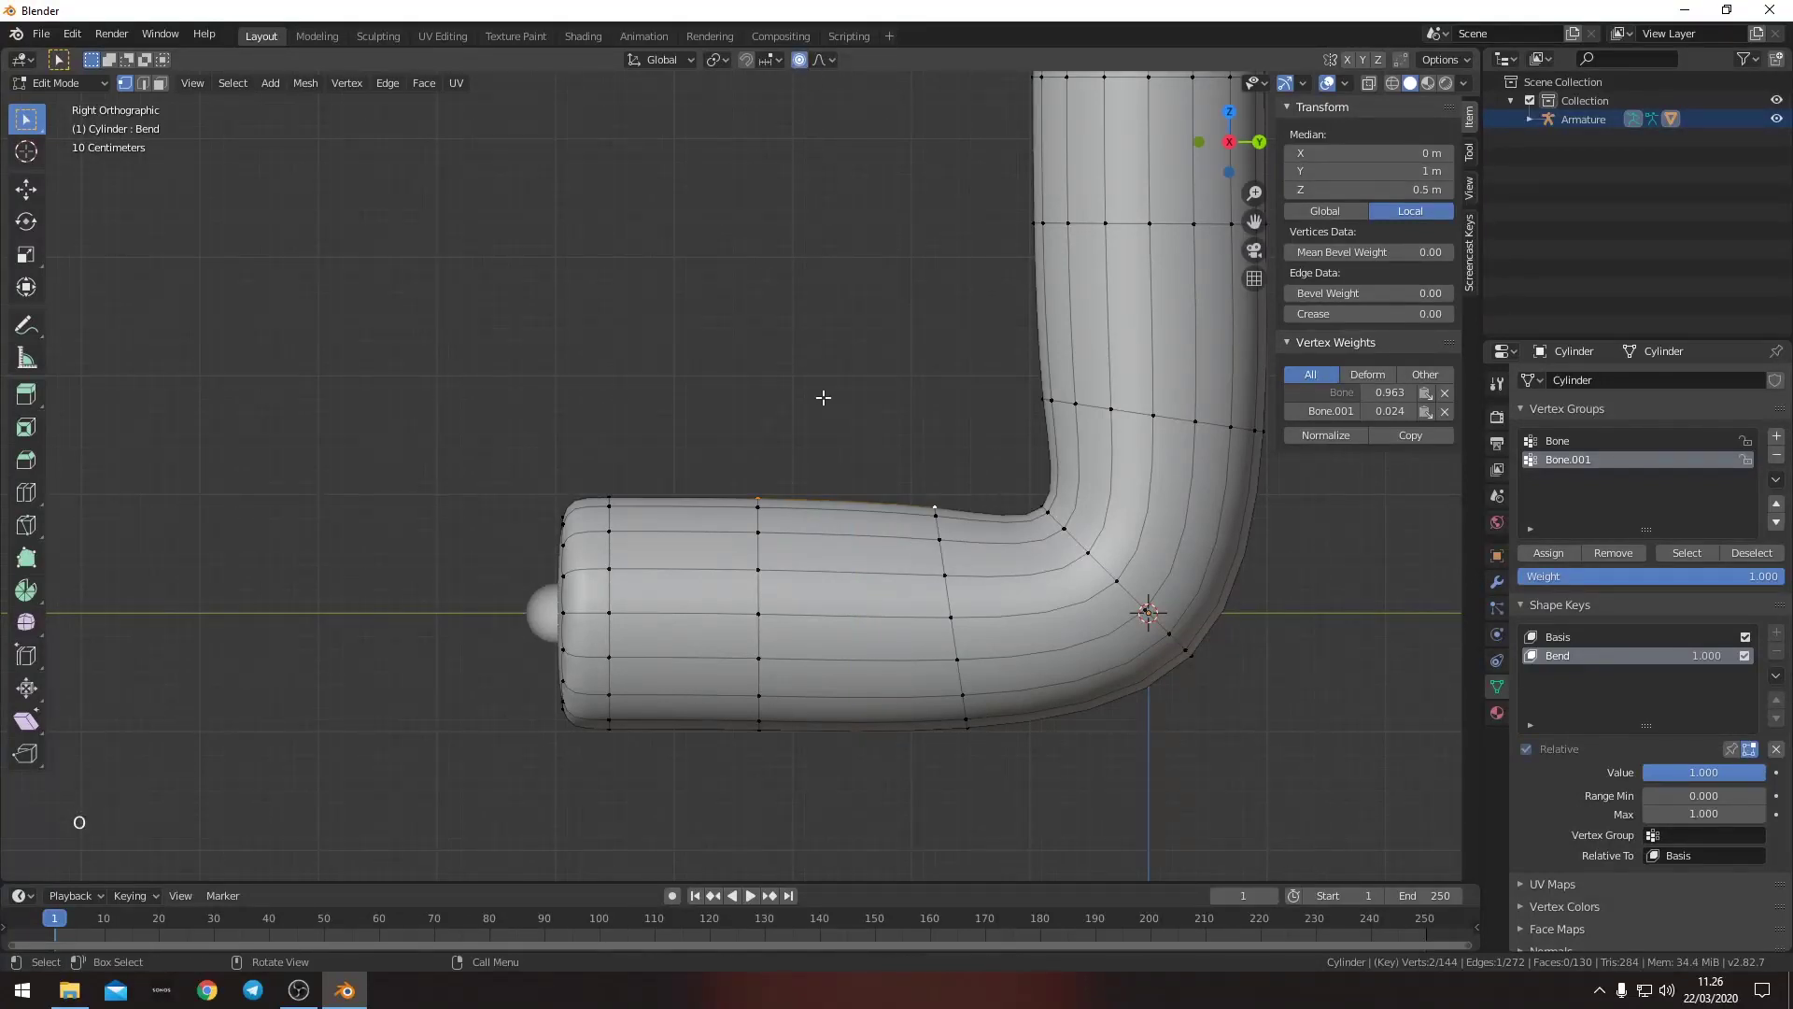
key("g")
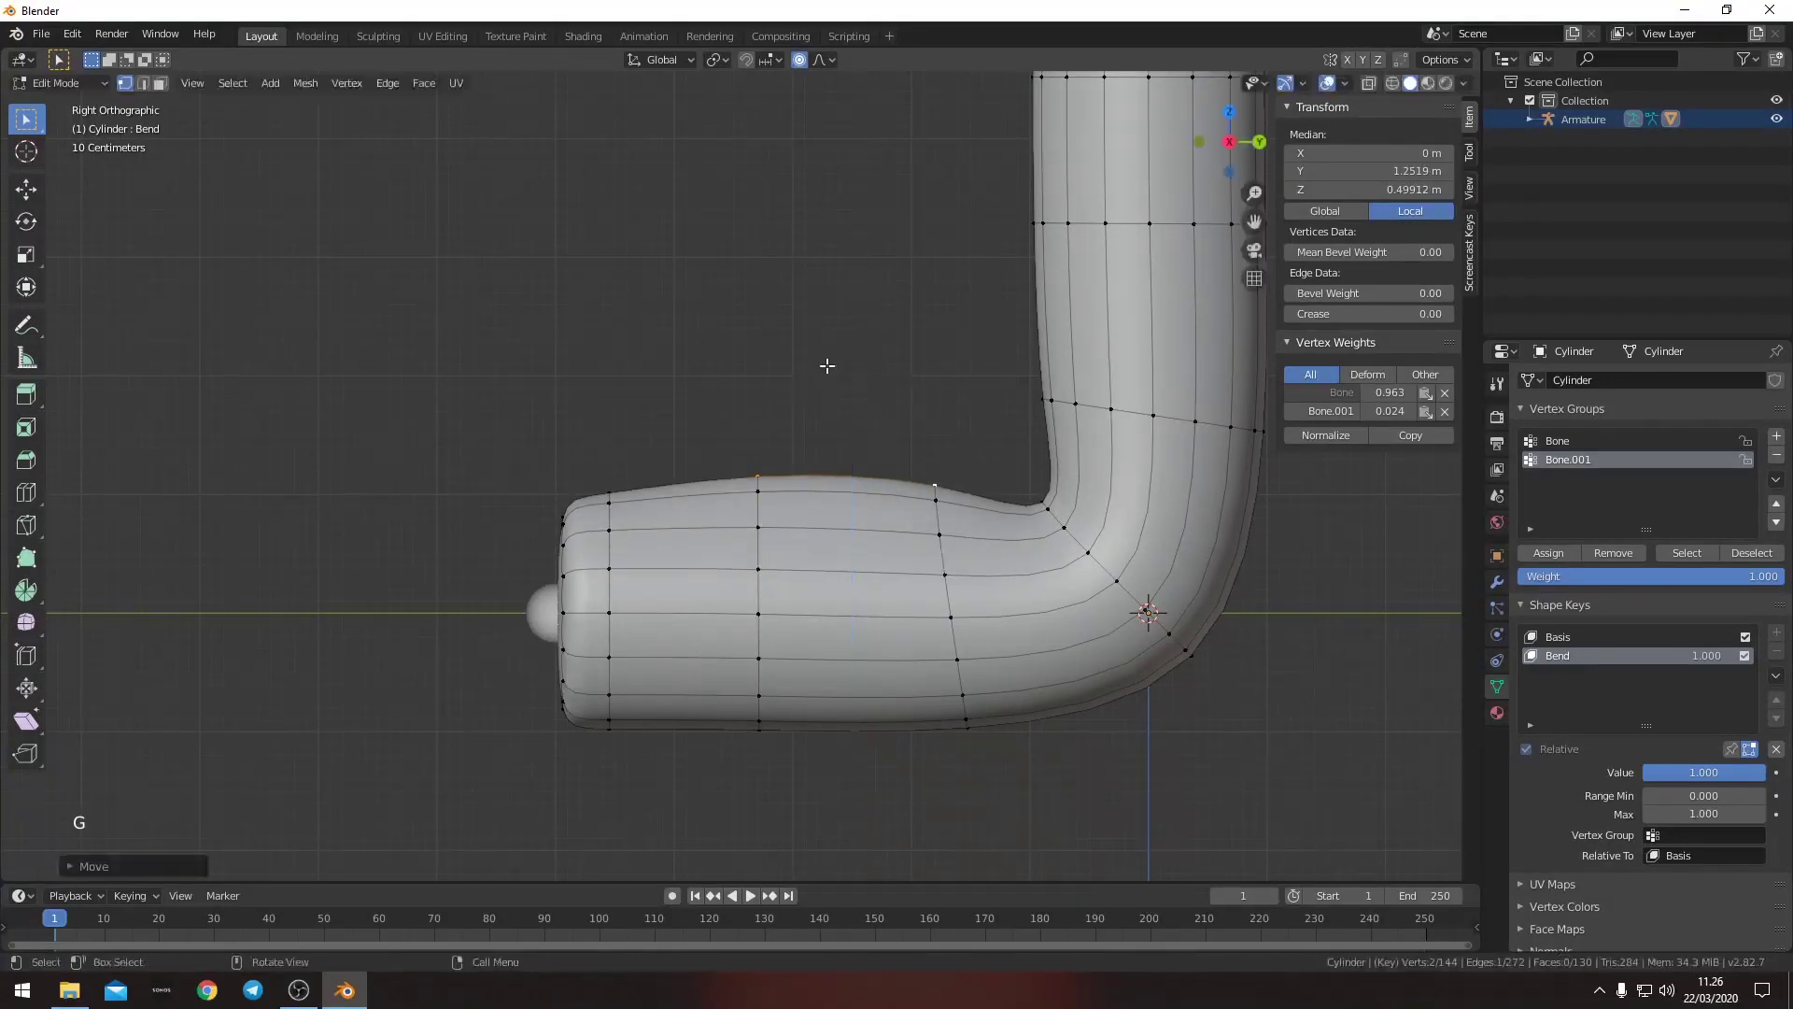
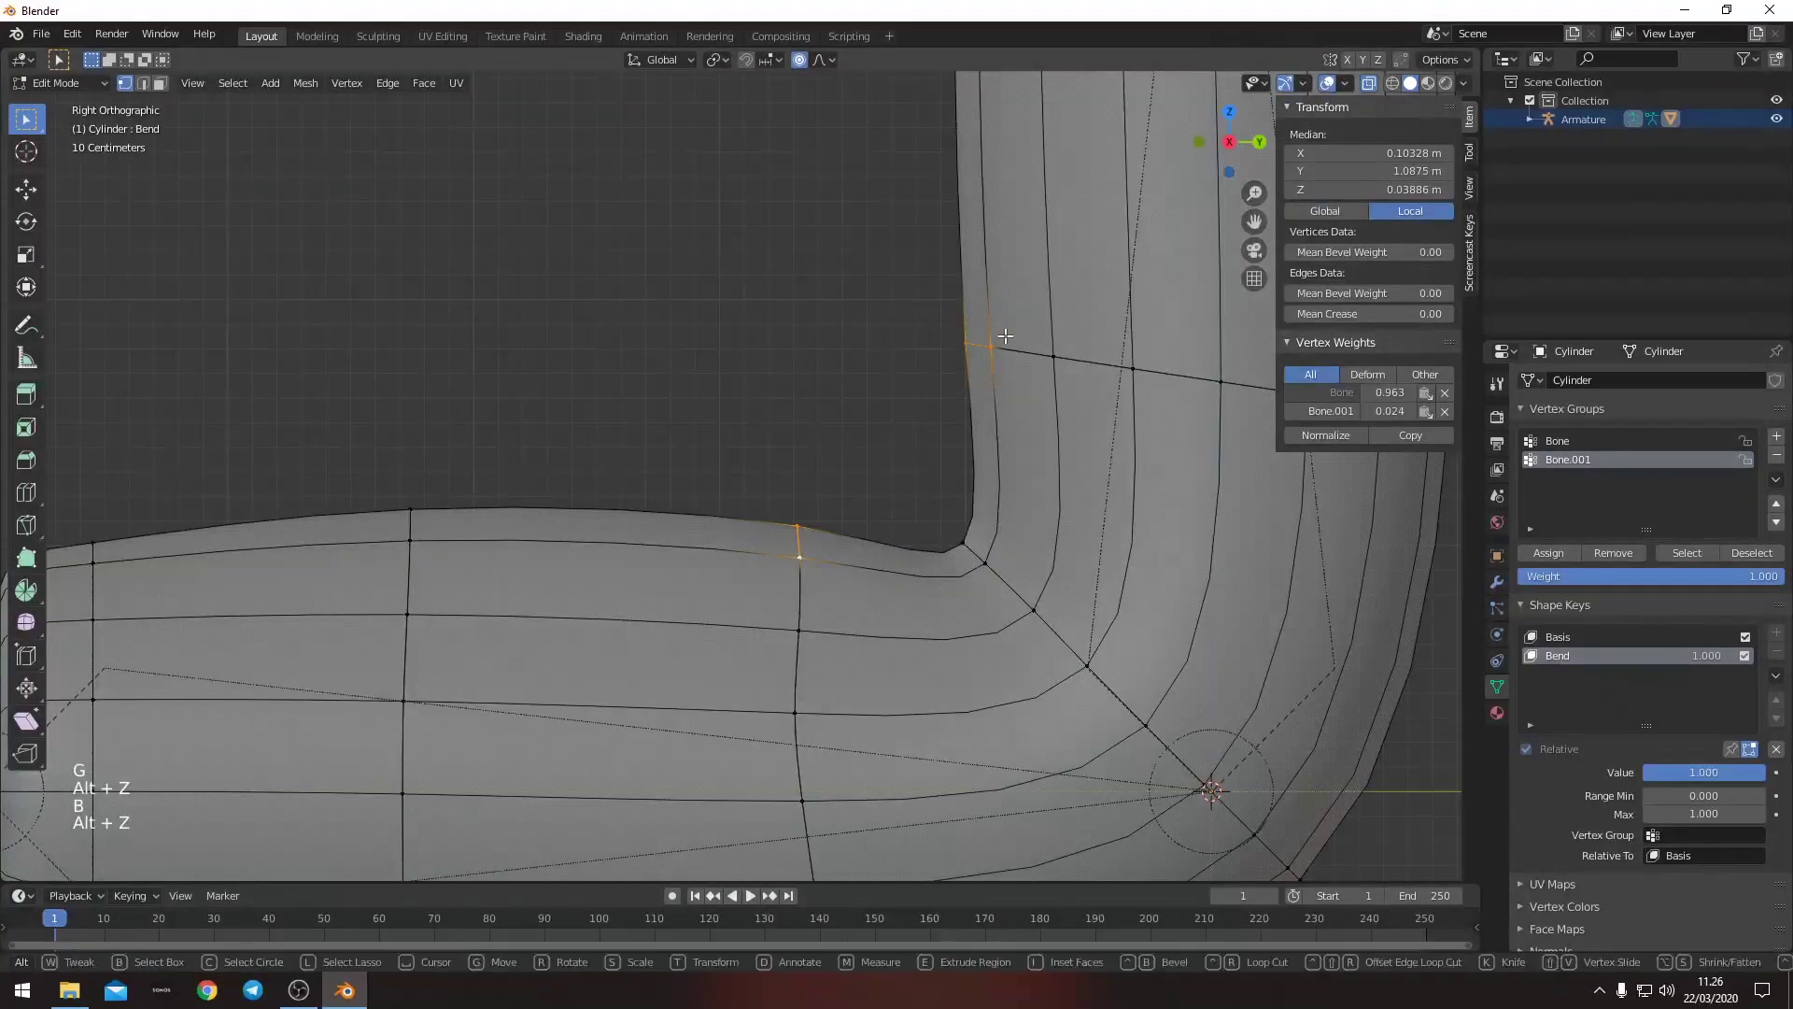
key("alt+z")
key("alt+z")
key("alt+a")
key("b")
key("g")
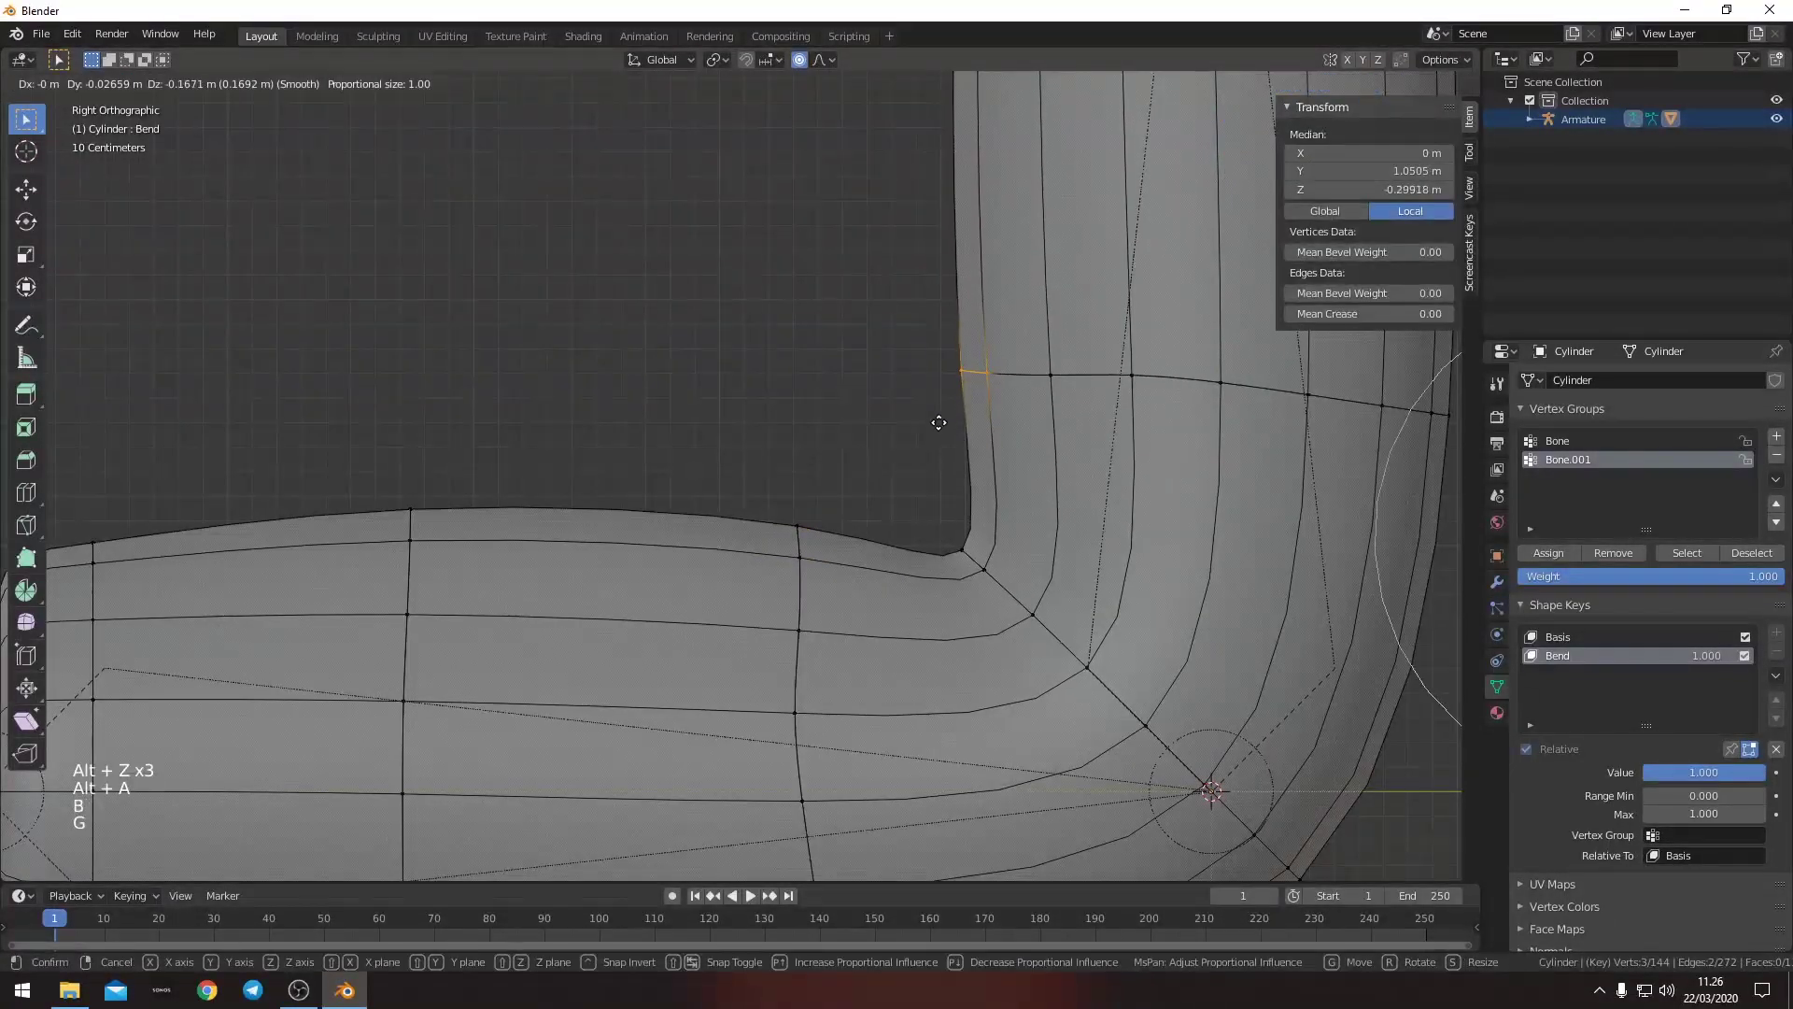
key("Tab")
- Inspect the reshaped corner from several angles and confirm the Bend shape key edit
scroll("down", 3)
key("alt+z")
middle_click(811, 516)
scroll("down", 3)
middle_click(785, 524)
left_click(1746, 608)
left_click(1745, 609)
scroll("up", 3)
double_click(1745, 609)
middle_click(1118, 631)
middle_click(1009, 638)
scroll("down", 3)
middle_click(1021, 630)
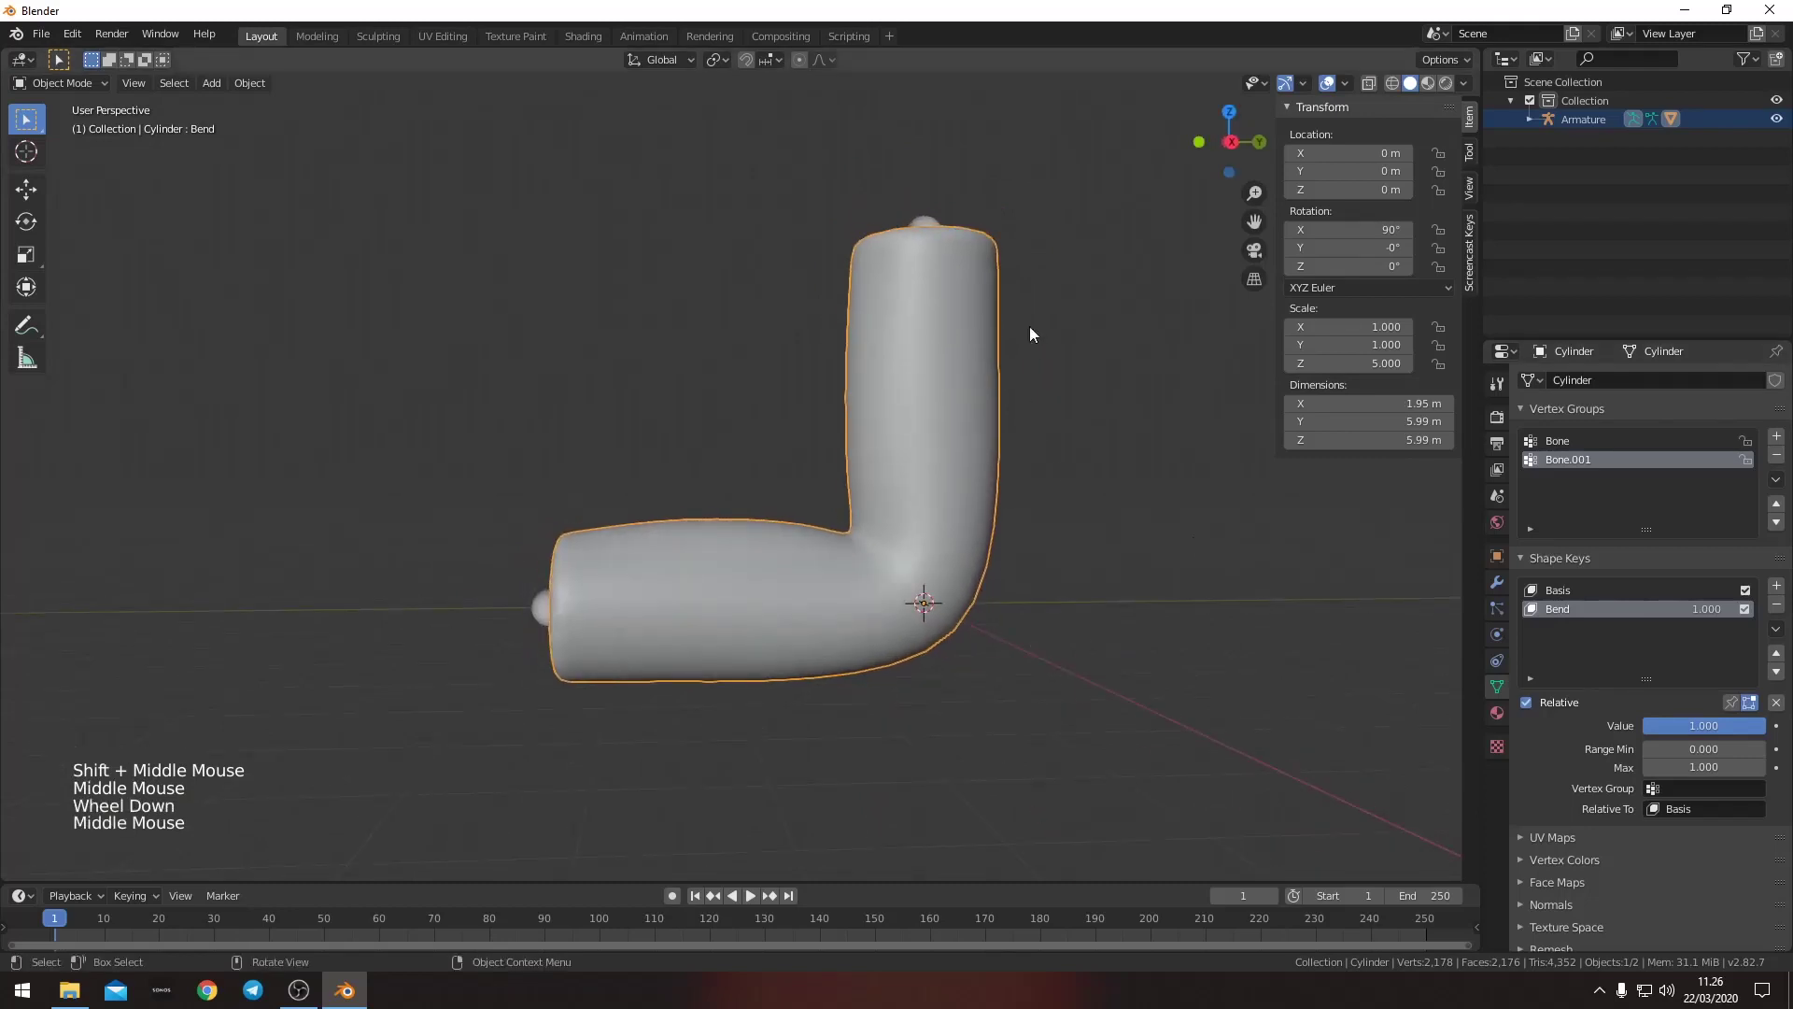
- In side view rotate the second bone and scrub the Bend key value to test the elbow
left_click(923, 218)
middle_click(1032, 359)
key("KP_3")
key("r")
left_click(966, 632)
double_click(1749, 618)
left_click(1270, 601)
key("r")
left_click(908, 397)
- Add a driver on the Bend value using Armature Bone.001's local X rotation with a scripted expression
right_click(1714, 731)
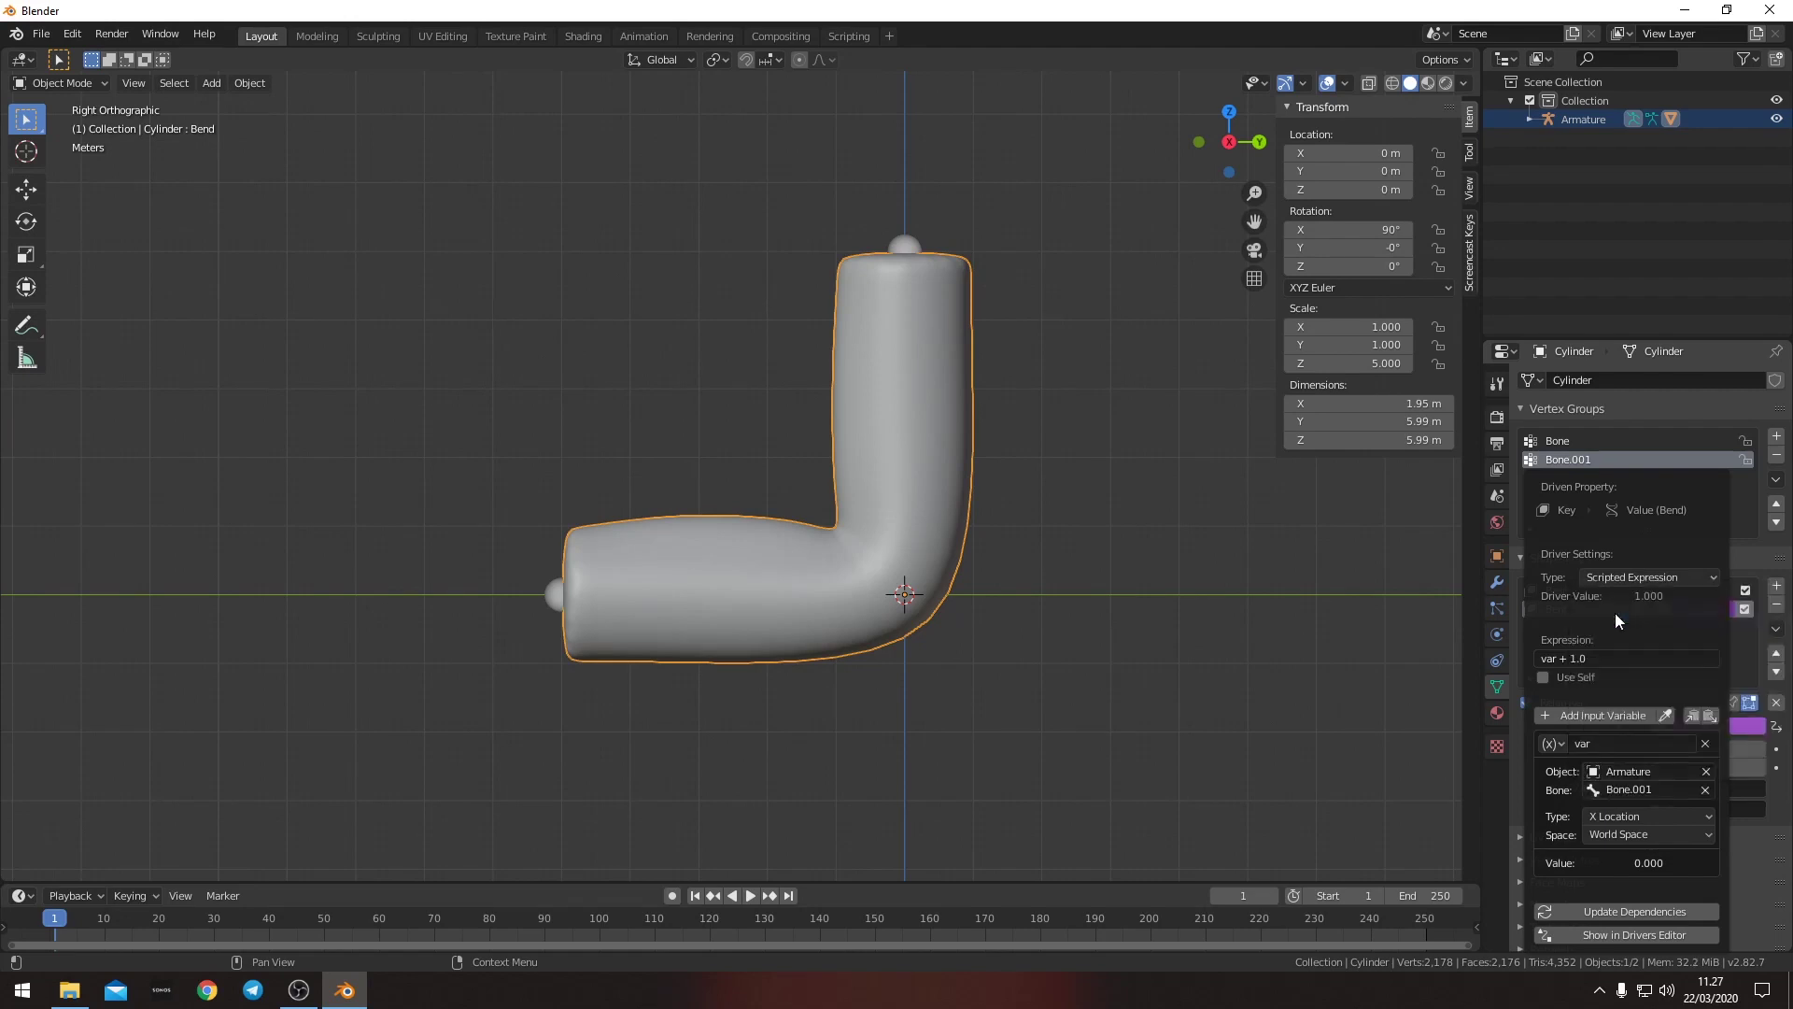
left_click(921, 248)
left_click(950, 331)
right_click(1680, 731)
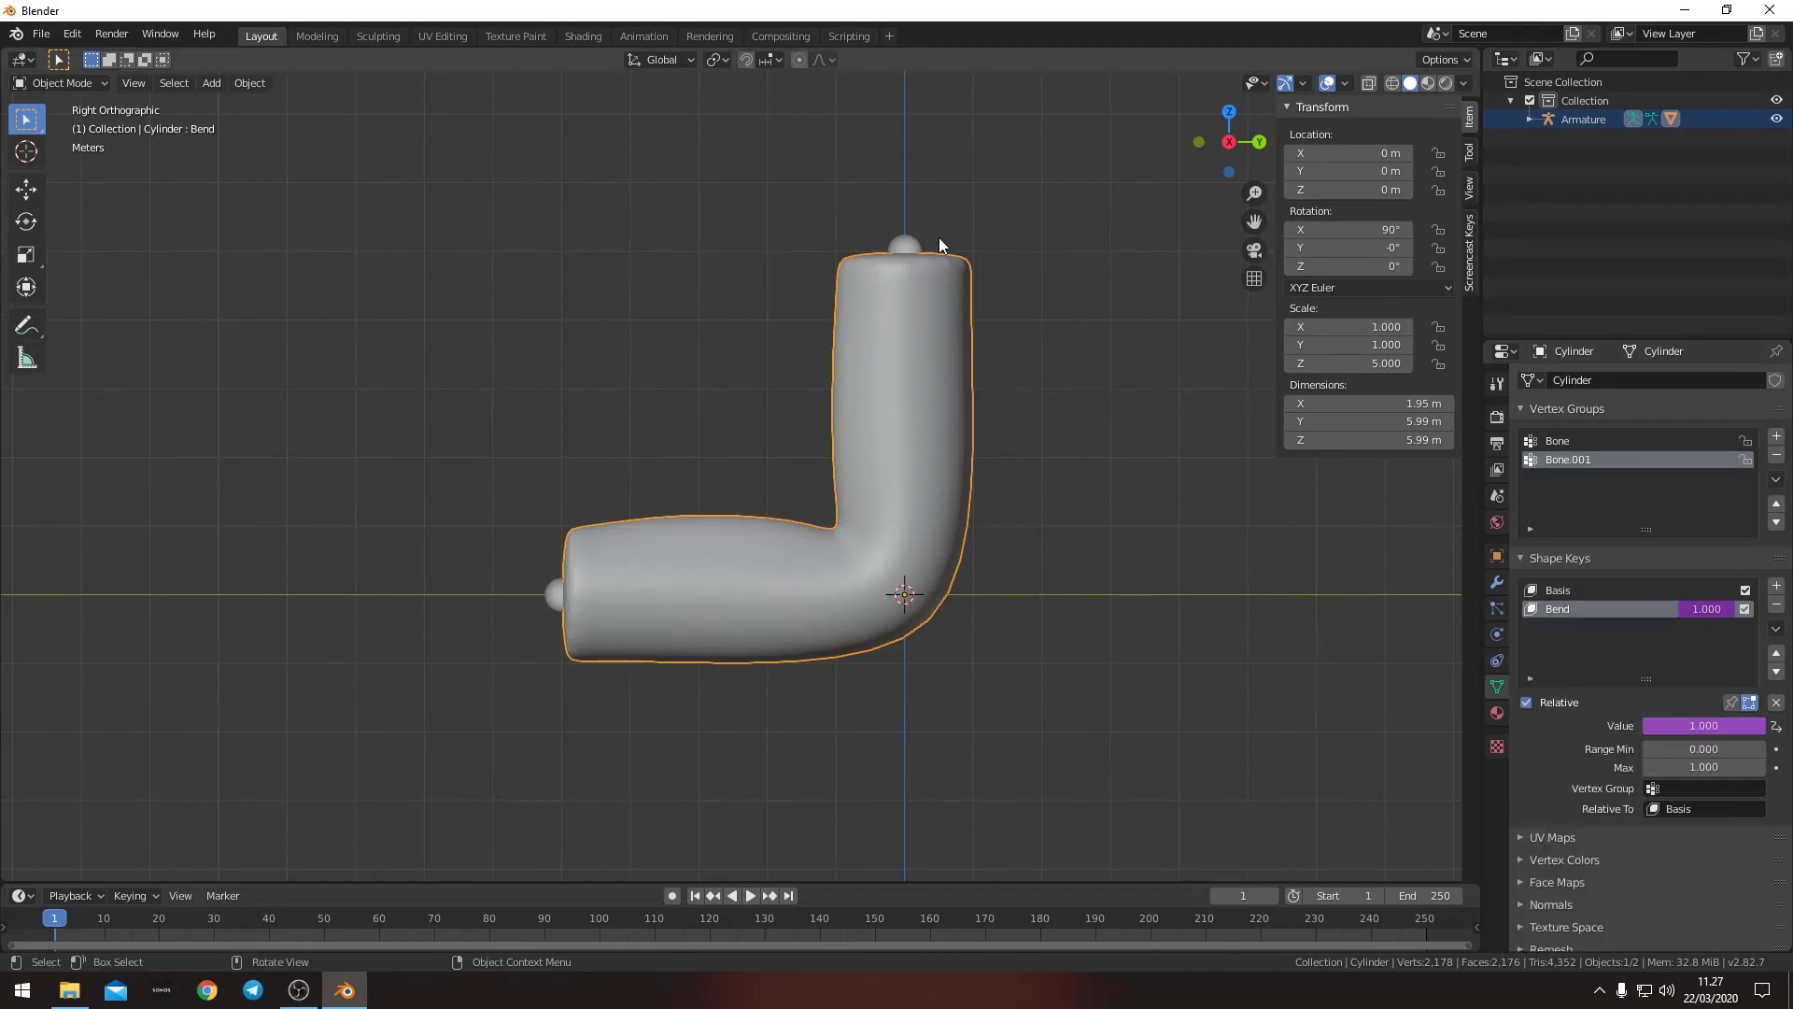
left_click(911, 244)
key("r")
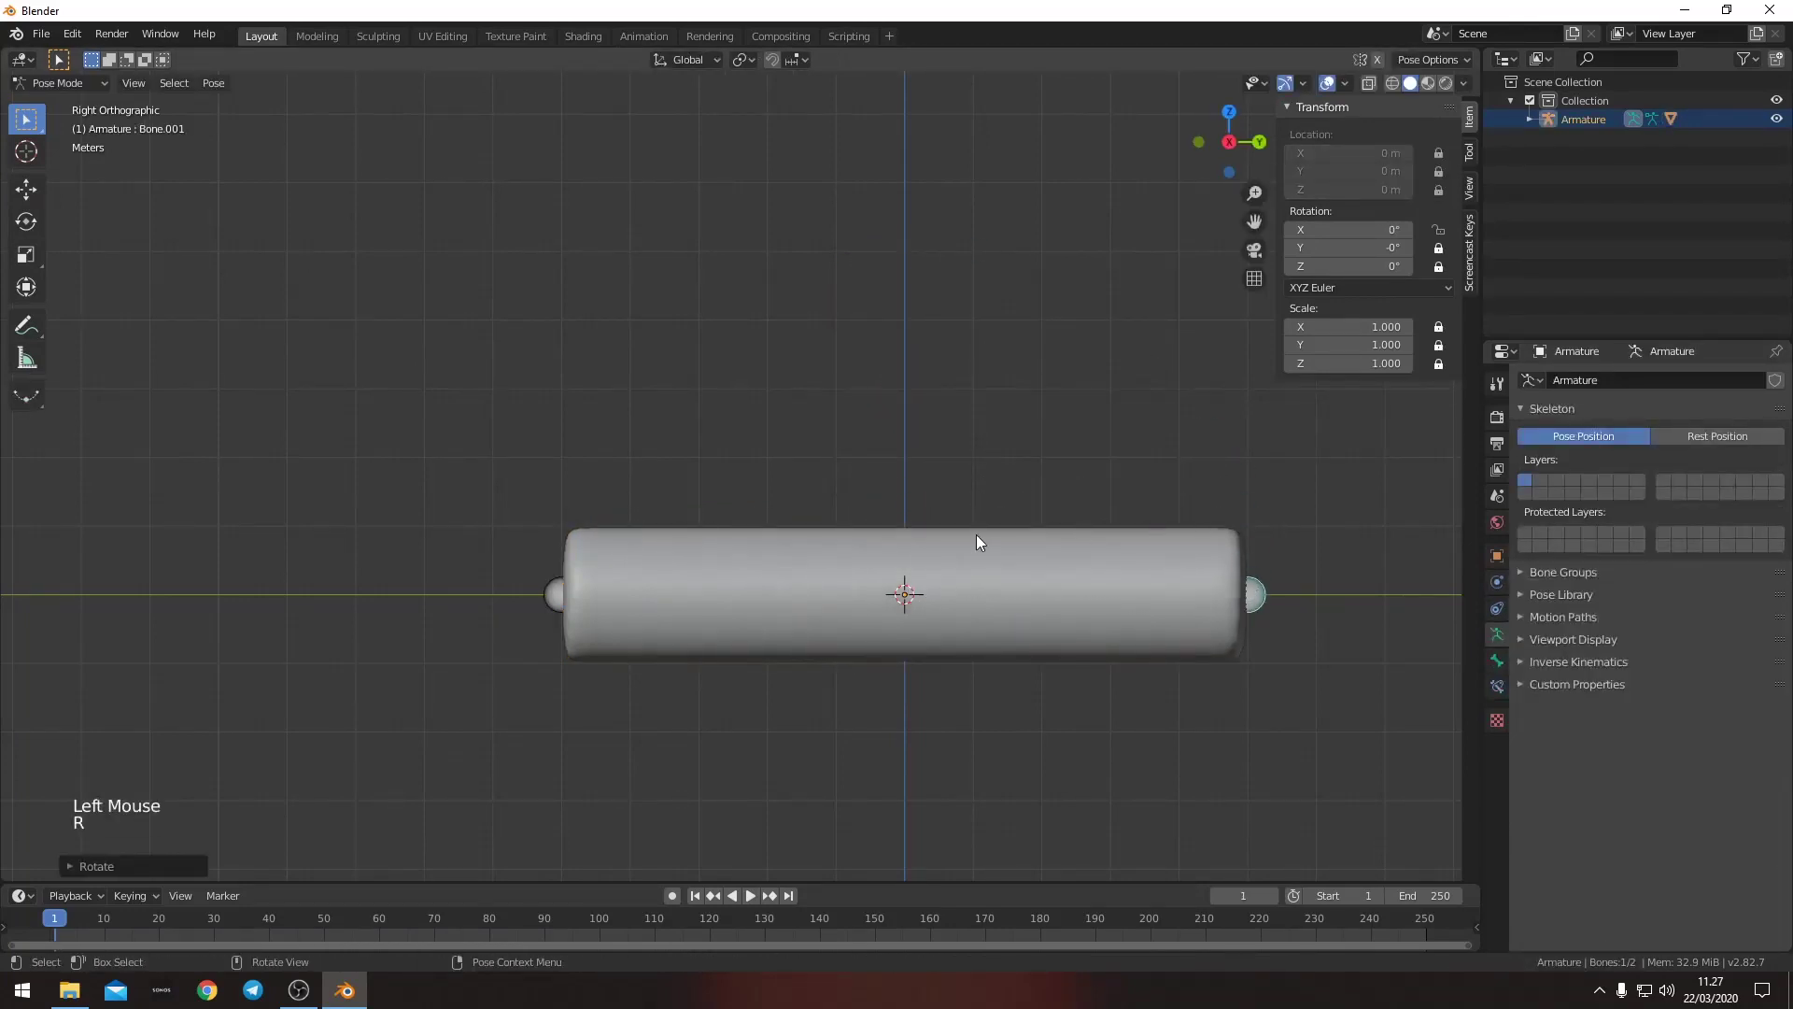
left_click(976, 537)
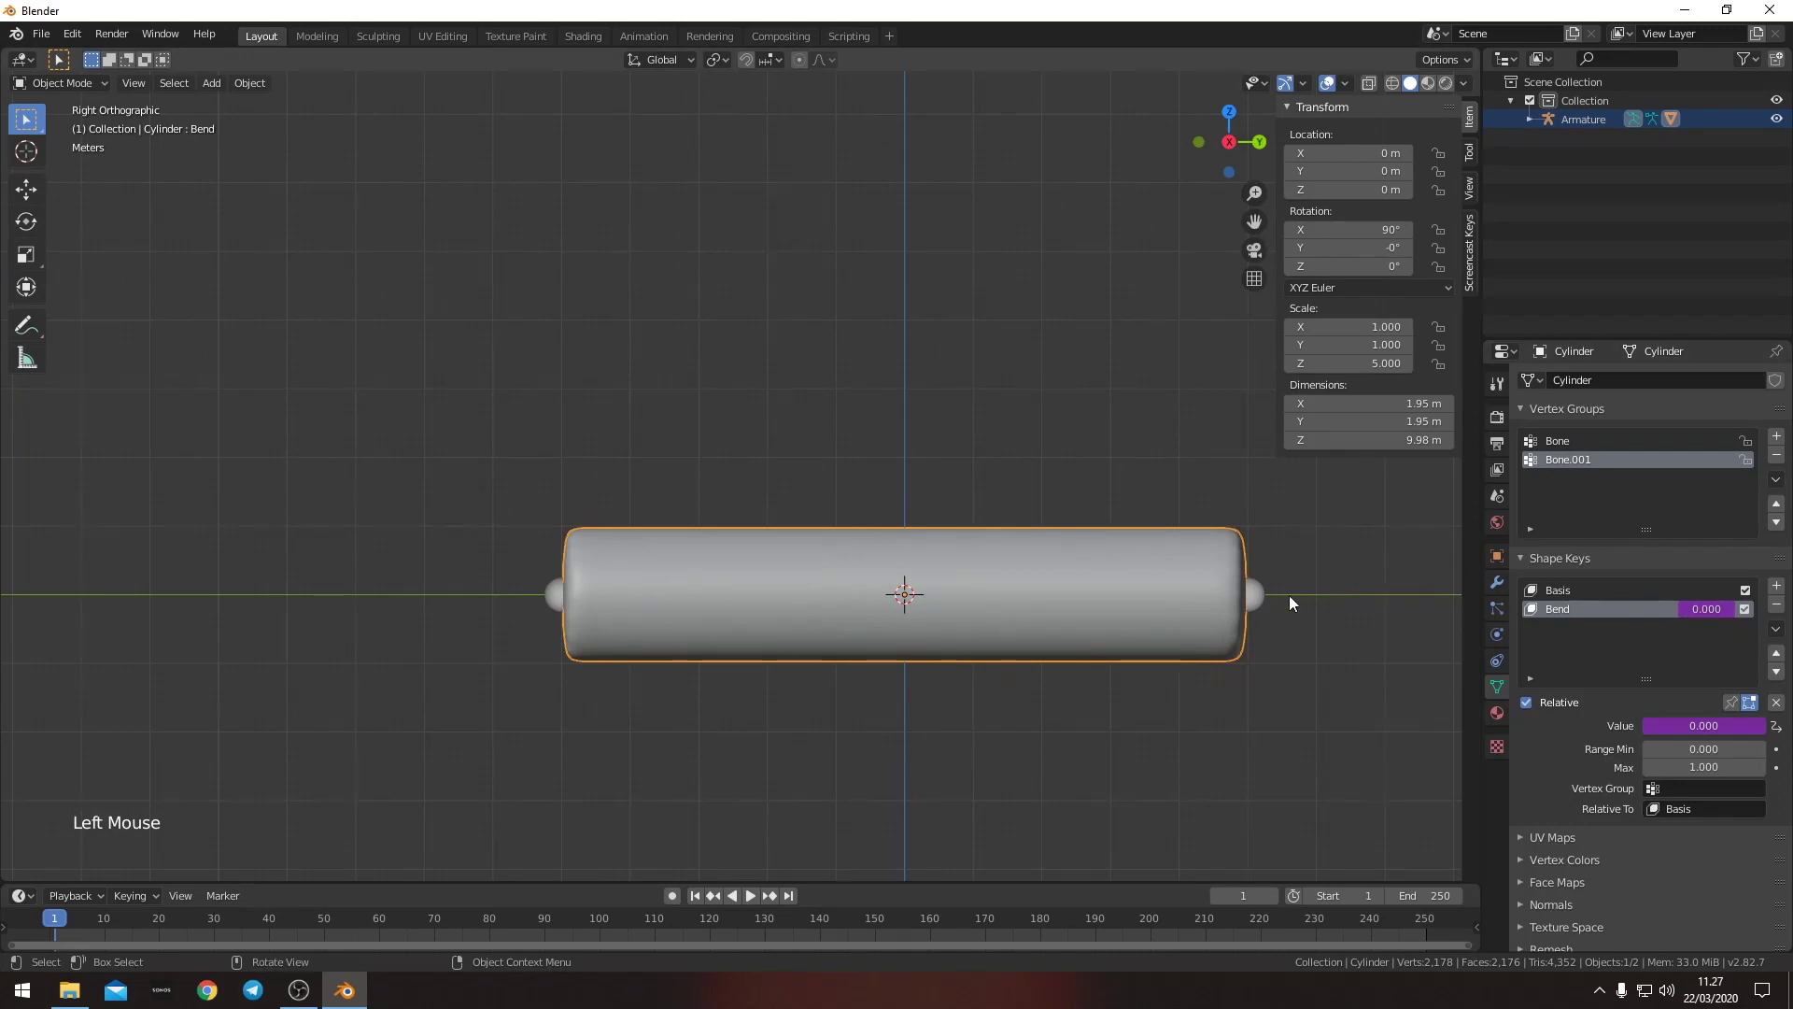
left_click(1273, 602)
key("r")
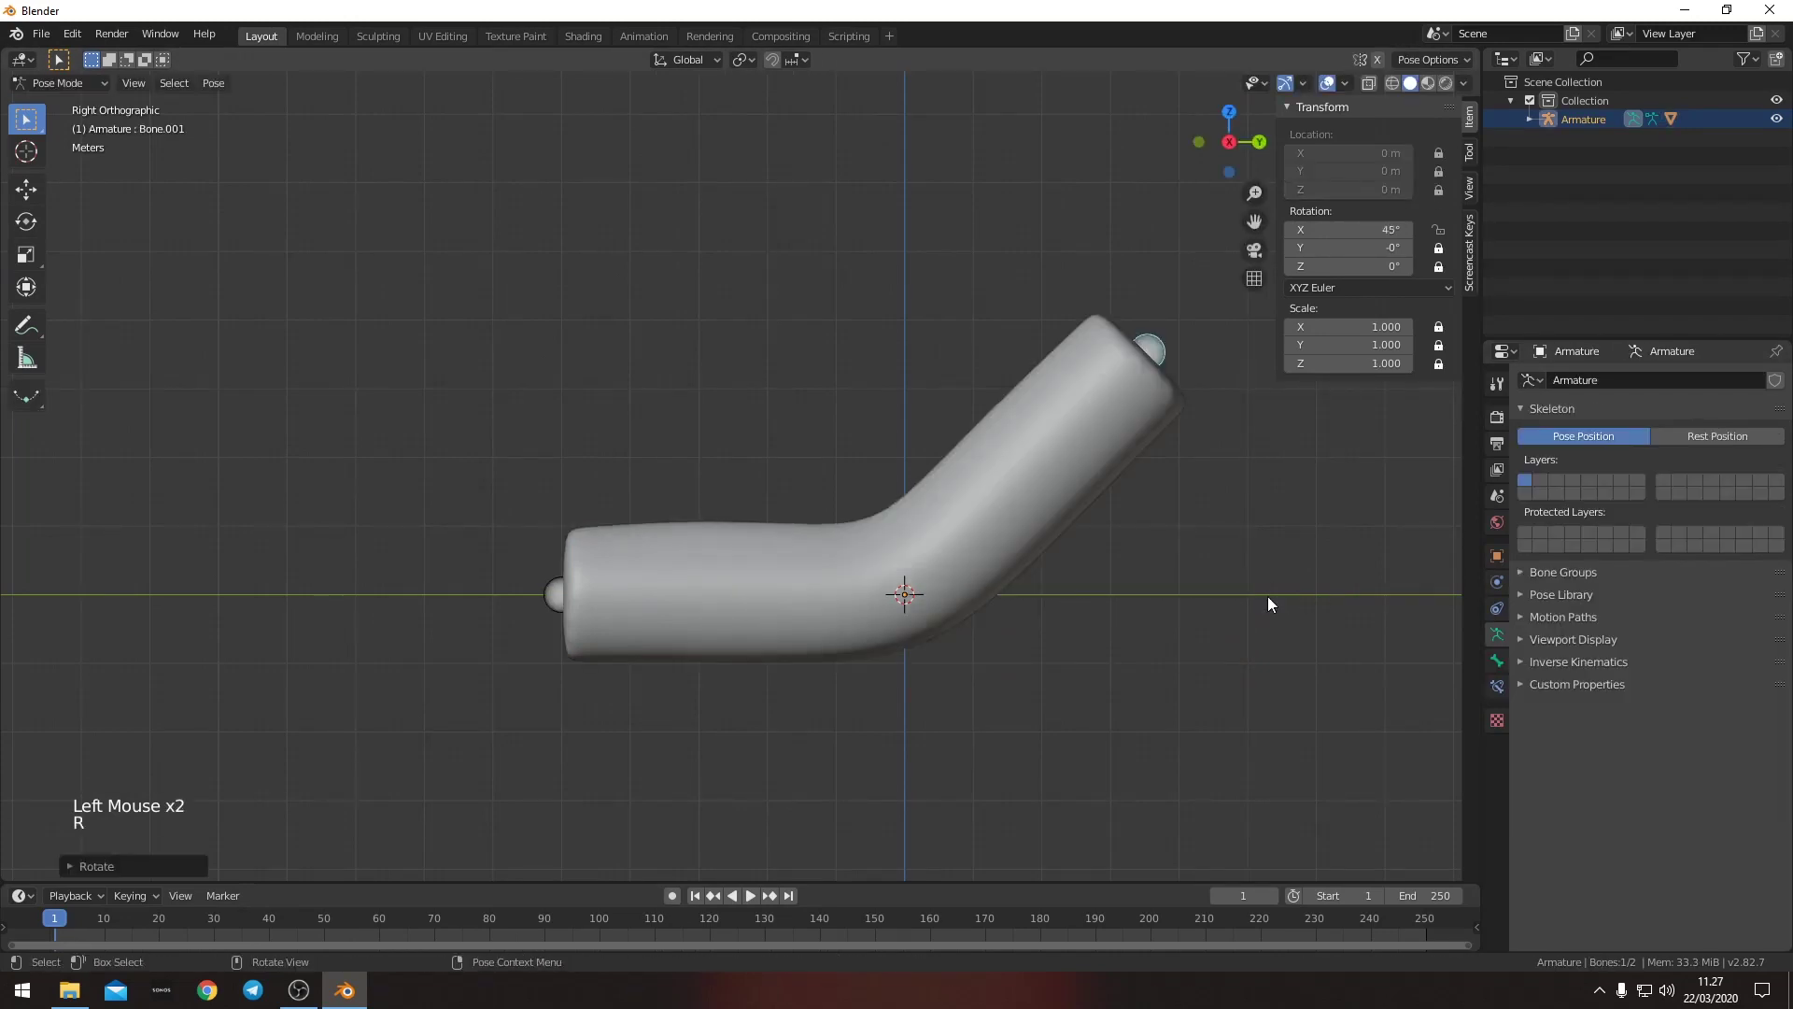
left_click(1061, 431)
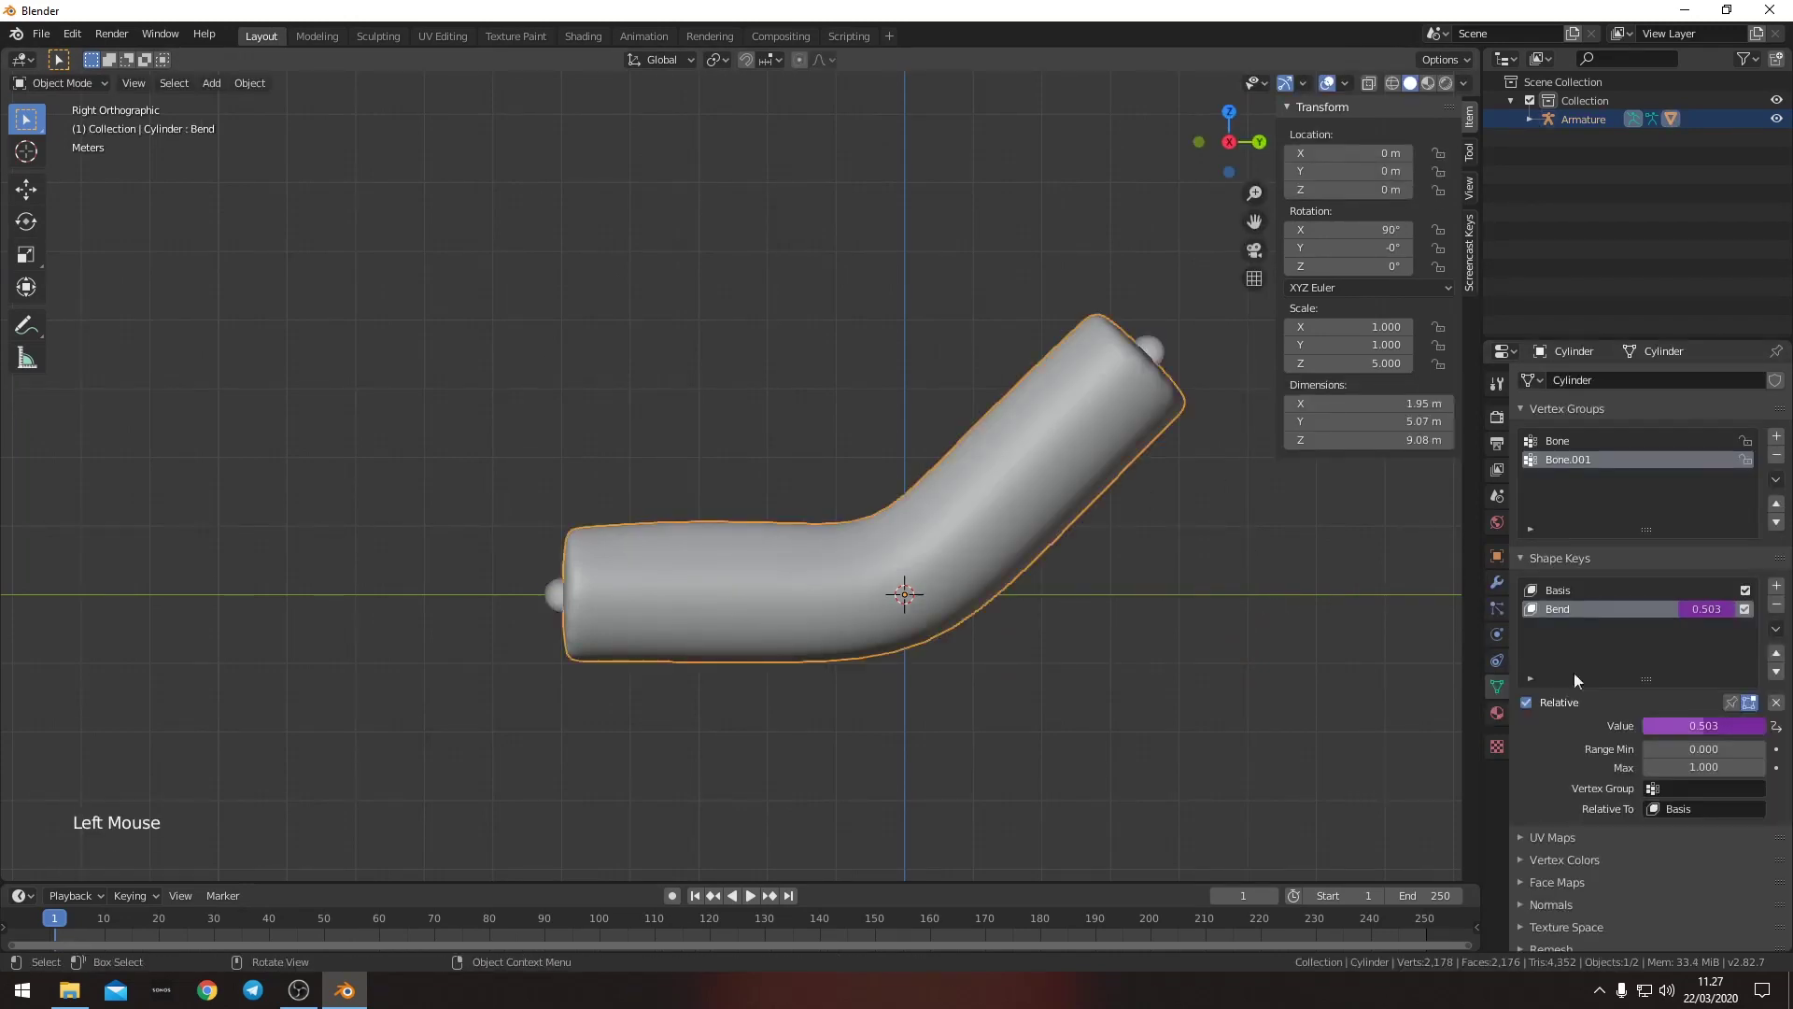
left_click(1164, 347)
key("r")
left_click(891, 362)
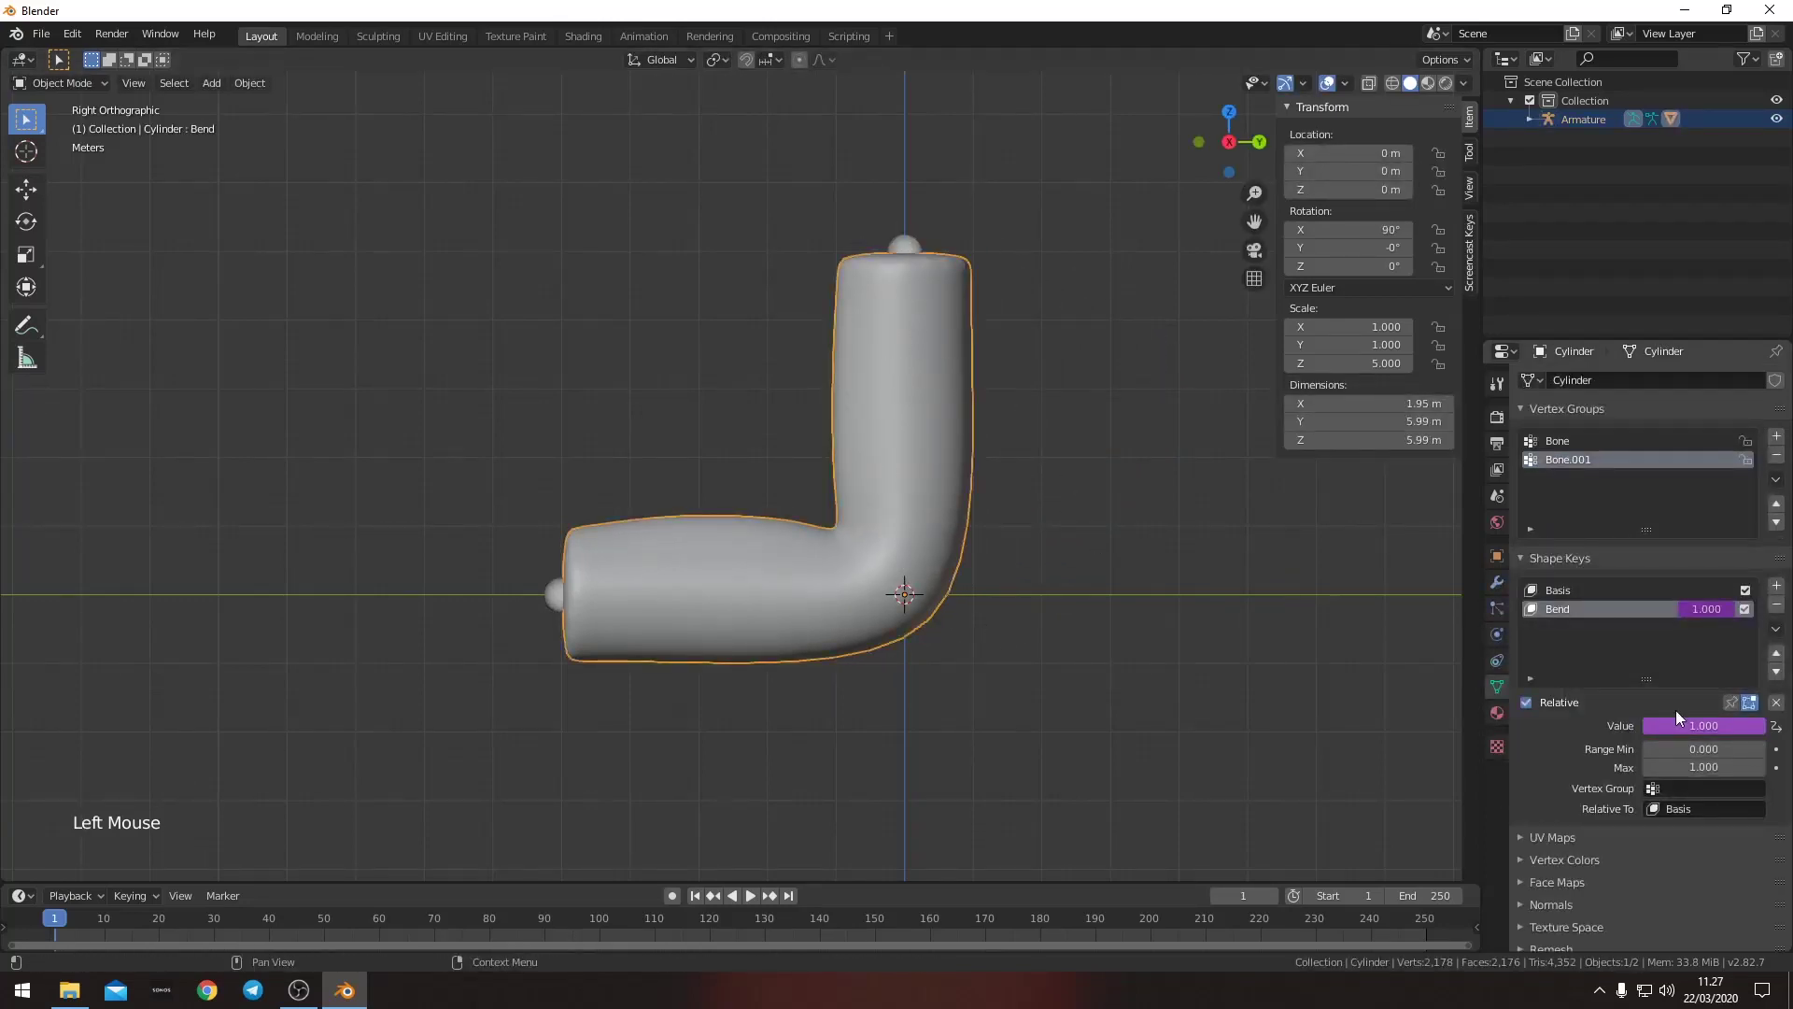
middle_click(938, 543)
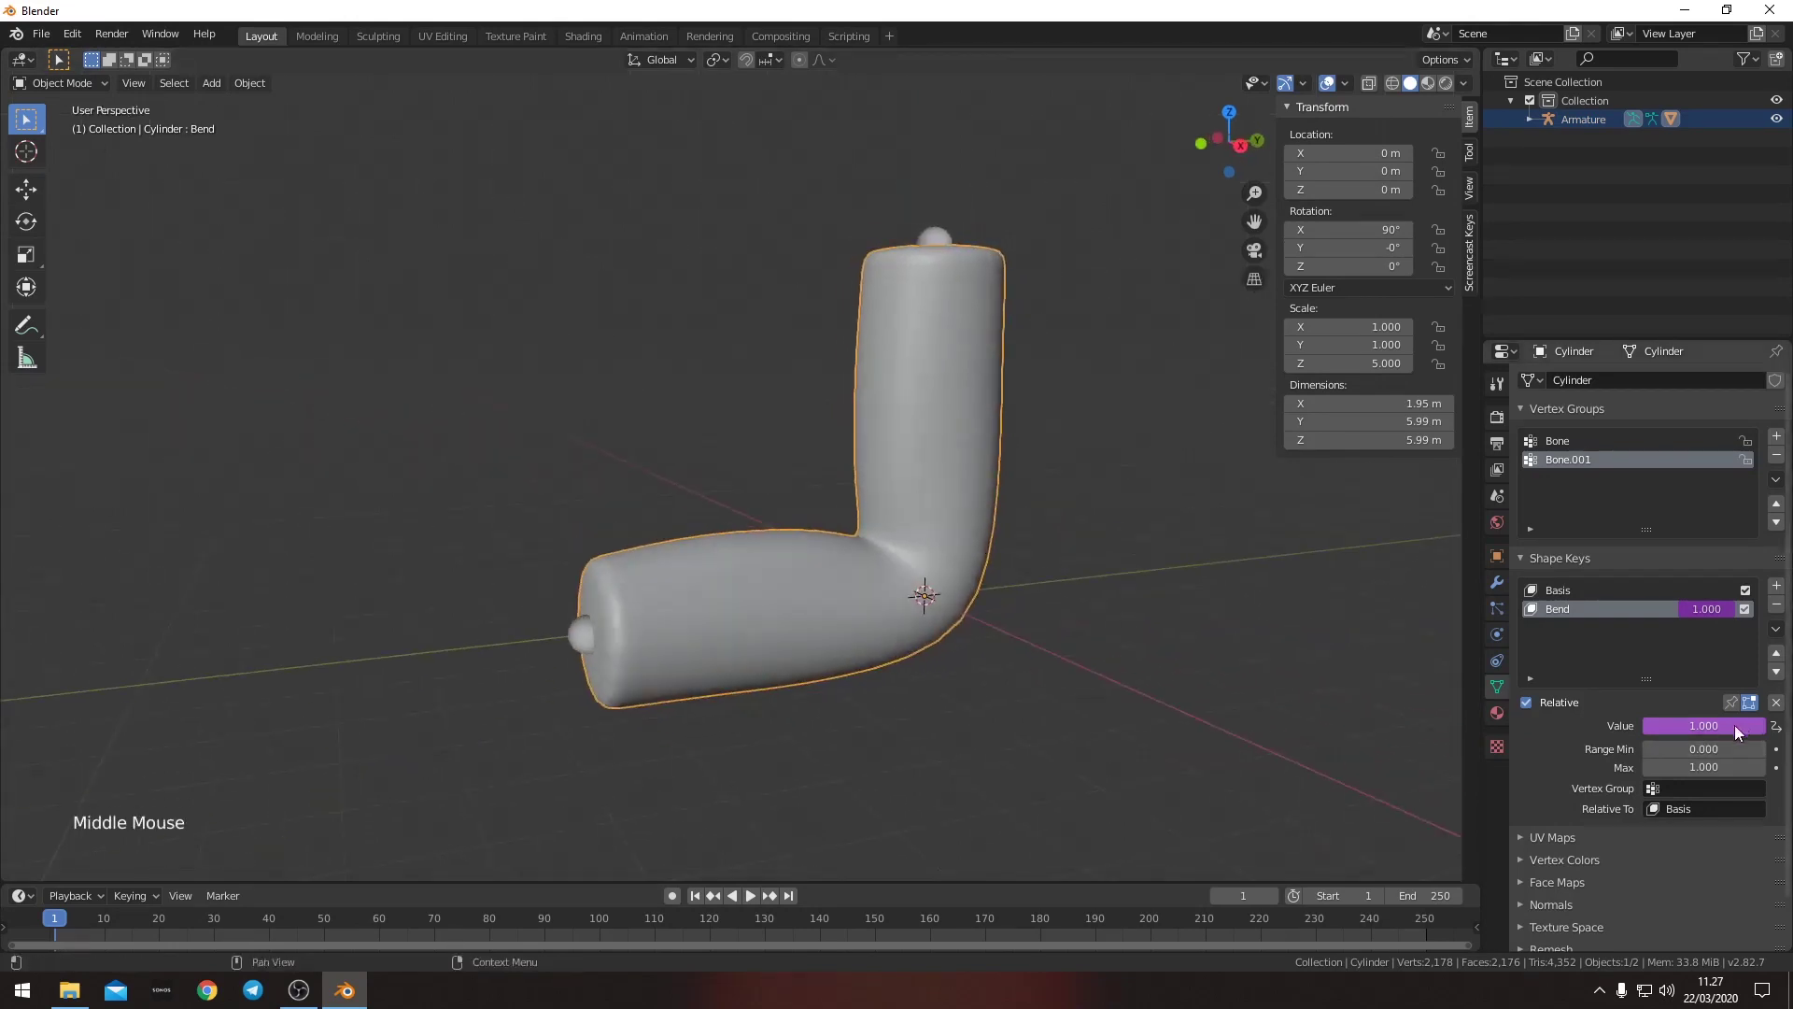
middle_click(960, 523)
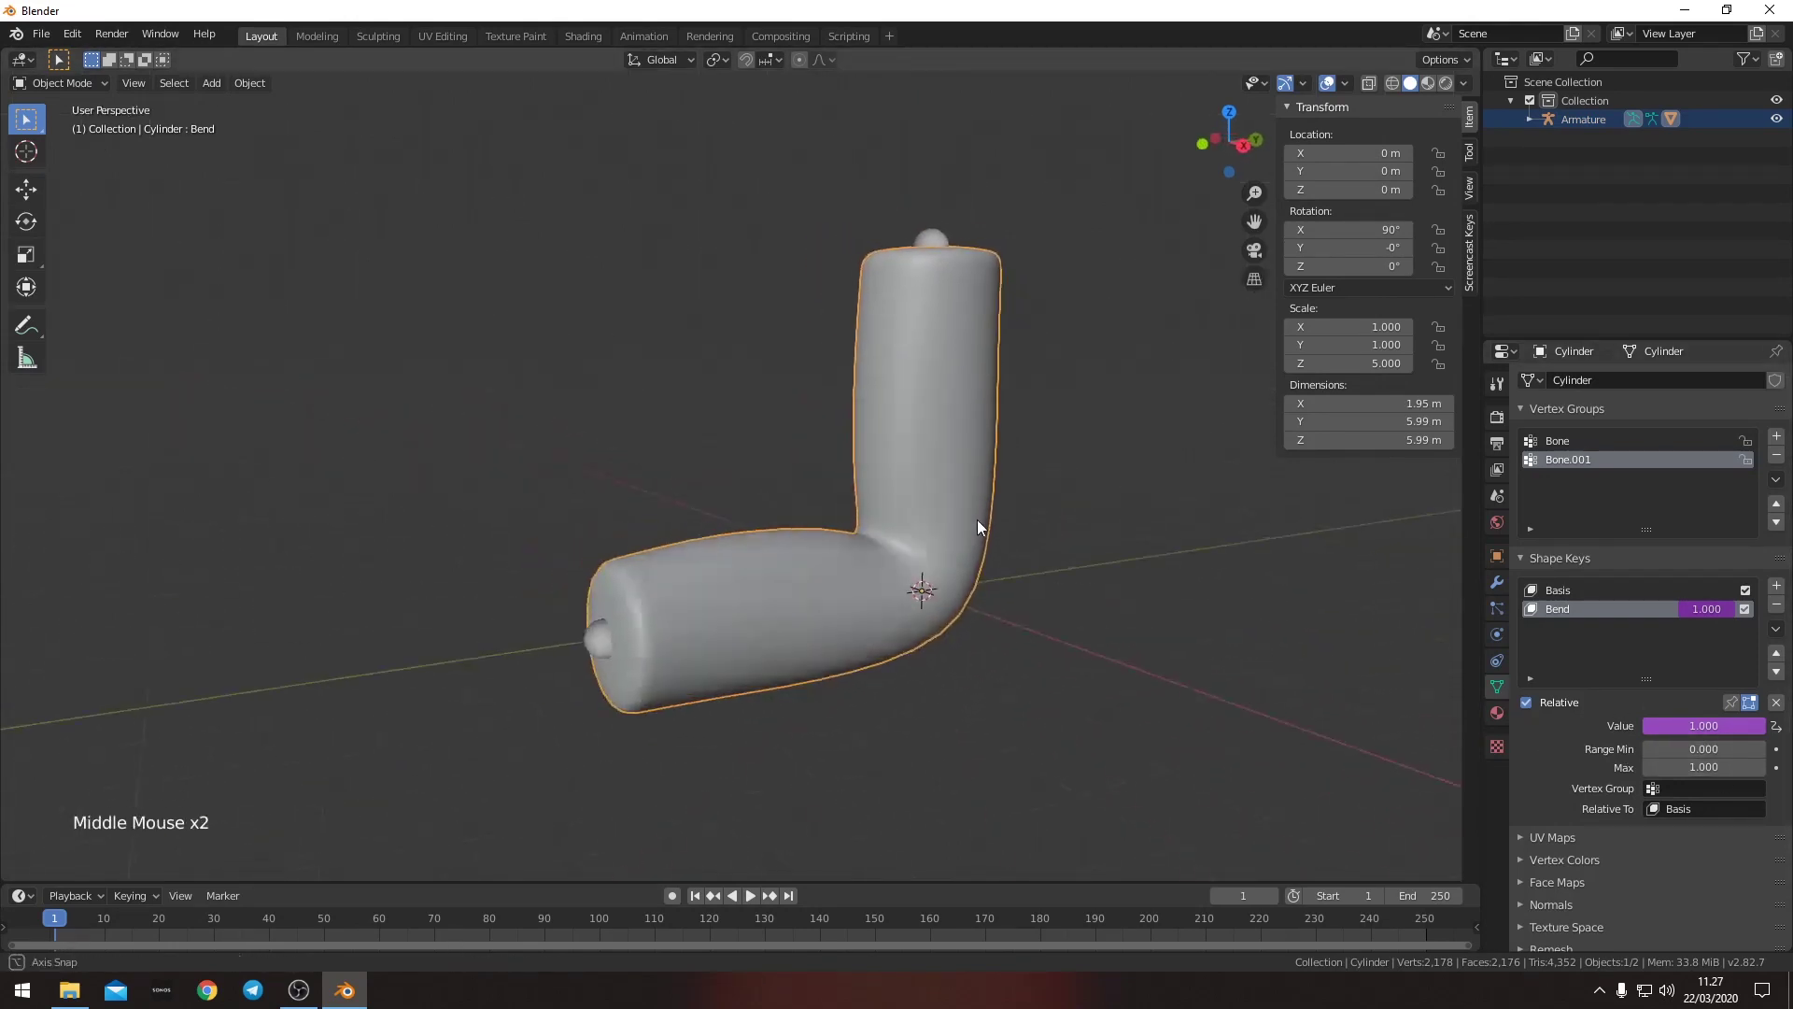
middle_click(833, 562)
middle_click(862, 576)
middle_click(862, 564)
middle_click(860, 563)
middle_click(866, 558)
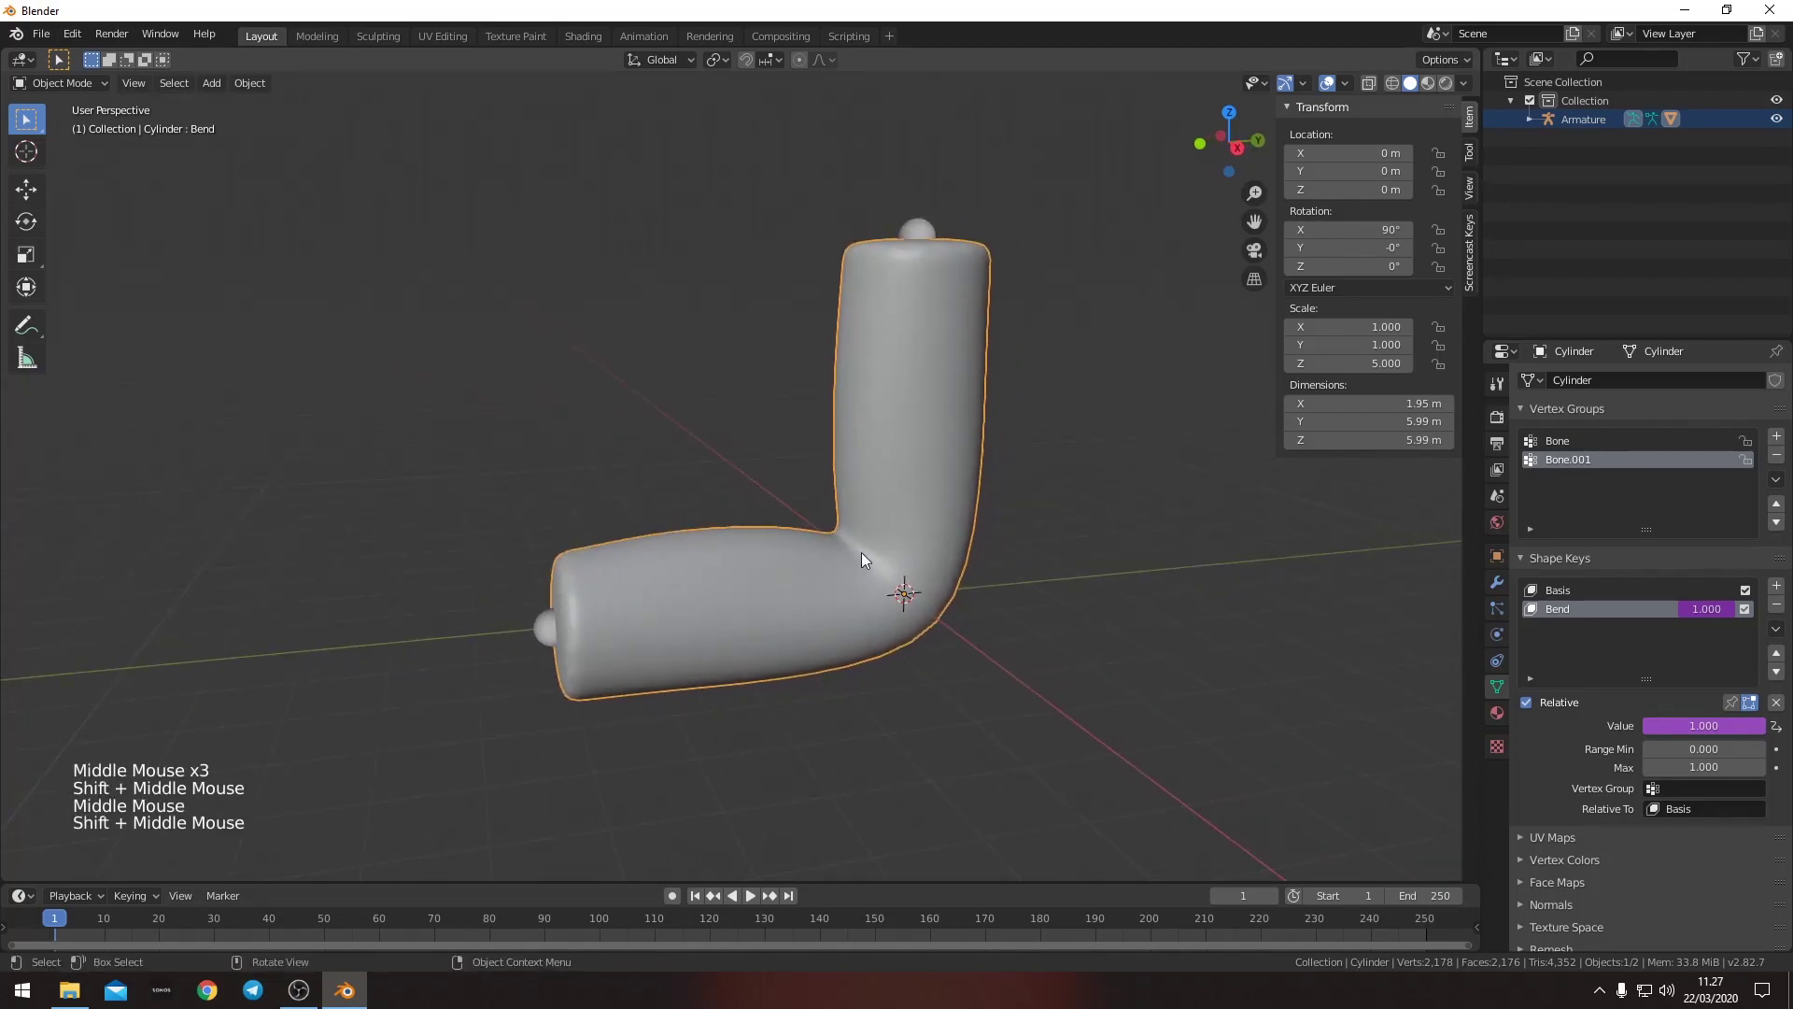
- In Rendered shading add an Environment Texture to the world background and load Courtyard-8k.png
key("z")
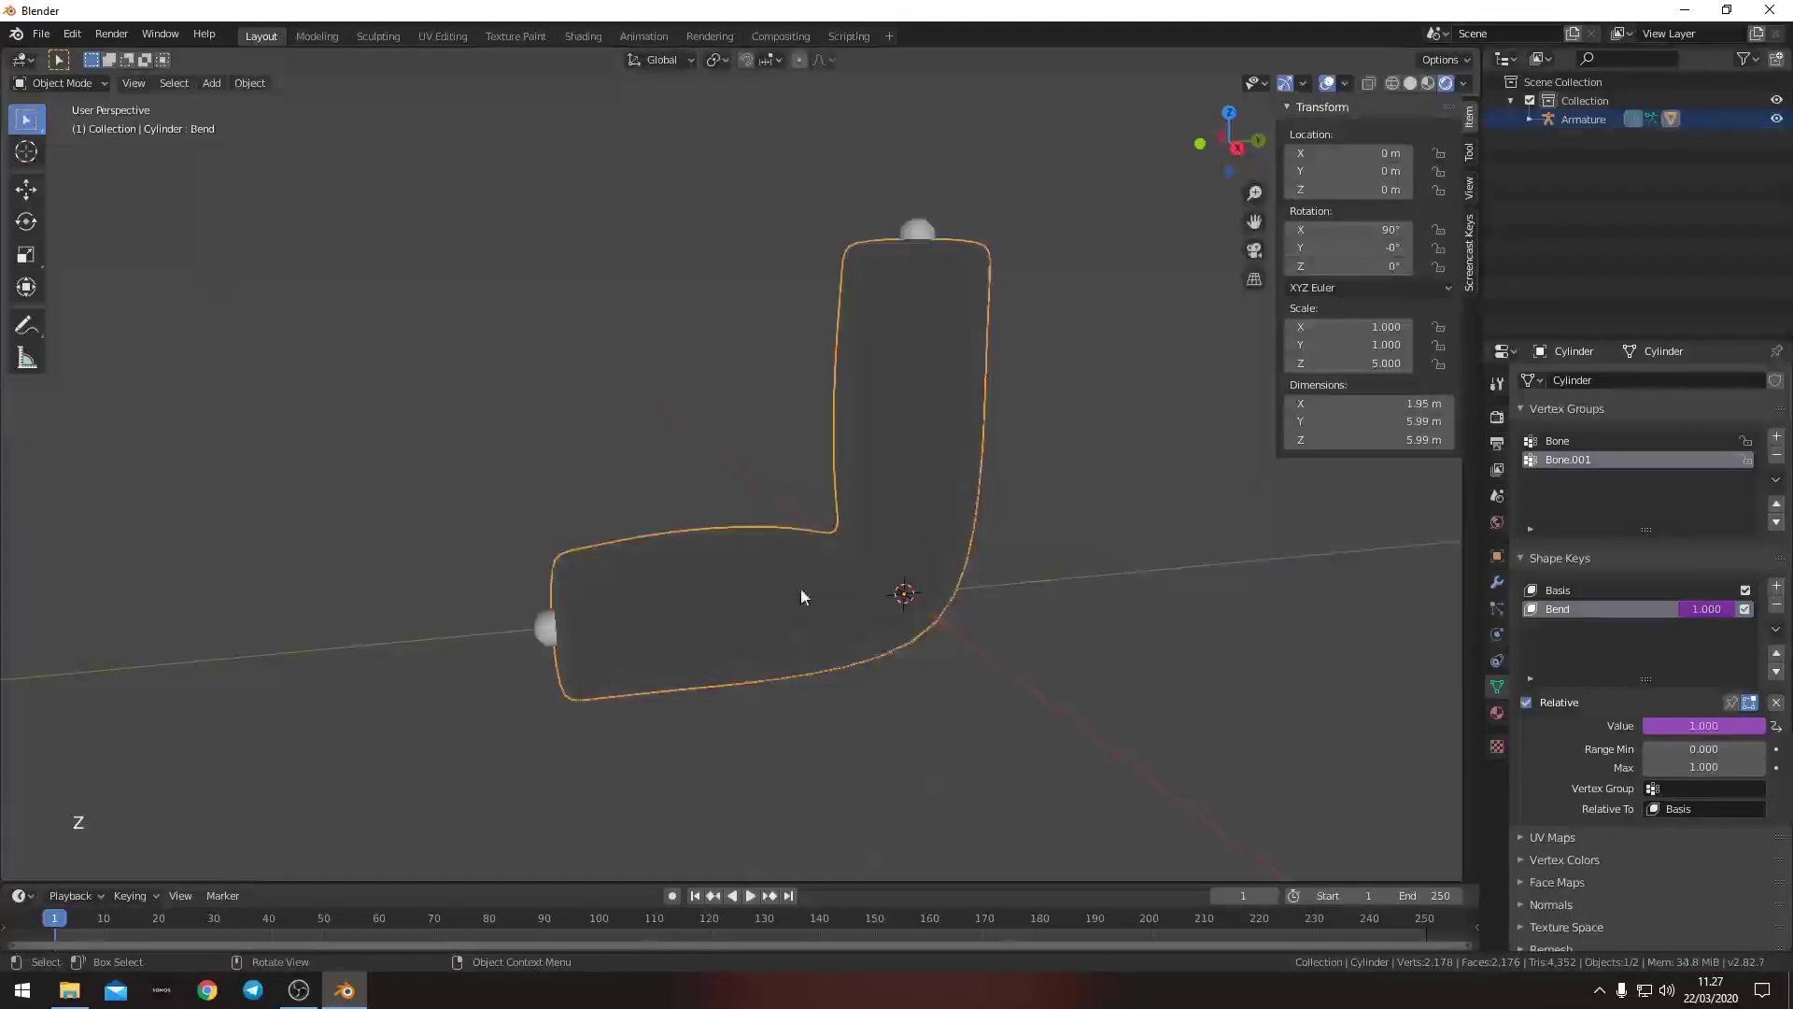
middle_click(807, 594)
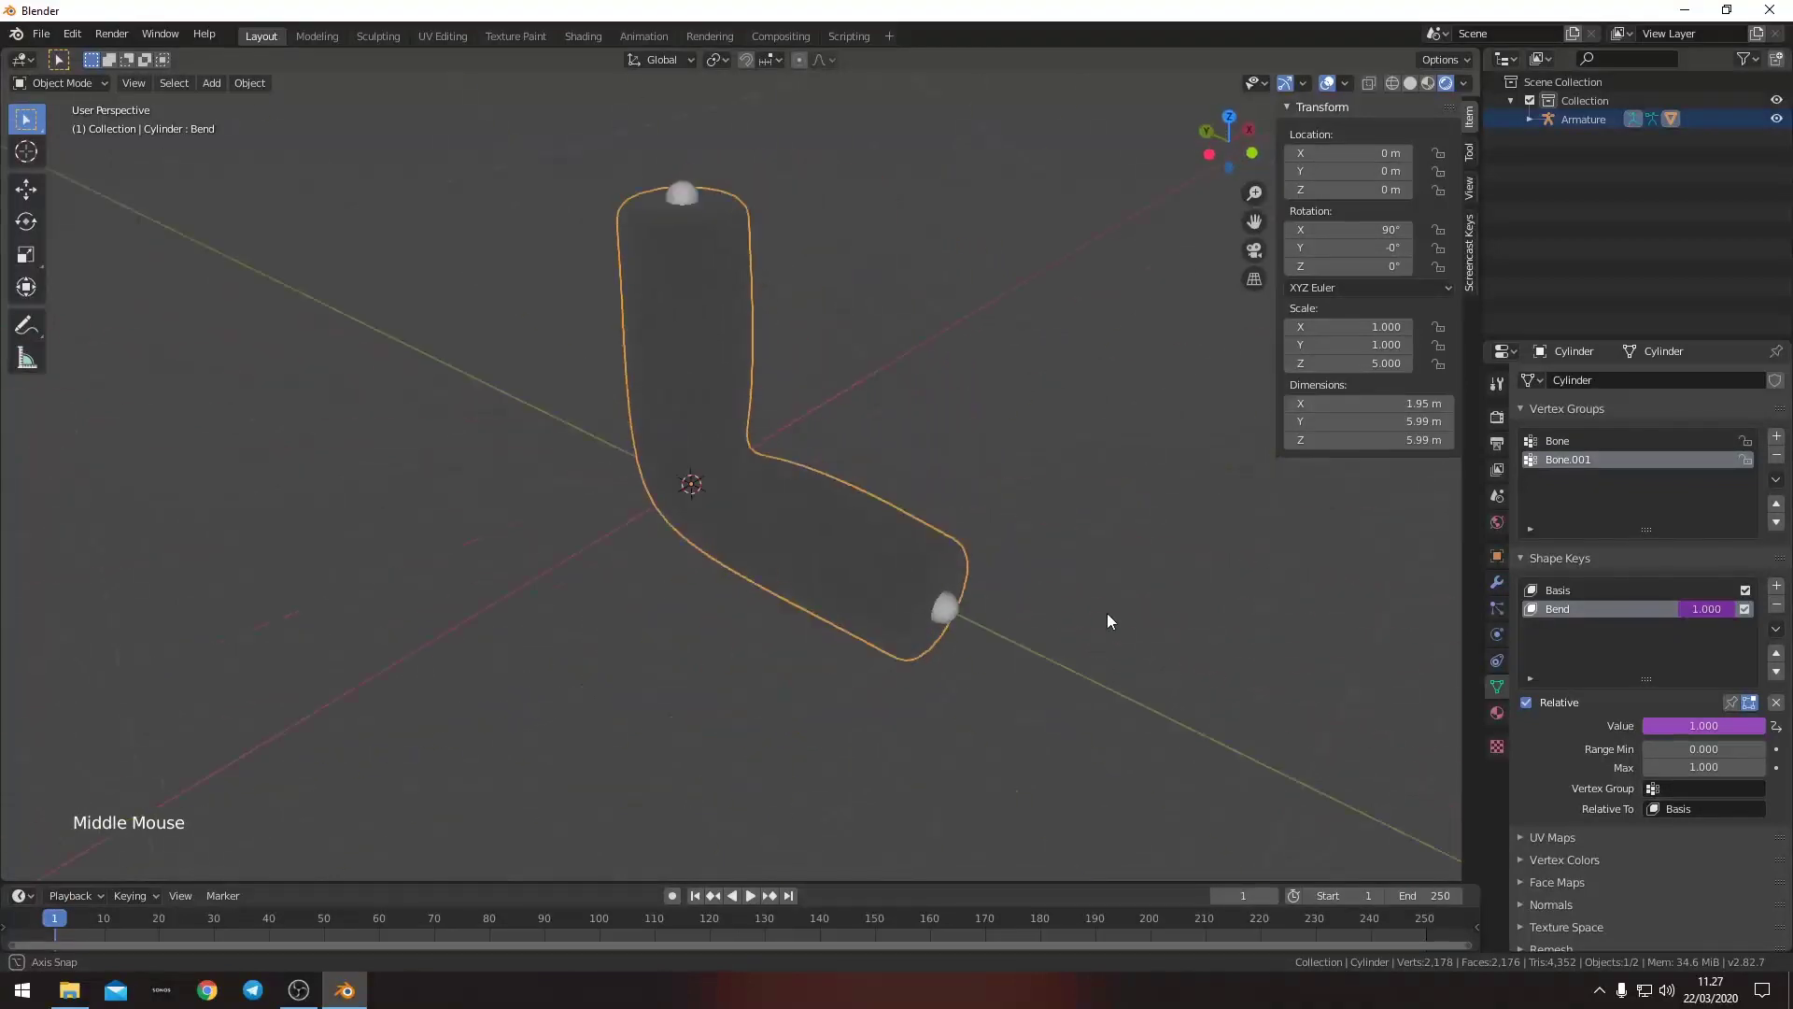
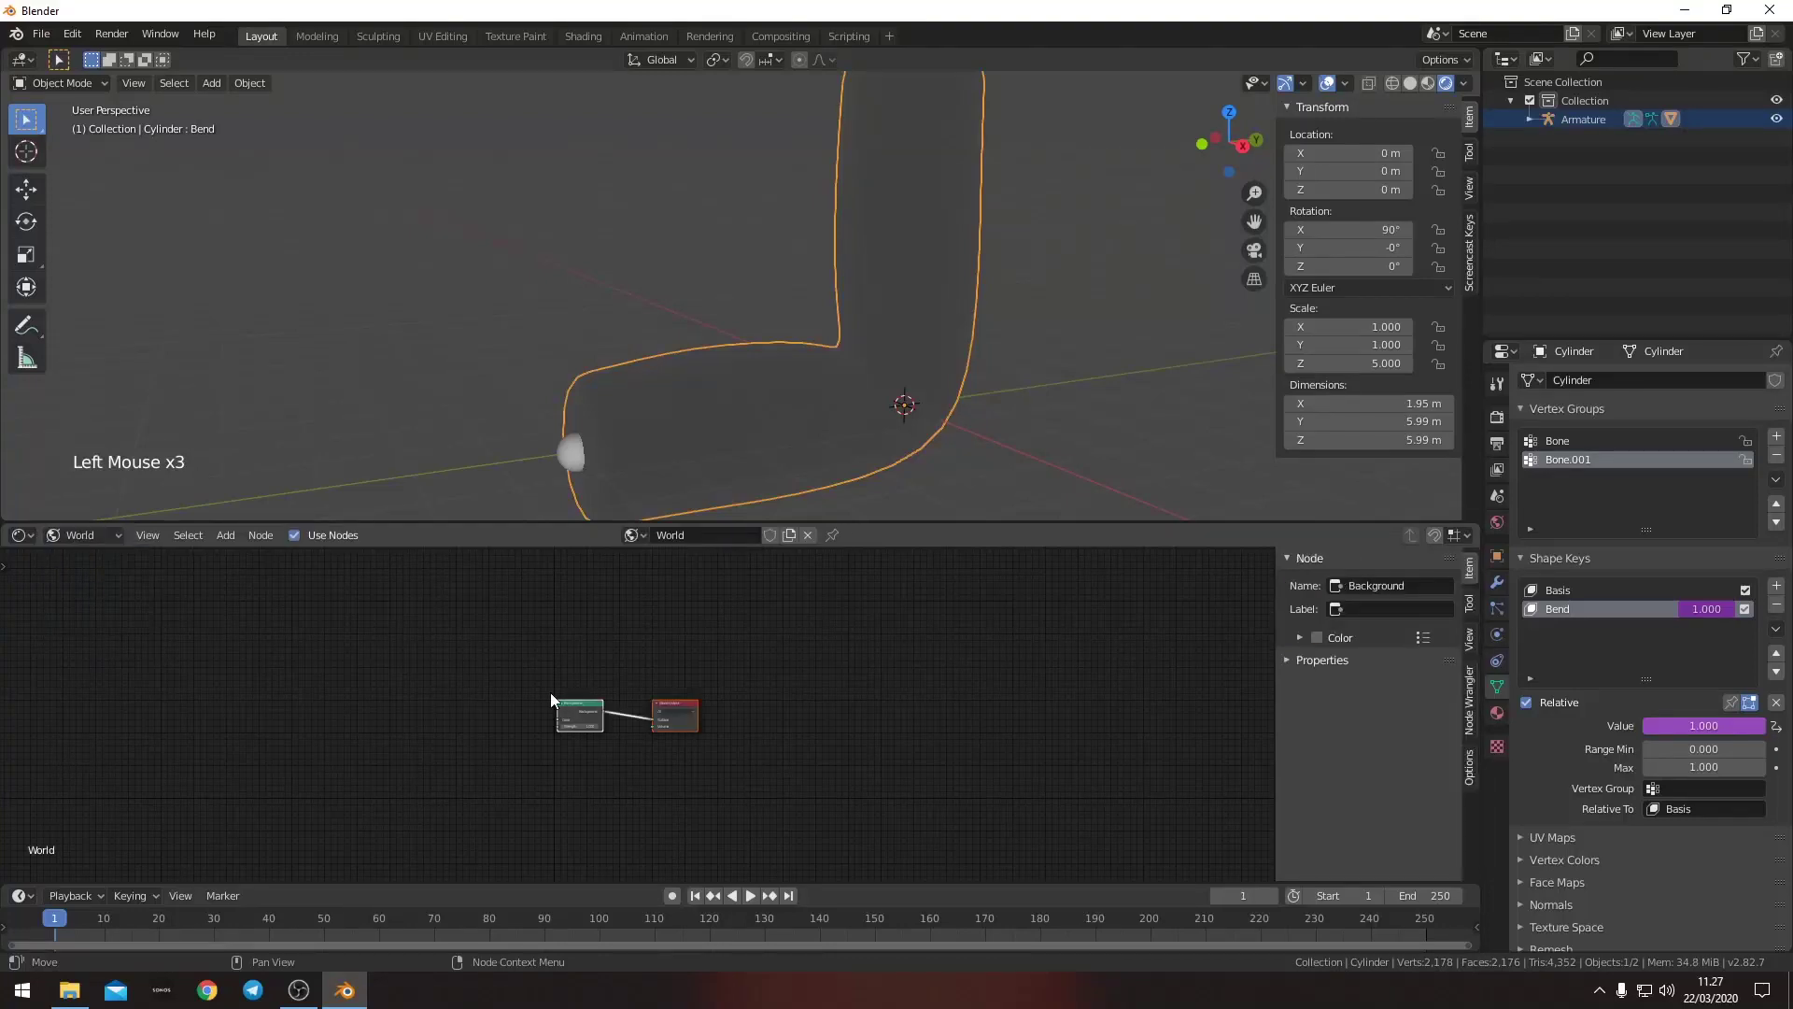
key("shift+a")
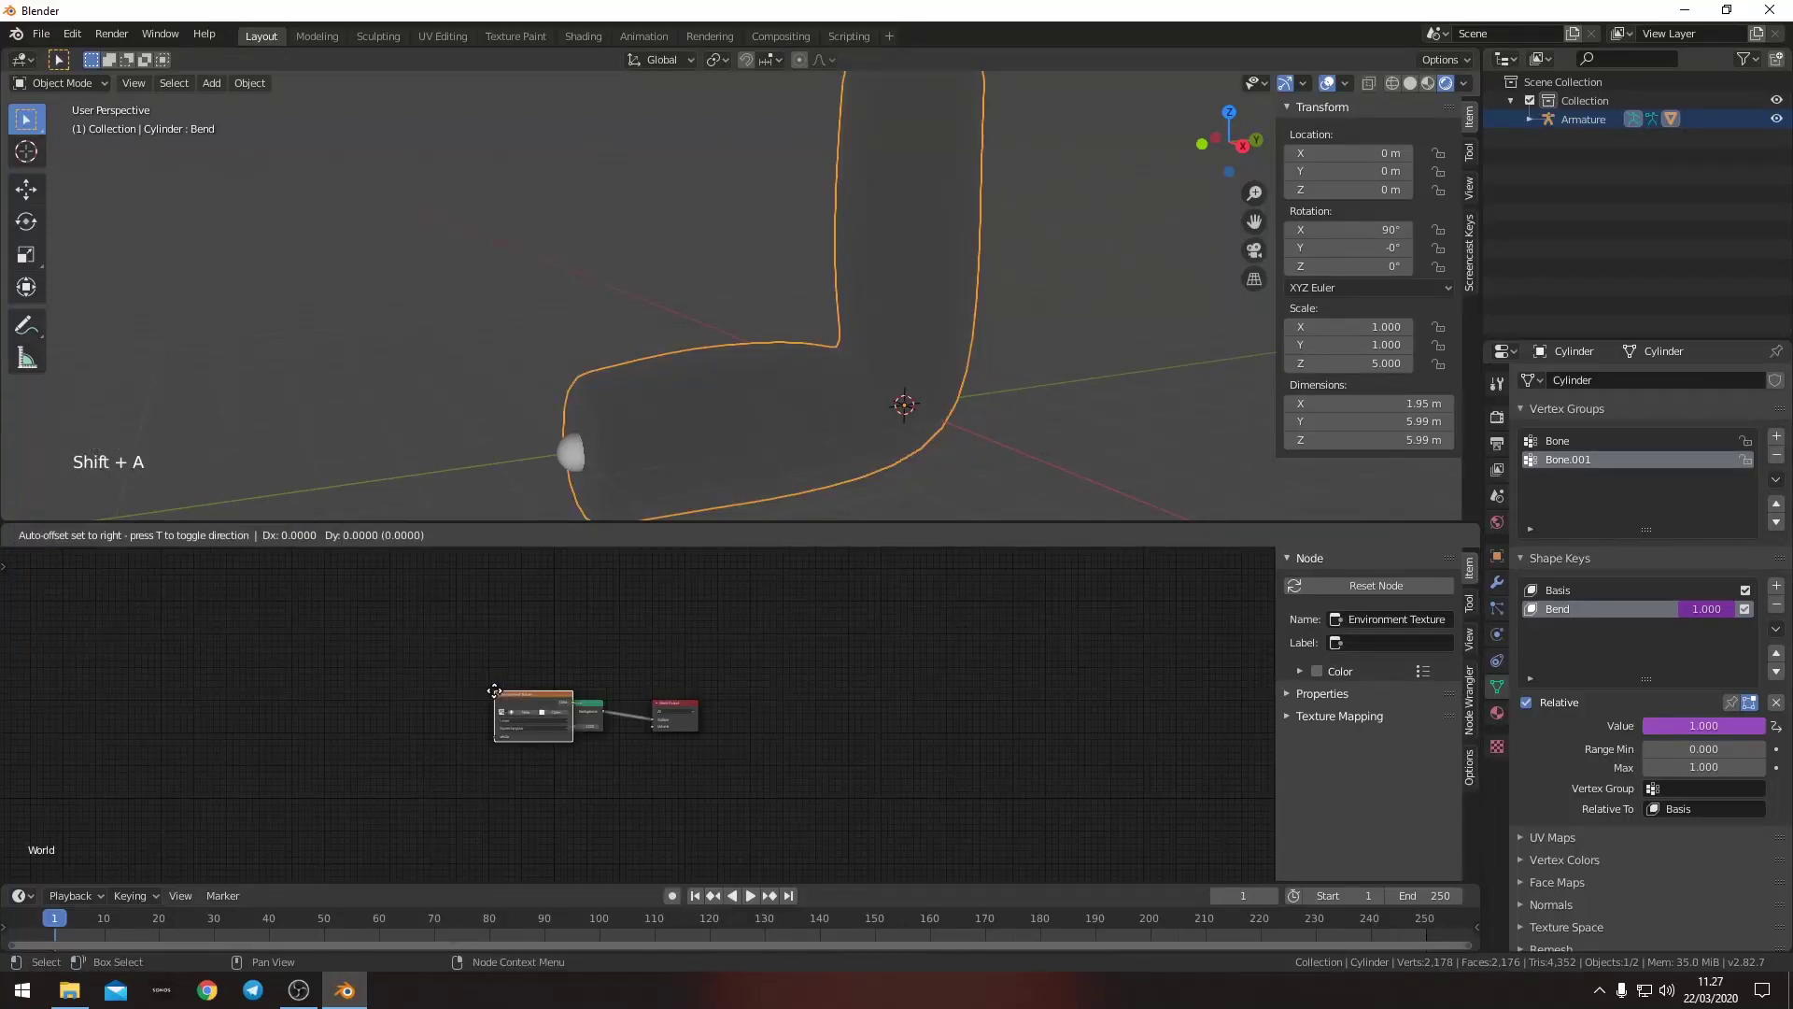
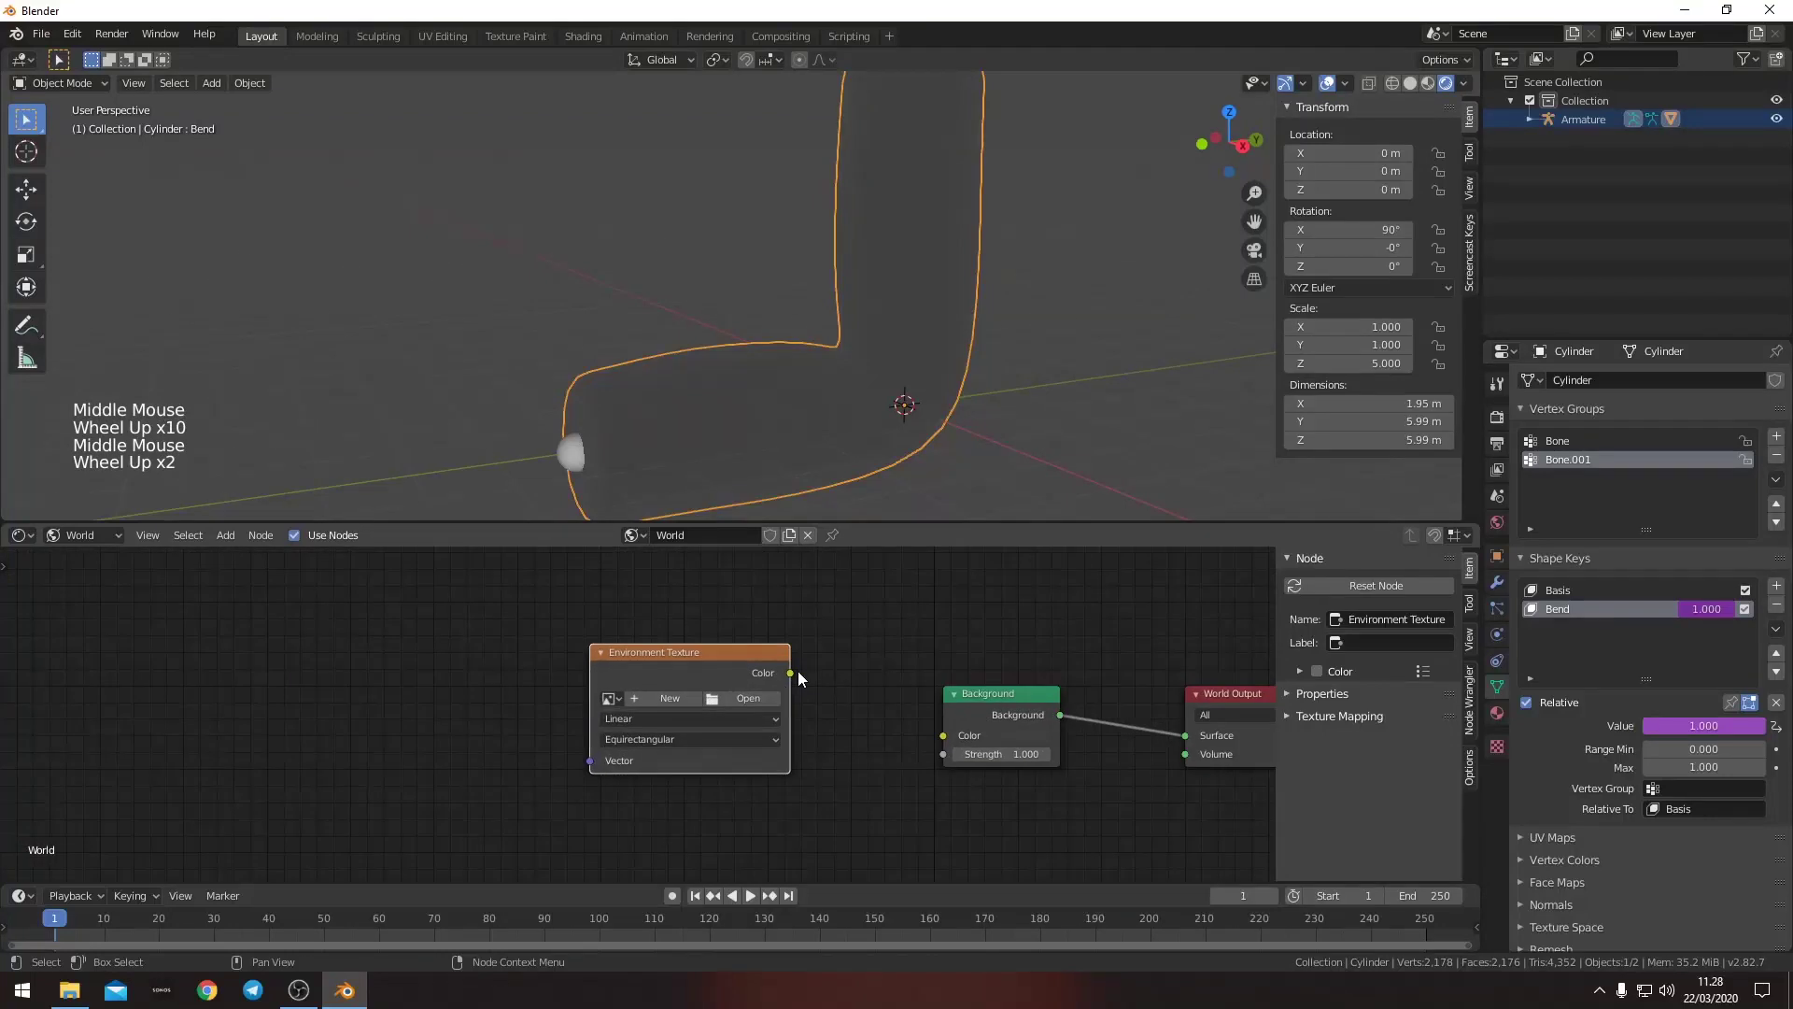
left_click(797, 678)
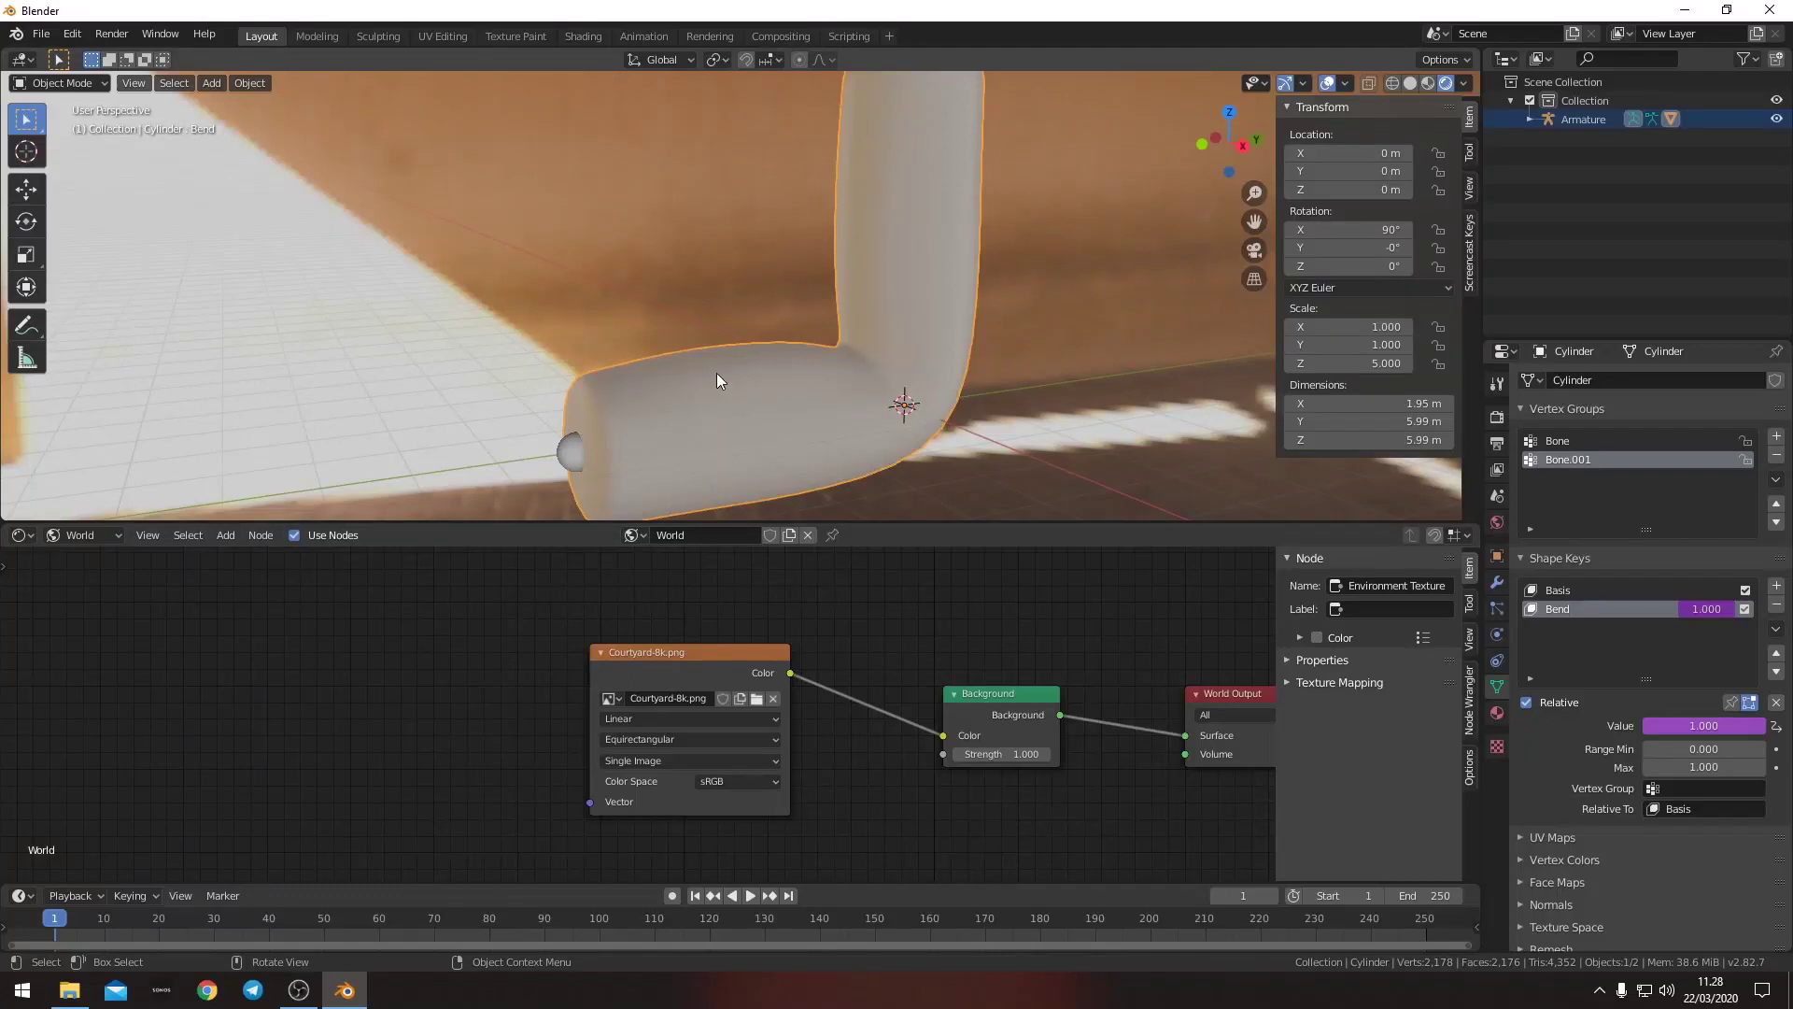
- Create a new material on the cylinder and bring its Principled BSDF into view
left_click(94, 542)
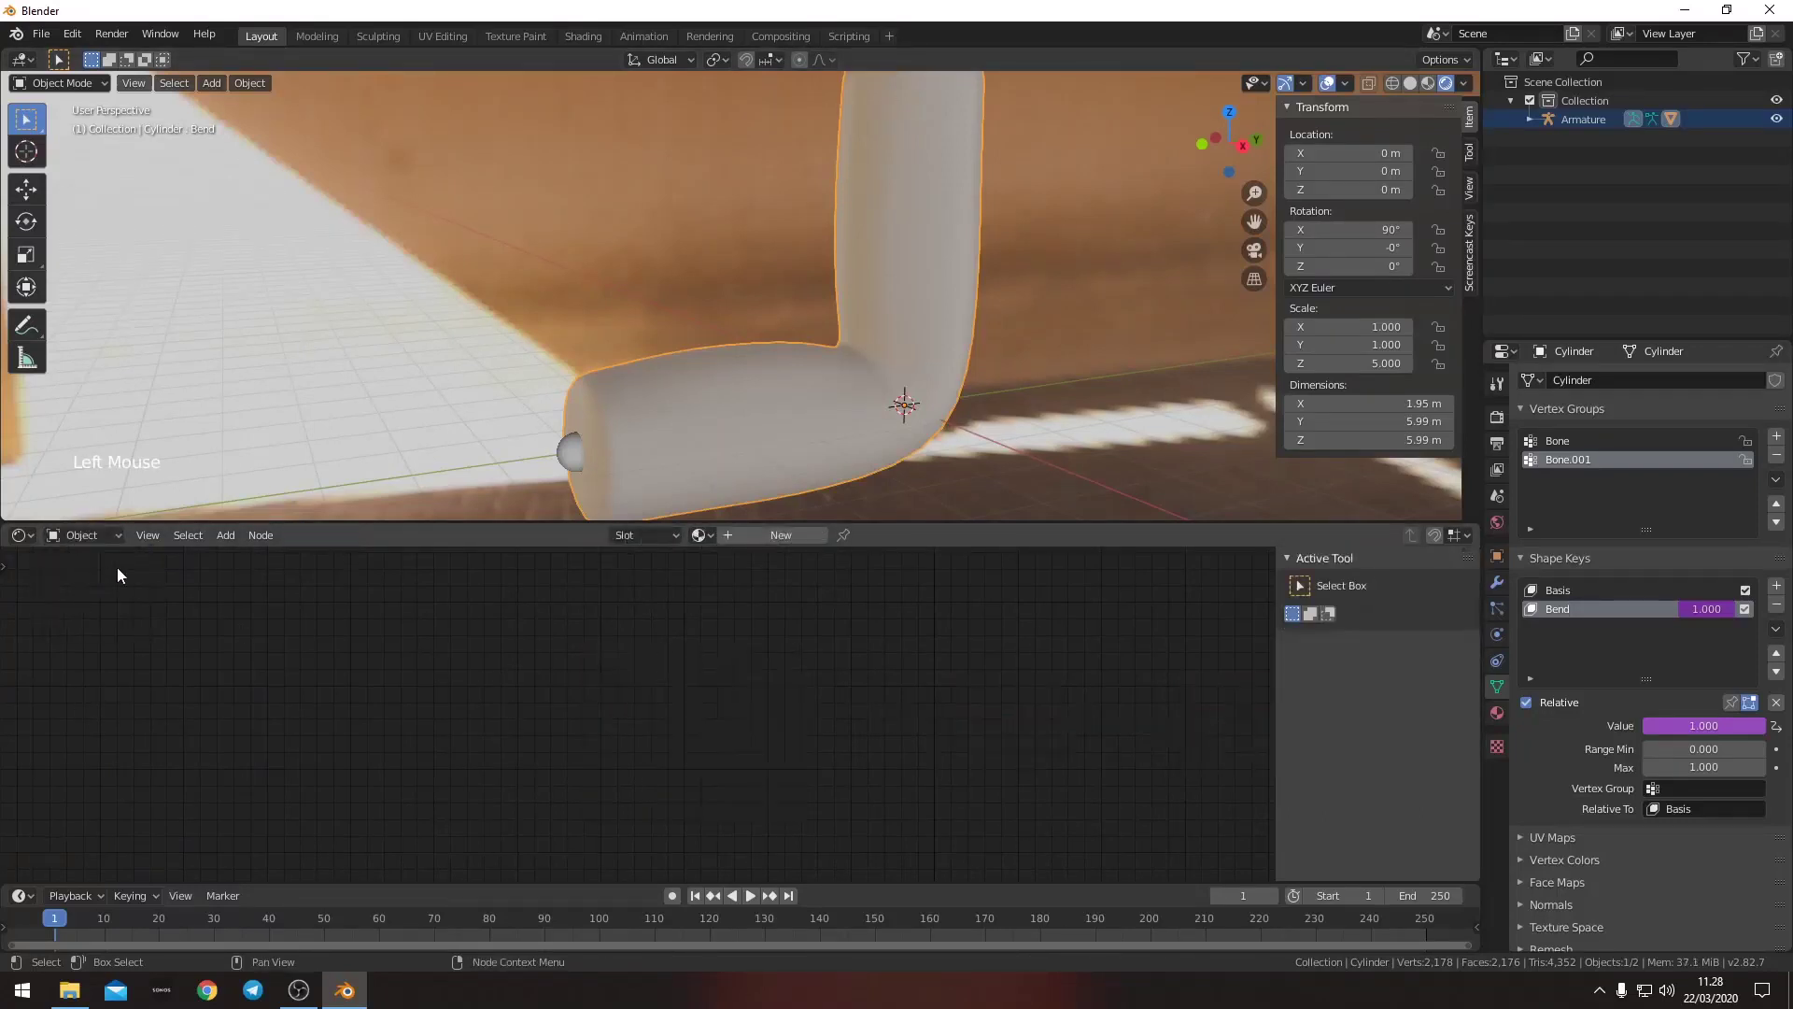
middle_click(914, 696)
scroll("down", 3)
scroll("down", 3)
middle_click(747, 730)
left_click(1493, 719)
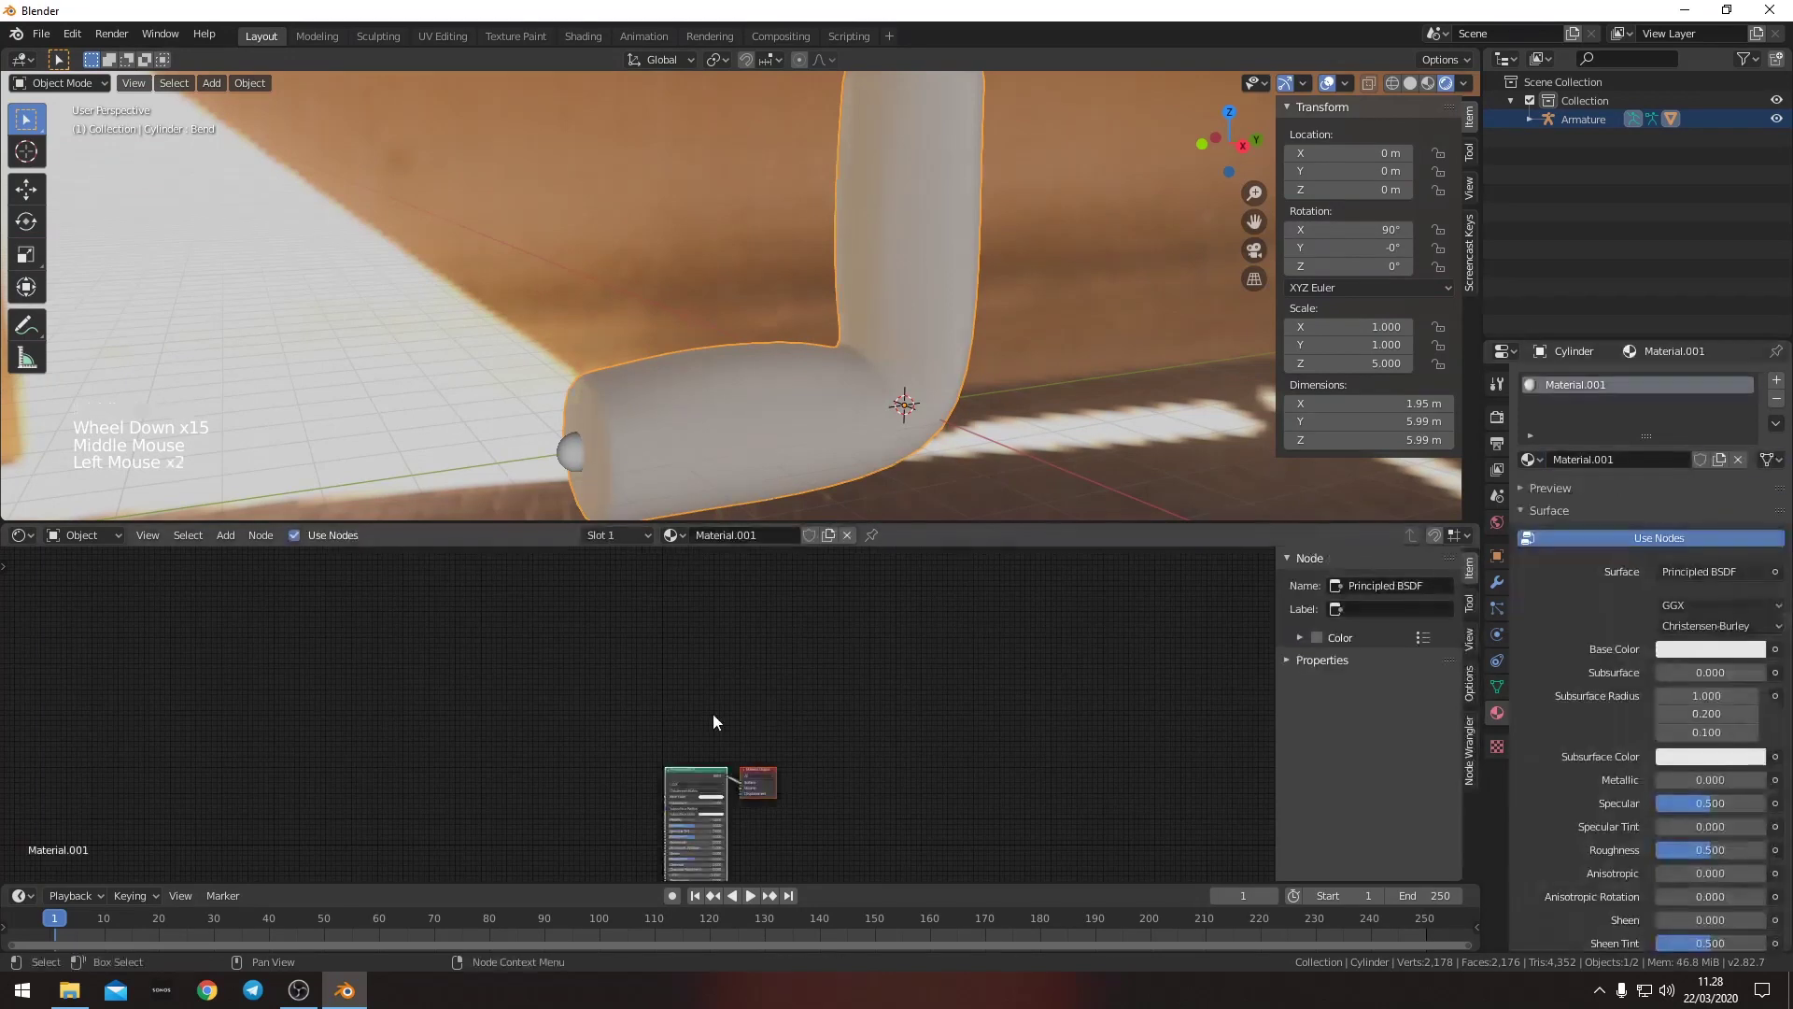
middle_click(731, 761)
scroll("up", 3)
middle_click(1082, 745)
scroll("up", 3)
left_click(1167, 681)
- Lower the Principled BSDF roughness to 0.200 for a glossy finish
middle_click(849, 445)
middle_click(892, 698)
scroll("up", 3)
middle_click(873, 738)
left_click(1134, 735)
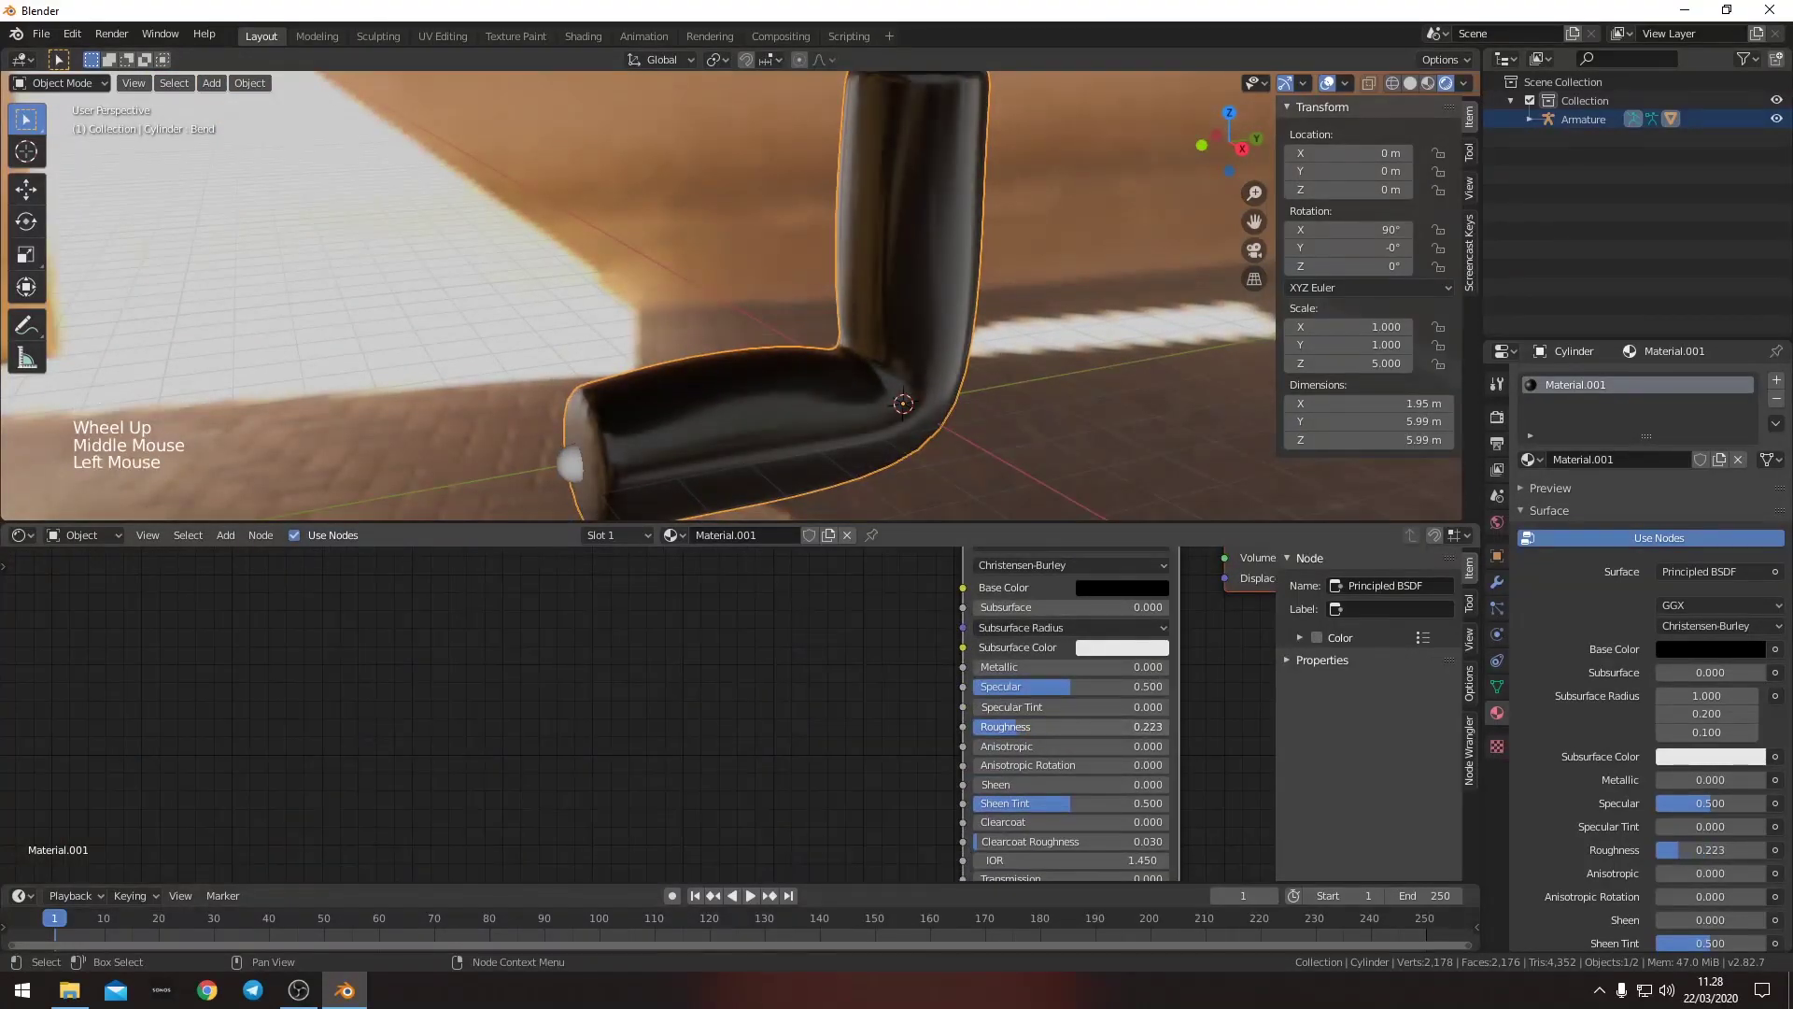
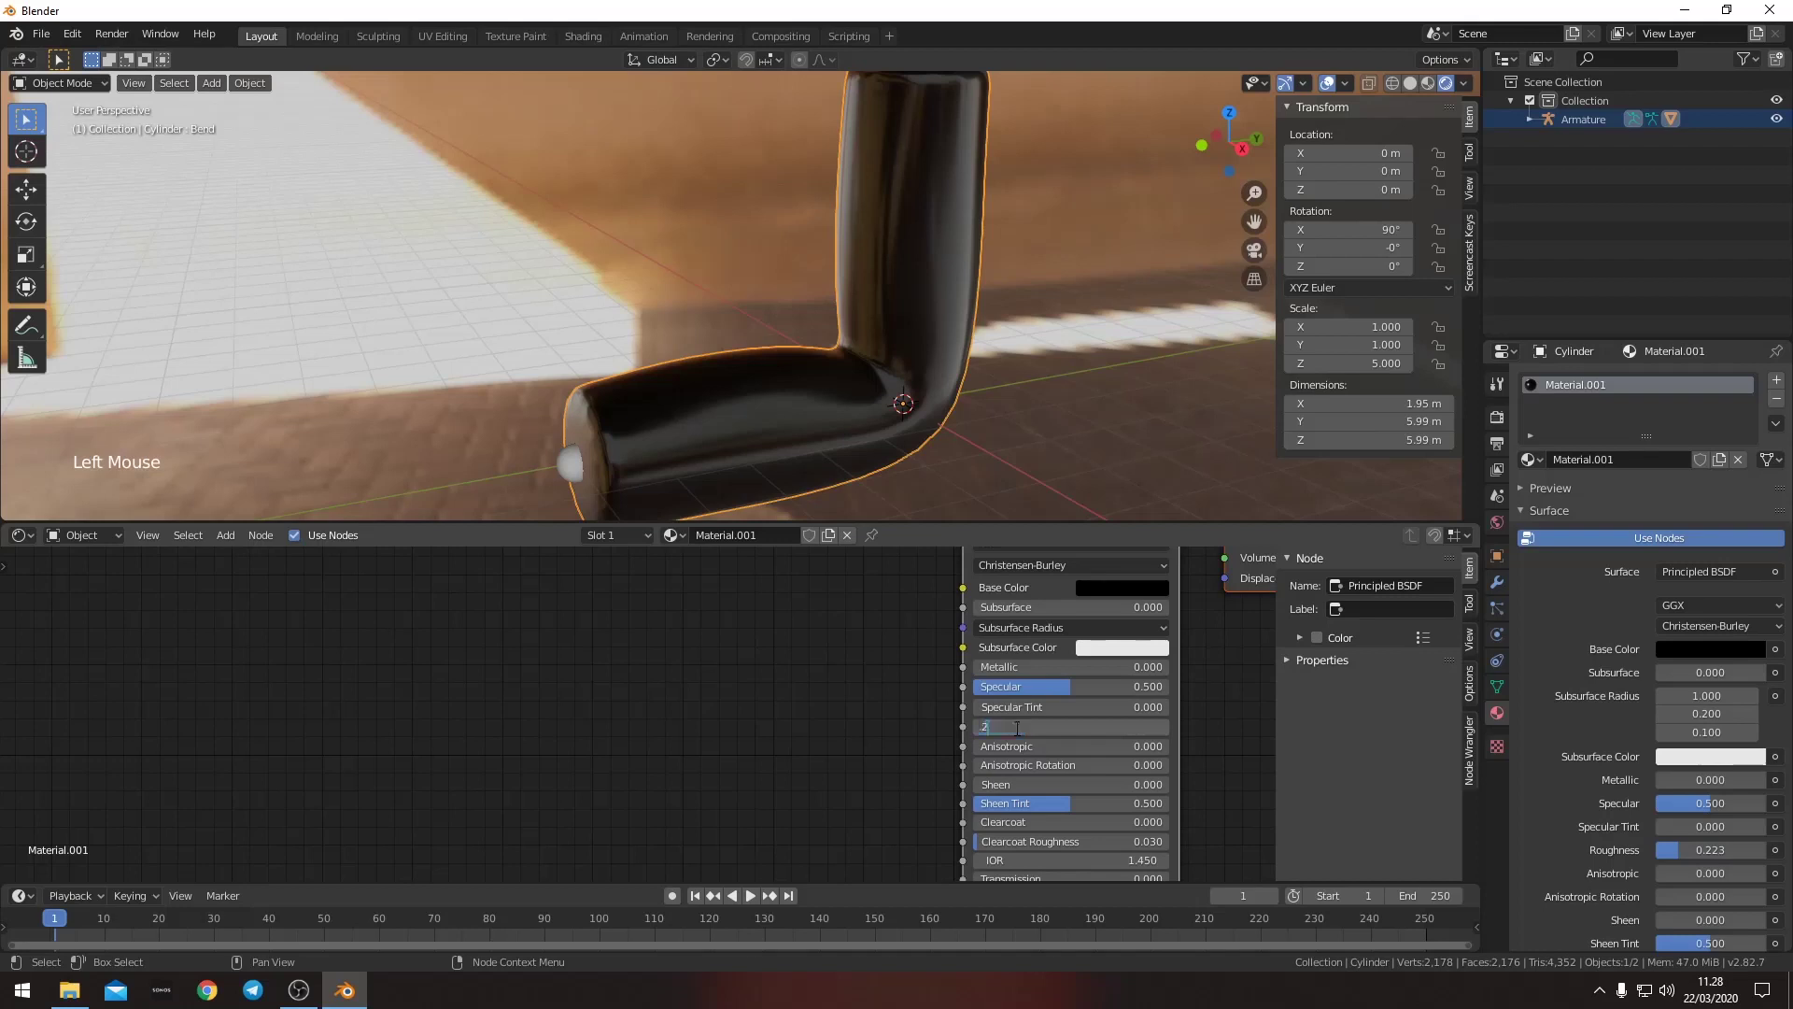
middle_click(842, 706)
scroll("down", 3)
middle_click(830, 776)
scroll("up", 3)
- Add Bump and Displacement nodes, linking Bump to the BSDF normal and Displacement to the Material Output
key("shift+a")
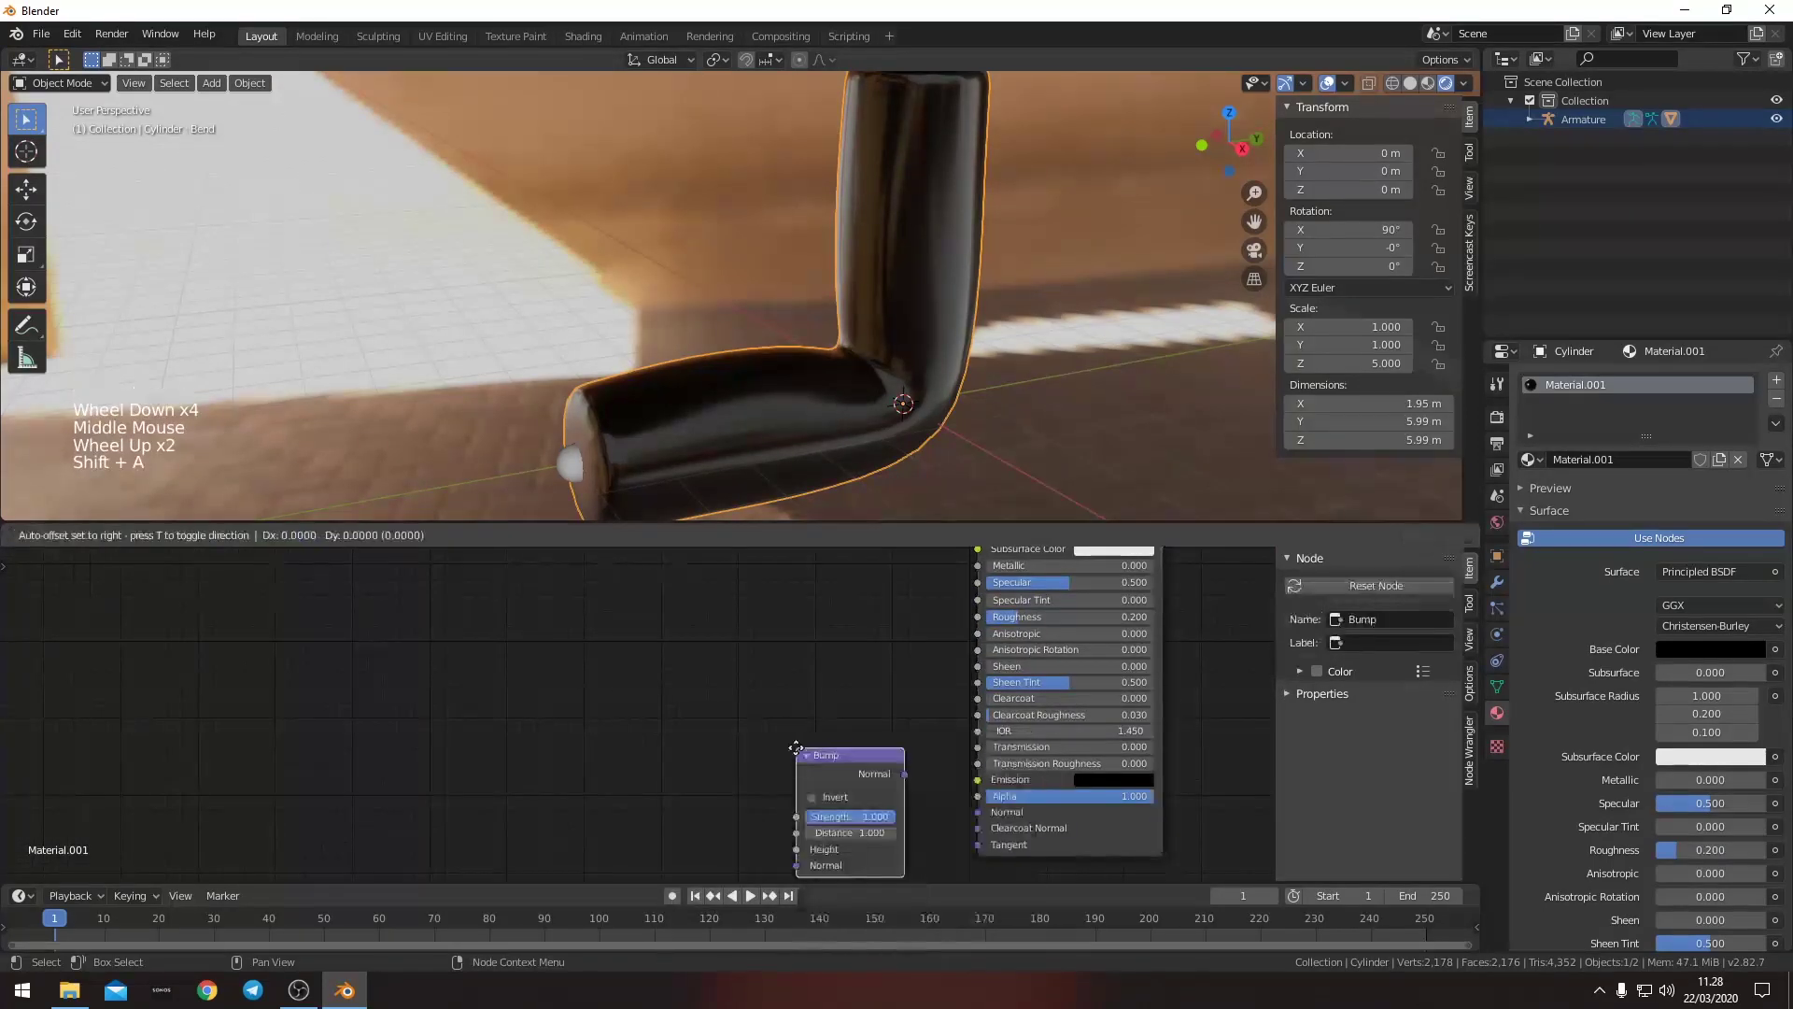
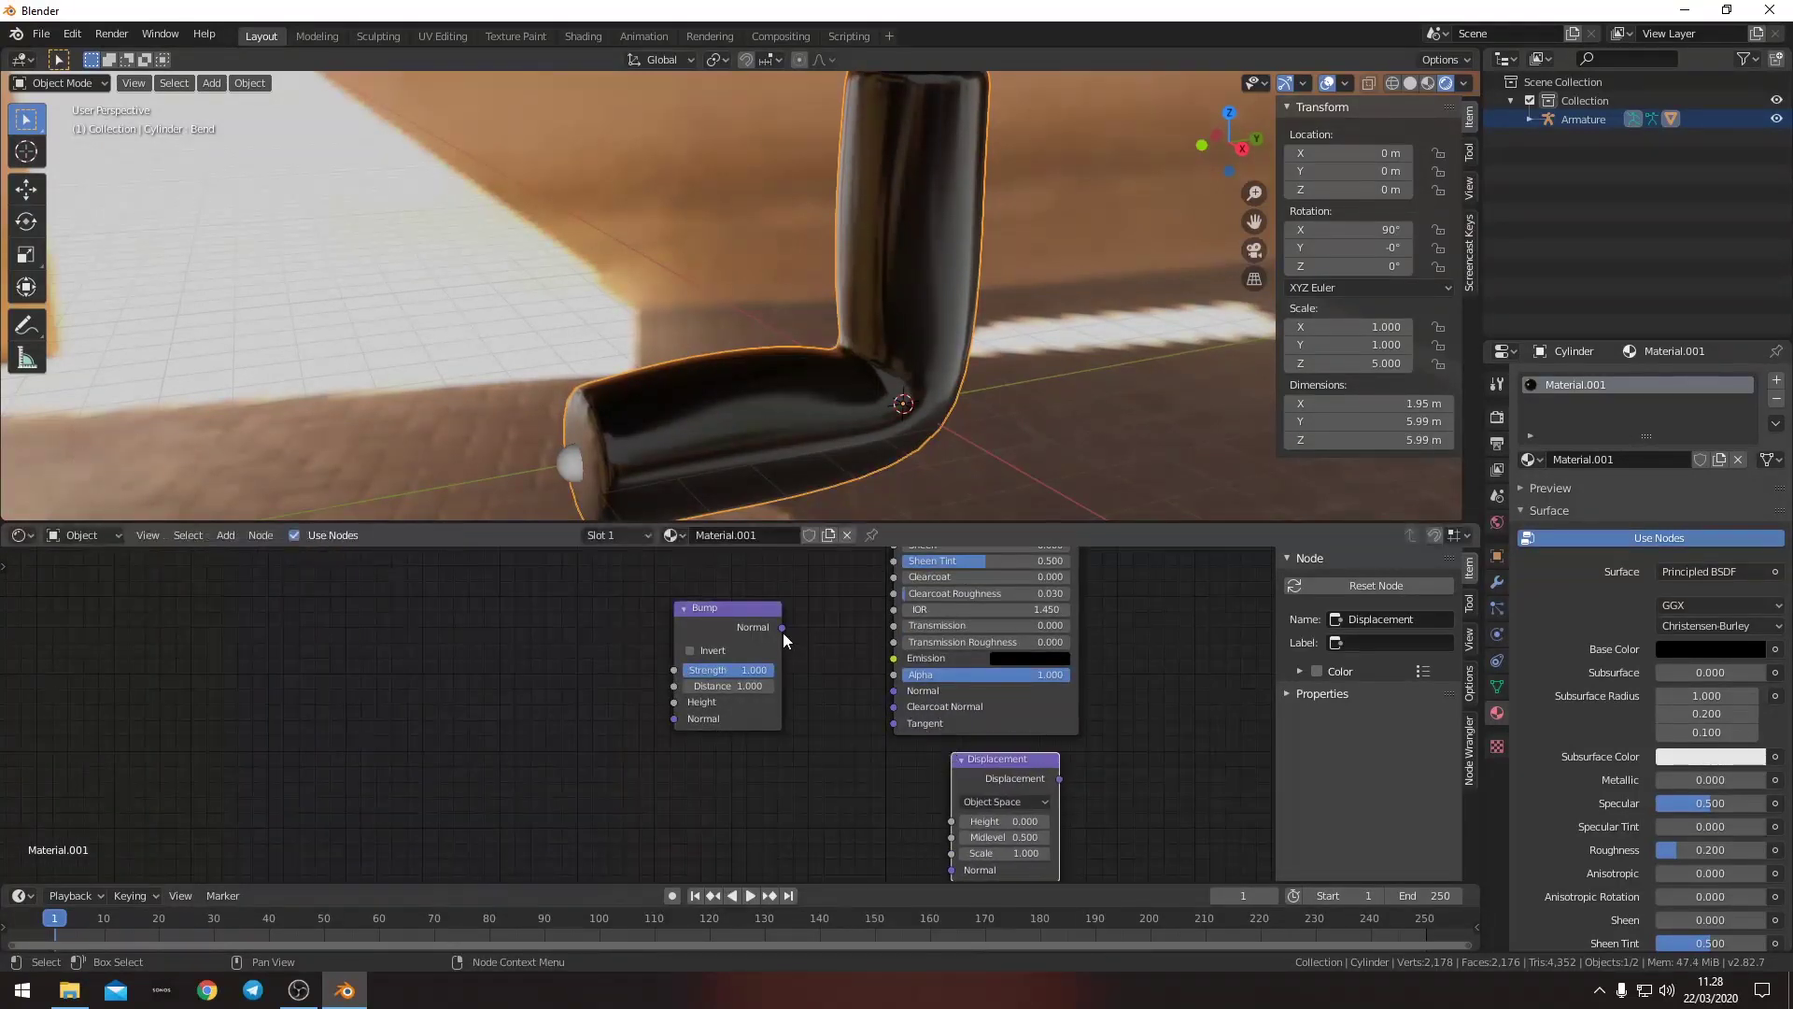
left_click(796, 638)
scroll("down", 3)
middle_click(1041, 747)
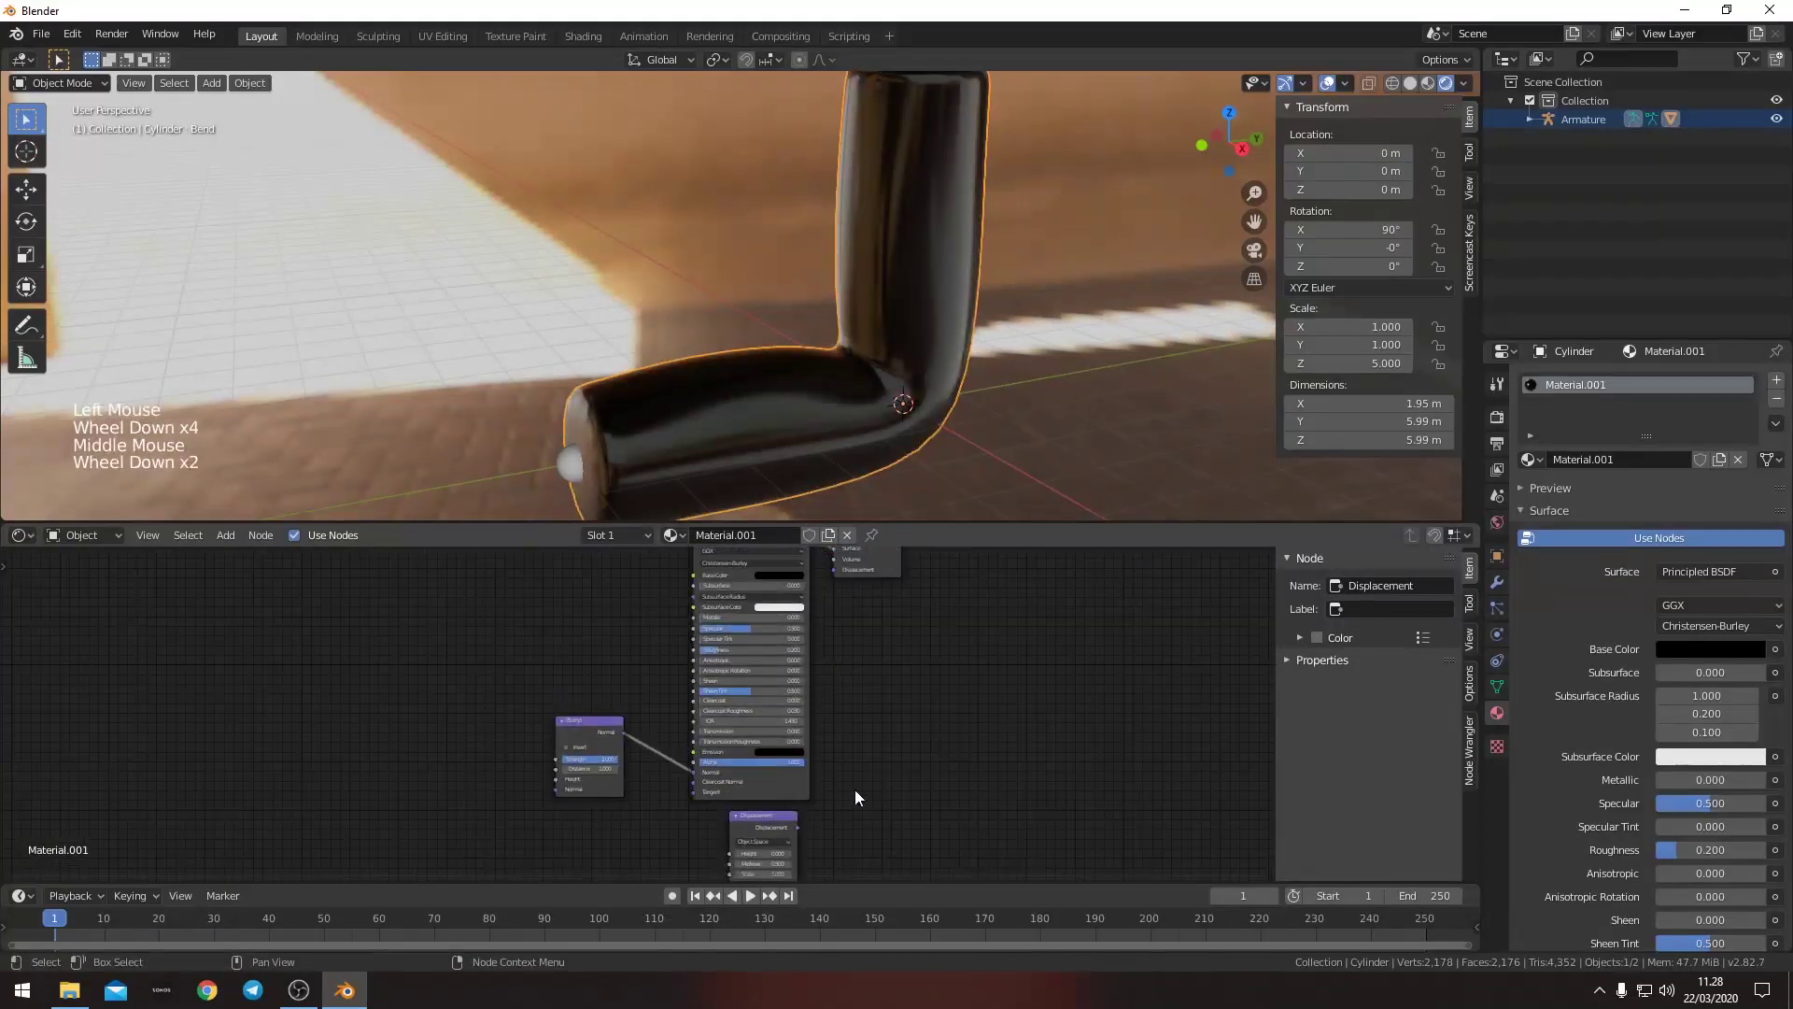
left_click(884, 574)
left_click(813, 832)
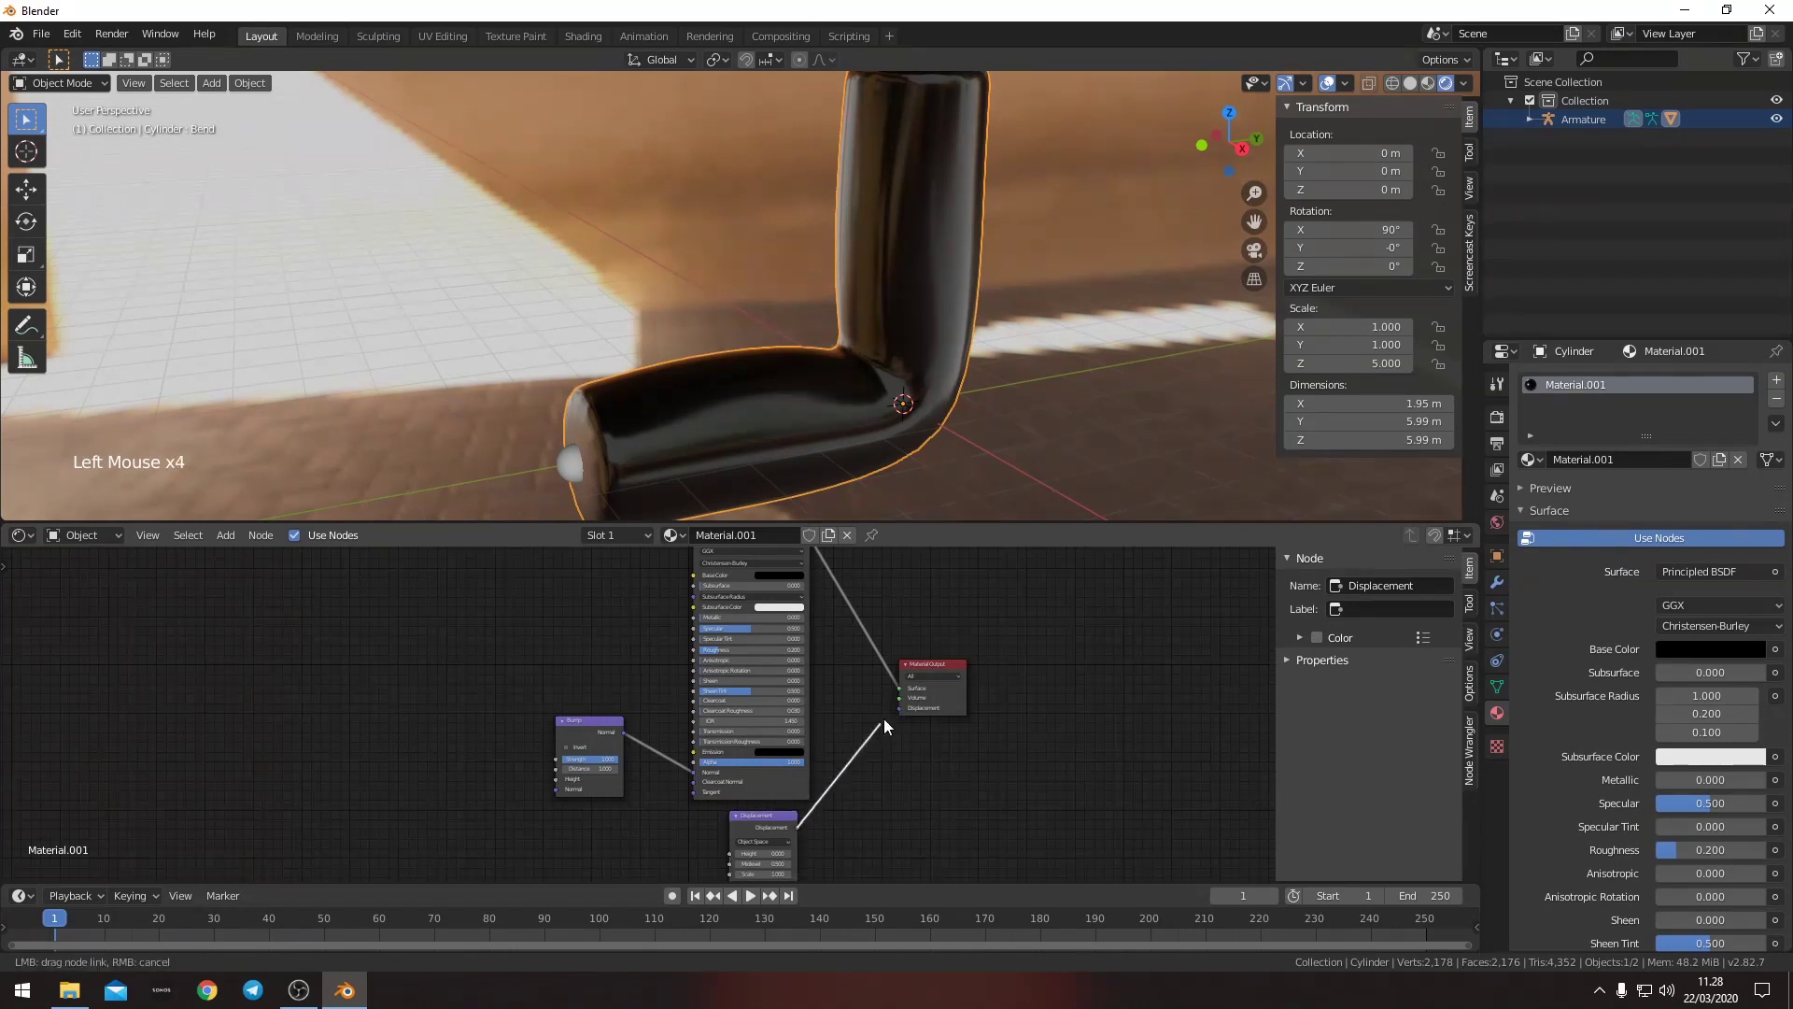
- Add a Math Add node left of Bump and feed its value into the Bump height
middle_click(839, 810)
scroll("up", 3)
middle_click(837, 747)
key("shift+a")
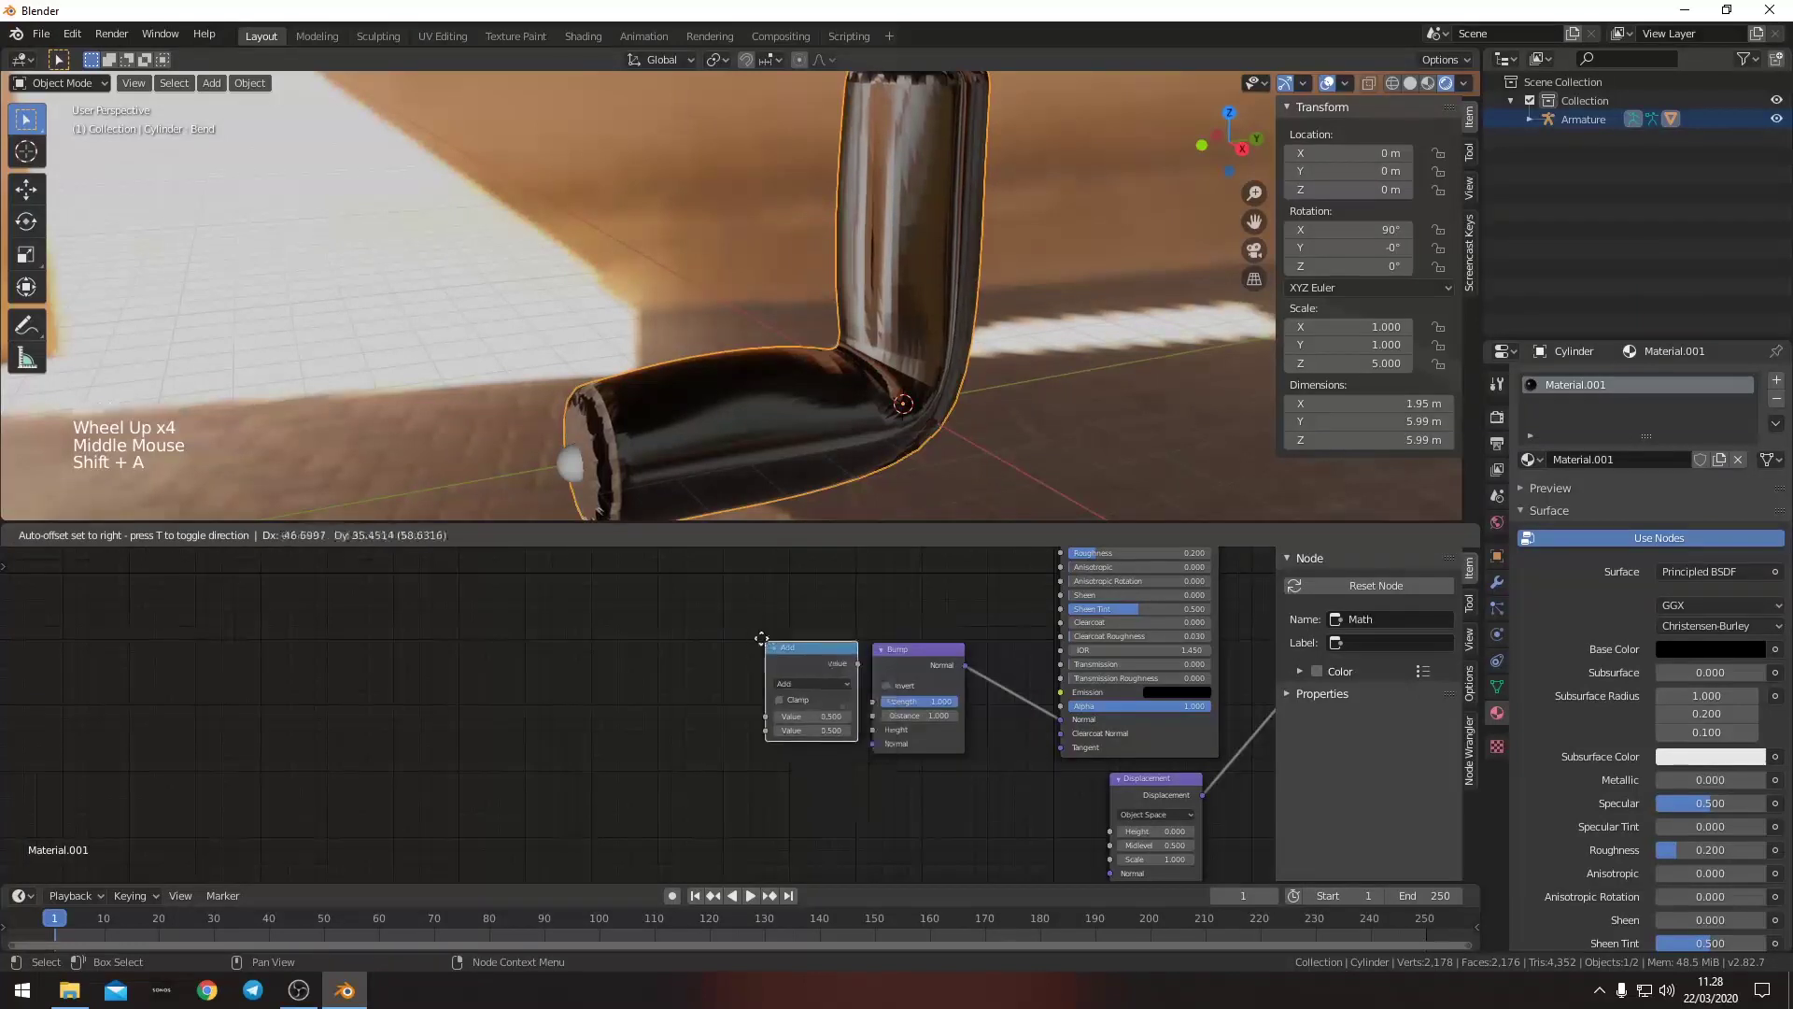
left_click(748, 634)
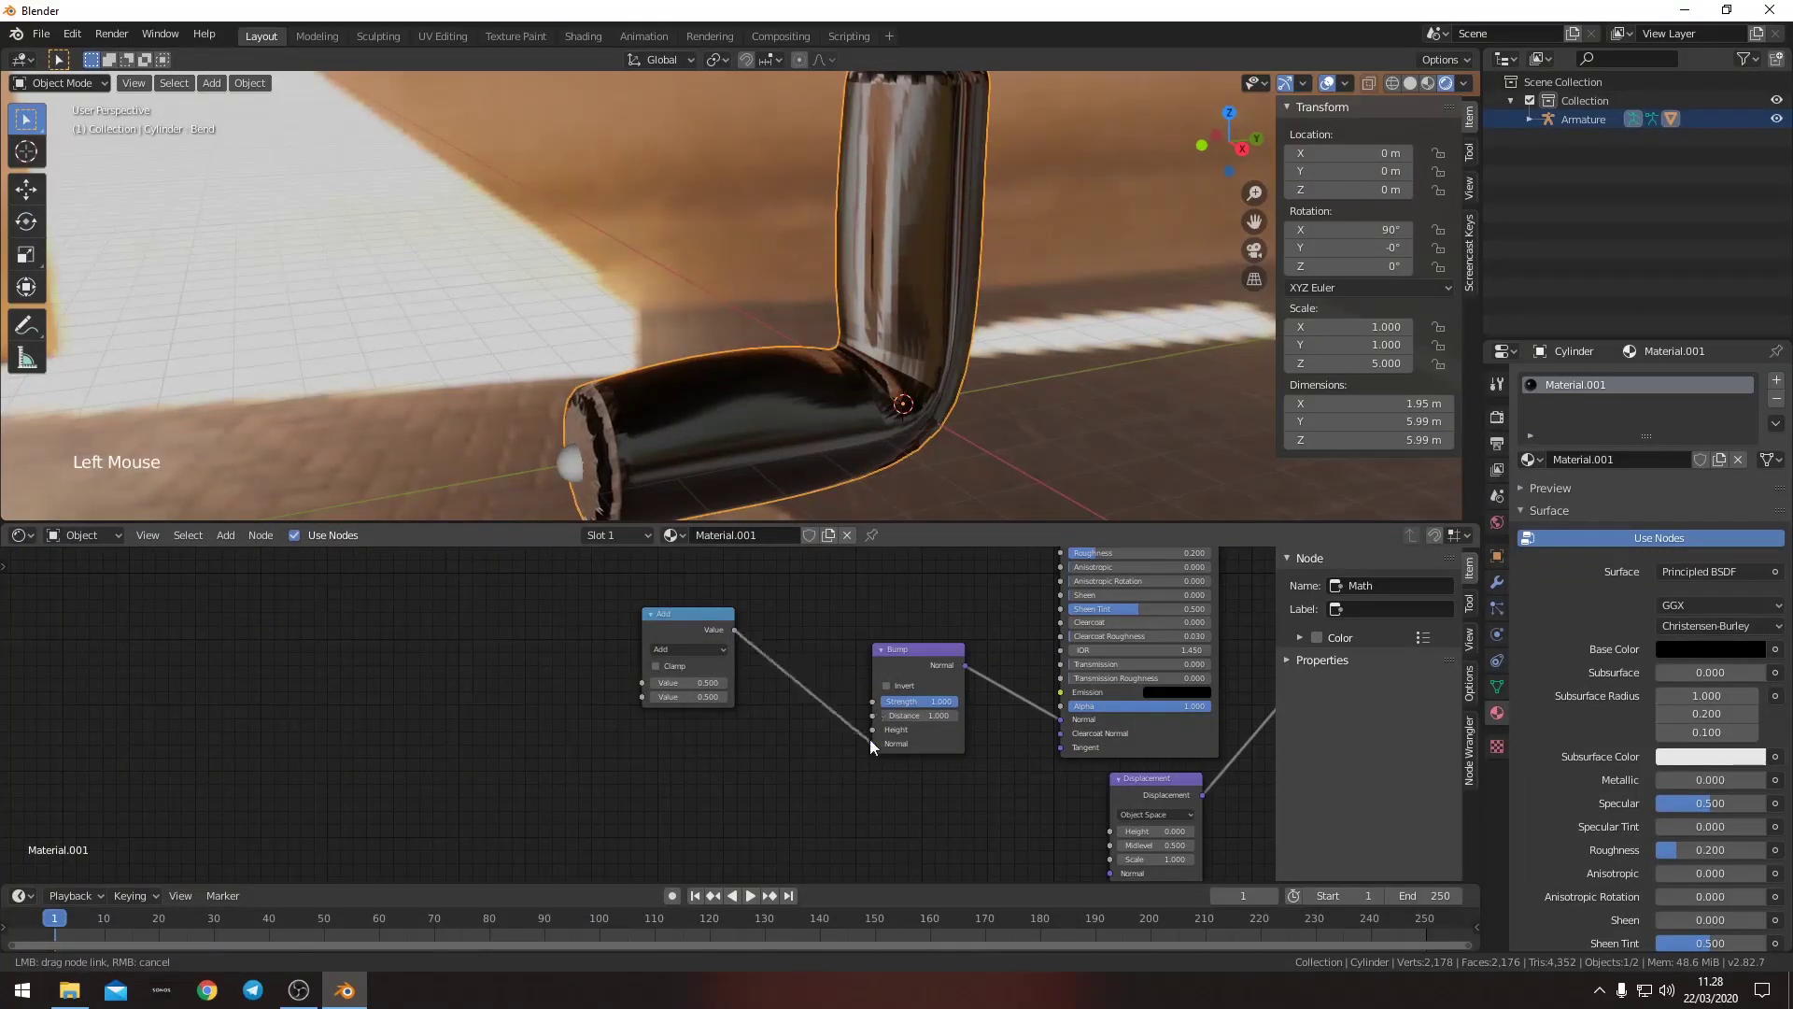
left_click(700, 634)
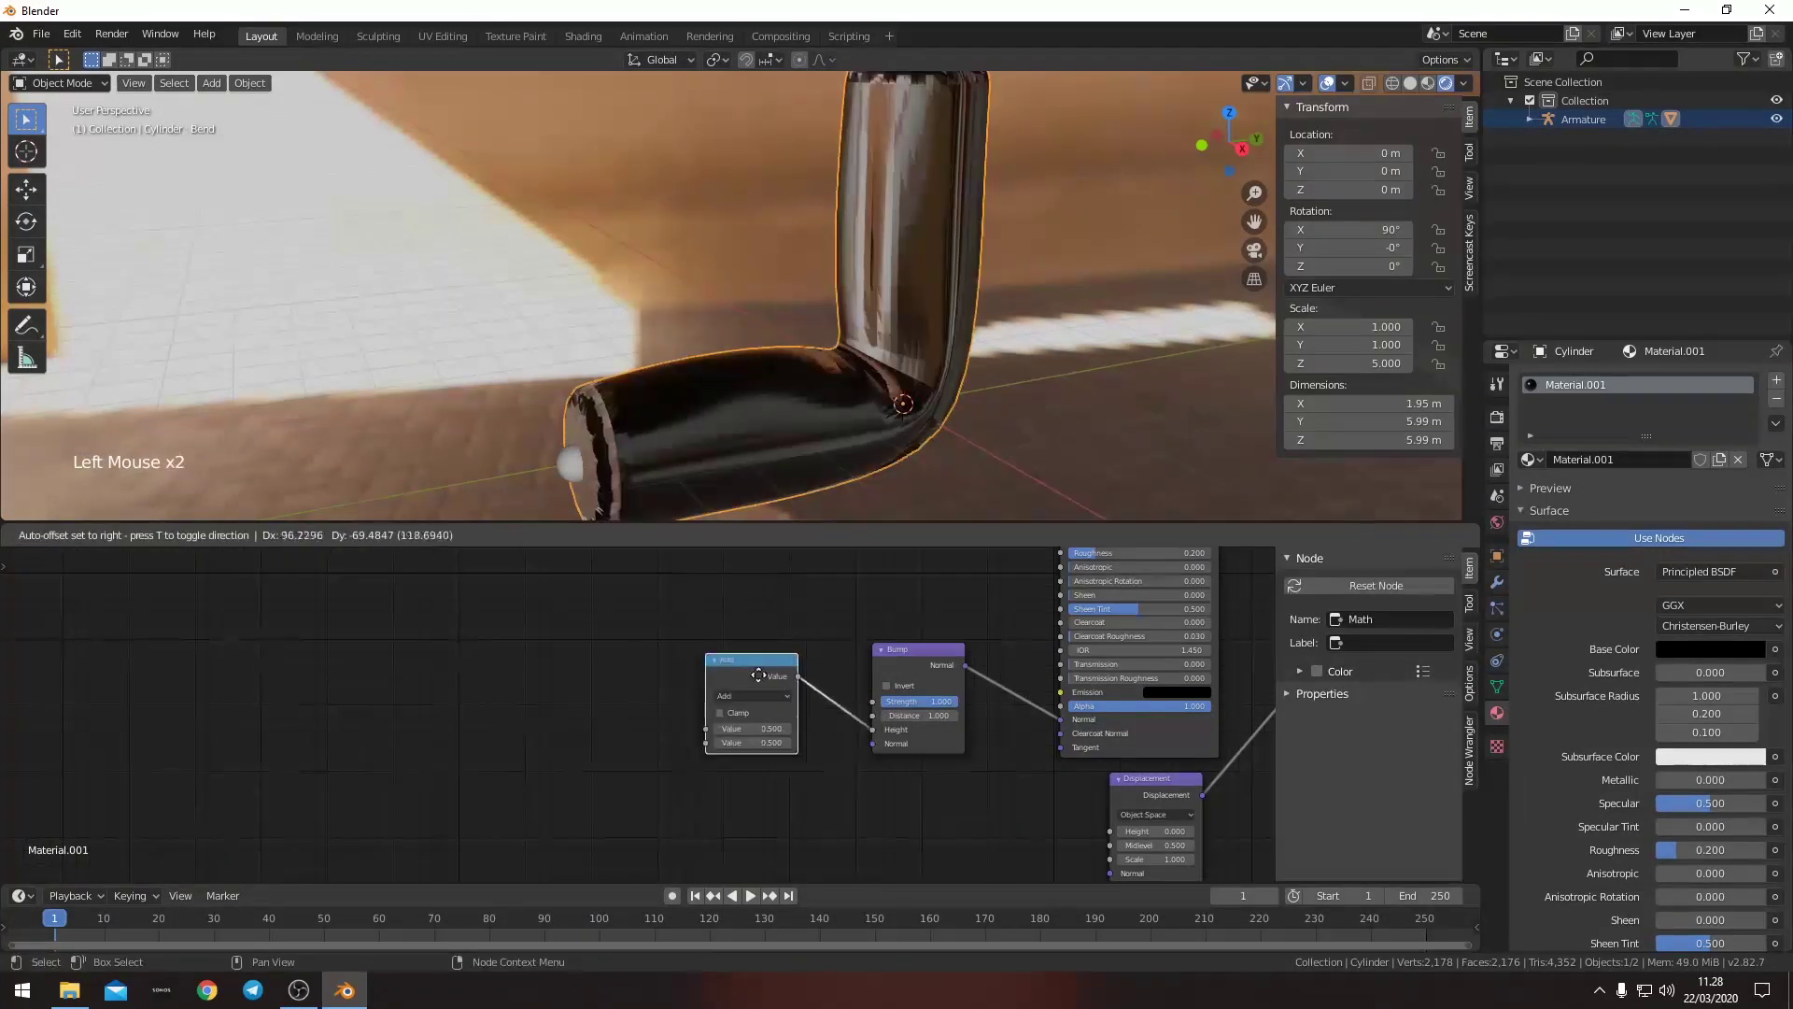
middle_click(583, 676)
- Add an Image Texture node and load the fabric wrinkles .psd into it
key("shift+a")
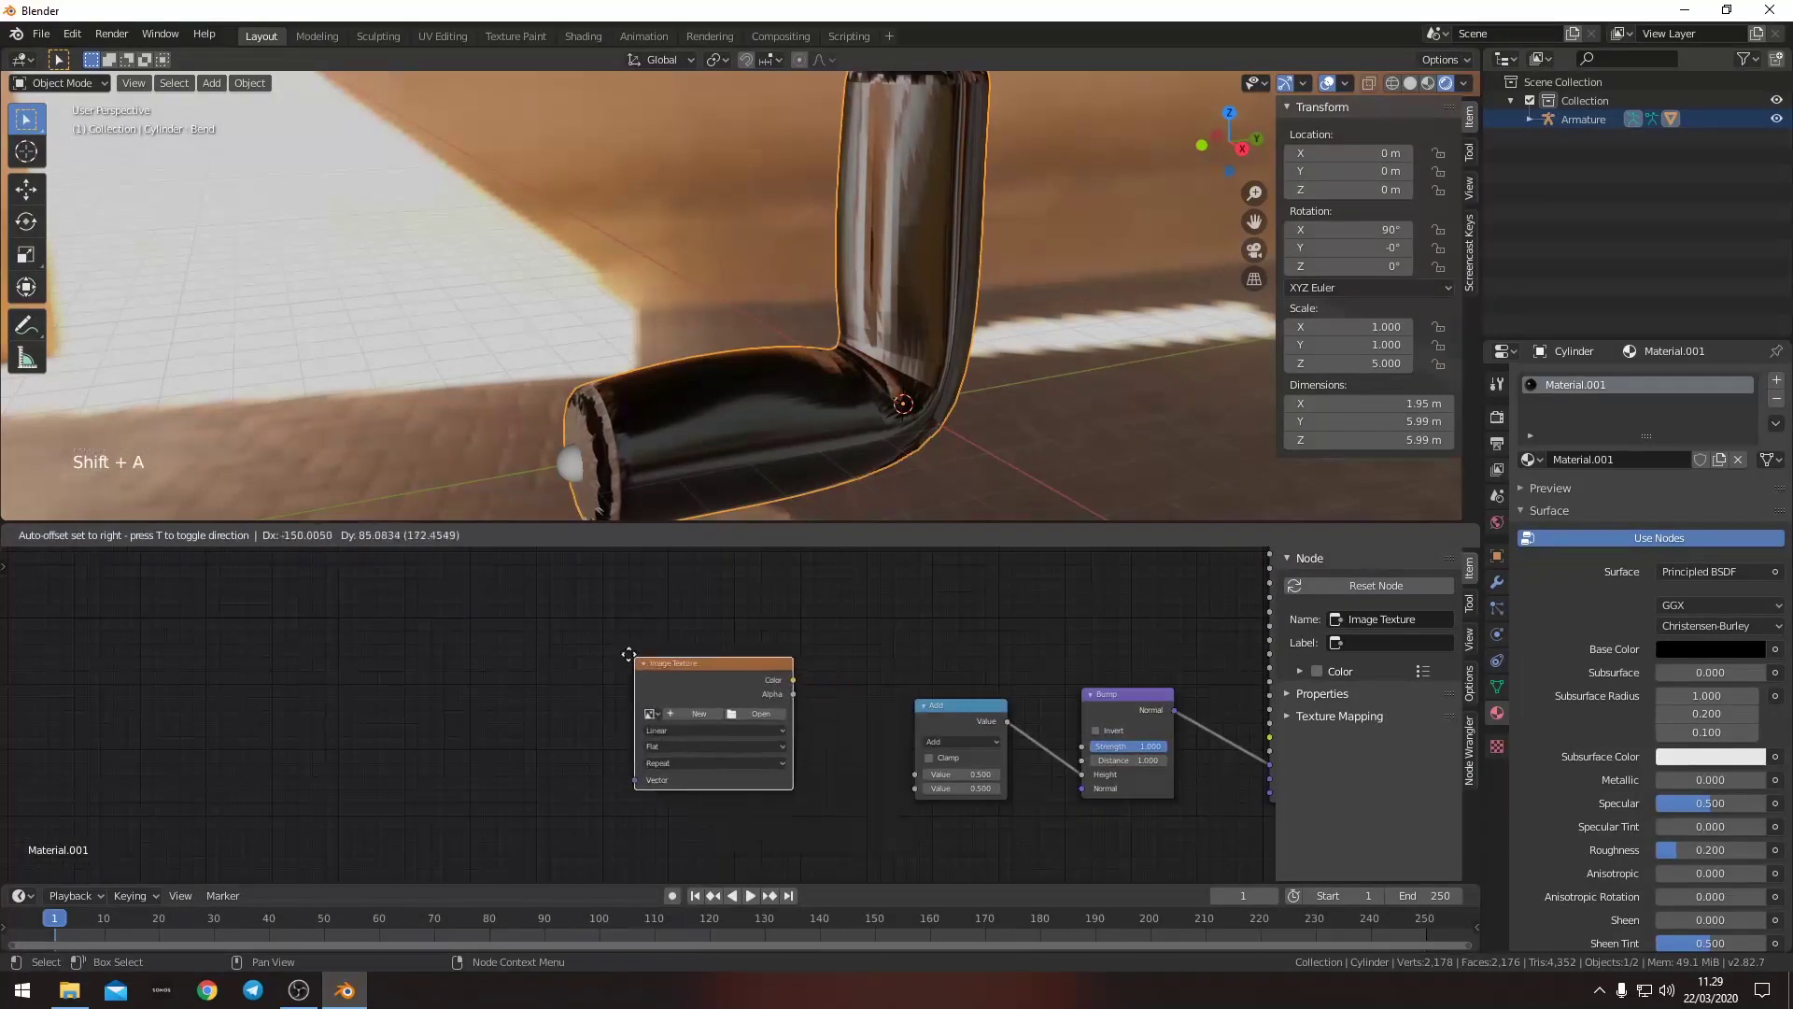
left_click(750, 711)
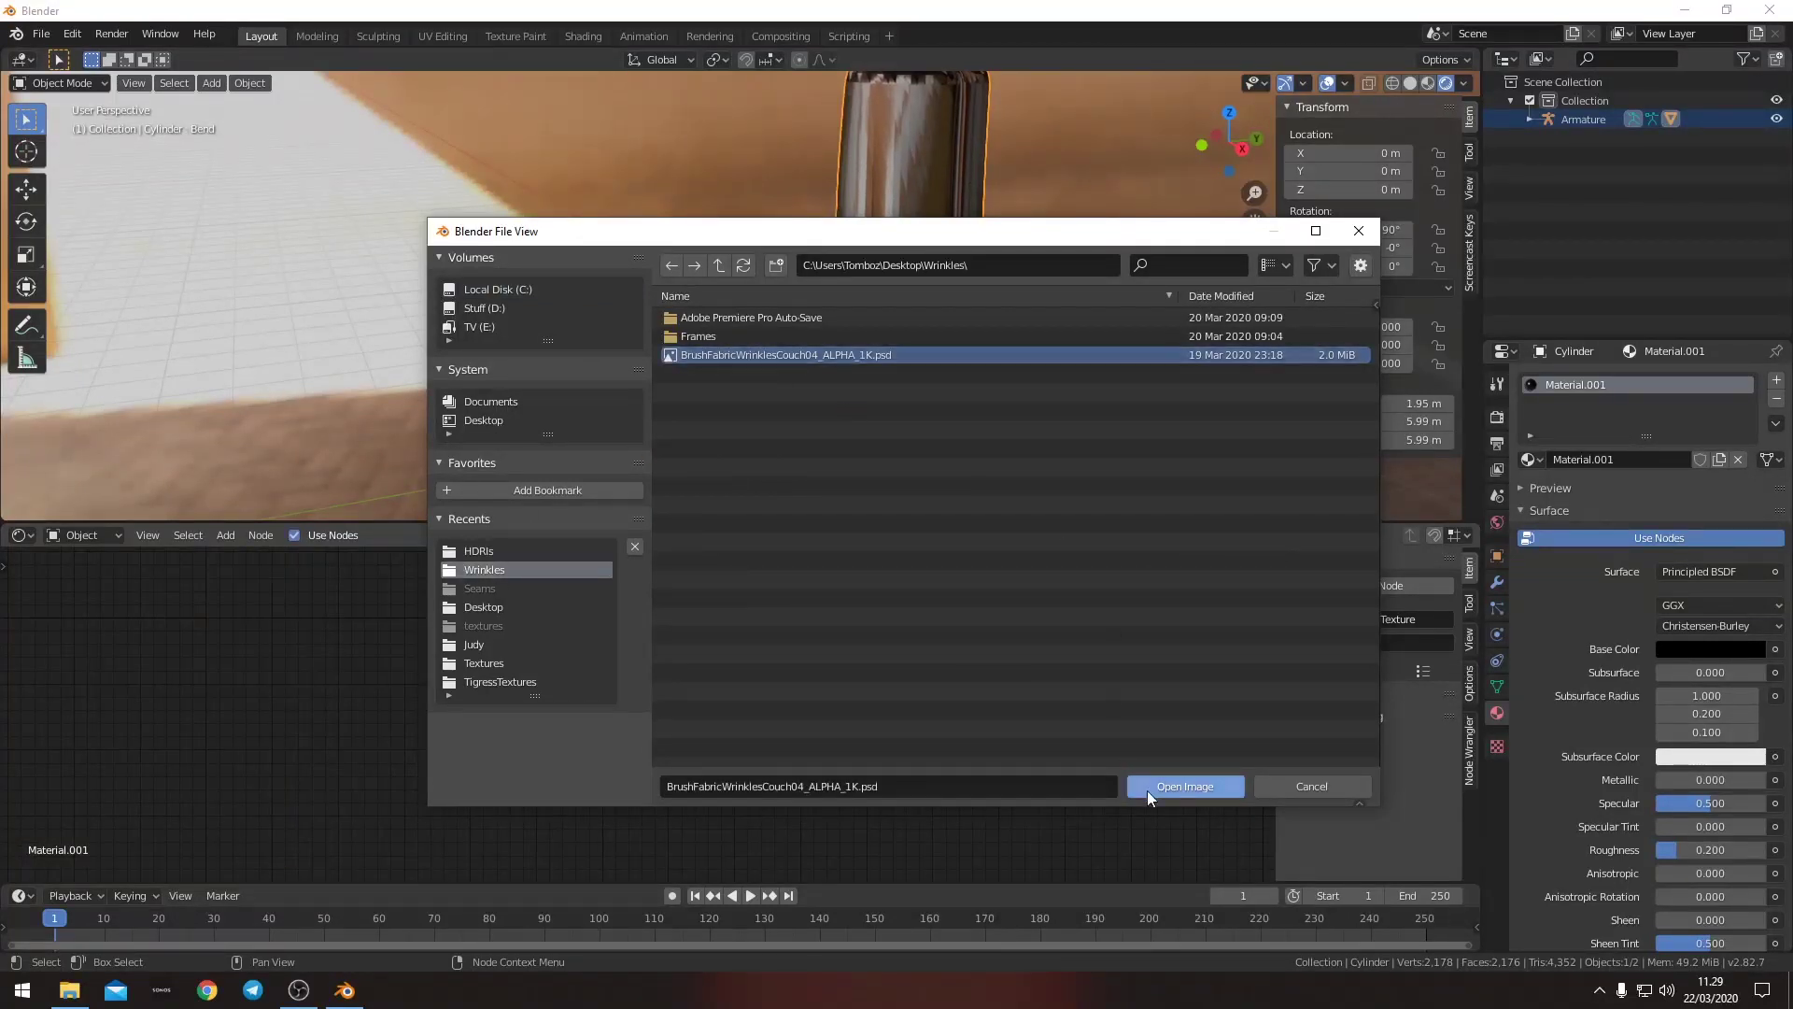
scroll("up", 3)
middle_click(848, 808)
left_click(753, 767)
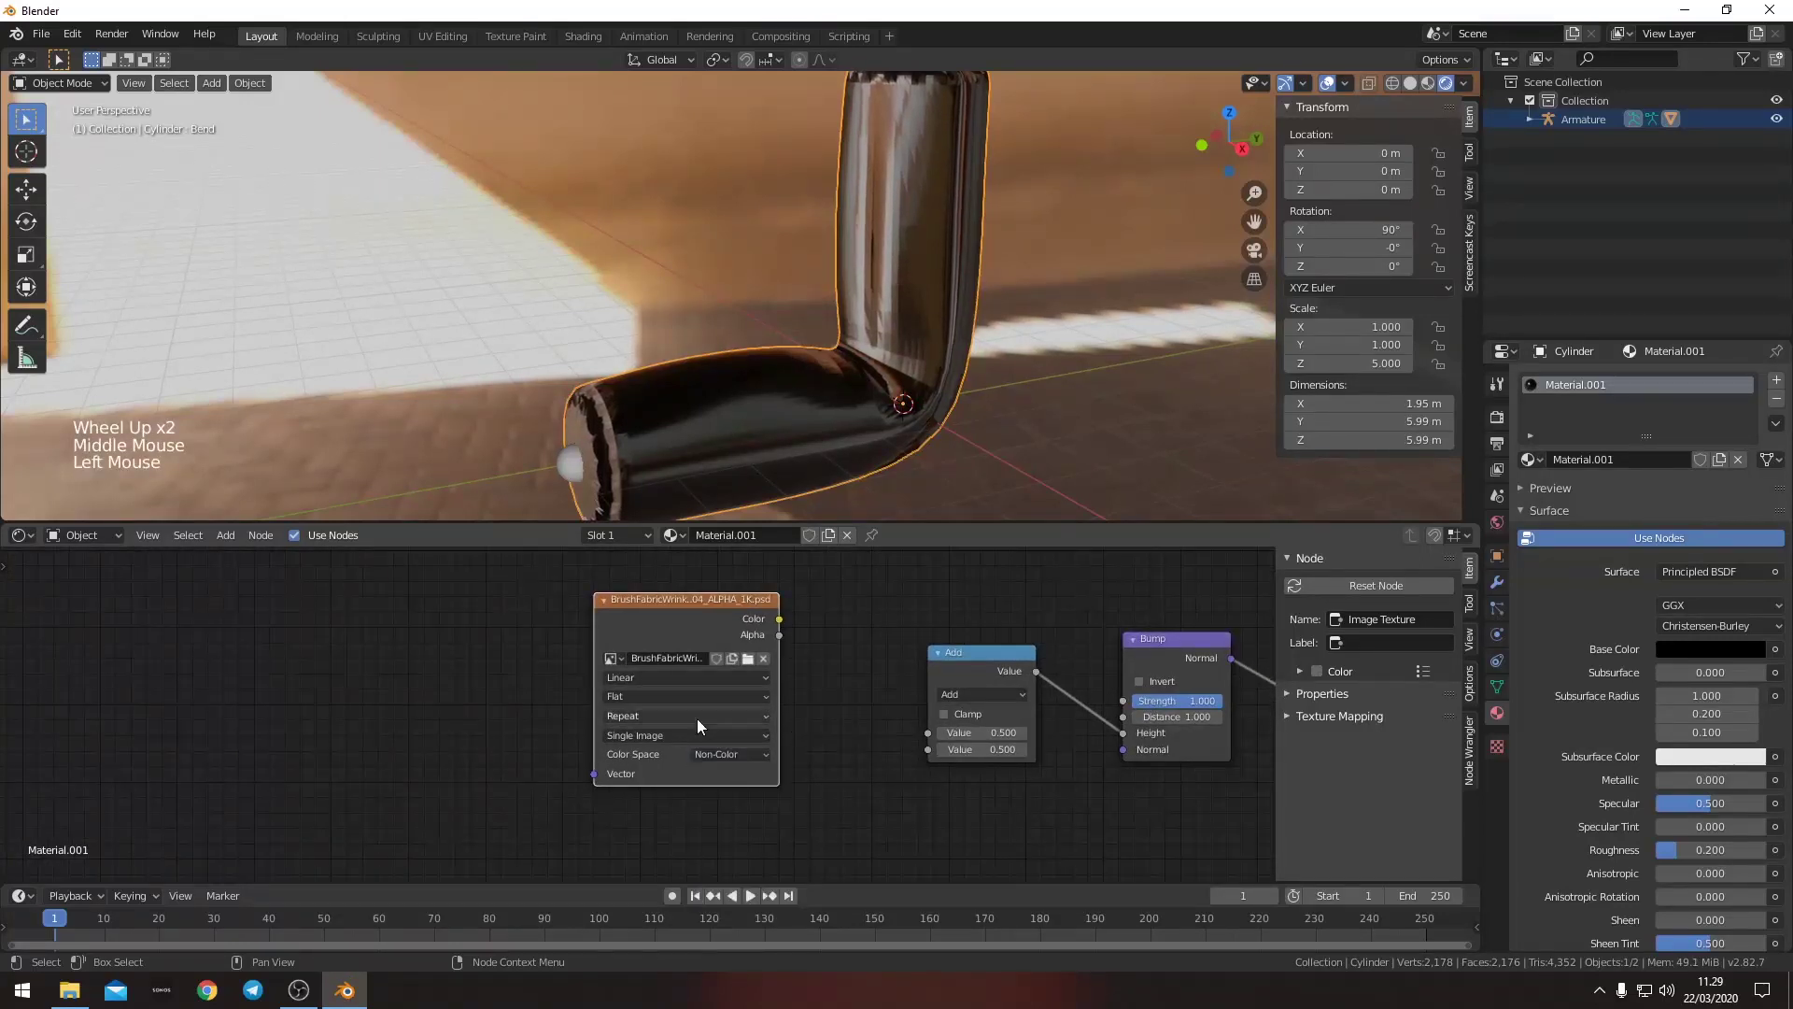
- Set the texture to Clip and Non-Color and feed its colour into the Add node
left_click(696, 719)
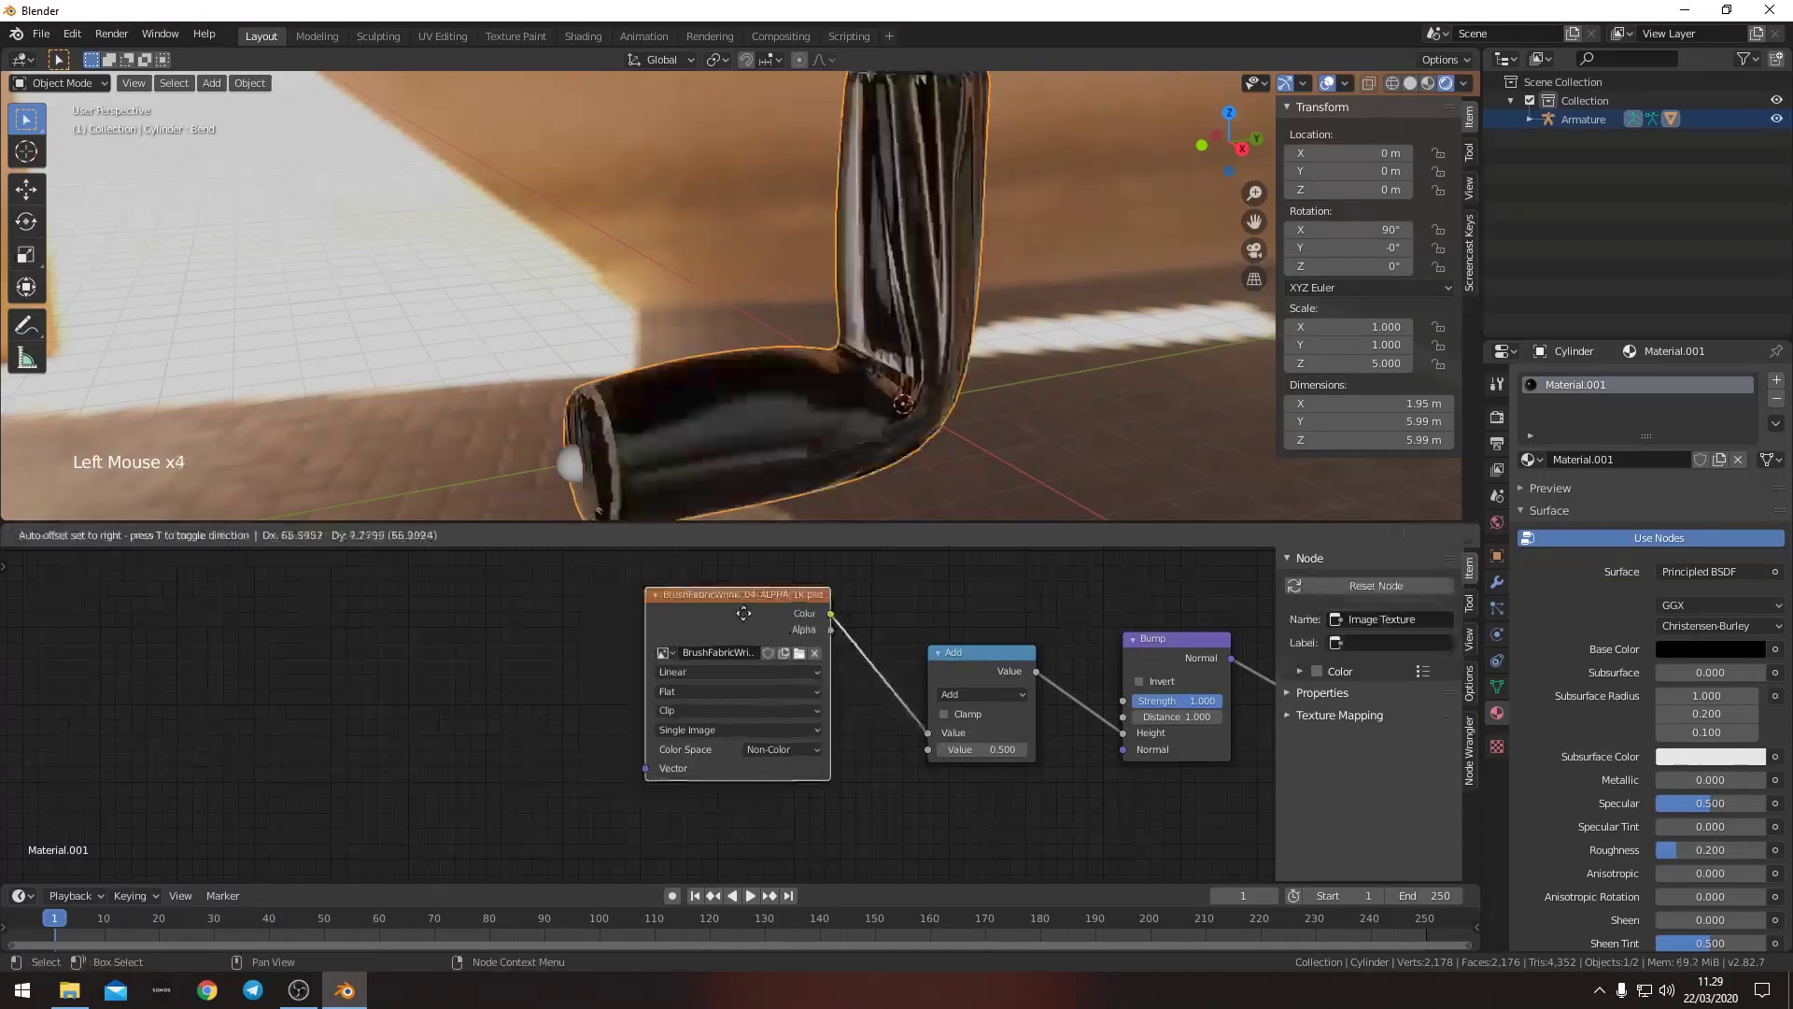
scroll("down", 3)
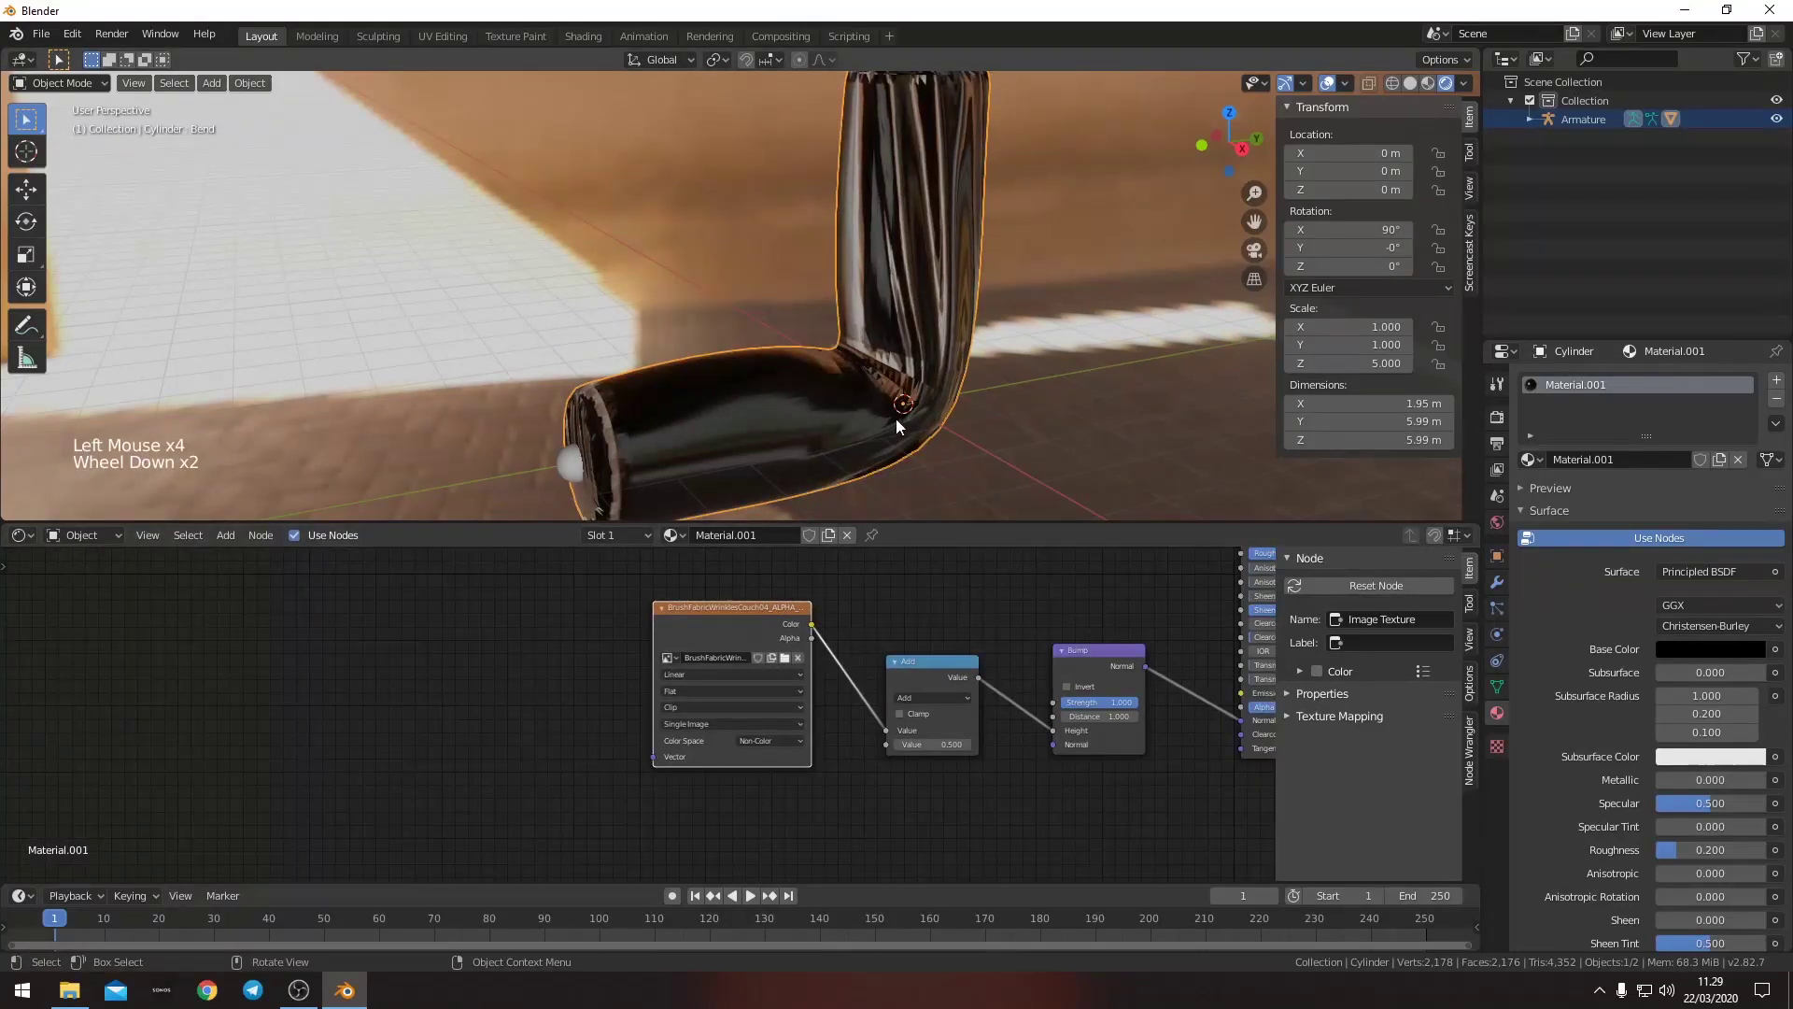
scroll("down", 3)
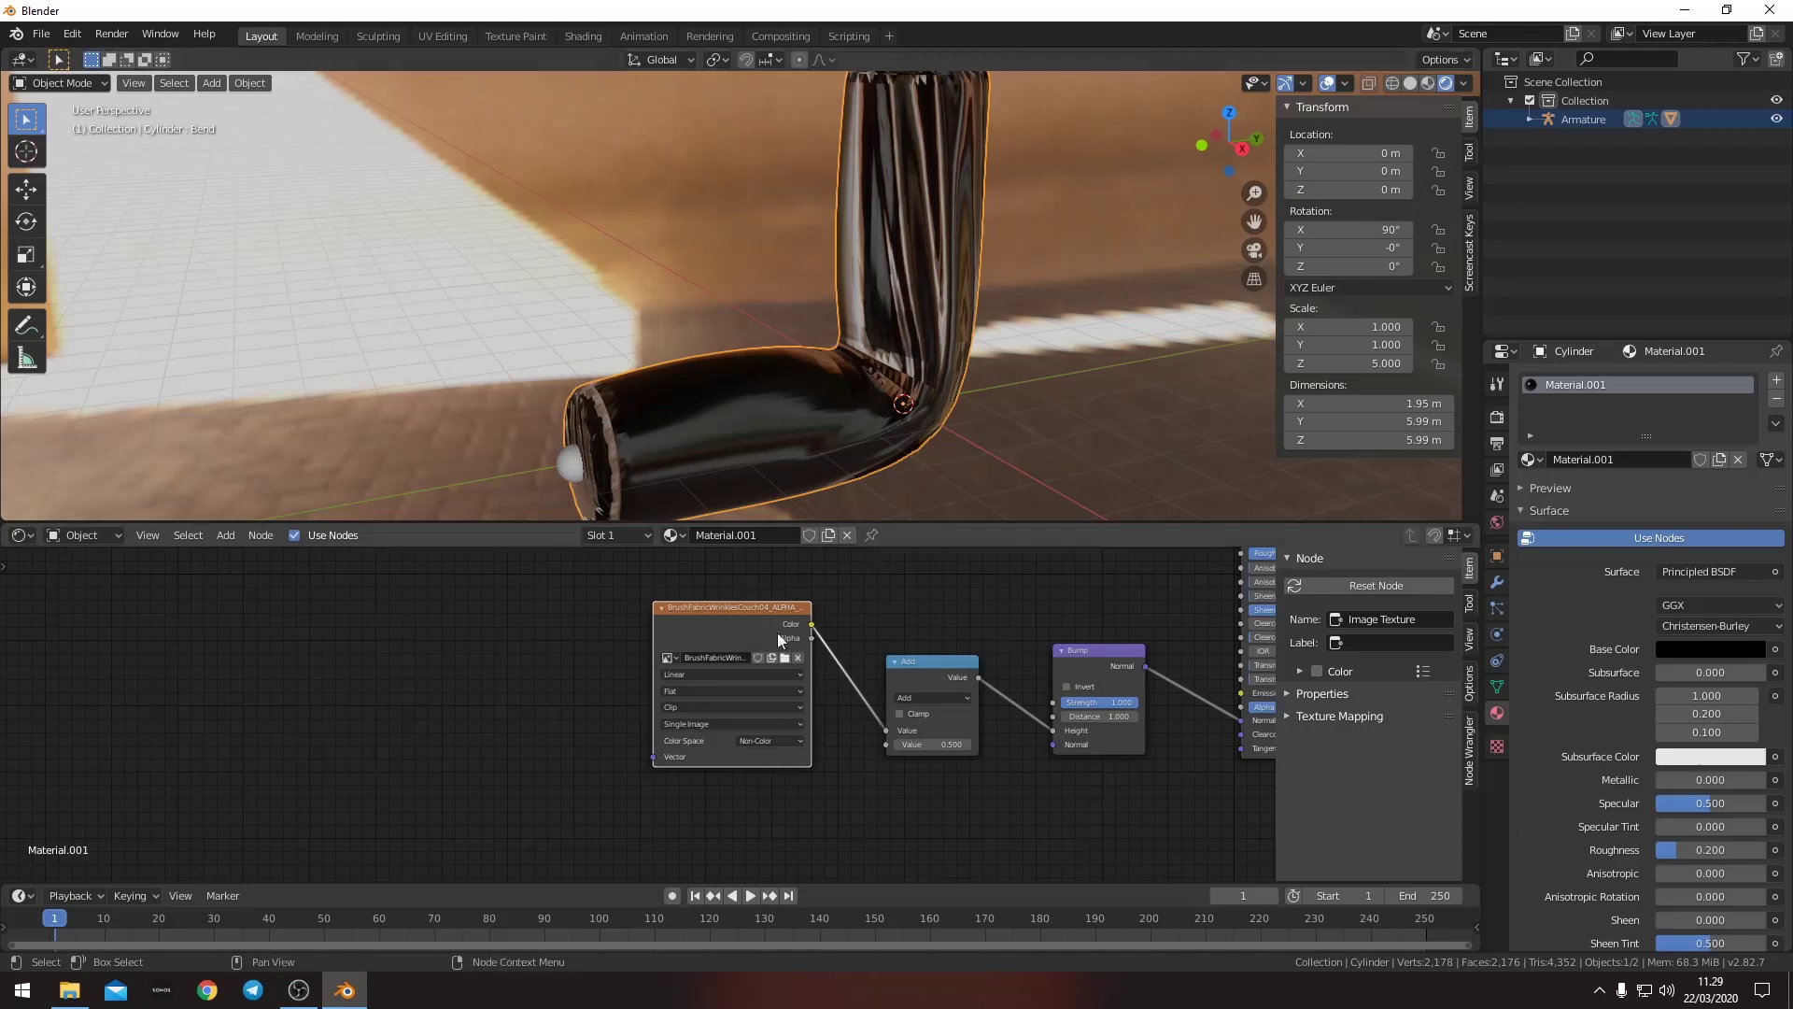
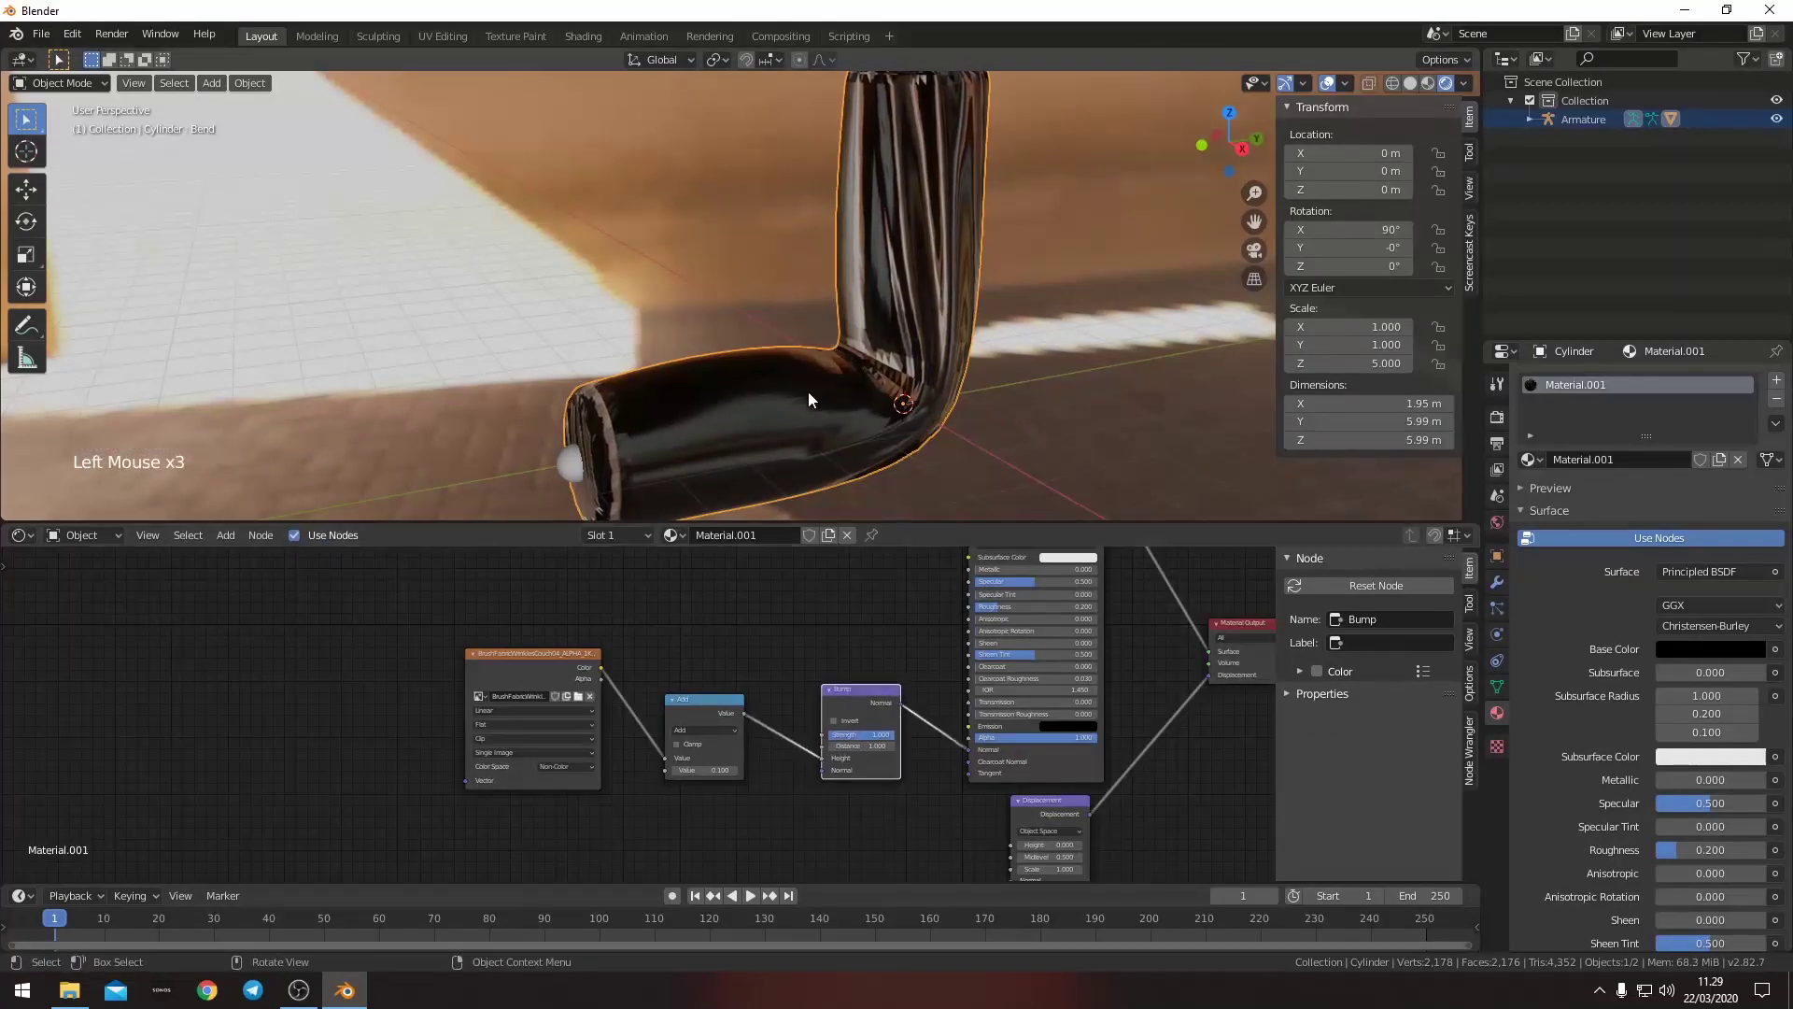
middle_click(888, 394)
middle_click(858, 393)
- Show the wrinkles image in a UV editor and select the whole cylinder mesh in Edit Mode
left_click(1495, 681)
left_click(1543, 405)
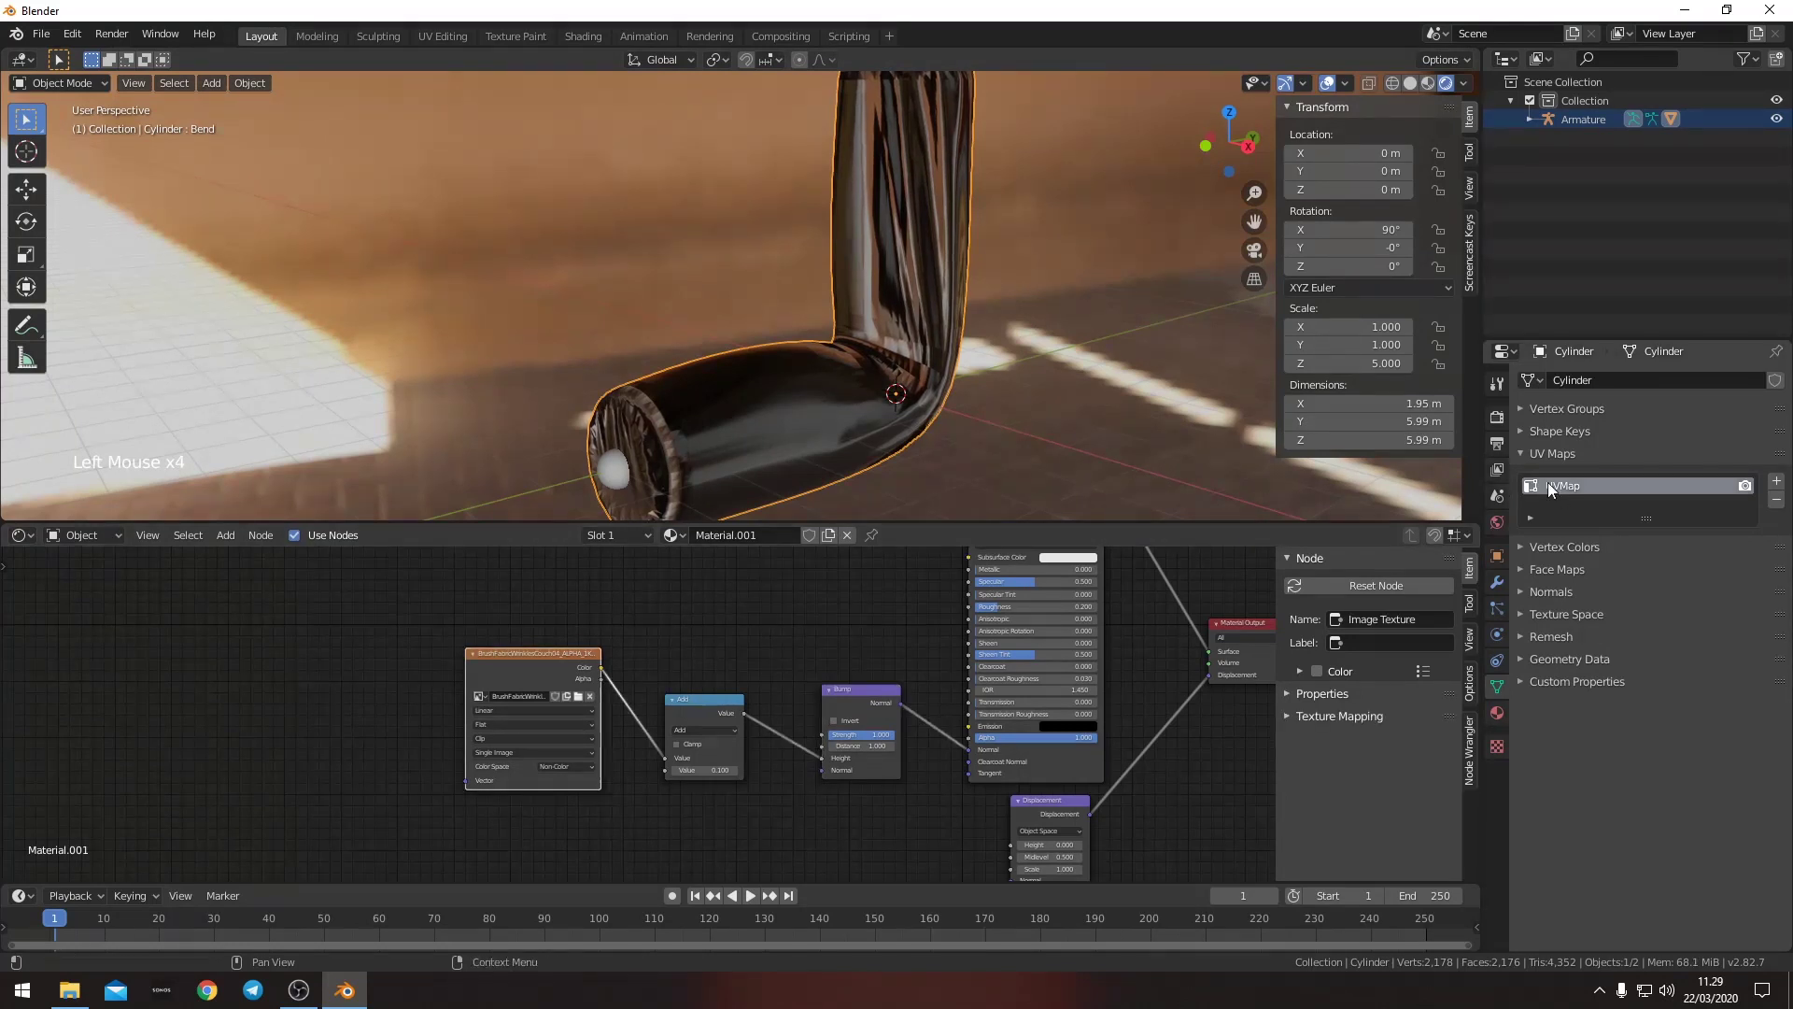
left_click(46, 540)
left_click(23, 540)
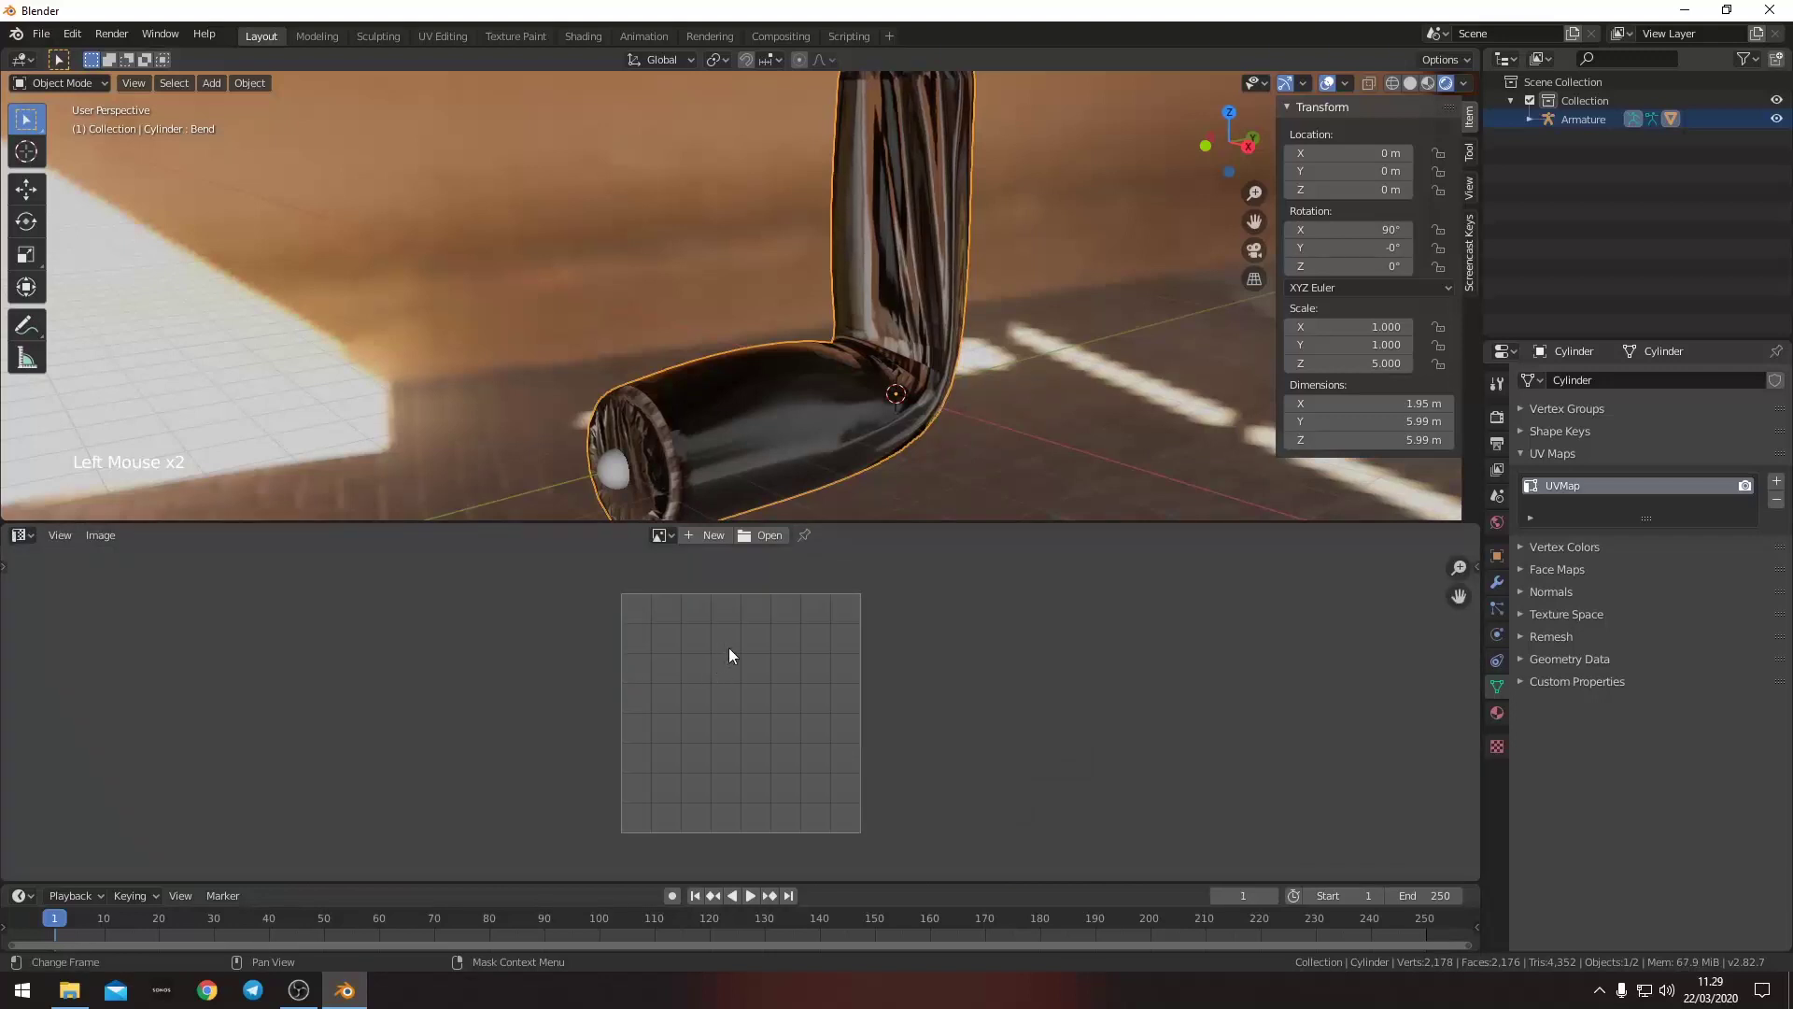
key("Tab")
key("a")
scroll("down", 3)
scroll("up", 3)
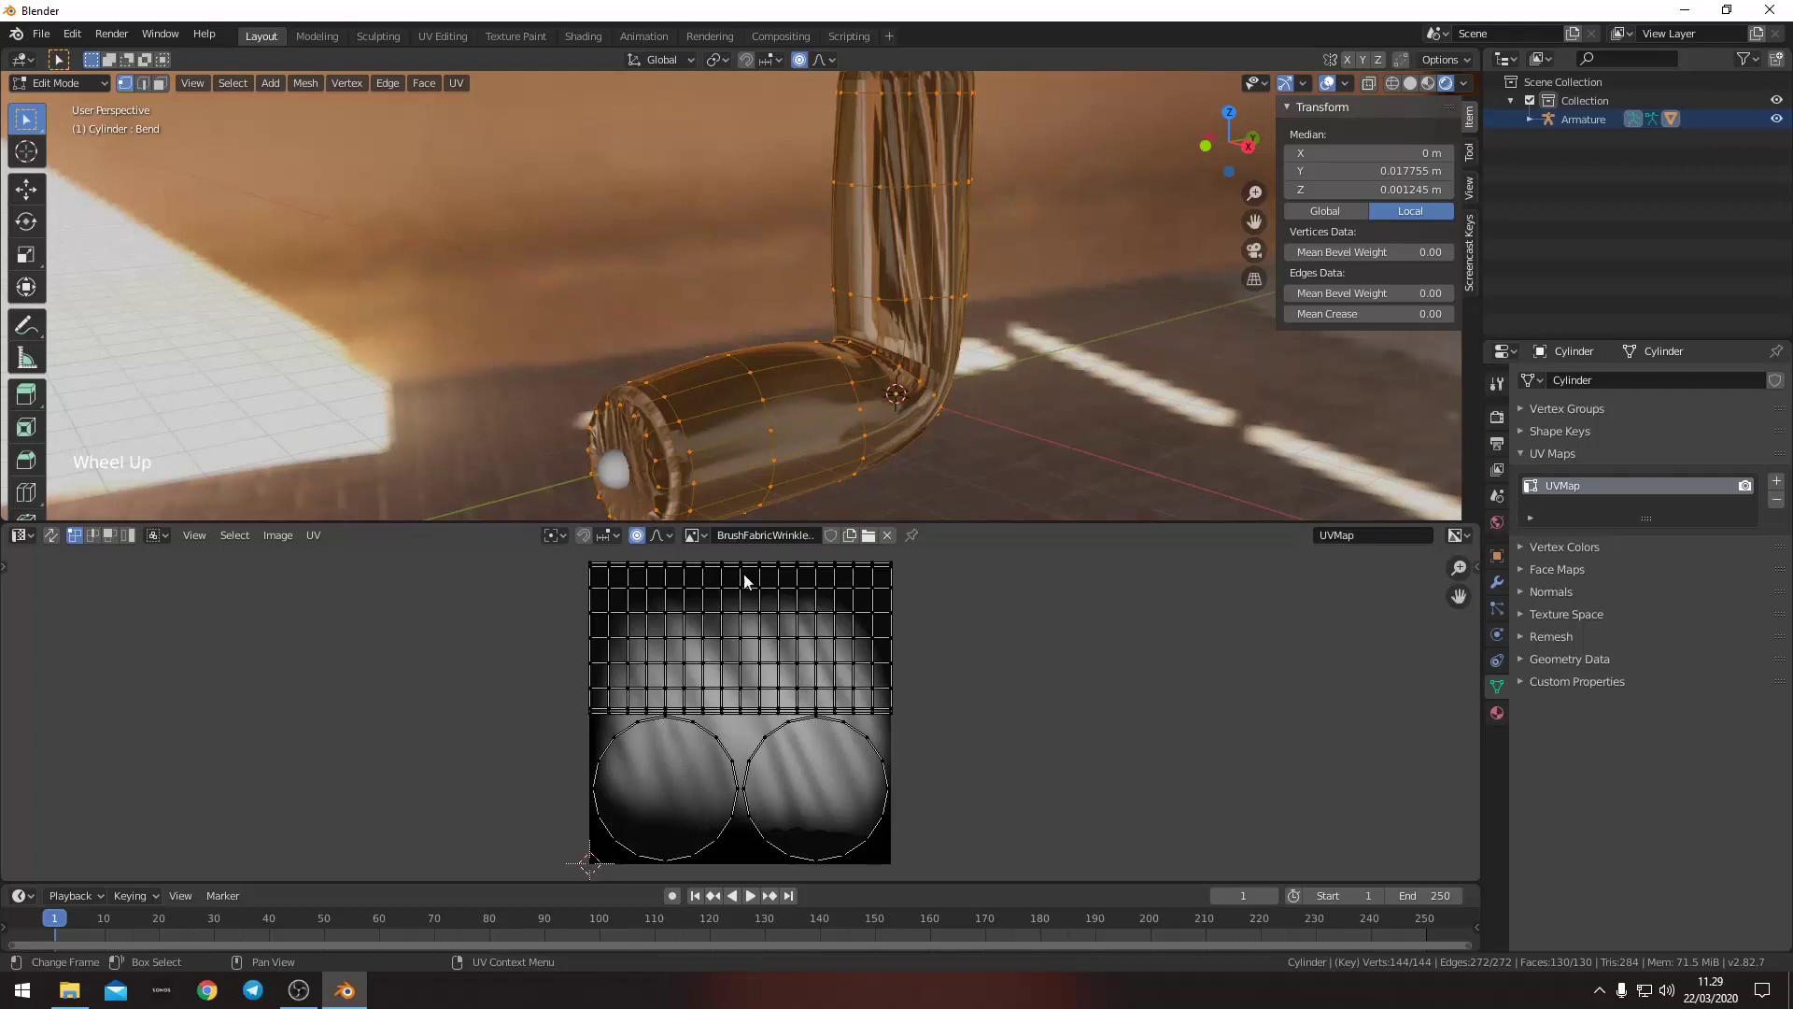
middle_click(767, 715)
scroll("up", 3)
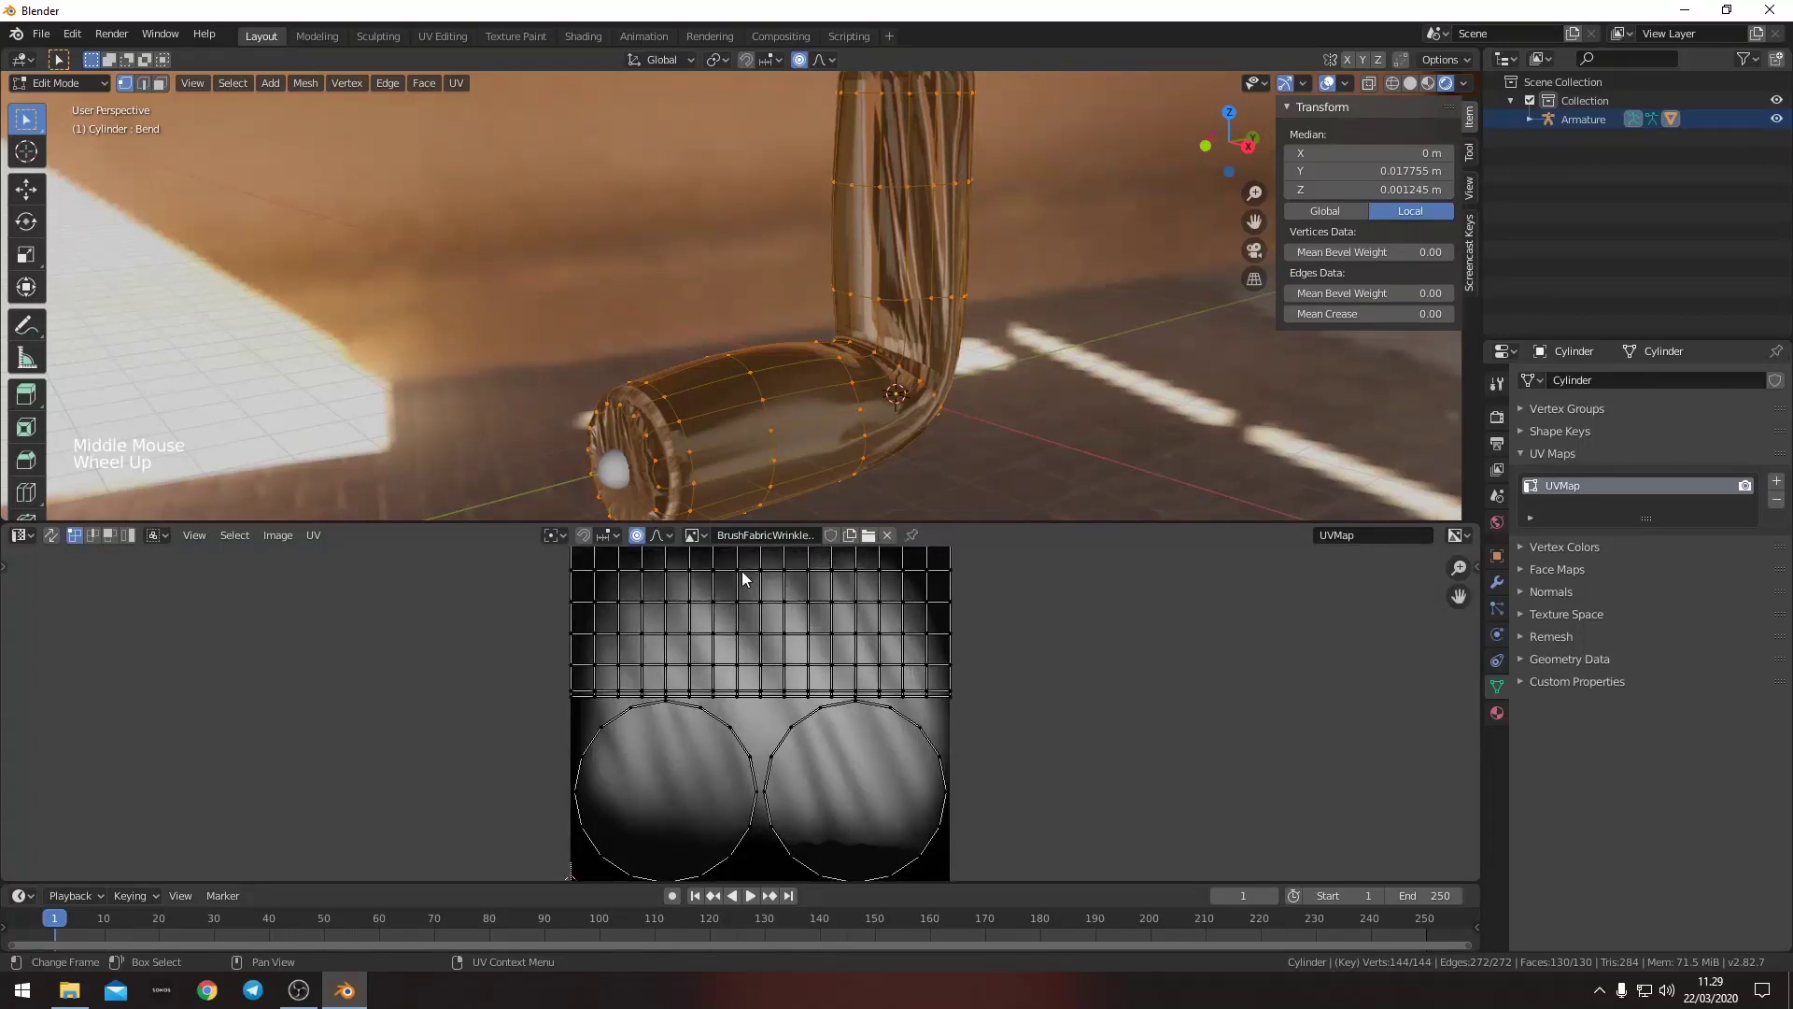
scroll("down", 3)
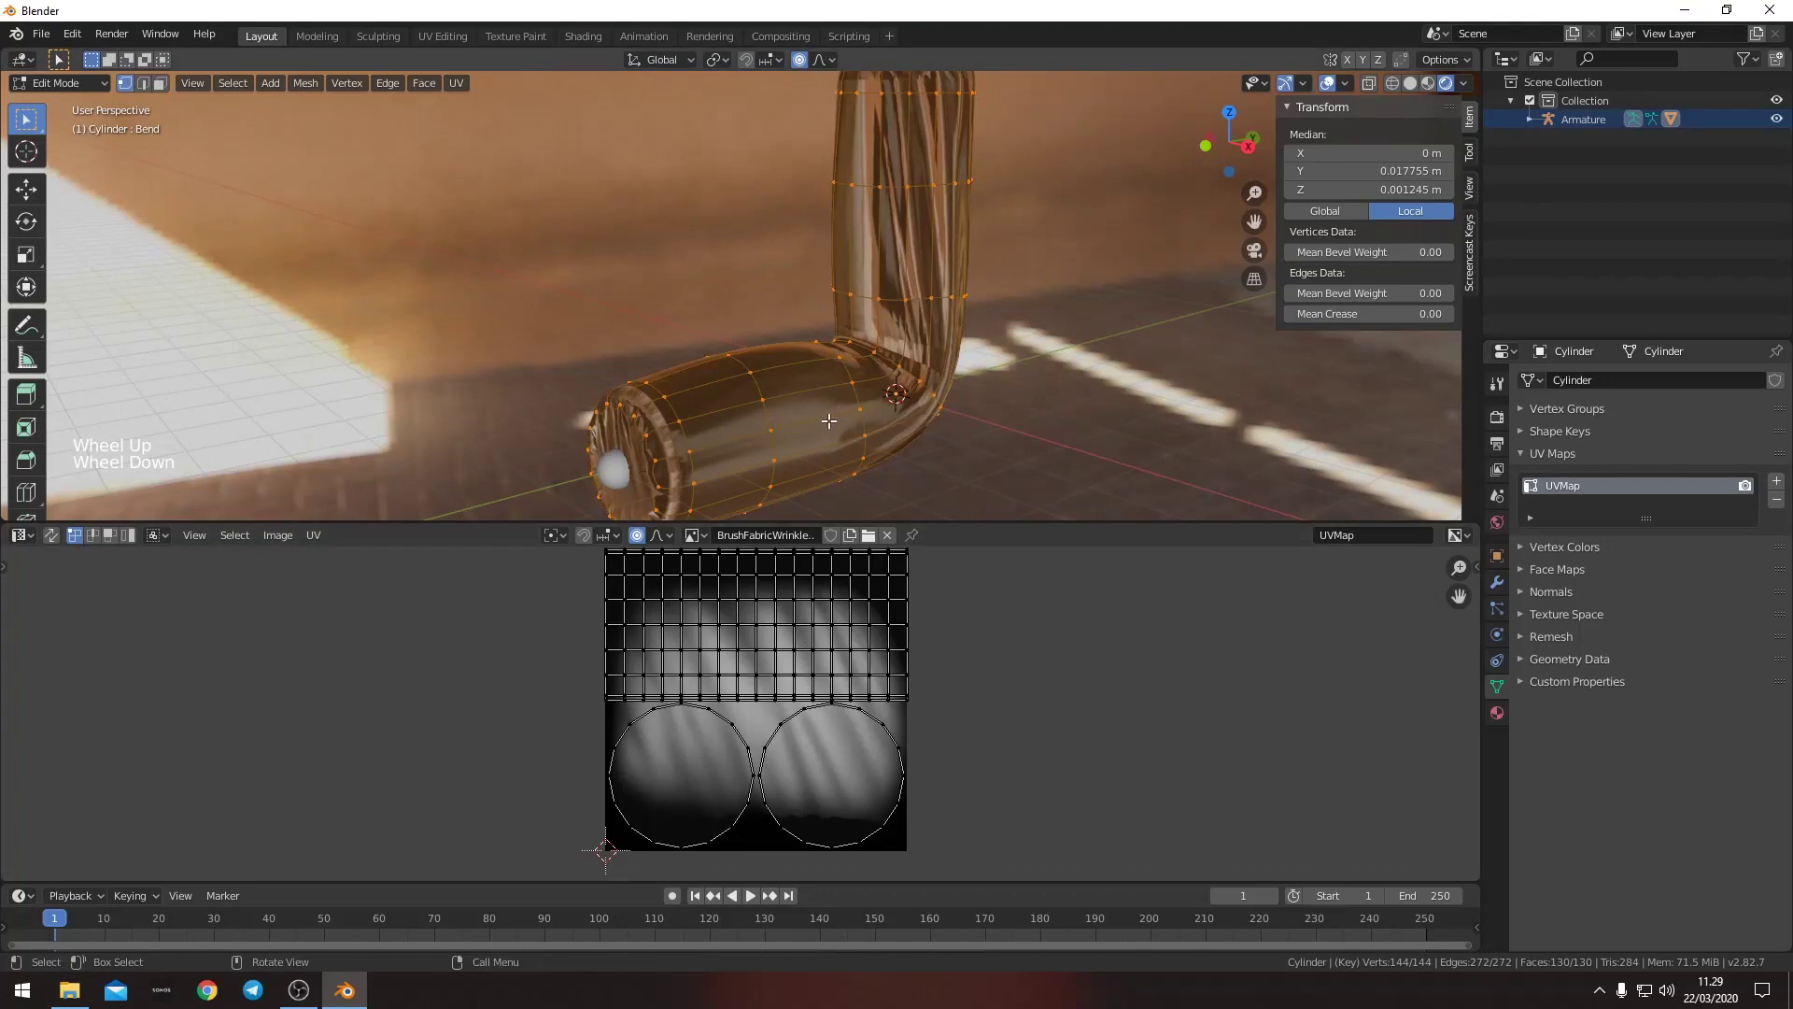
- Add a second UV map to the cylinder and name it Wrinkles
left_click(1779, 478)
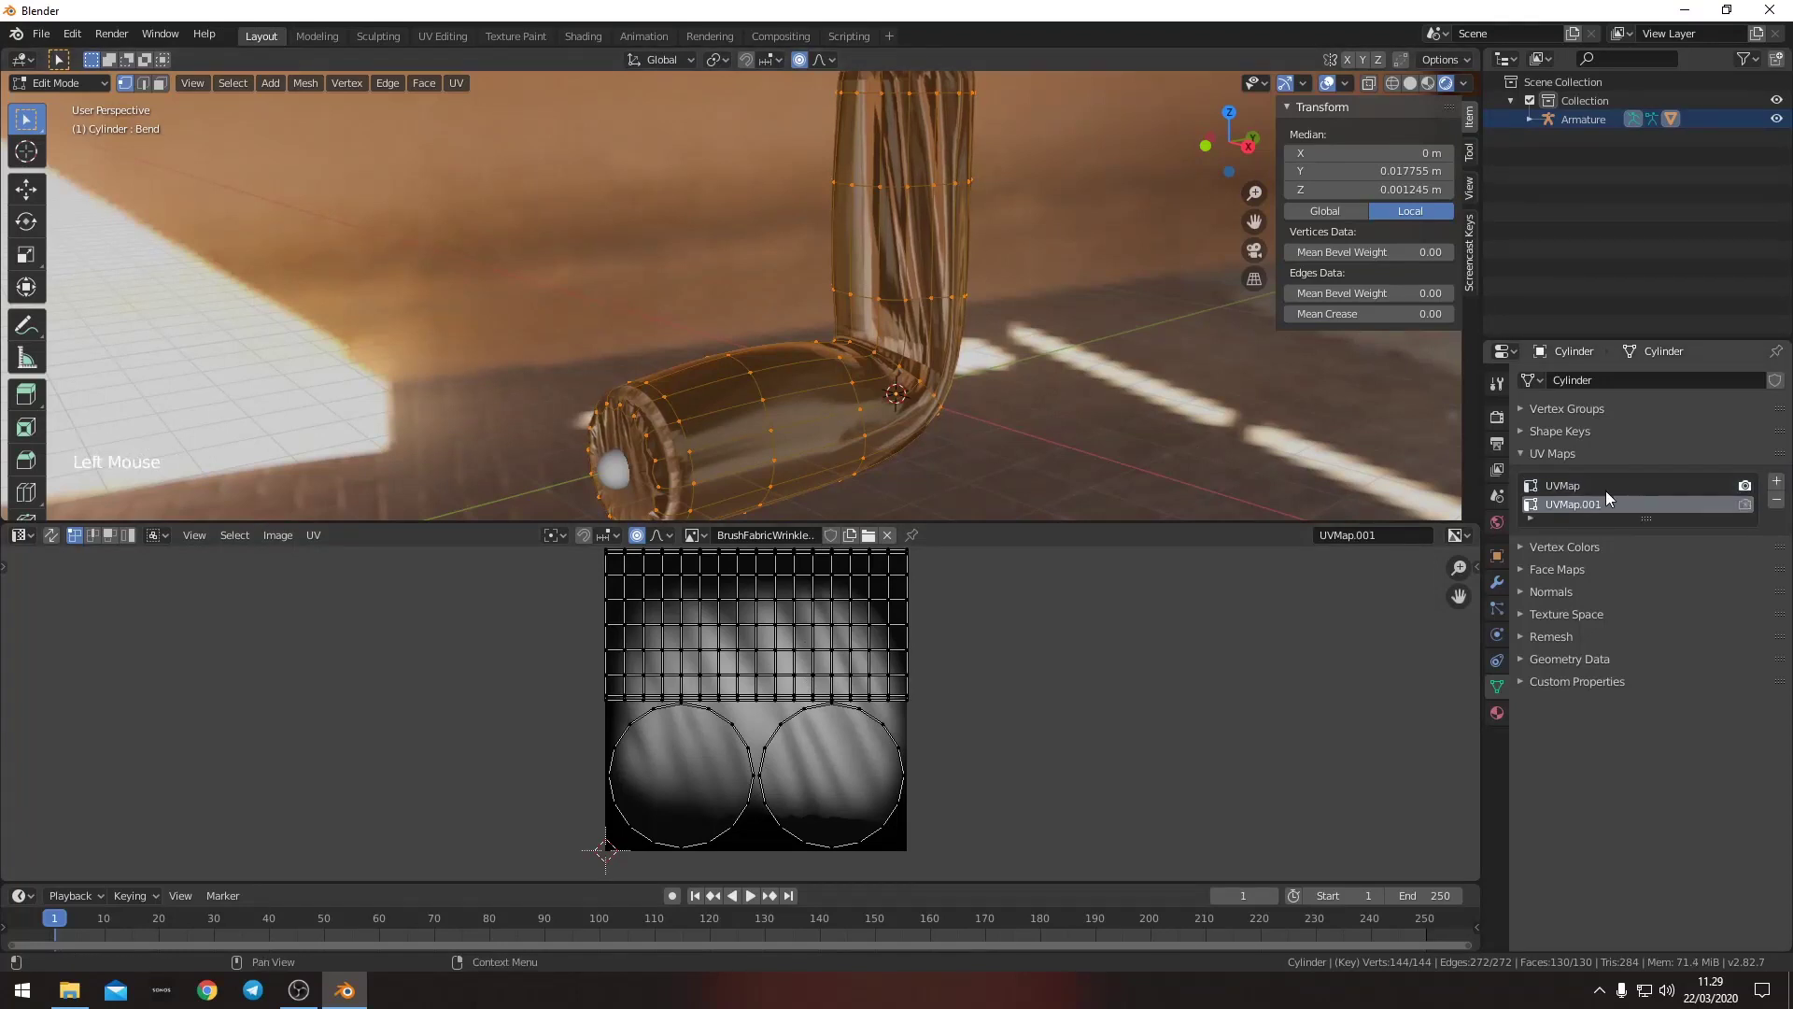
left_click(1585, 511)
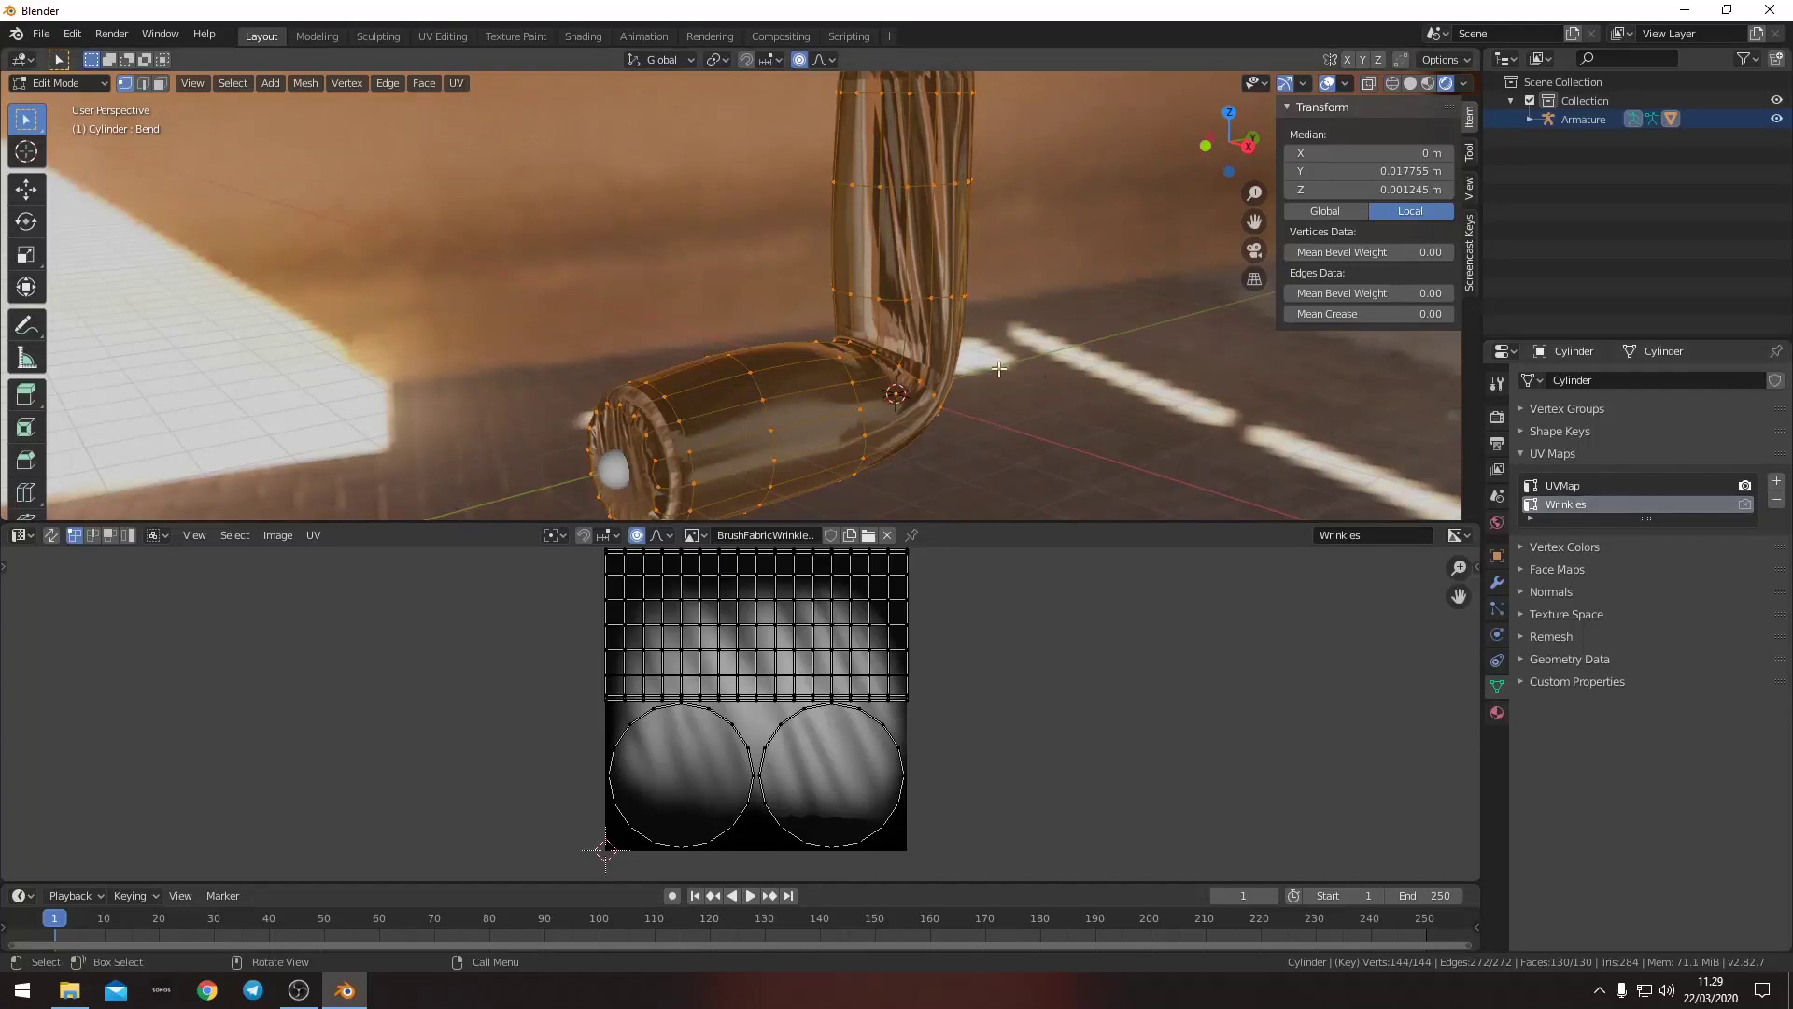
key("Tab")
middle_click(847, 337)
scroll("up", 3)
key("Tab")
key("3")
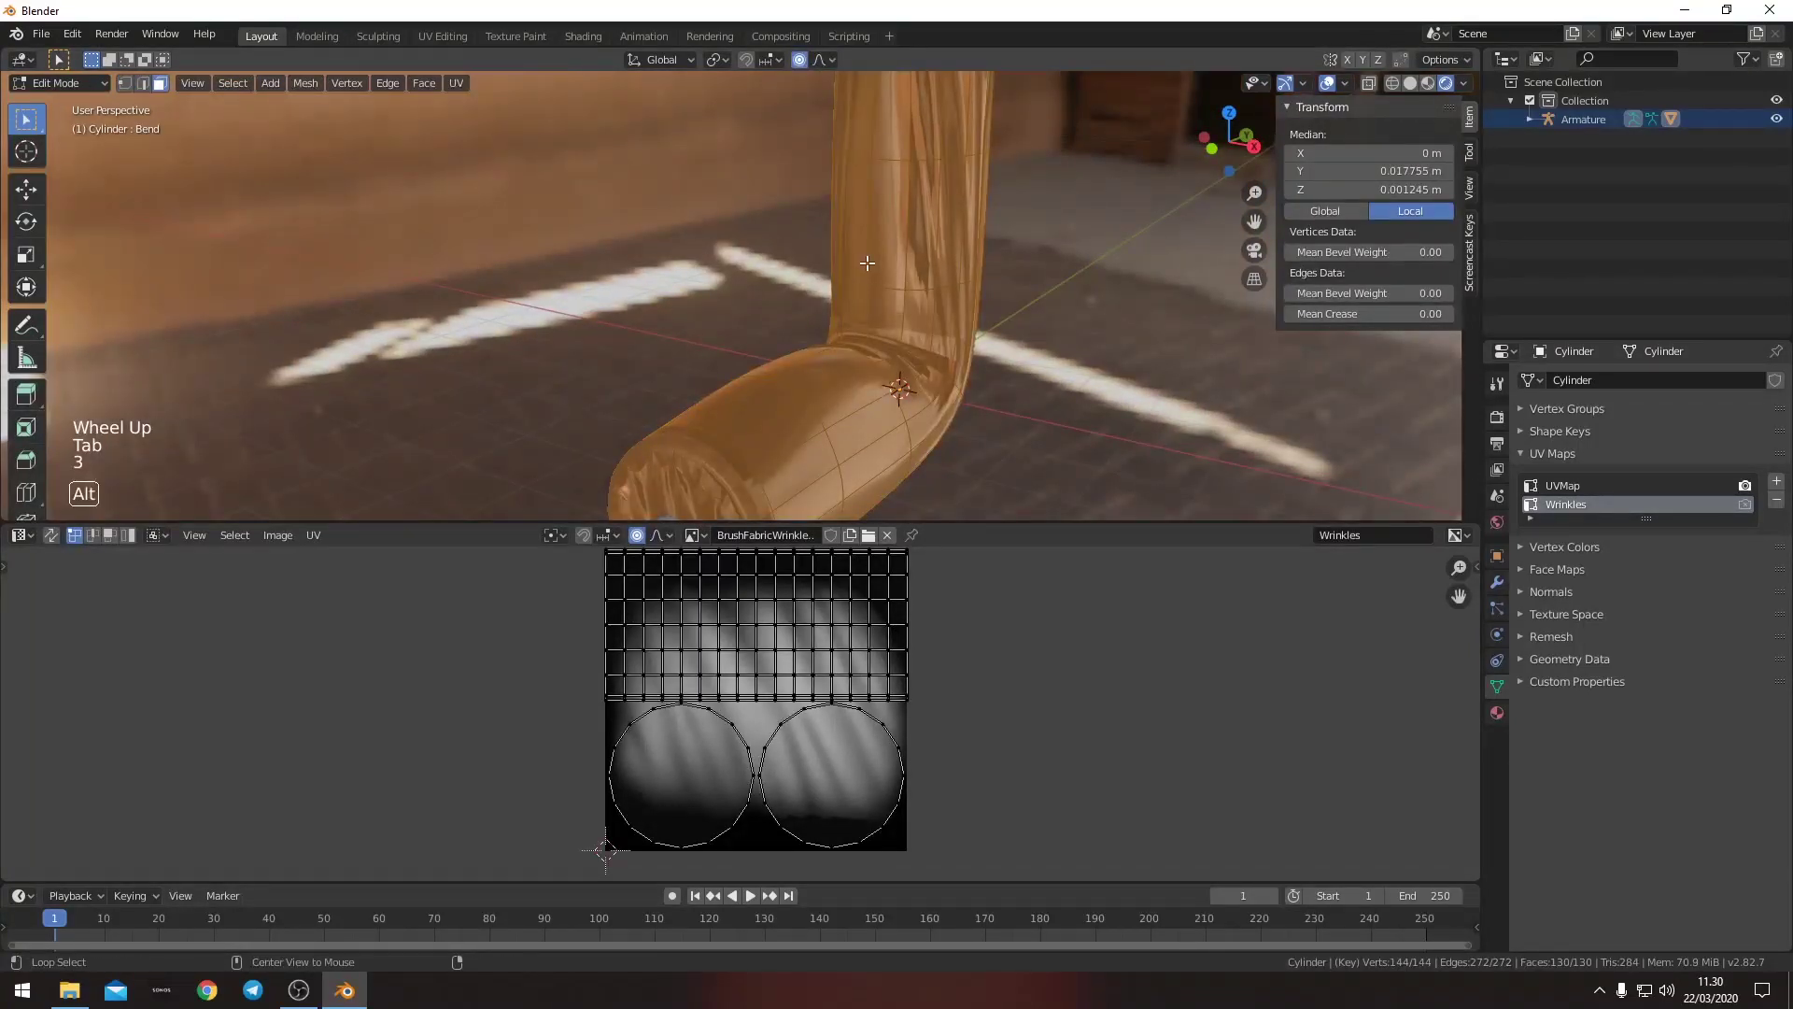
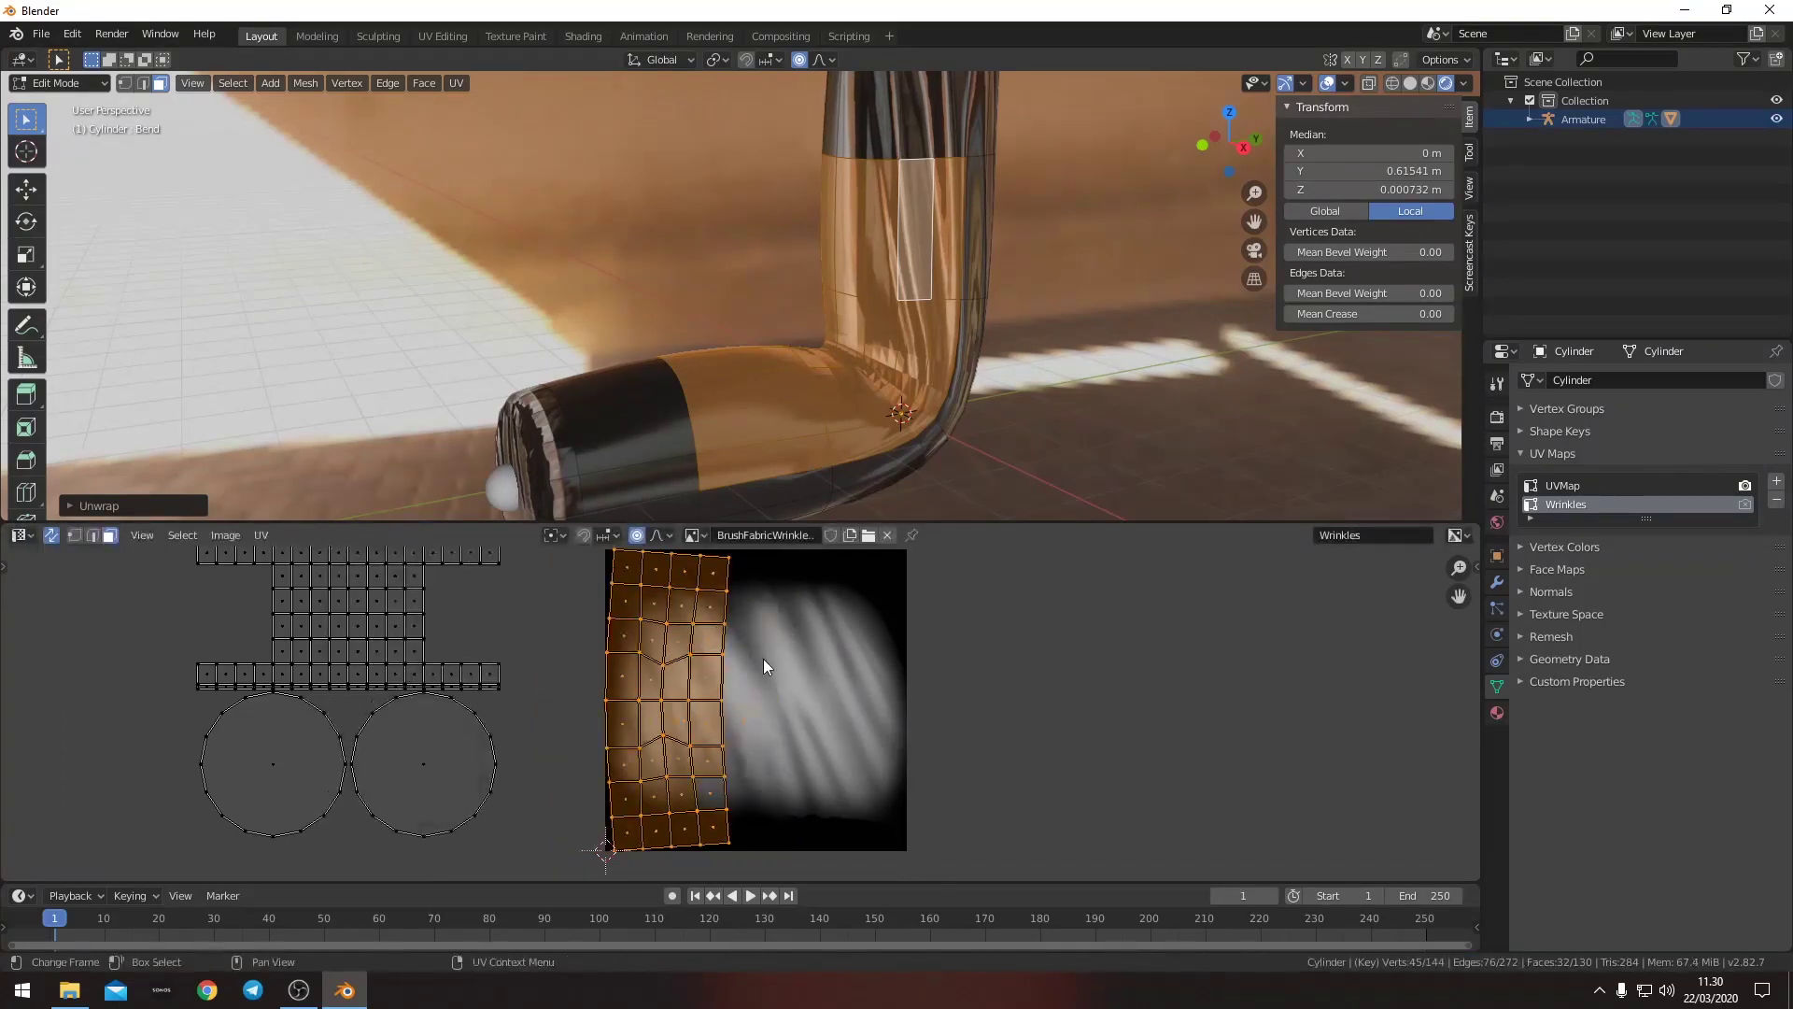
- Scale and move the unwrapped bend faces so the UV island covers the wrinkle image
key("o")
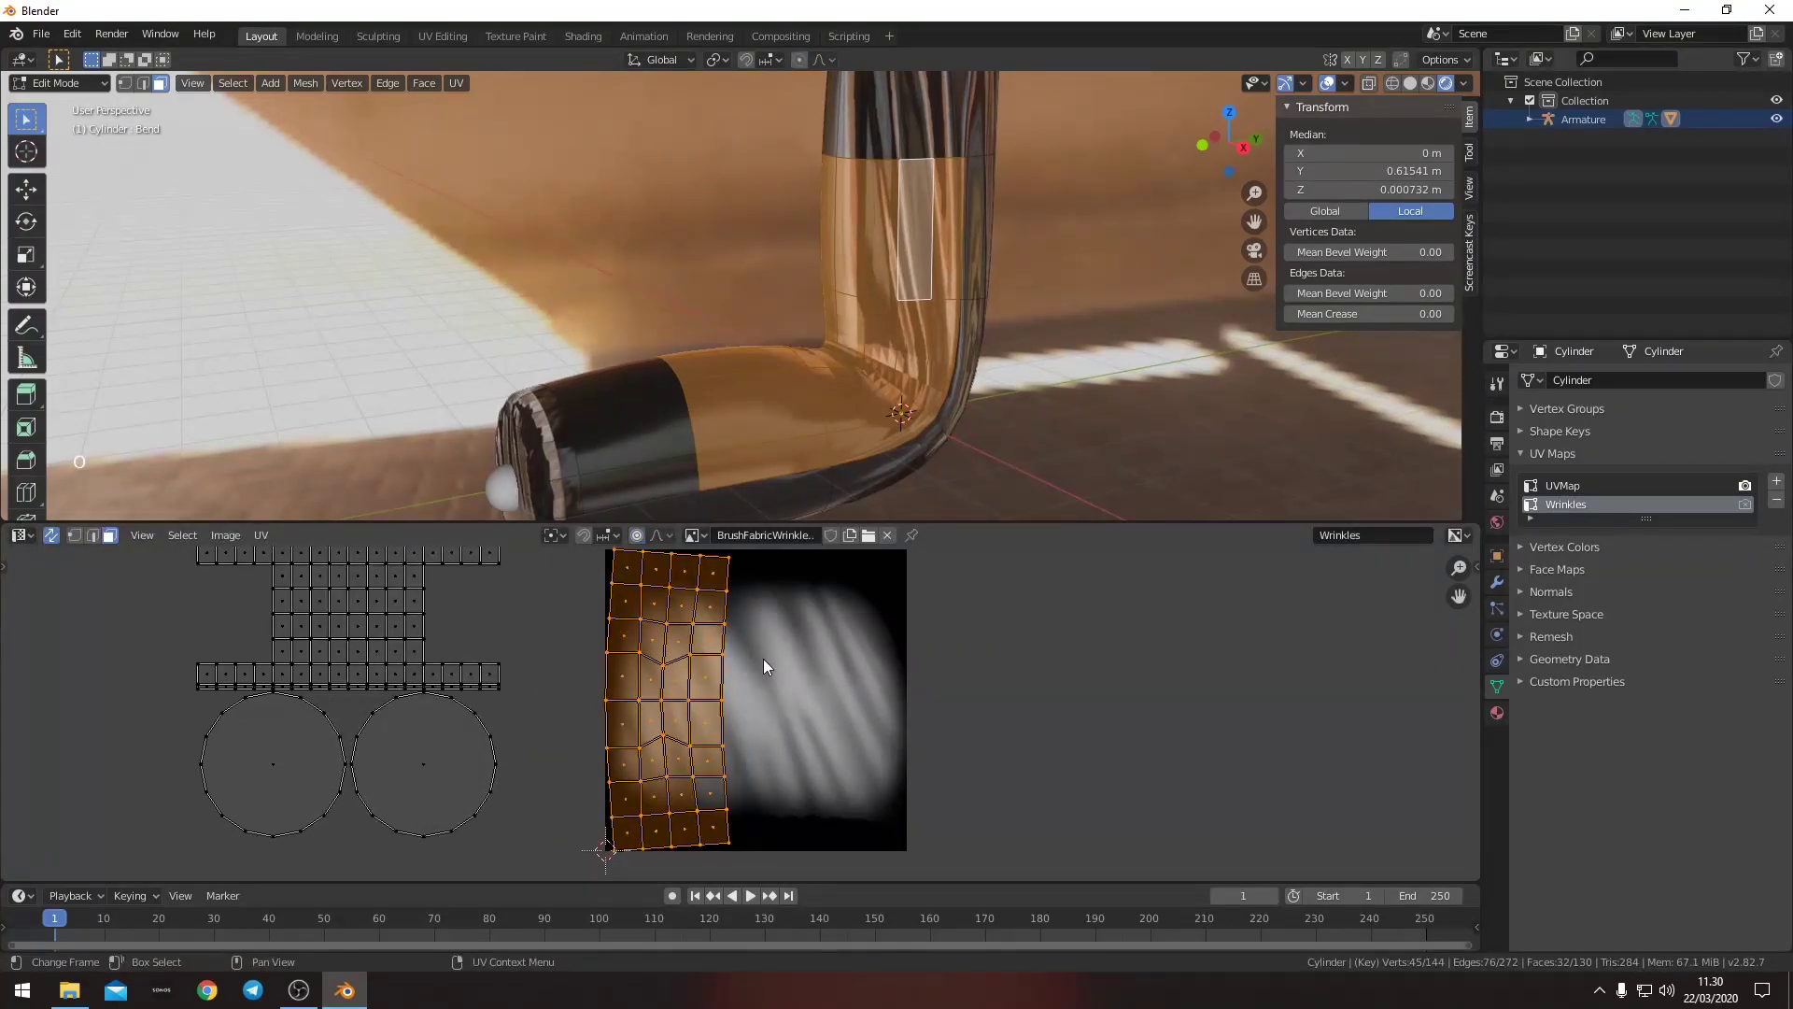
key("s")
key("g")
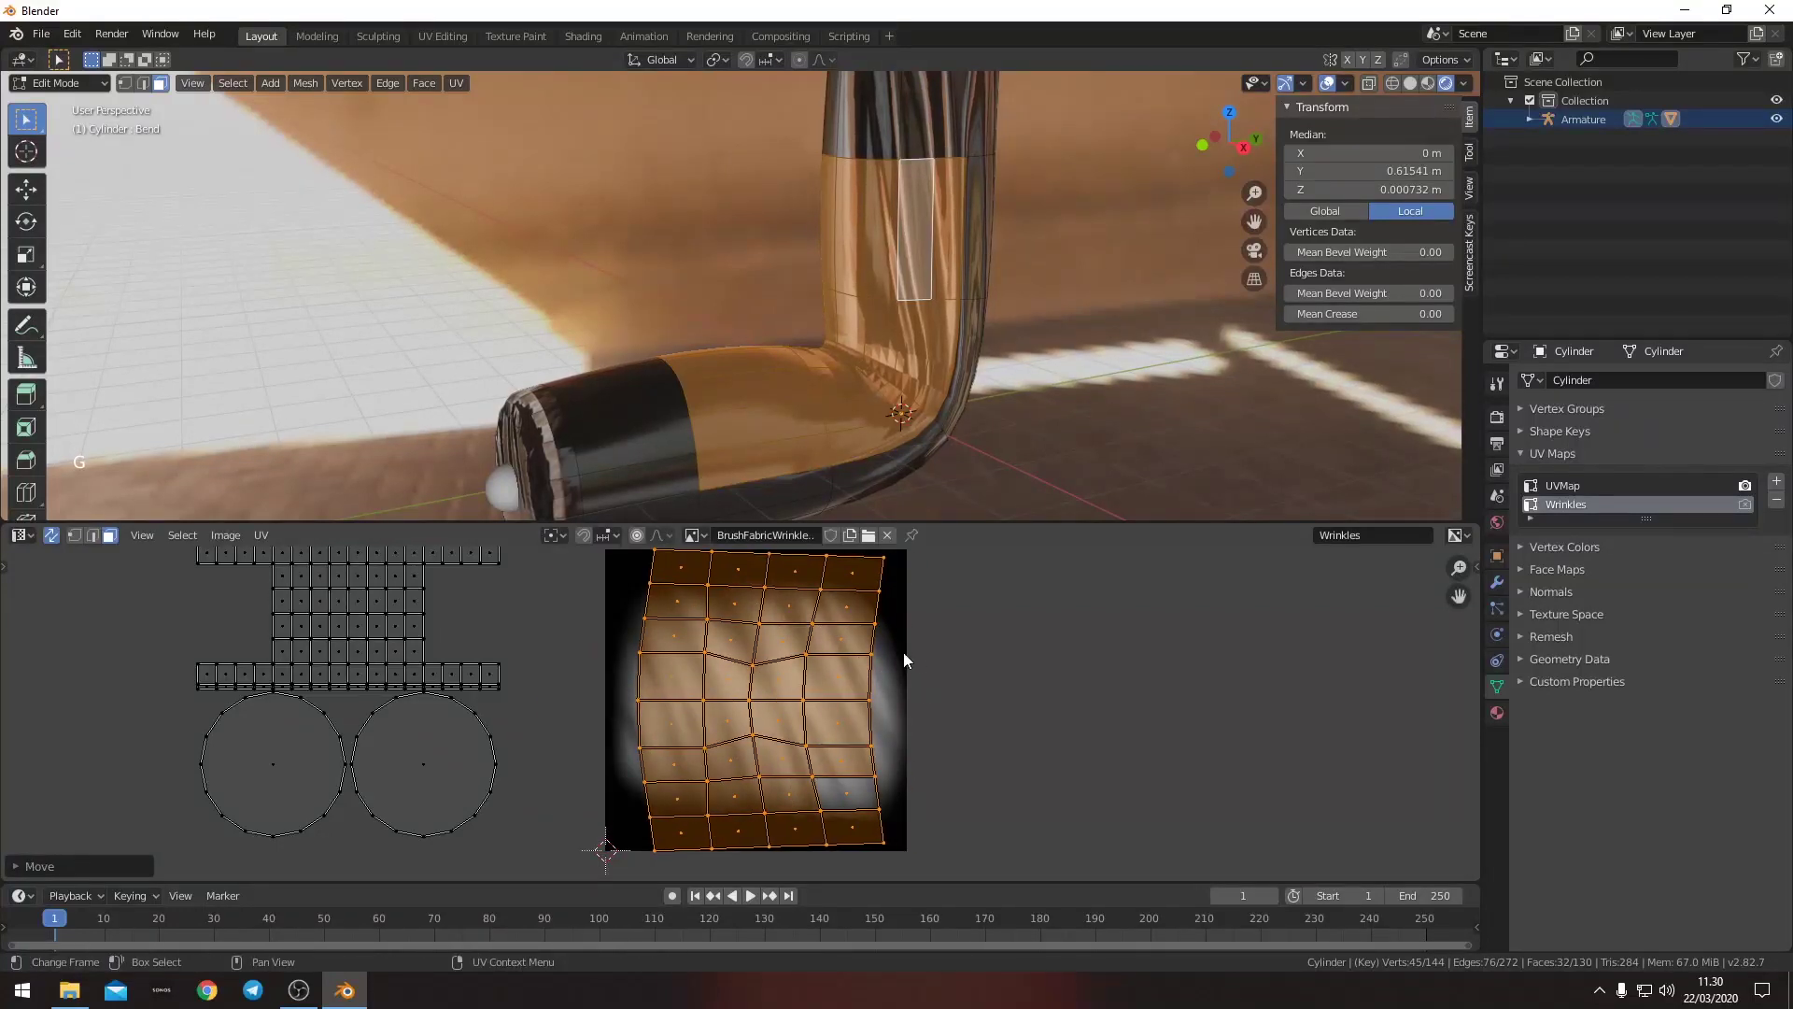
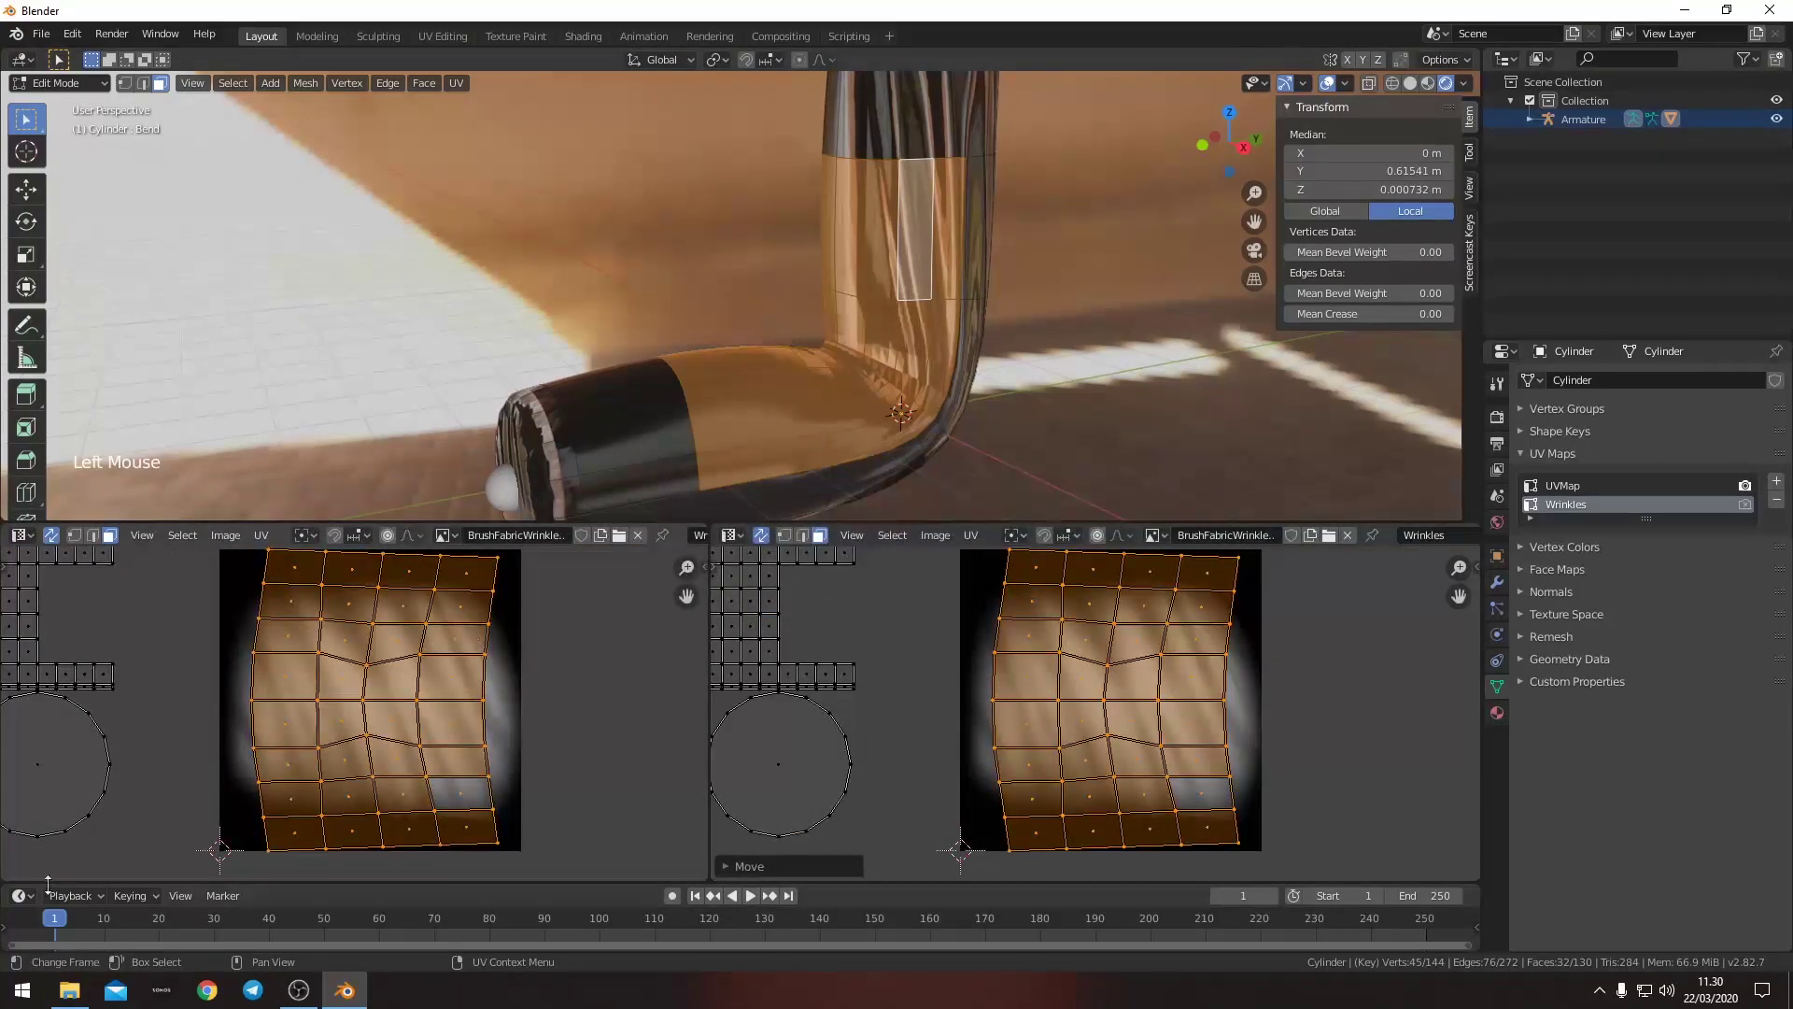
- Bring the shader nodes back on the left and select the wrinkles Image Texture node
left_click(30, 543)
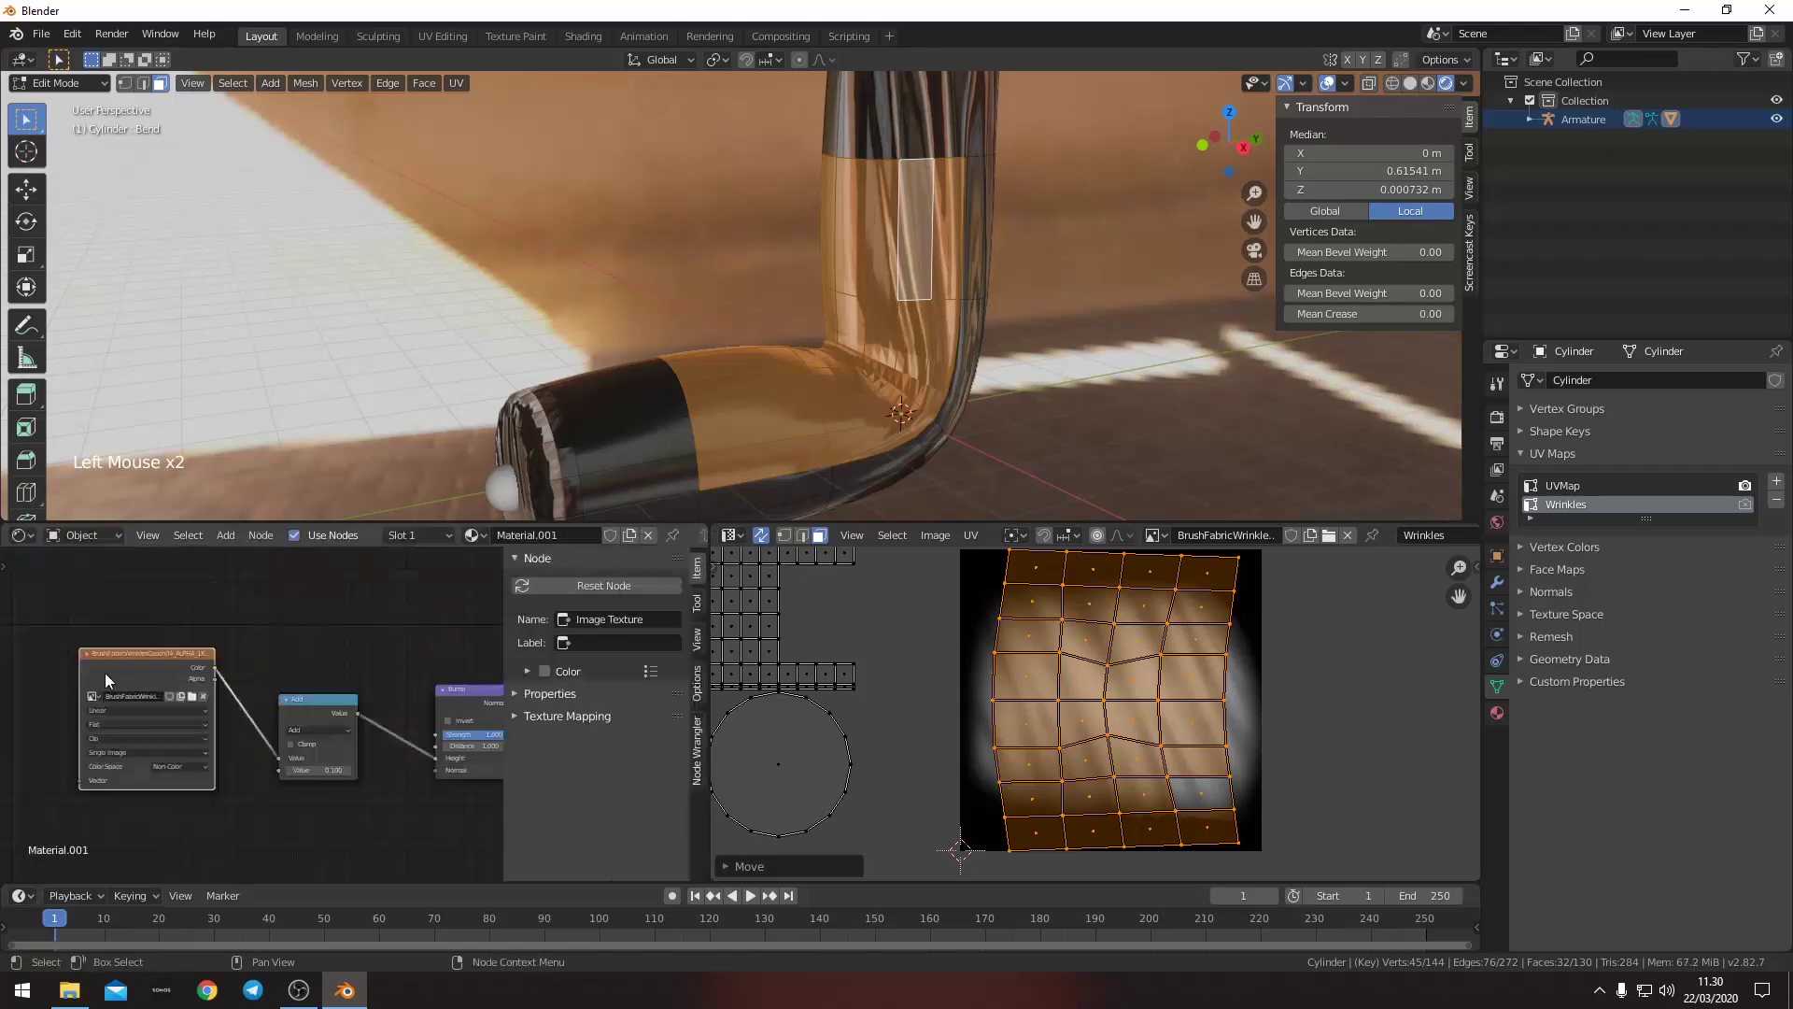
middle_click(193, 707)
key("n")
key("shift+a")
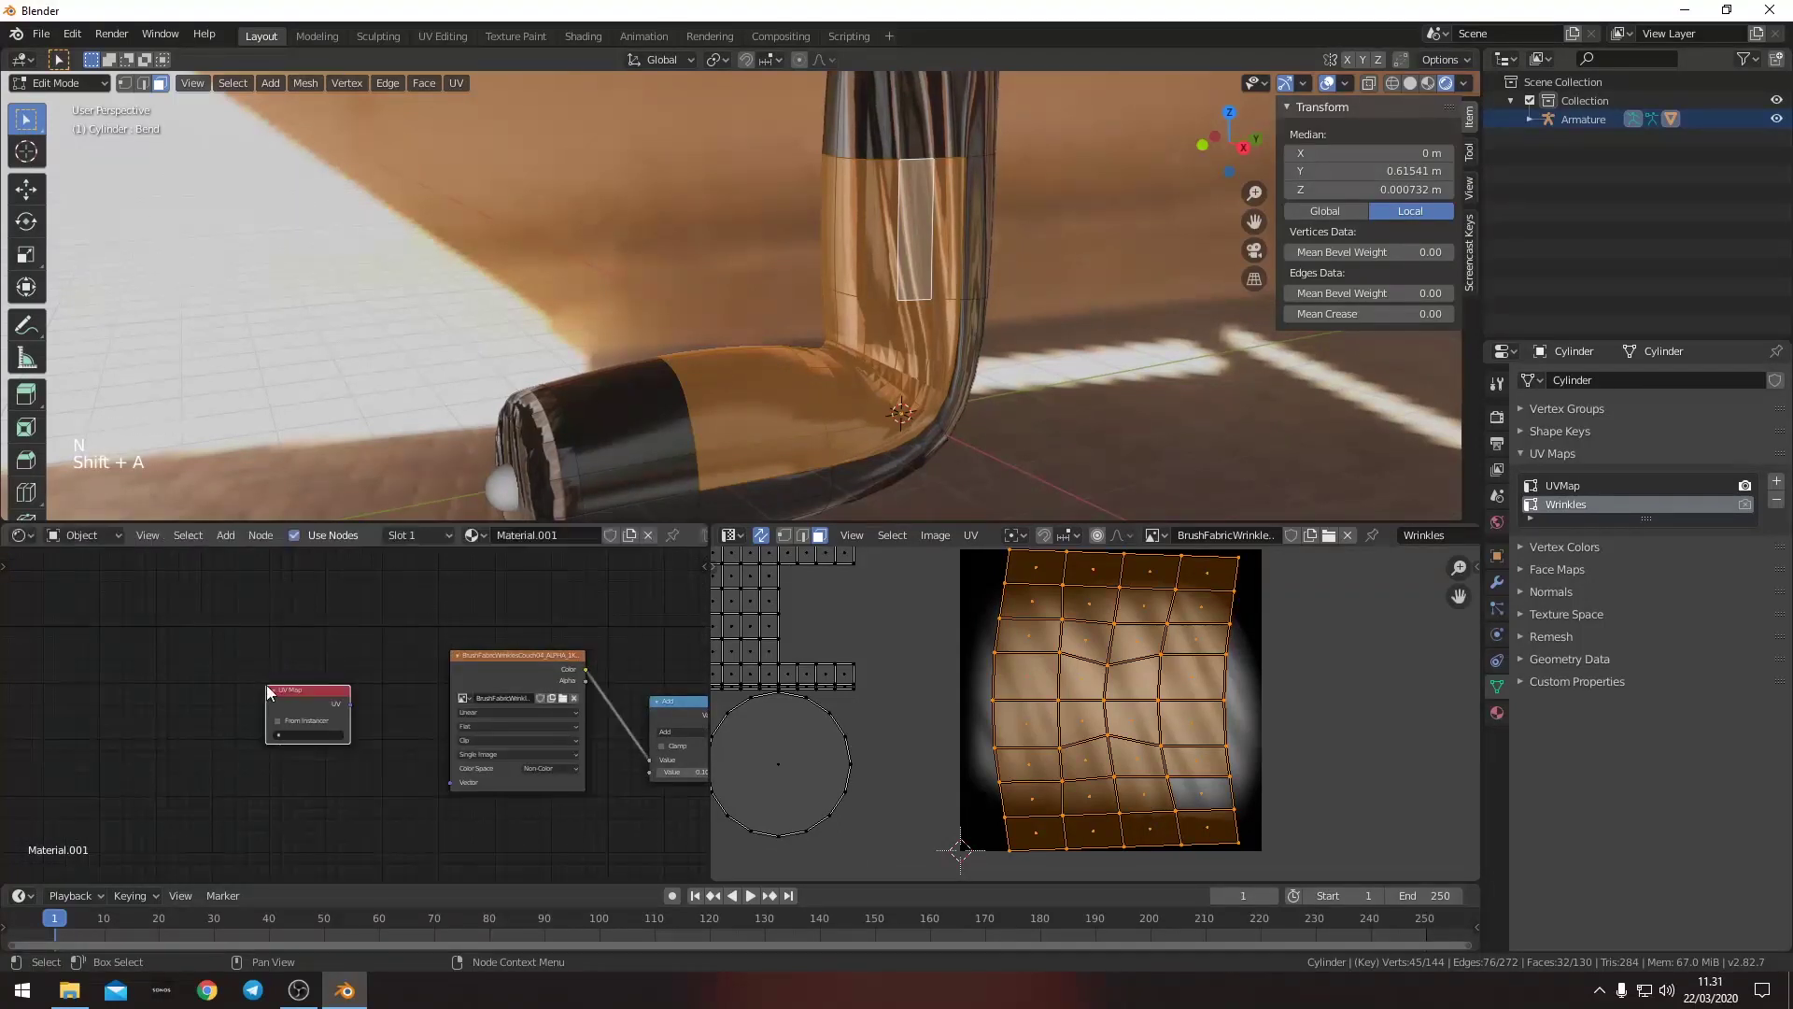
scroll("up", 3)
left_click(357, 709)
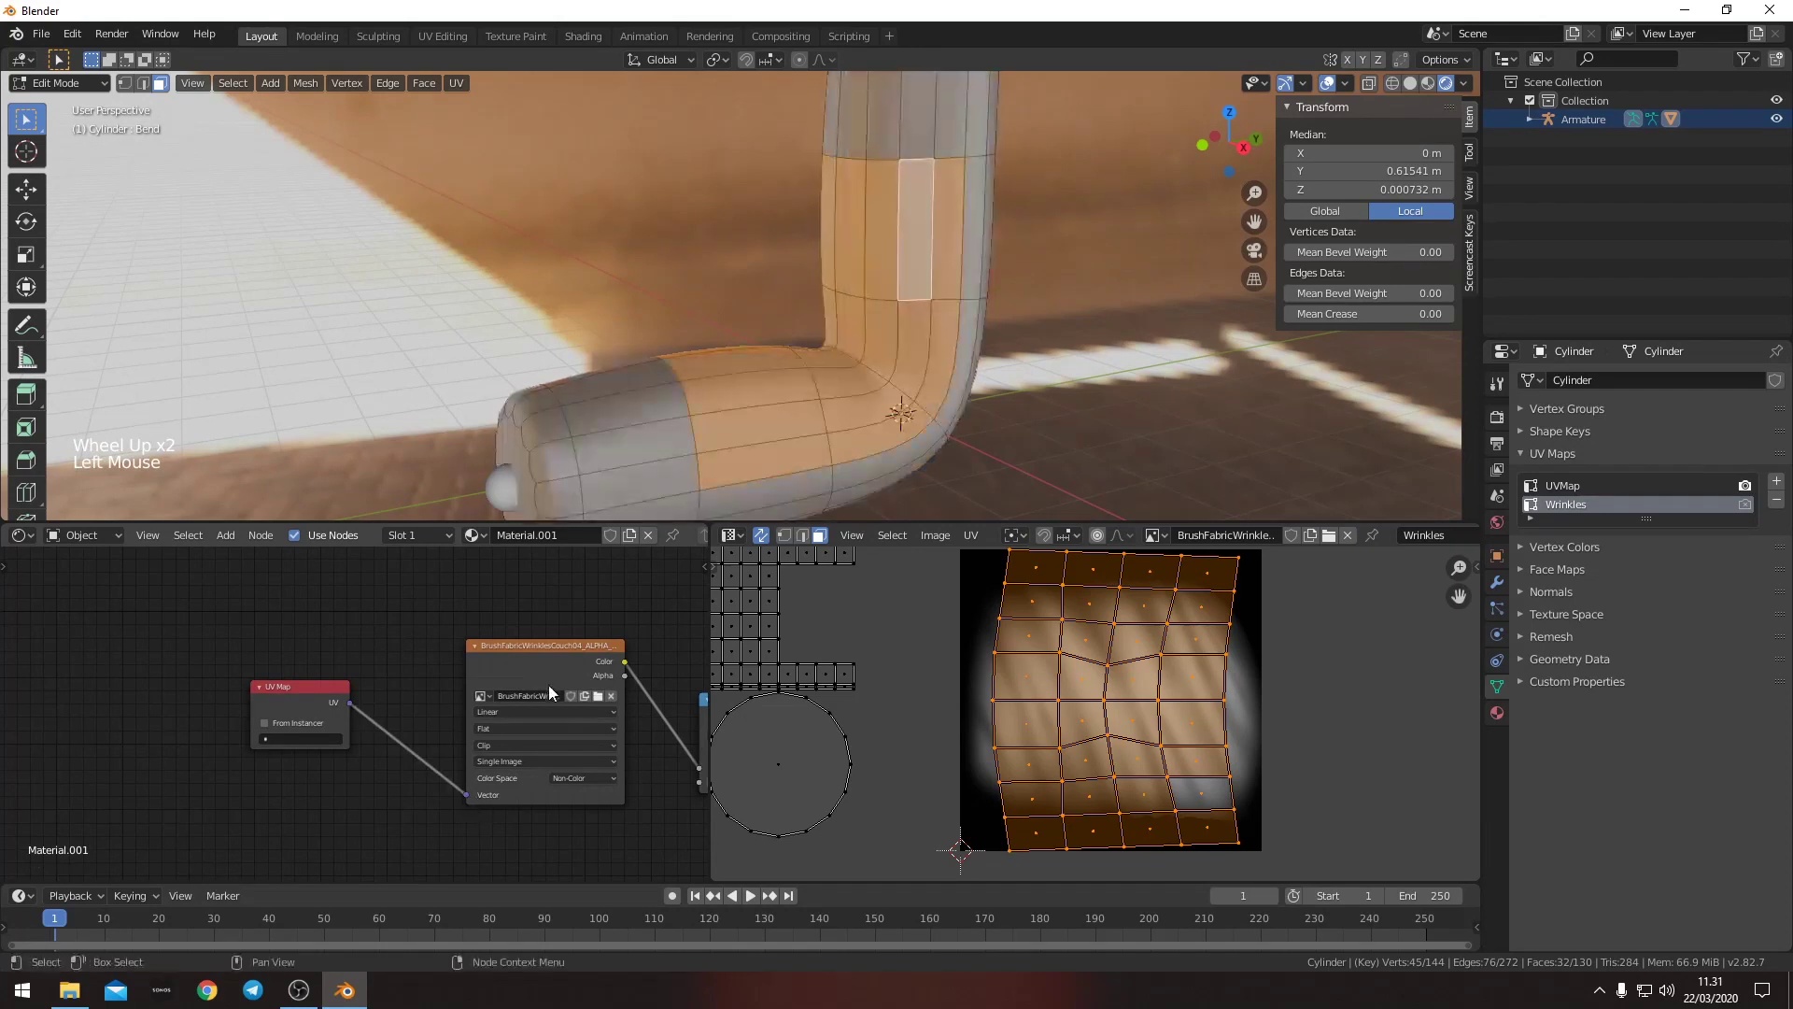
left_click(562, 671)
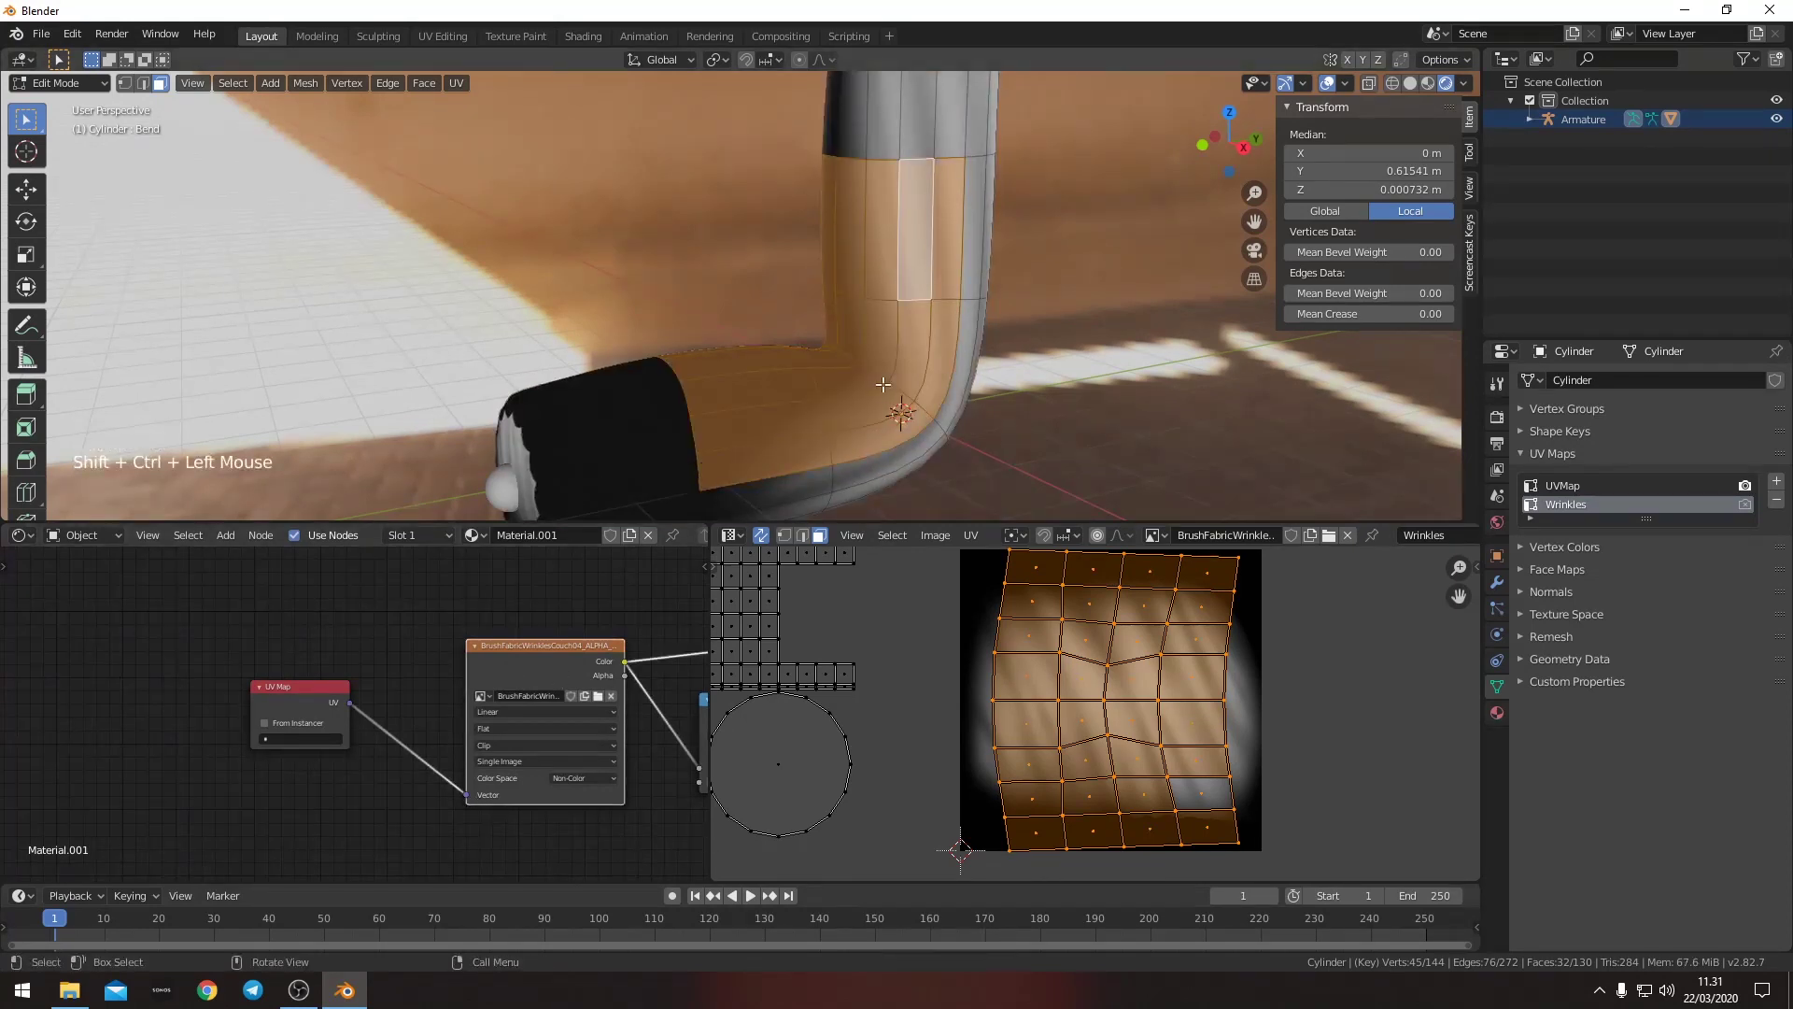
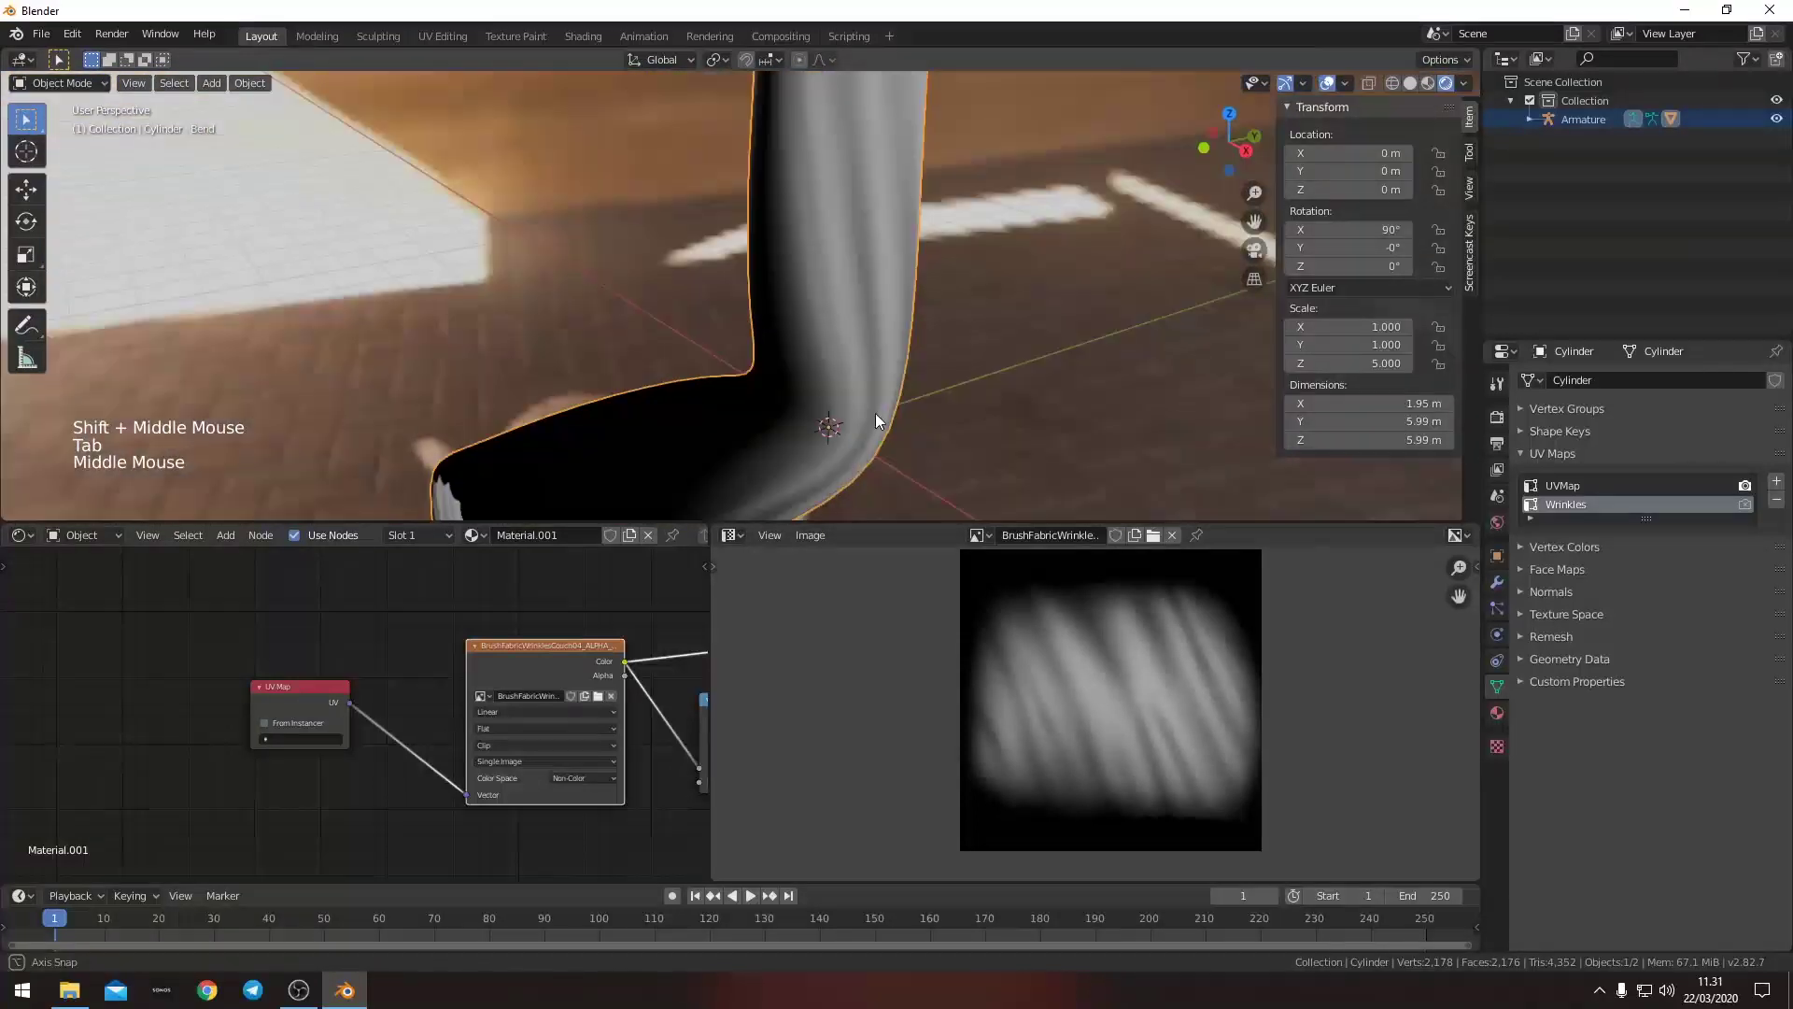
- Switch viewport shading to show the wrinkle texture and inspect it around the bend
left_click(305, 743)
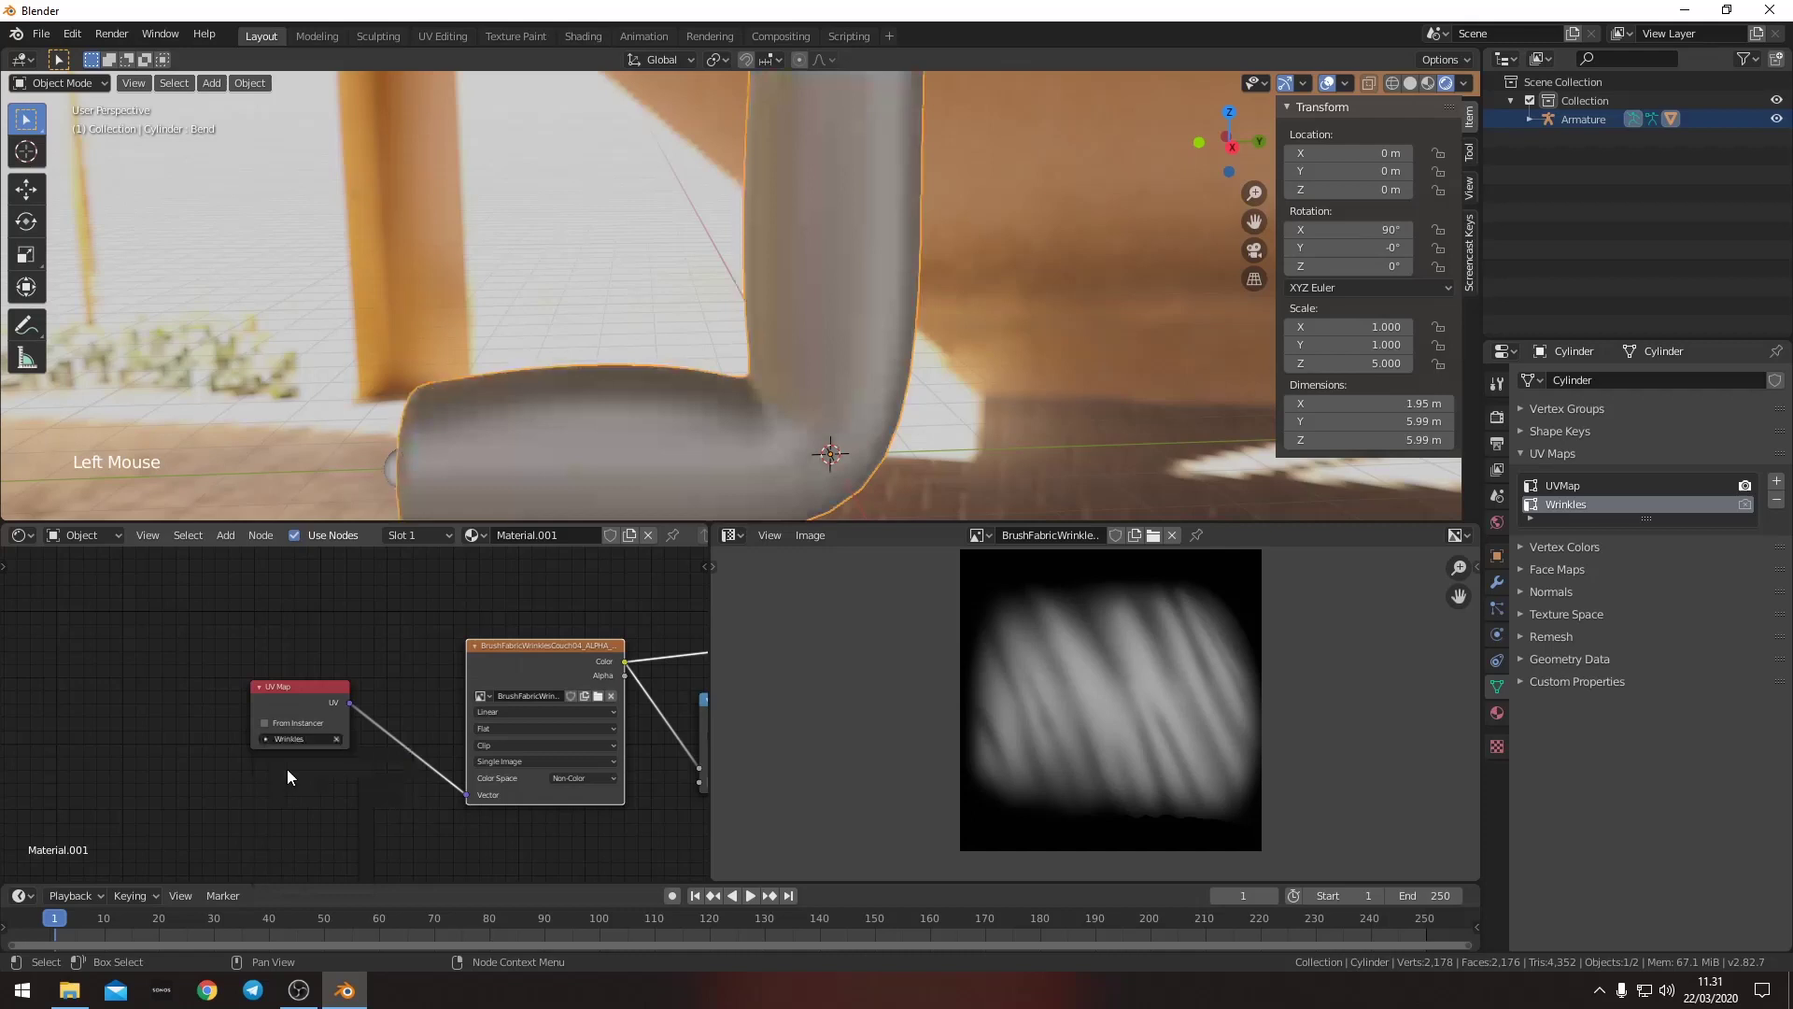
middle_click(620, 389)
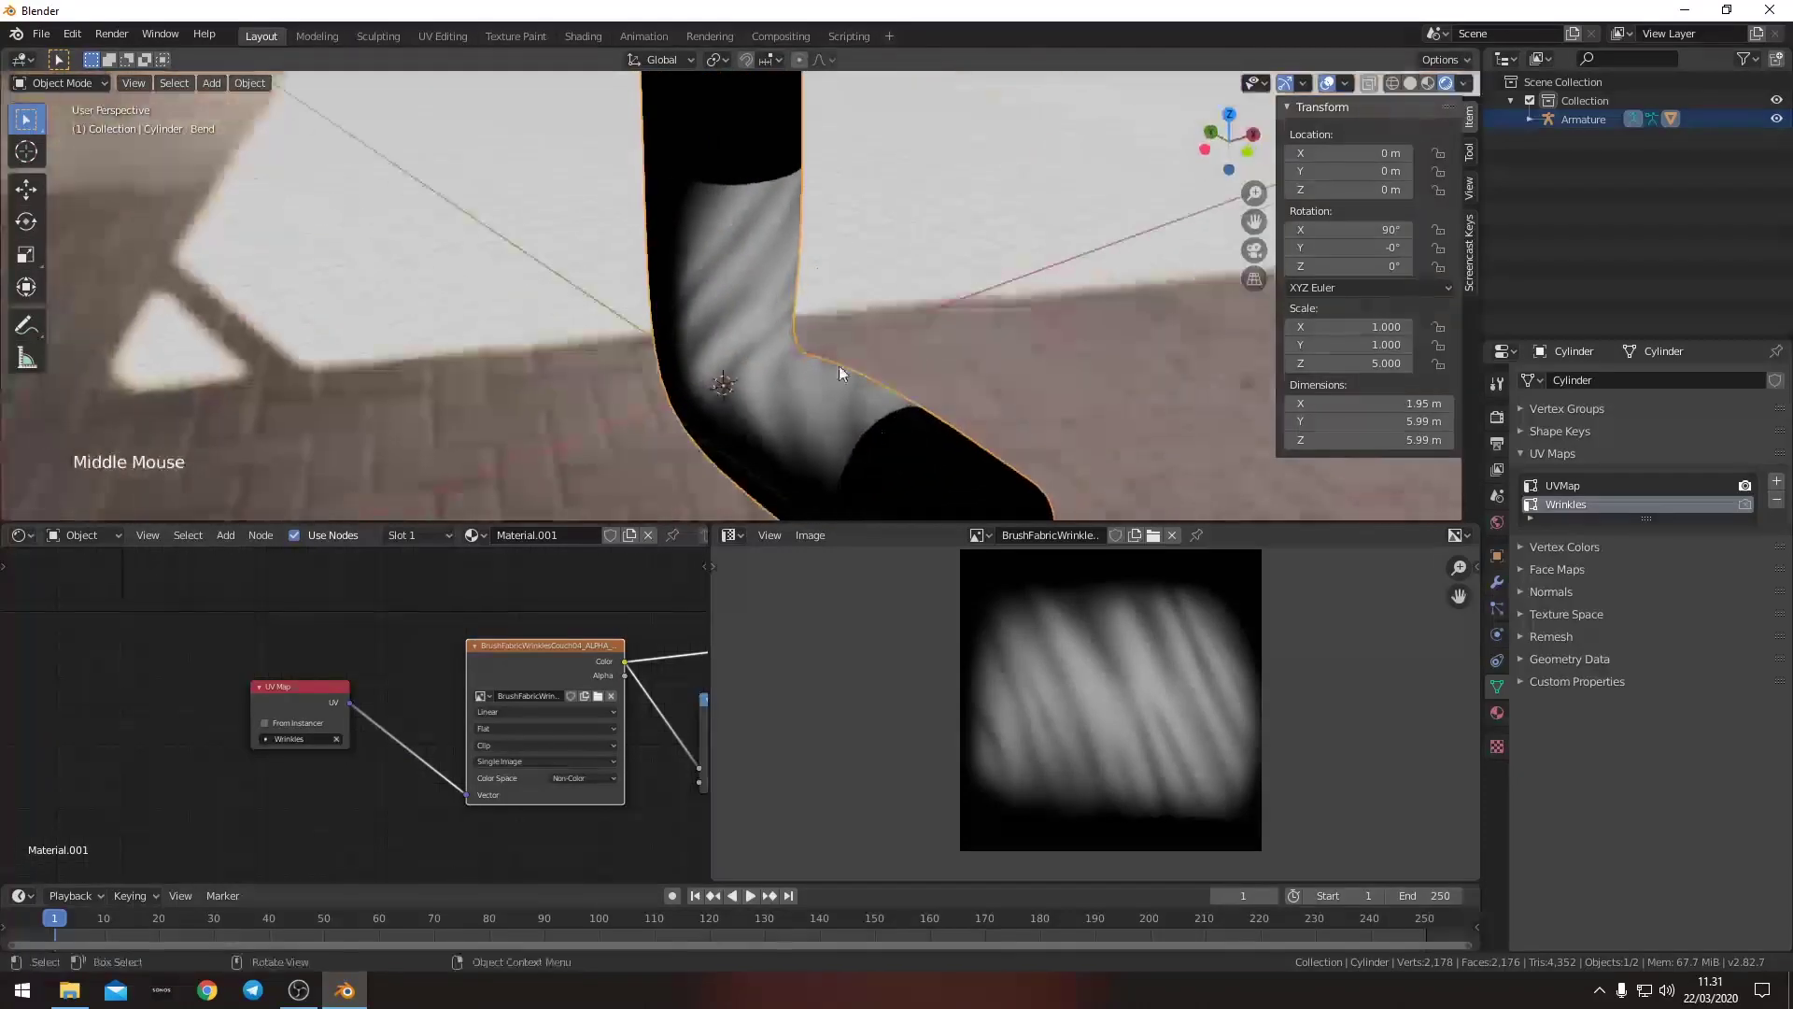
middle_click(844, 431)
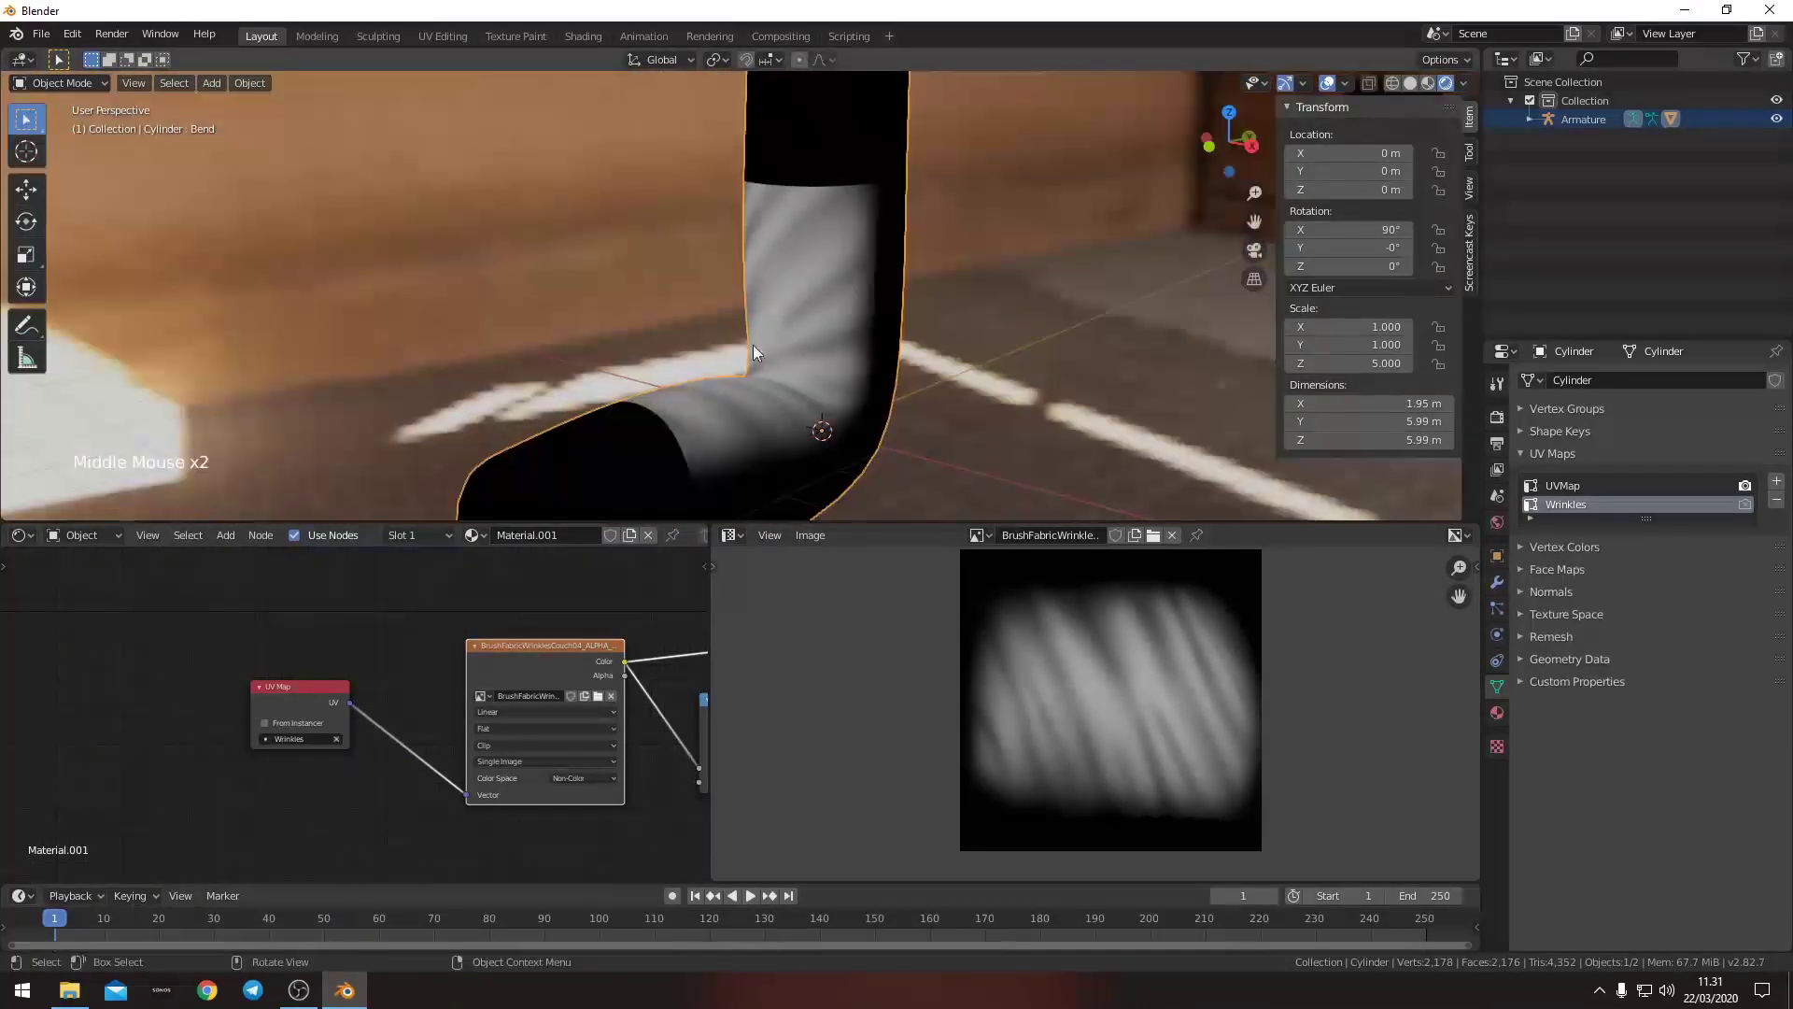
- Select the Wrinkles UV island in Edit Mode and rescale it over the image
key("Tab")
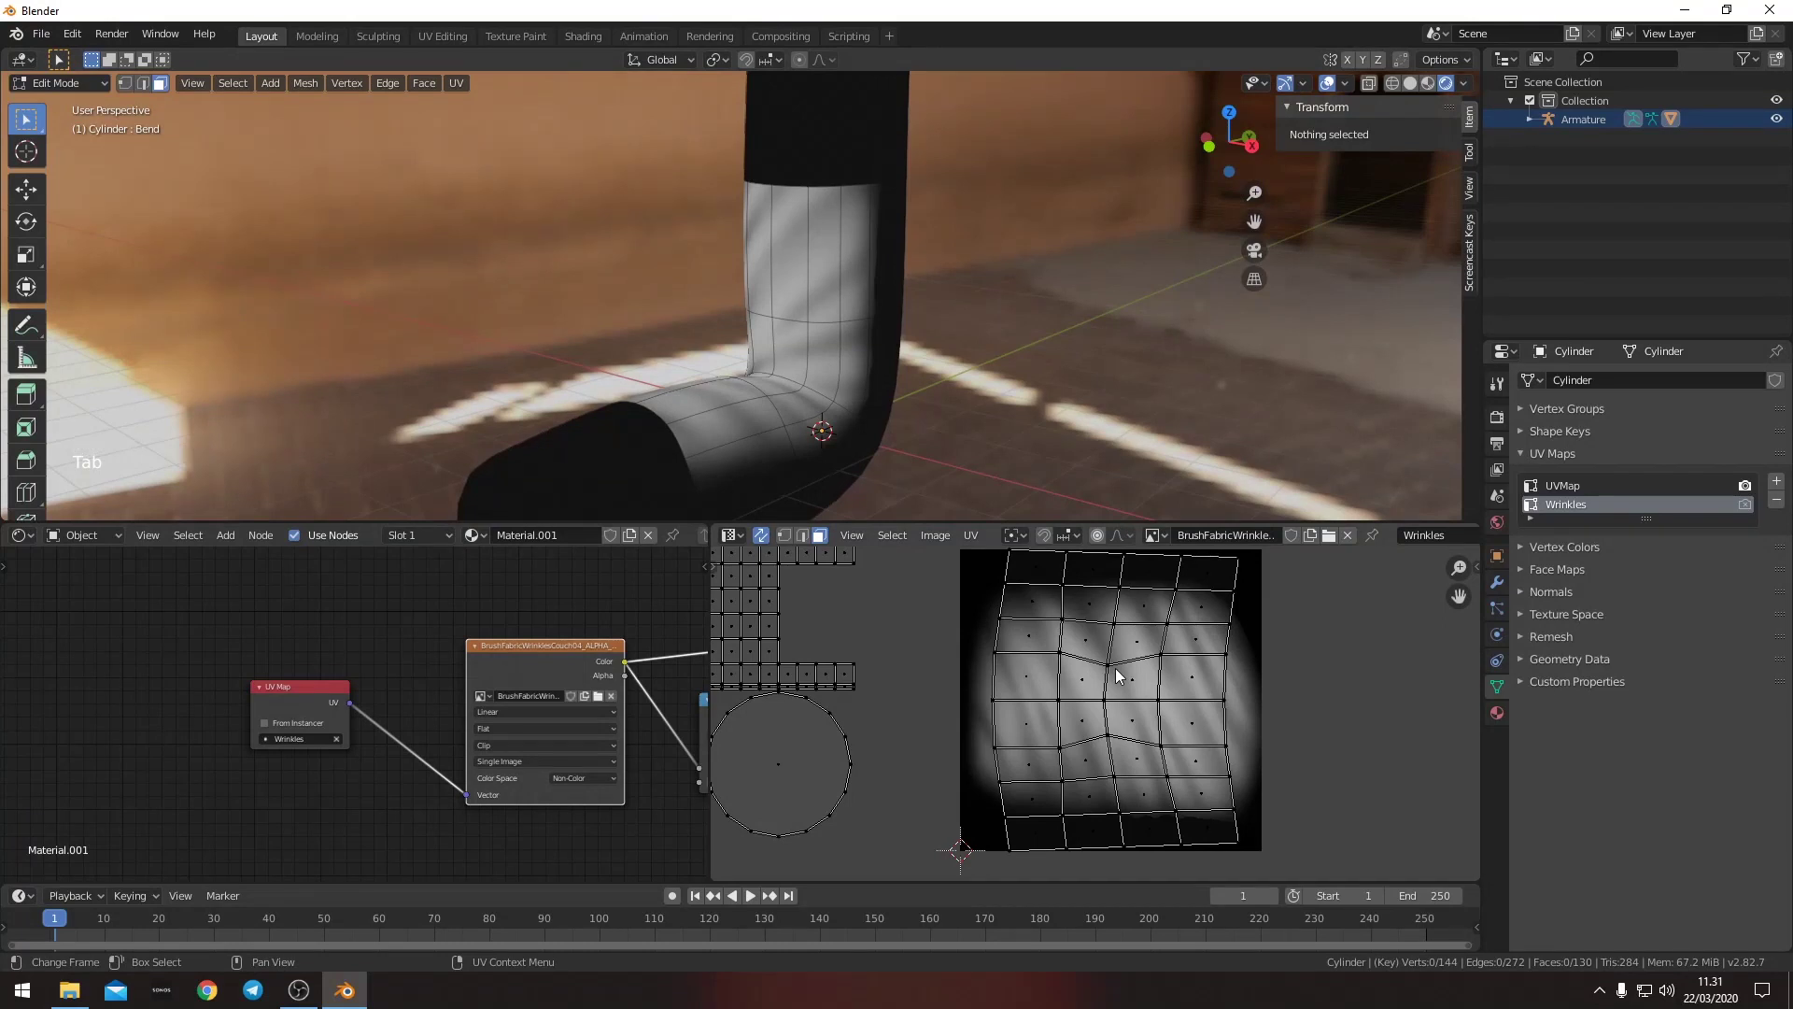
key("l")
key("g")
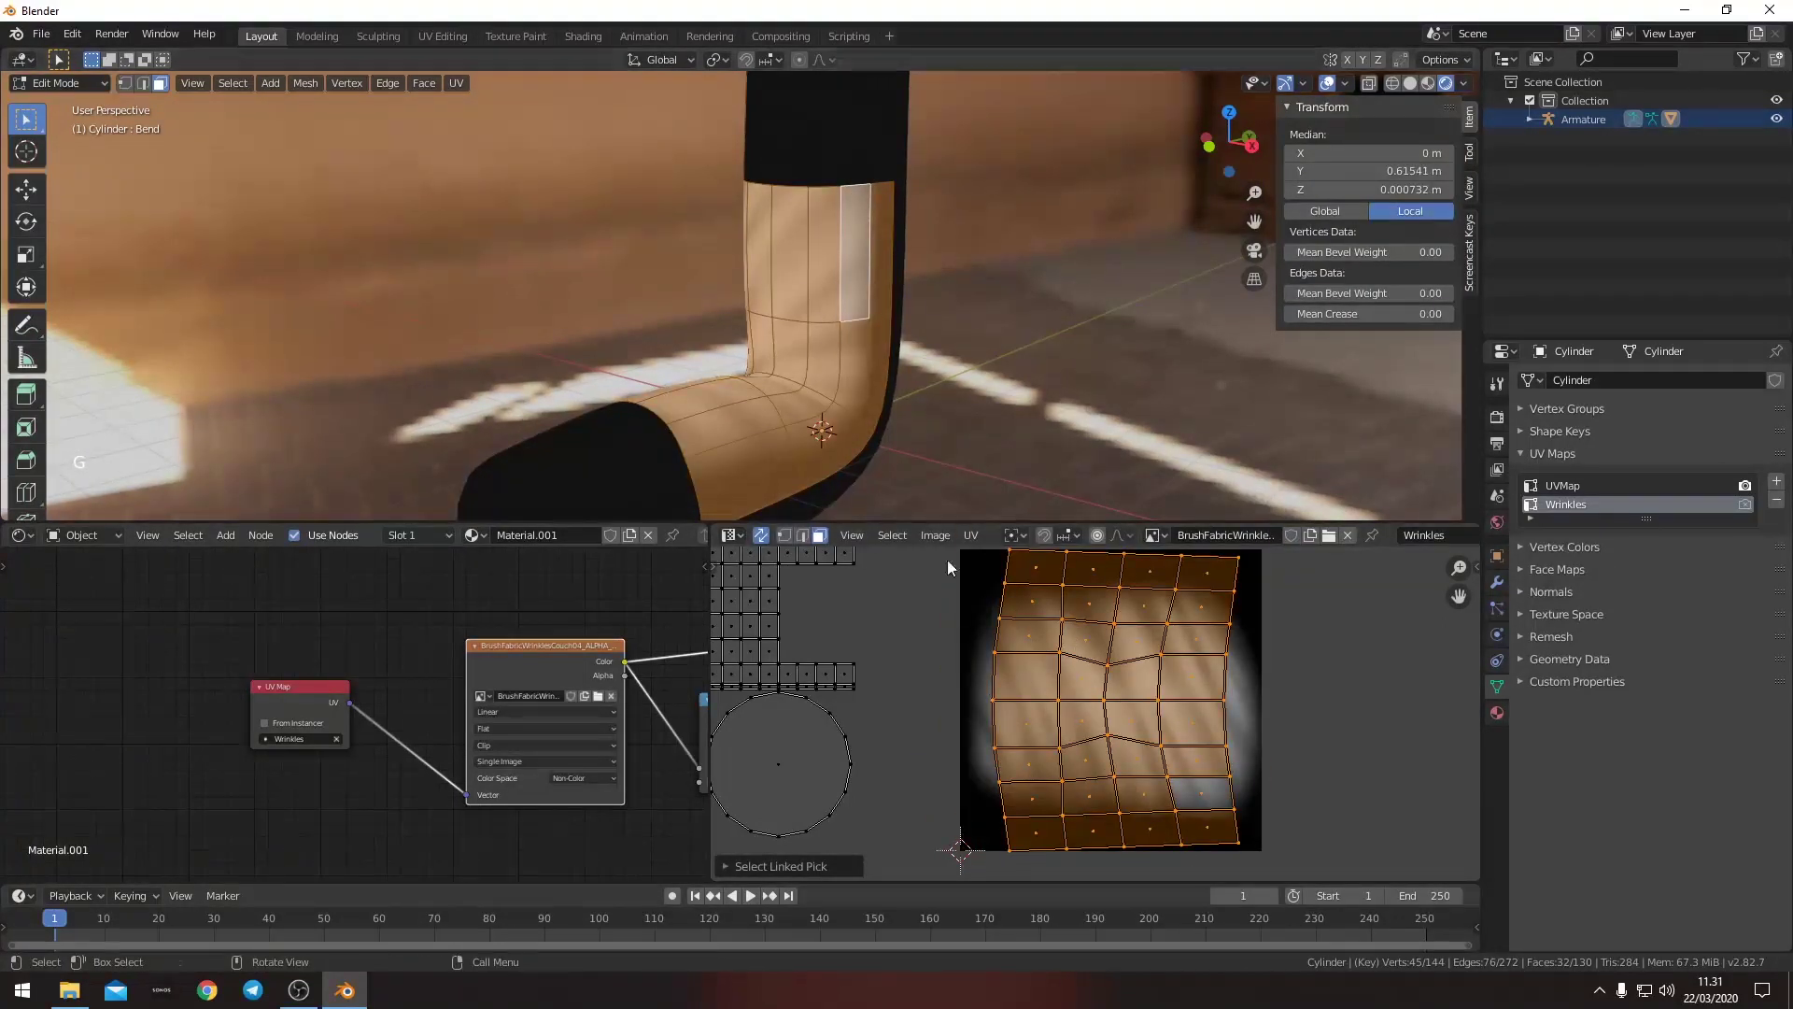
middle_click(1252, 691)
scroll("down", 3)
key("s")
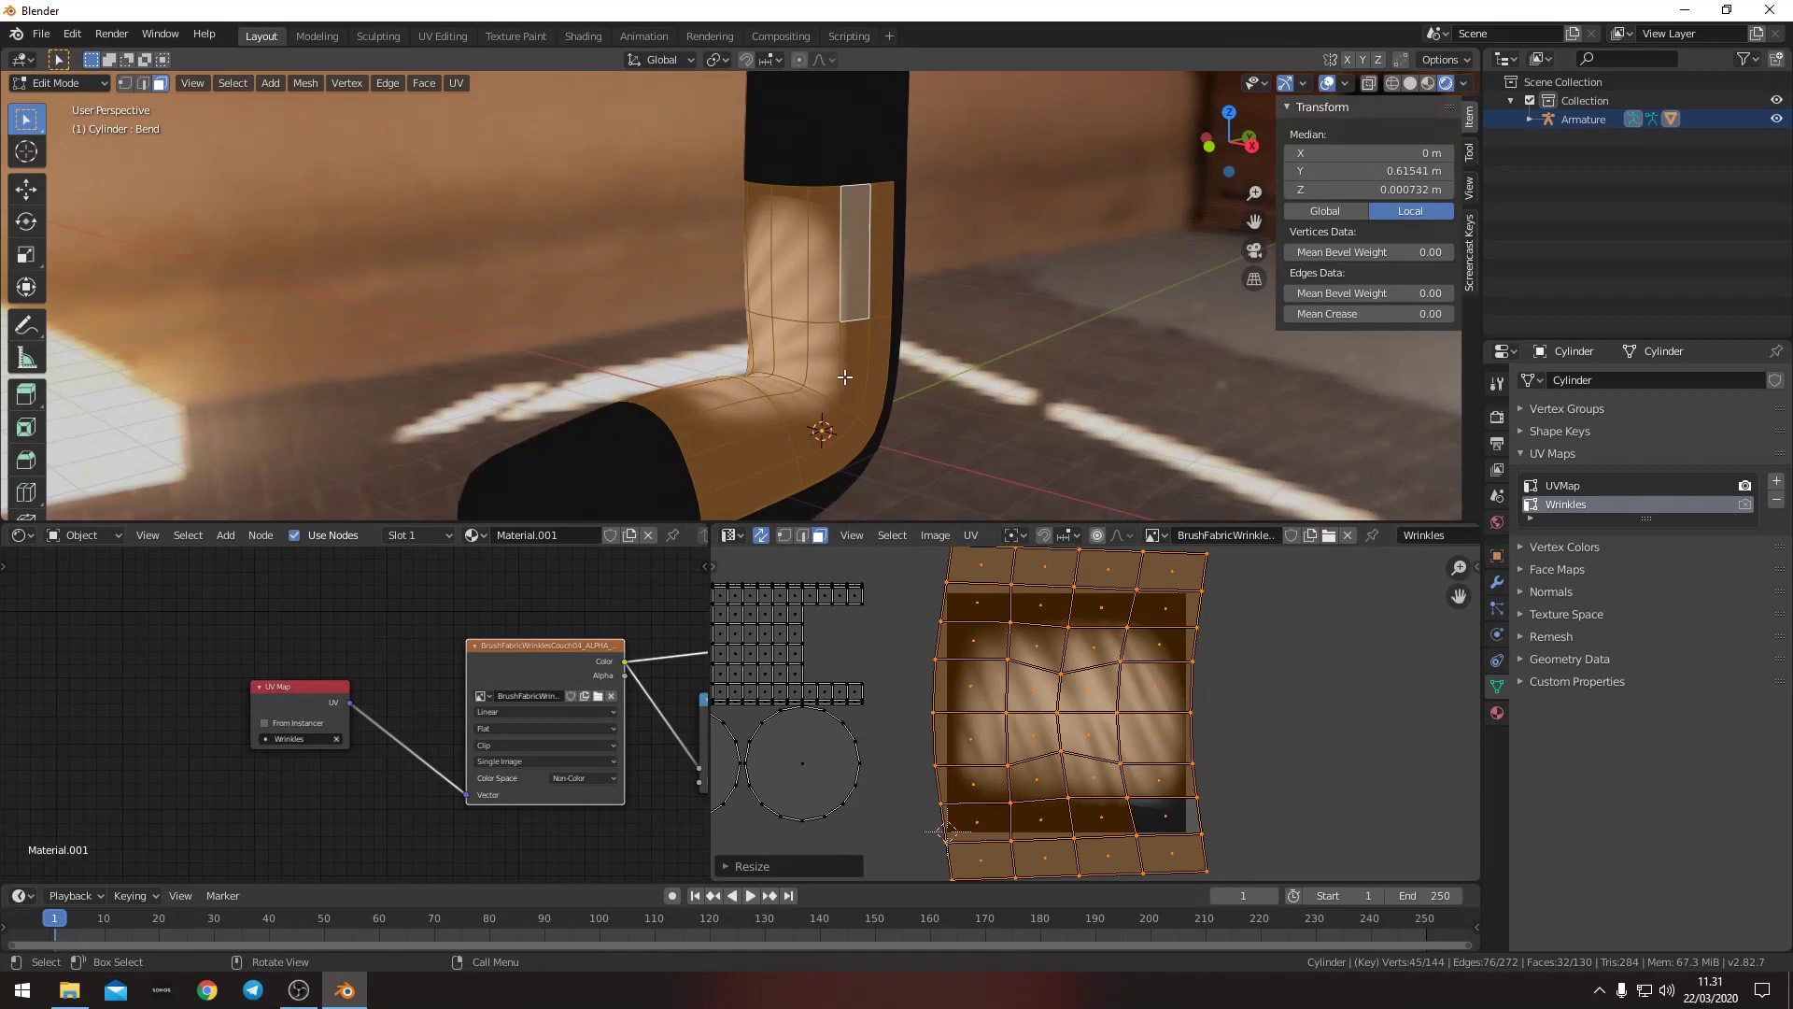
middle_click(1242, 717)
middle_click(1197, 721)
scroll("down", 3)
middle_click(1201, 695)
- Rotate, move and resize the island so the streaks sit inside the bend, then leave Edit Mode
key("s")
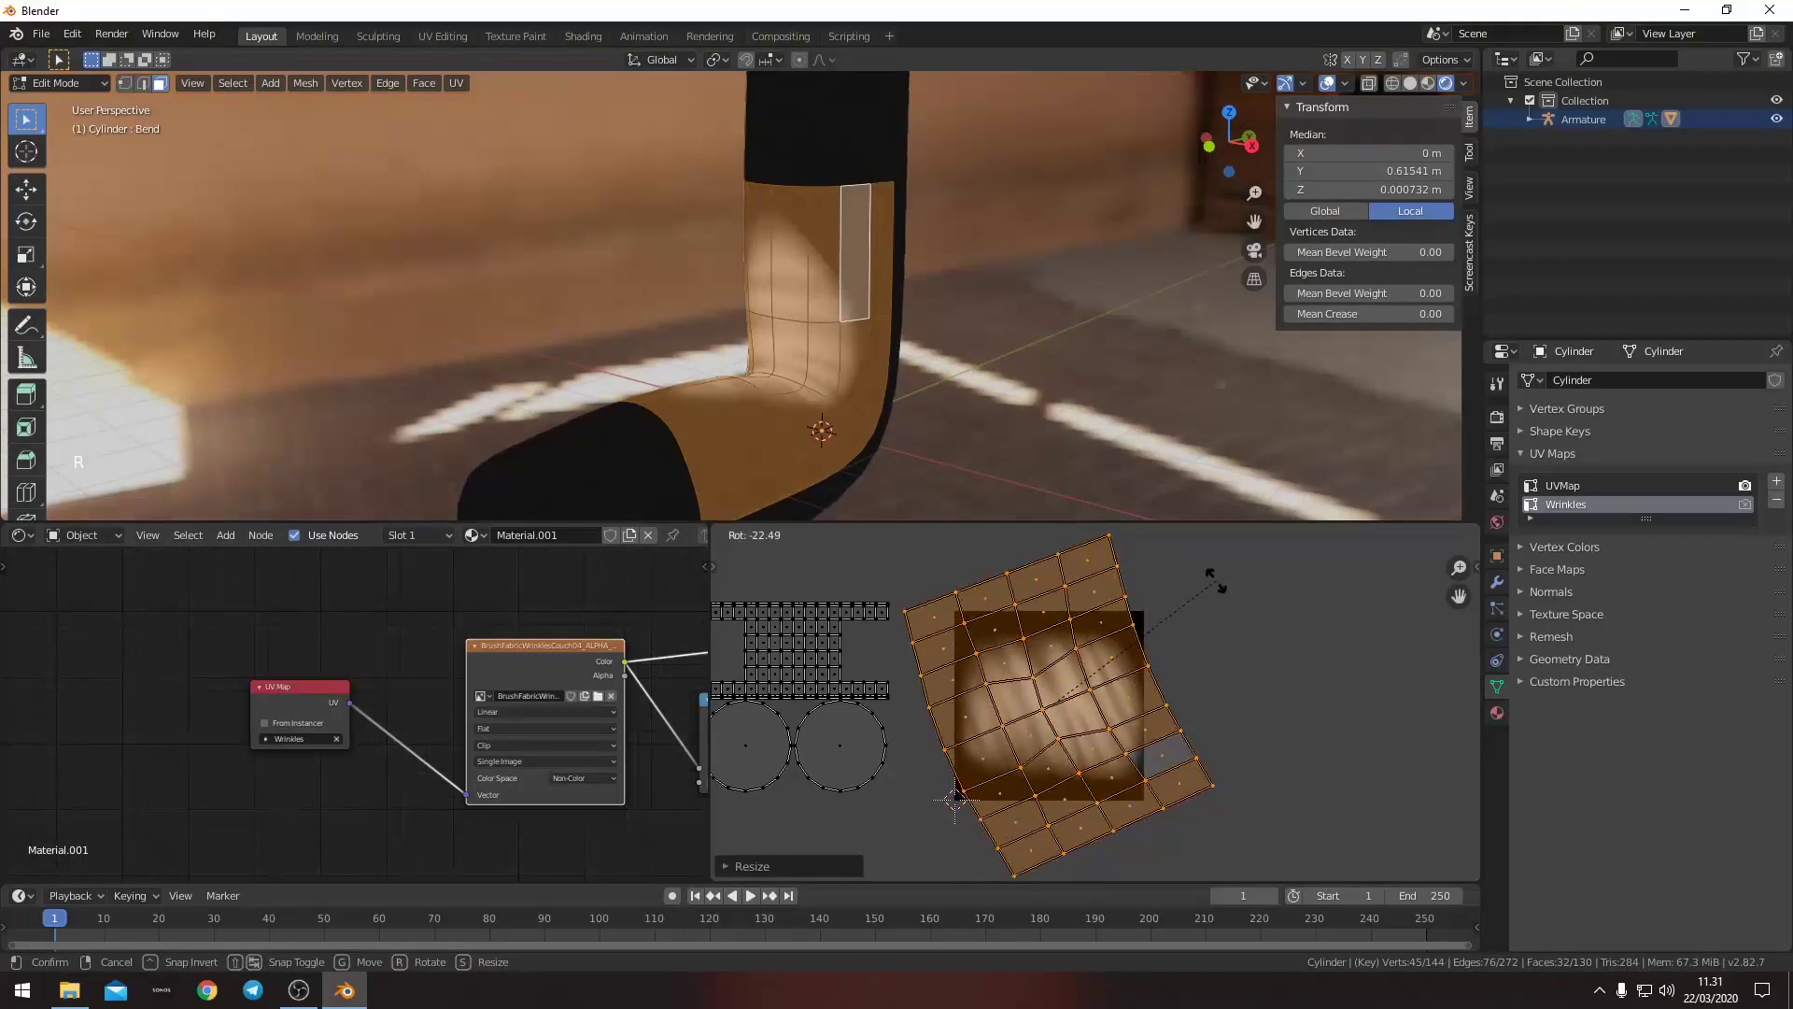
key("g")
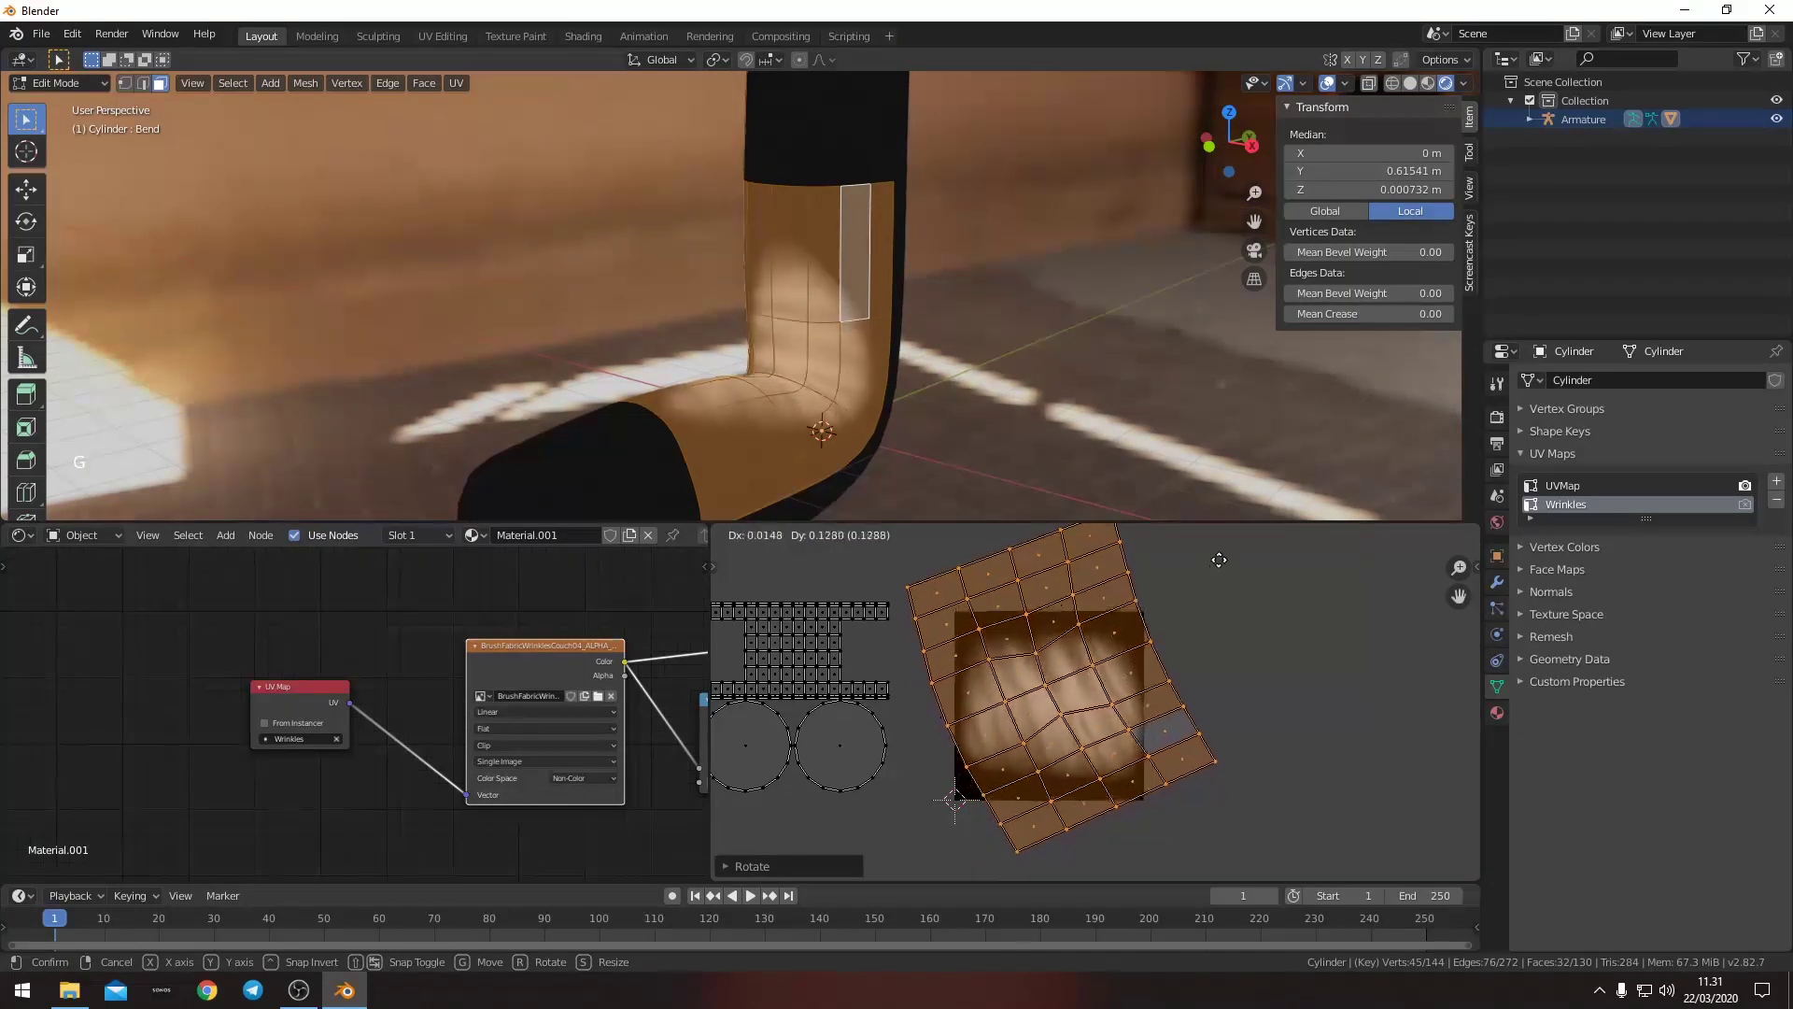
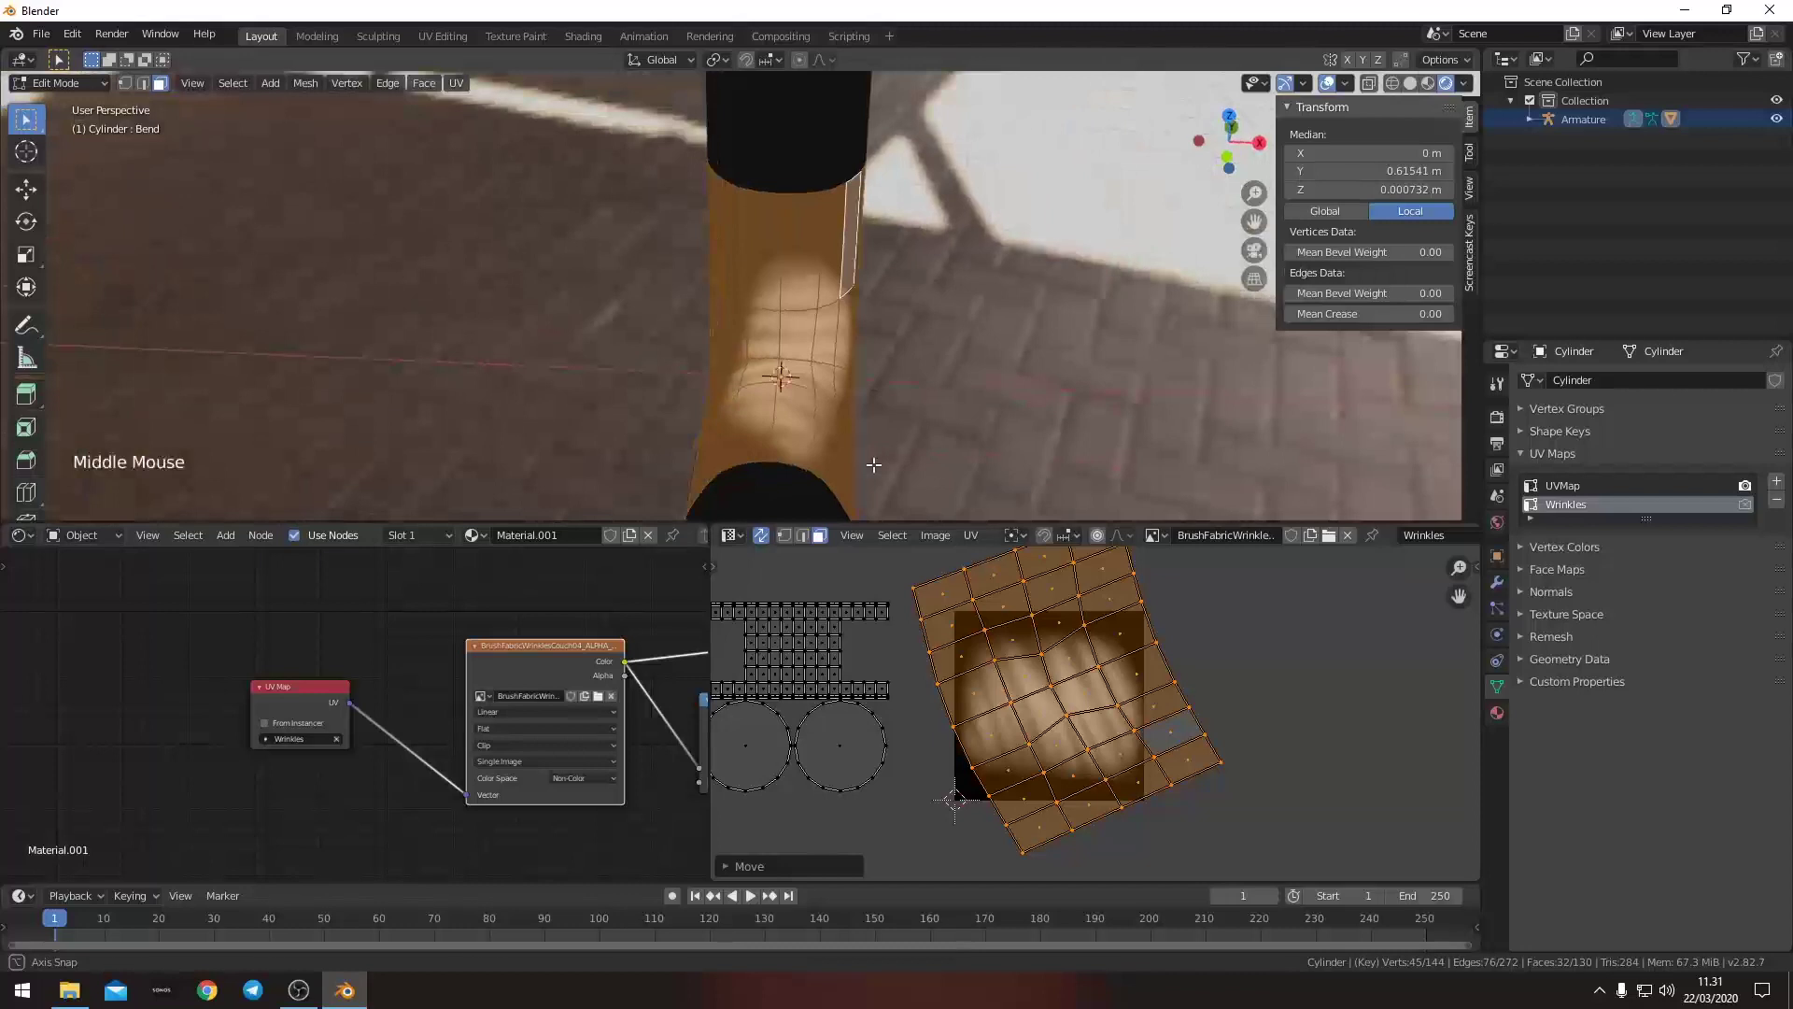
key("g")
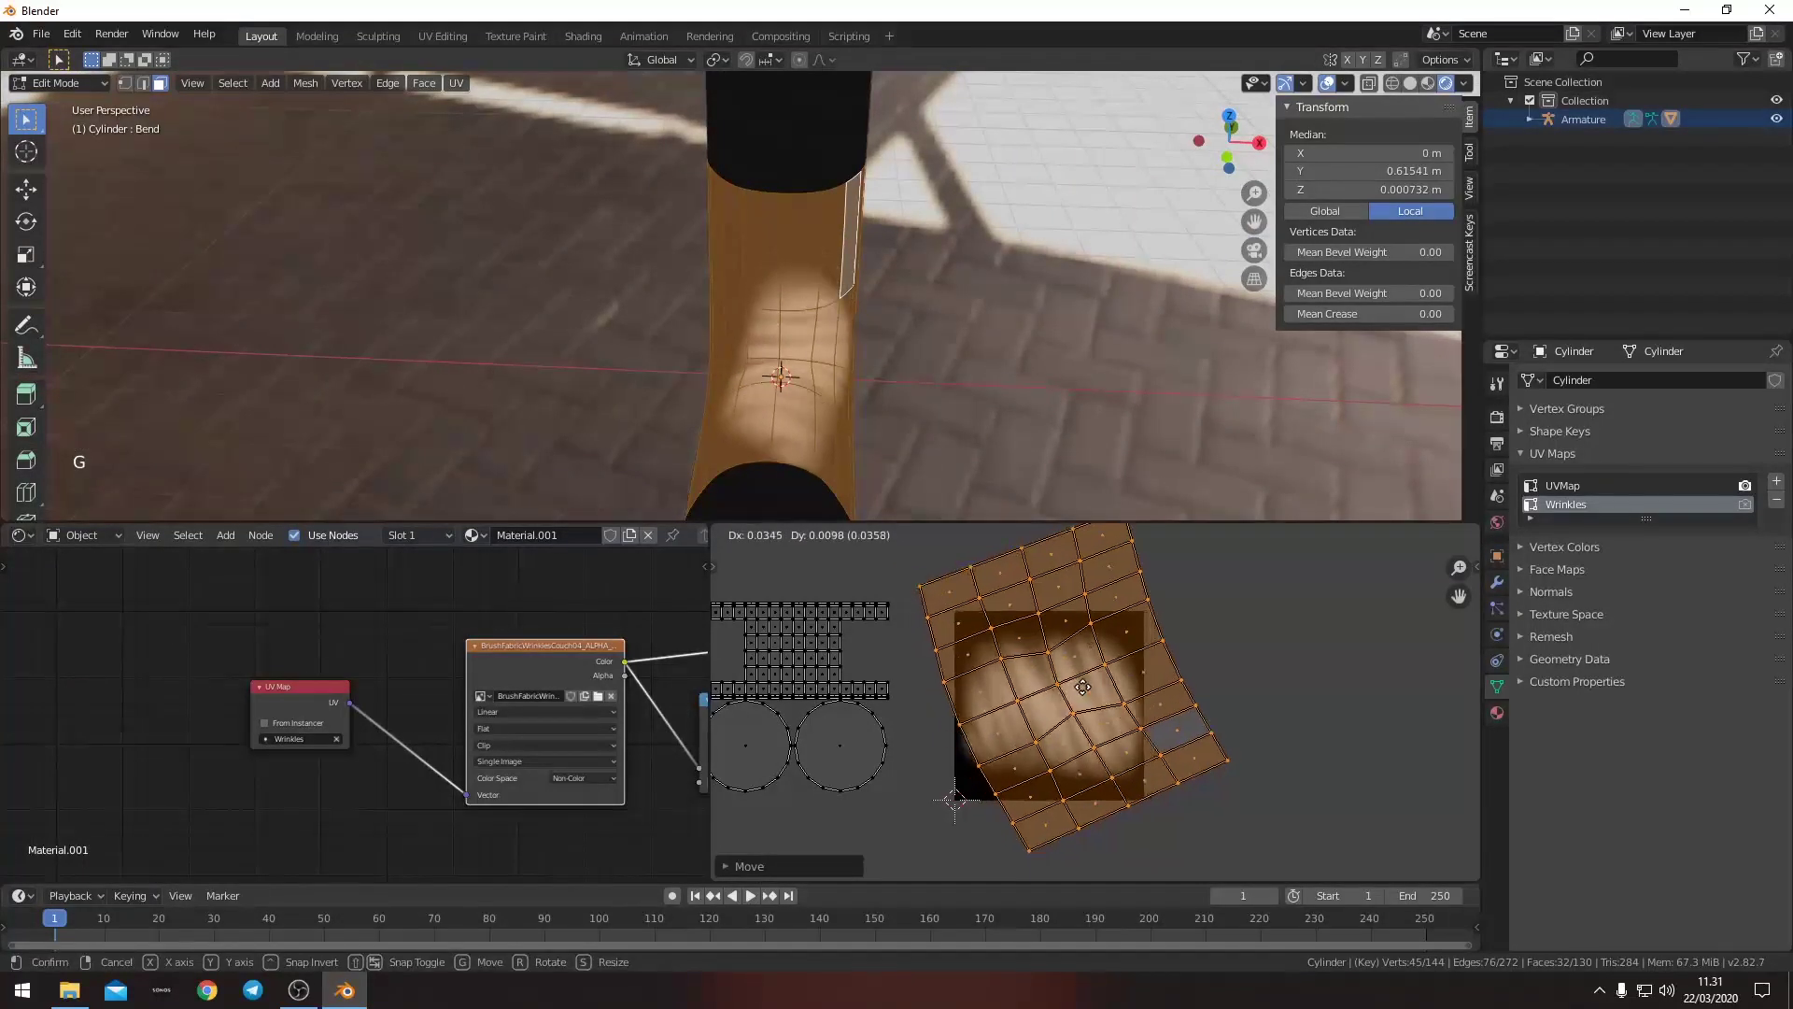
key("r")
key("g")
key("s")
key("g")
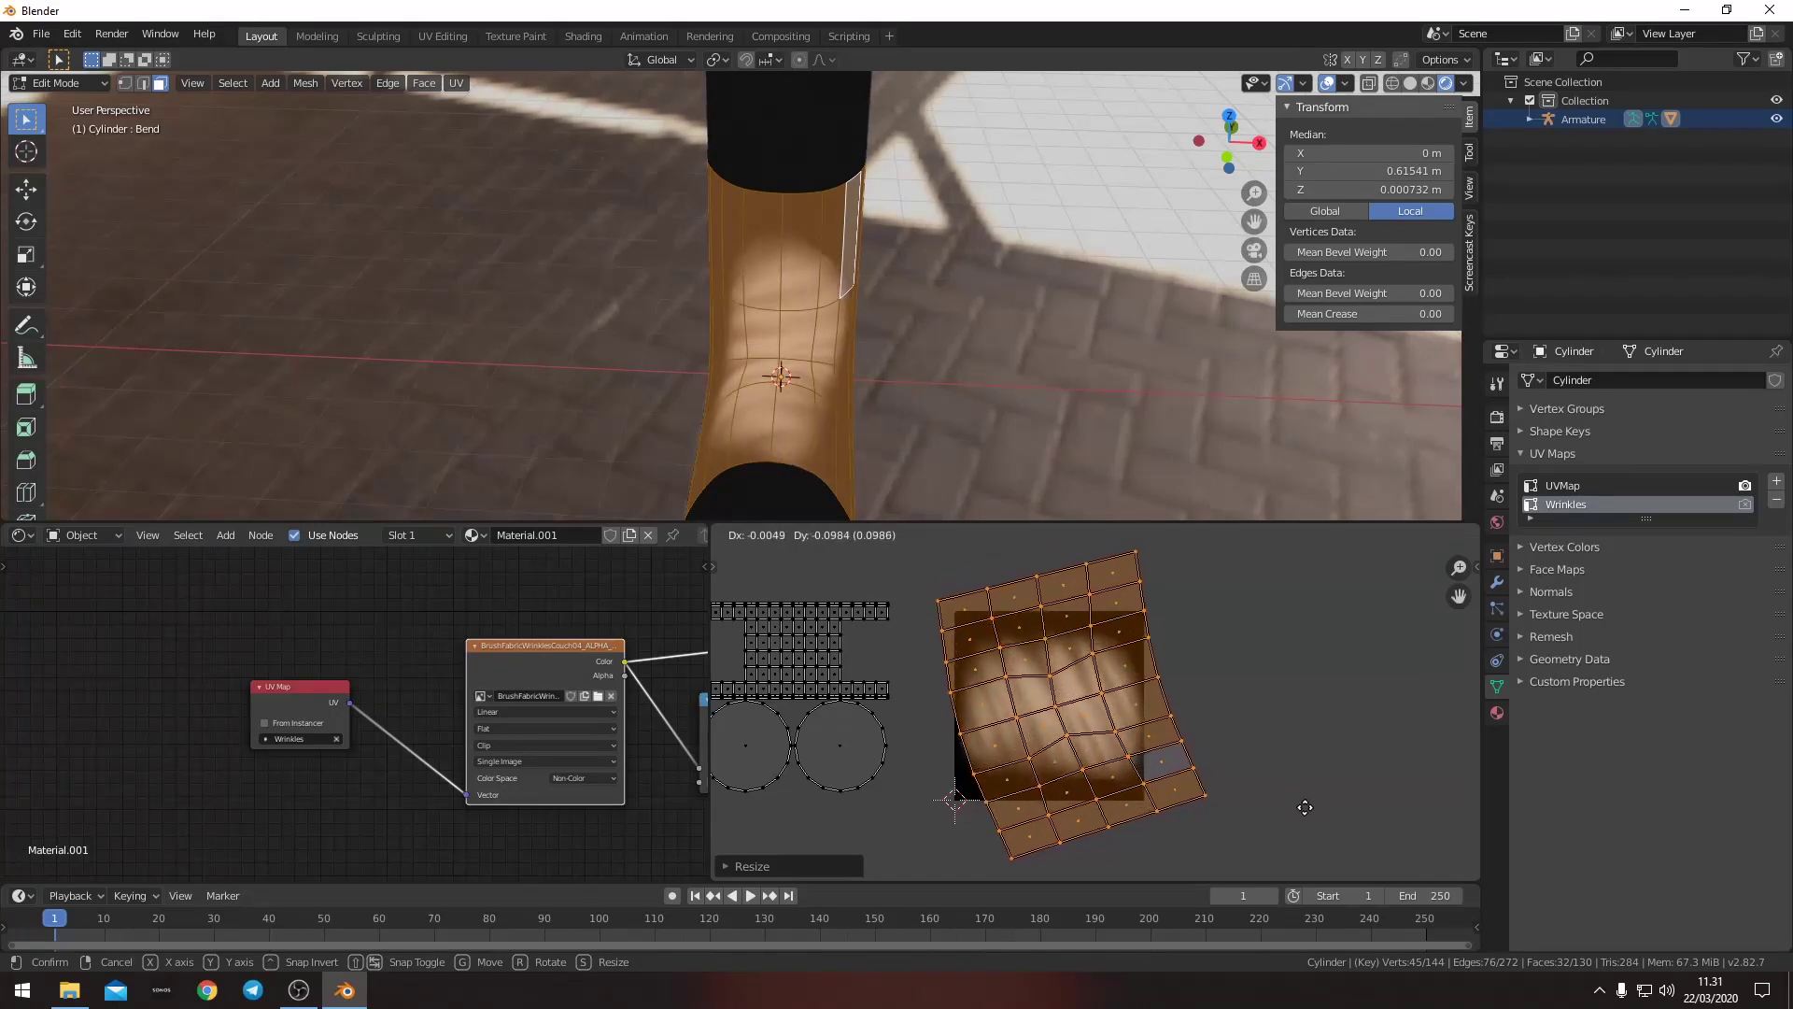
key("Tab")
middle_click(934, 422)
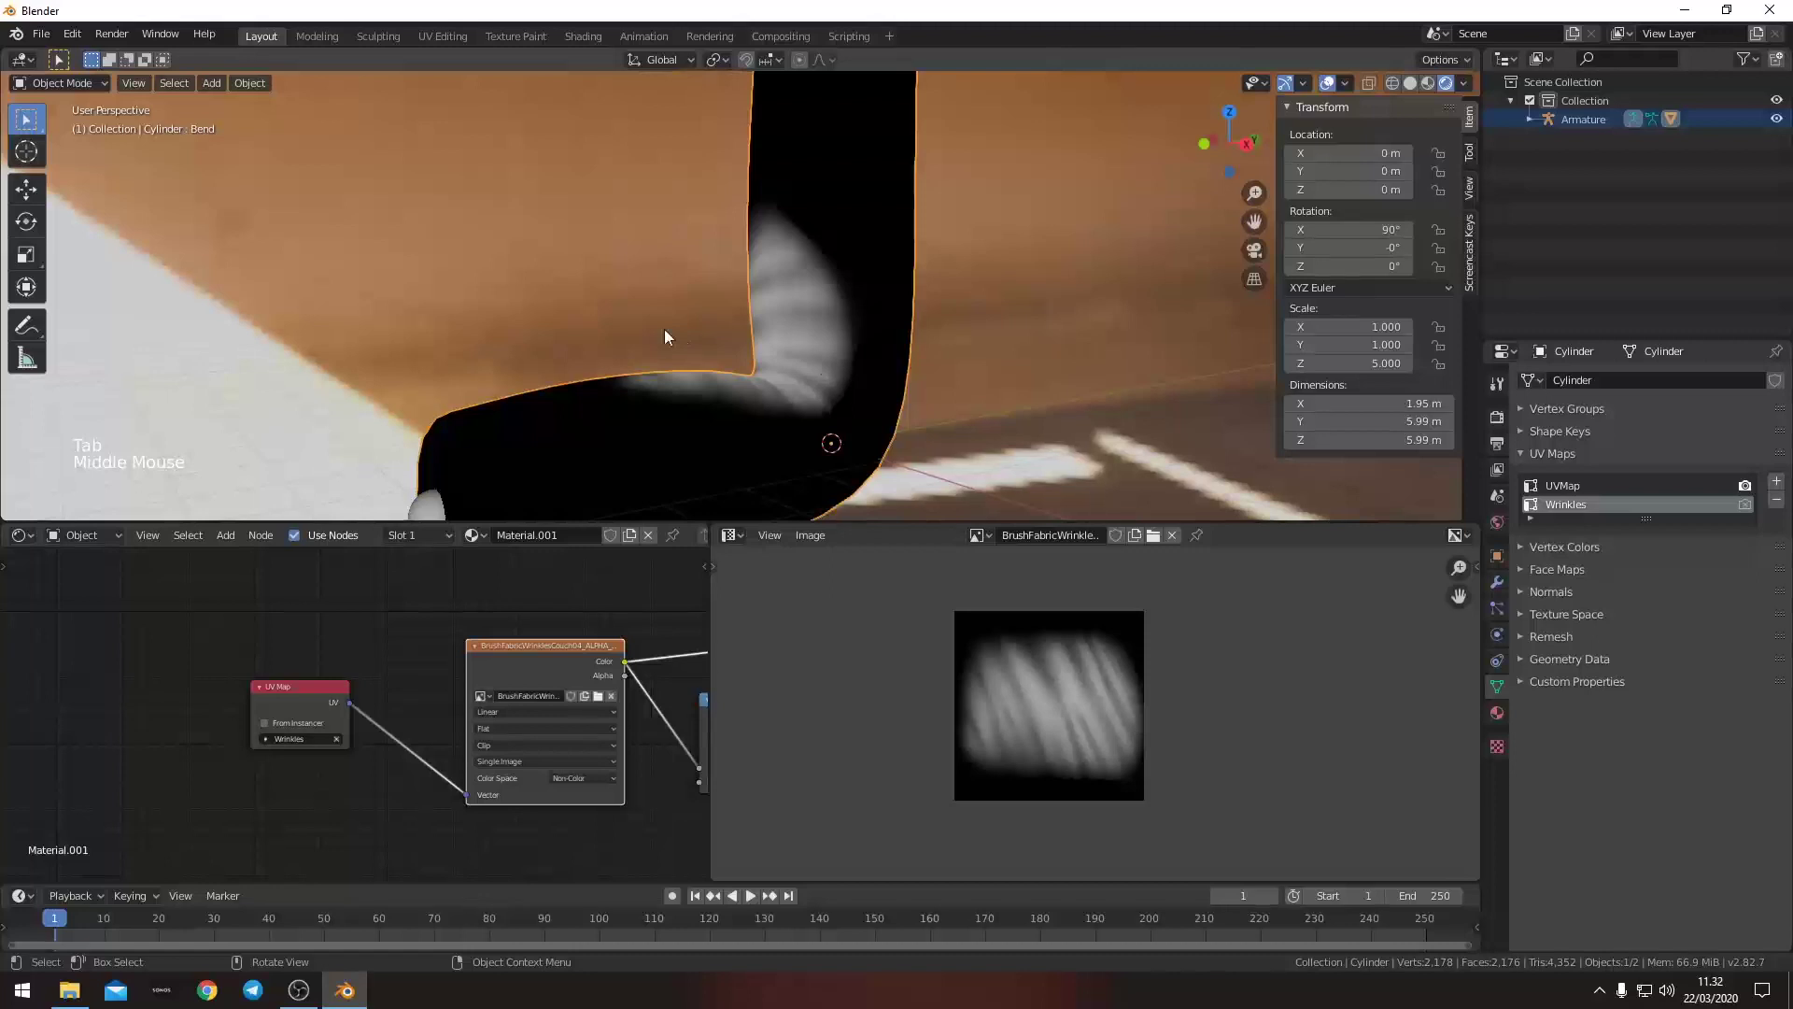
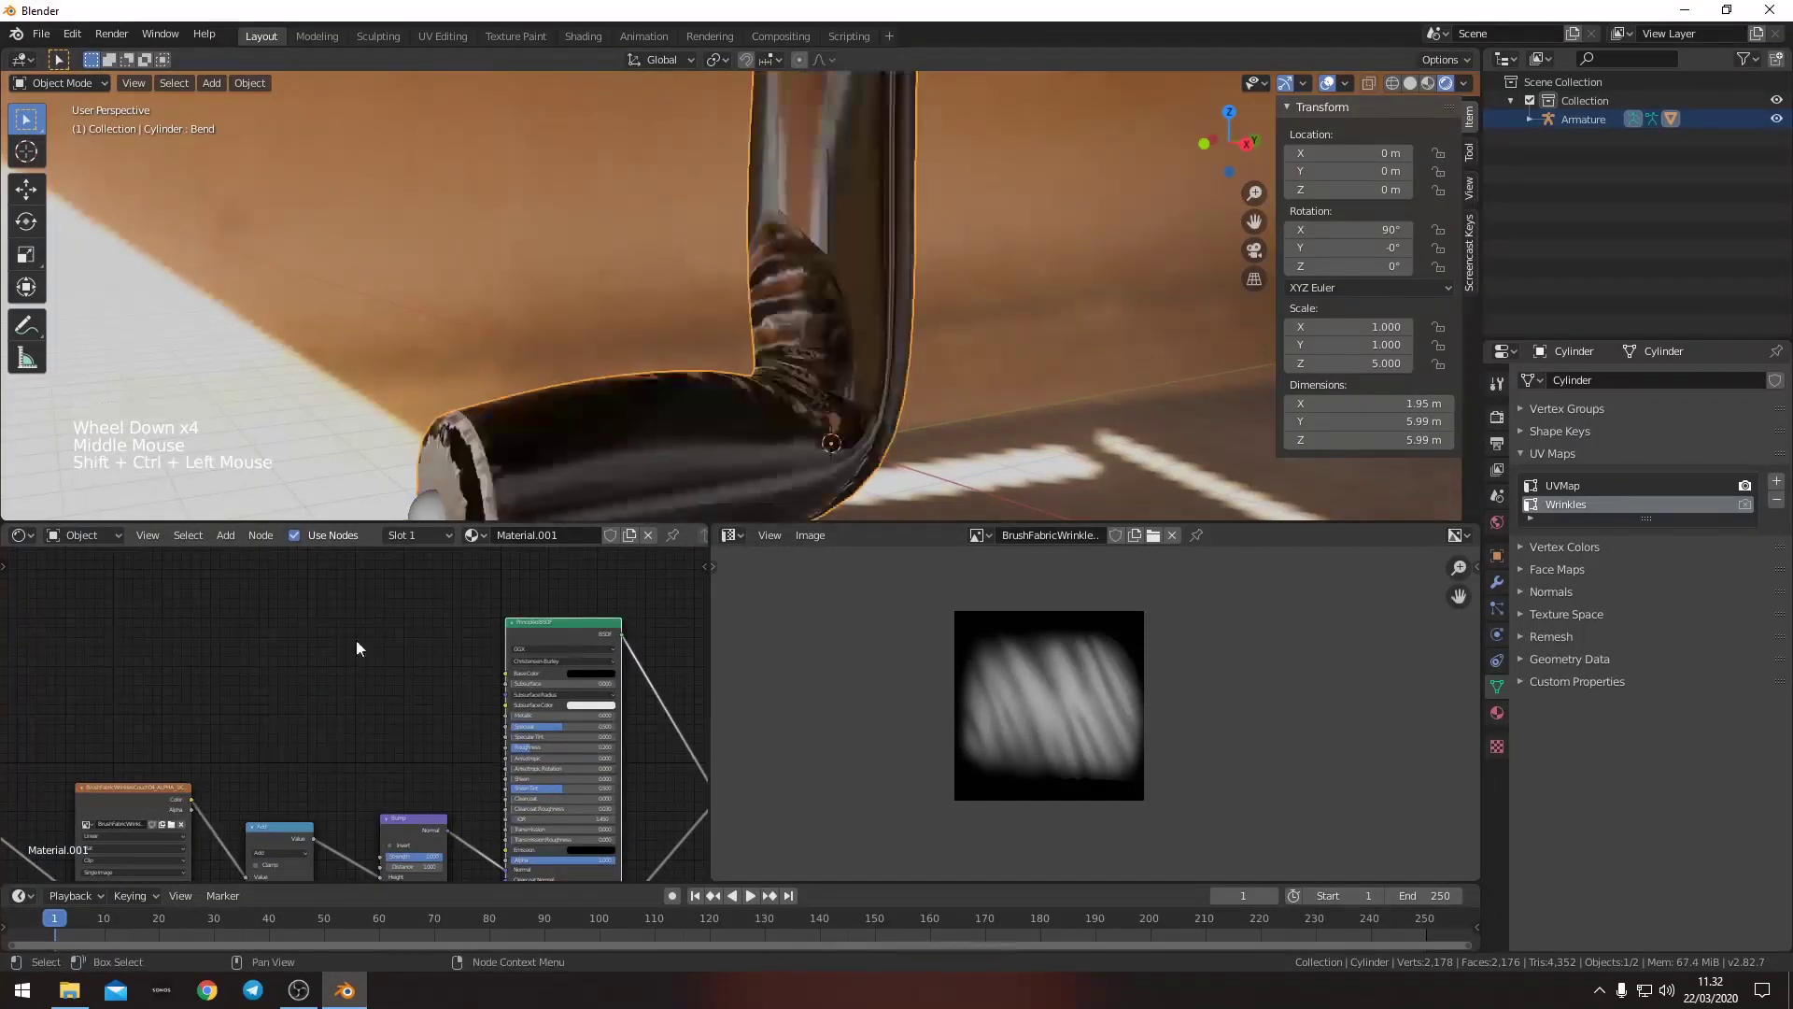
- Orbit the rendered viewport around the glossy wrinkled bend
middle_click(683, 386)
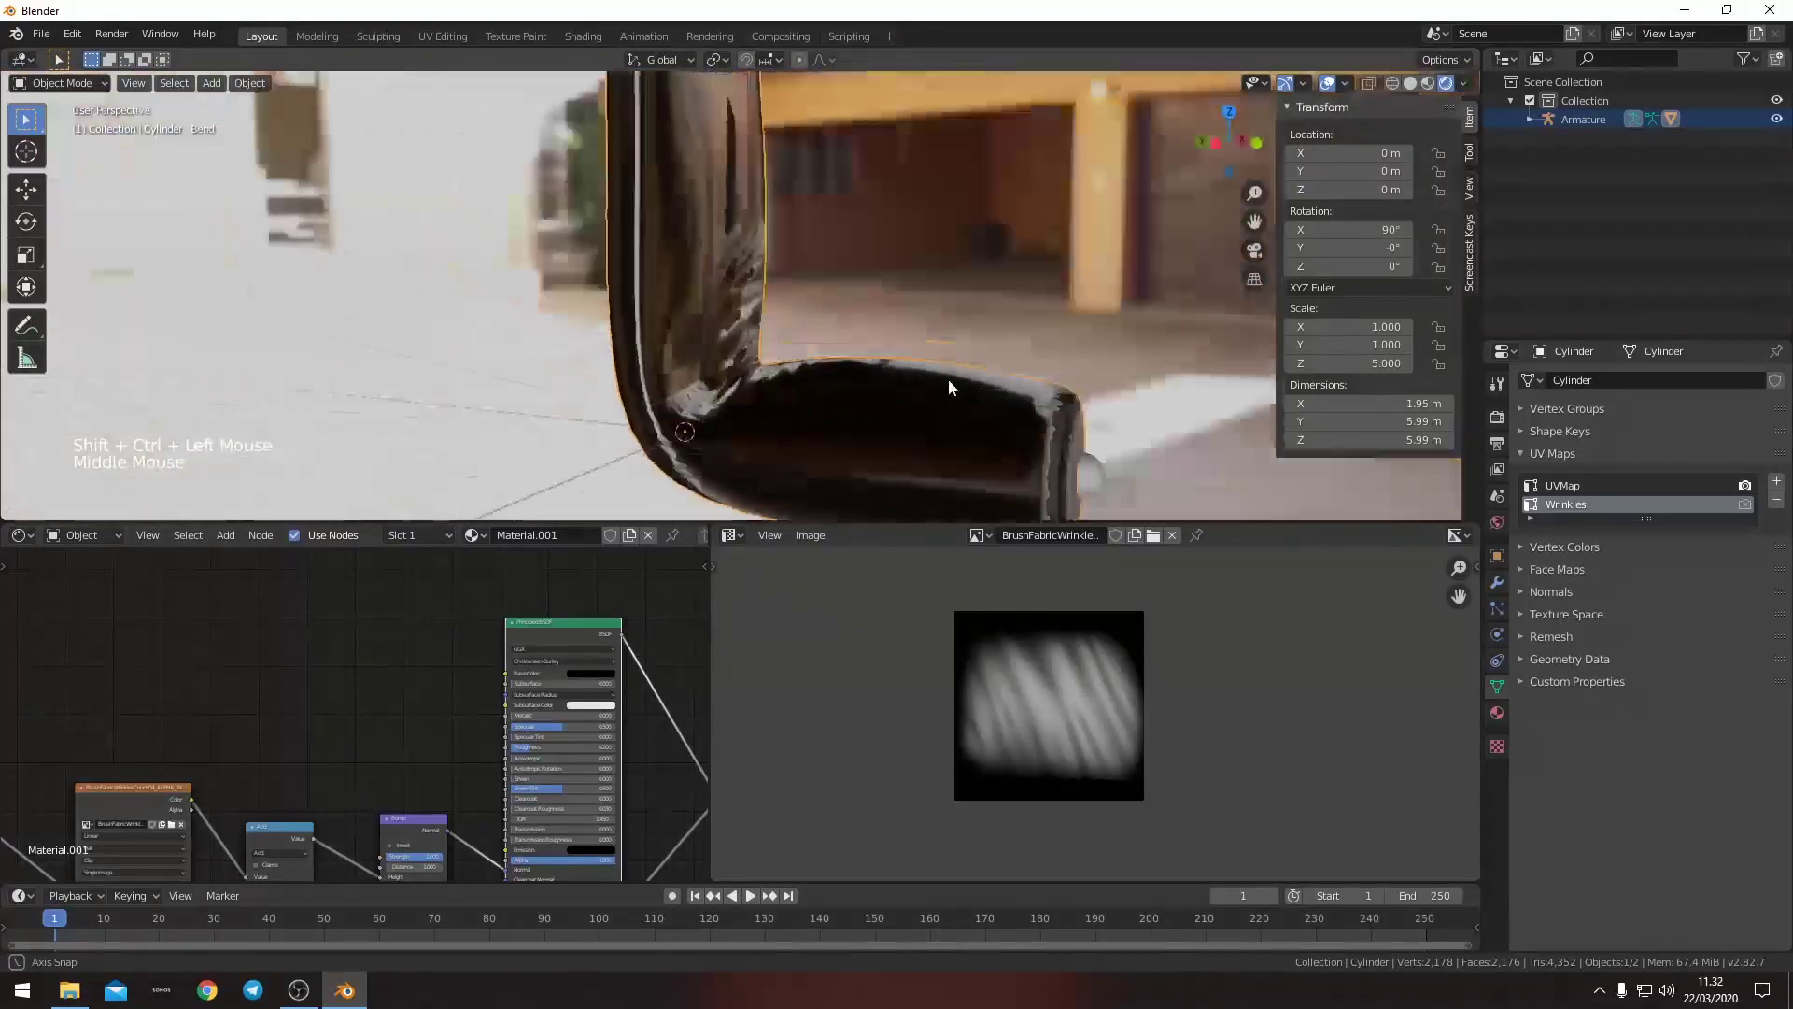
scroll("up", 3)
middle_click(877, 384)
right_click(820, 402)
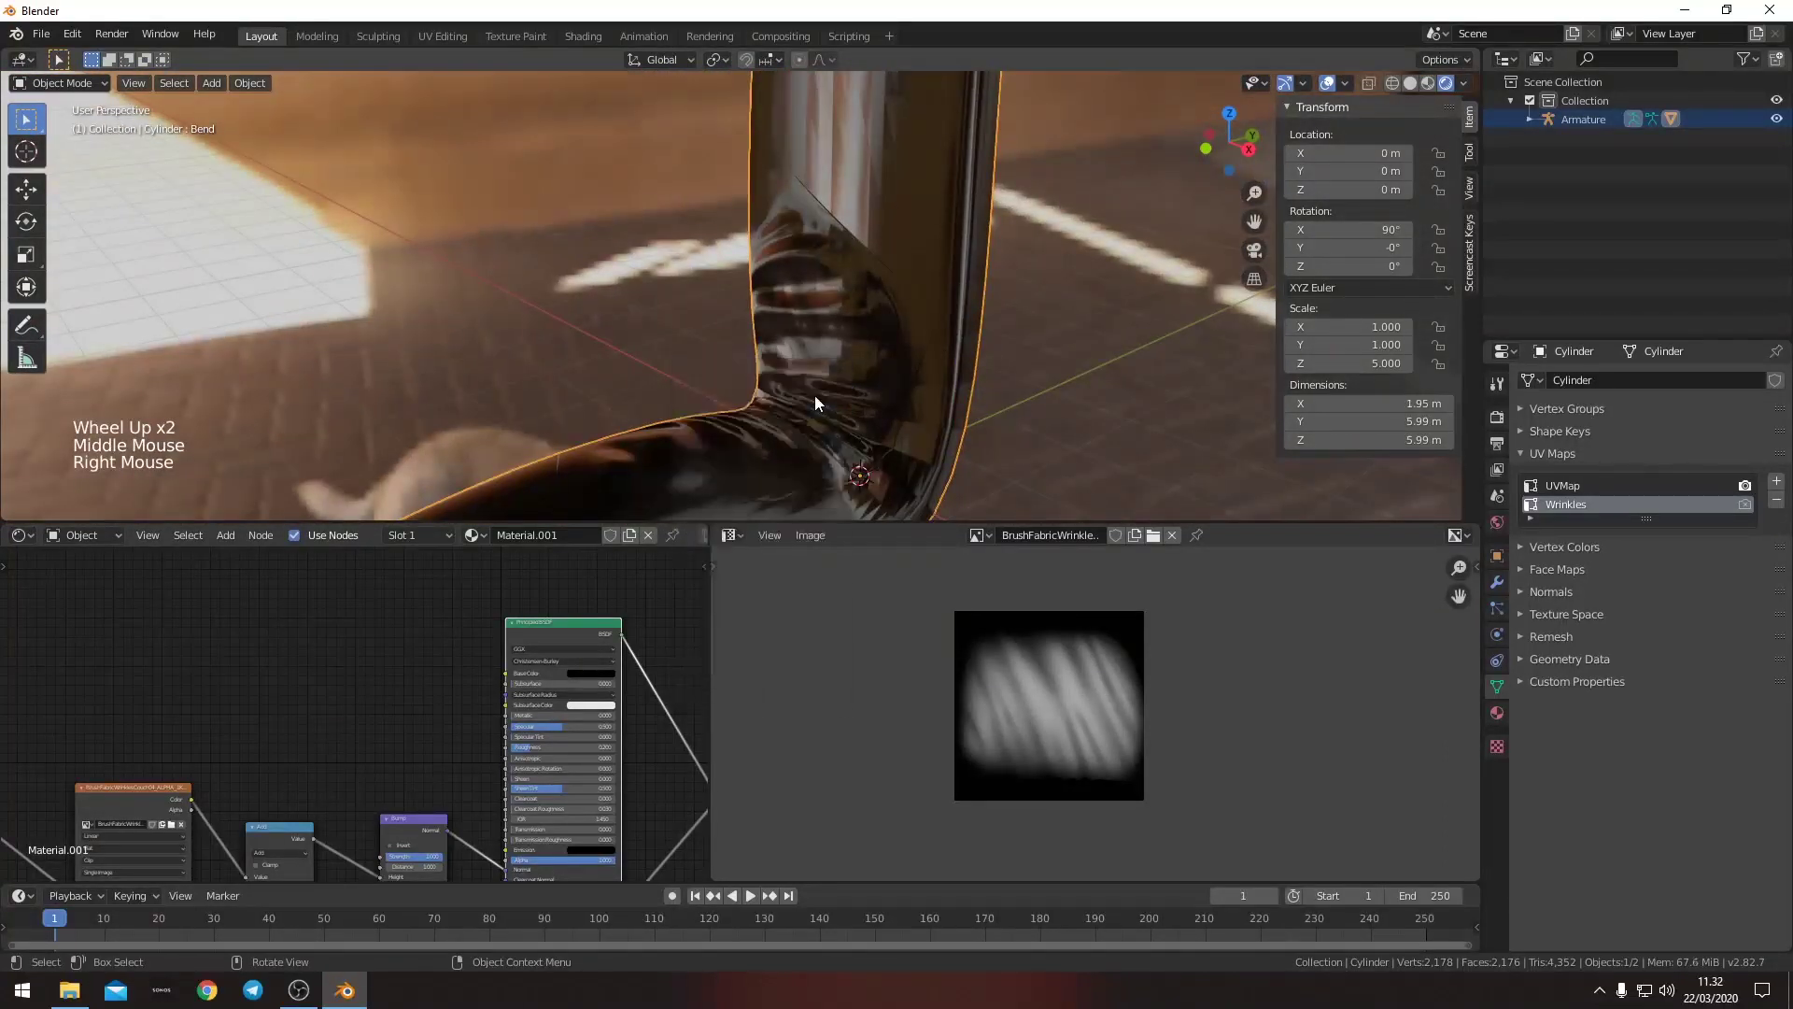
scroll("down", 3)
middle_click(730, 408)
right_click(812, 413)
middle_click(812, 414)
scroll("down", 3)
middle_click(840, 420)
middle_click(761, 419)
middle_click(786, 444)
middle_click(790, 393)
middle_click(814, 334)
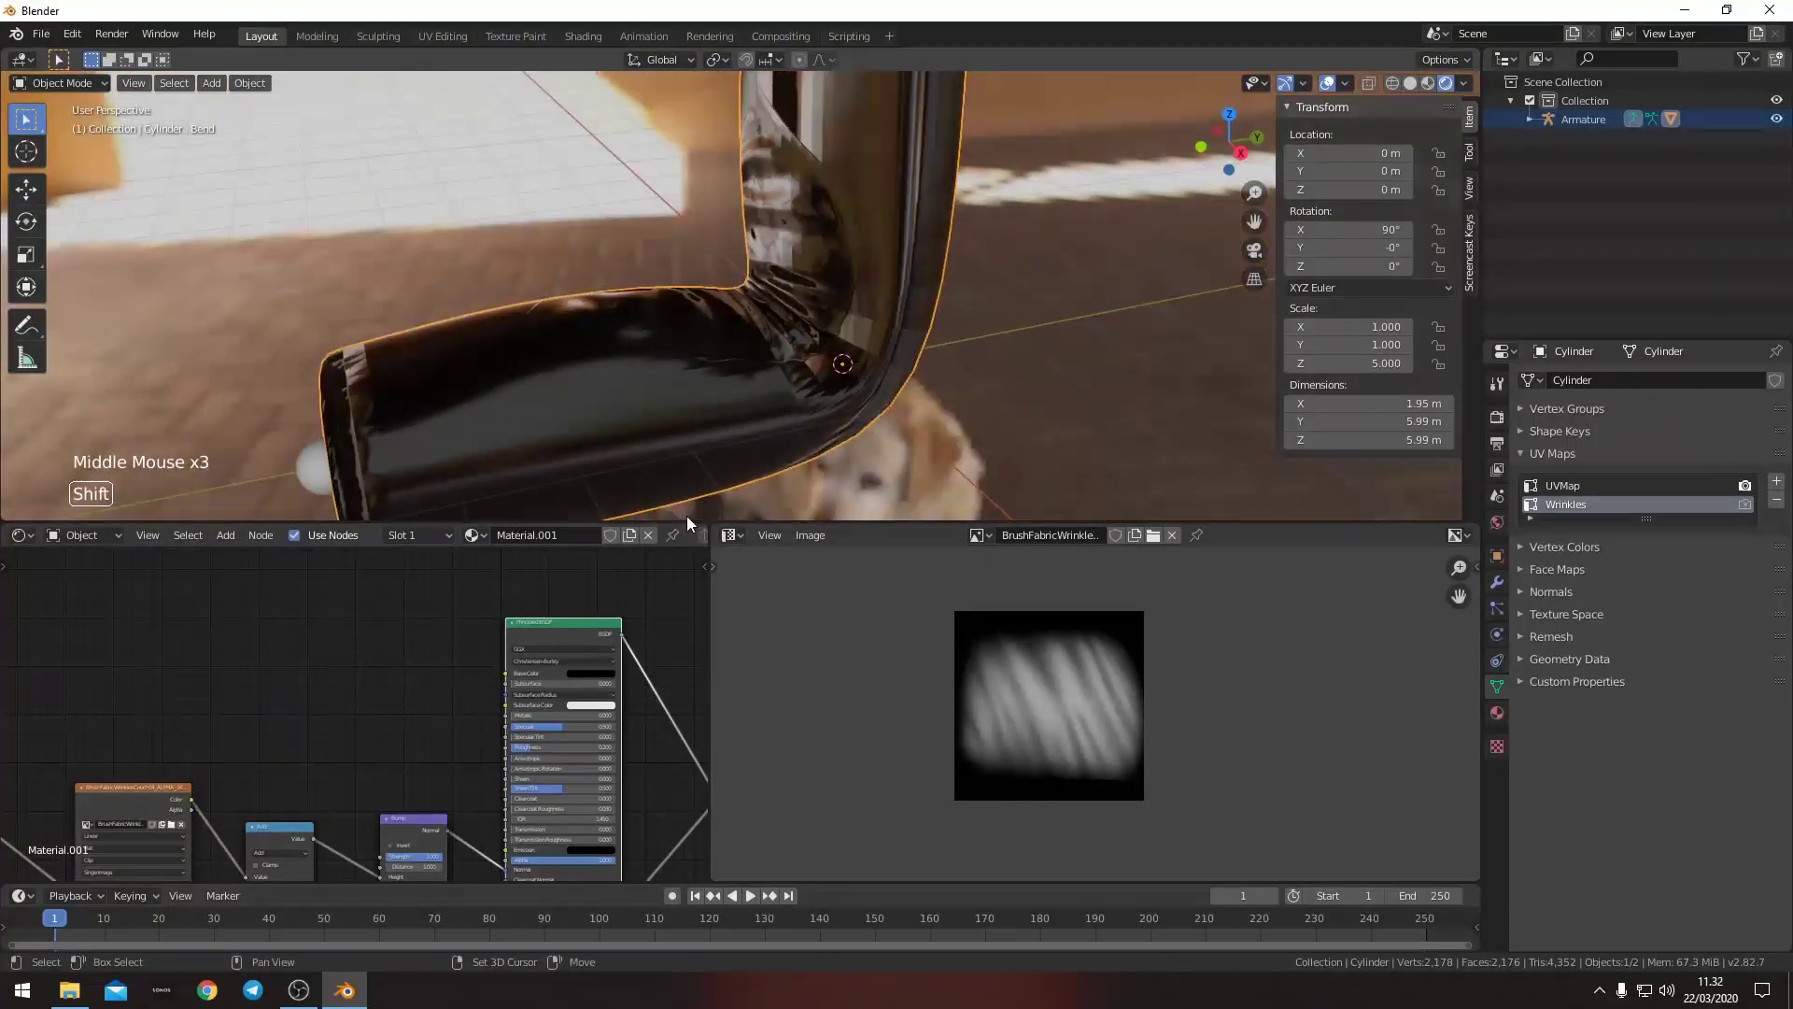
middle_click(630, 667)
- Preview the bend with the Cycles render engine, then set the engine back to Eevee
left_click(1502, 414)
left_click(1684, 387)
middle_click(819, 333)
middle_click(731, 326)
middle_click(728, 378)
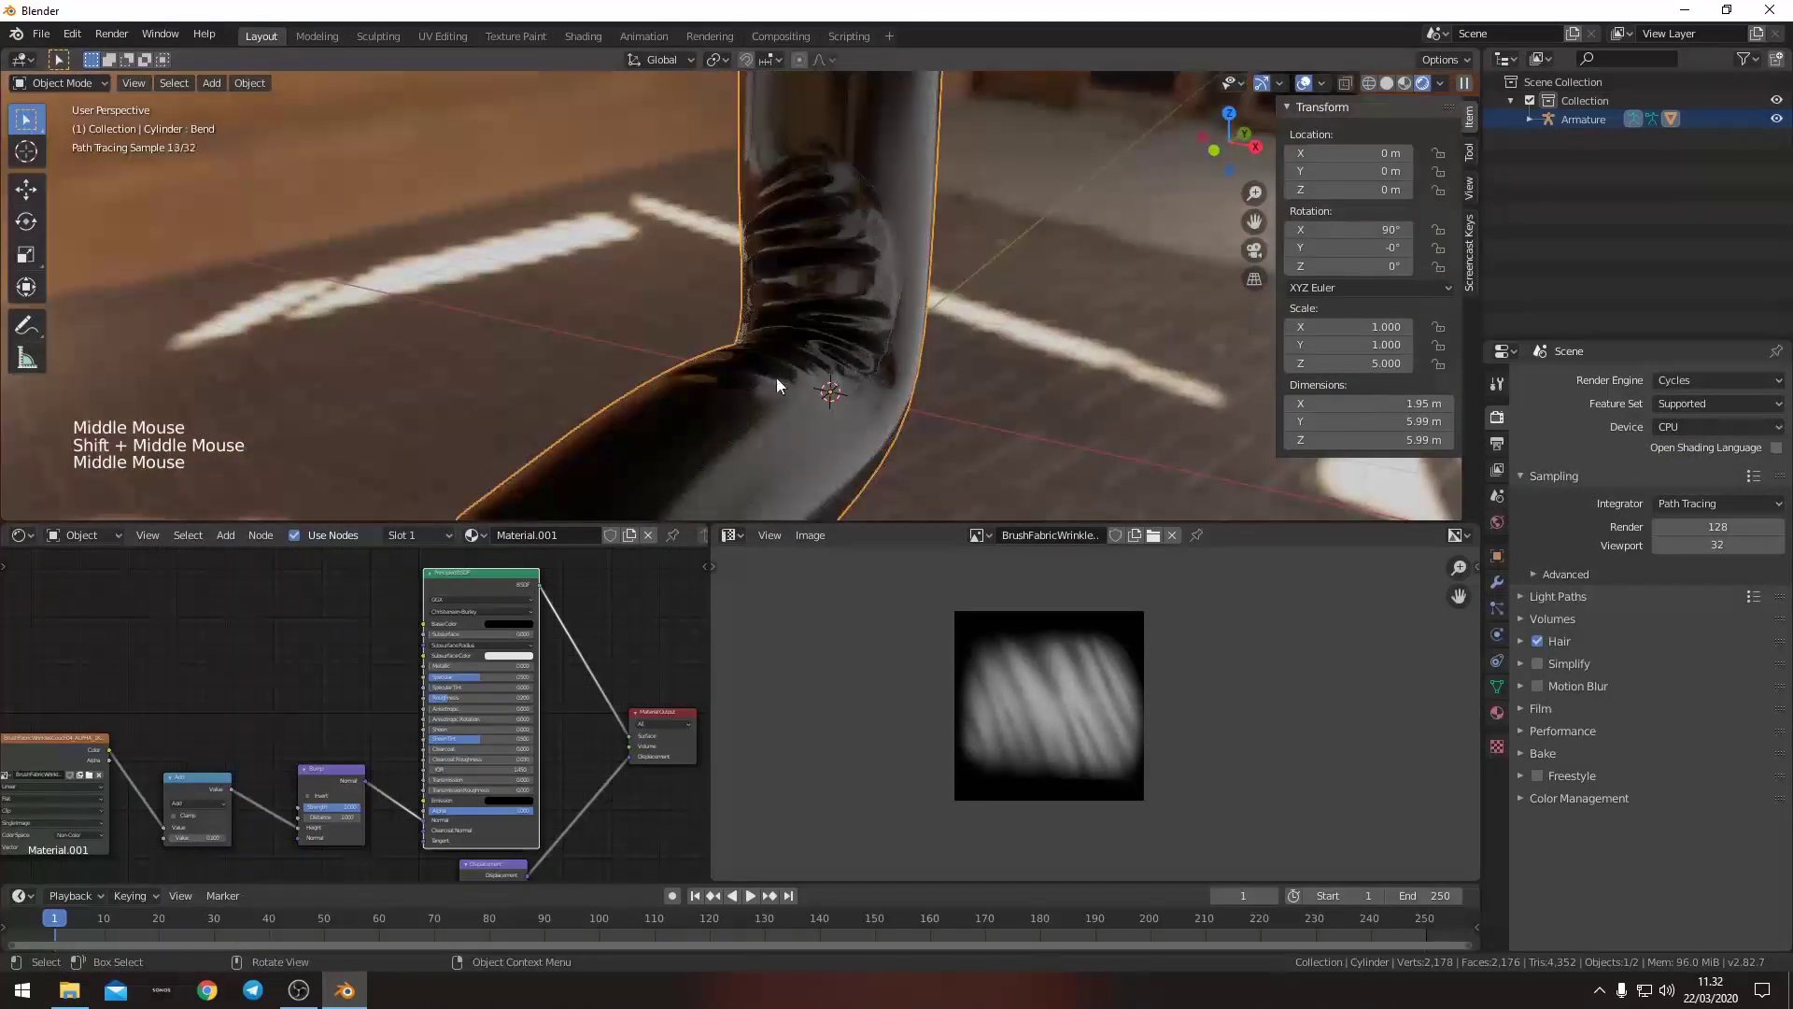
left_click(1684, 387)
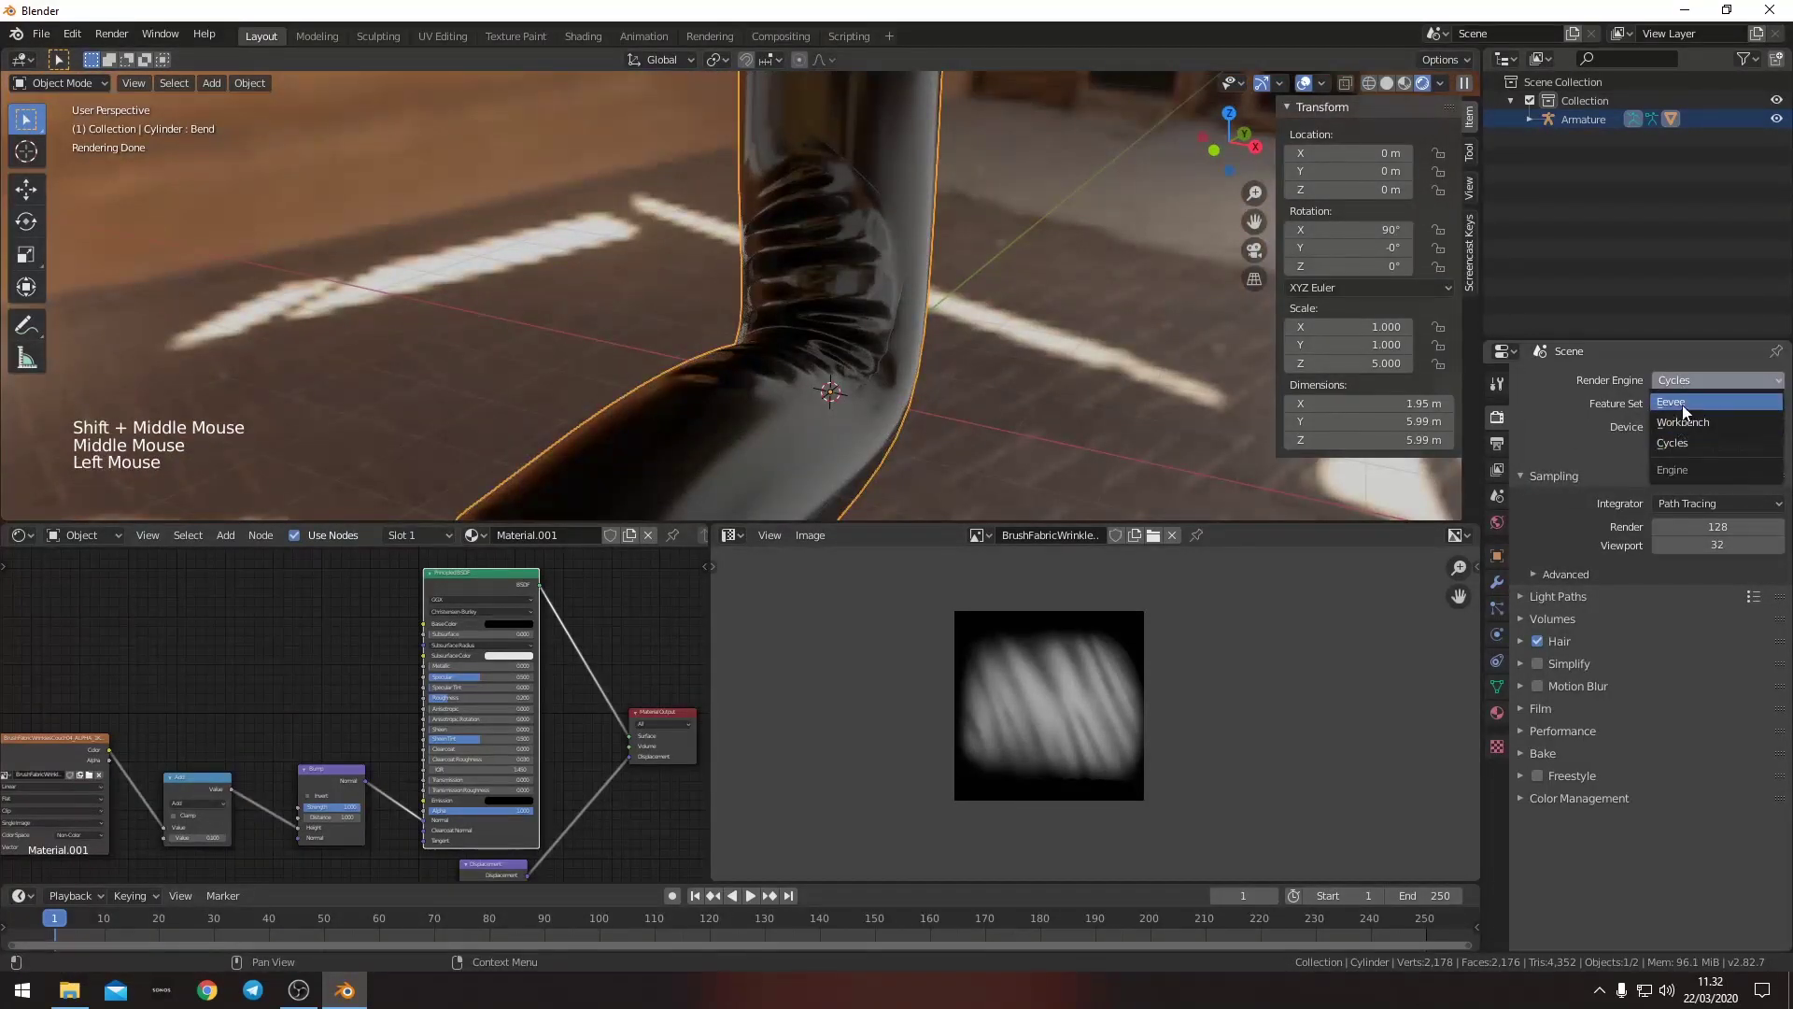
middle_click(882, 392)
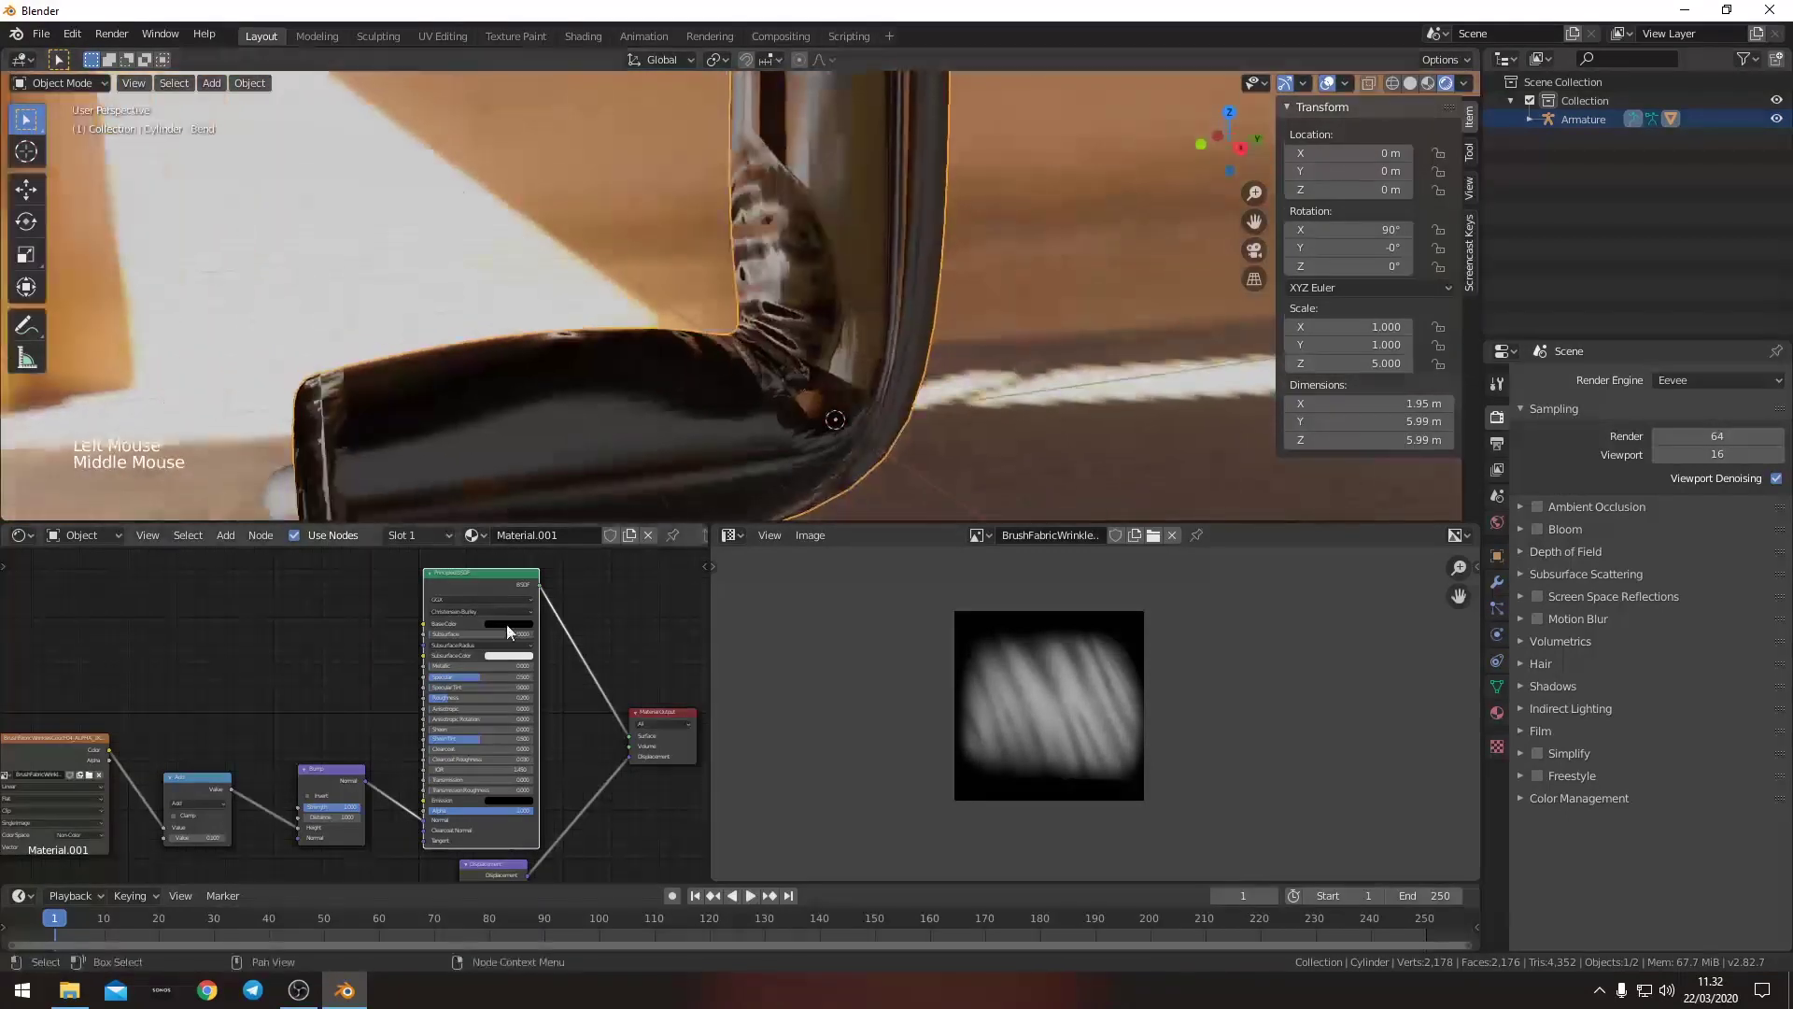
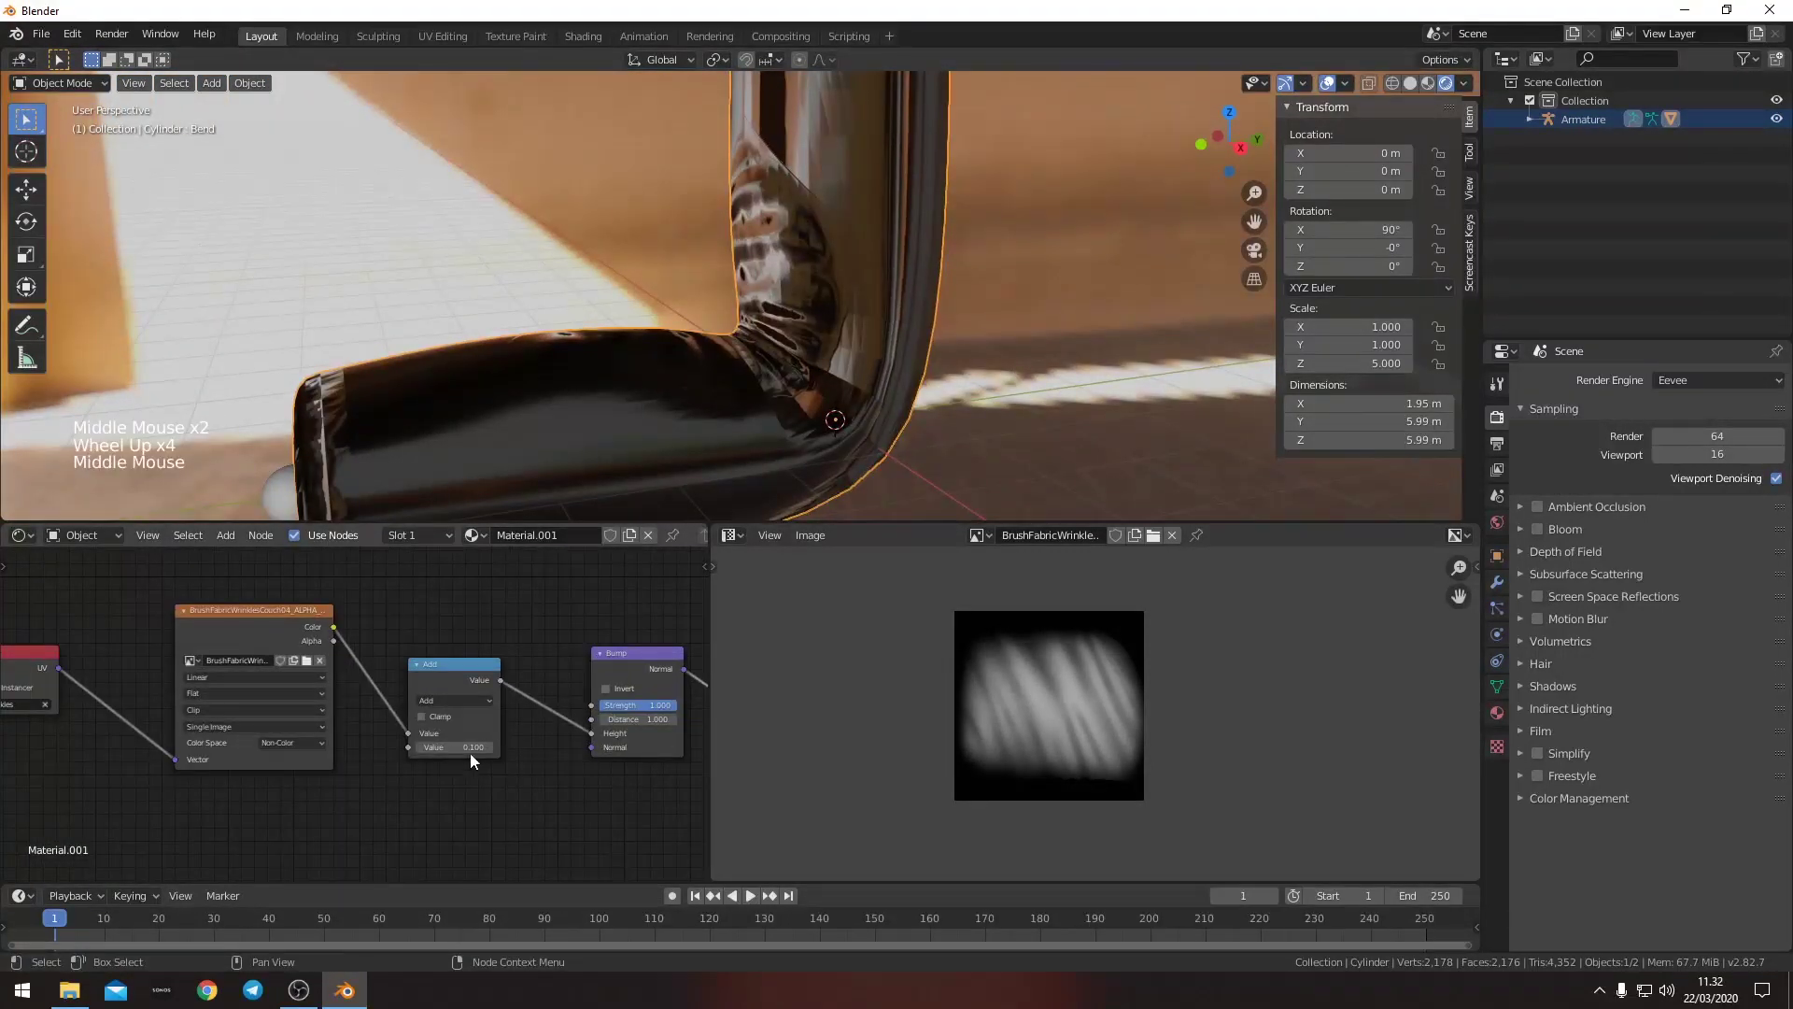
- Rotate the armature's bend bone in Pose Mode so the cylinder lies nearly straight
left_click(1498, 686)
scroll("down", 3)
middle_click(871, 303)
left_click(809, 142)
key("r")
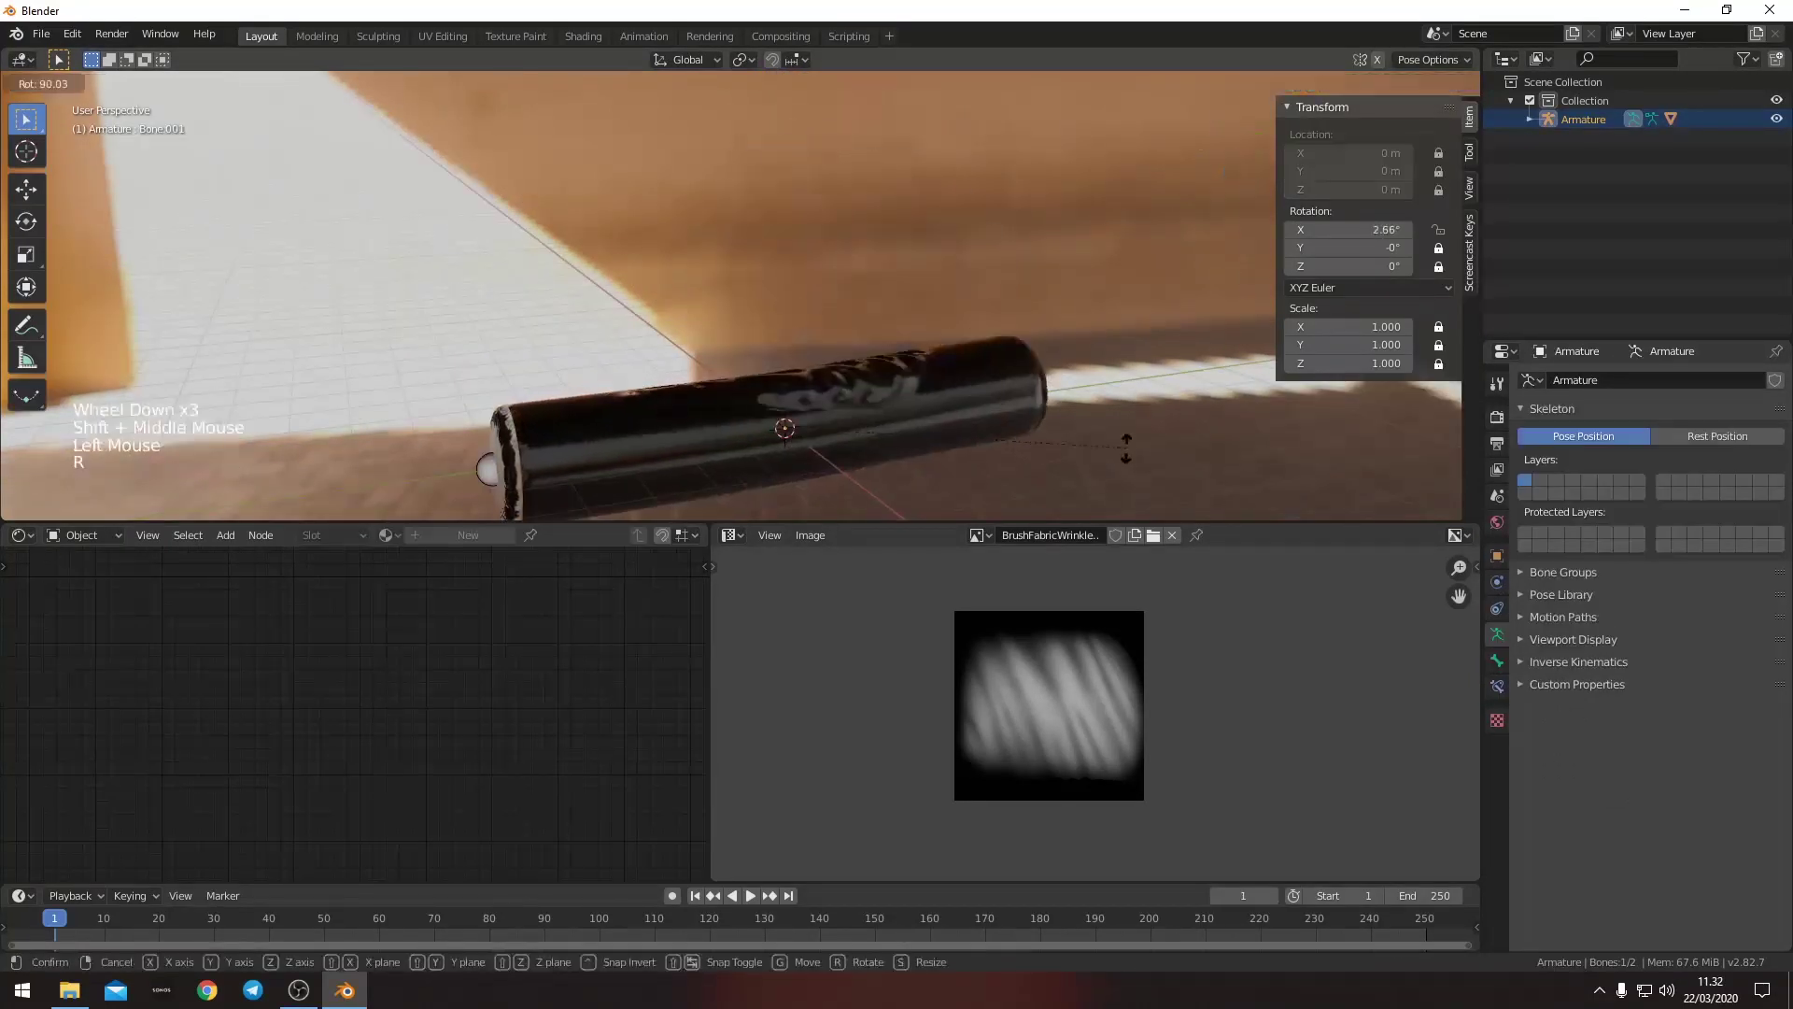
middle_click(933, 403)
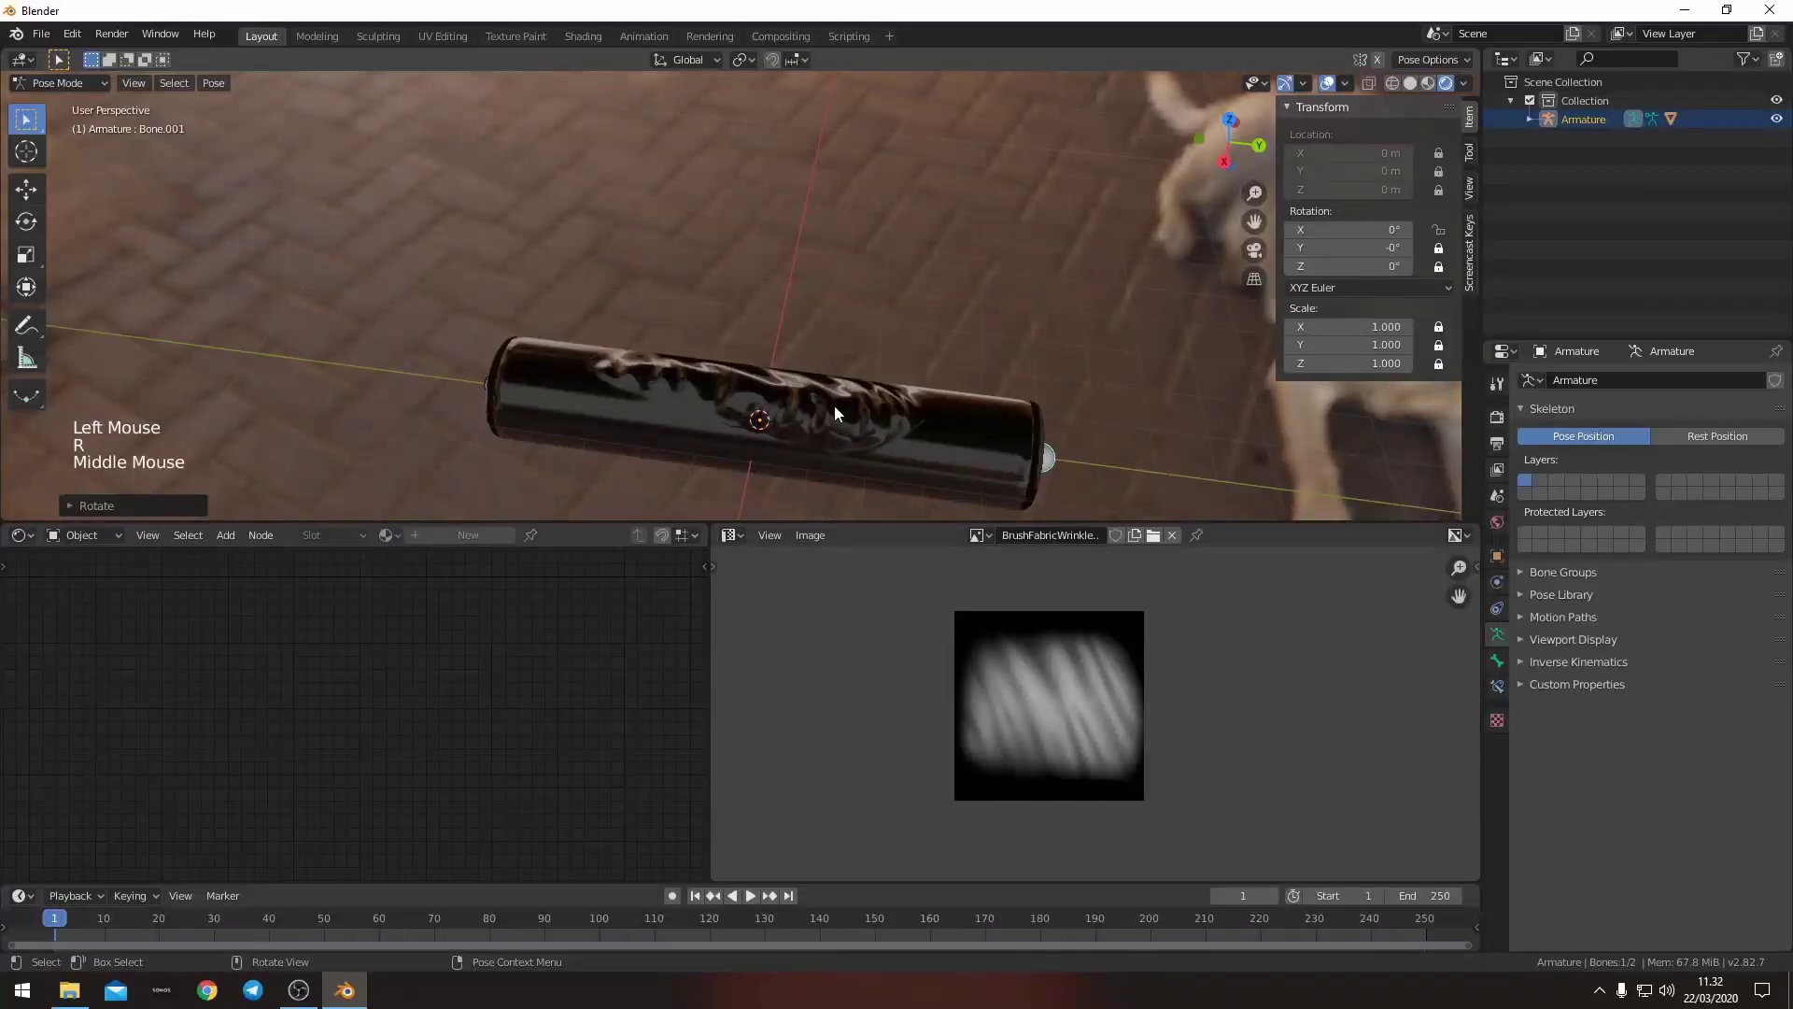
middle_click(1034, 466)
- Re-bend the bone, select the cylinder and copy the driver from the Bend shape key value
key("r")
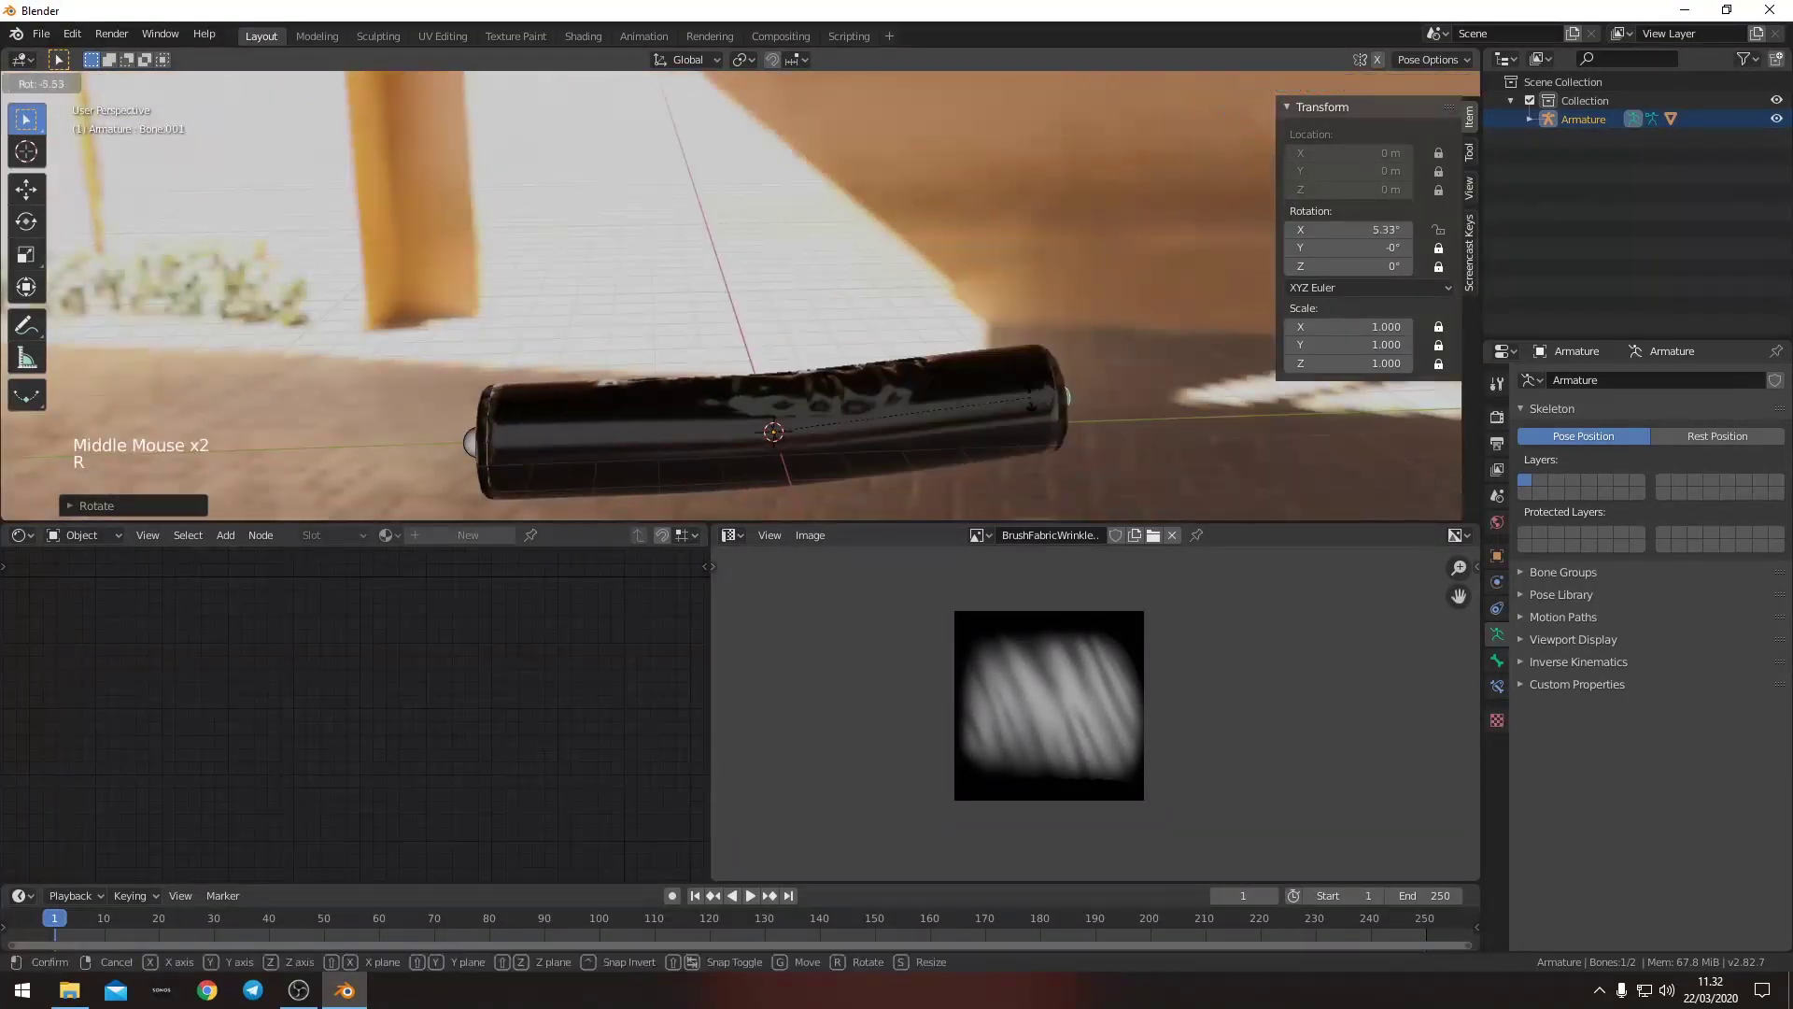
left_click(784, 320)
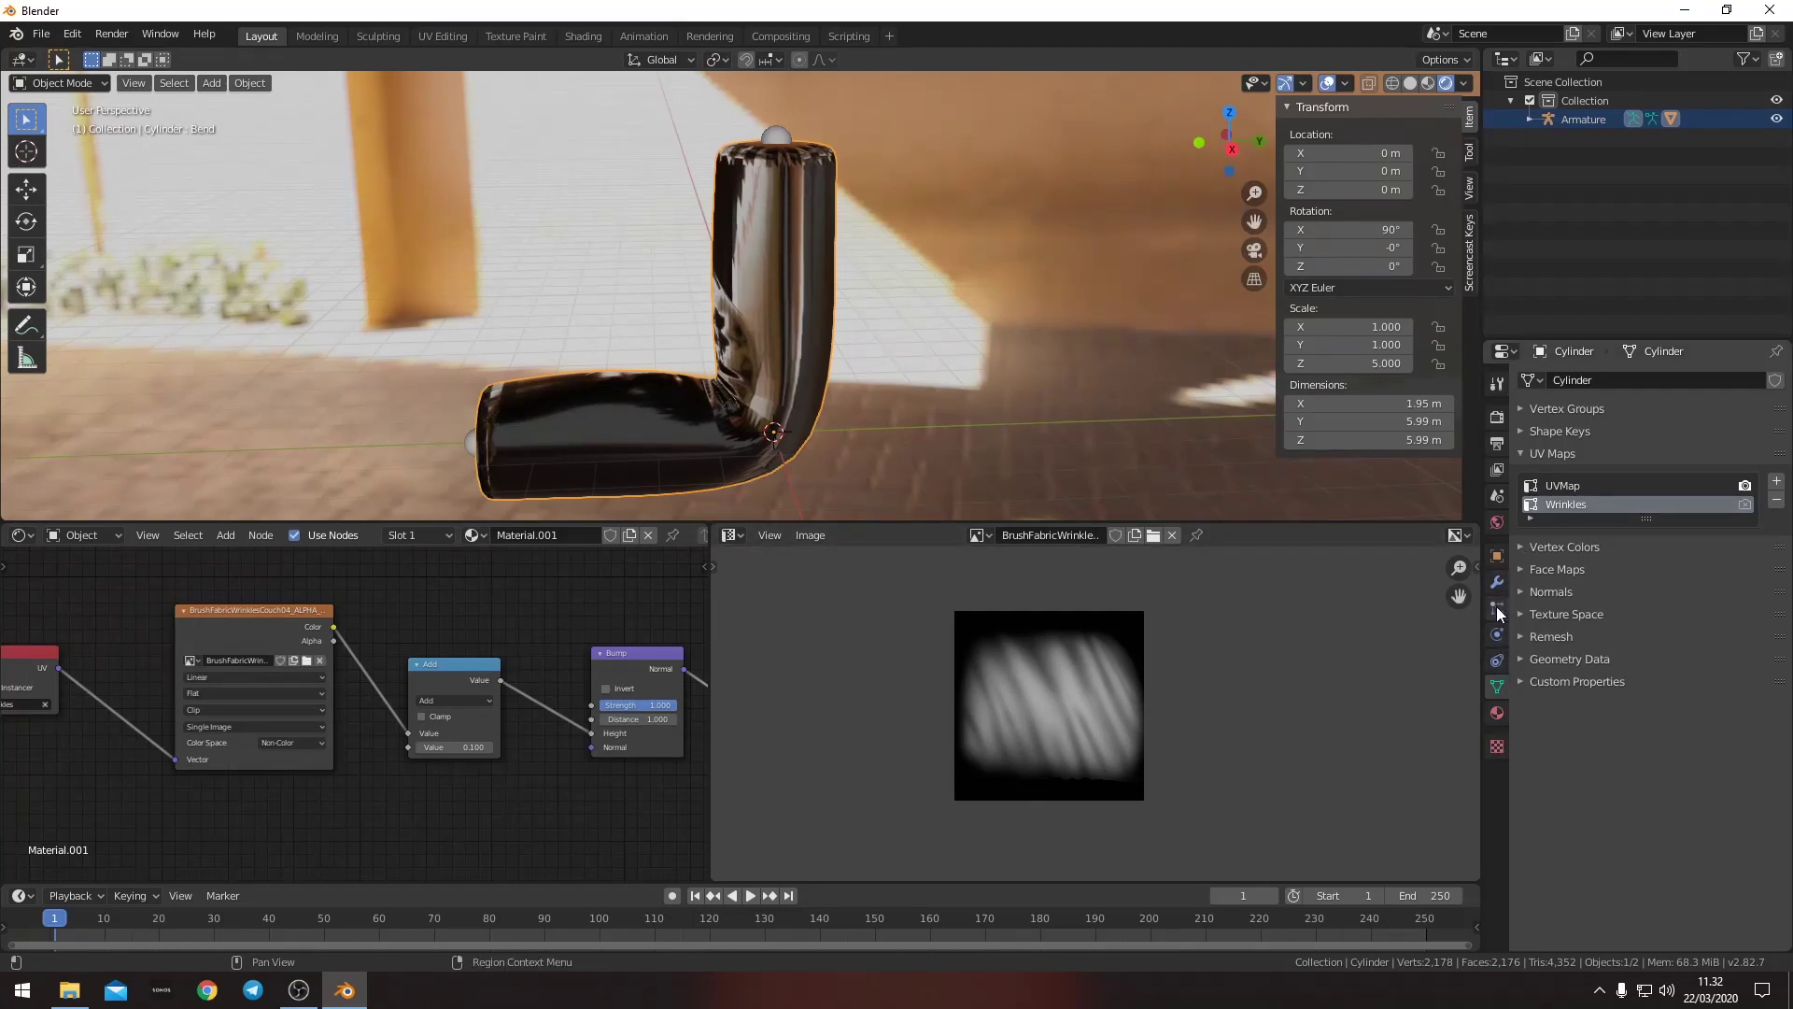
left_click(1570, 438)
right_click(1702, 603)
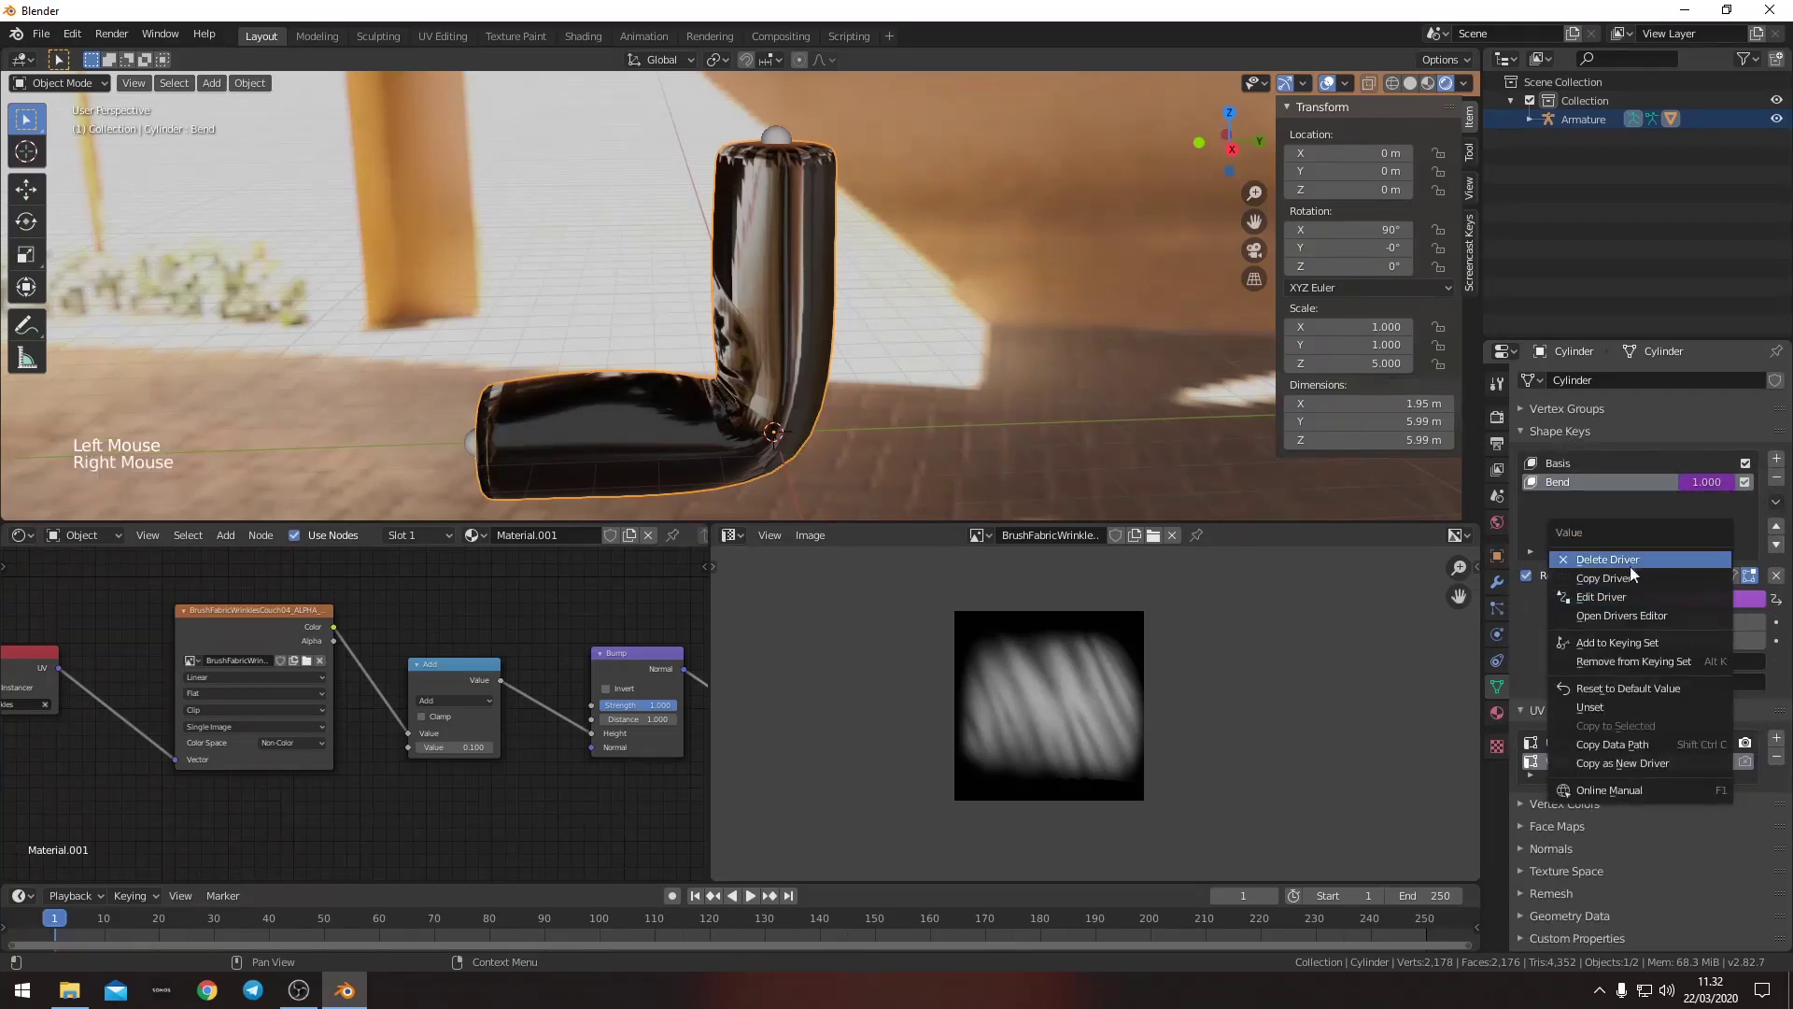
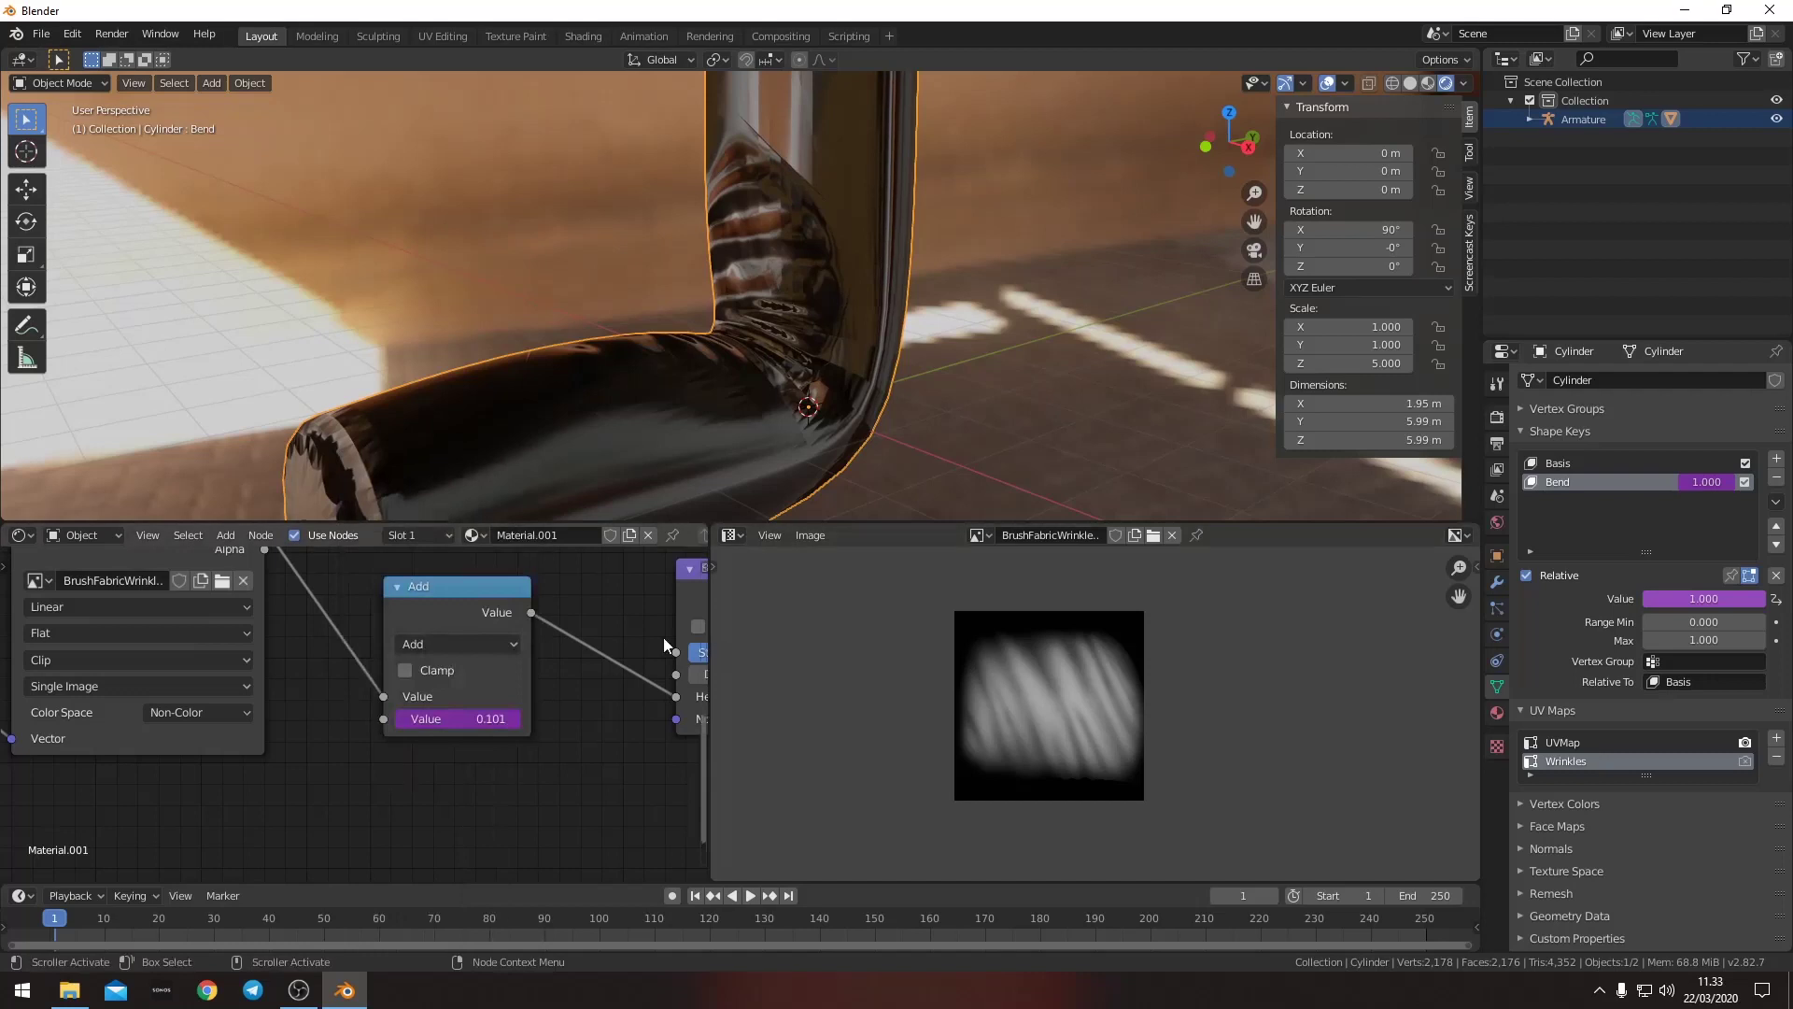
- Paste the driver onto the Add node's value so wrinkle strength follows the bone rotation
scroll("down", 3)
middle_click(746, 335)
middle_click(710, 381)
left_click(744, 149)
key("r")
left_click(926, 444)
middle_click(594, 696)
scroll("down", 3)
scroll("down", 3)
left_click(313, 671)
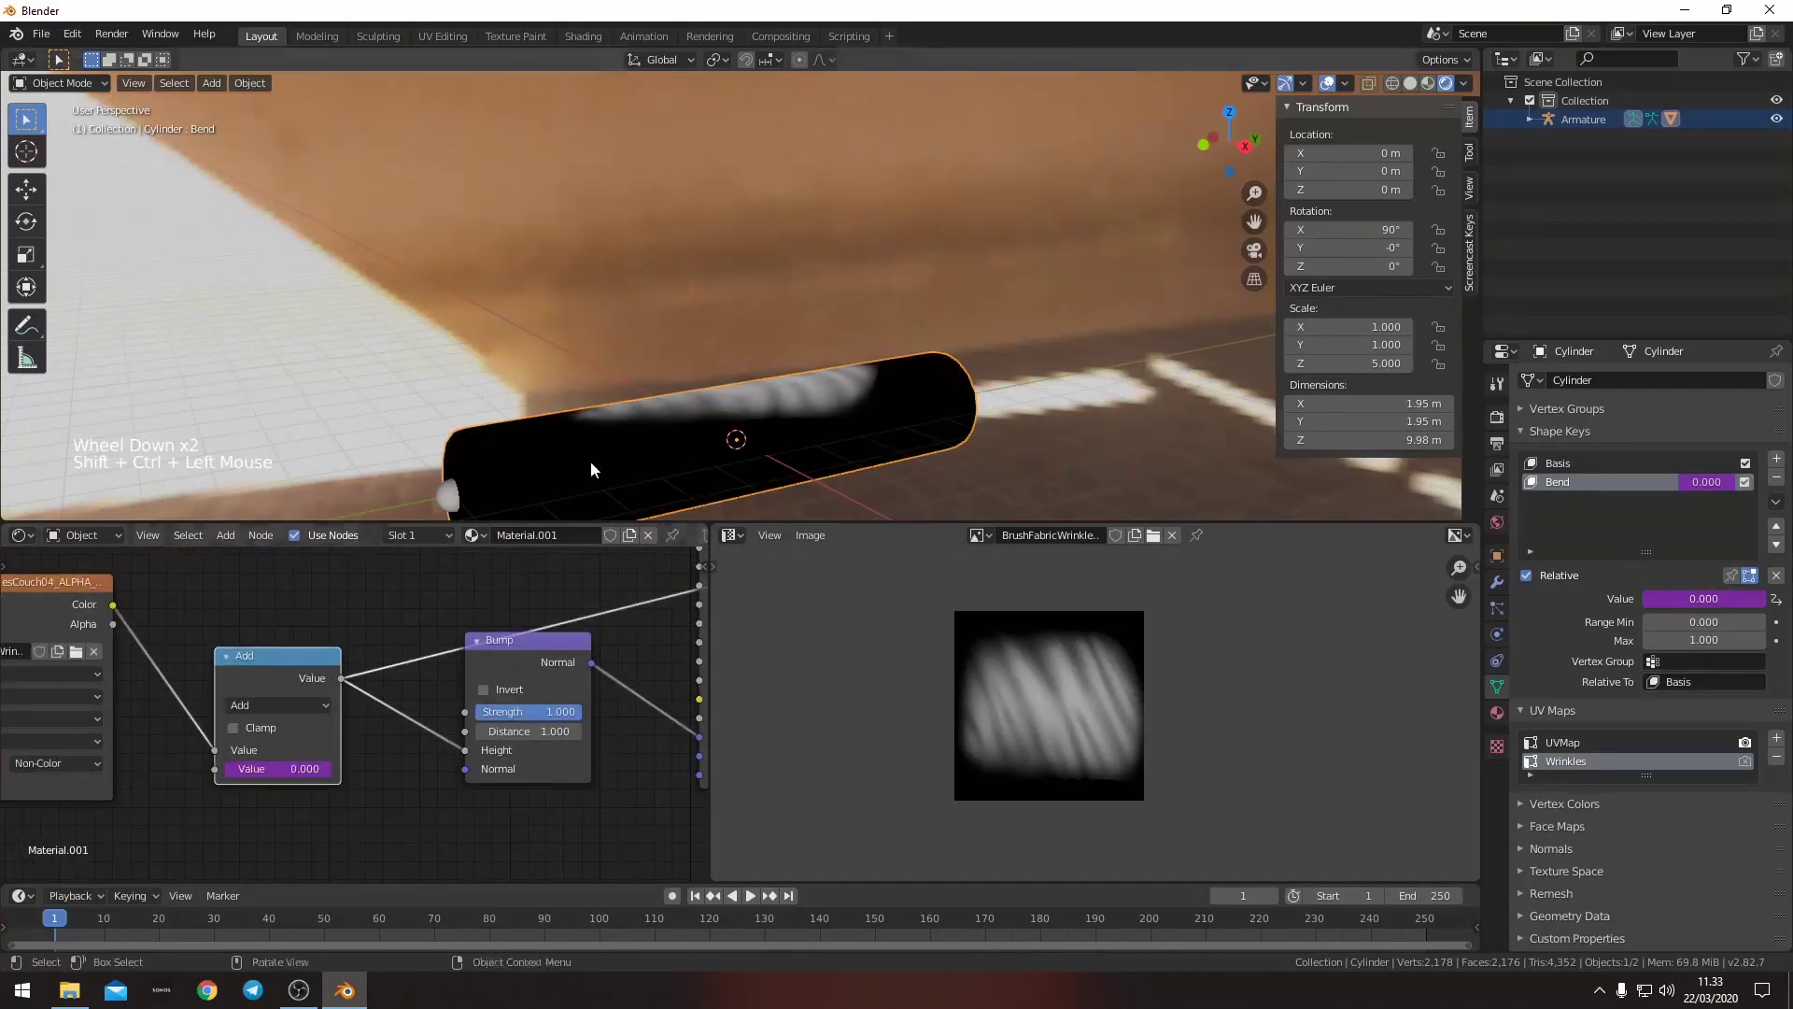
- Refresh the material preview and inspect the straight cylinder from the side
middle_click(617, 454)
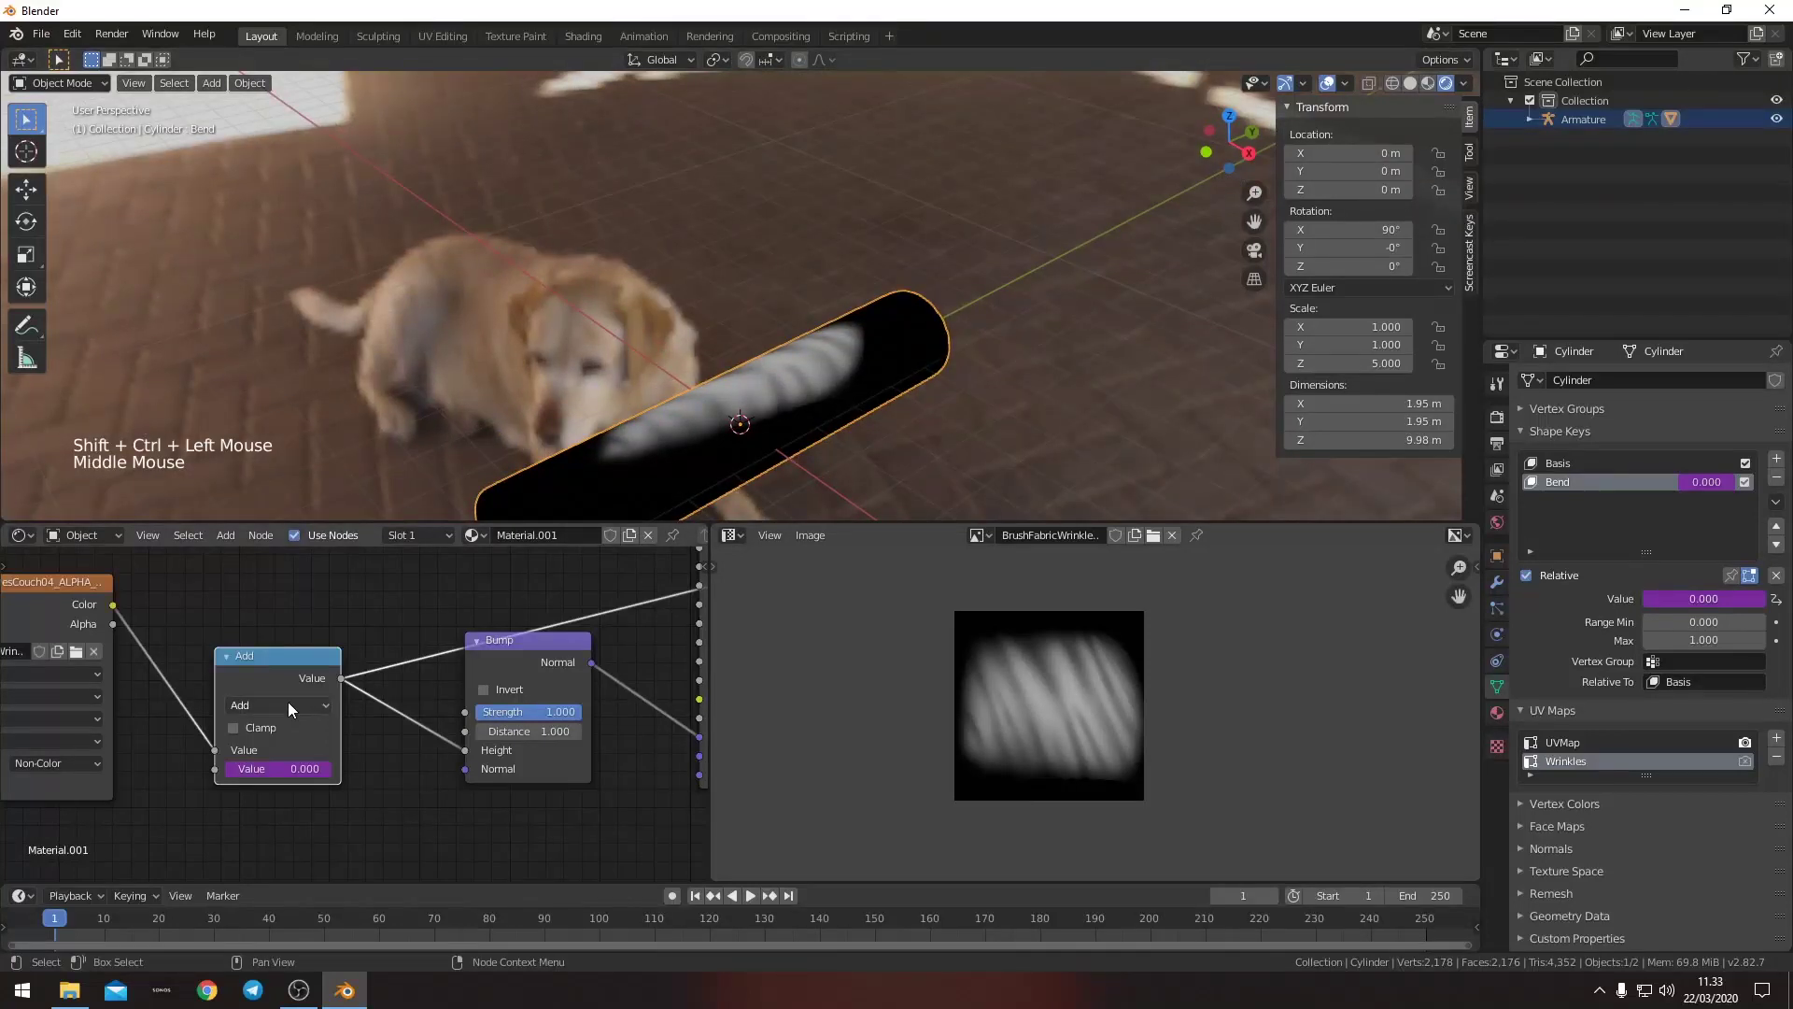
left_click(295, 707)
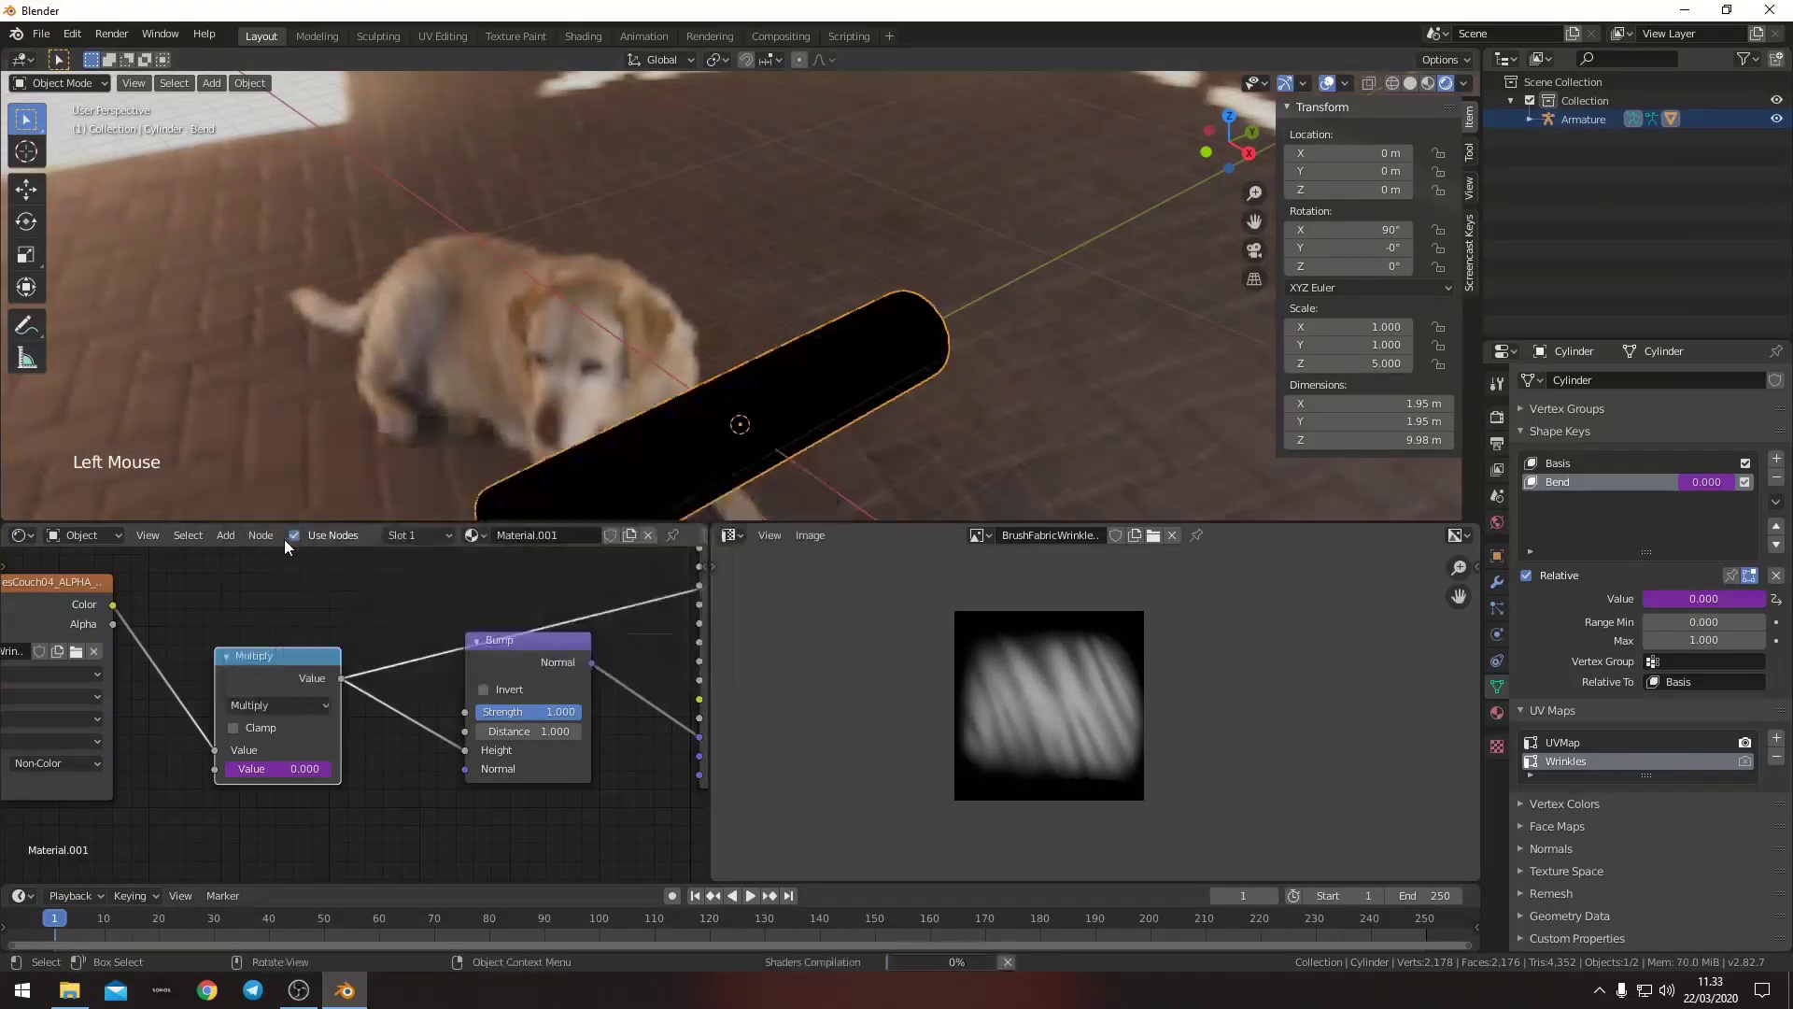
middle_click(542, 716)
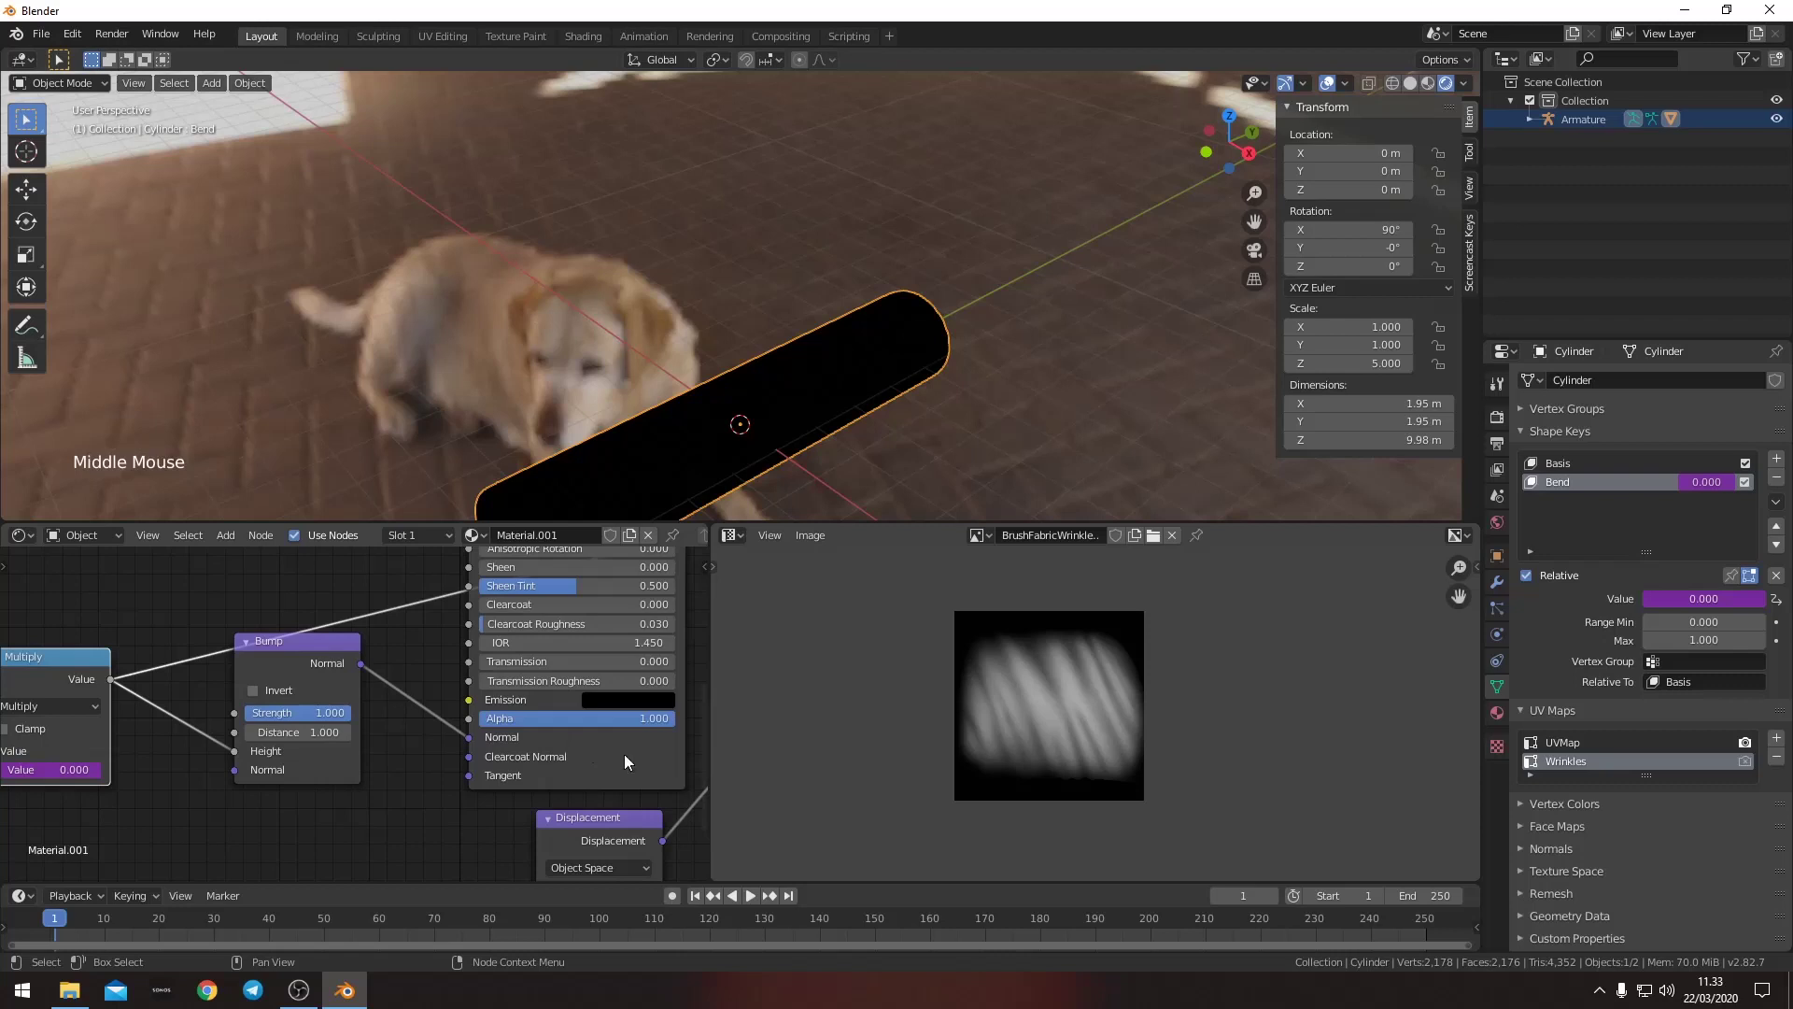
left_click(628, 756)
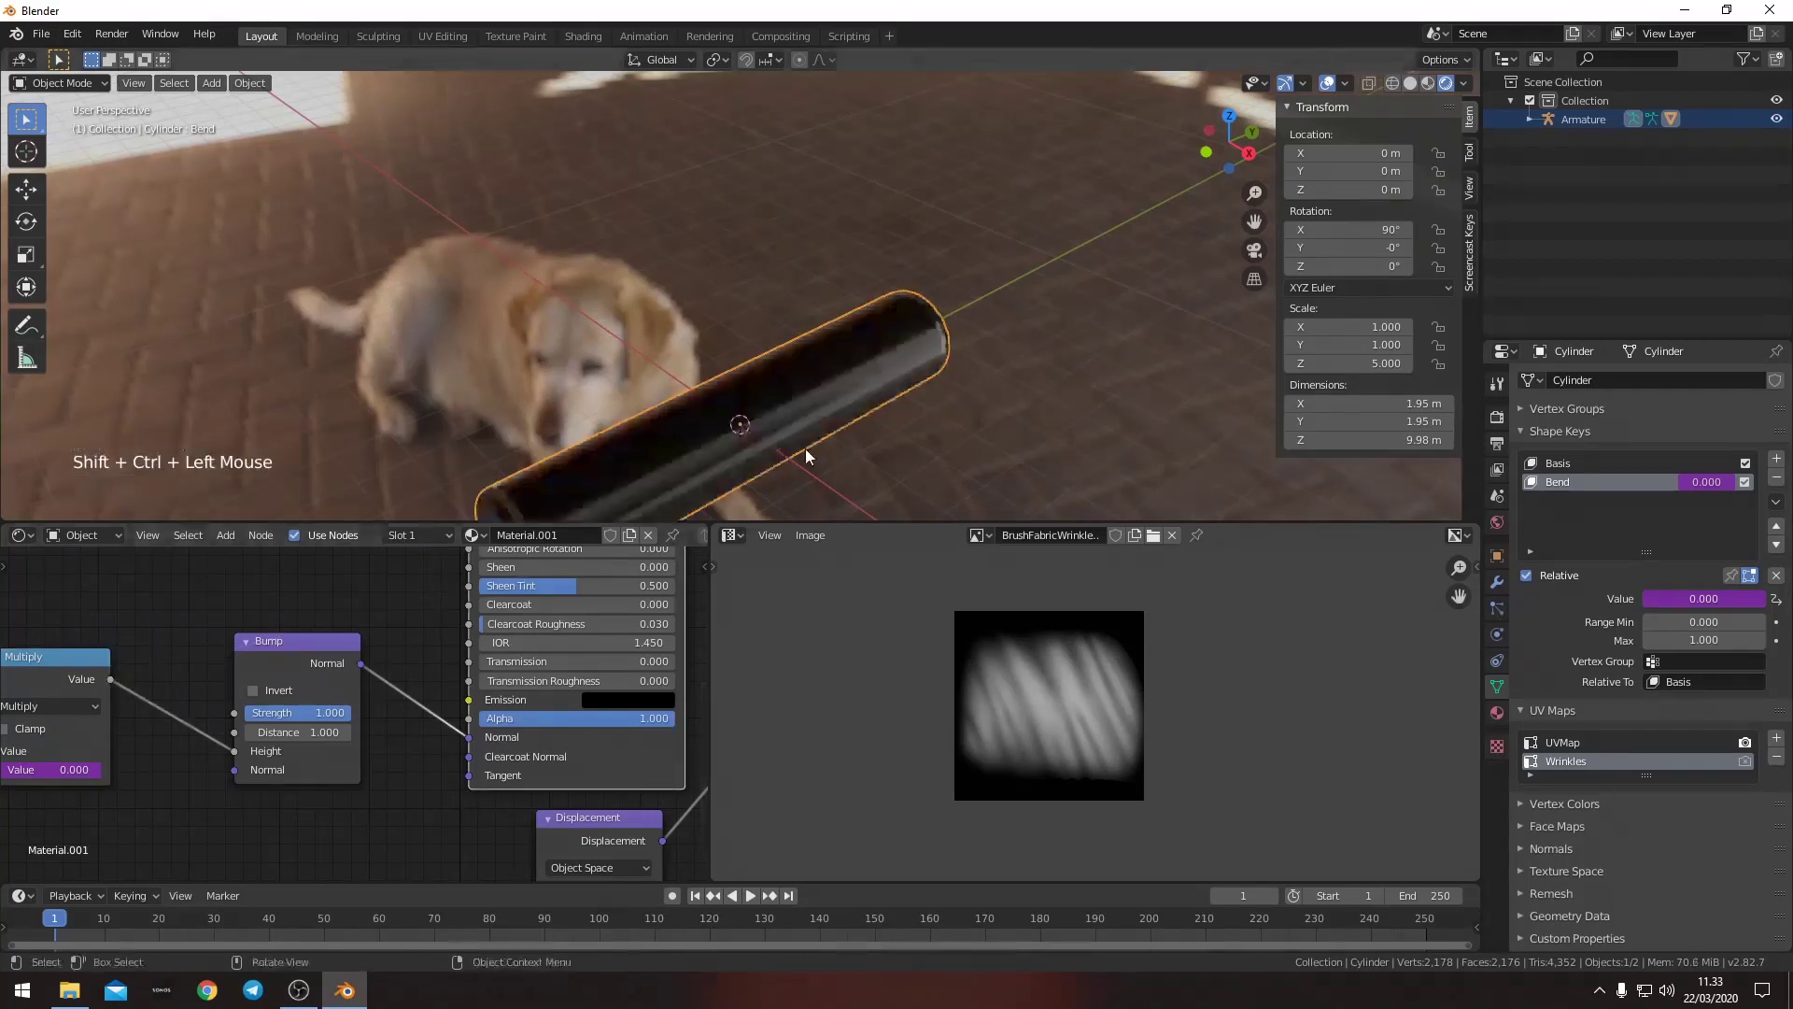
middle_click(825, 398)
middle_click(901, 368)
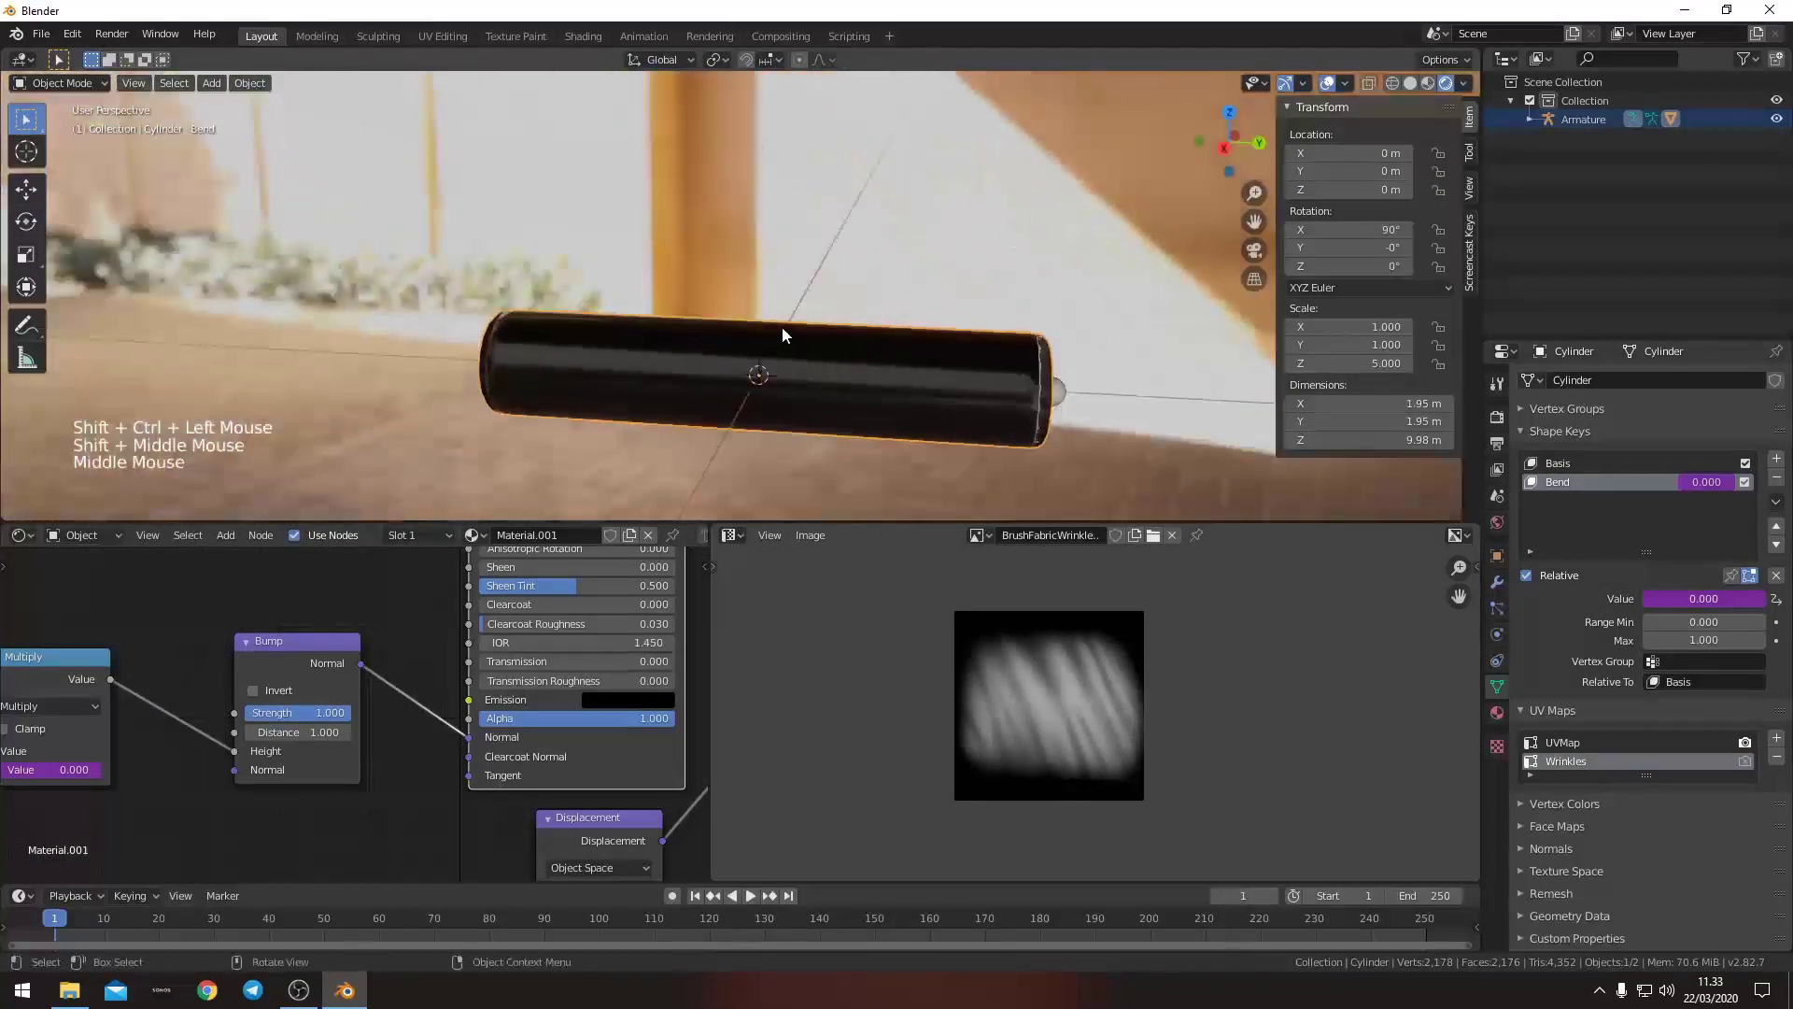
- Set the Bend shape key Value to 1.0 and inspect the wrinkled elbow of the L-shaped tube
left_click(1071, 384)
key("r")
left_click(713, 224)
middle_click(218, 713)
middle_click(568, 382)
scroll("up", 3)
middle_click(655, 415)
middle_click(704, 395)
left_click(1499, 419)
- Show the scene's Cycles render settings and orbit around the rendered bend
left_click(1694, 397)
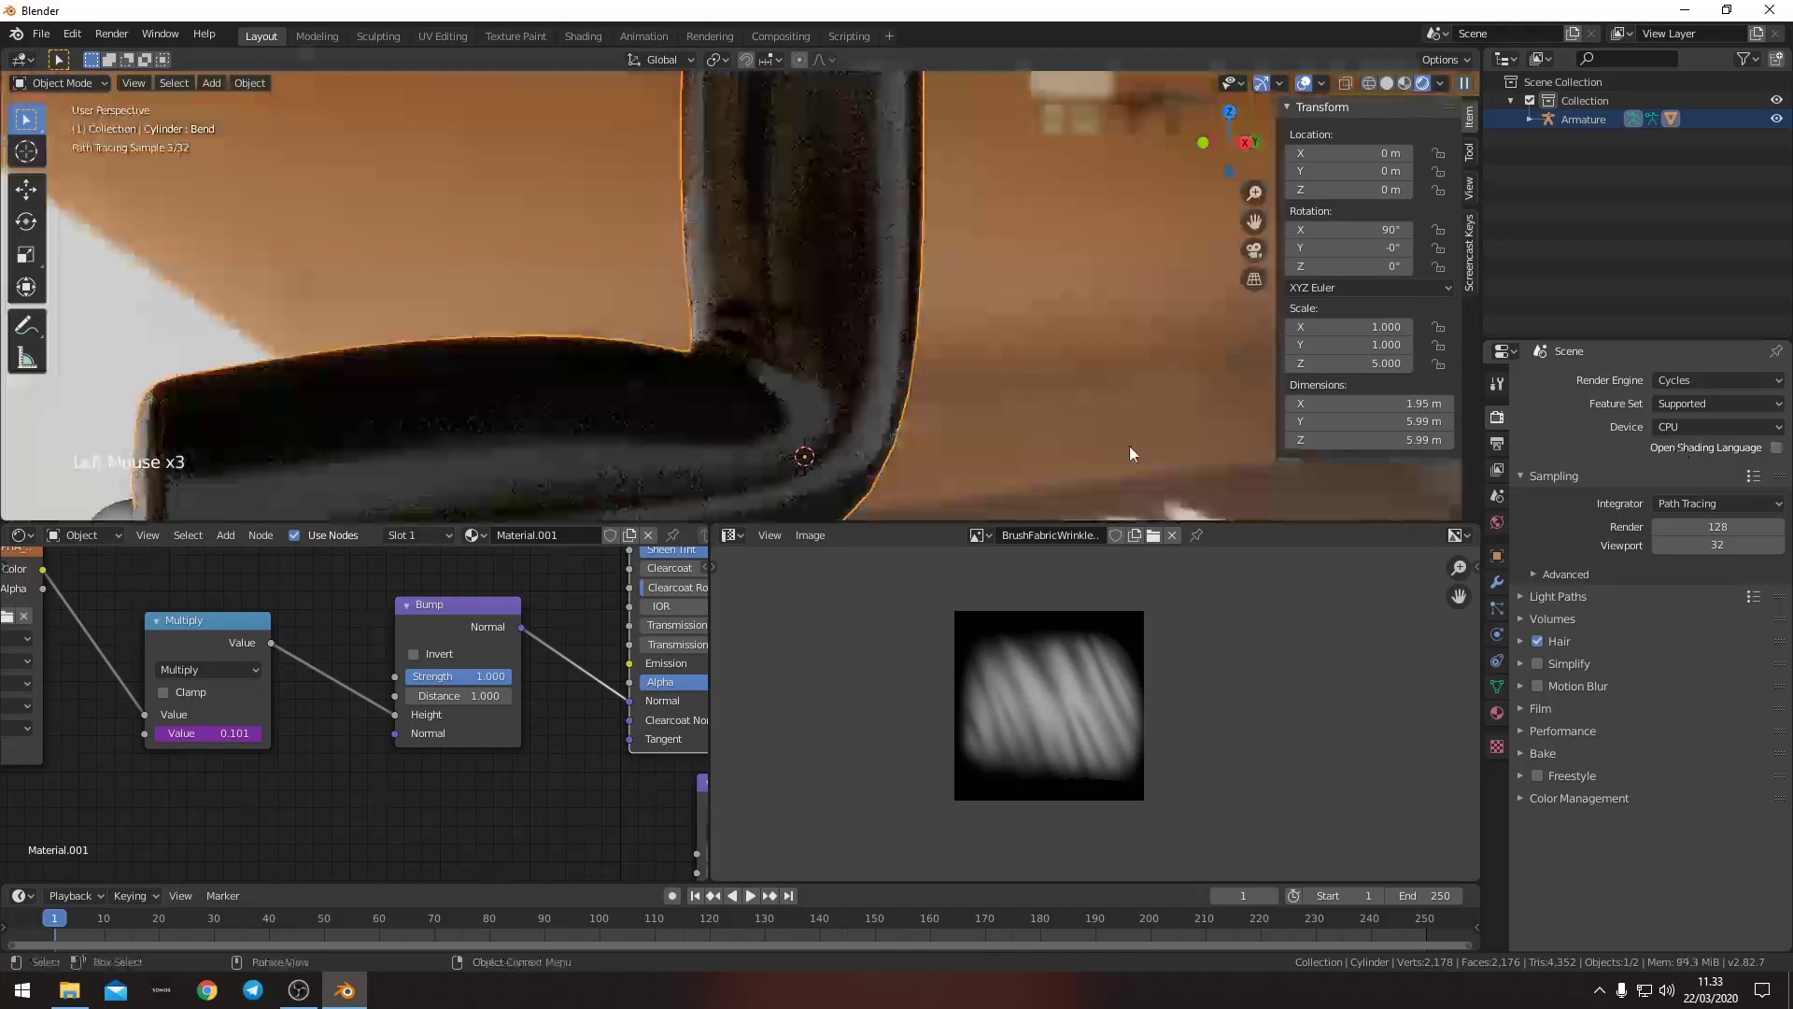
middle_click(701, 367)
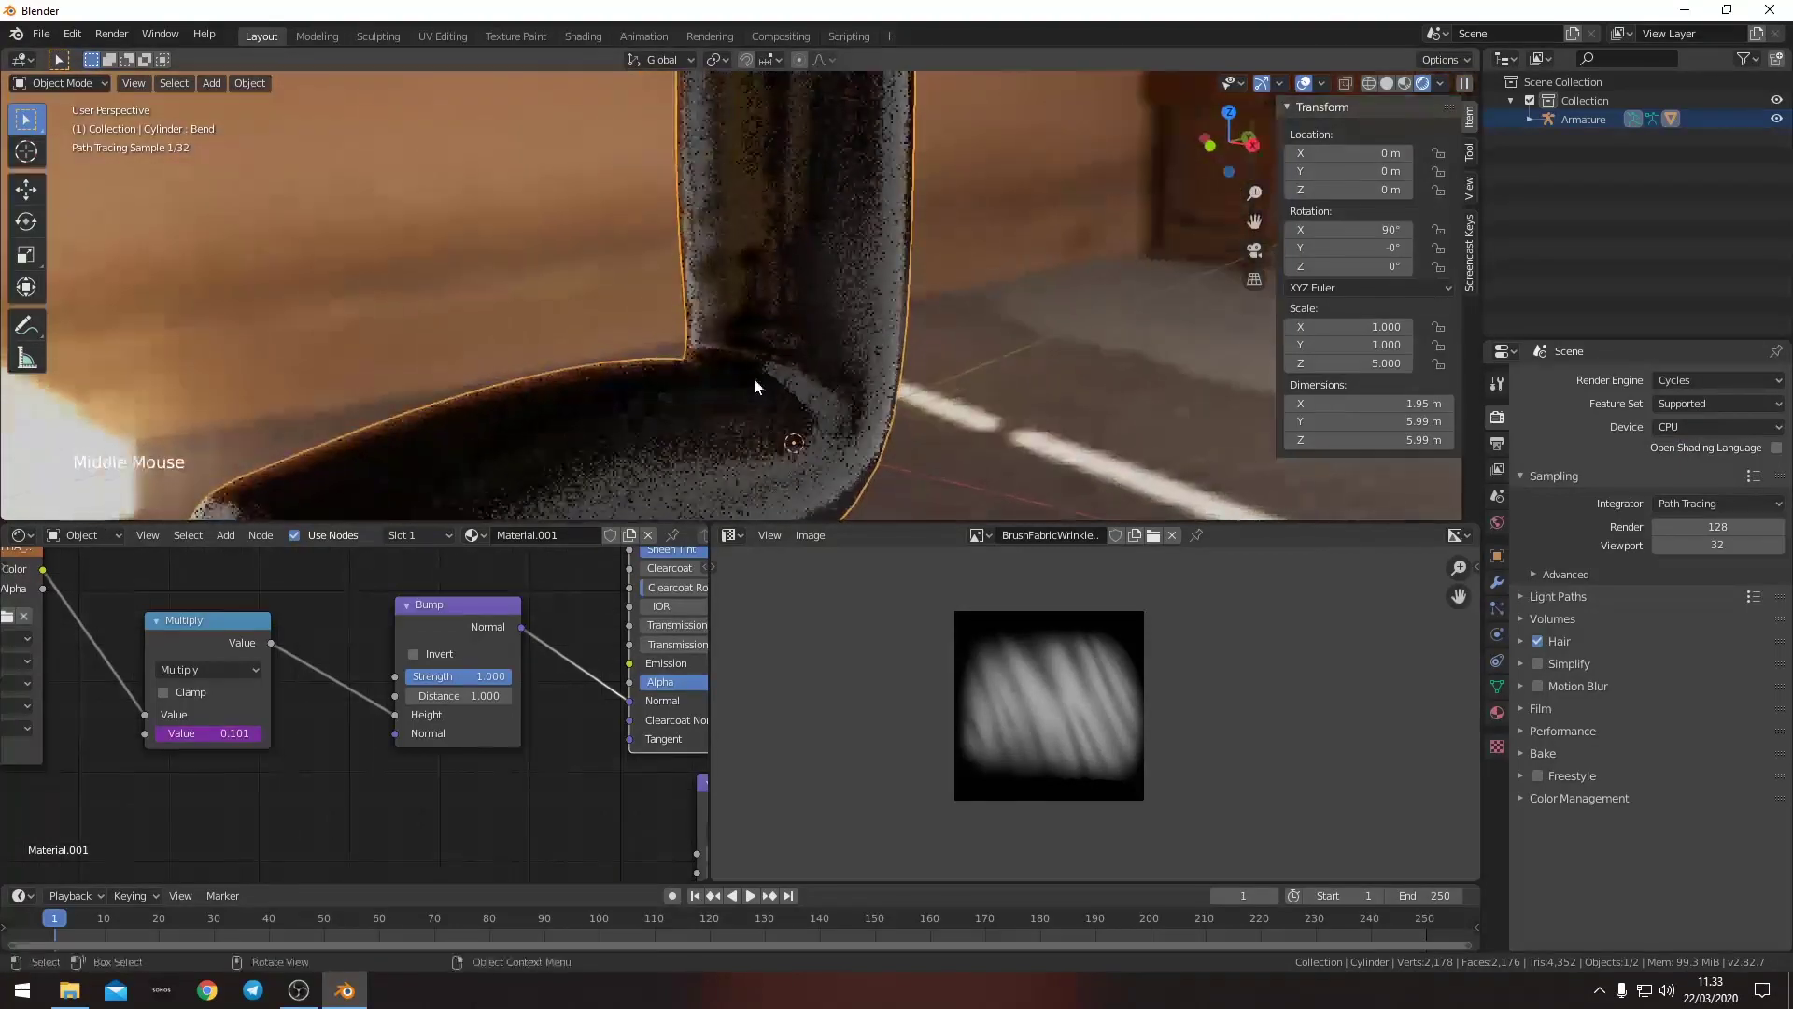
middle_click(291, 706)
scroll("up", 3)
middle_click(459, 692)
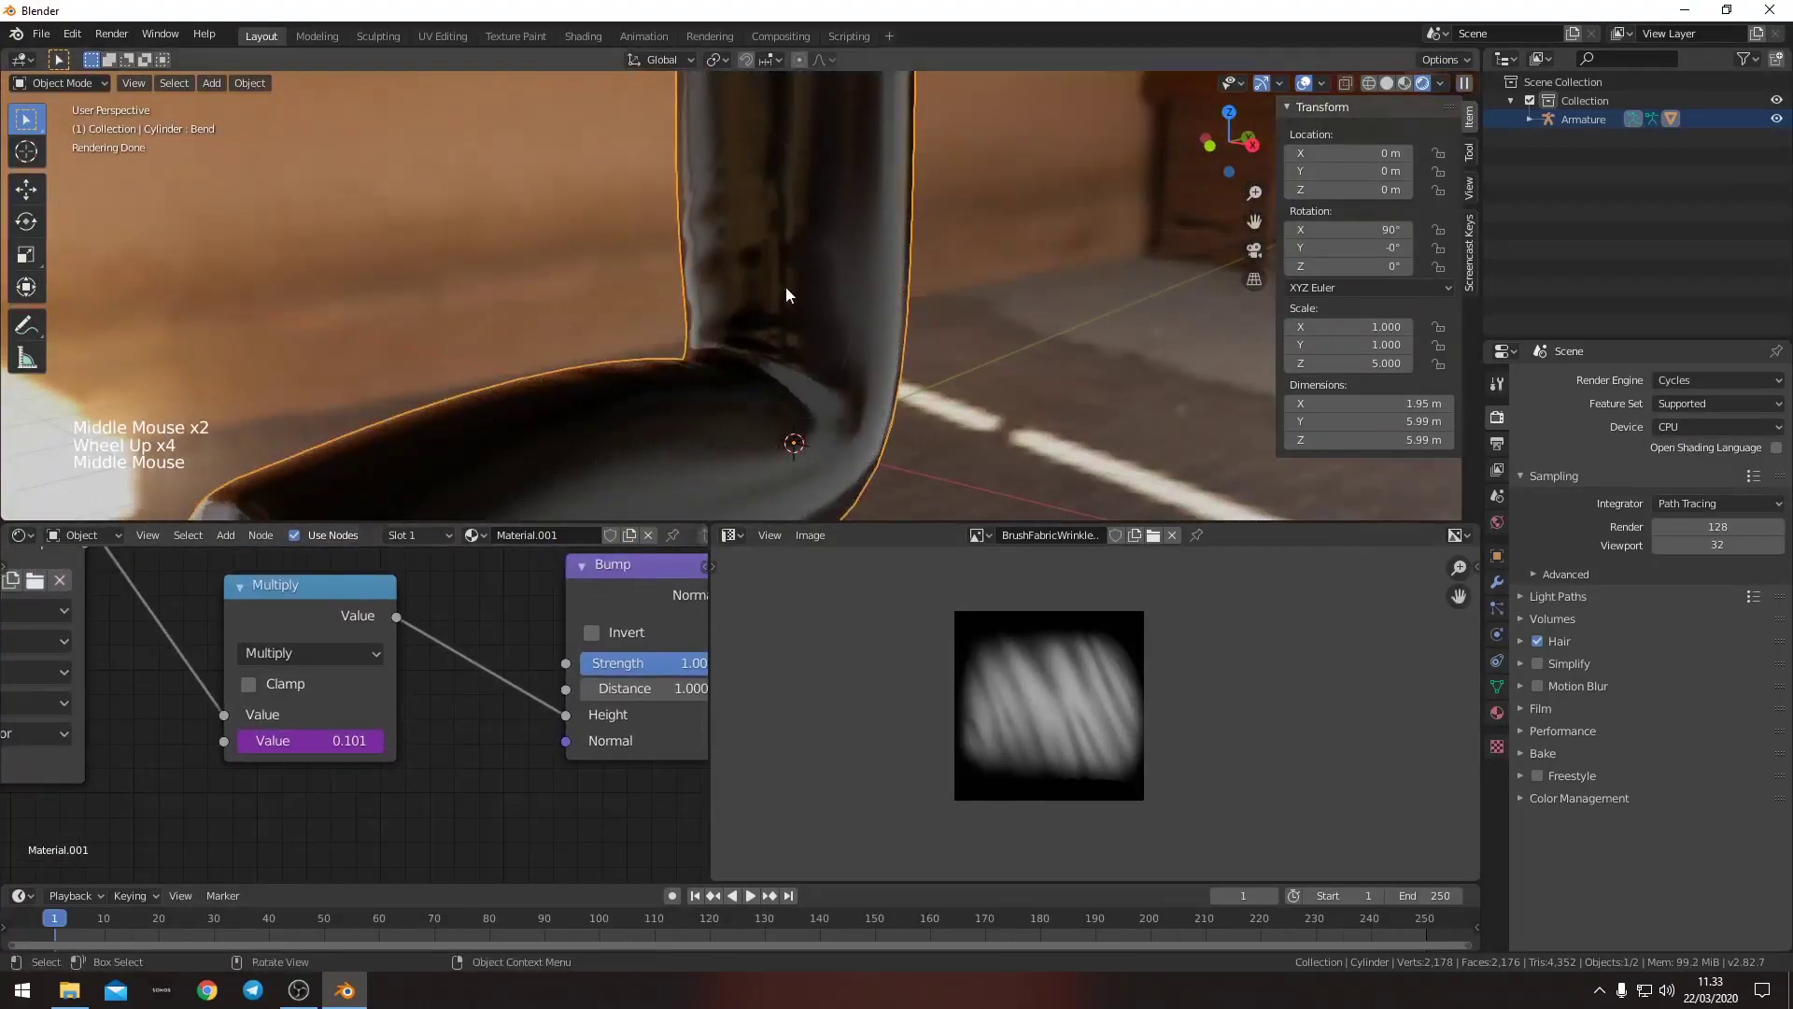
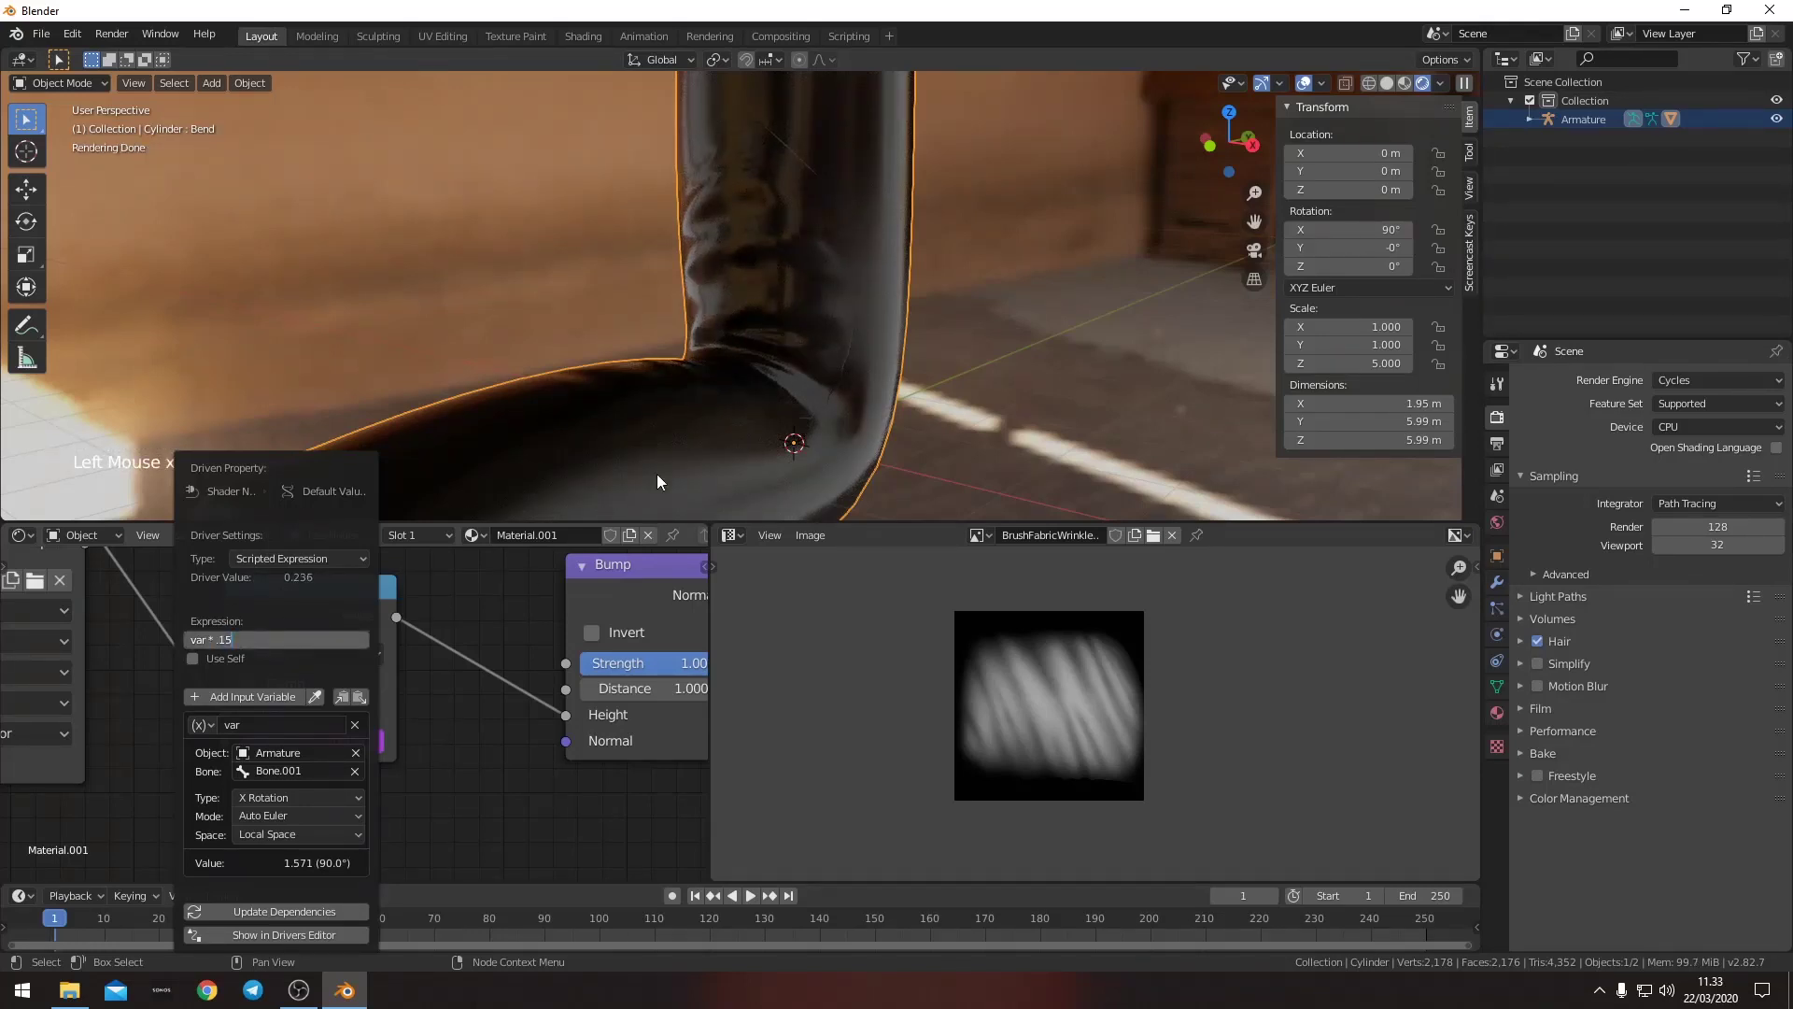
middle_click(743, 342)
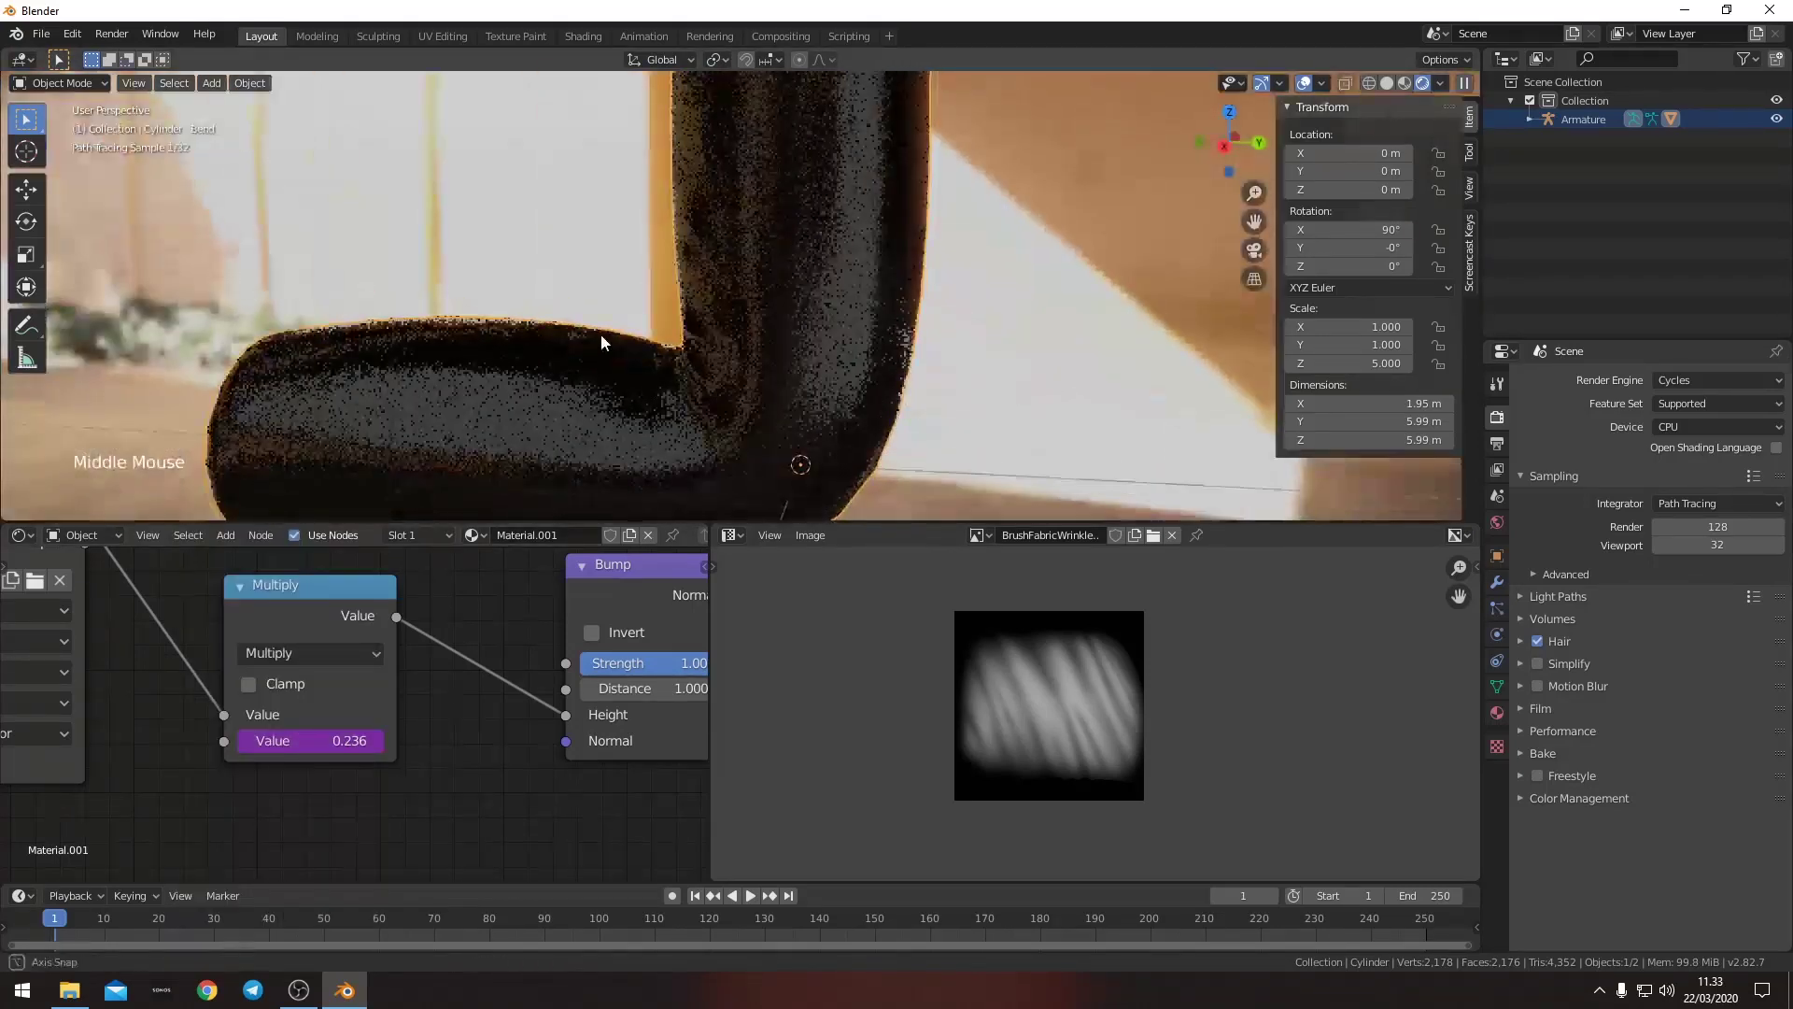
middle_click(778, 355)
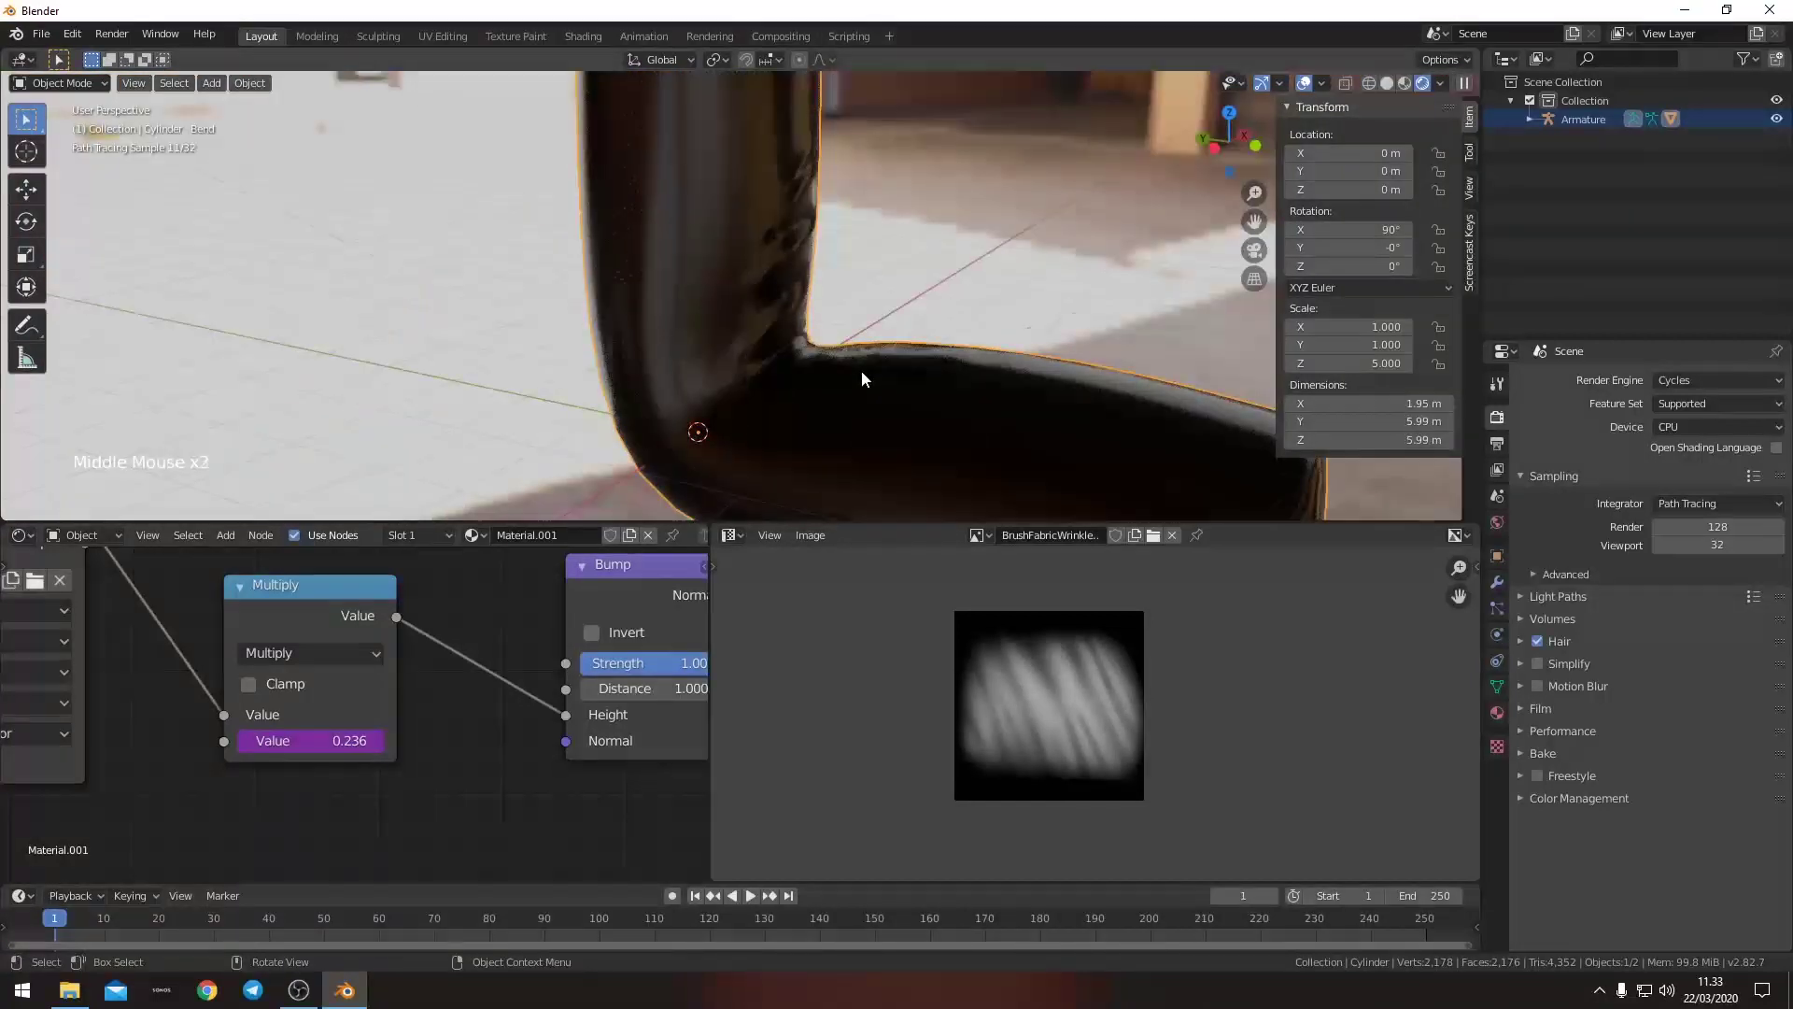
- Orbit and zoom in close on the elbow to examine the wrinkle crease in the Cycles preview
middle_click(794, 375)
middle_click(769, 303)
middle_click(752, 322)
middle_click(775, 302)
scroll("up", 3)
middle_click(823, 272)
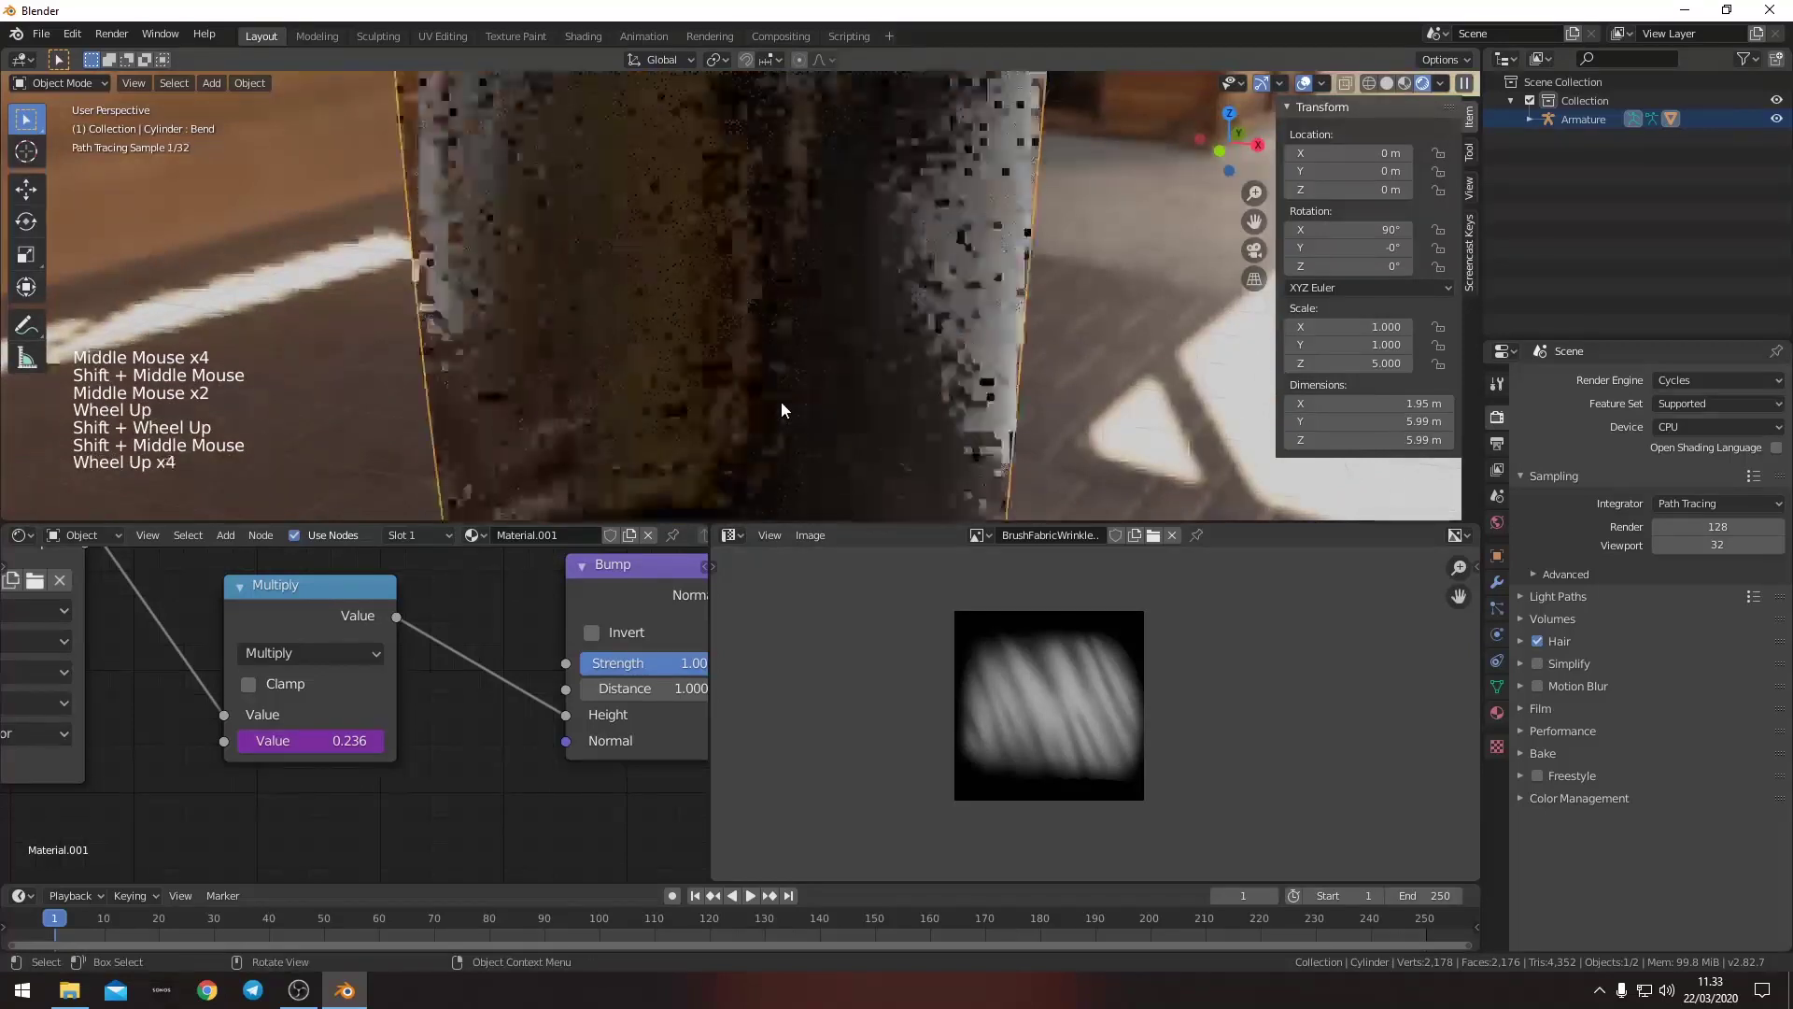
middle_click(644, 421)
scroll("up", 3)
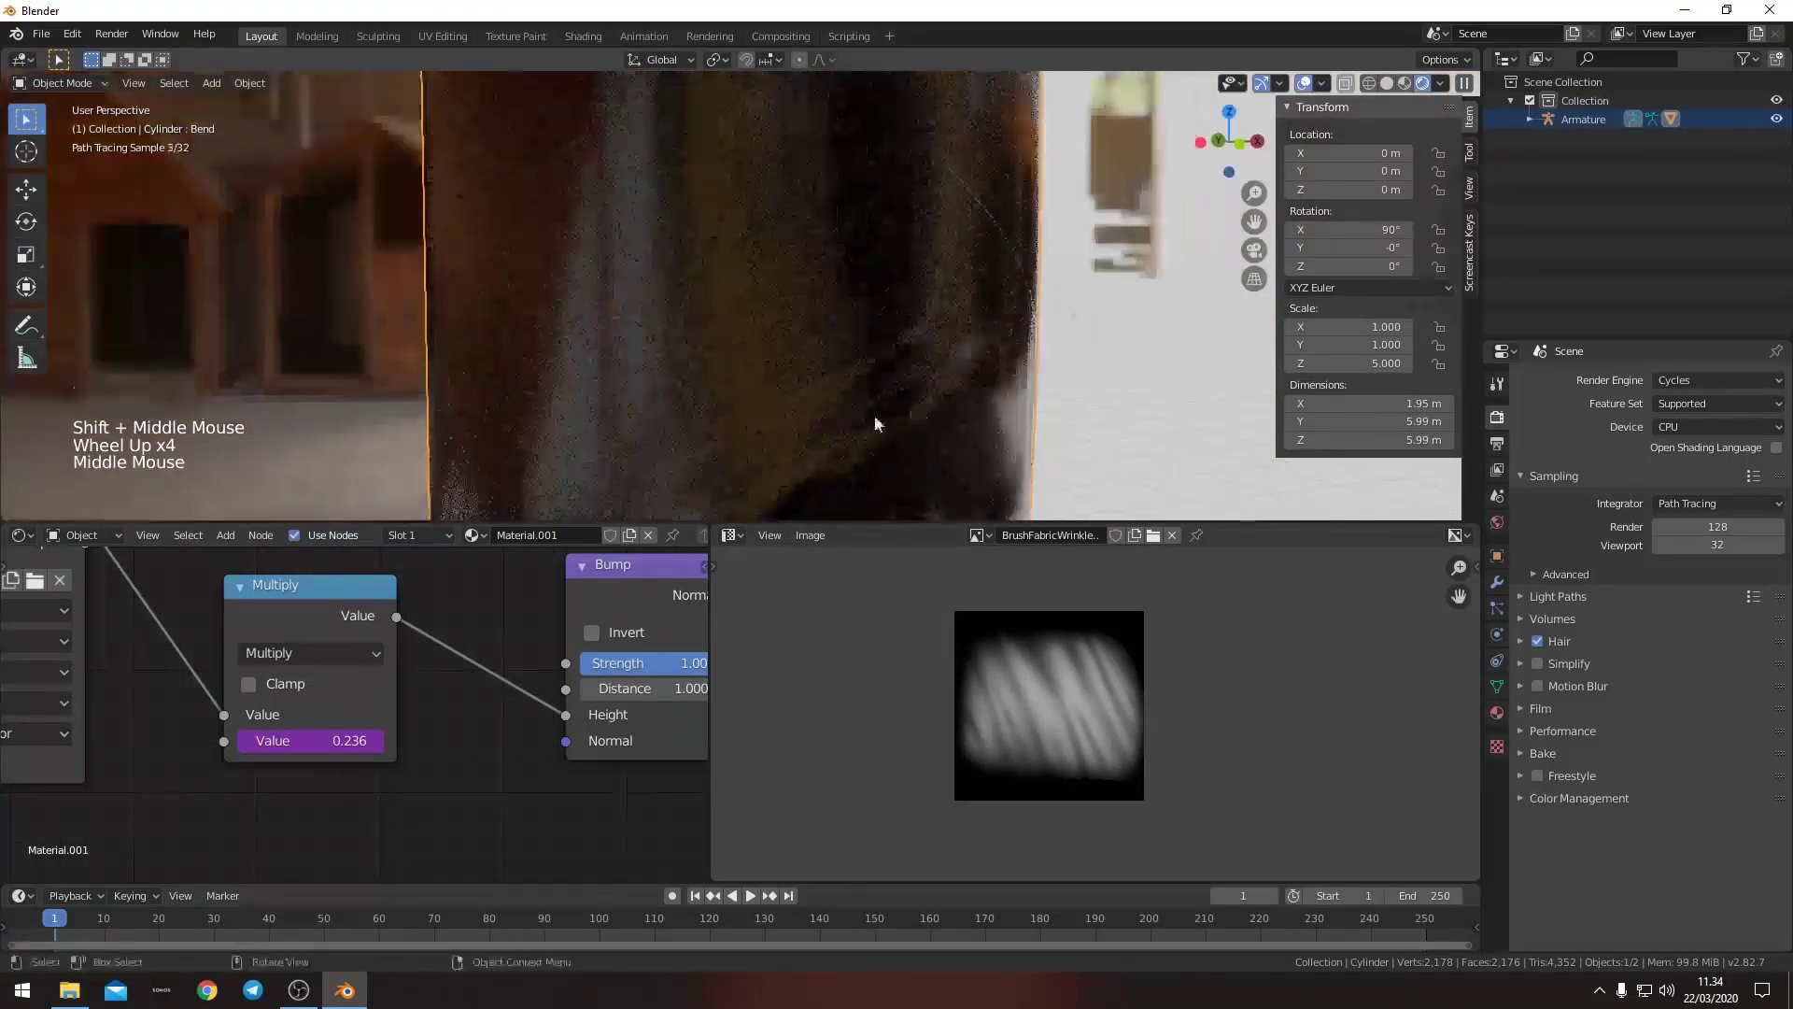
middle_click(1038, 390)
middle_click(581, 407)
scroll("down", 3)
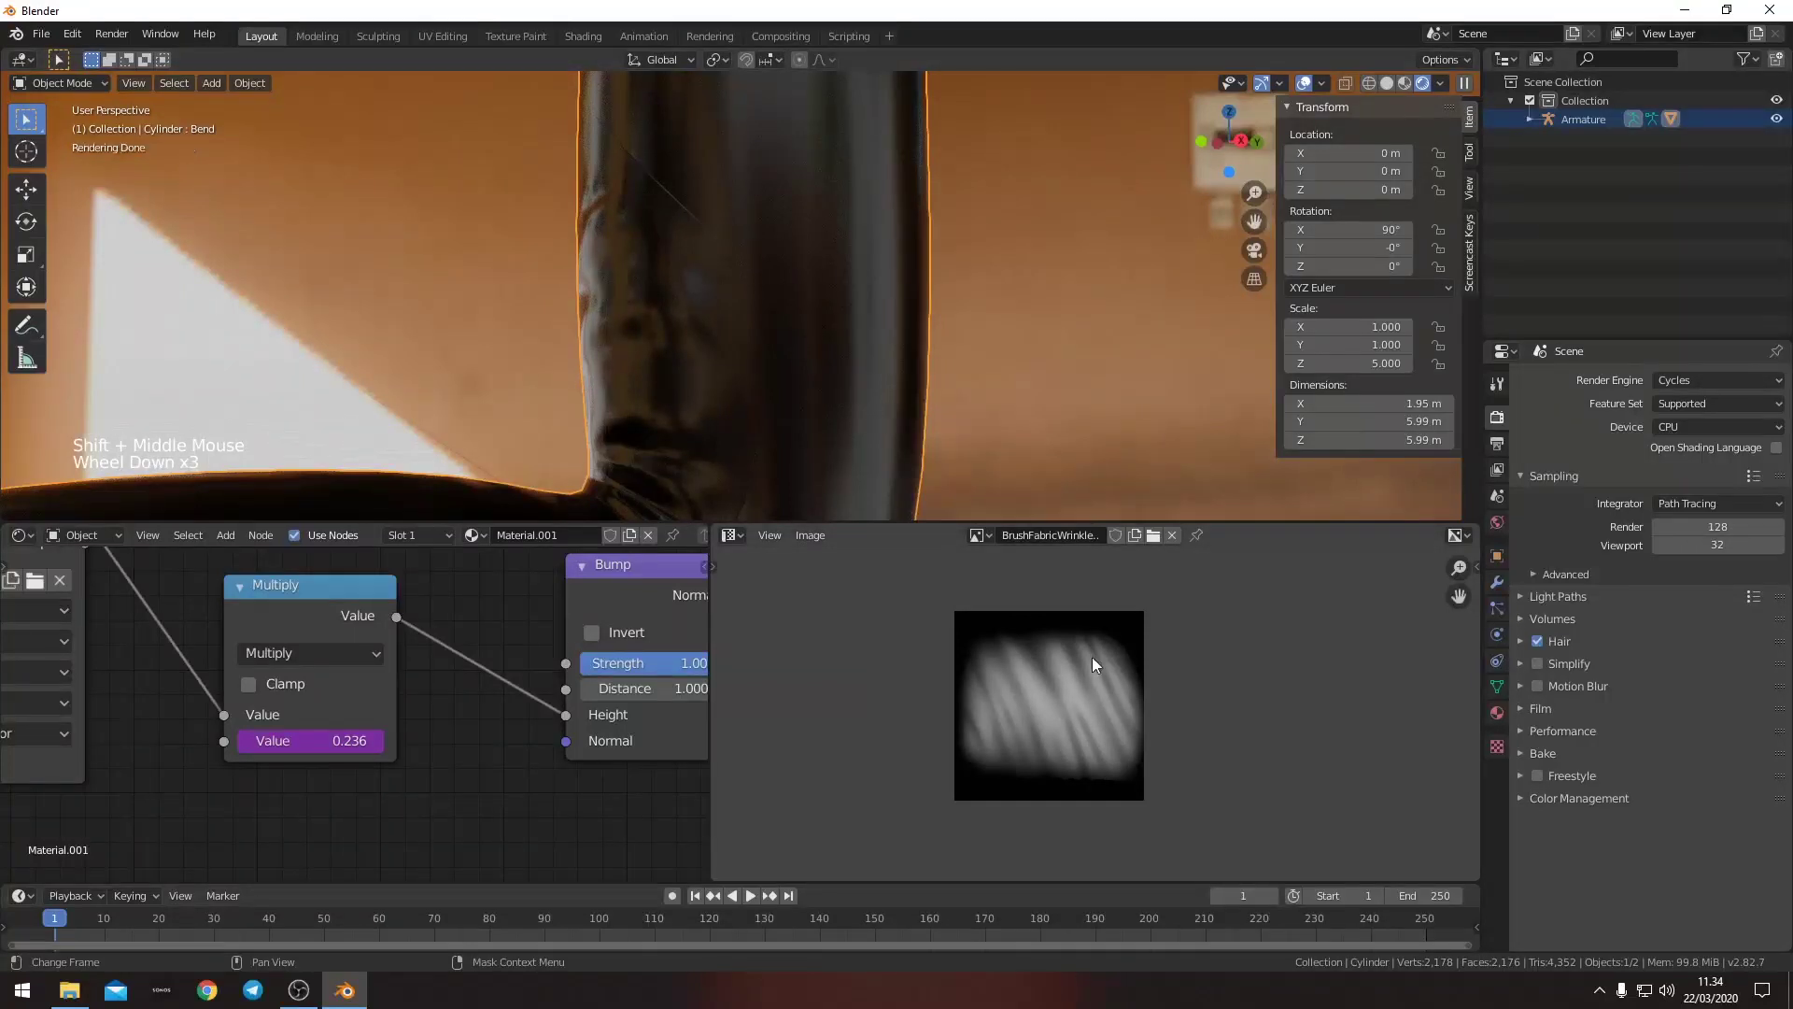
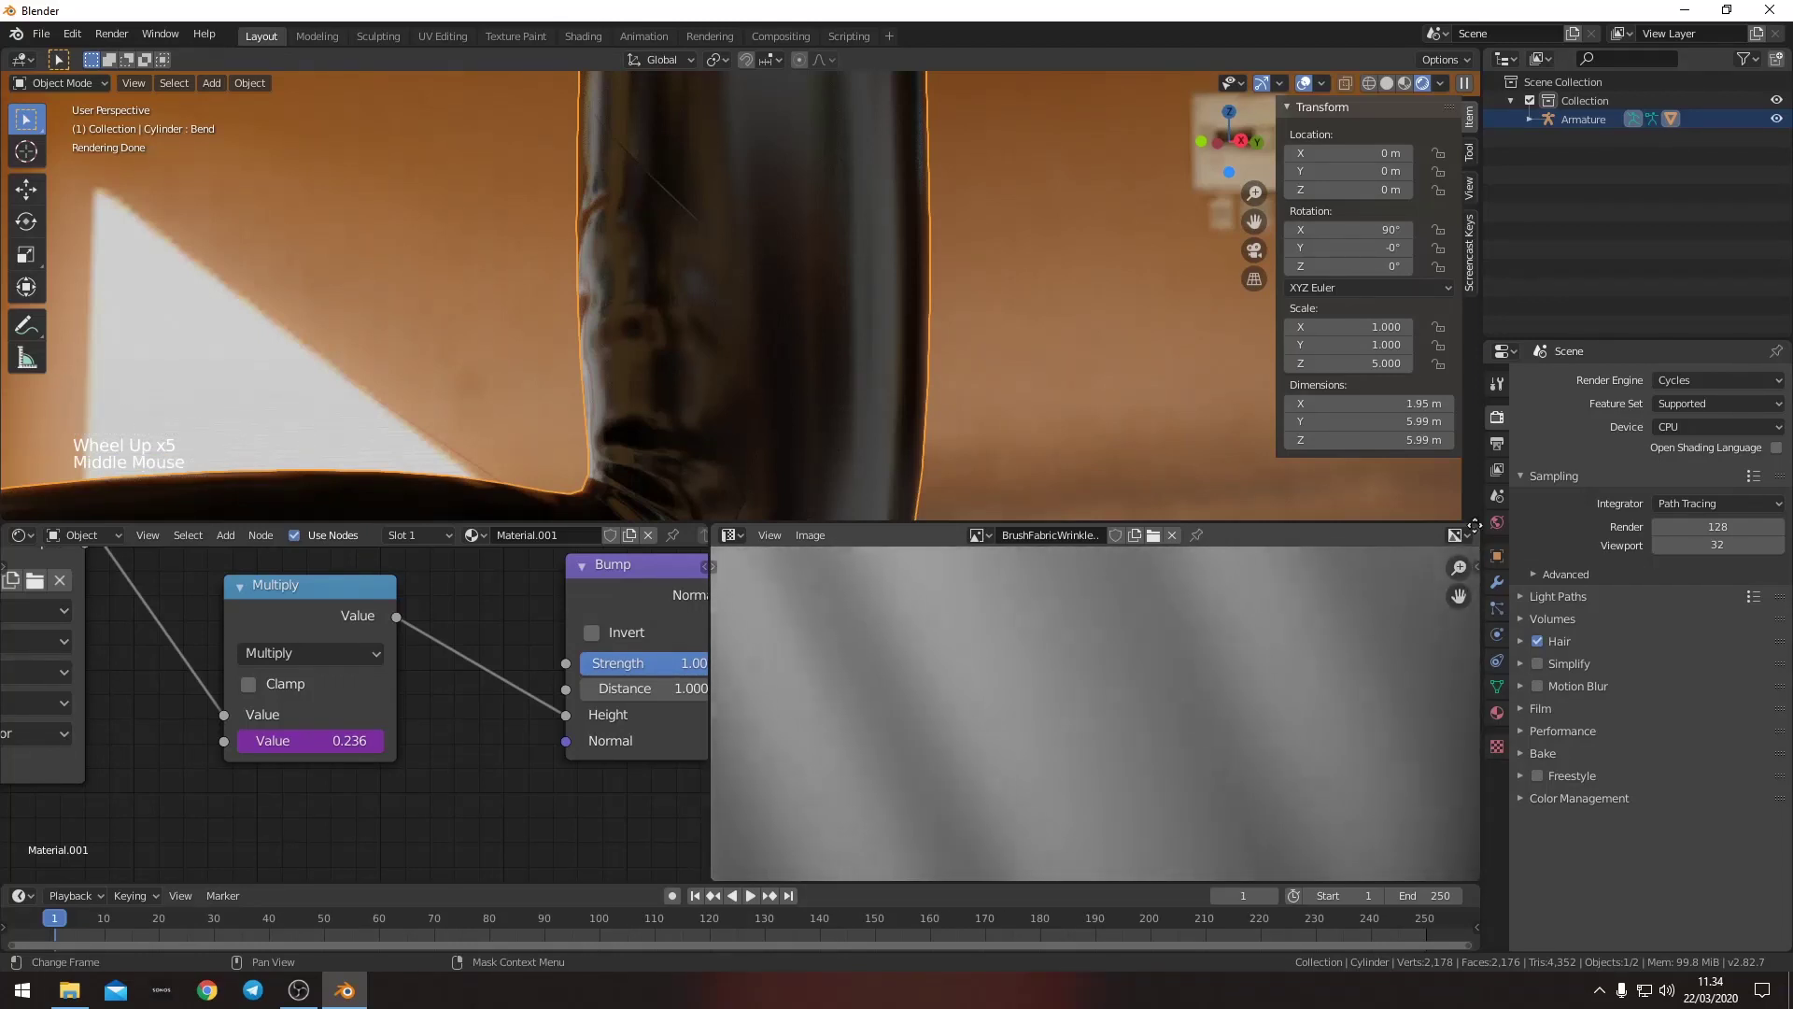
- In Edit Mode shrink the Wrinkles UV layout over the texture, then return to Object Mode
scroll("down", 3)
middle_click(1055, 770)
scroll("down", 3)
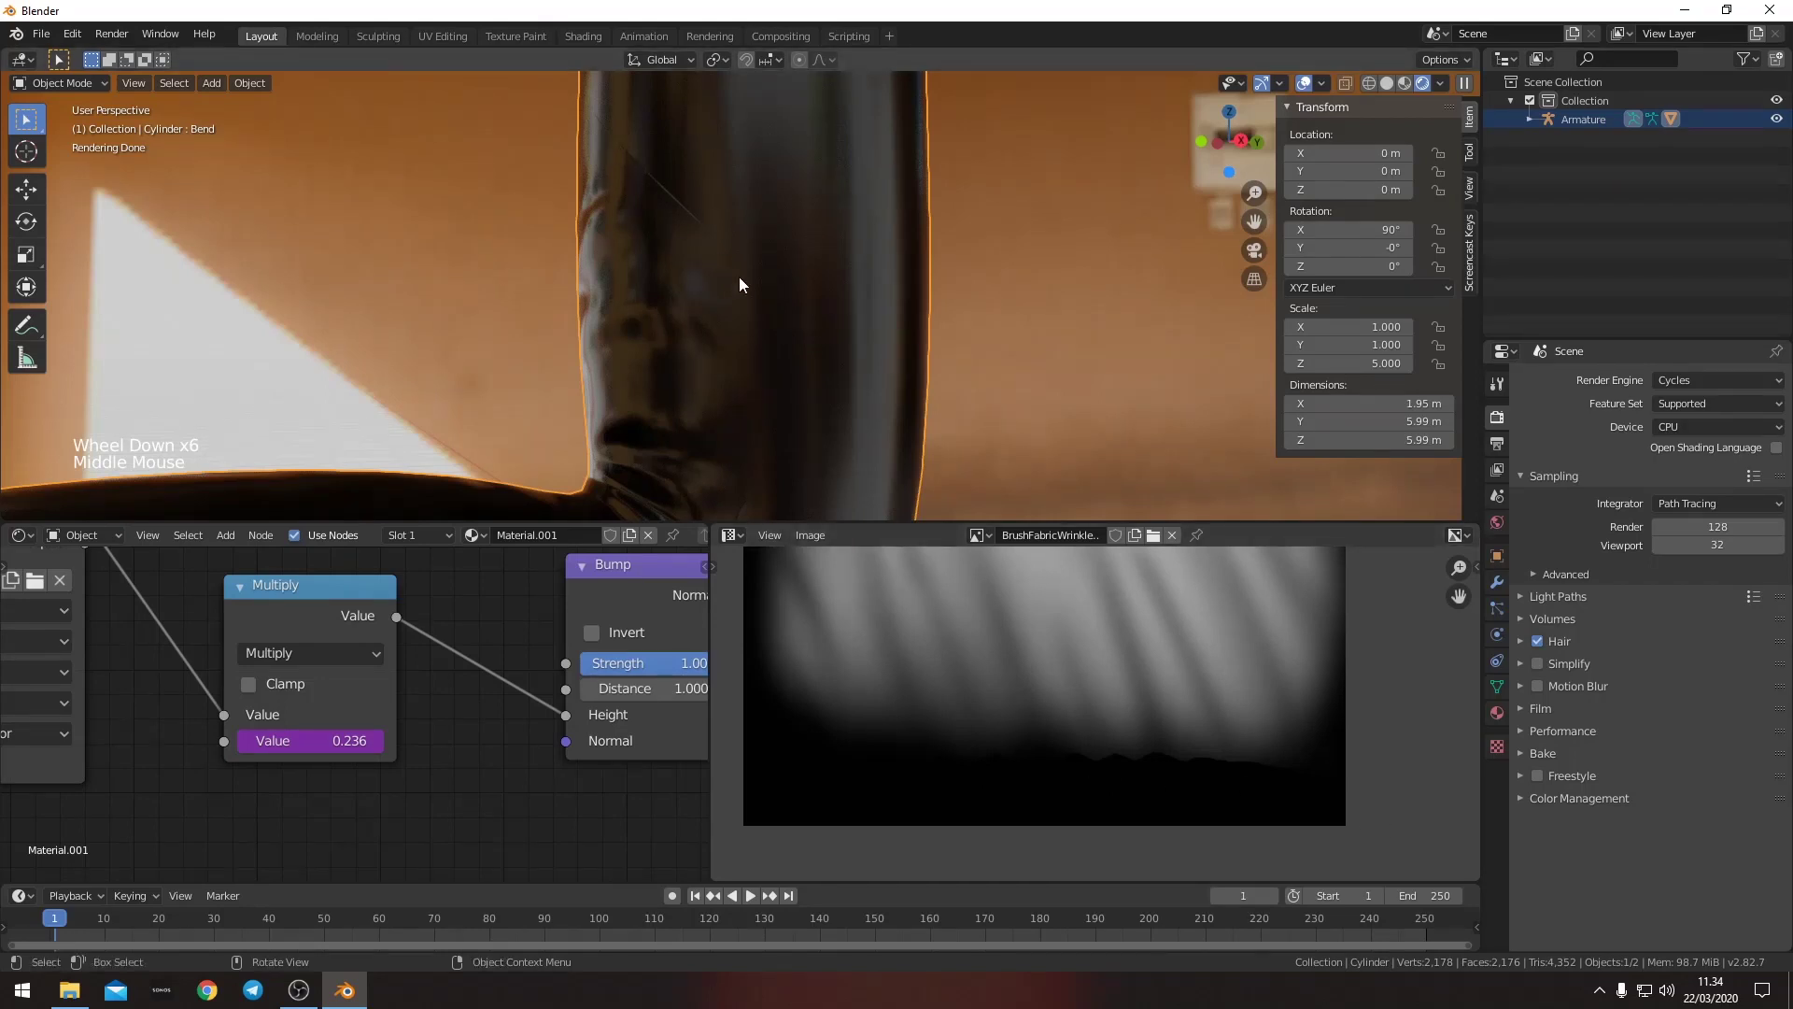
key("Tab")
scroll("down", 3)
middle_click(1145, 678)
scroll("down", 3)
middle_click(1094, 727)
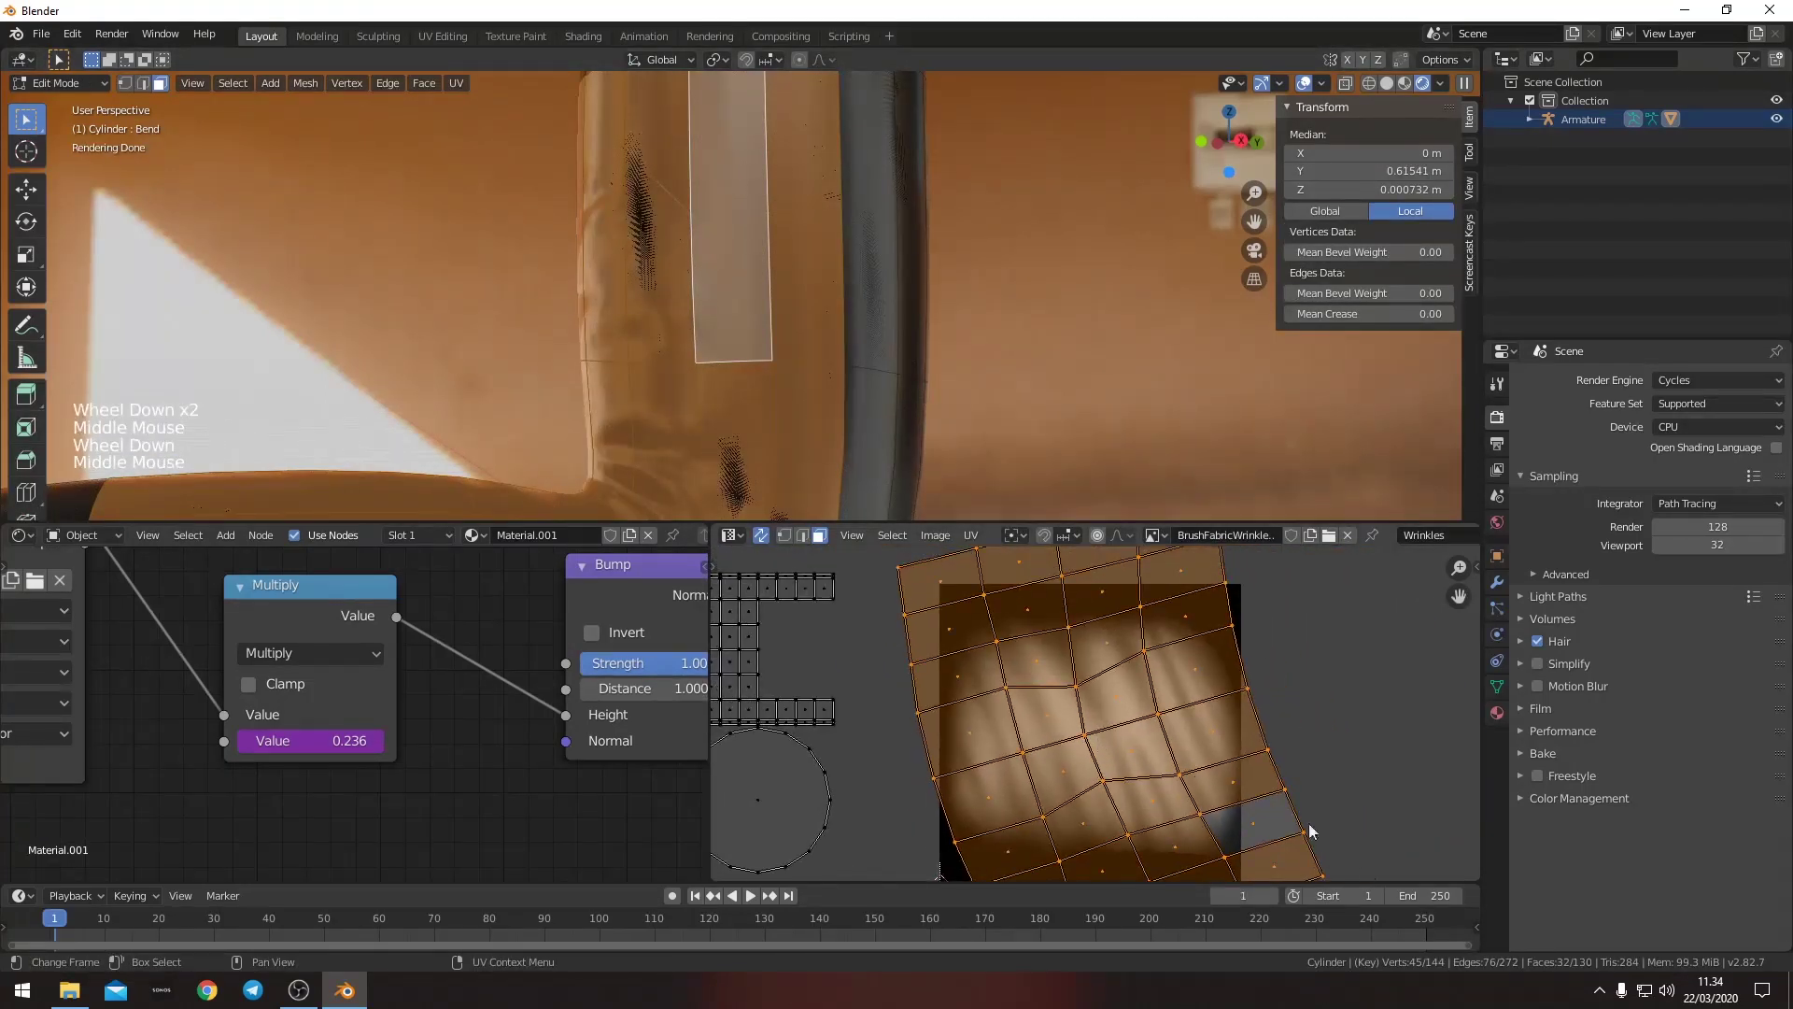
middle_click(529, 693)
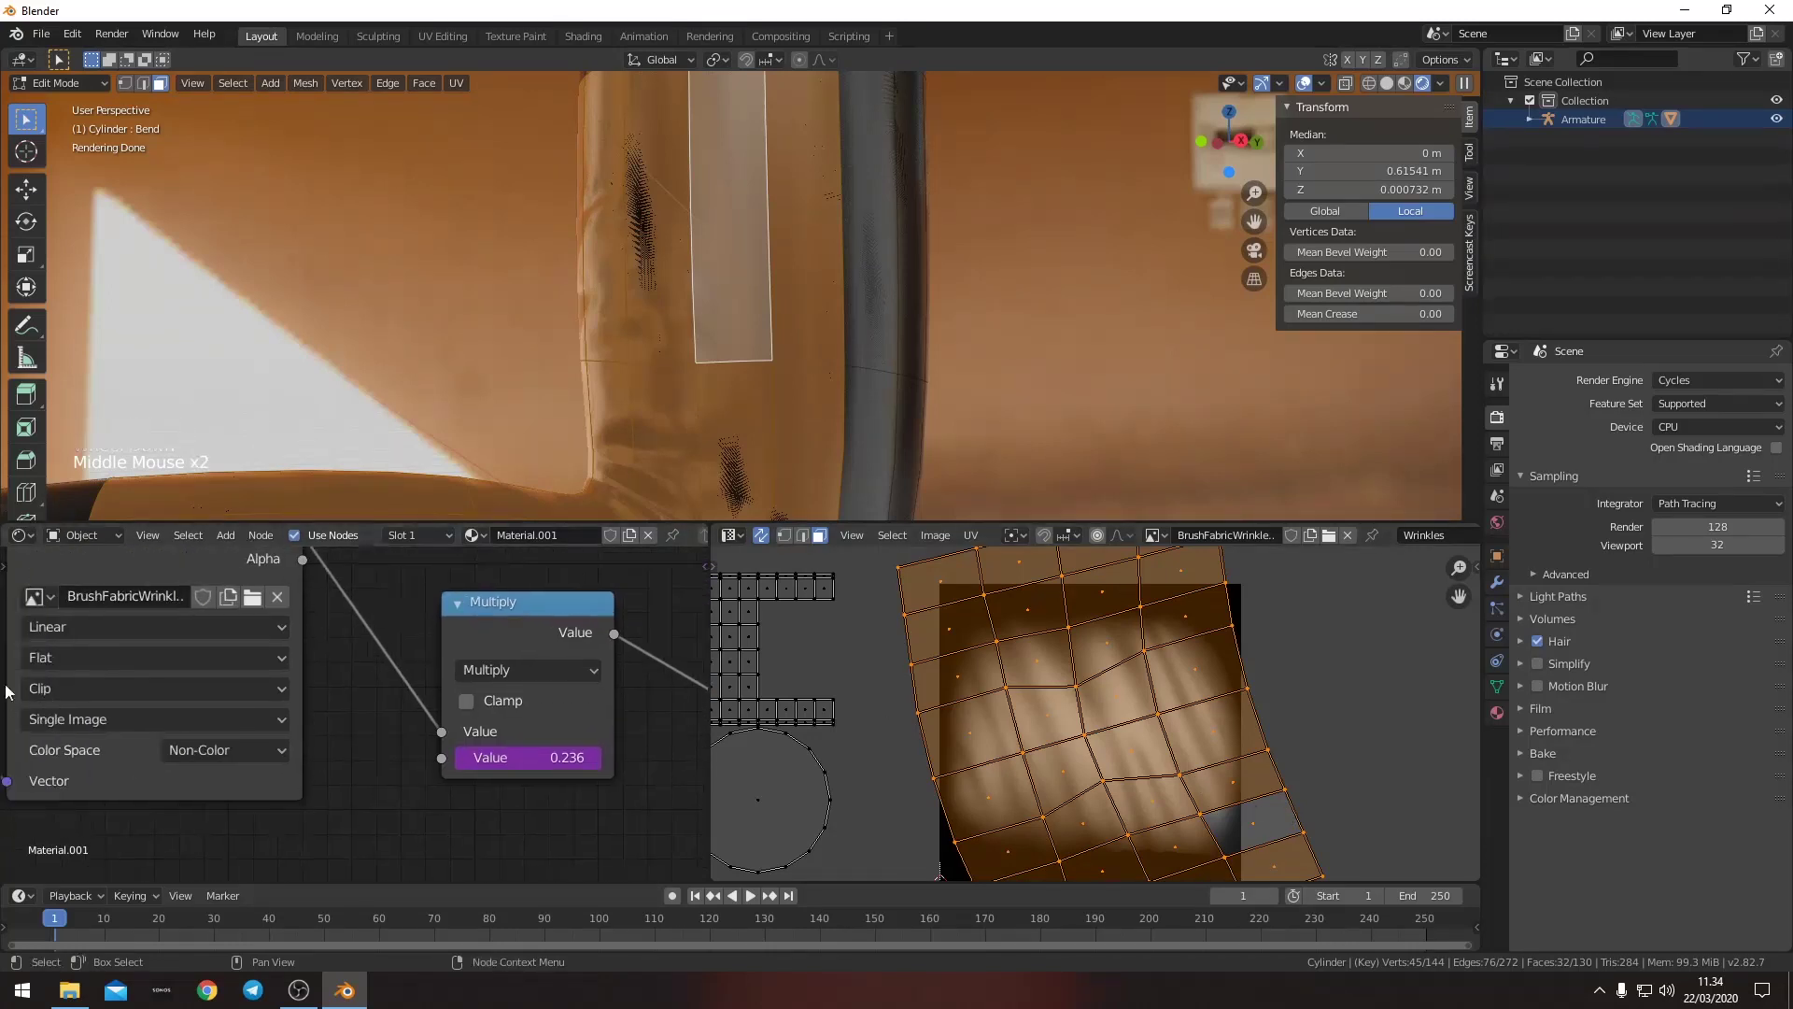
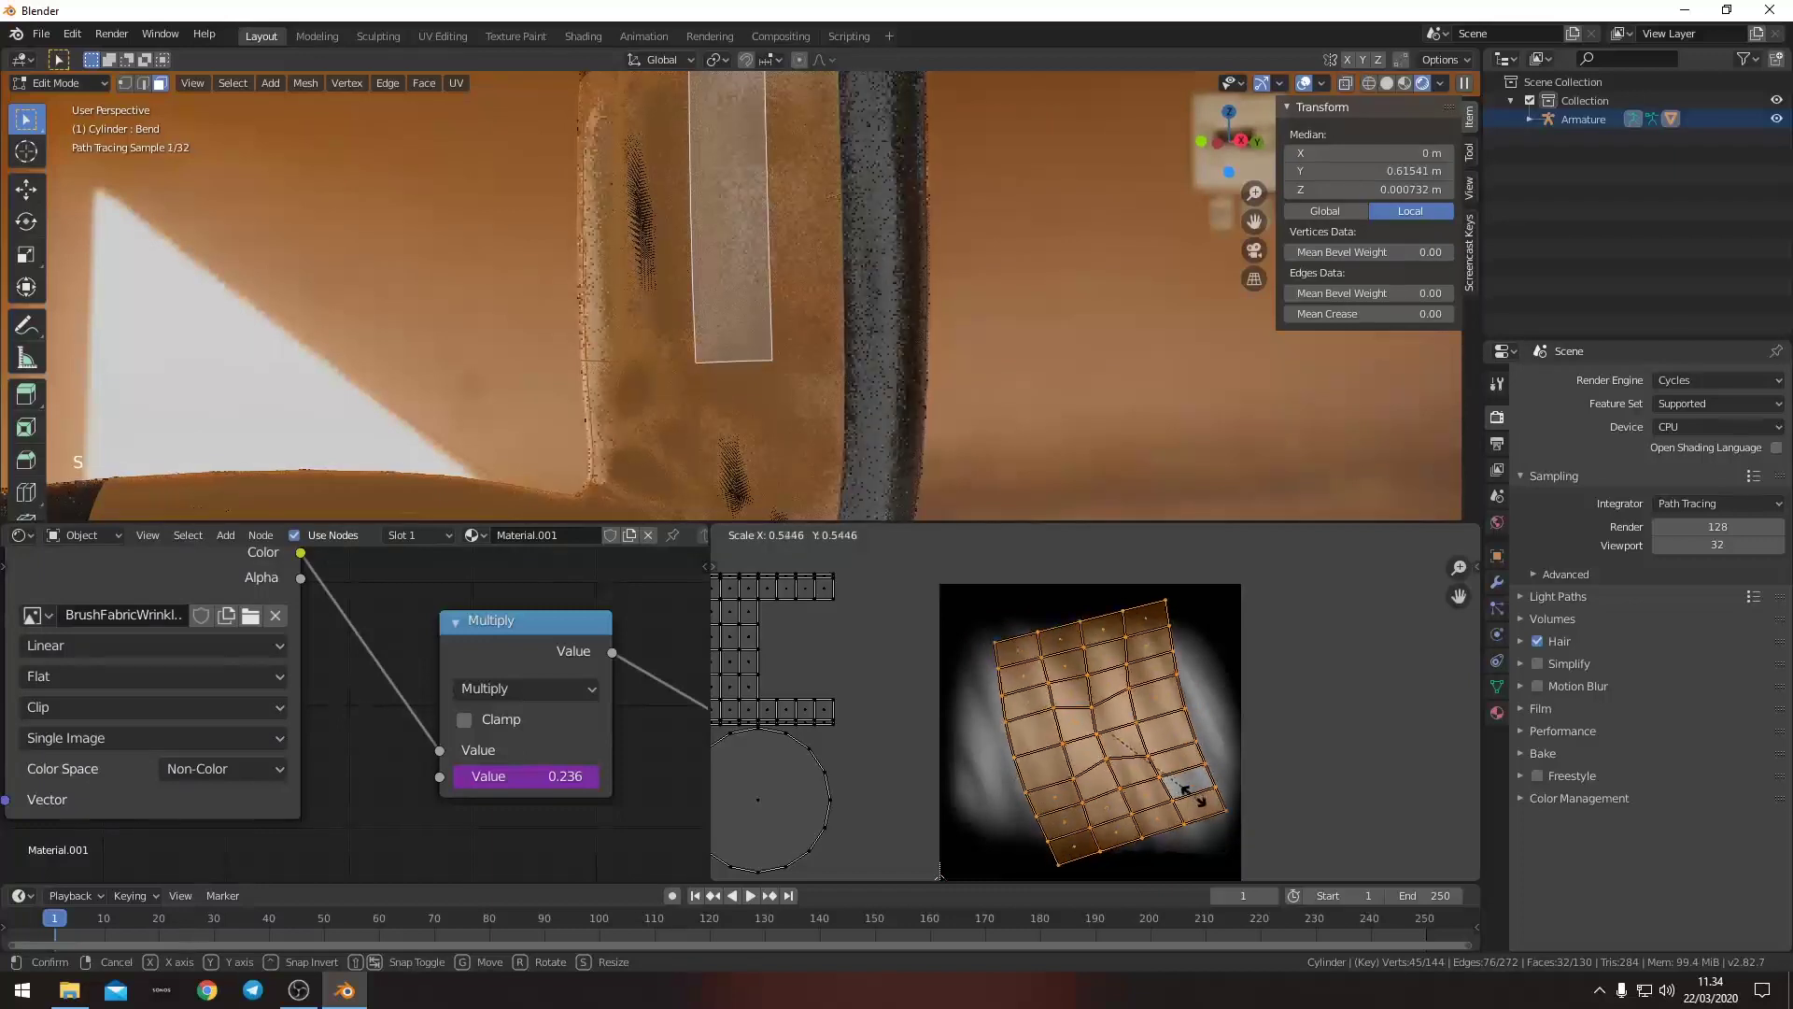
middle_click(1172, 804)
key("s")
key("Tab")
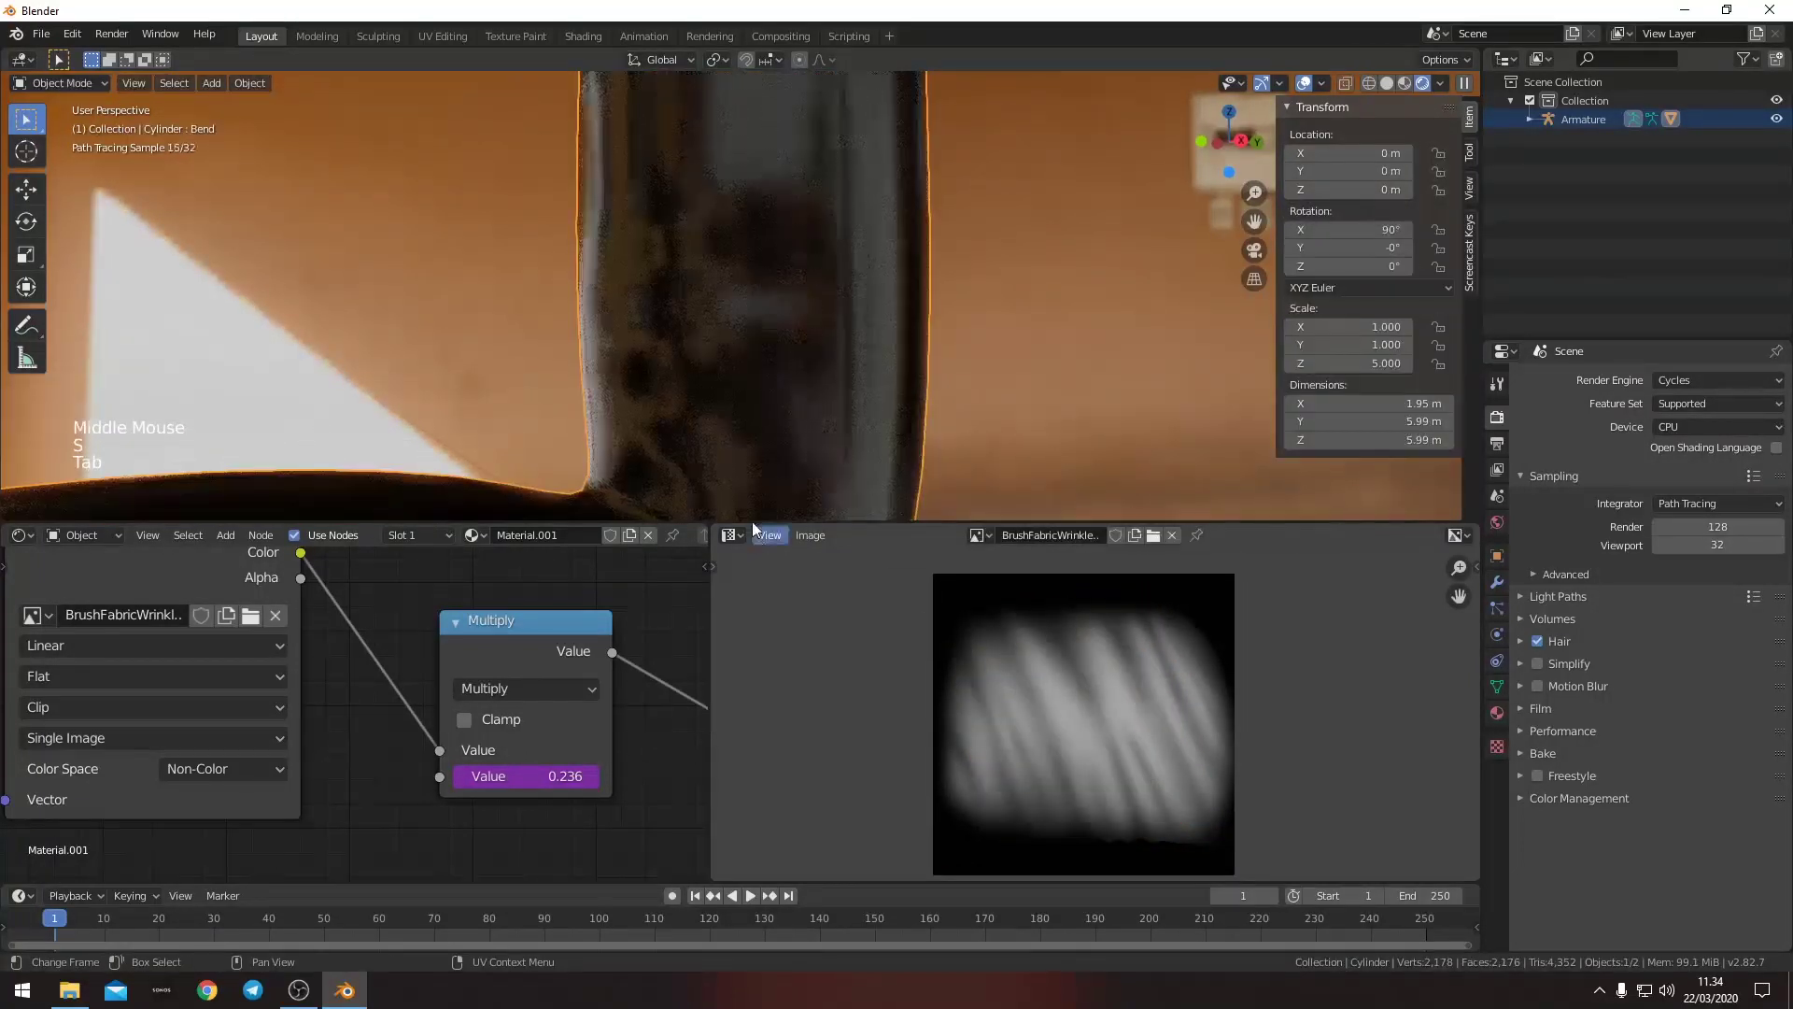
- Check the bend, then re-enter Edit Mode to review the UV layout over the texture and exit again
middle_click(748, 396)
middle_click(717, 427)
middle_click(678, 311)
middle_click(713, 309)
middle_click(787, 379)
key("Tab")
middle_click(1119, 809)
scroll("up", 3)
middle_click(1112, 819)
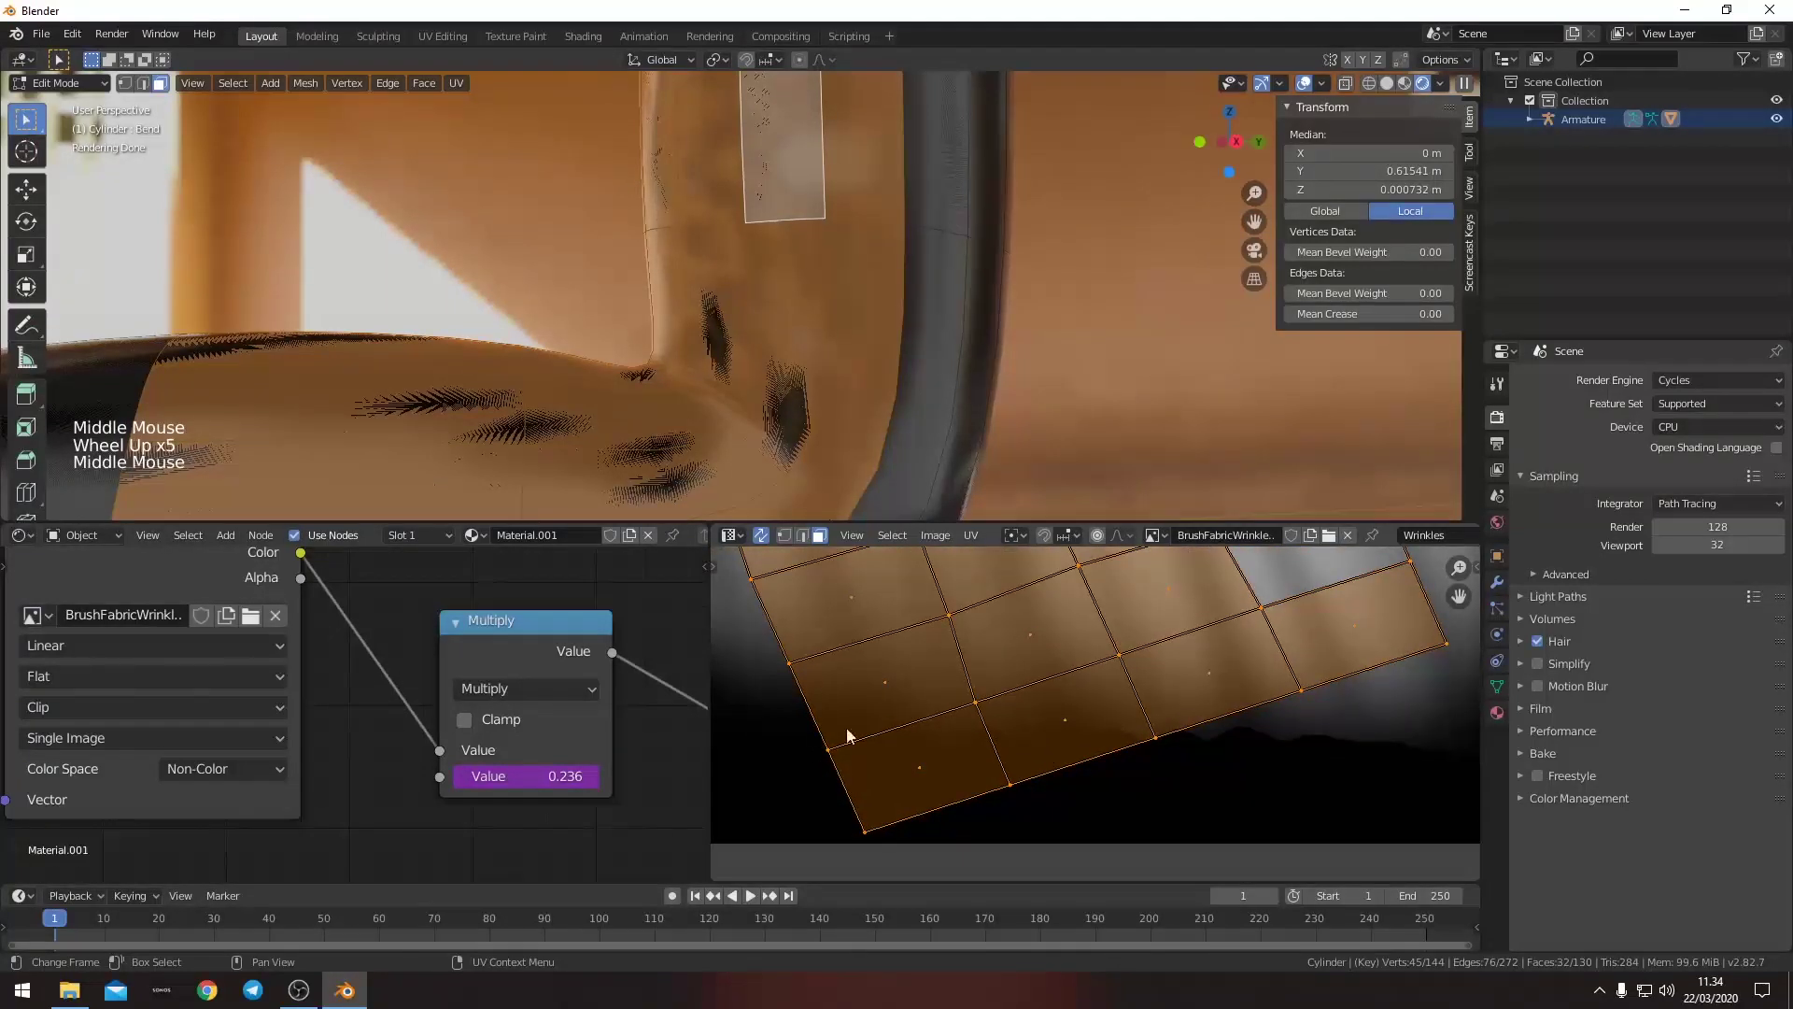
scroll("down", 3)
middle_click(1021, 625)
scroll("down", 3)
key("Tab")
- Select the Multiply node and orbit around the bend to check the wrinkle placement
middle_click(704, 403)
scroll("down", 3)
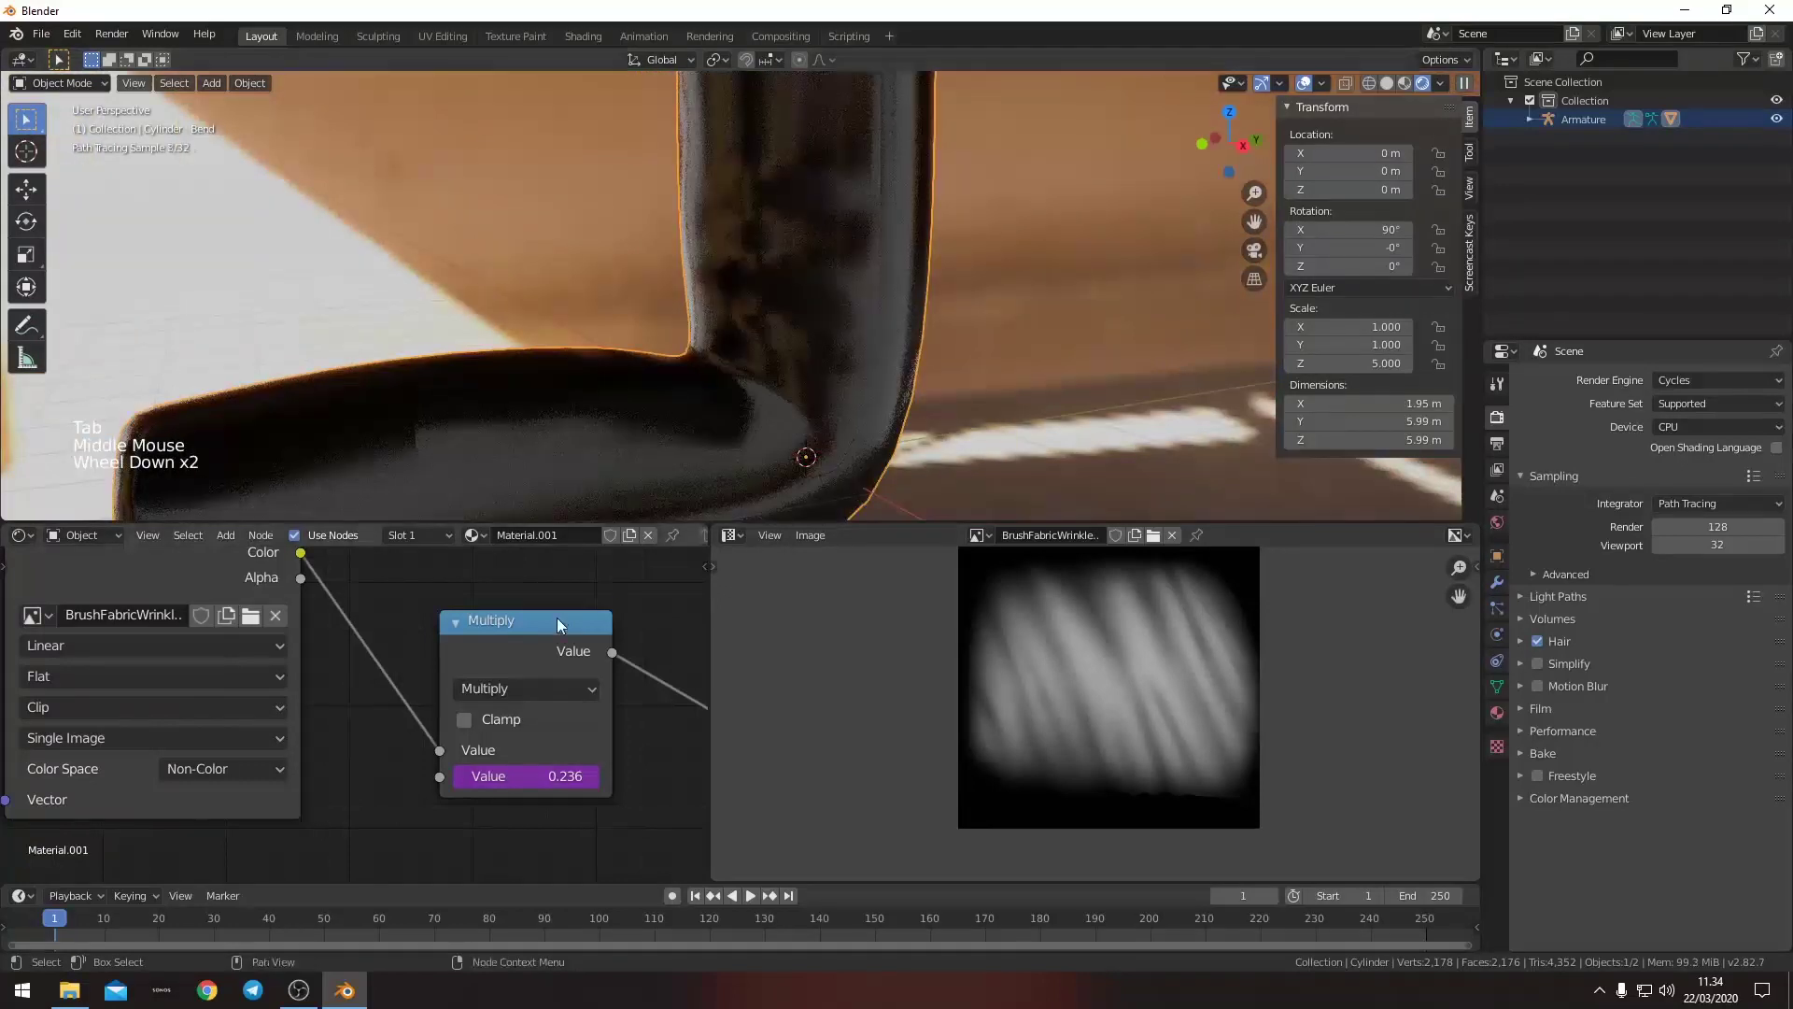
left_click(548, 635)
scroll("down", 3)
middle_click(664, 415)
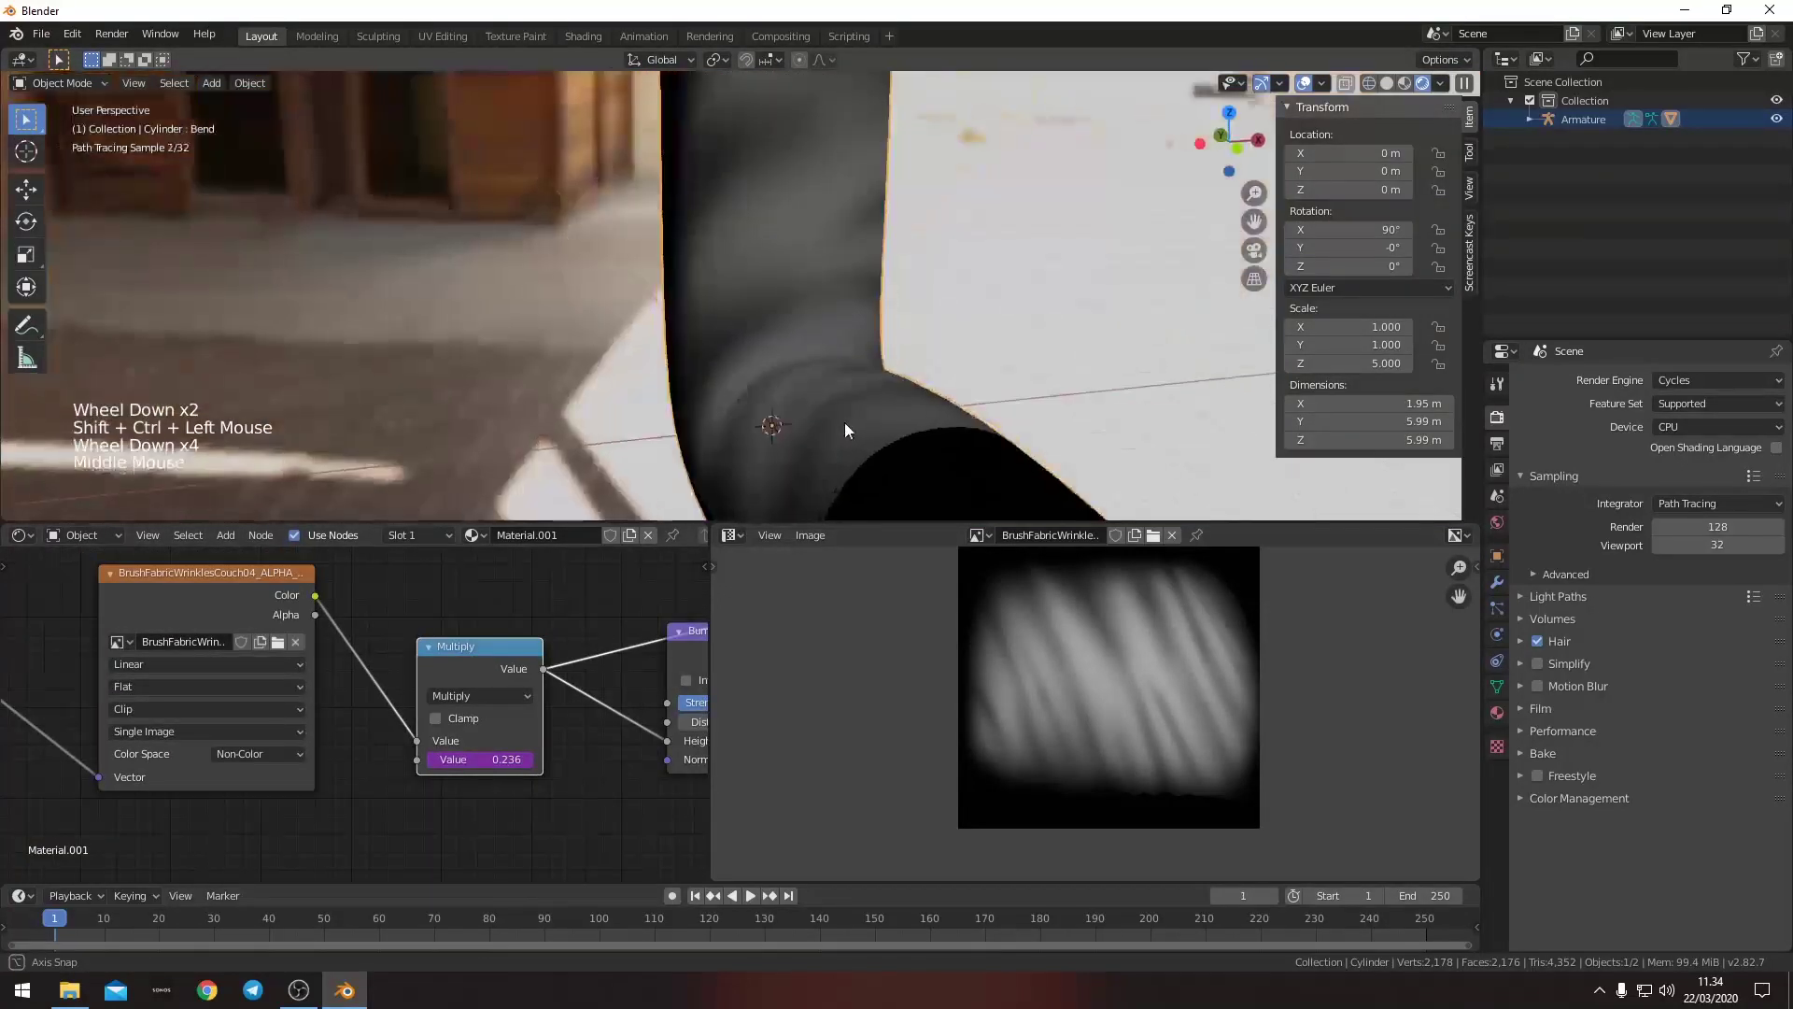
scroll("down", 3)
middle_click(730, 366)
middle_click(615, 663)
scroll("down", 3)
left_click(629, 820)
middle_click(390, 668)
middle_click(813, 273)
- Enlarge and move the UV layout so the creases land on the bend, then return to Object Mode
scroll("up", 3)
scroll("up", 3)
middle_click(706, 370)
scroll("down", 3)
middle_click(896, 394)
middle_click(851, 380)
key("s")
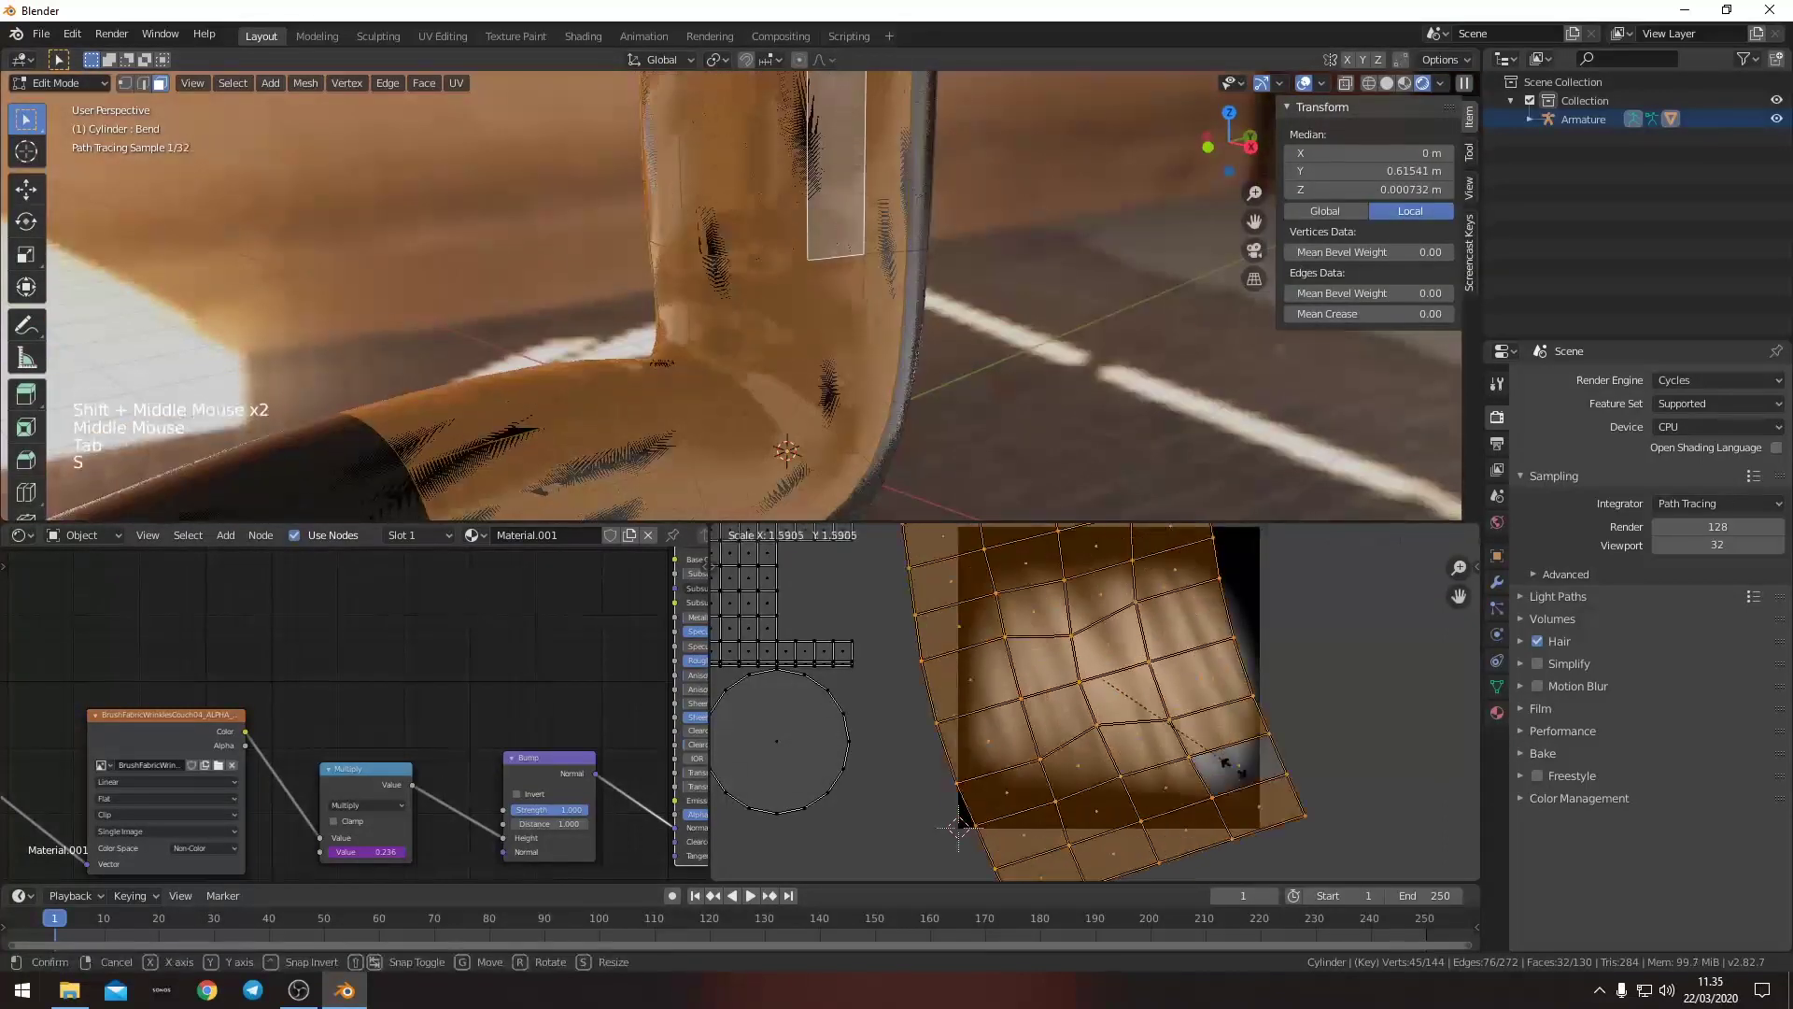
key("g")
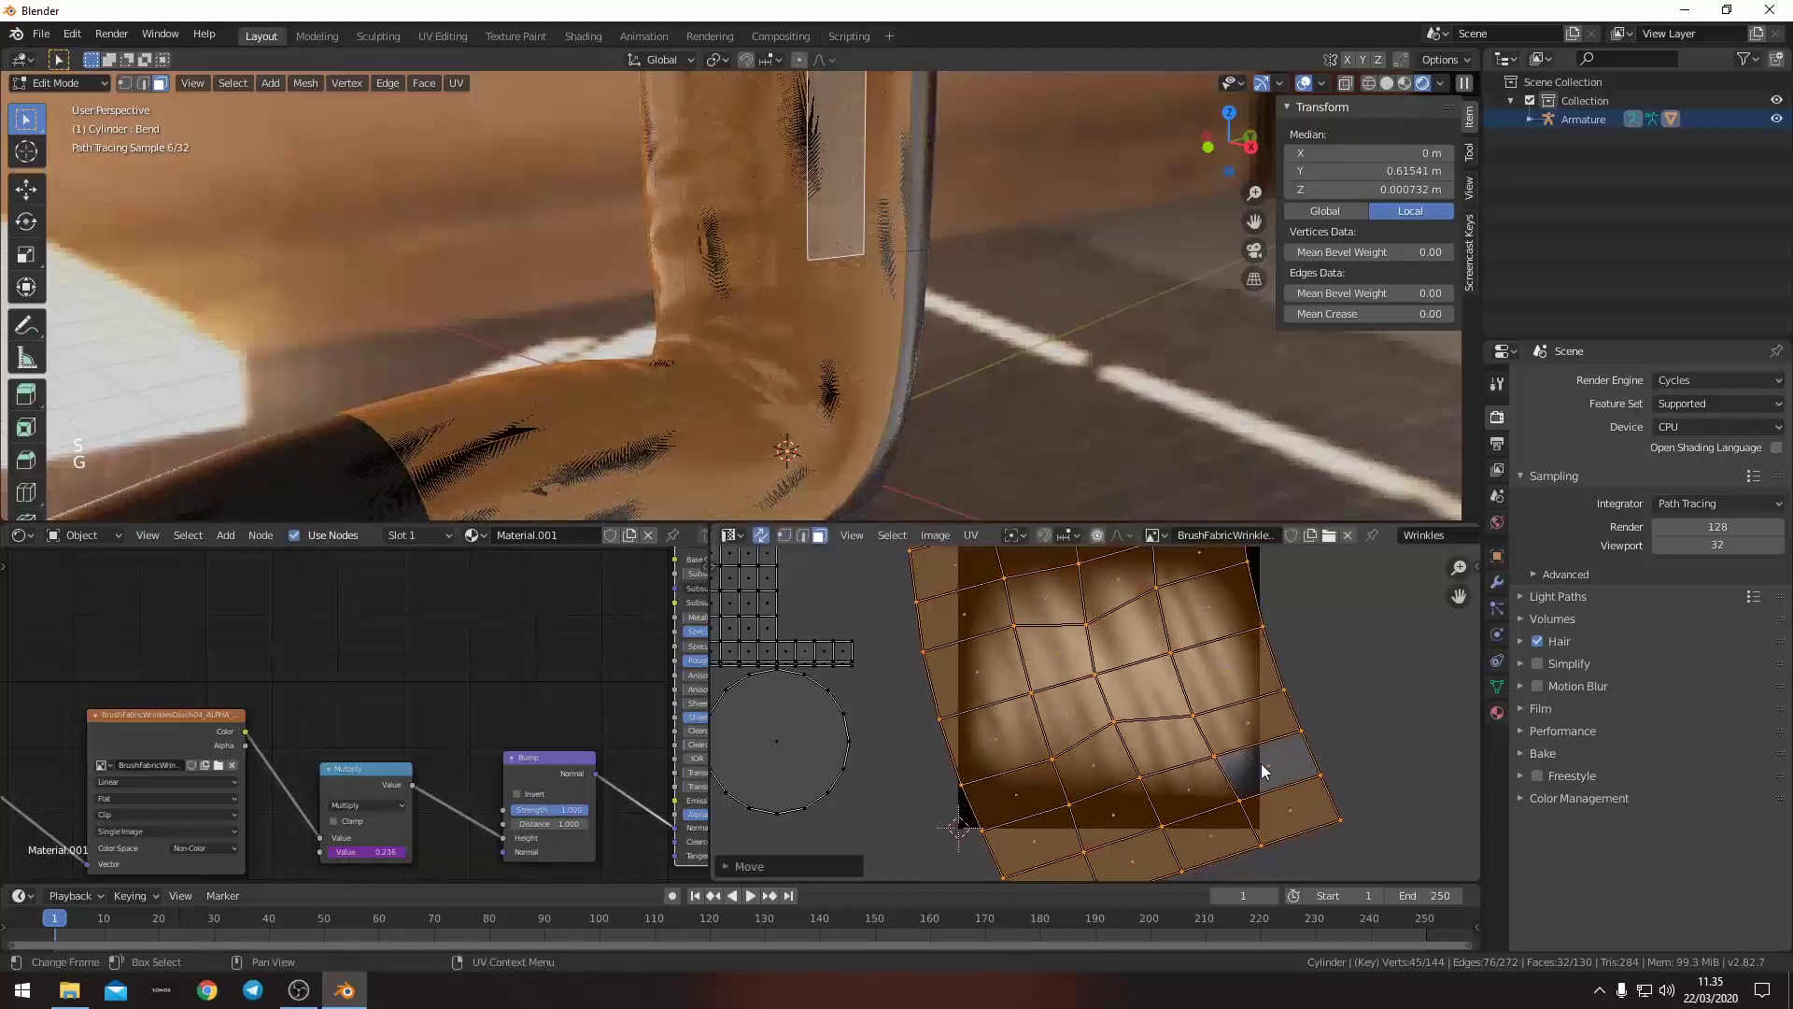
key("Tab")
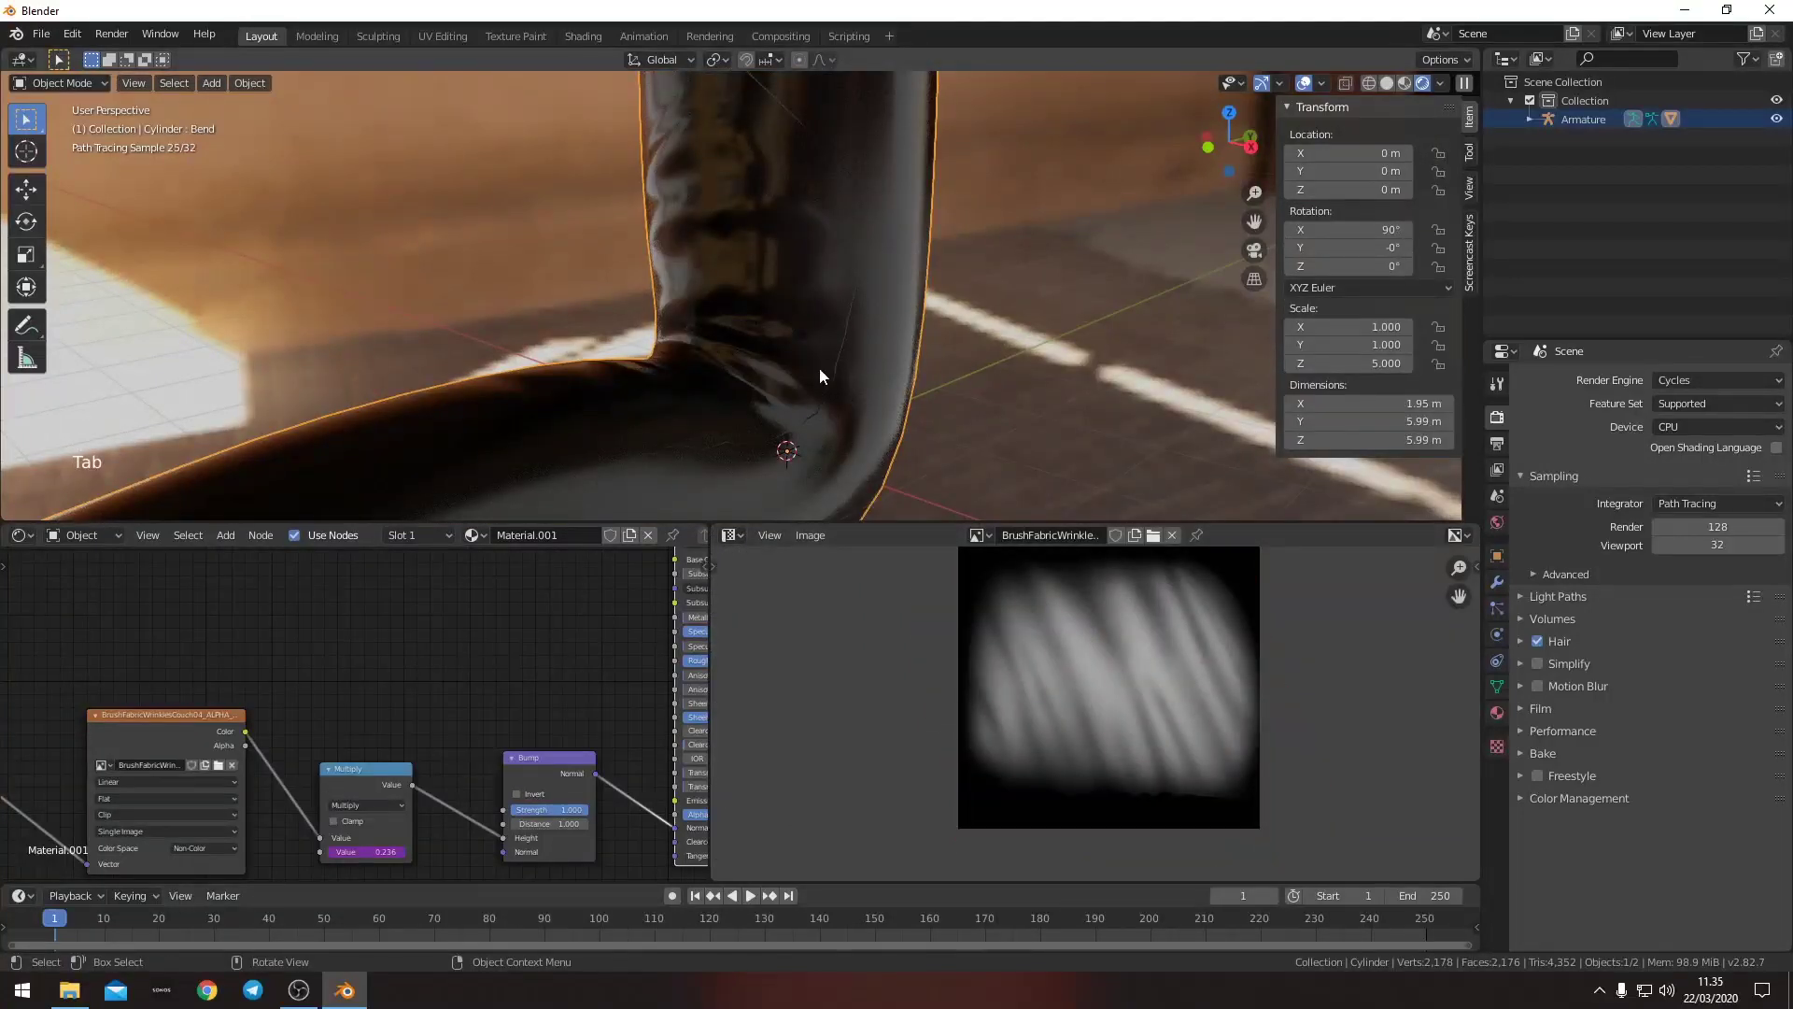
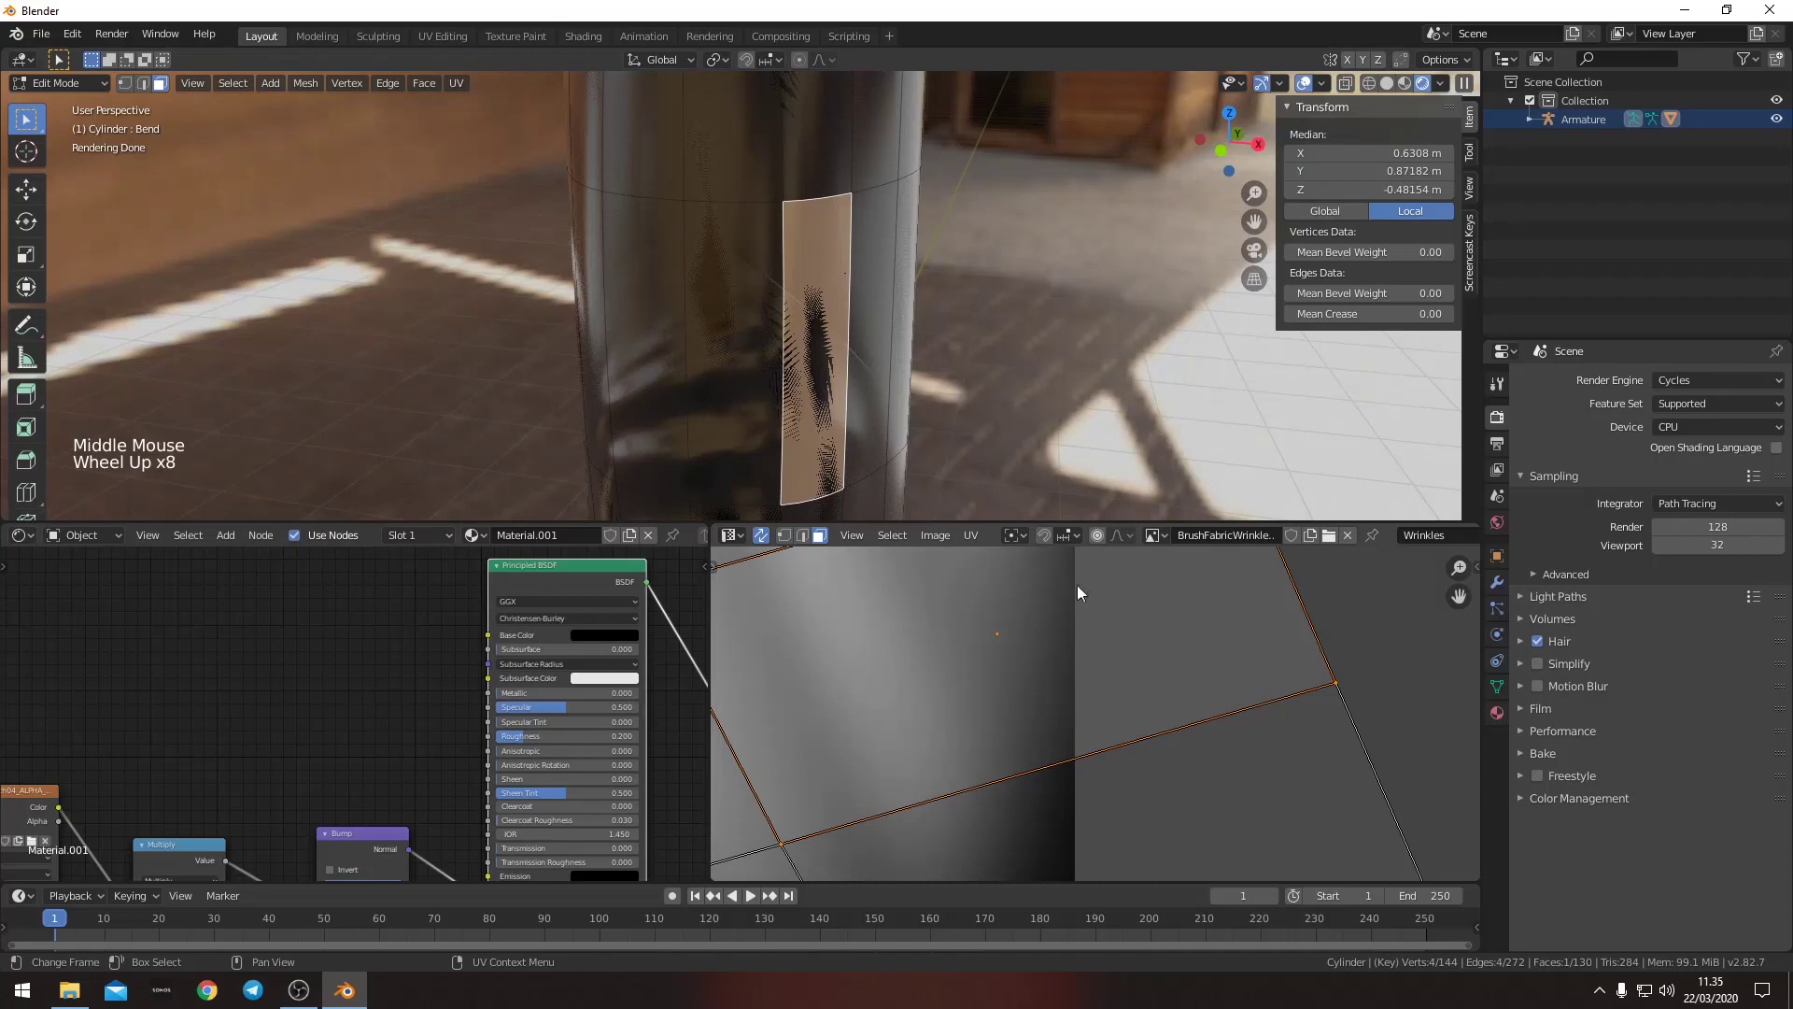
- Pan the UV Editor along the selected face against the wrinkle texture, then leave Edit Mode
middle_click(1077, 666)
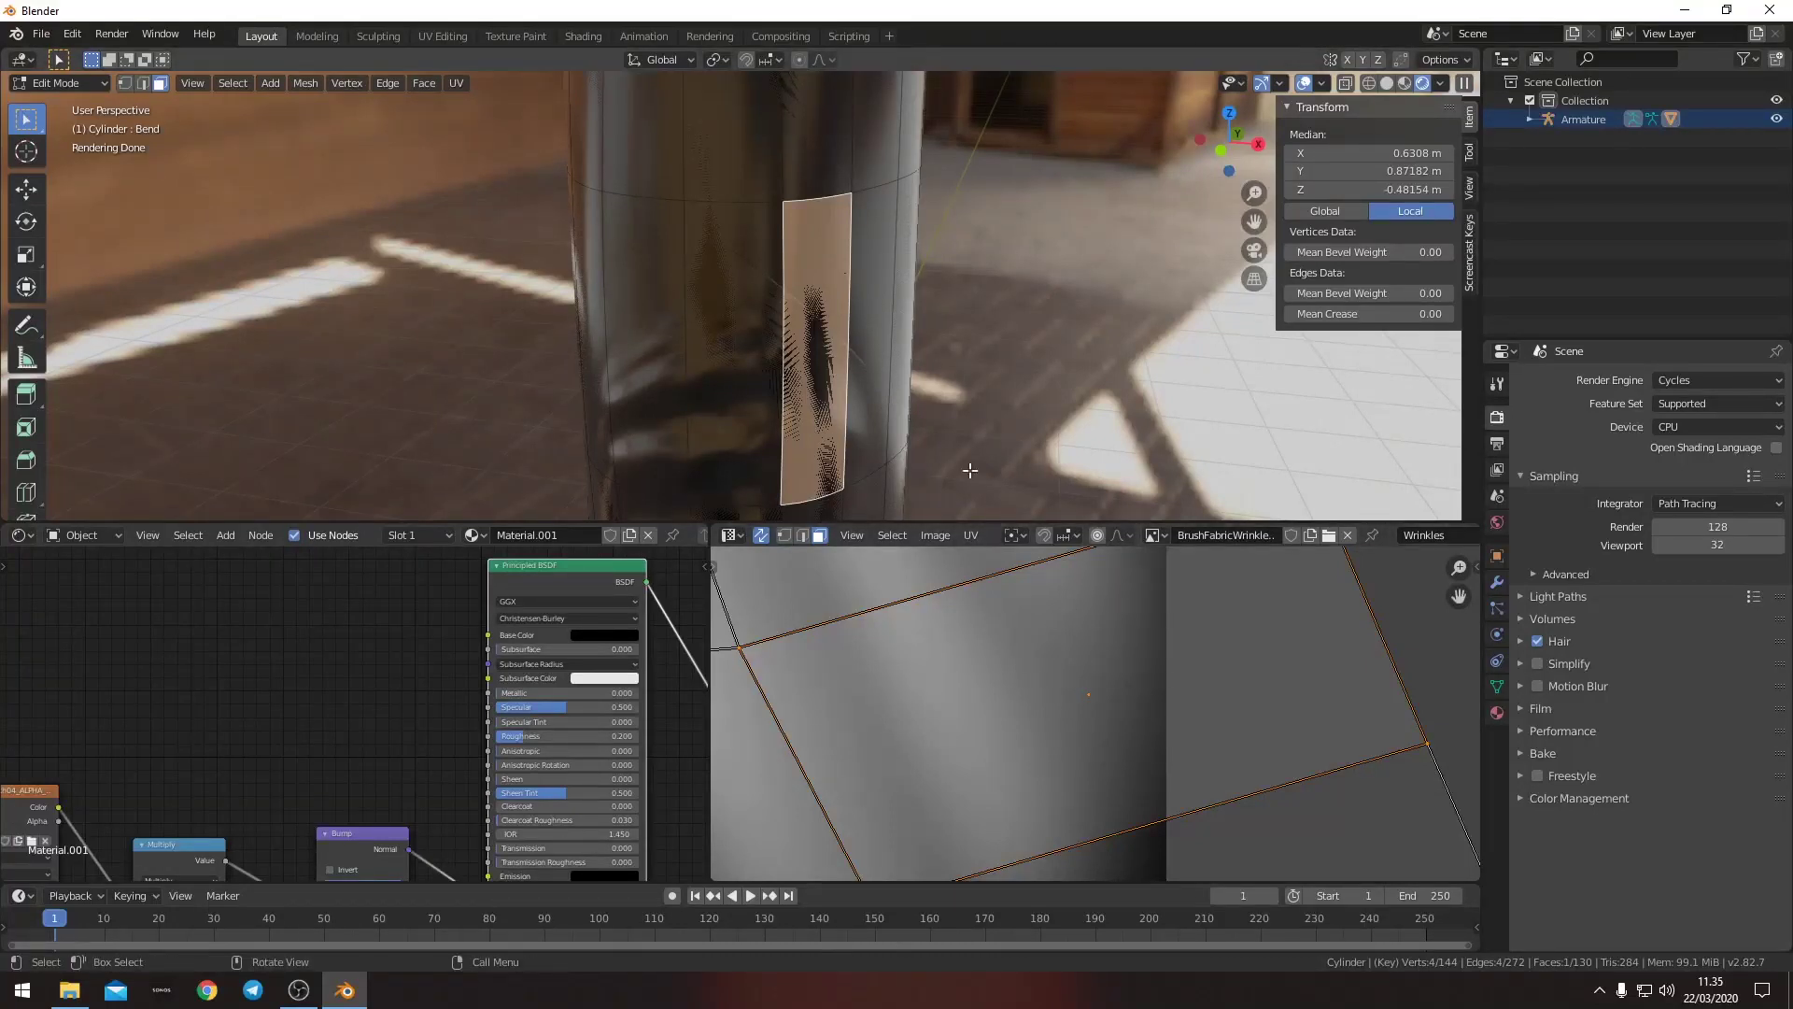
scroll("down", 3)
middle_click(1093, 634)
key("Tab")
- Orbit and zoom to frame the whole glossy L-shaped tube with wrinkles along its elbow
middle_click(993, 670)
scroll("up", 3)
scroll("down", 3)
middle_click(902, 711)
scroll("up", 3)
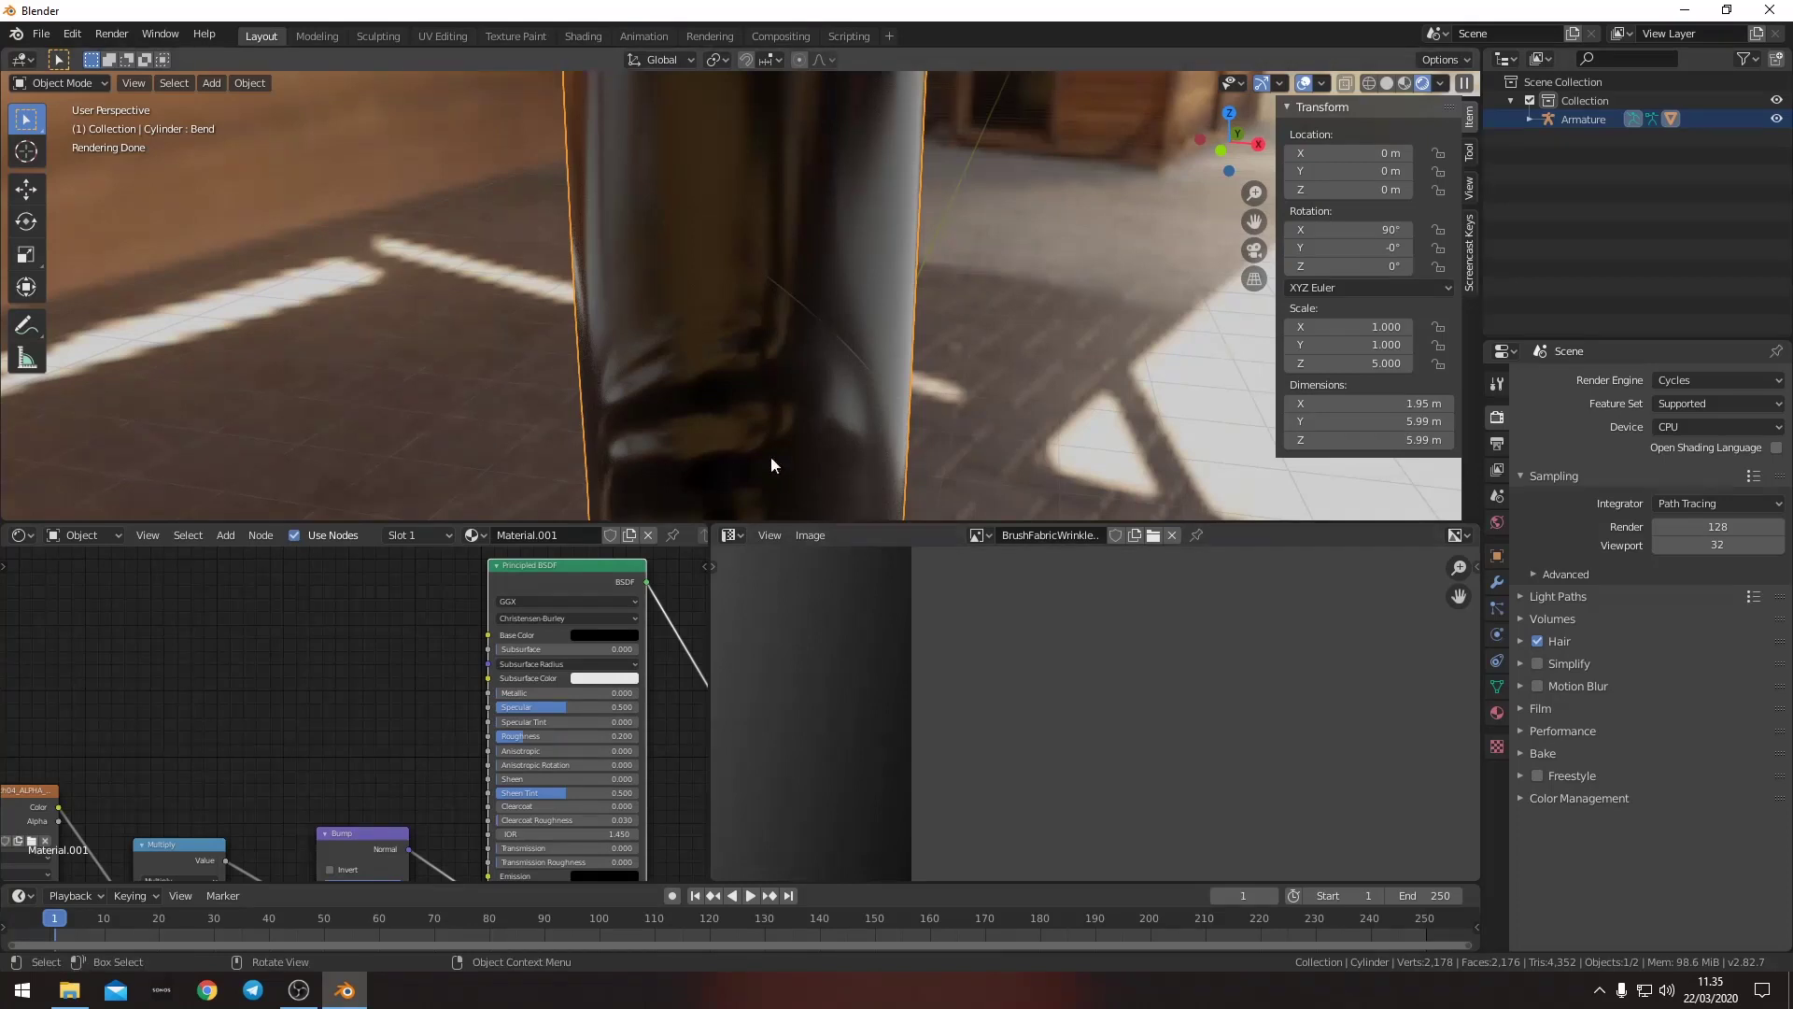
middle_click(738, 433)
scroll("down", 3)
middle_click(901, 699)
scroll("down", 3)
middle_click(826, 695)
middle_click(931, 701)
scroll("down", 3)
middle_click(1004, 680)
middle_click(1097, 743)
scroll("down", 3)
key("alt+a")
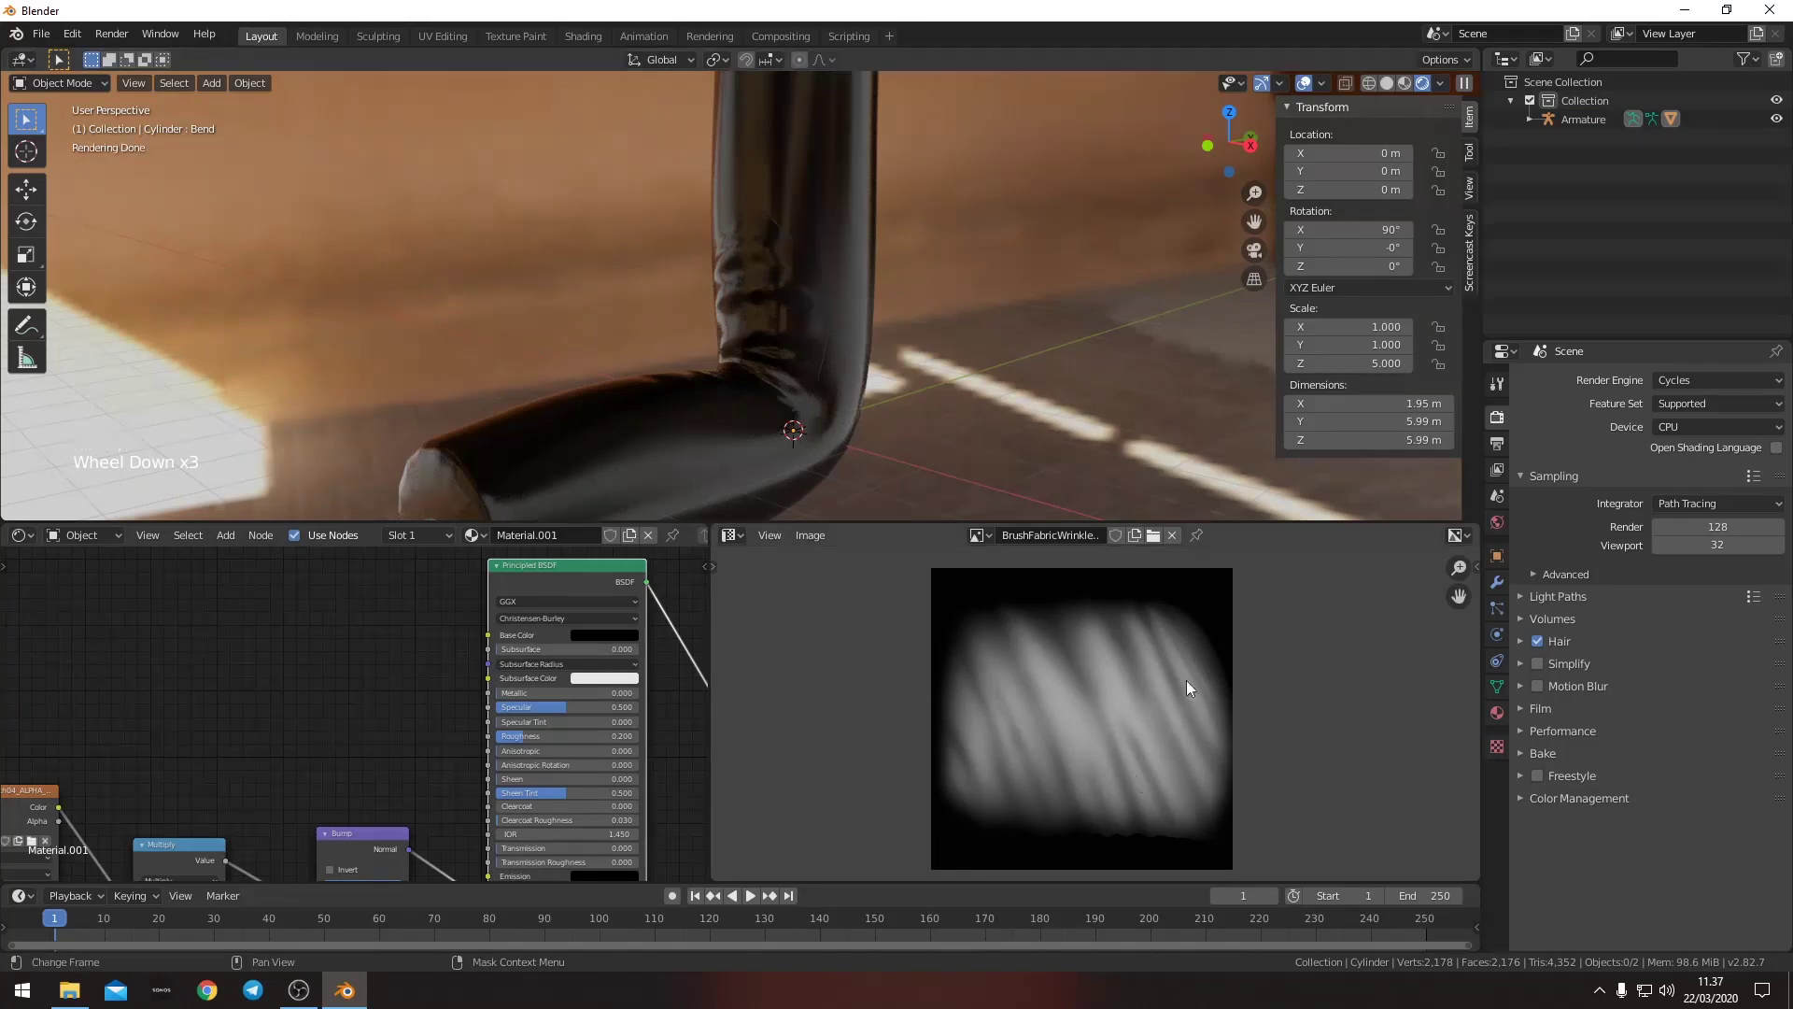
middle_click(1091, 736)
scroll("up", 3)
middle_click(1023, 719)
scroll("down", 3)
middle_click(1075, 751)
middle_click(797, 403)
scroll("up", 3)
middle_click(909, 407)
scroll("down", 3)
middle_click(786, 417)
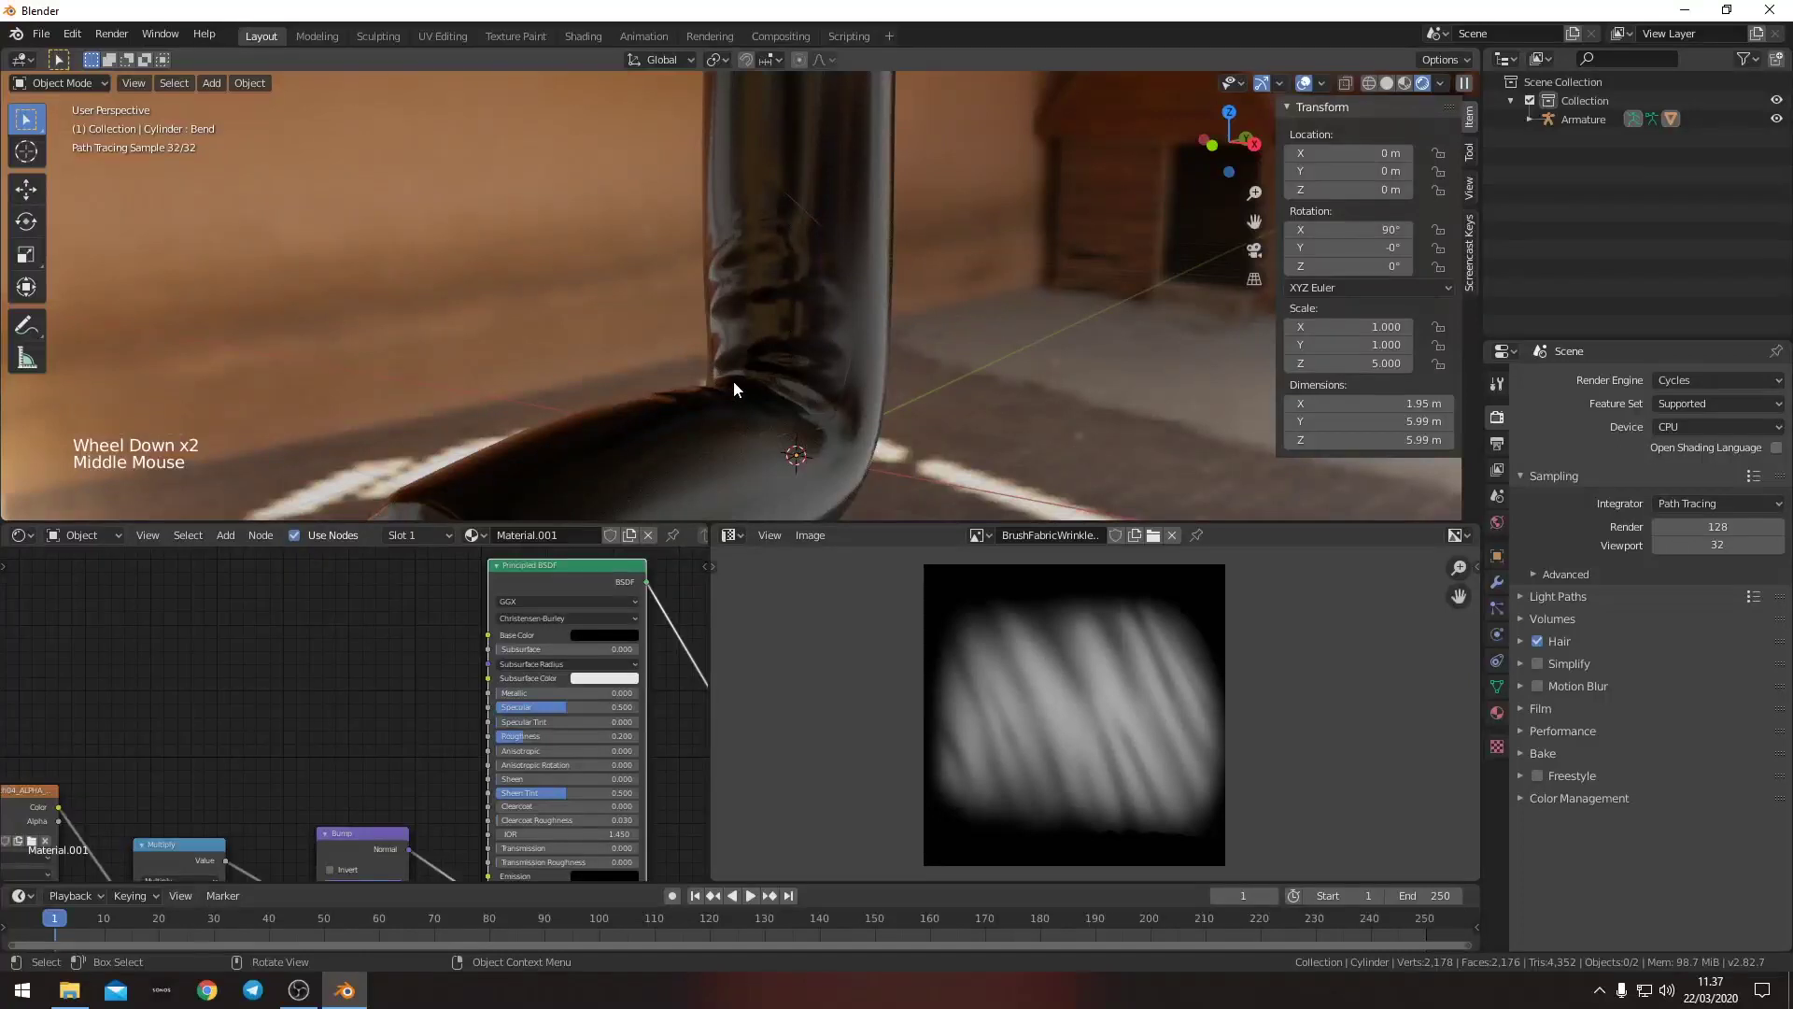
middle_click(740, 386)
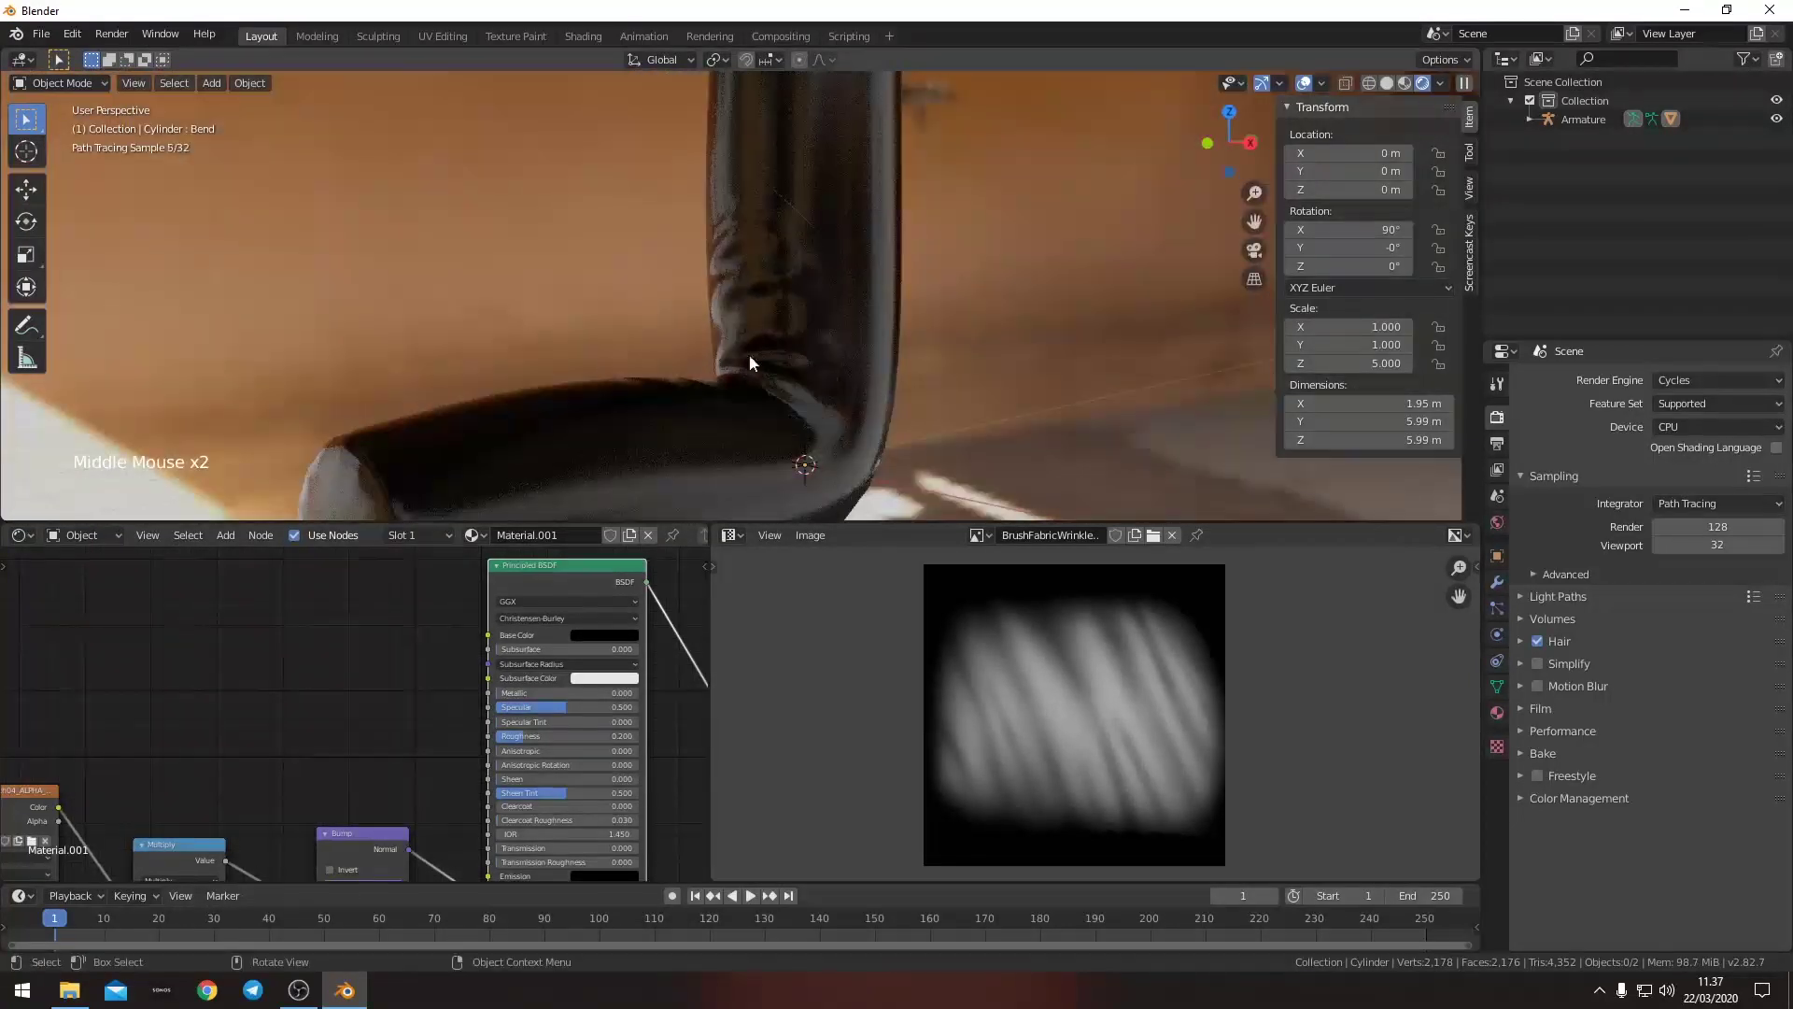
middle_click(696, 413)
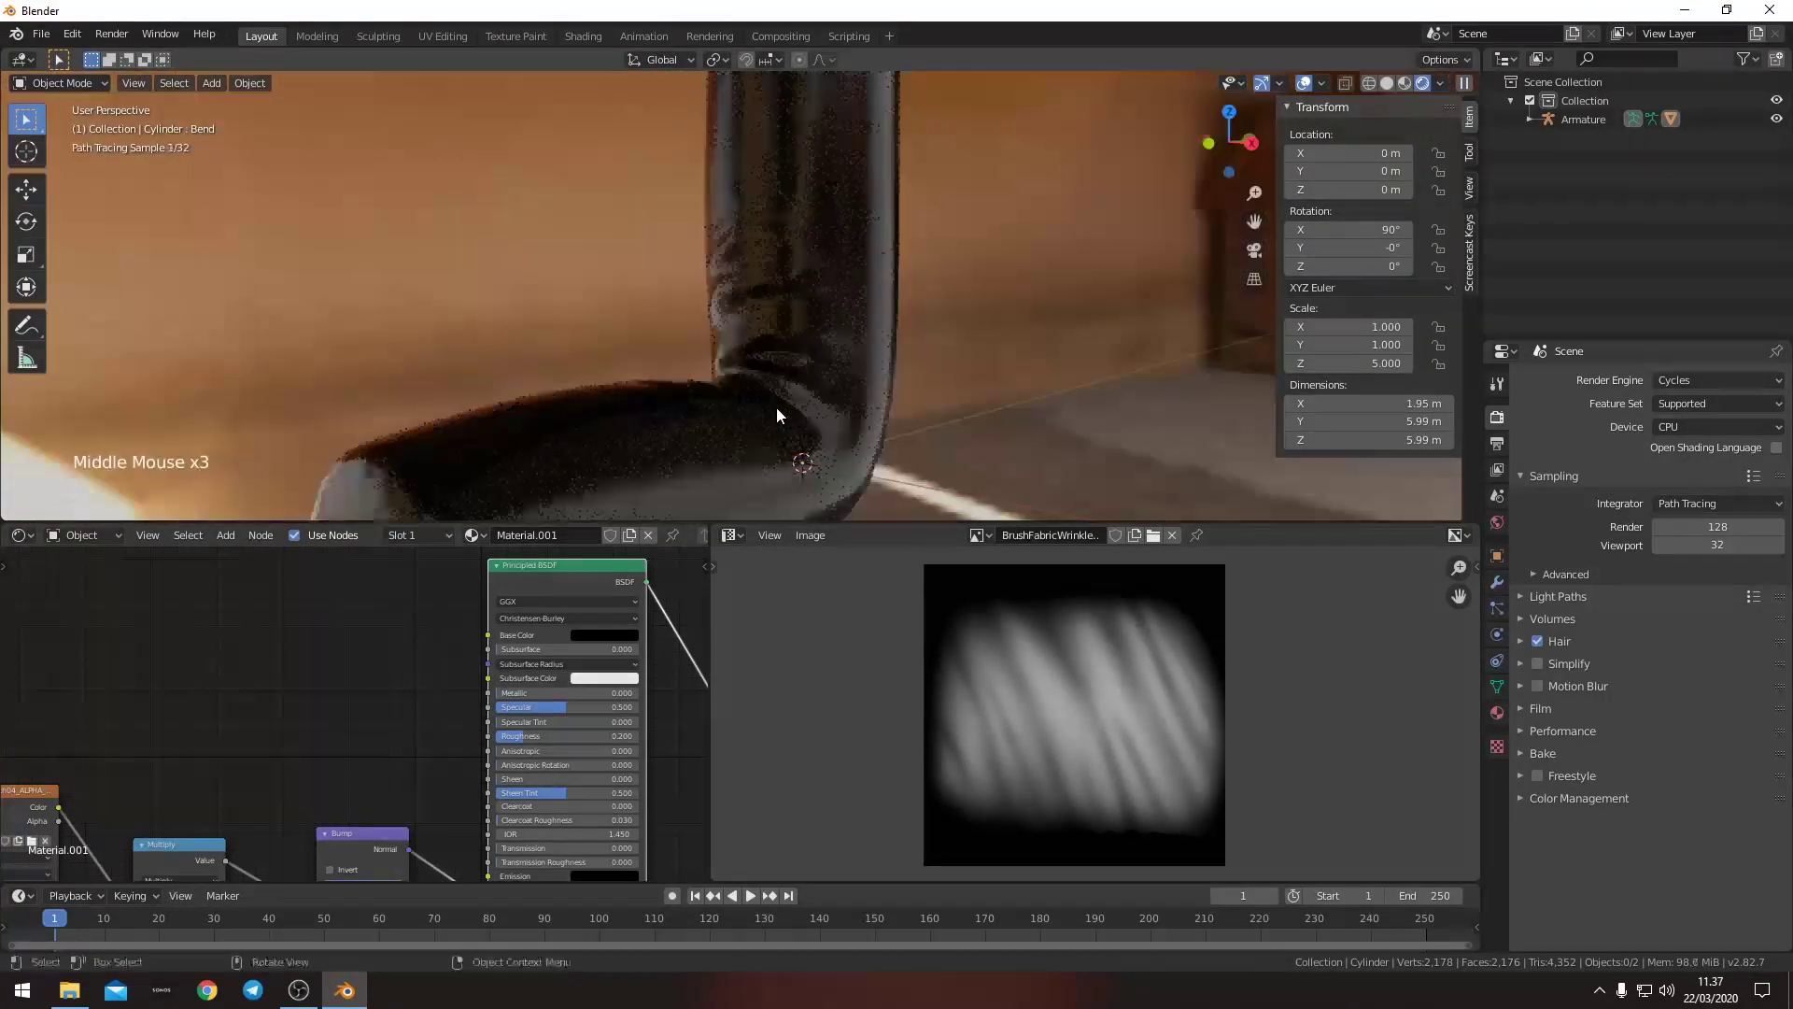